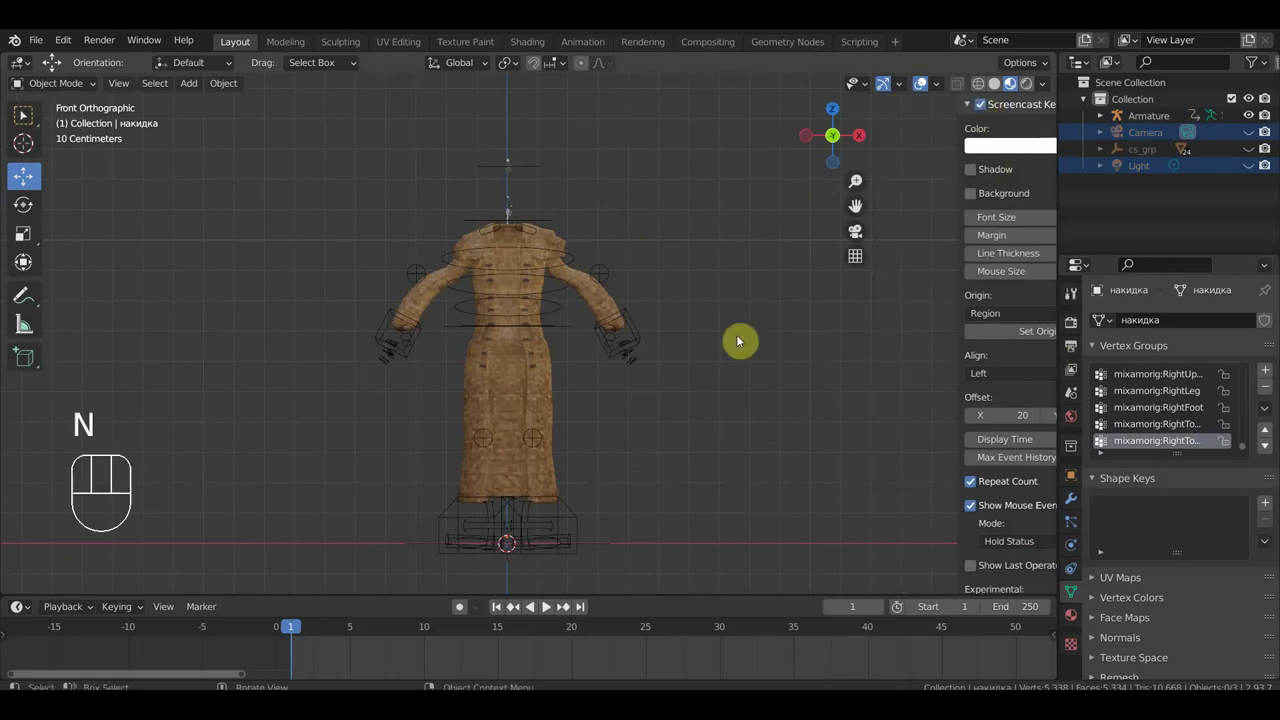
Inspect the coat from several angles and join the selected coat pieces into one object.
drag(552, 330, 515, 344)
drag(596, 300, 637, 299)
drag(639, 309, 658, 322)
click(388, 245)
click(435, 187)
key(ctrl+j)
Check the coat from the right side, then make the character's armature the active object.
drag(501, 225, 513, 214)
drag(499, 230, 395, 226)
key(KP_3)
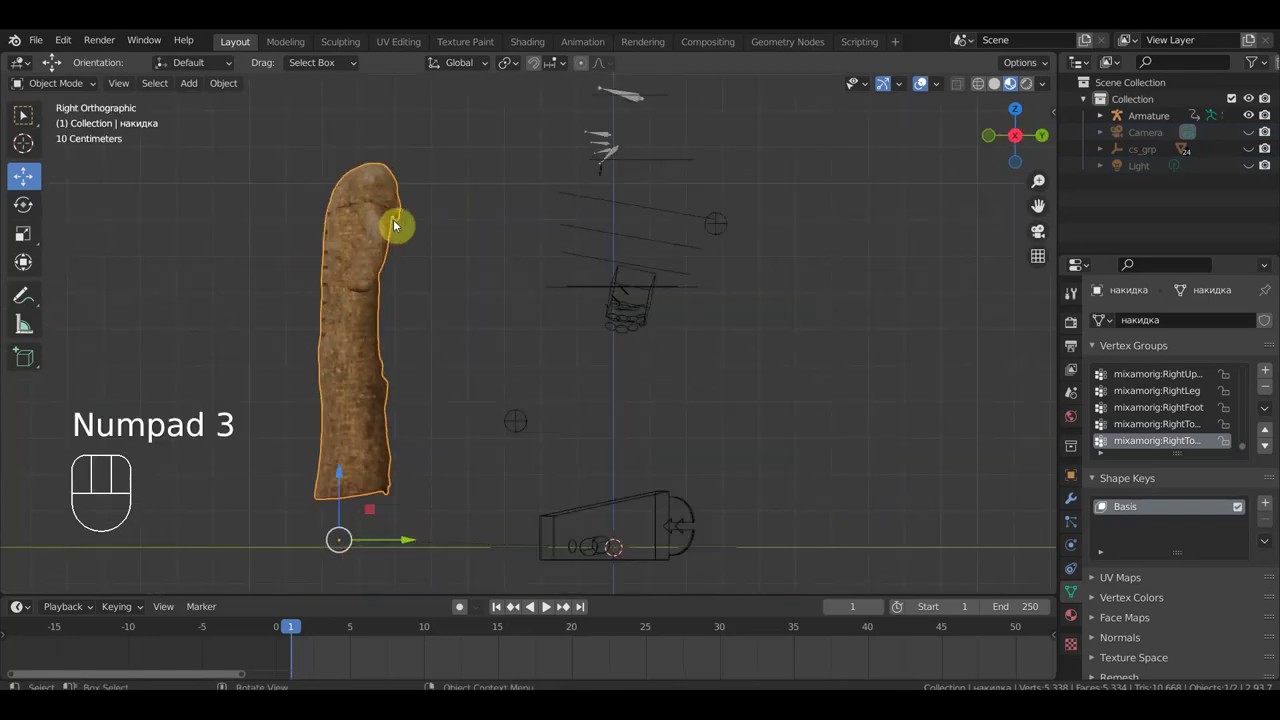
drag(410, 254, 409, 270)
click(657, 148)
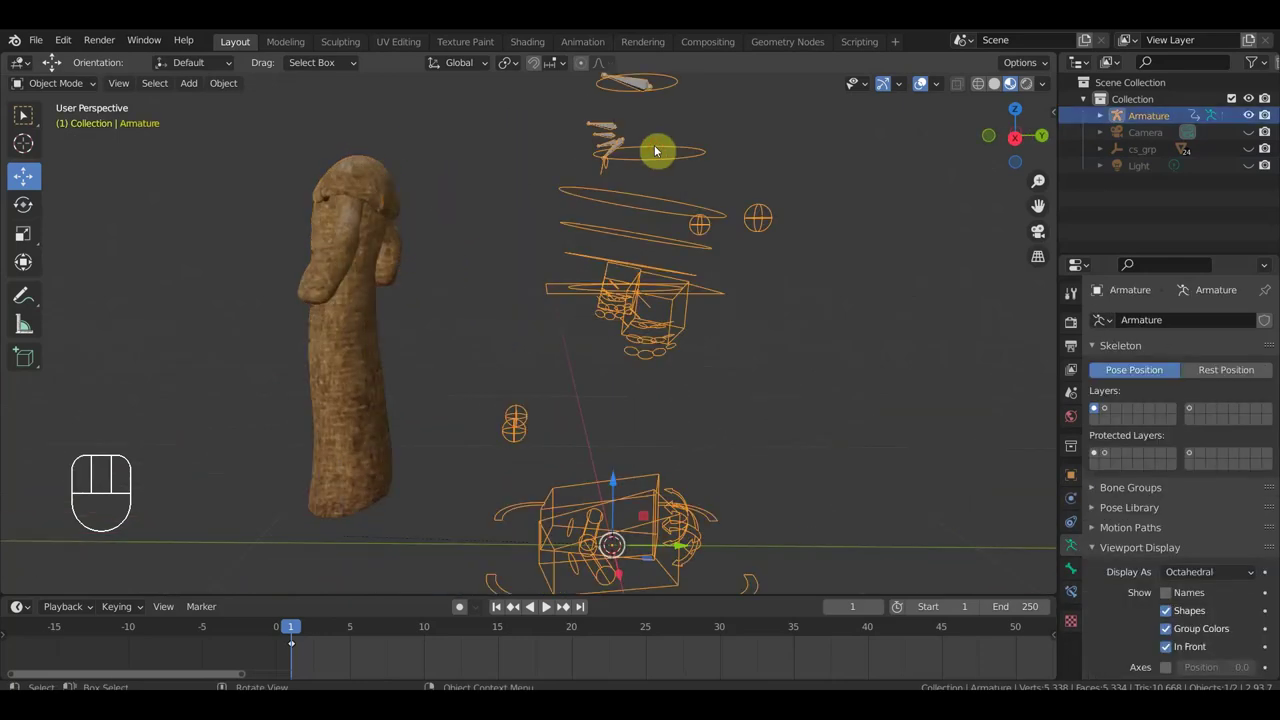
In right view, duplicate the leg-pole bone and move the copy to the top of the coat.
drag(69, 86, 55, 60)
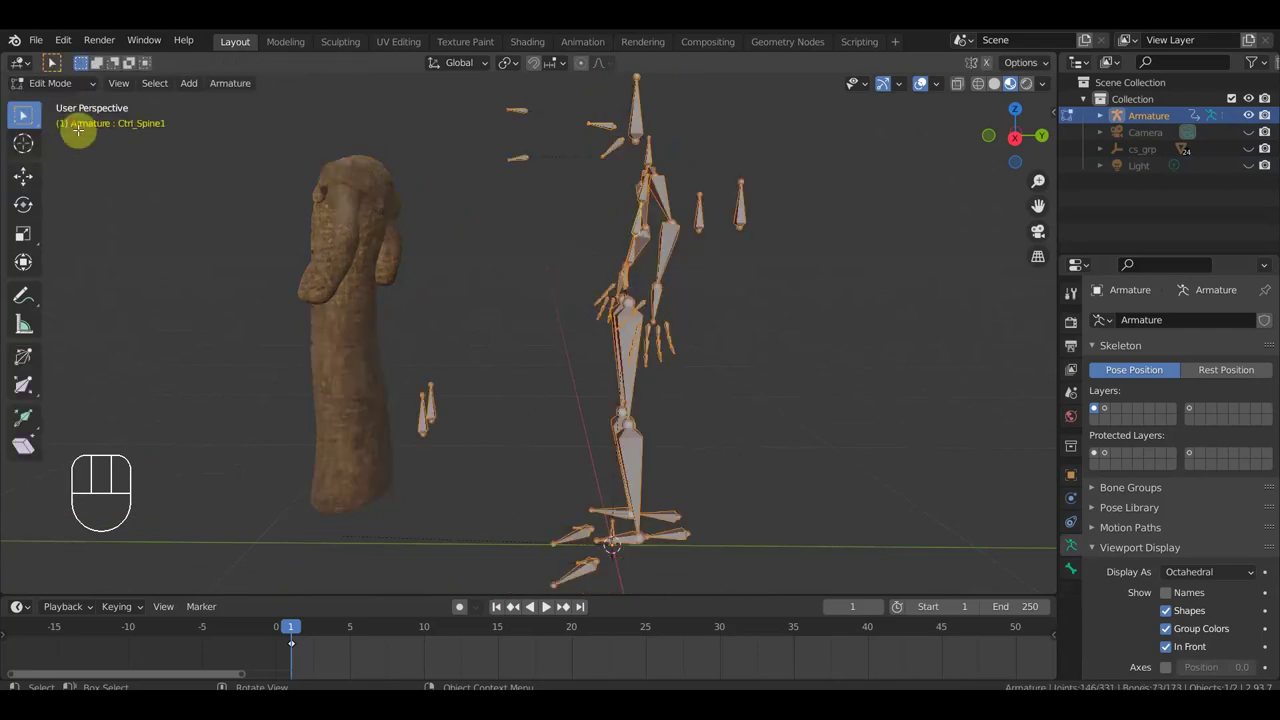
key(KP_3)
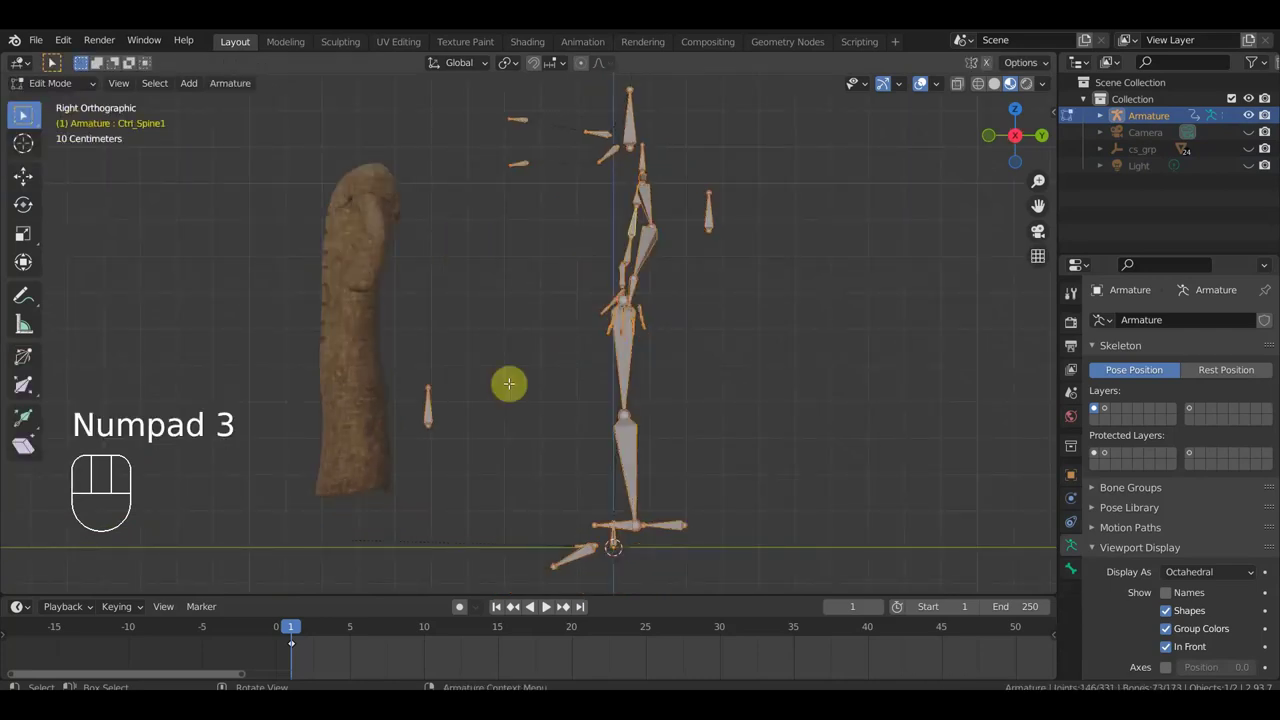
click(23, 112)
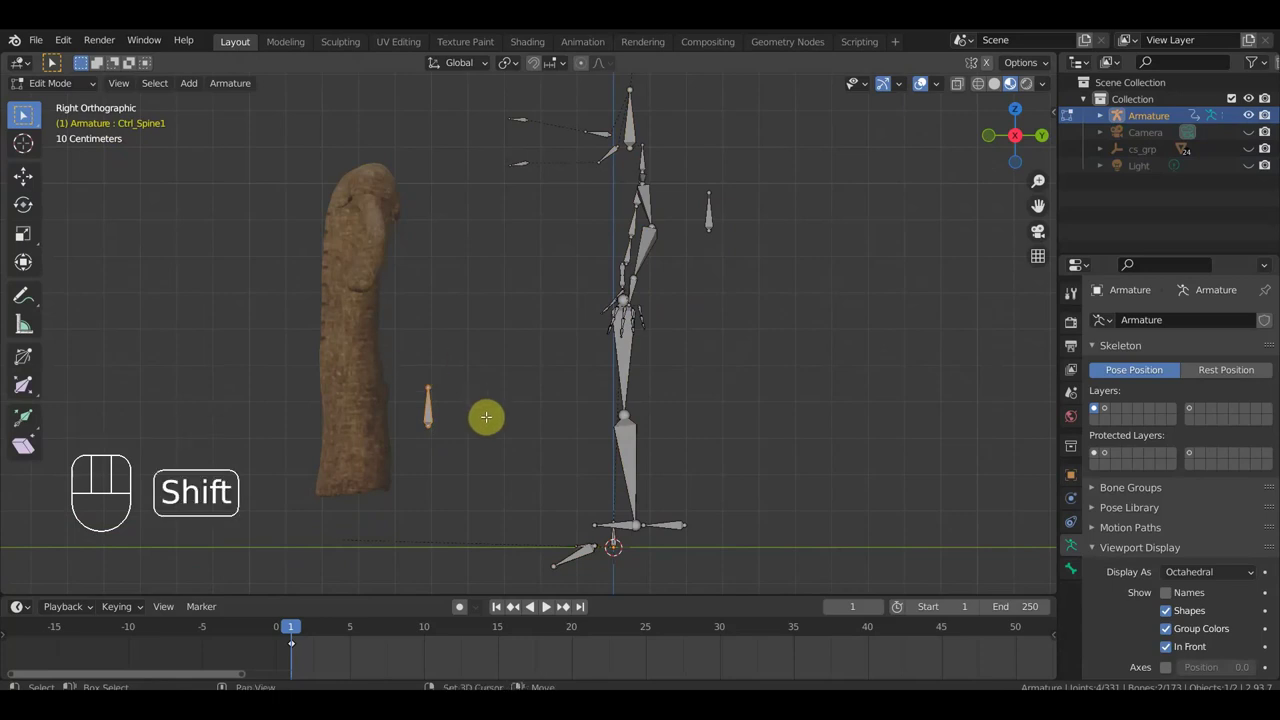
key(shift+d)
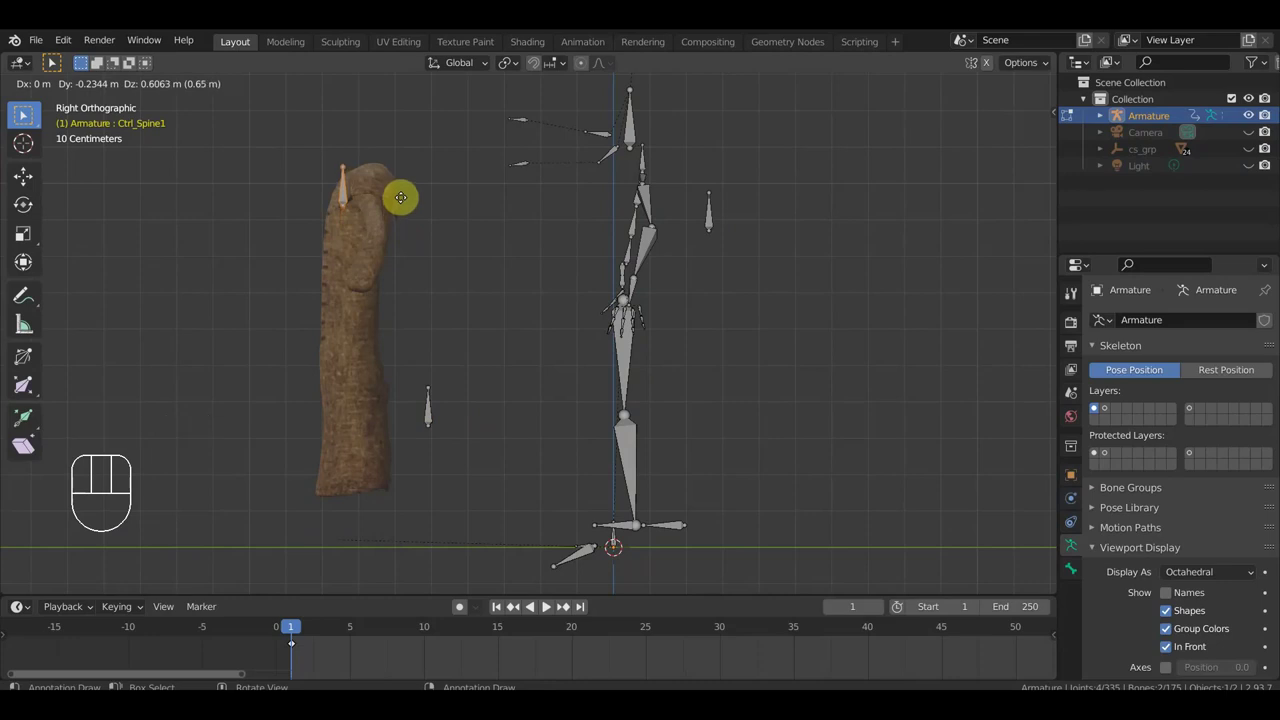
drag(26, 112, 26, 112)
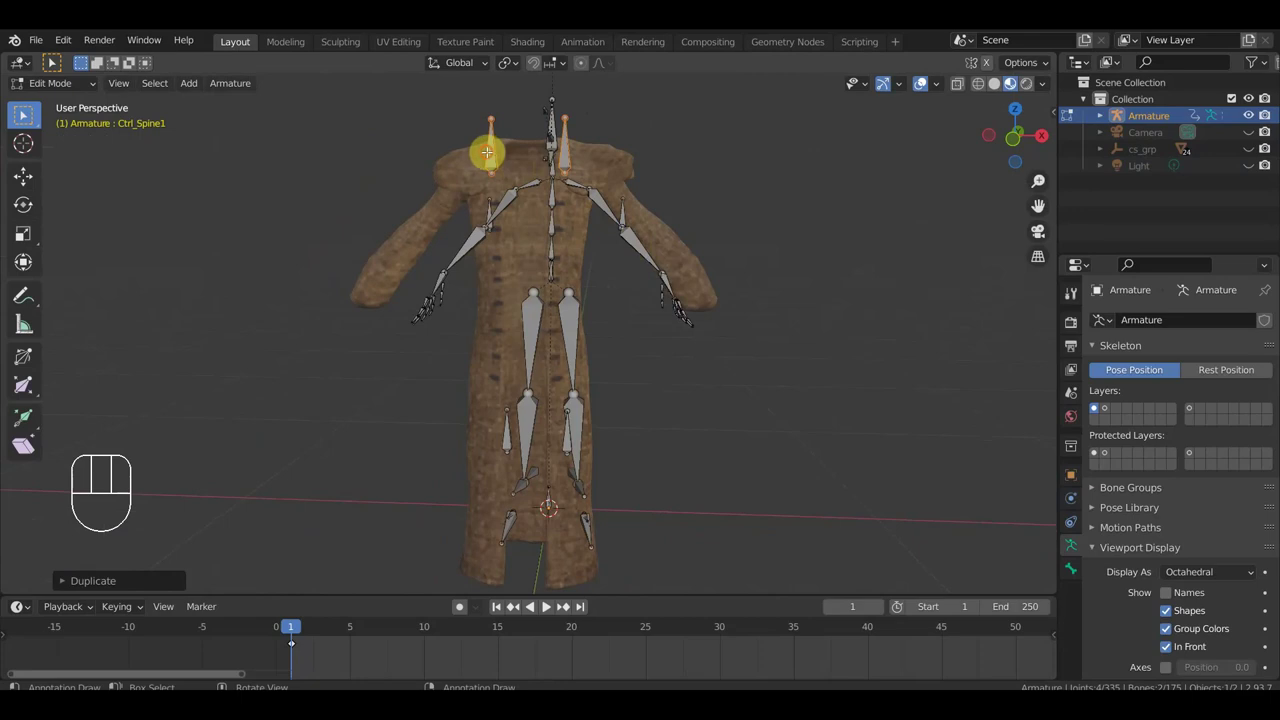
key(Delete)
click(26, 112)
Clear the copied bone's parent and rotate it in side view to follow the coat.
drag(26, 112, 26, 112)
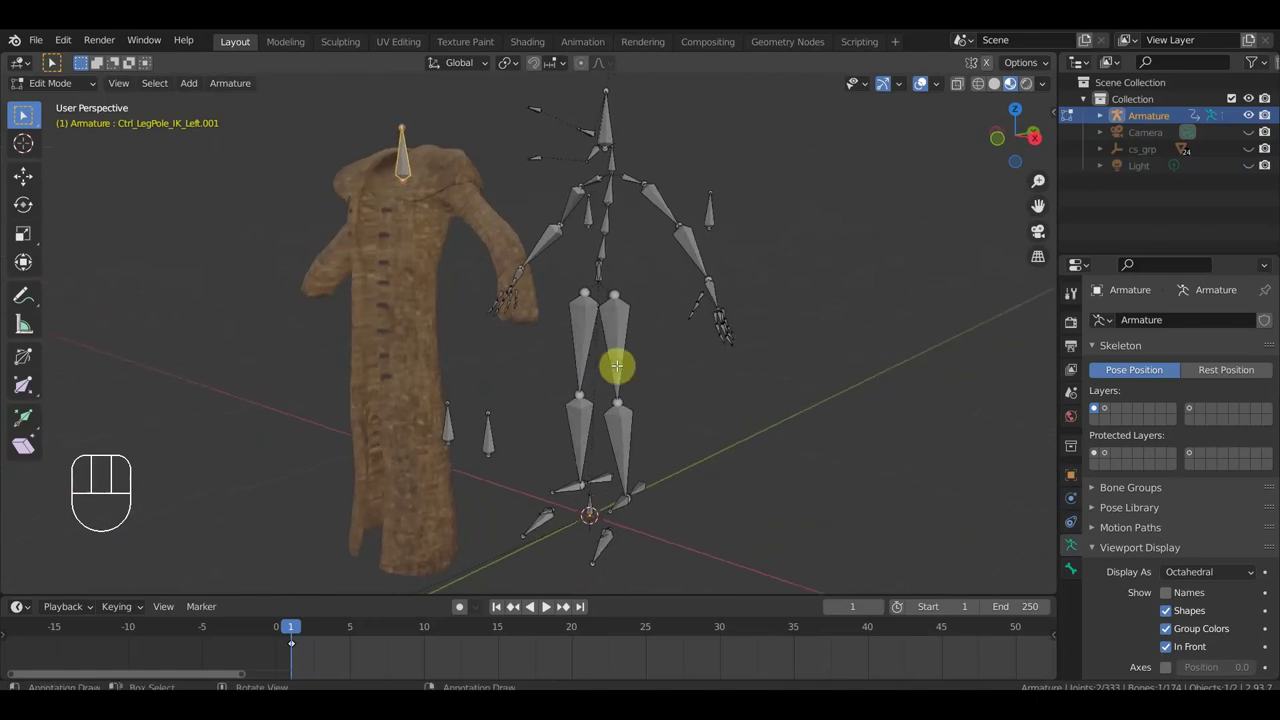
key(alt+p)
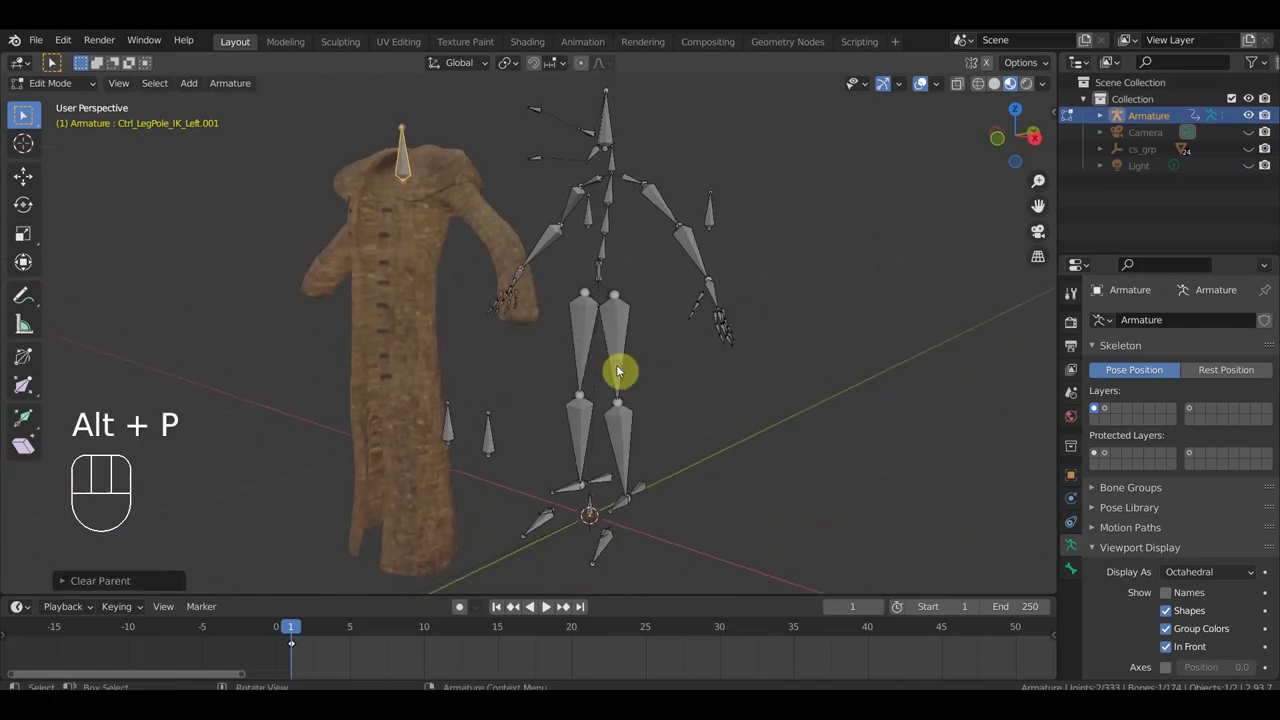
middle_click(26, 112)
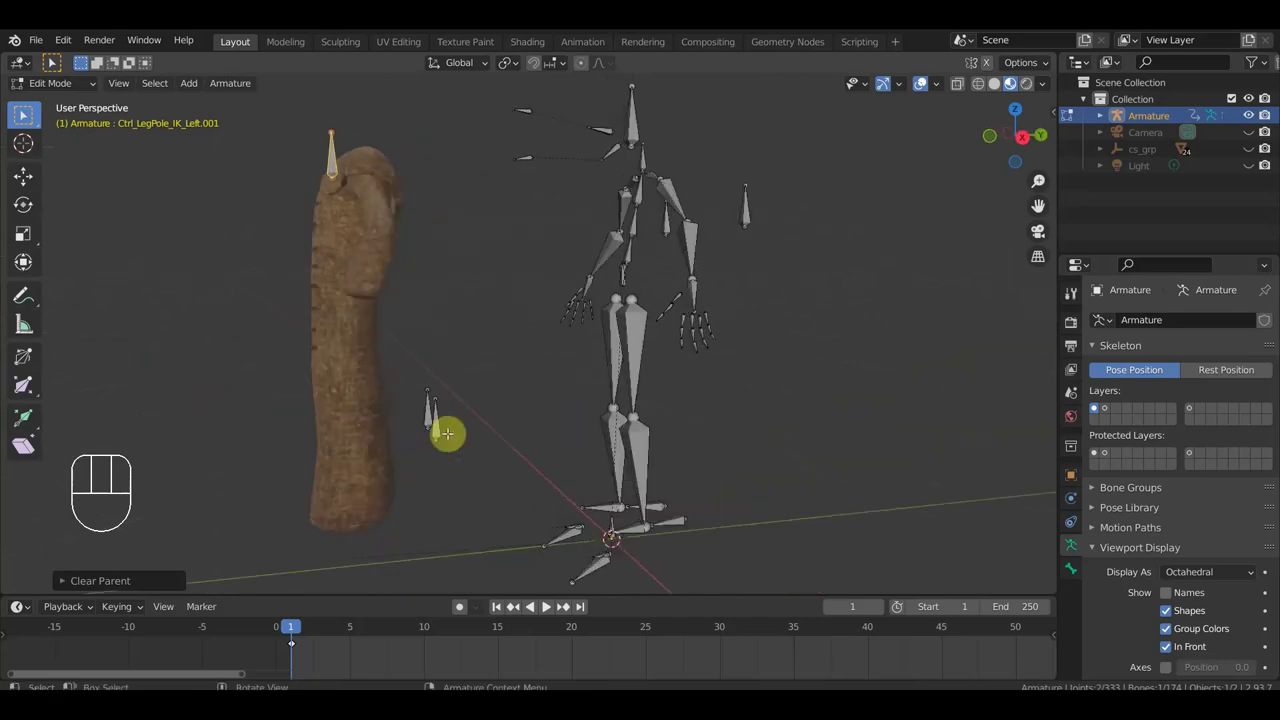
middle_click(26, 112)
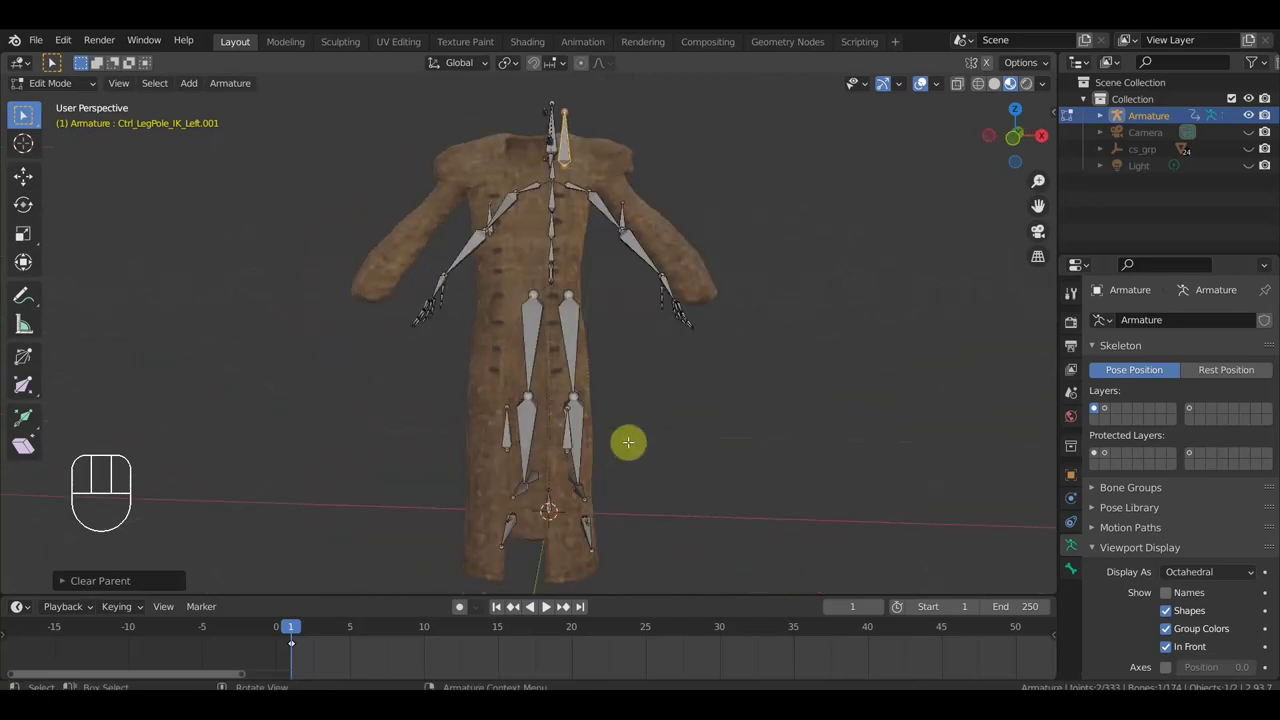
key(KP_1)
drag(26, 112, 26, 112)
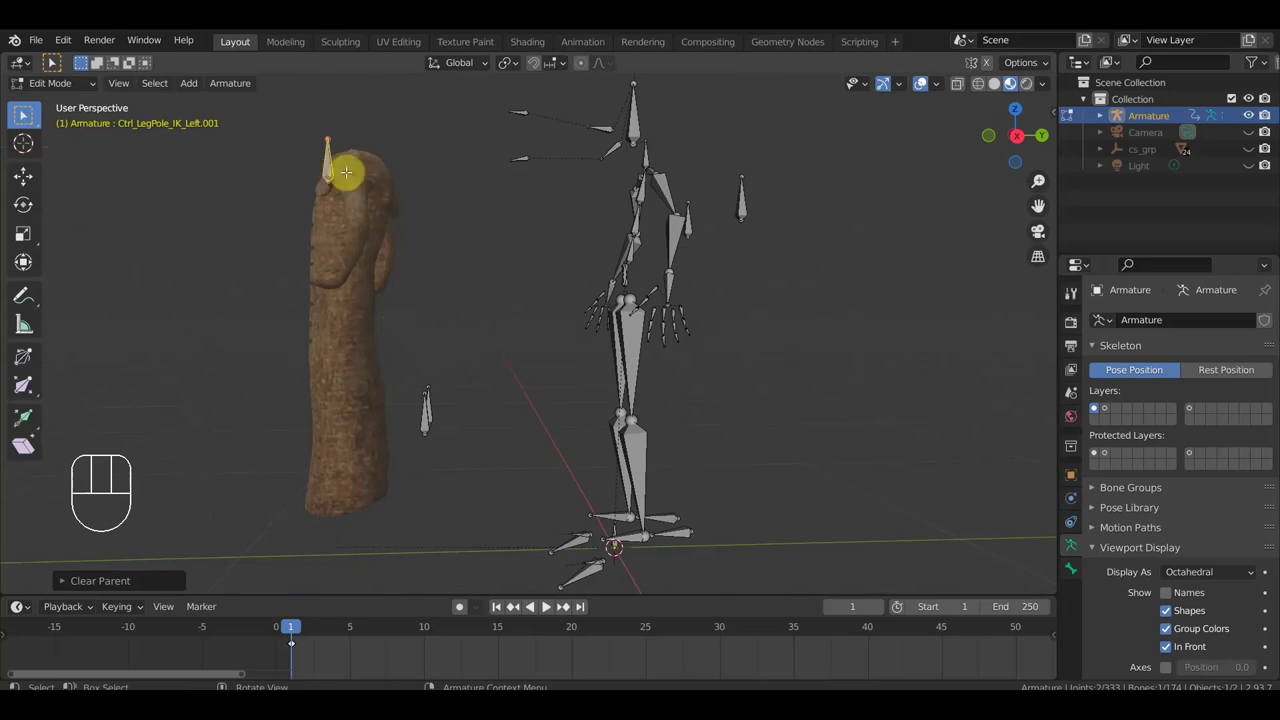
key(KP_3)
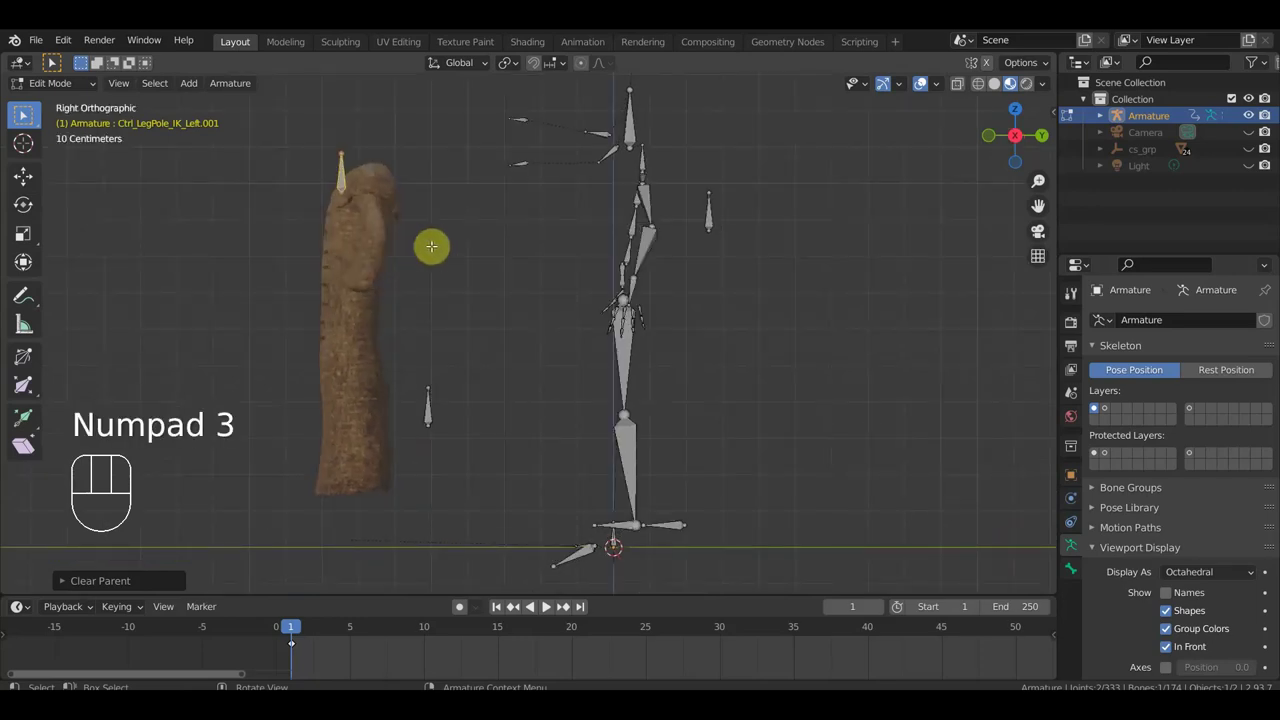
key(r)
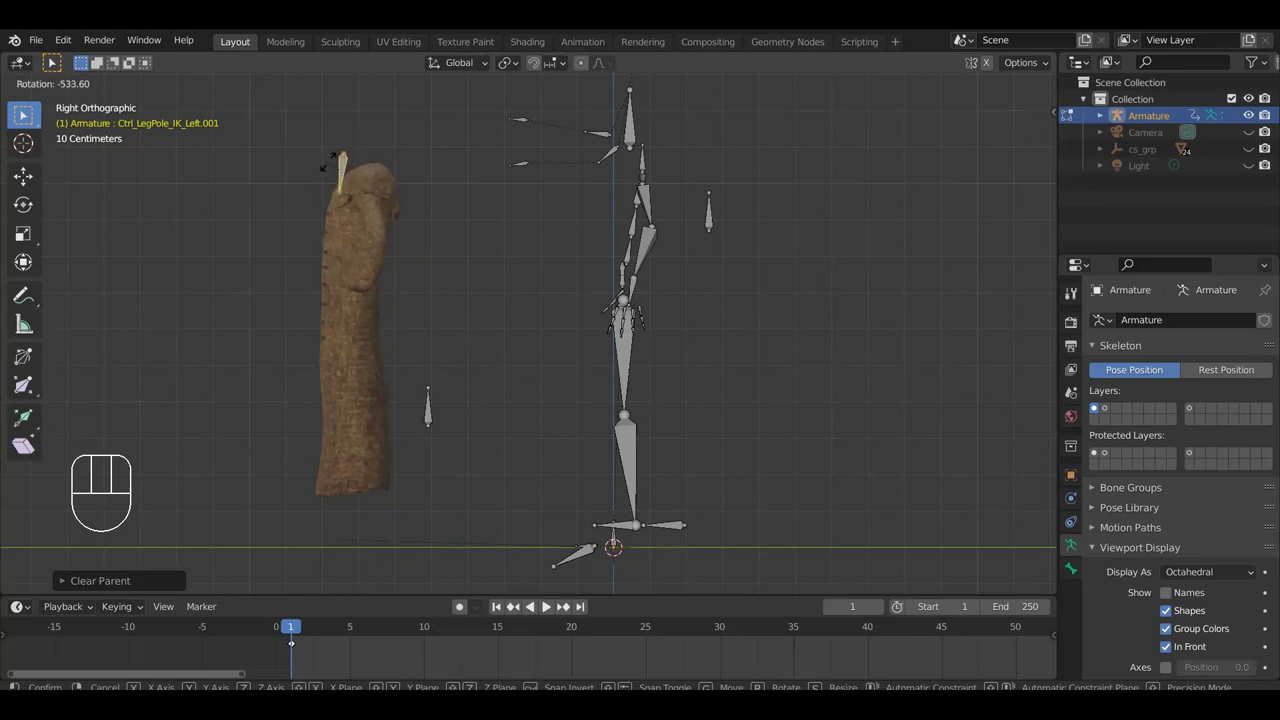
Grab the new bone onto the coat's upper chest below the collar, verifying from all sides.
key(g)
click(26, 112)
drag(26, 112, 23, 112)
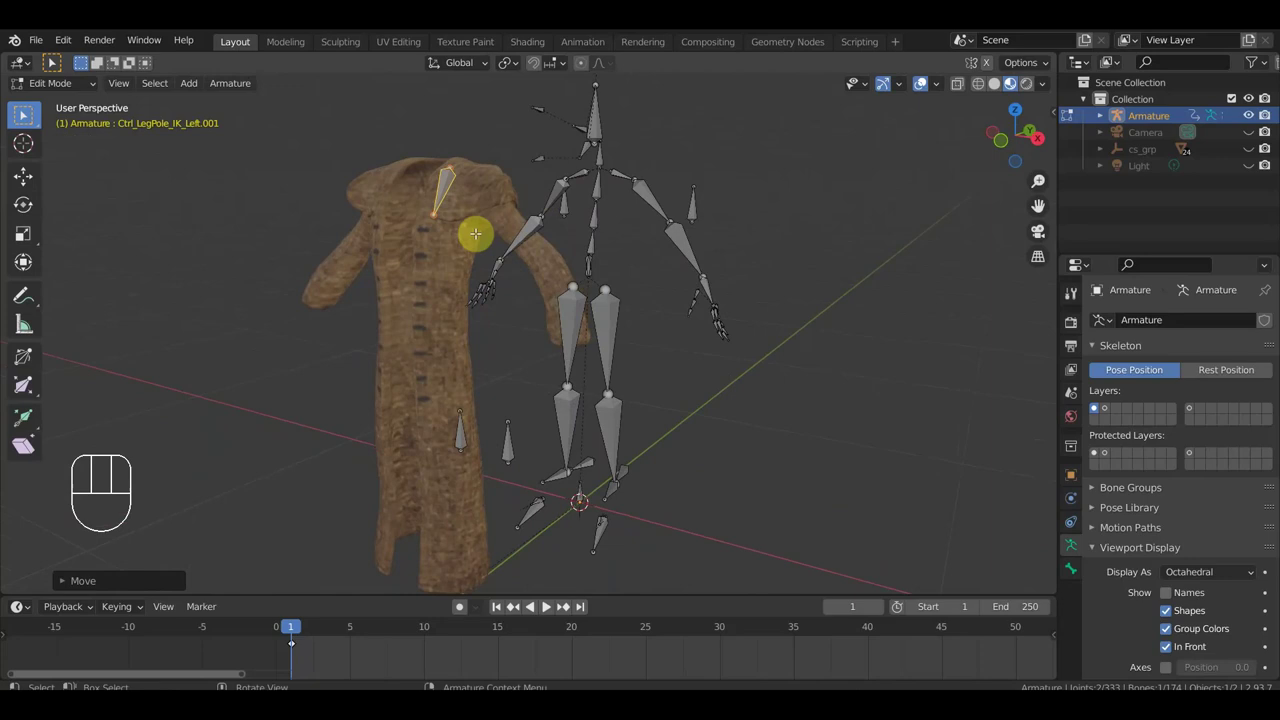
drag(23, 112, 23, 112)
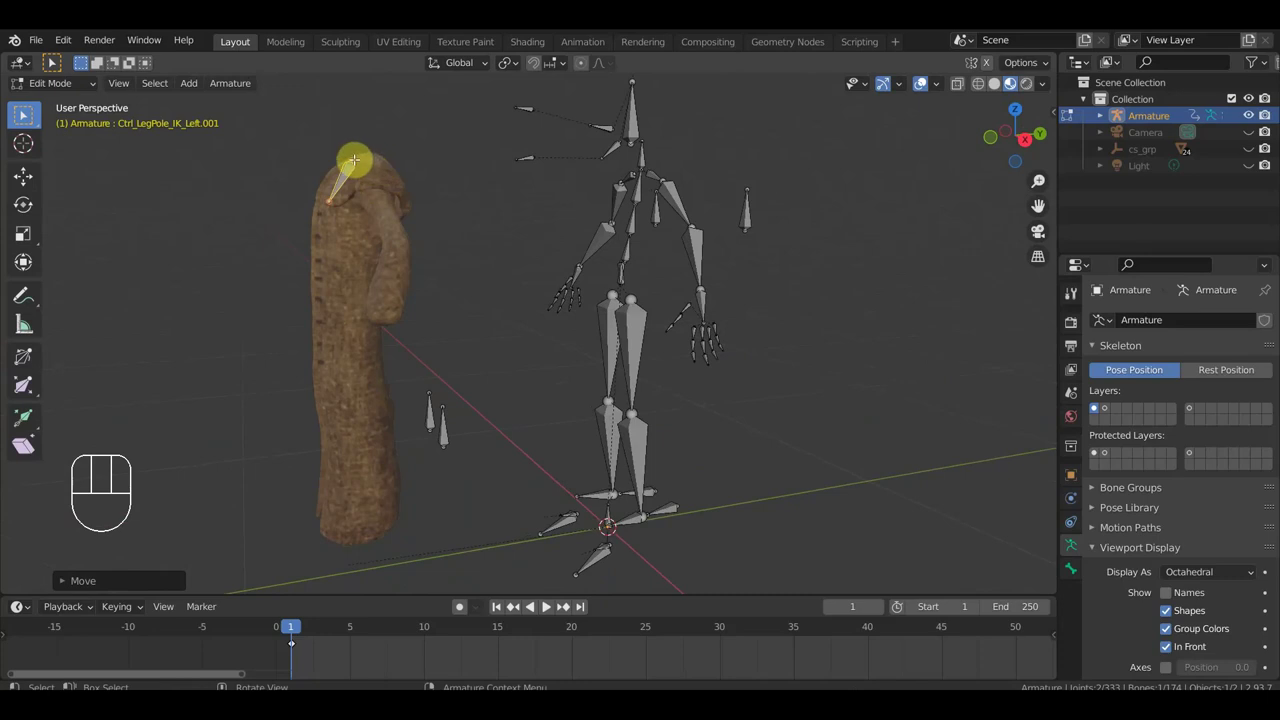
drag(23, 112, 23, 112)
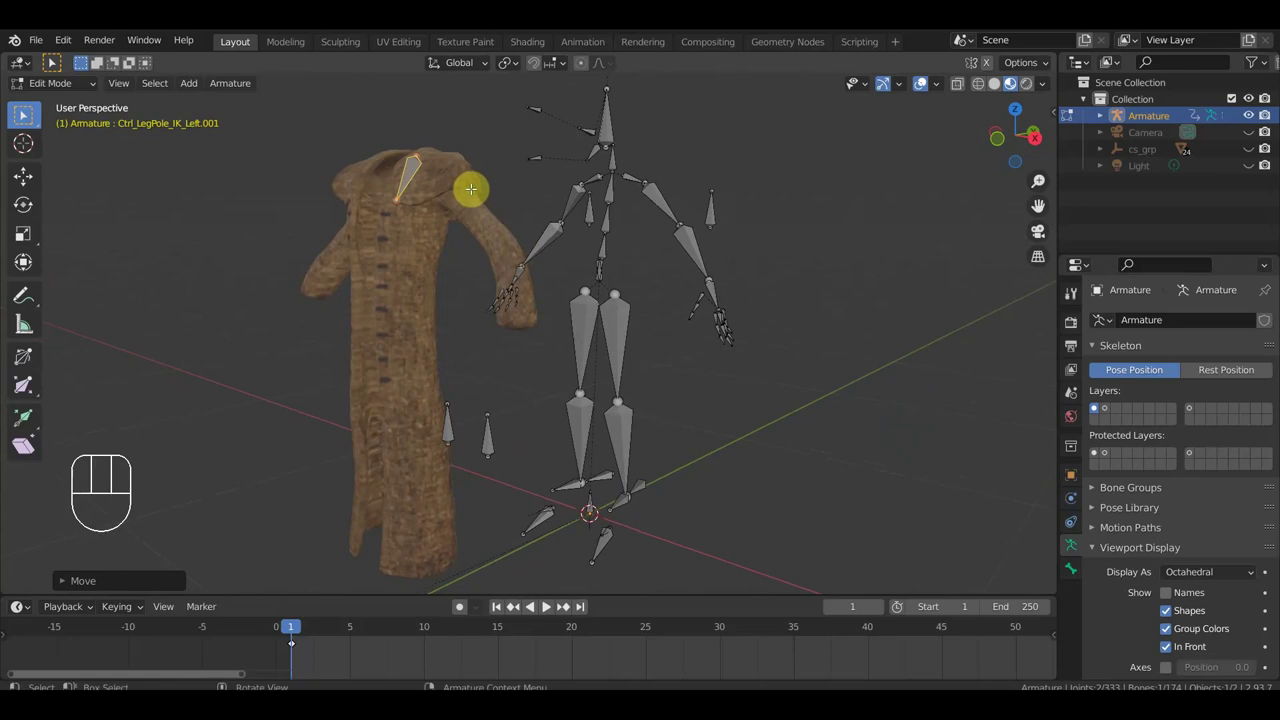
drag(23, 112, 23, 112)
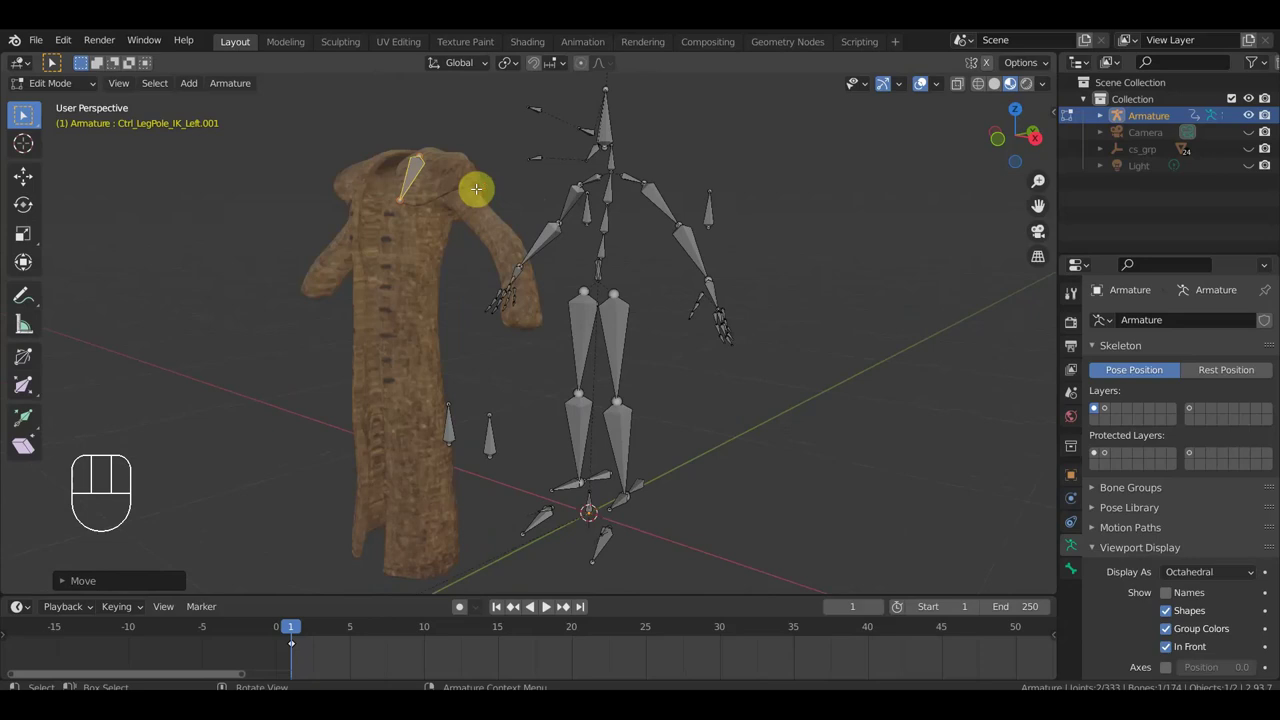
key(KP_3)
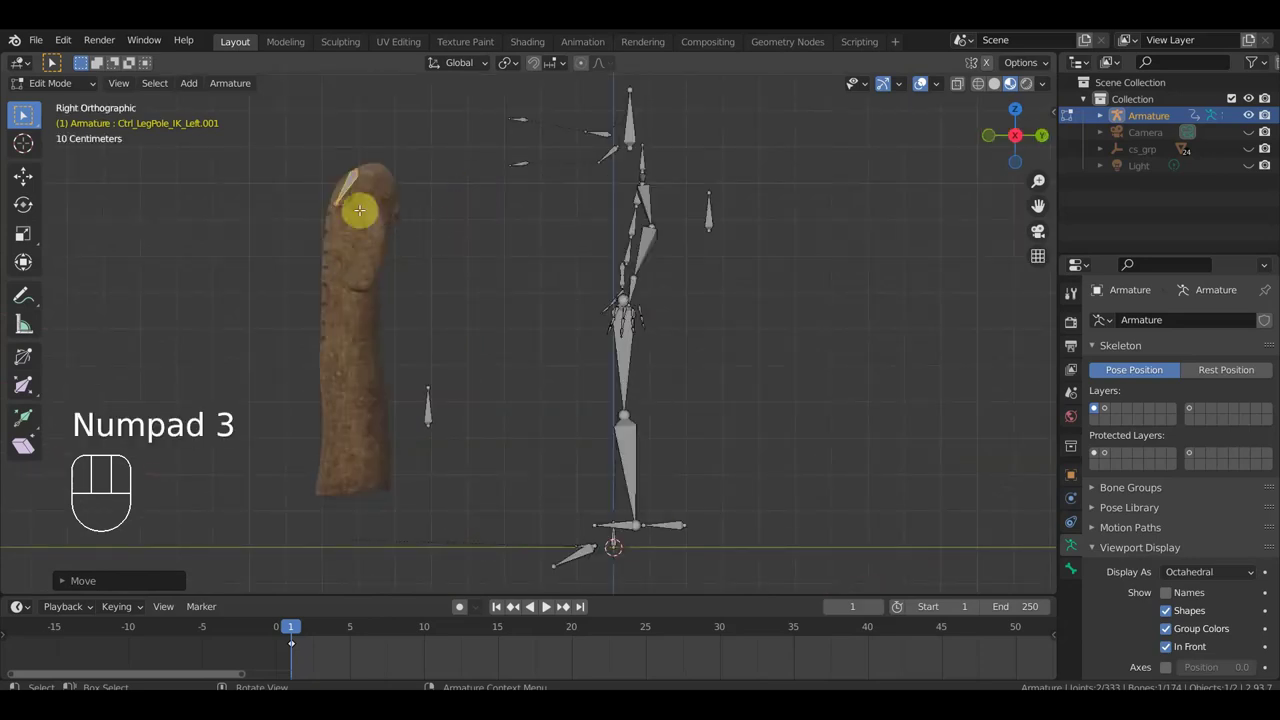
Extrude five bones from the chest bone's tip down the coat front to the hem.
click(23, 112)
key(e)
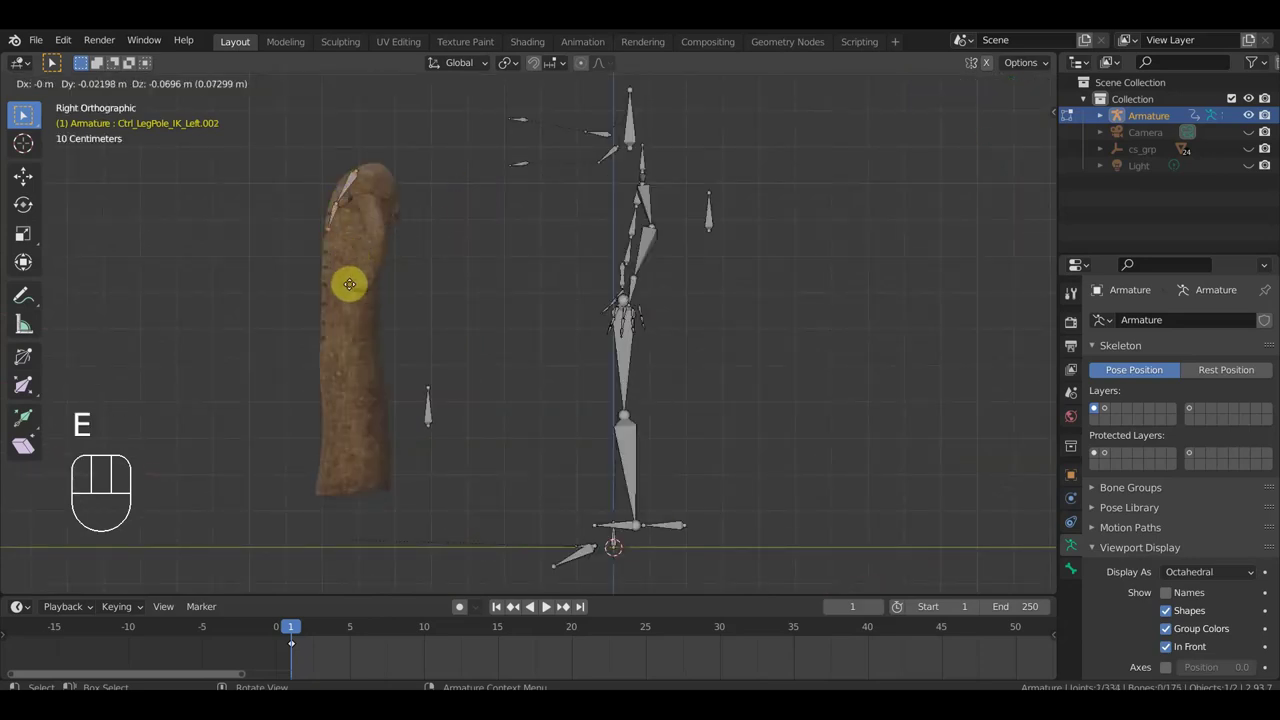
click(23, 112)
key(e)
click(23, 112)
key(e)
click(23, 112)
key(e)
key(e)
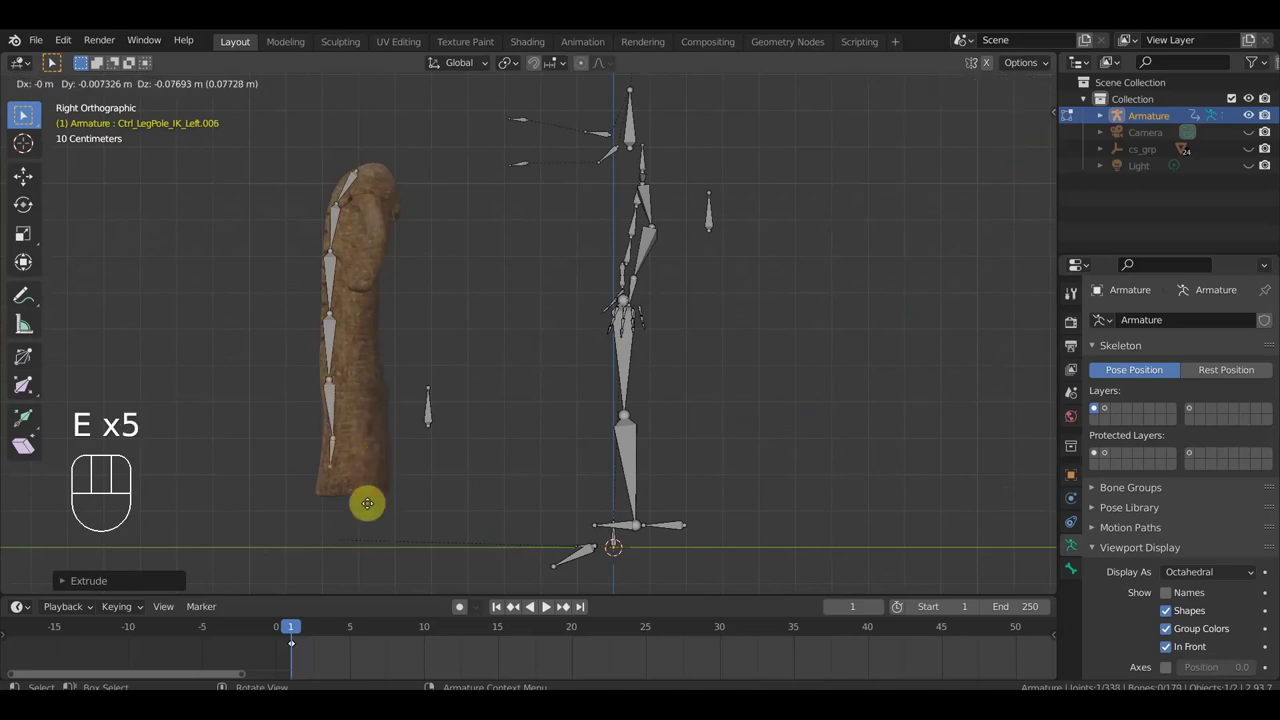
Orbit around the coat to check the new bone chain from collar to hem.
drag(23, 112, 23, 112)
drag(26, 112, 26, 112)
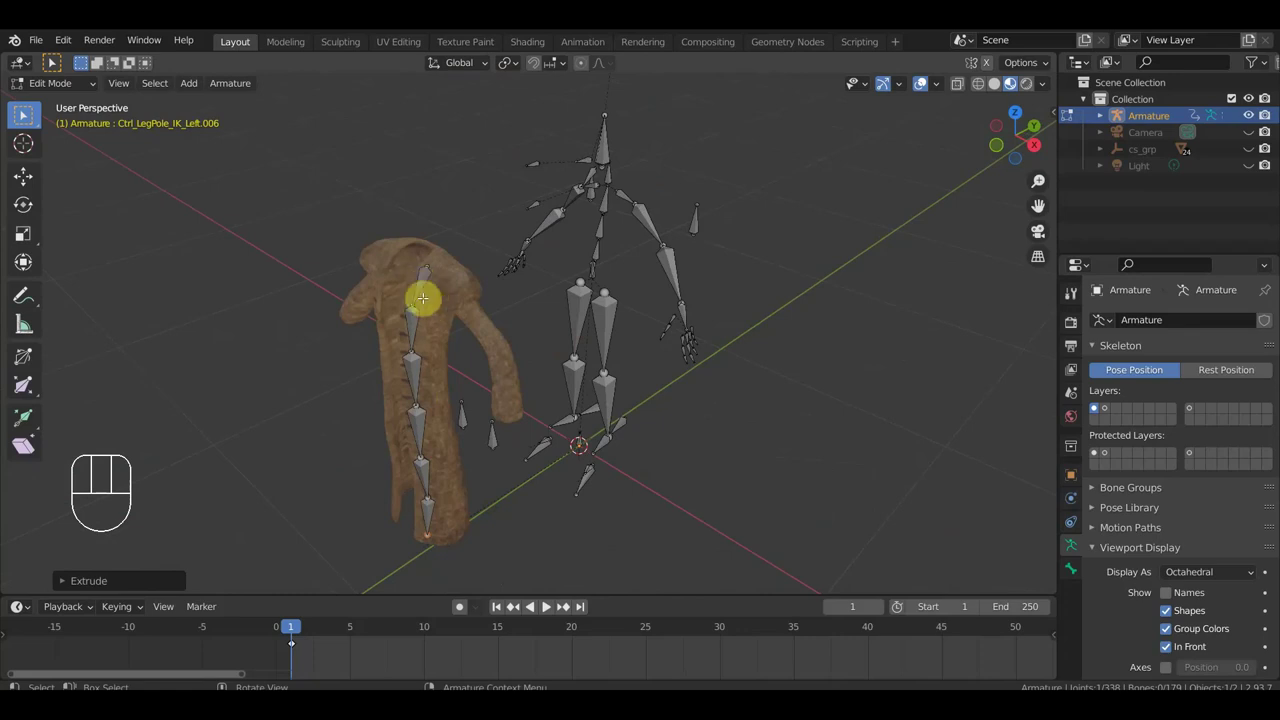
drag(26, 112, 23, 112)
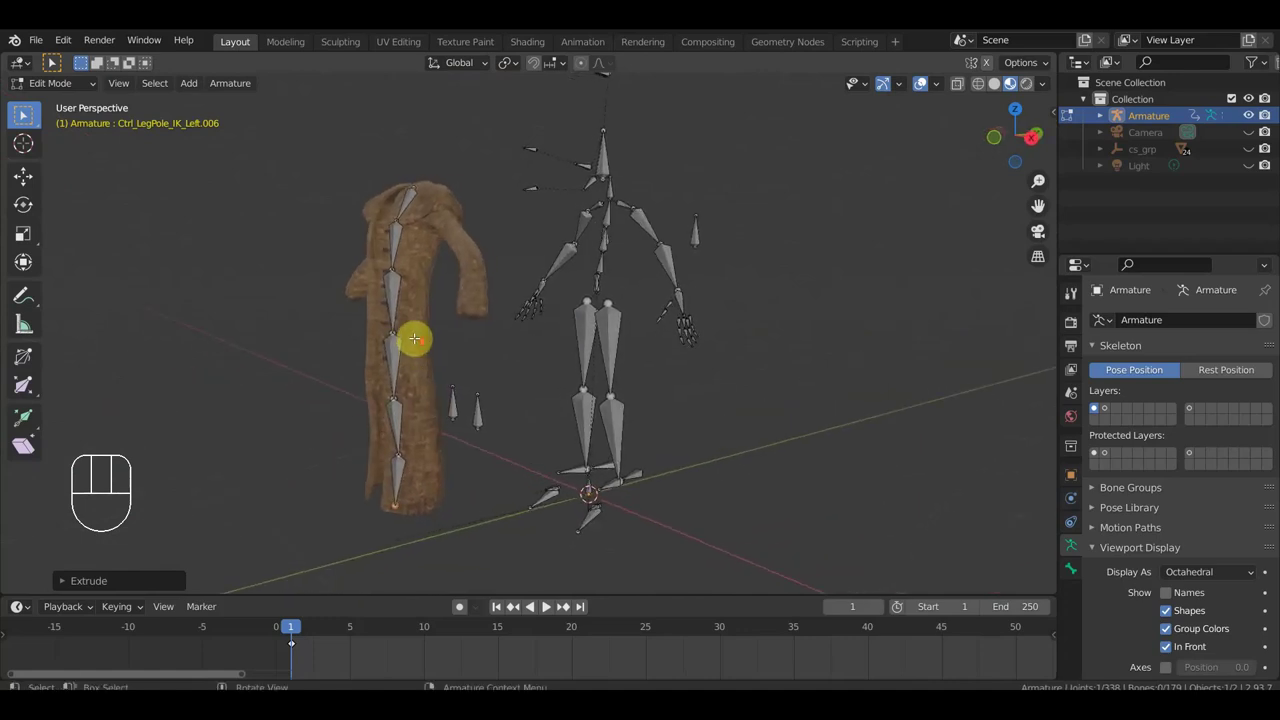
Clear the parent of each bone in the coat chain from chest to hem.
click(23, 112)
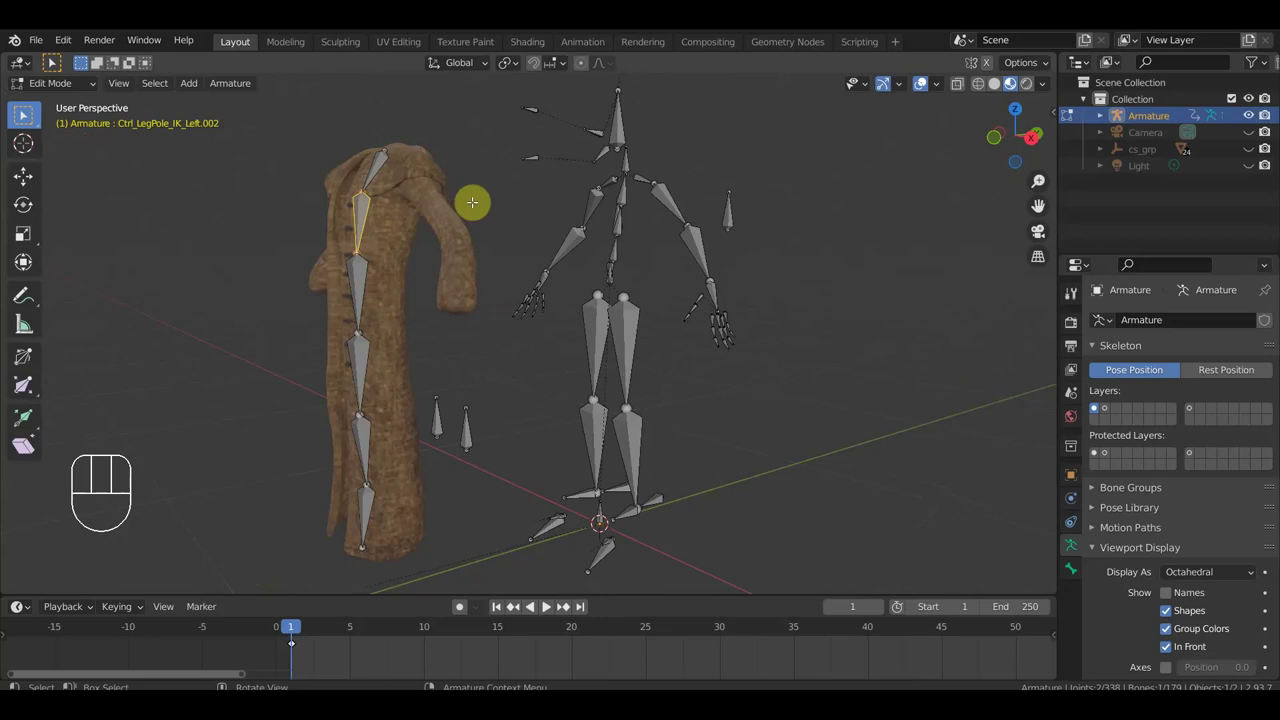
key(alt+p)
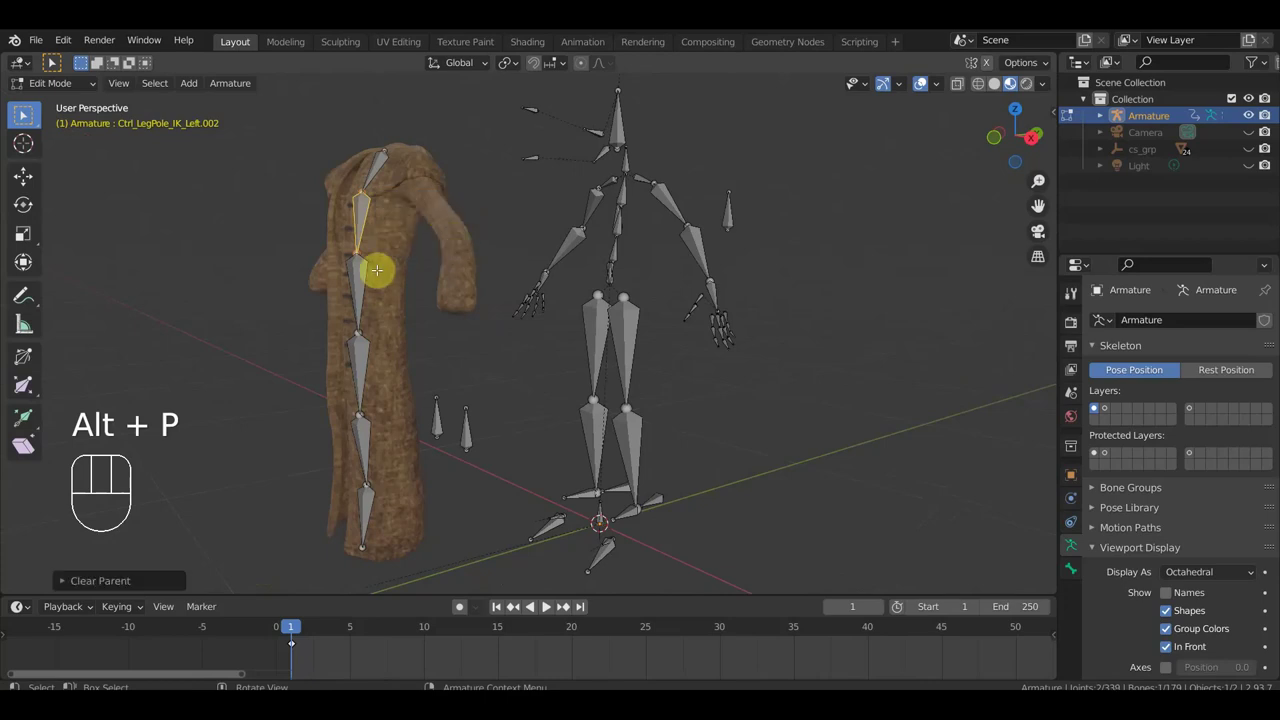
key(alt+p)
click(23, 112)
key(alt+p)
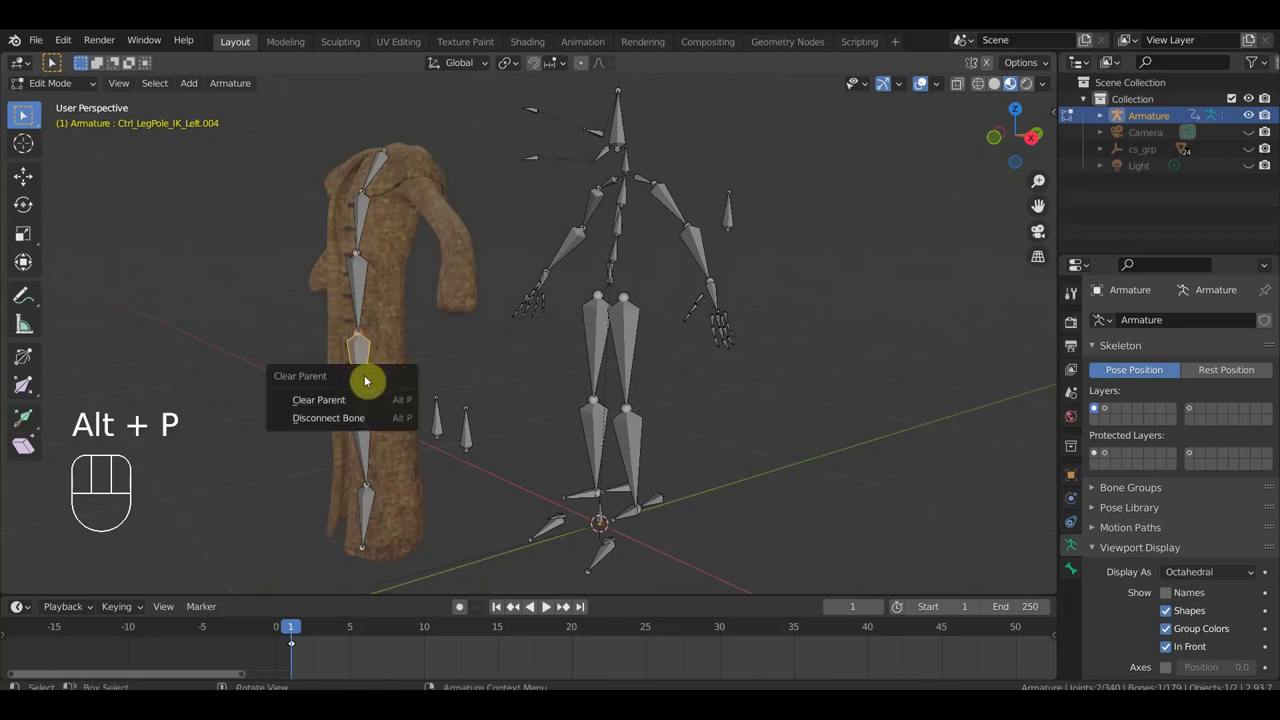
click(23, 112)
key(alt+p)
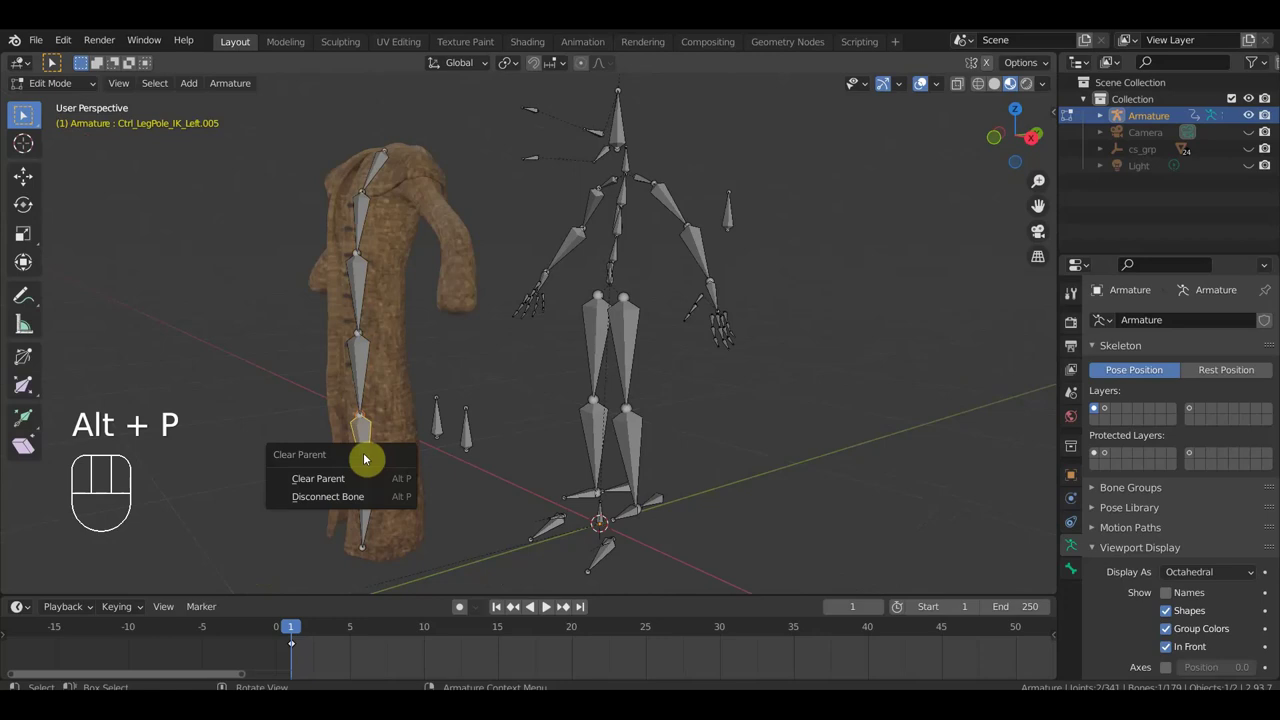
click(23, 112)
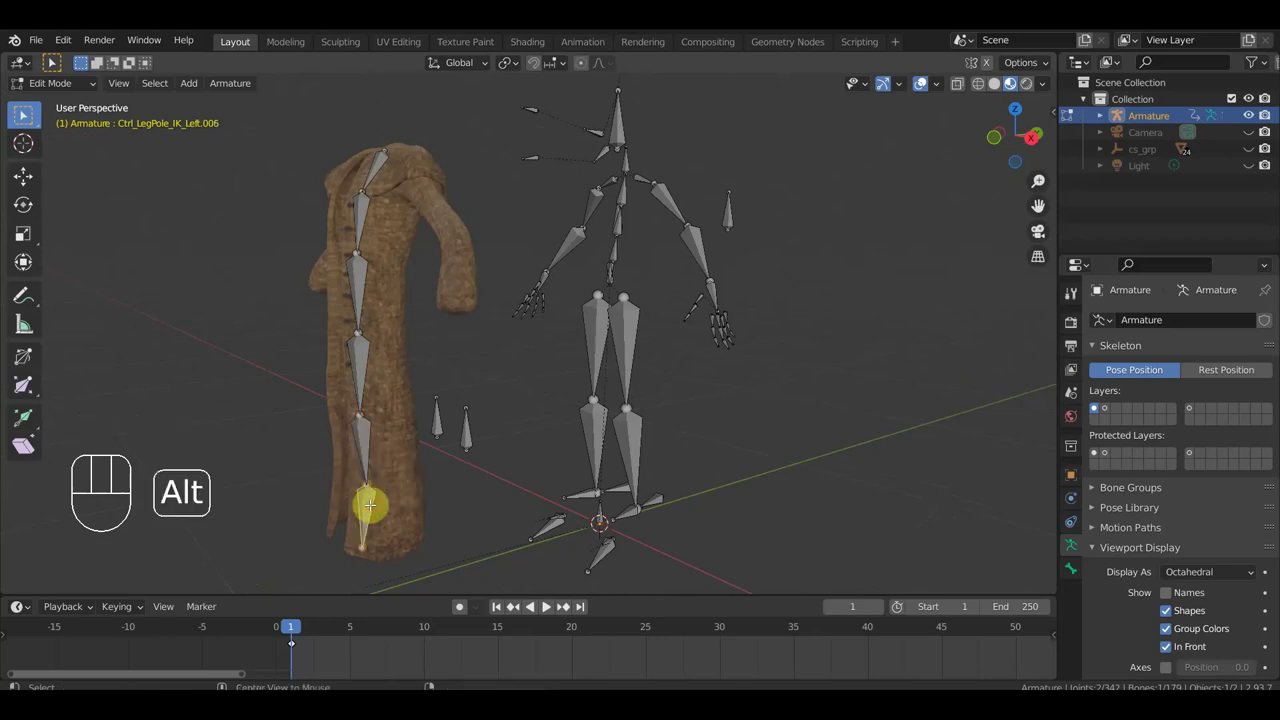
key(alt+p)
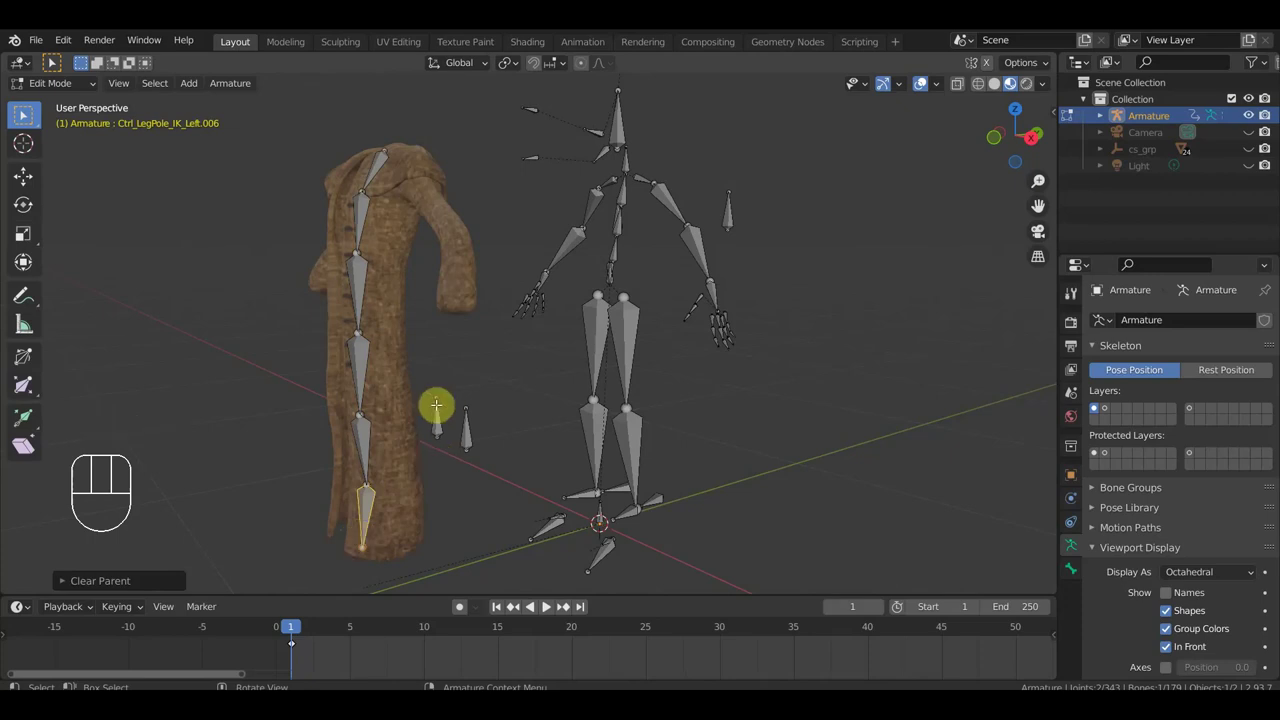
Select all the coat chain bones together and review them around the coat.
click(23, 112)
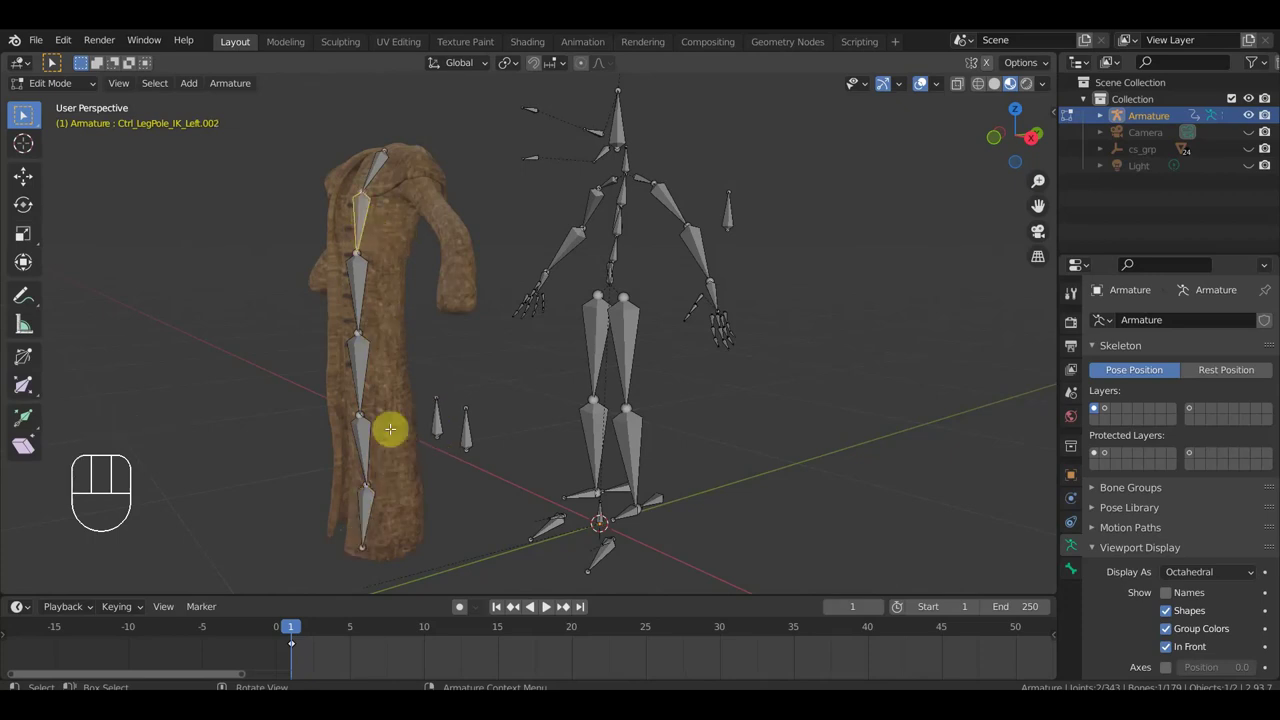
click(23, 112)
click(23, 112)
click(23, 112)
click(23, 112)
click(23, 112)
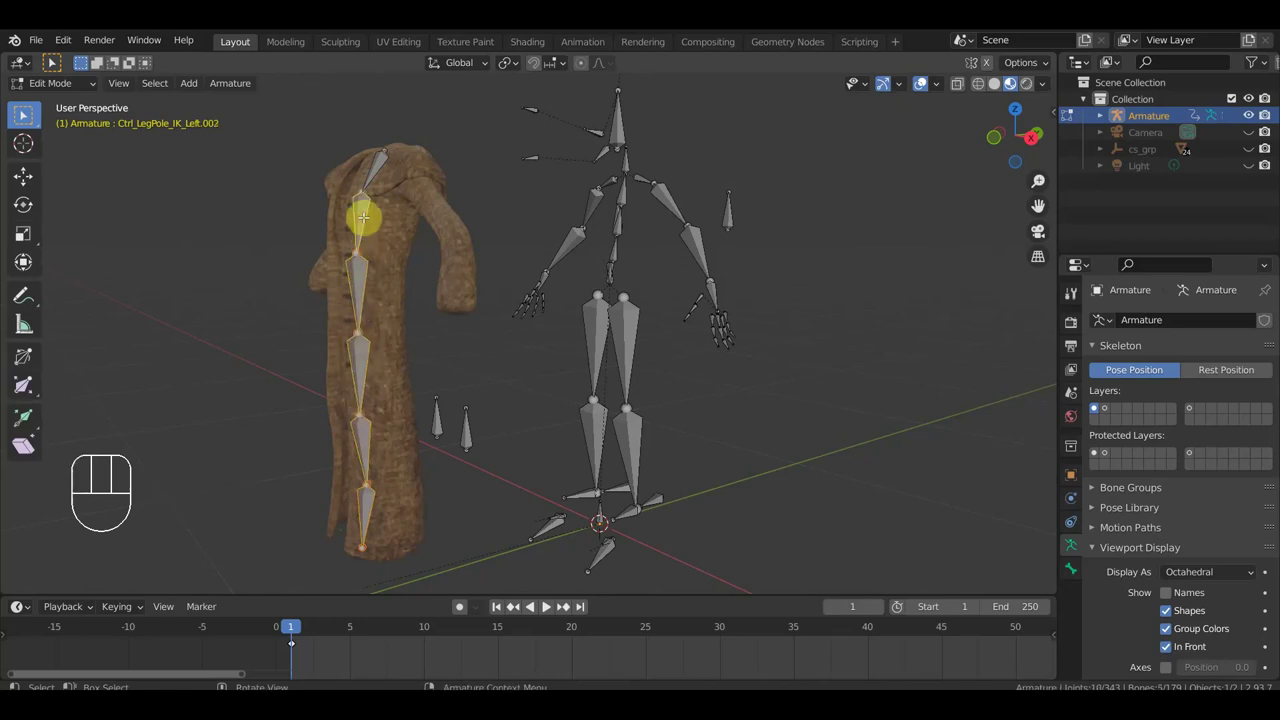
middle_click(23, 112)
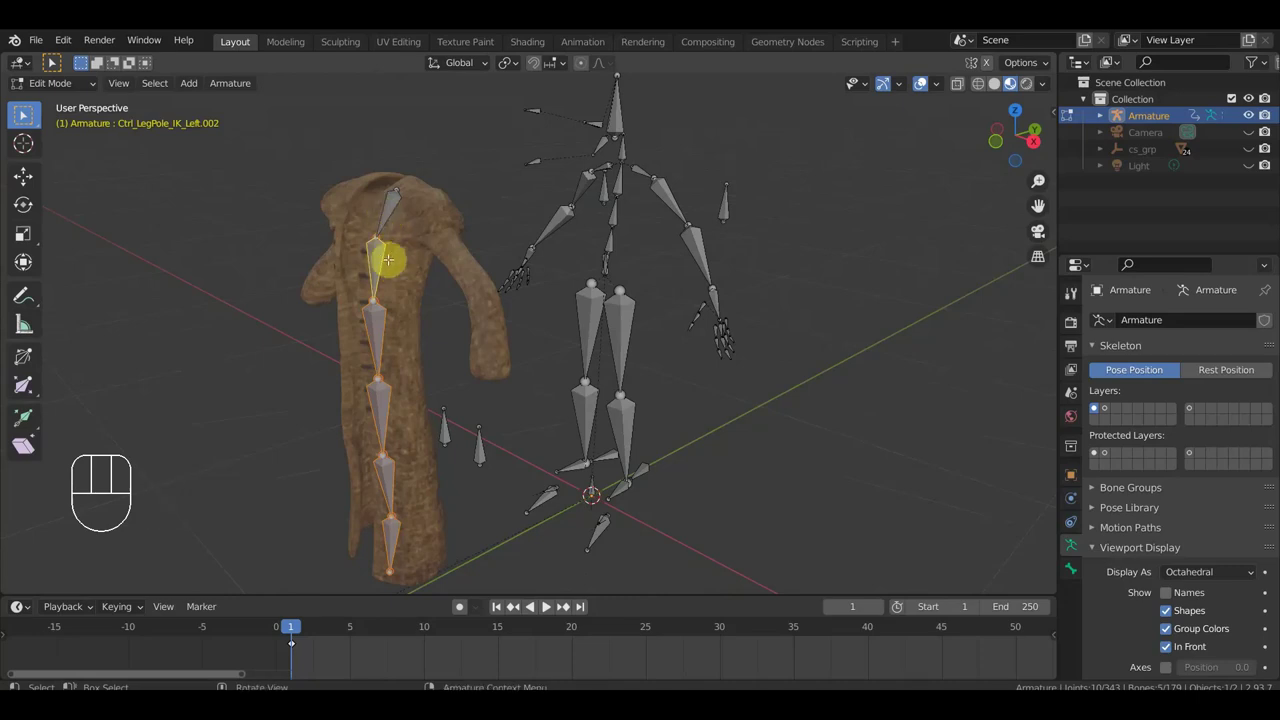
middle_click(23, 112)
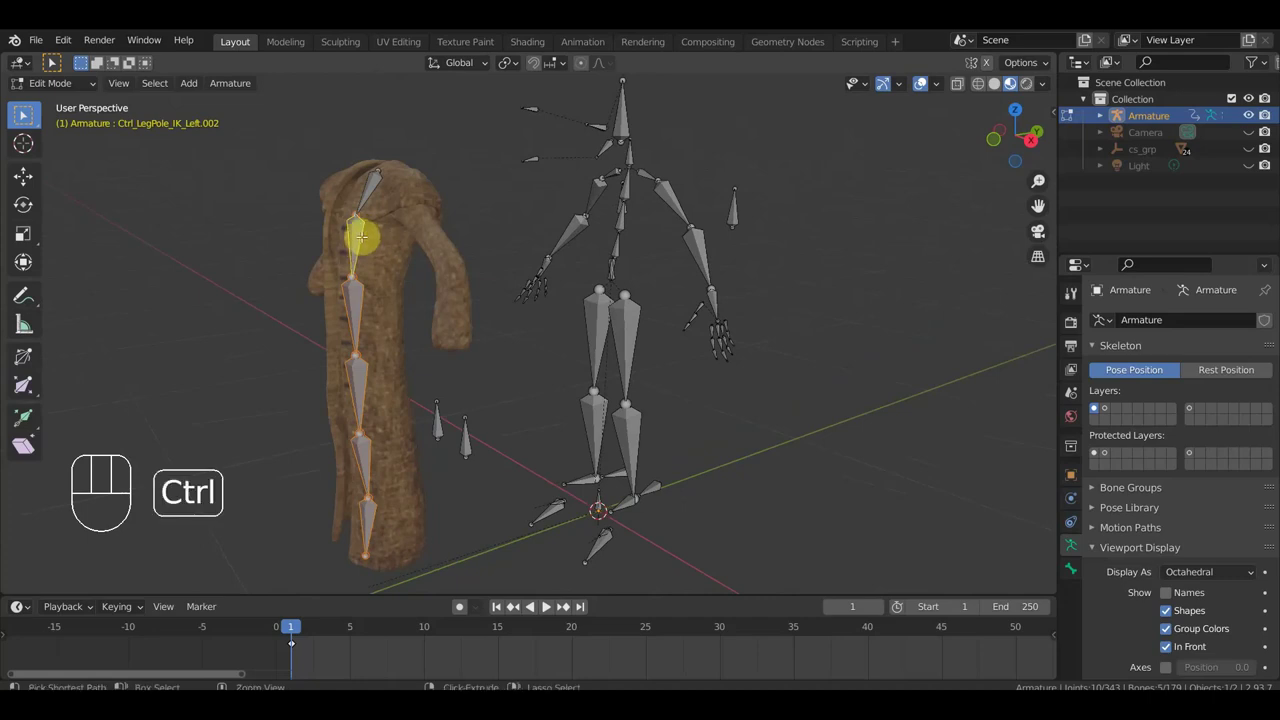
Parent the coat's chest bones as a connected chain with Ctrl+P > Connected.
key(ctrl+p)
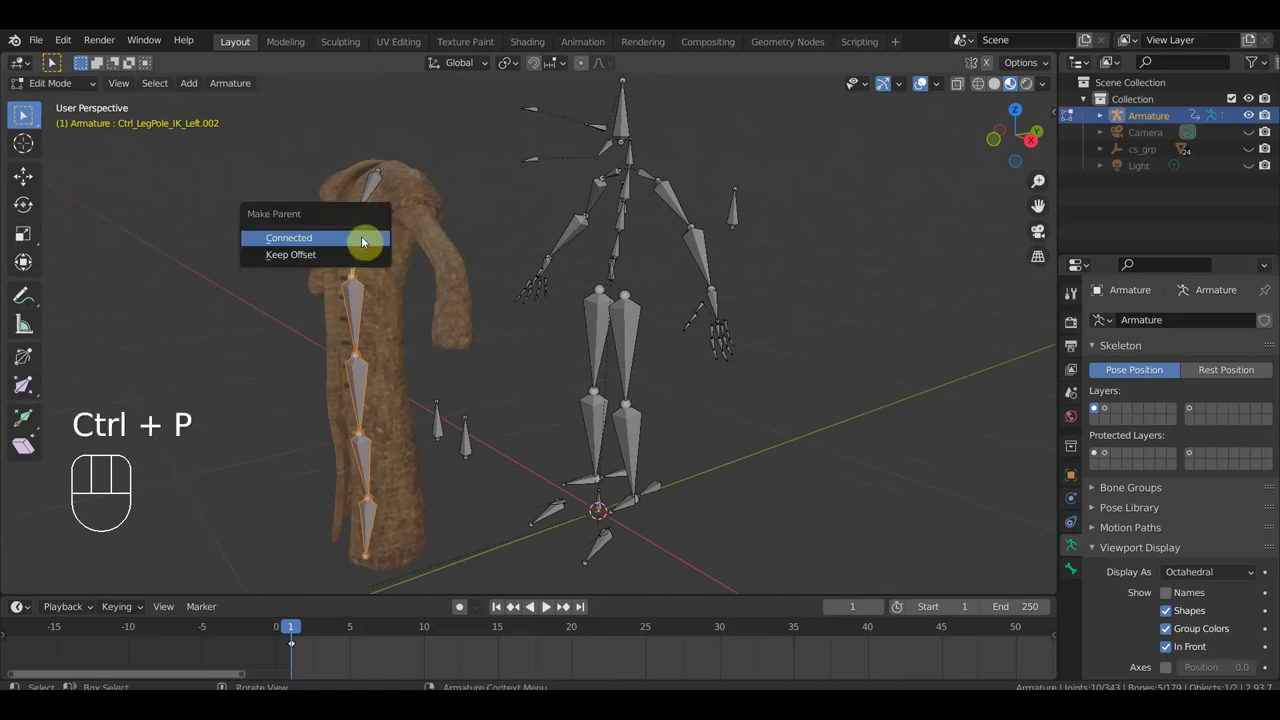
click(23, 112)
click(23, 112)
click(23, 112)
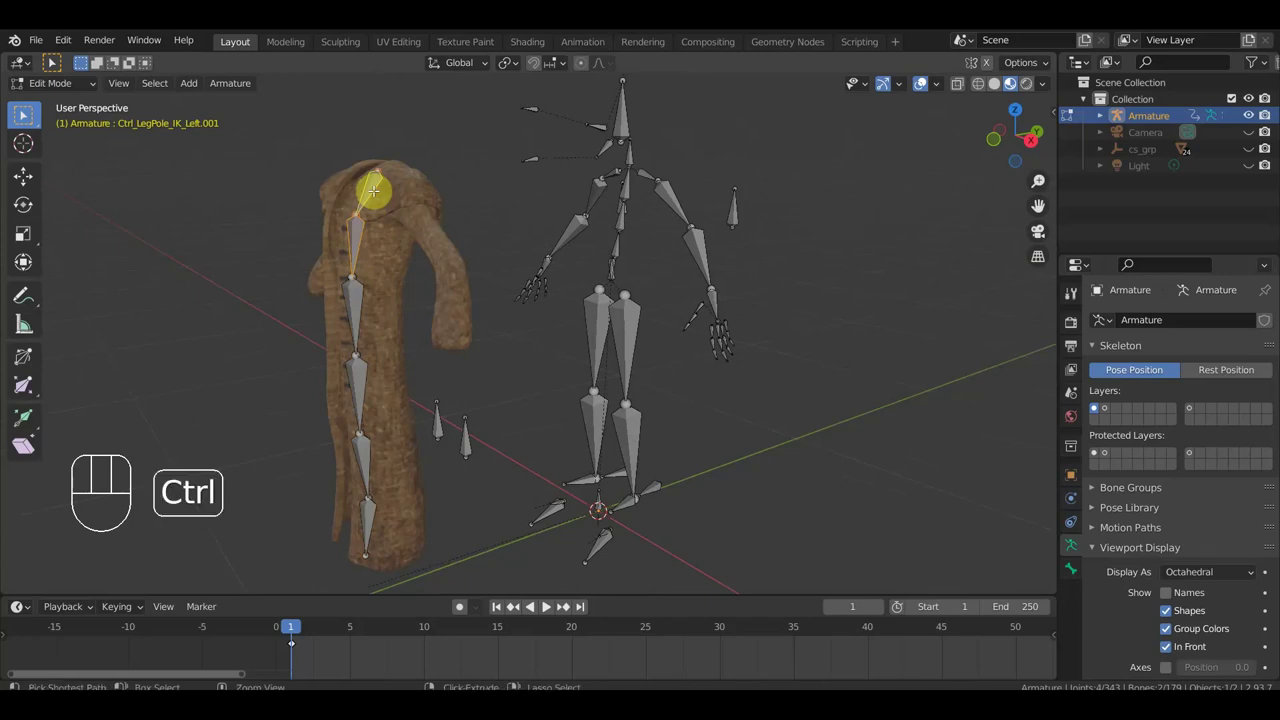
key(ctrl+p)
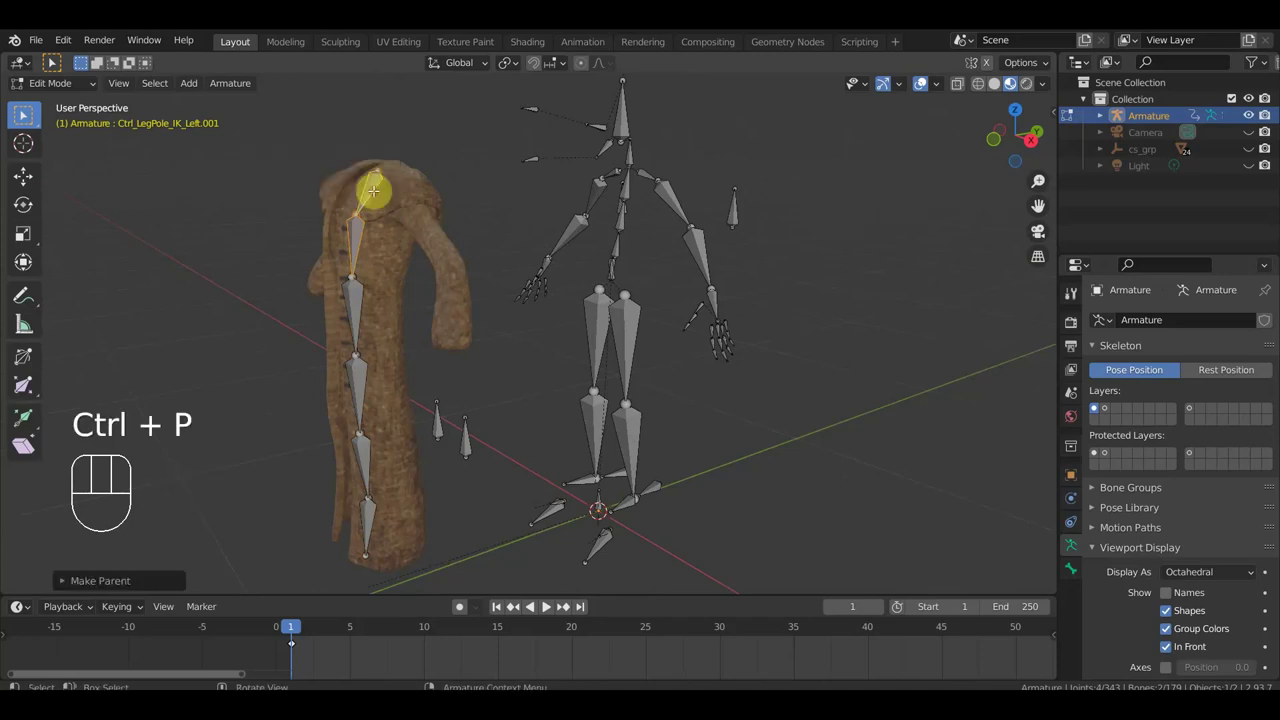
From the front view, duplicate the lower coat bones to extend more bones down the coat.
drag(23, 112, 23, 112)
click(23, 112)
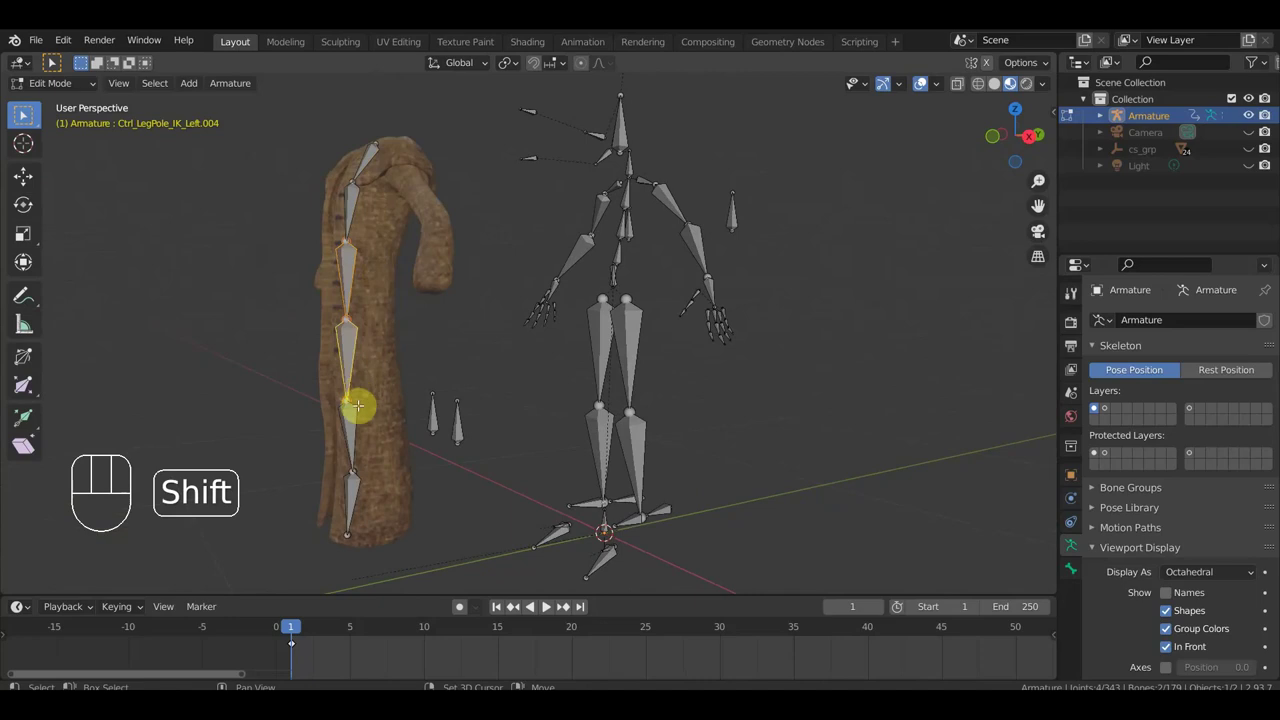
click(23, 112)
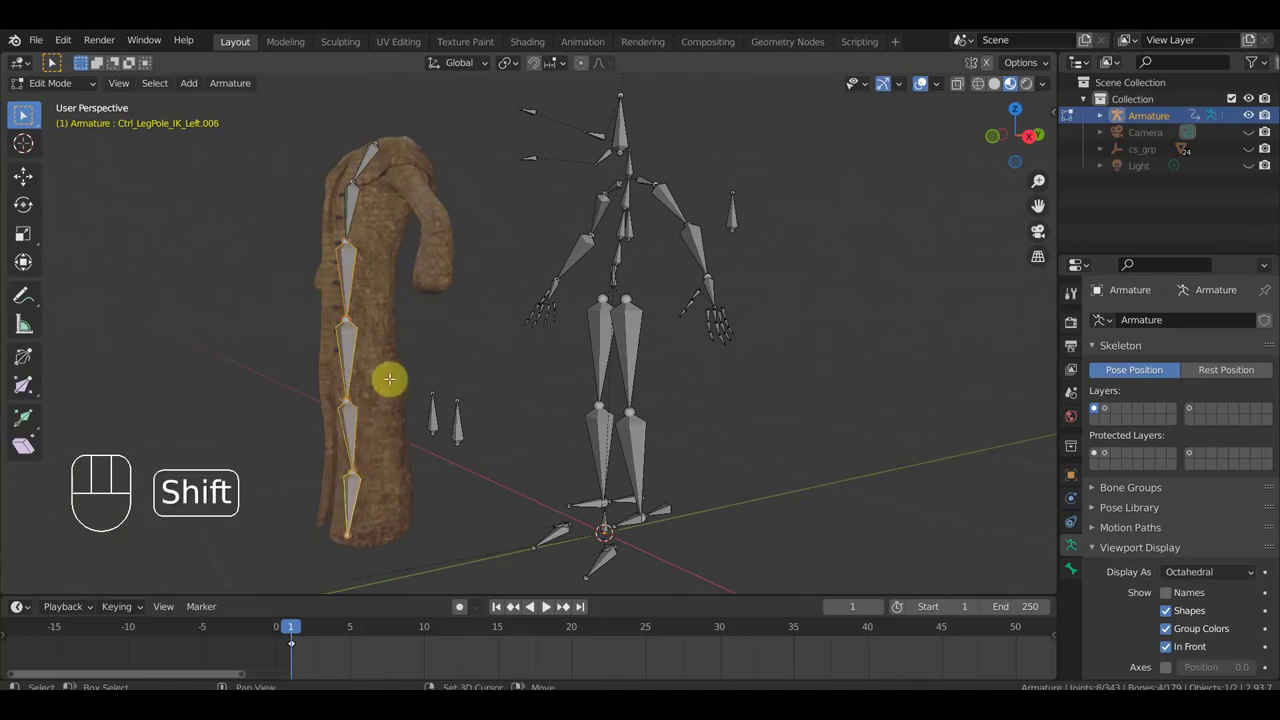
key(shift+d)
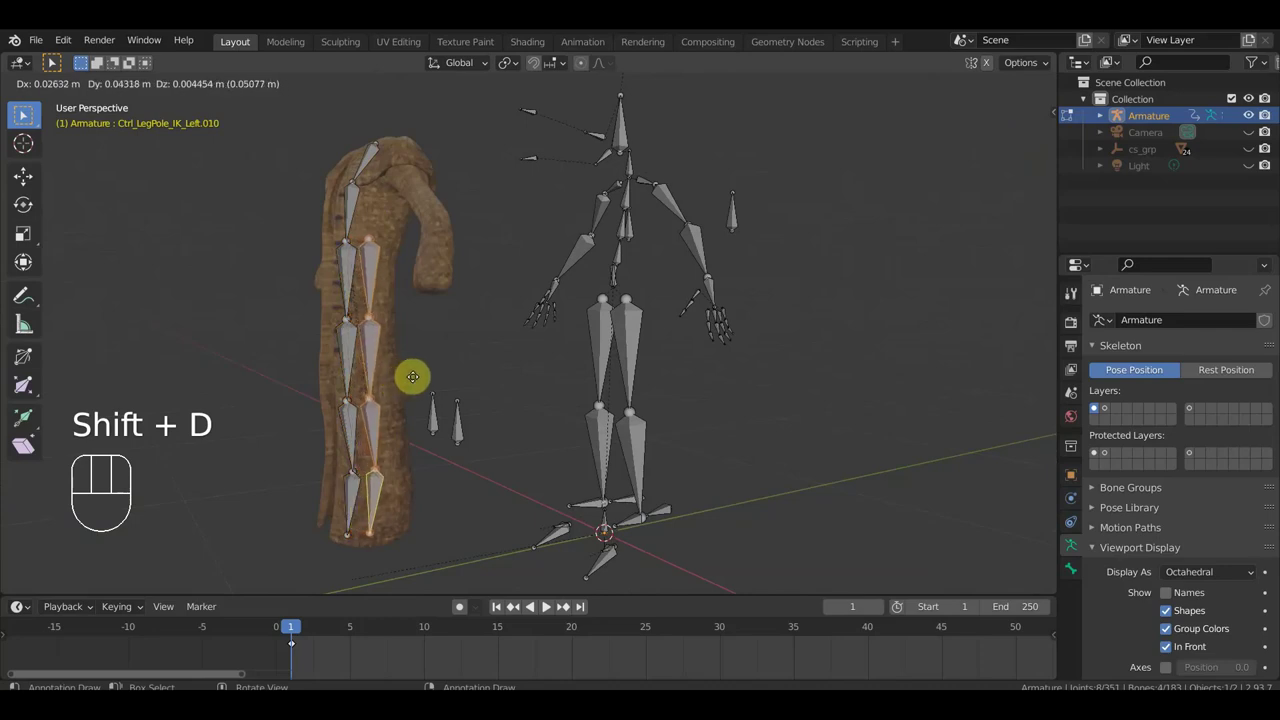
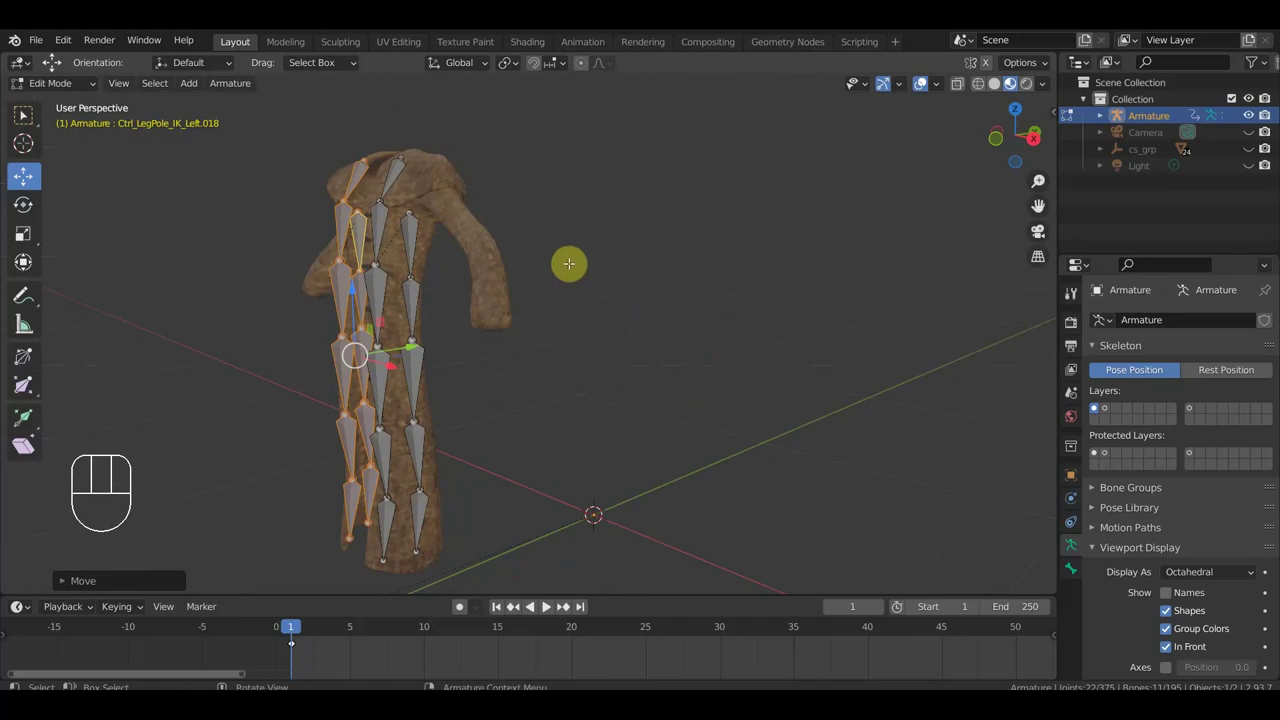
Unhide the body bones so the full skeleton shows beside the coat chains.
key(alt+h)
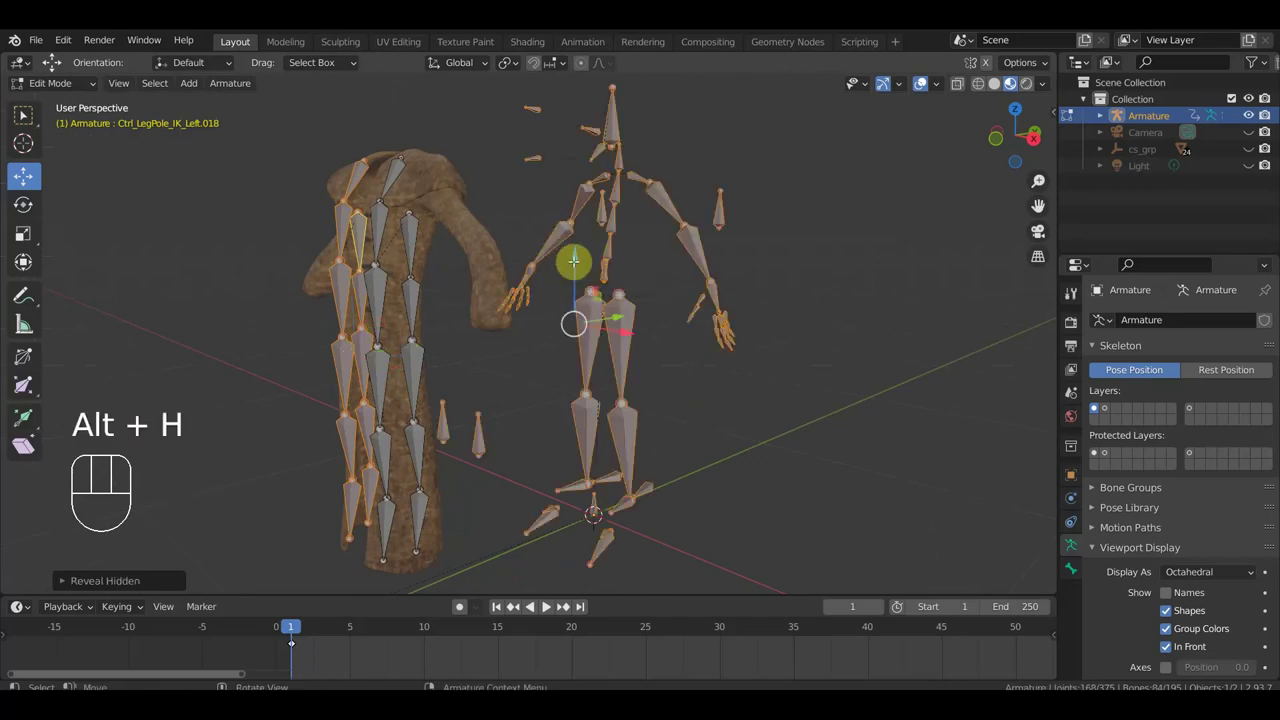
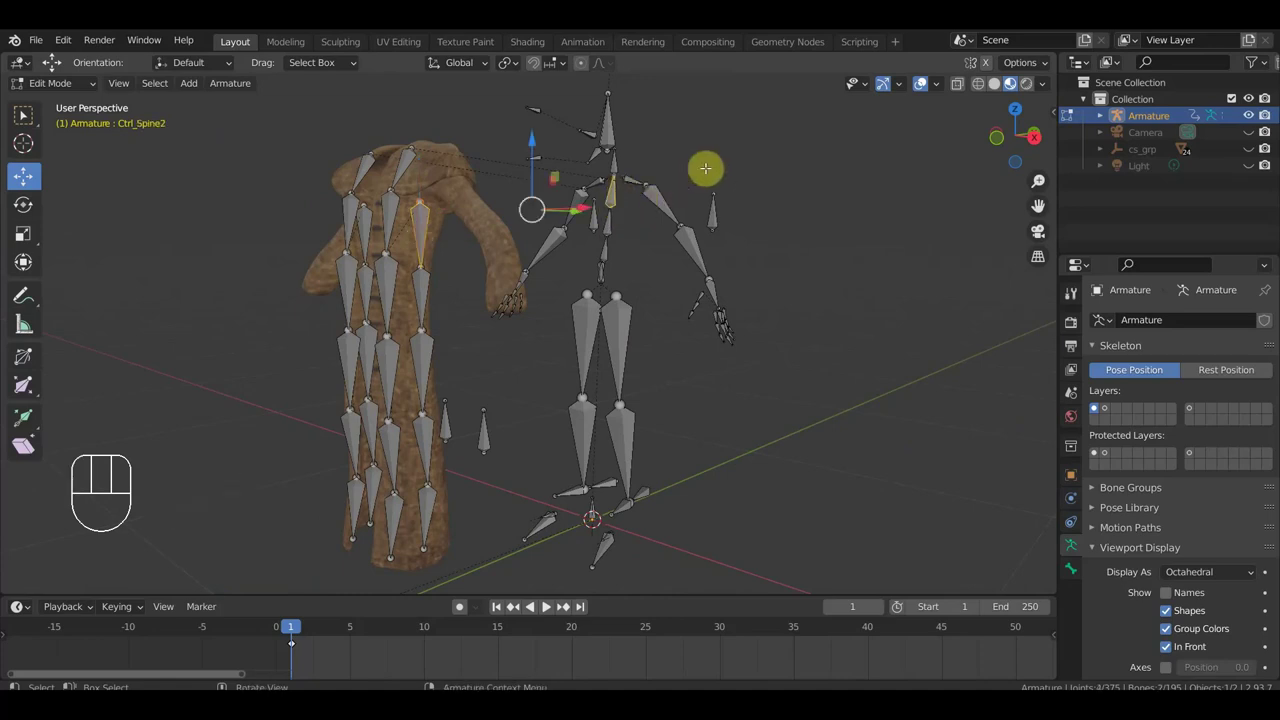
Parent the coat chains to Ctrl_Spine2 with Keep Offset.
key(ctrl+p)
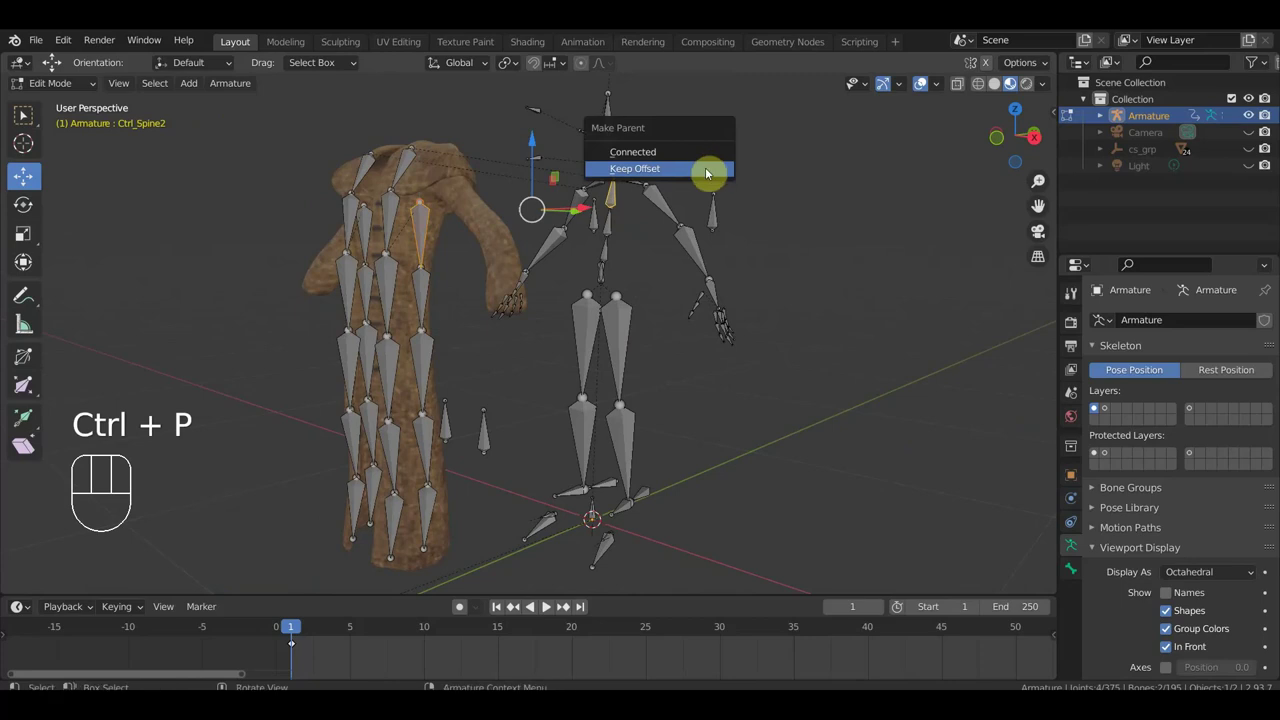
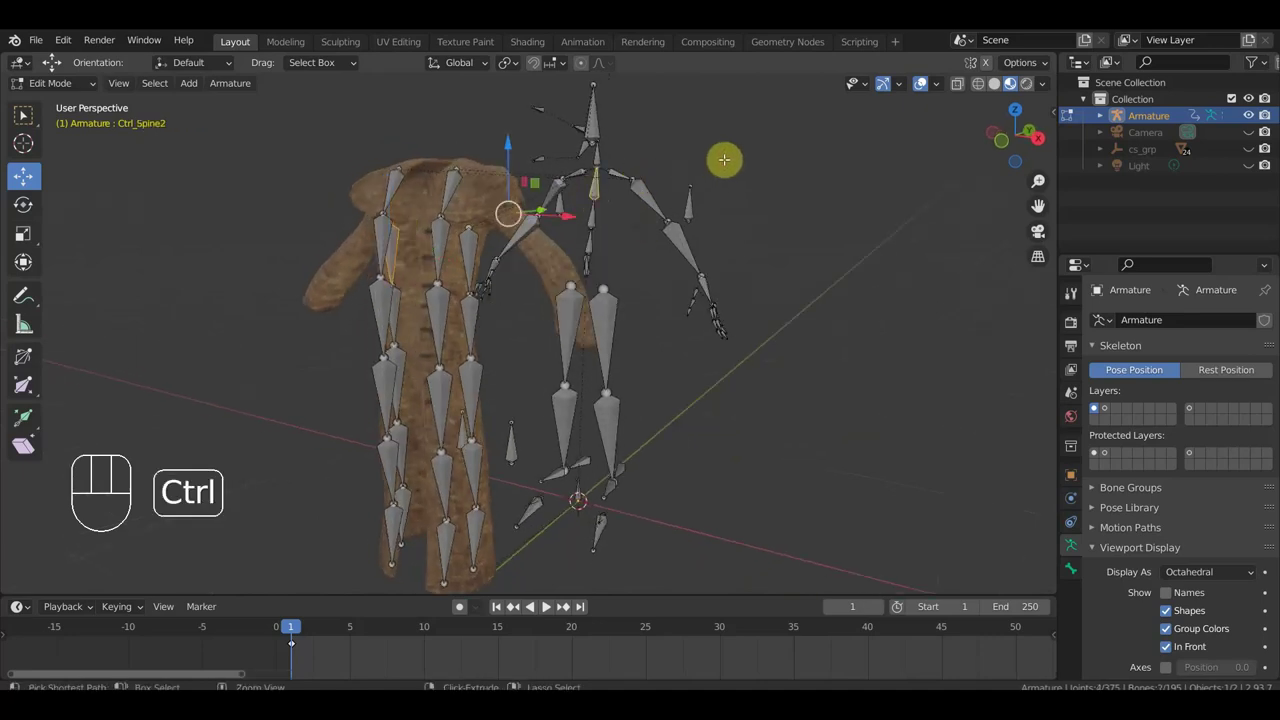
key(ctrl+p)
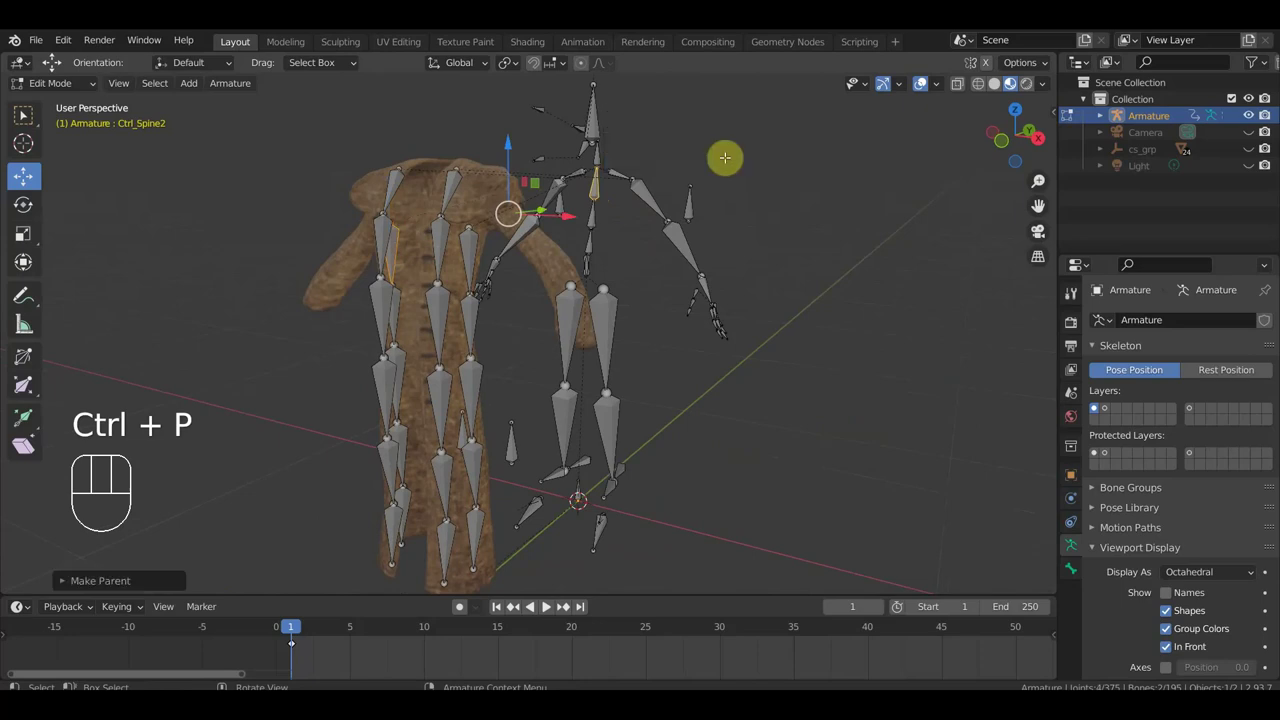
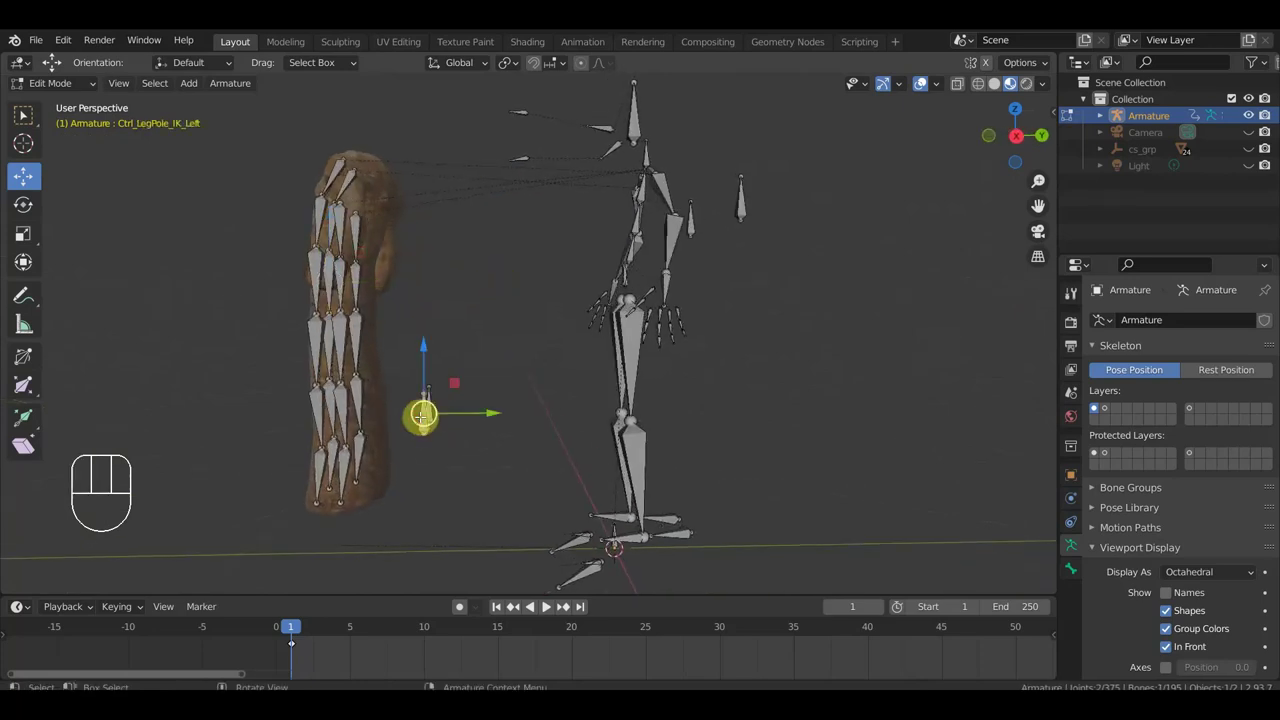
In right view, duplicate Ctrl_LegPole_IK_Left to the chest and scale the copy up.
key(KP_3)
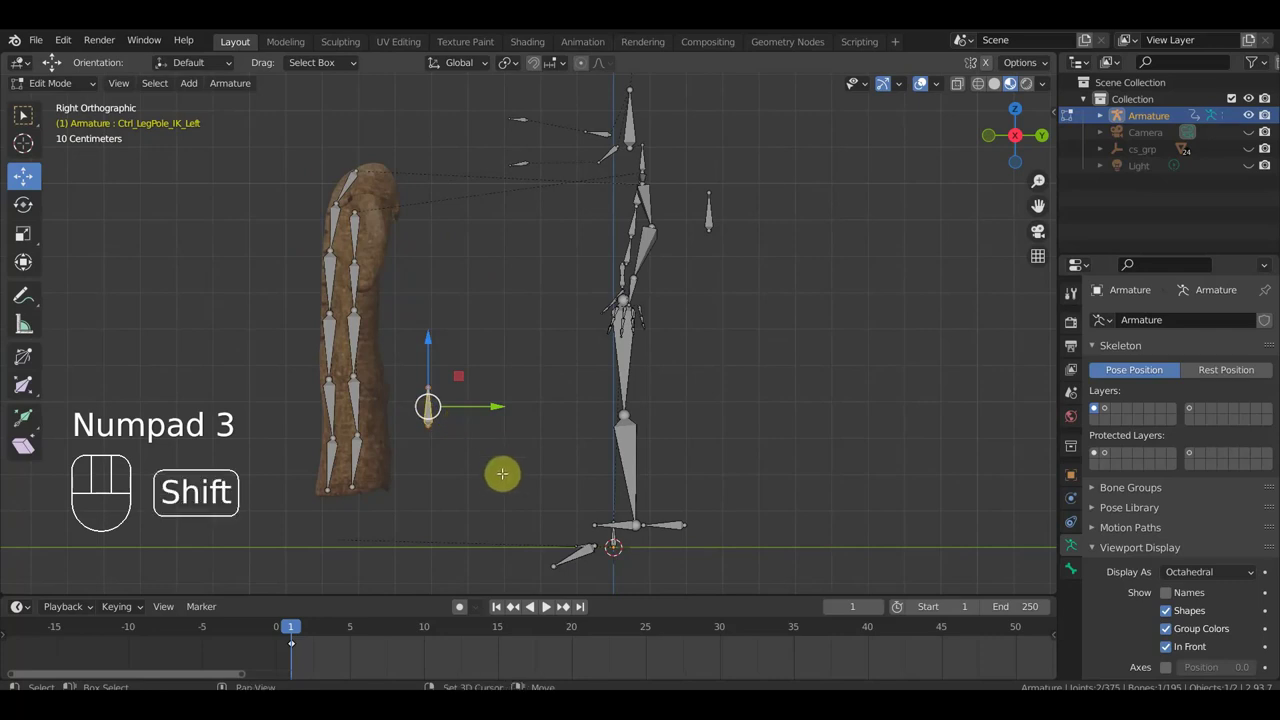
key(shift+d)
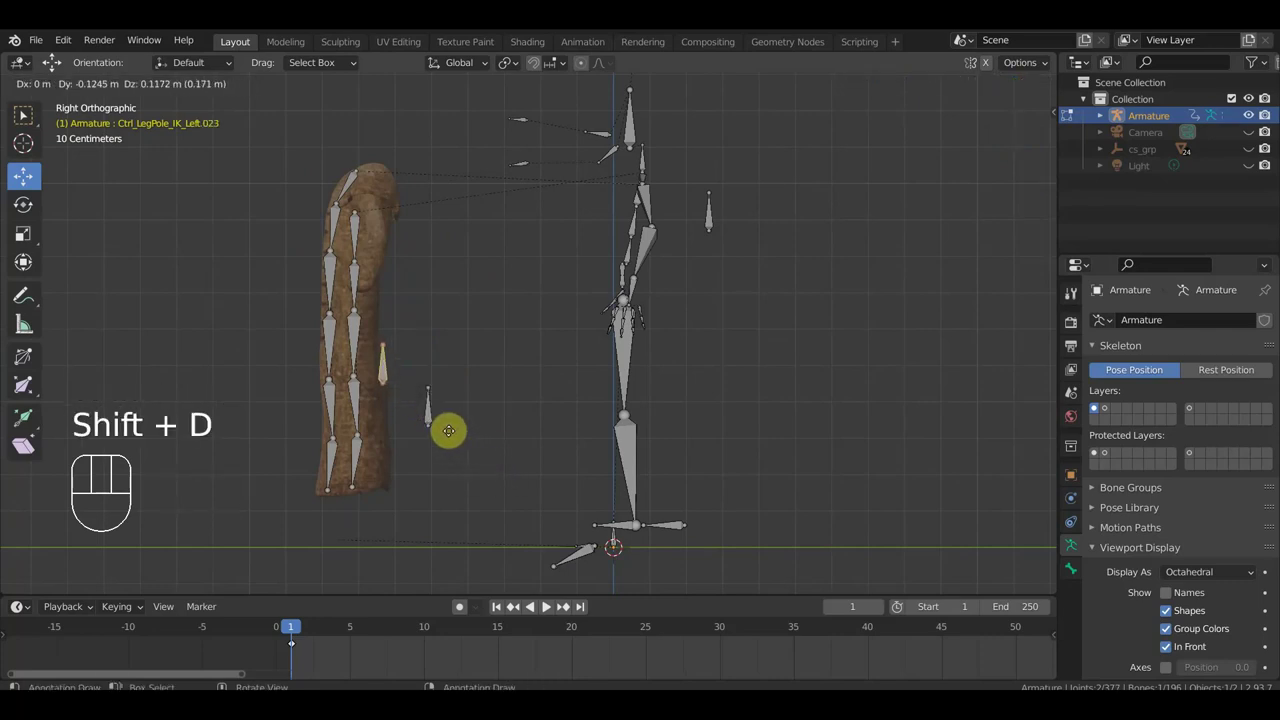
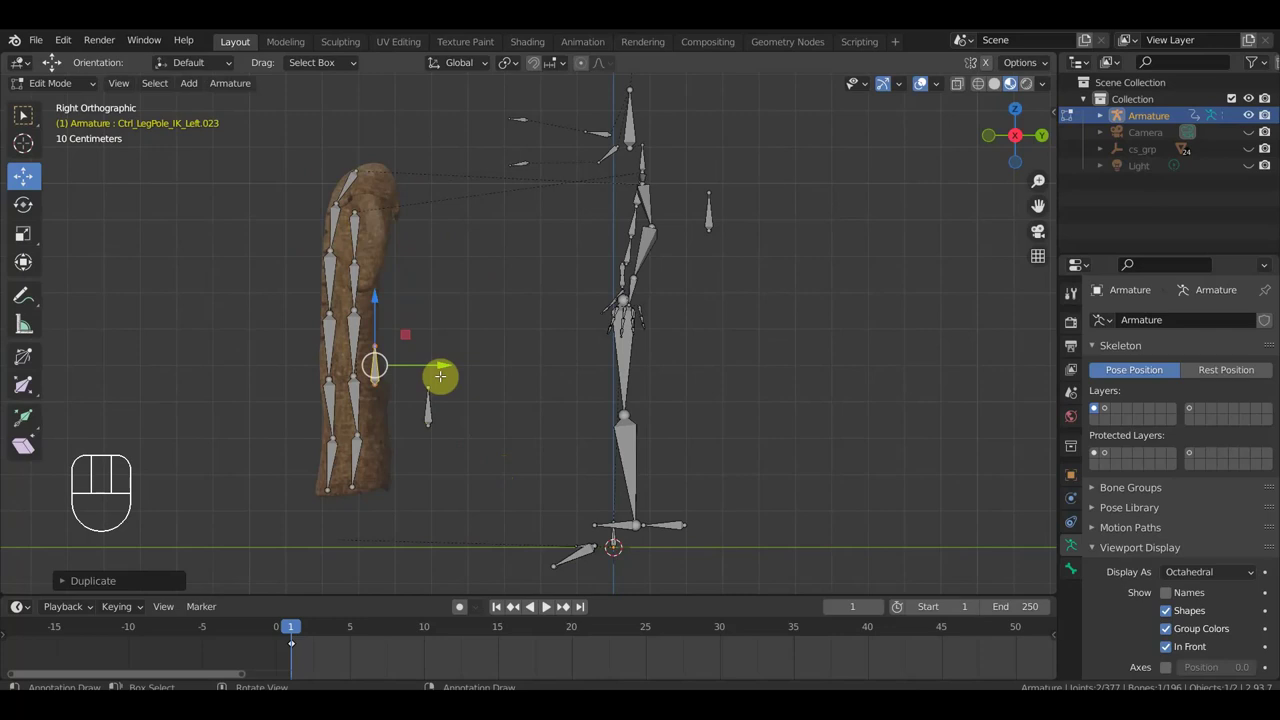
key(s)
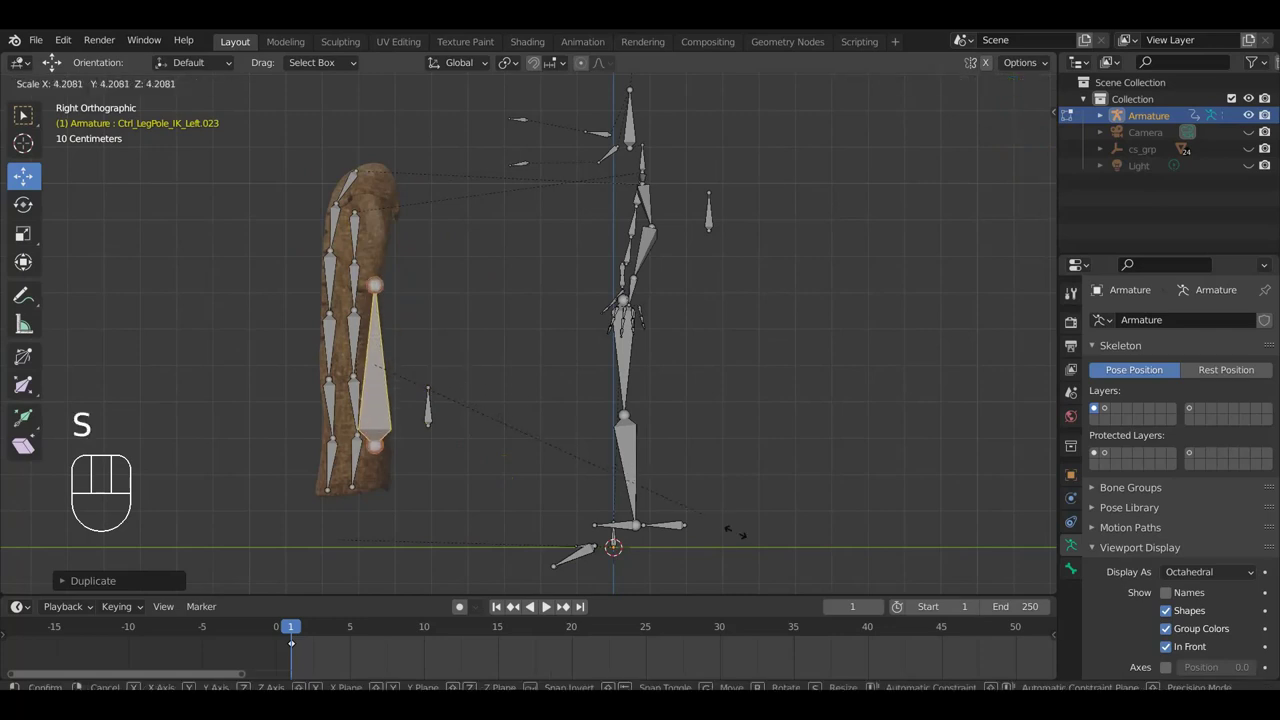
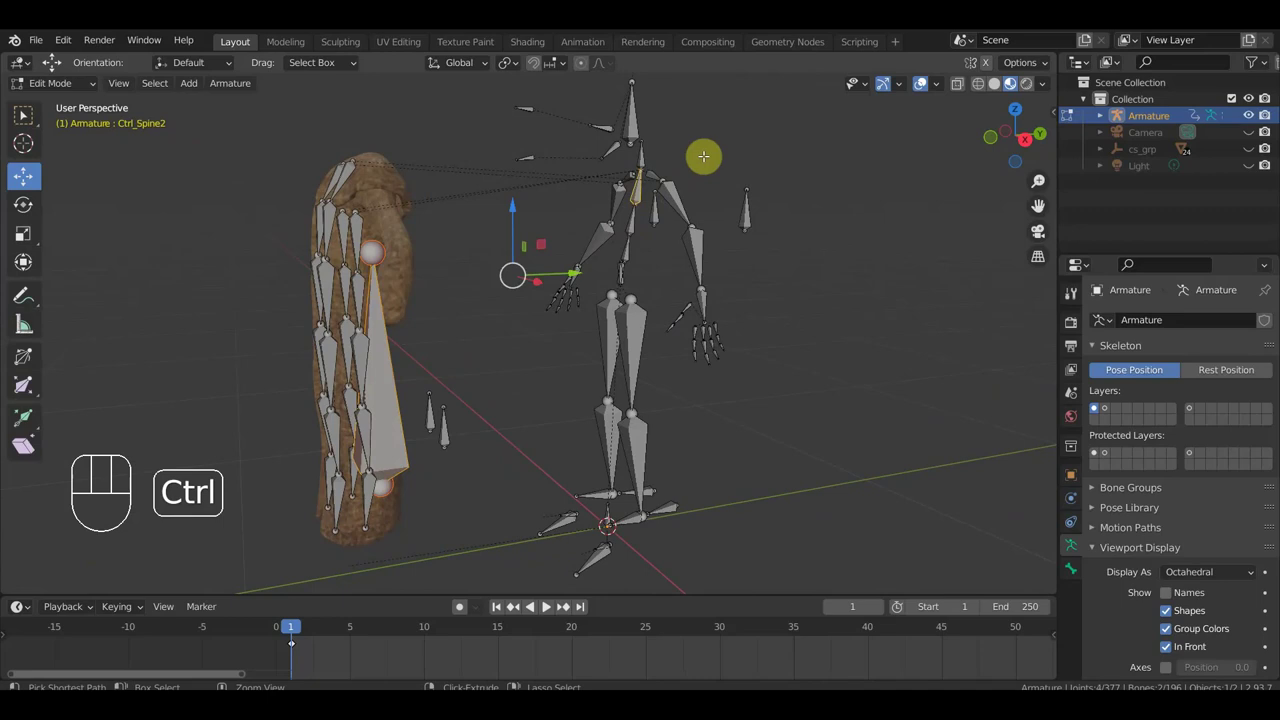
Parent the new chest bone to Ctrl_Spine2 with Keep Offset and return to Object Mode.
key(ctrl+p)
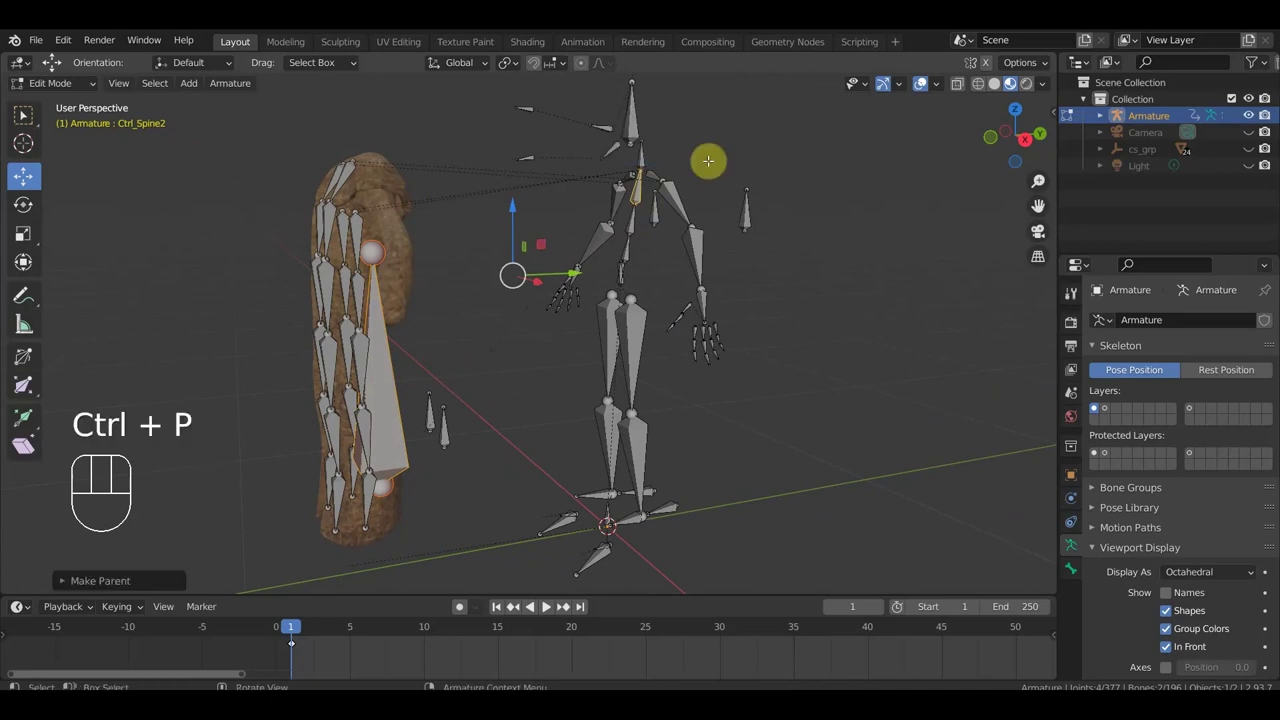
drag(67, 85, 215, 166)
drag(661, 283, 628, 279)
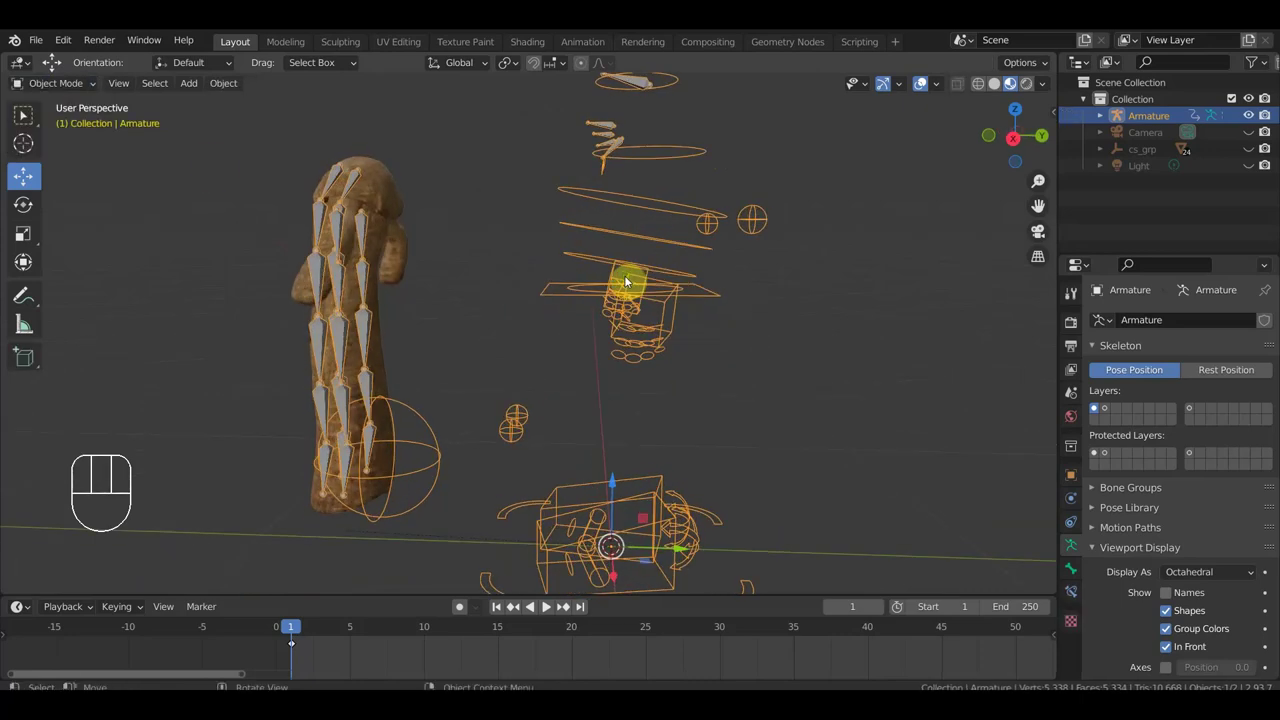
key(alt+h)
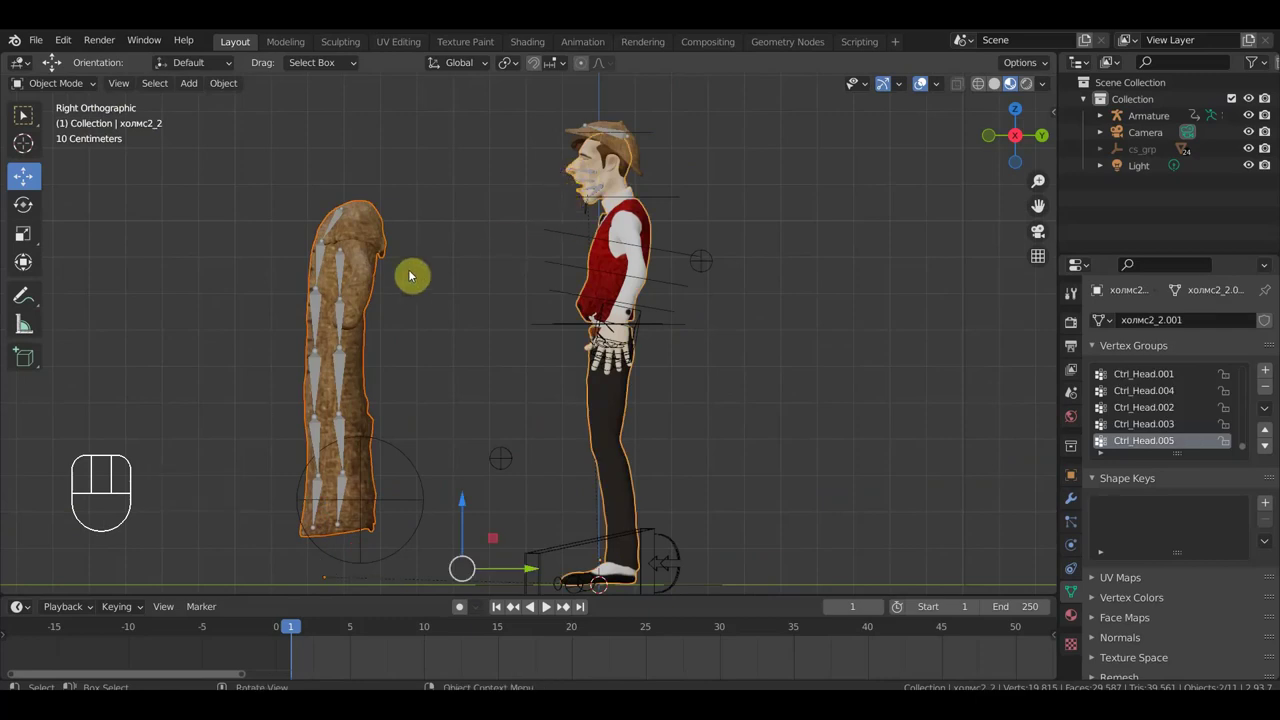
Parent the coat mesh to the rig with Ctrl+P.
click(346, 270)
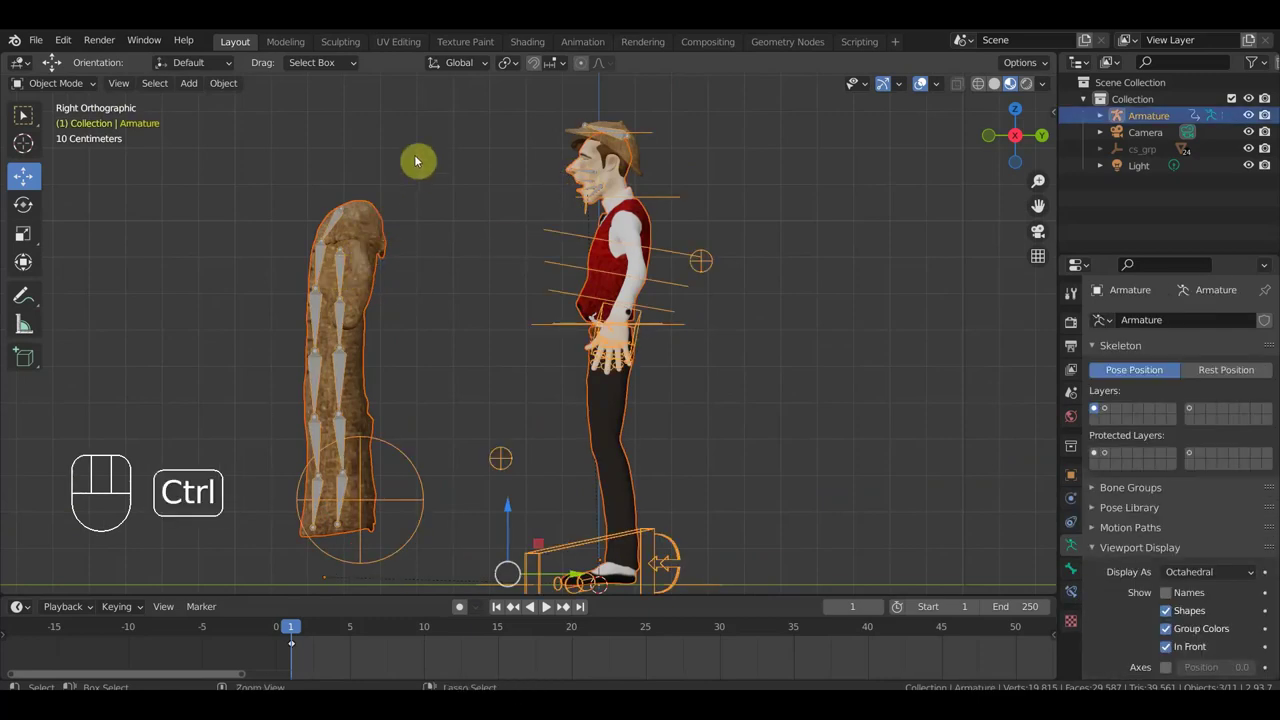
key(ctrl+p)
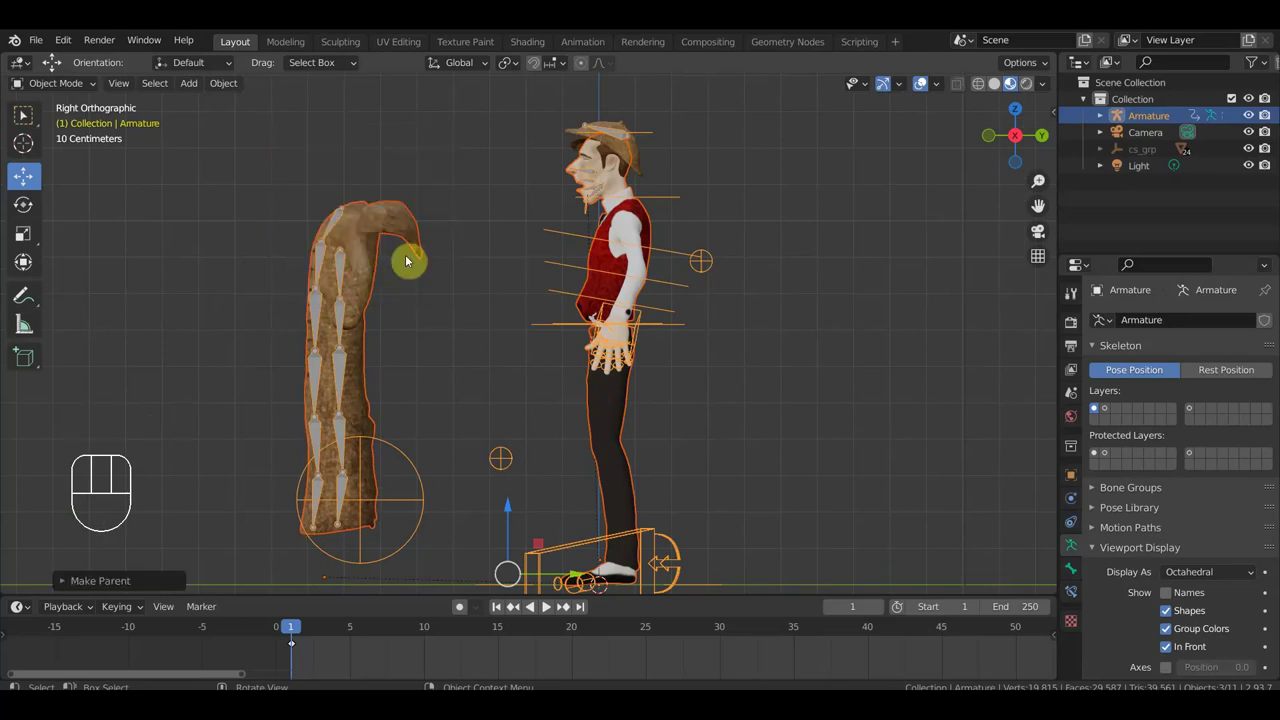
drag(415, 259, 423, 274)
Remove the coat's old Armature modifier in Modifier Properties.
click(401, 243)
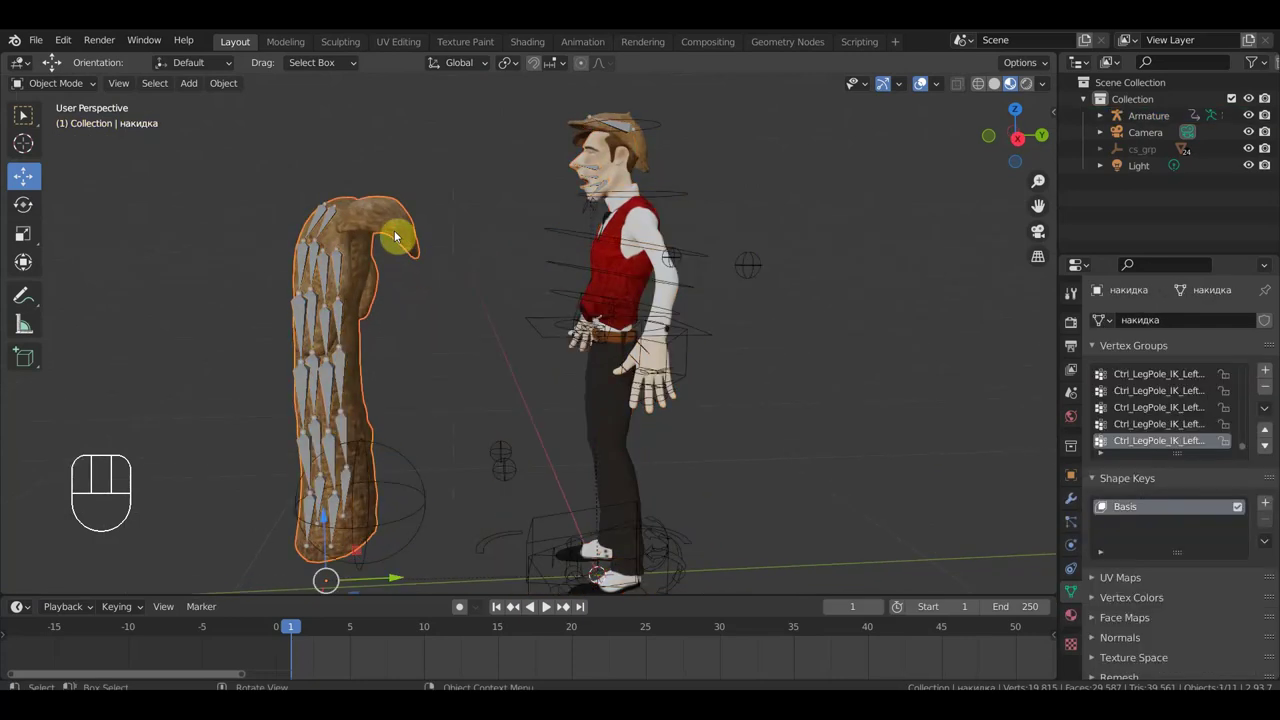
click(1073, 500)
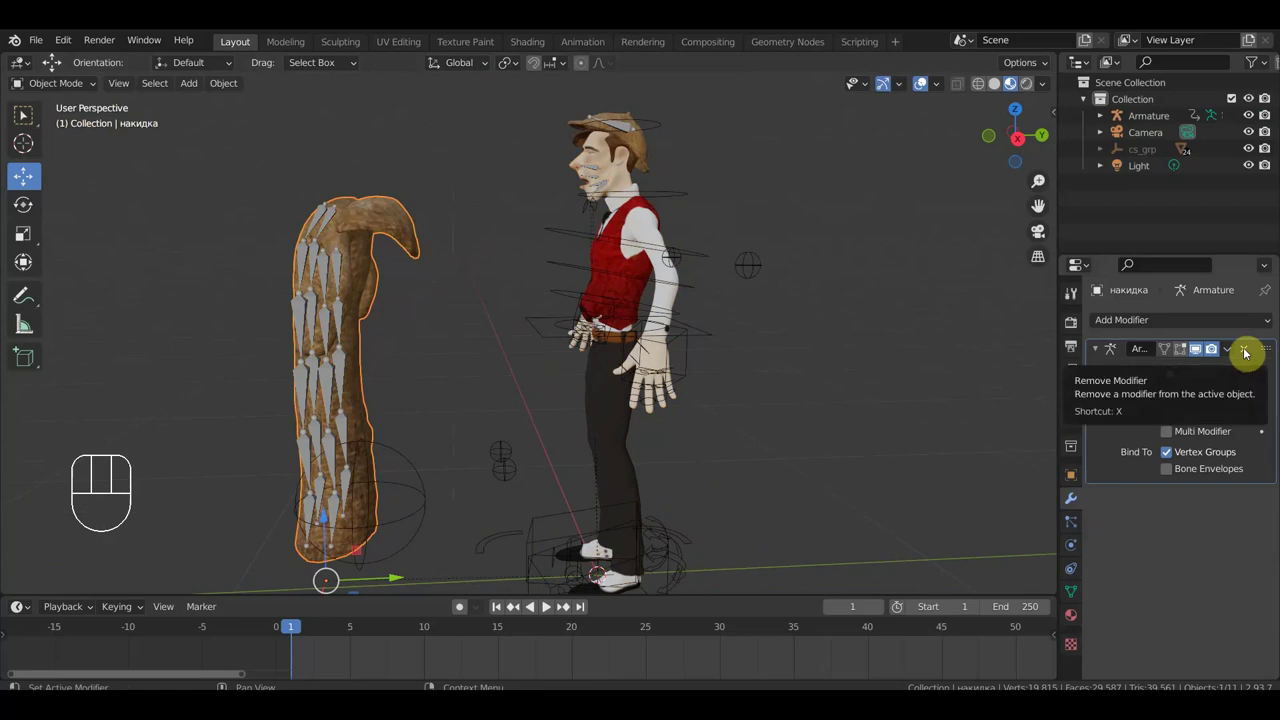
click(1249, 351)
click(361, 224)
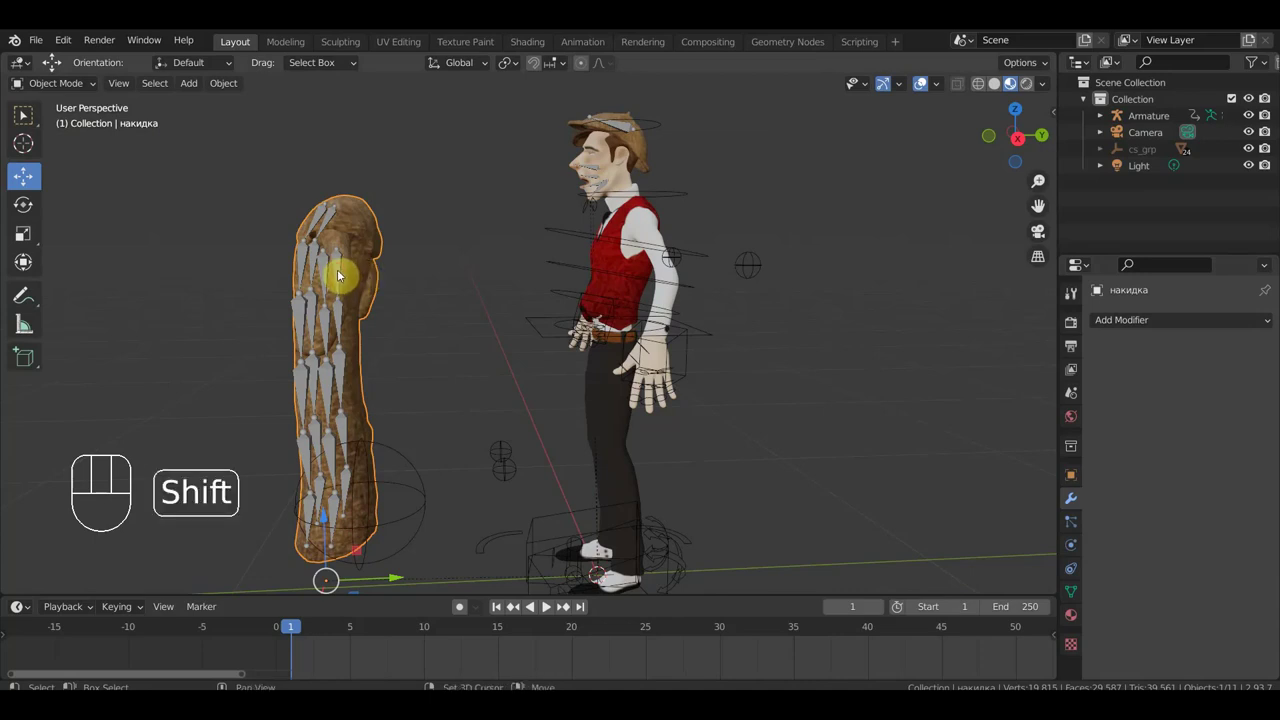
Parent the coat to the rig again with automatic weights, leaving the coat selected alone.
click(344, 272)
key(ctrl+p)
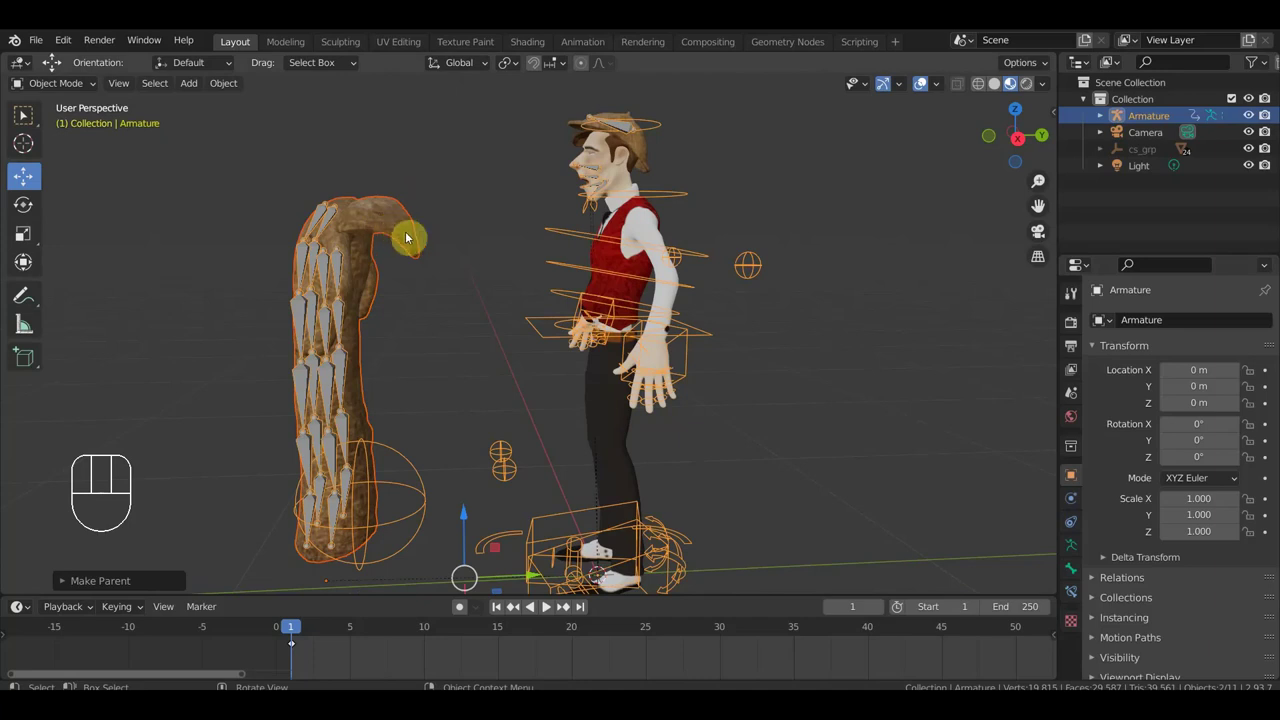
middle_click(417, 240)
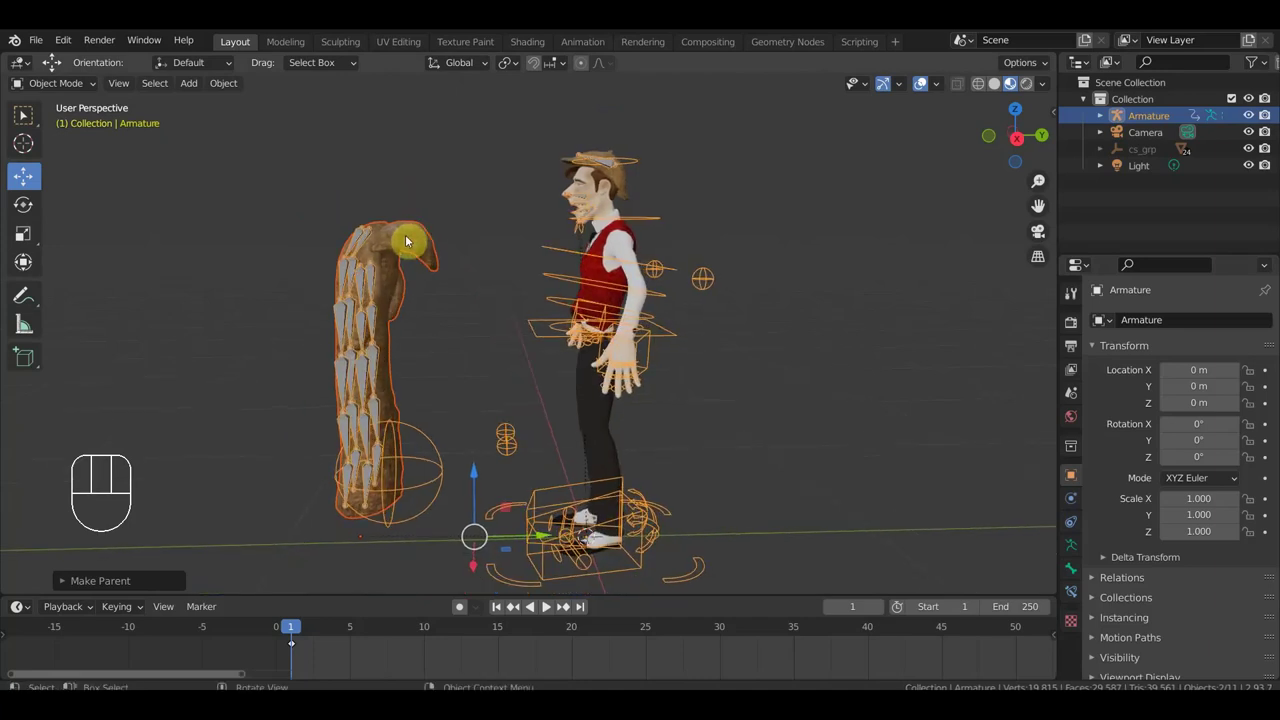
key(ctrl+z)
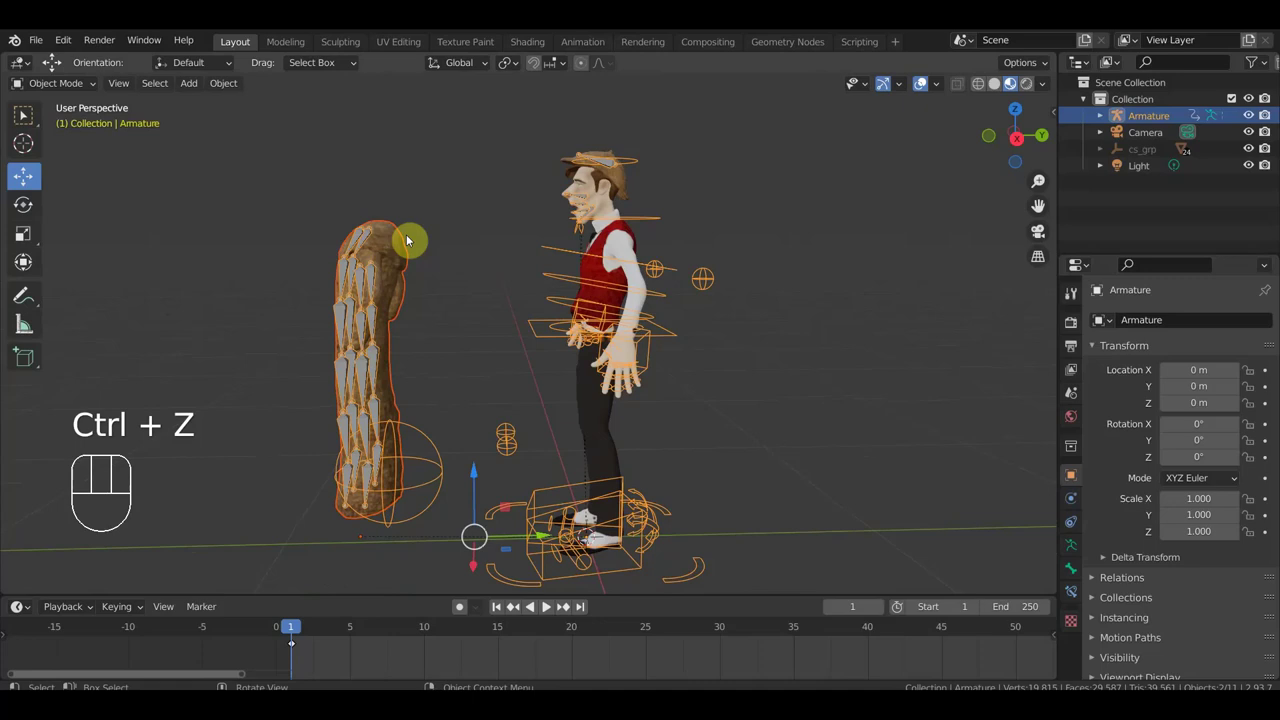
click(395, 247)
From a side view, clear the coat's parent so it stands on its own.
drag(396, 246, 409, 244)
key(KP_3)
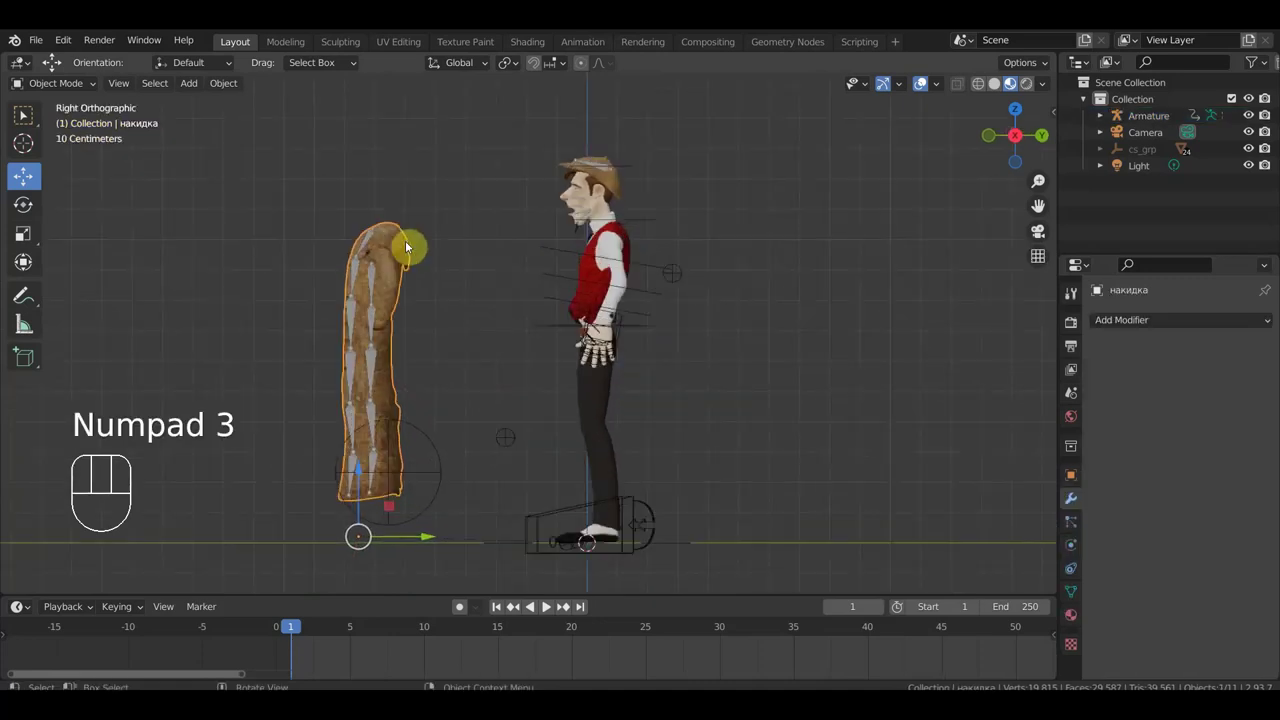
key(alt+p)
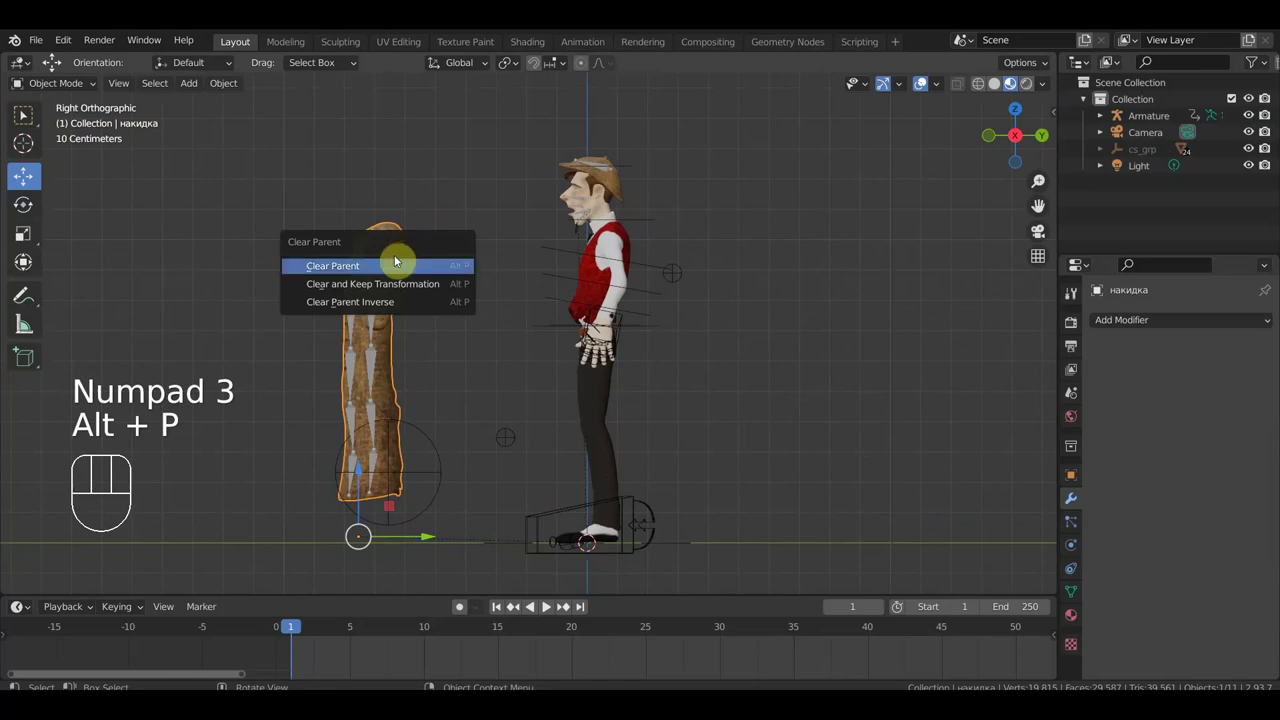
key(alt+p)
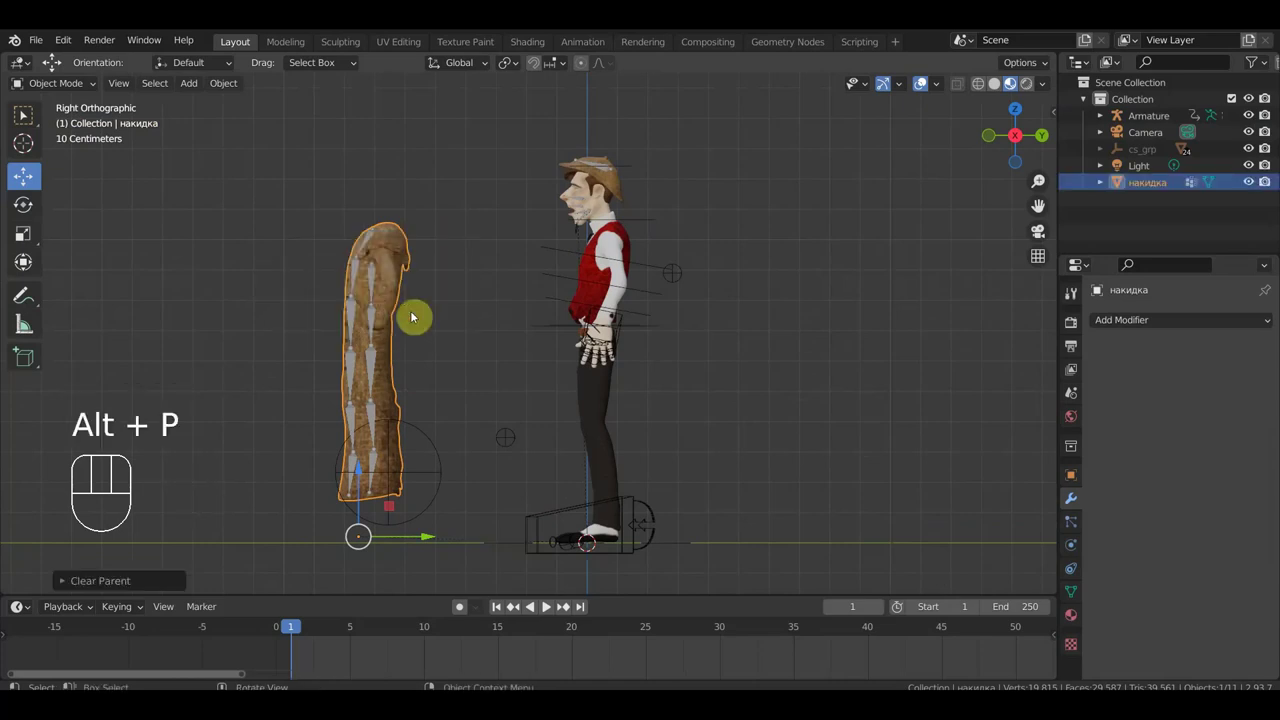
Select the body and armature, try parenting, and undo an accidental rig shift.
click(392, 267)
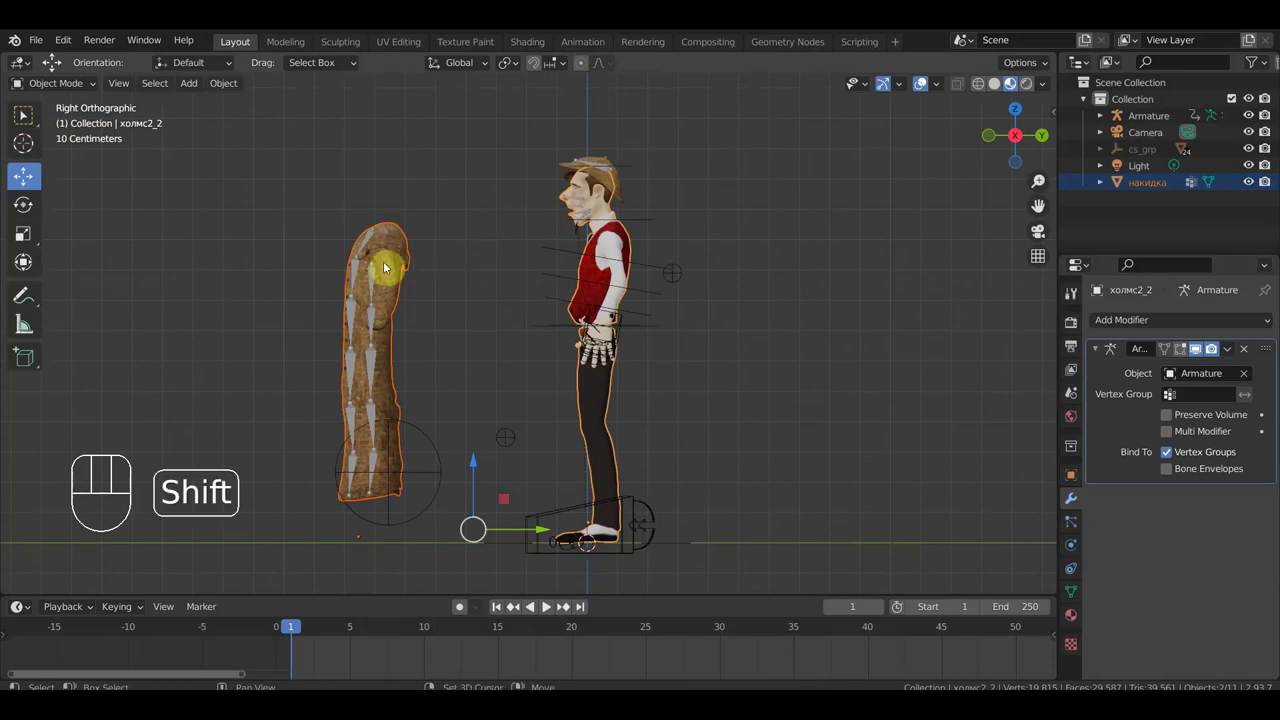
click(375, 278)
key(ctrl+p)
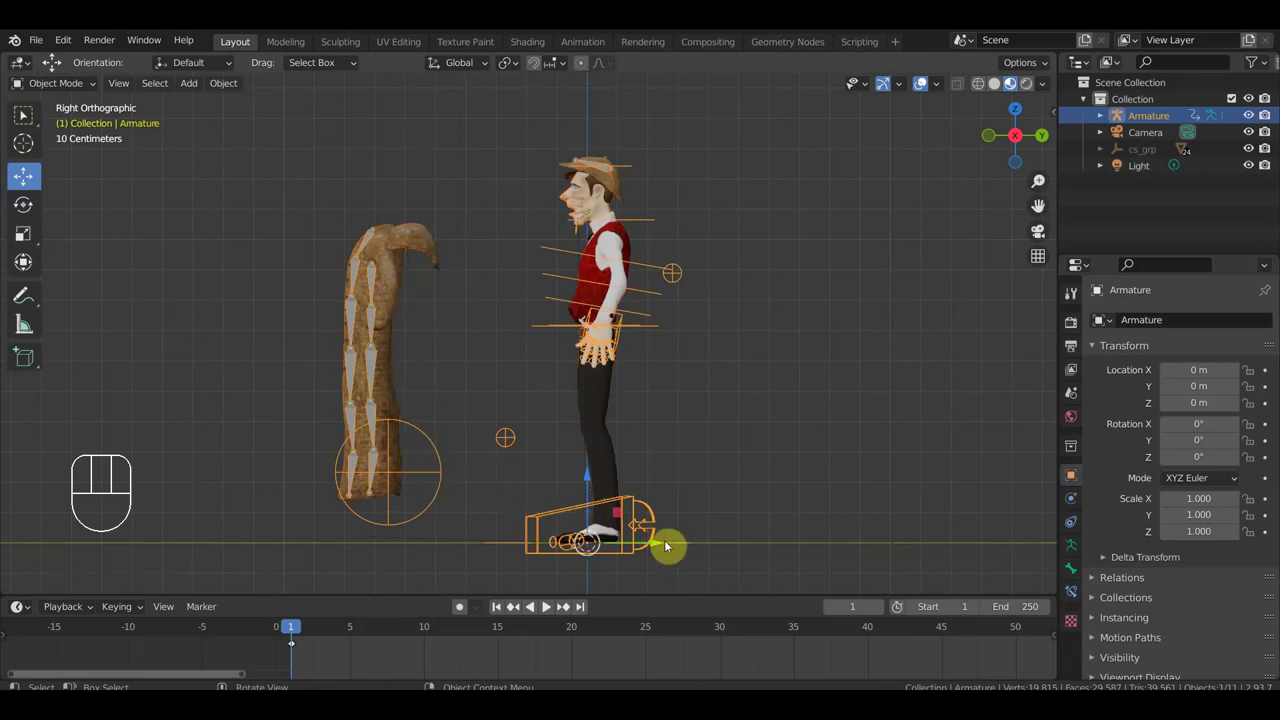
drag(667, 544, 675, 549)
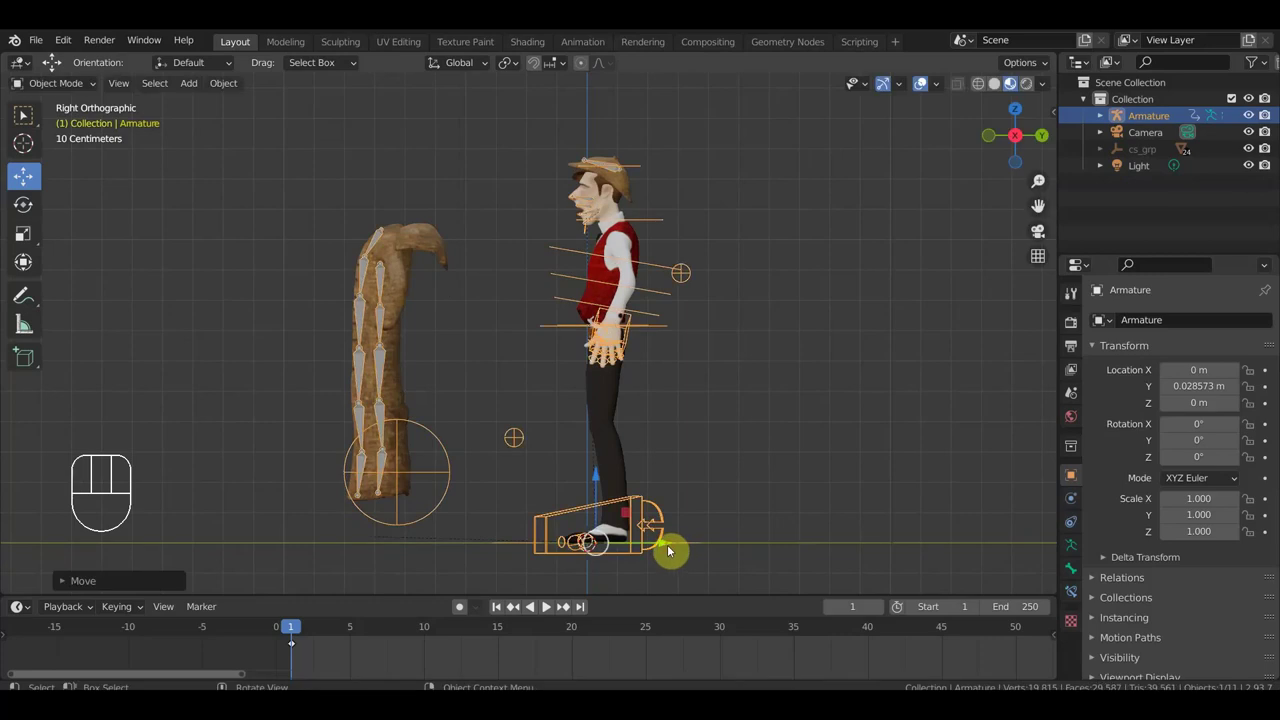
key(ctrl+z)
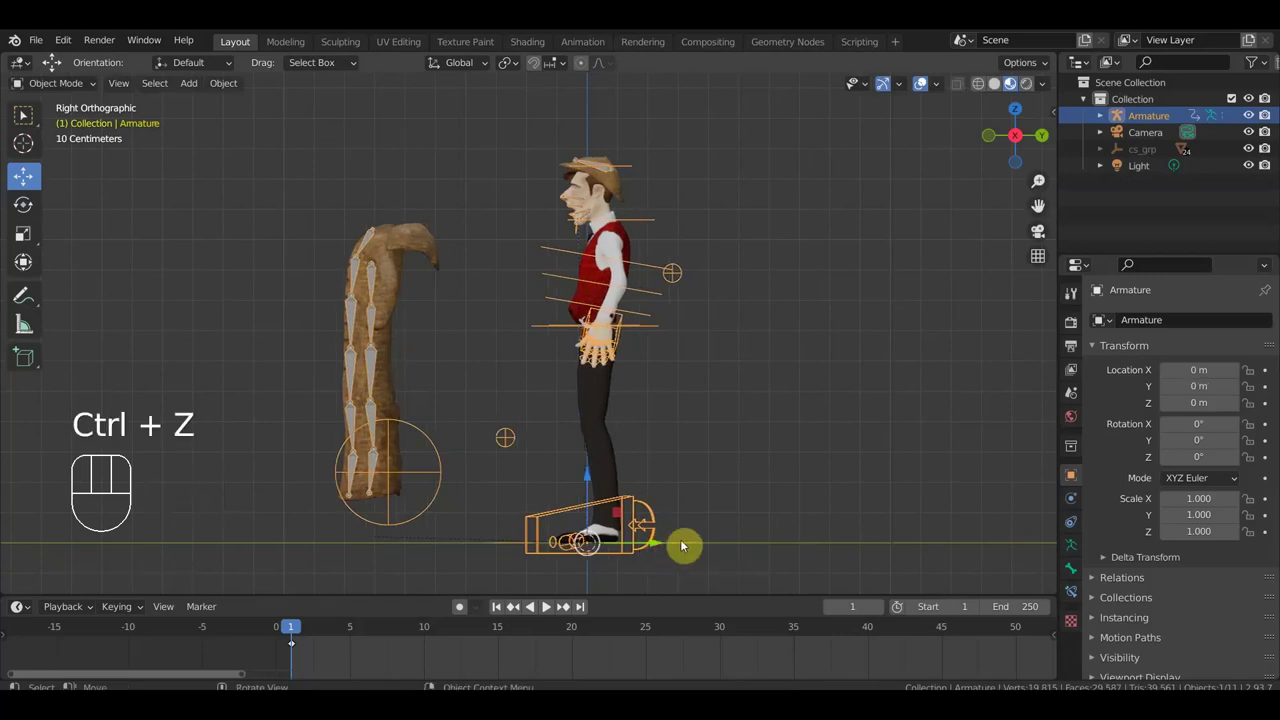
Switch the armature into Pose Mode.
click(79, 86)
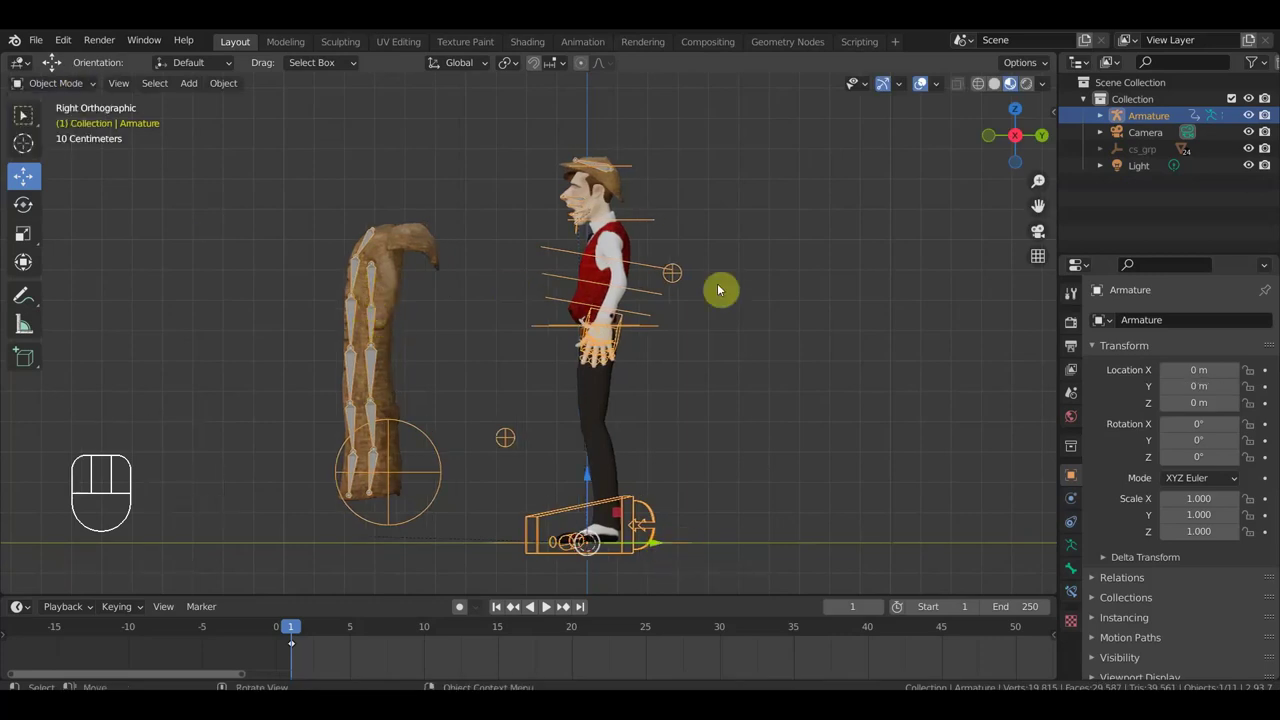
click(676, 270)
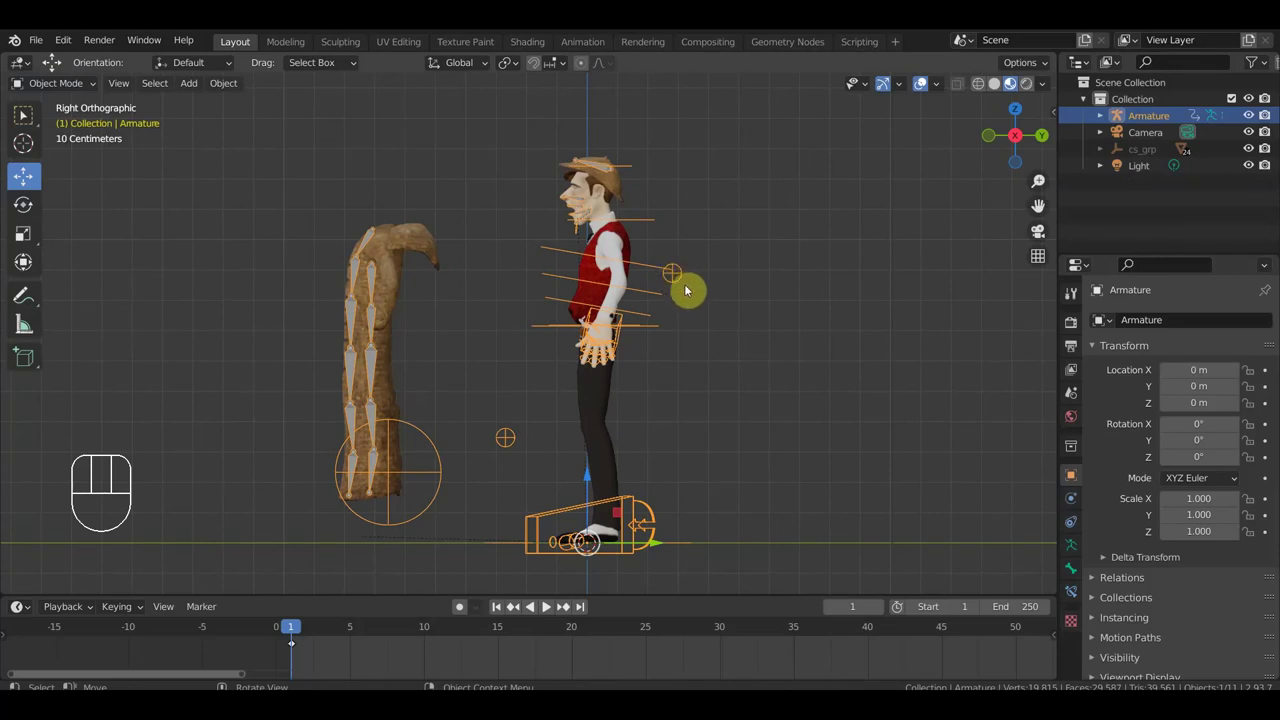
drag(69, 87, 82, 145)
Select the Ctrl_LegPole_IK_Left.007 pole control and raise it, deforming the coat.
drag(437, 446, 472, 458)
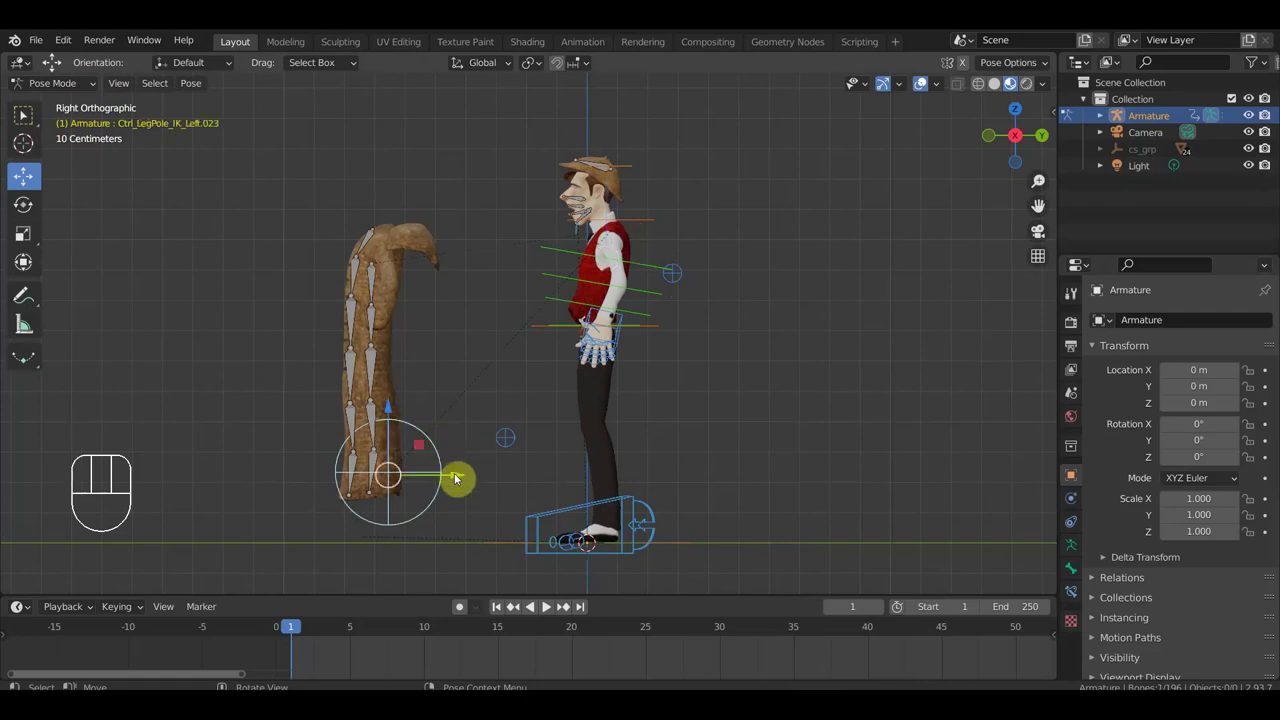
drag(462, 473, 474, 479)
click(379, 289)
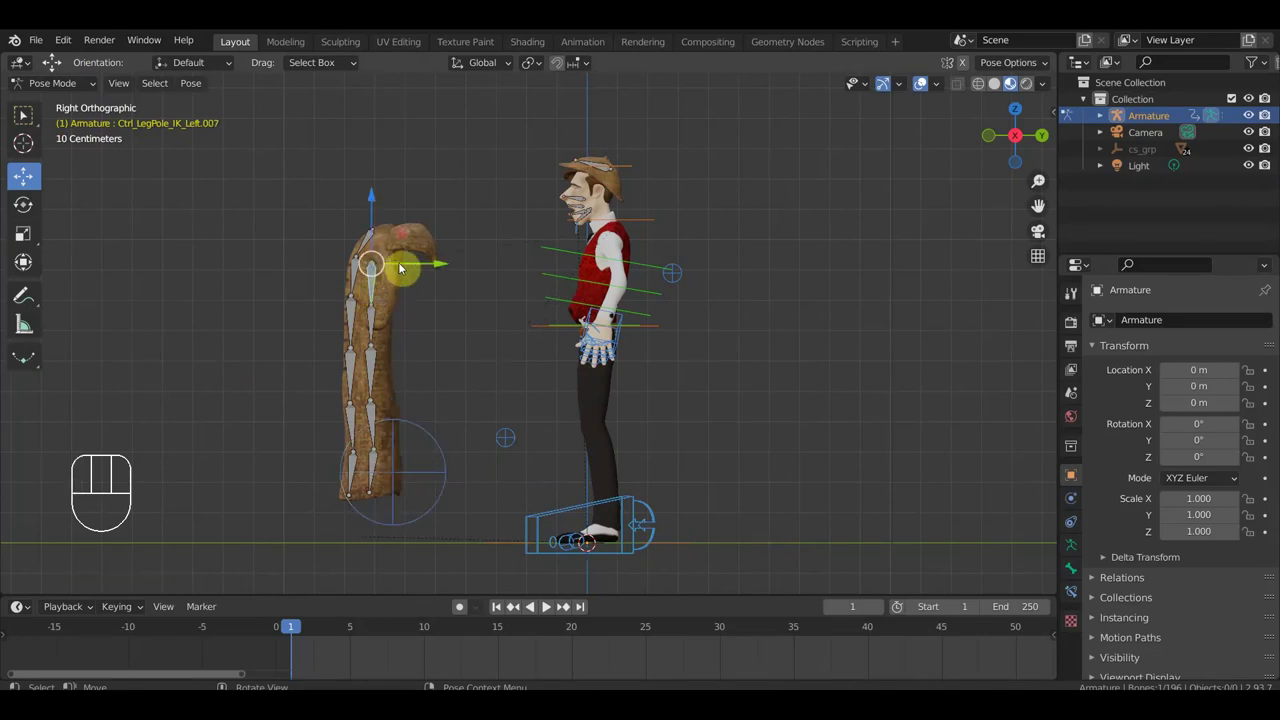
drag(375, 216, 411, 248)
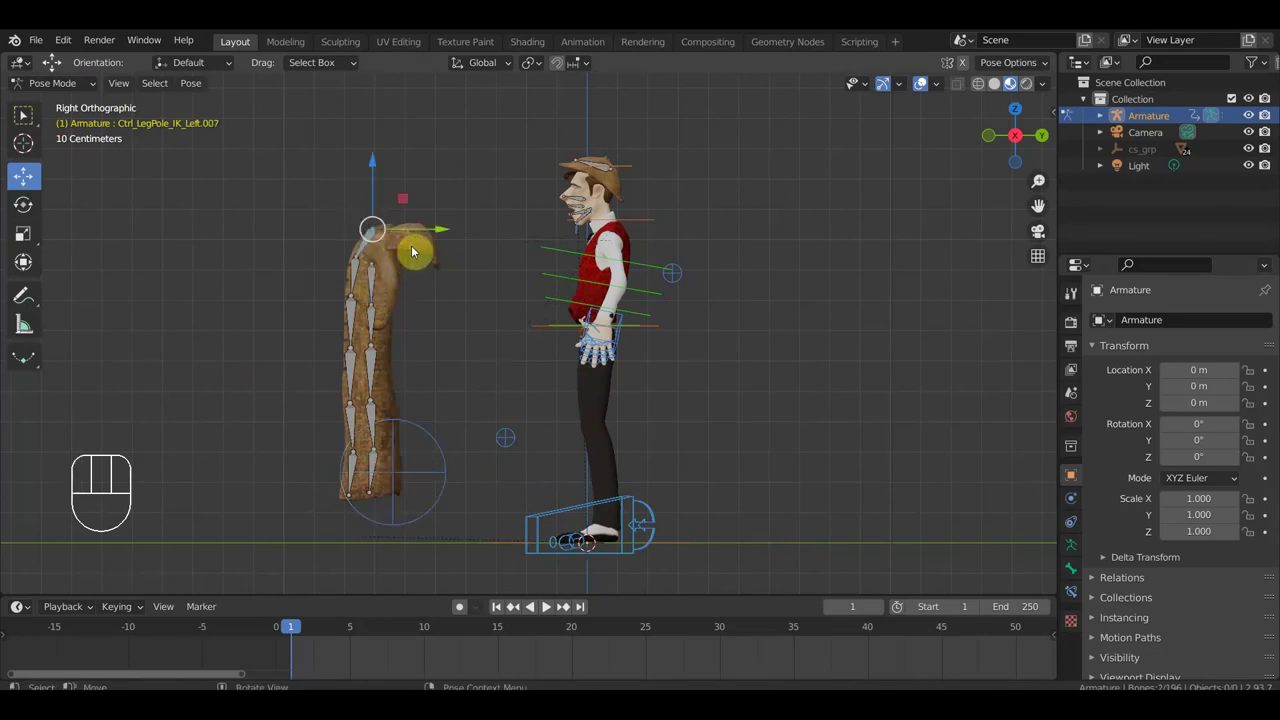
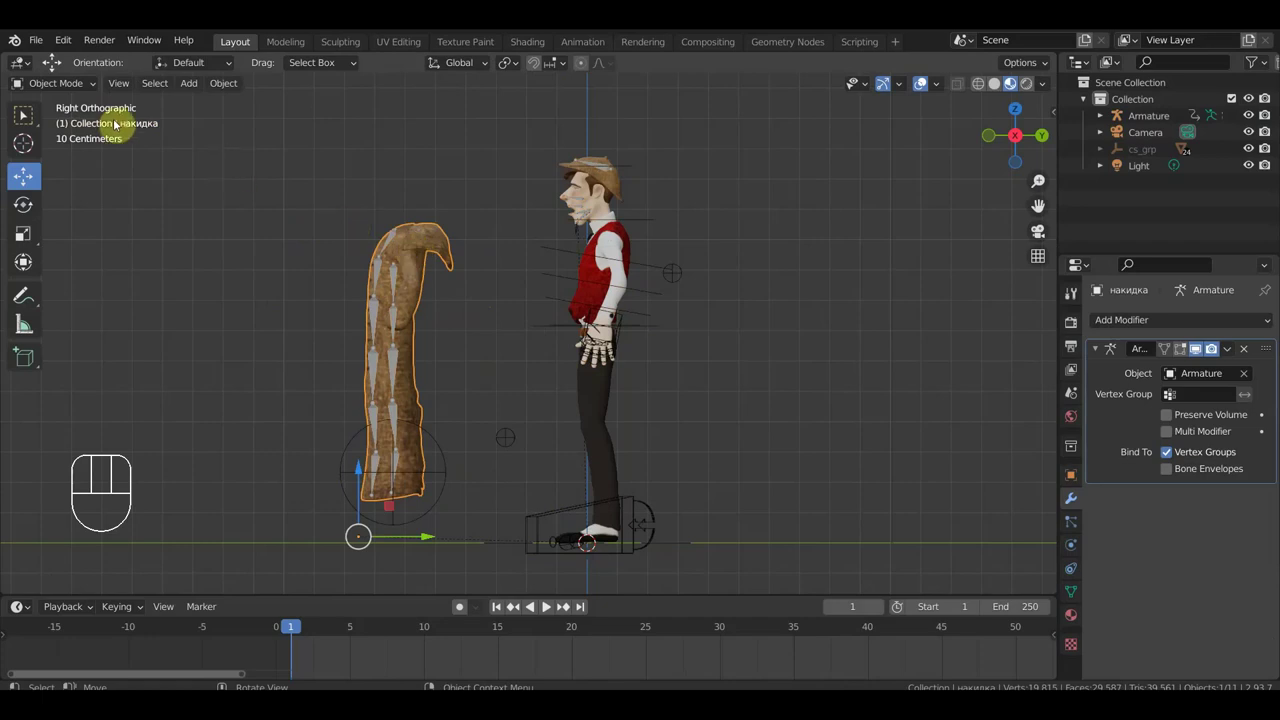
In Edit Mode select a linked coat part with L and separate it as накидка.001.
drag(68, 87, 26, 112)
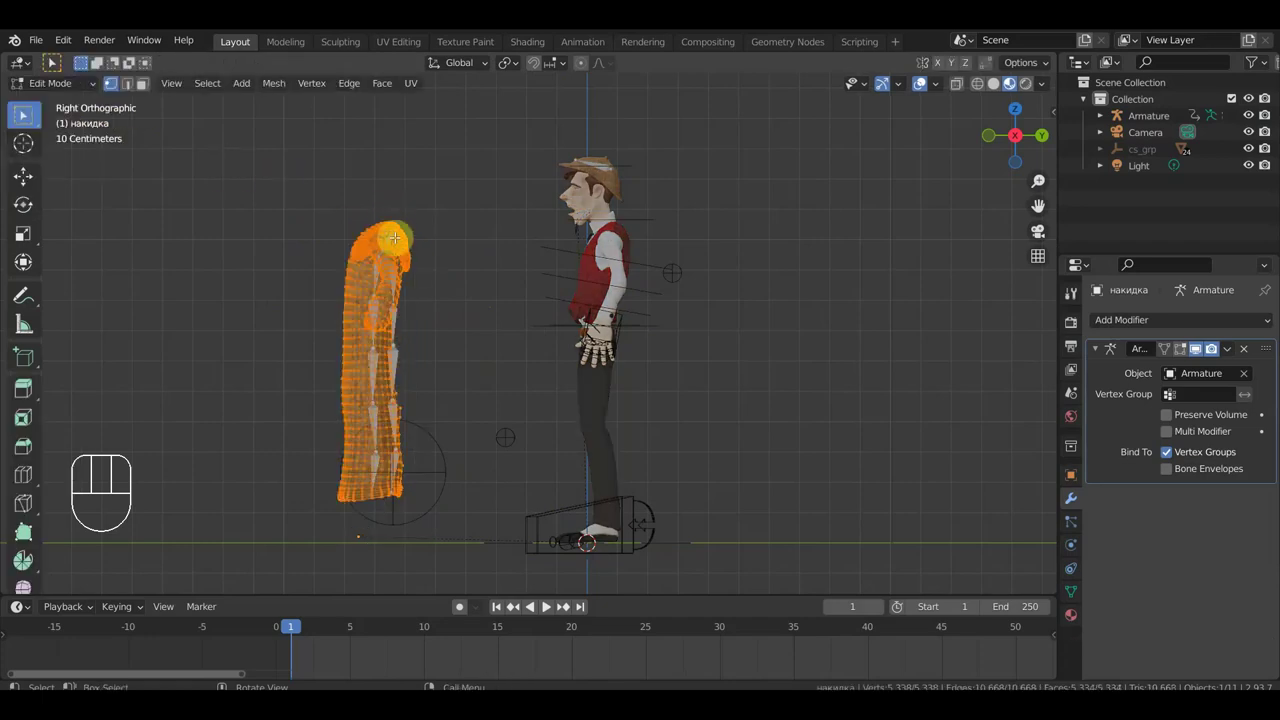
click(26, 112)
key(l)
key(p)
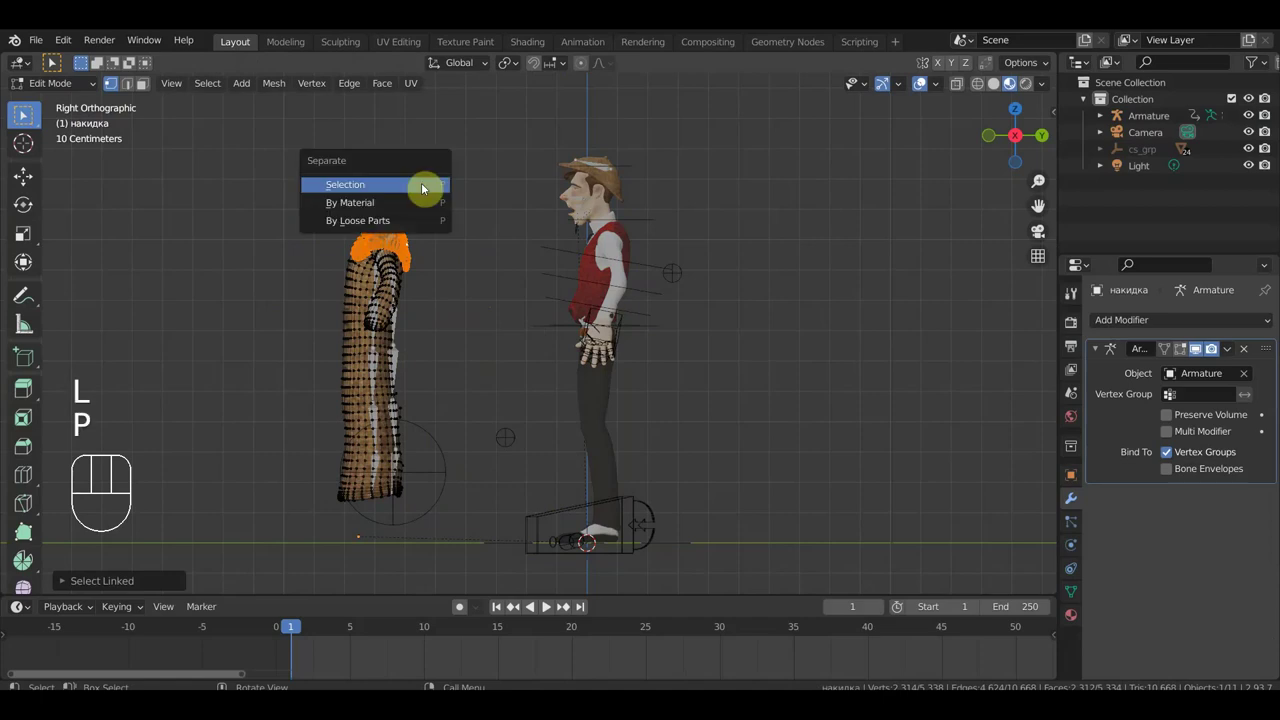
drag(71, 89, 72, 108)
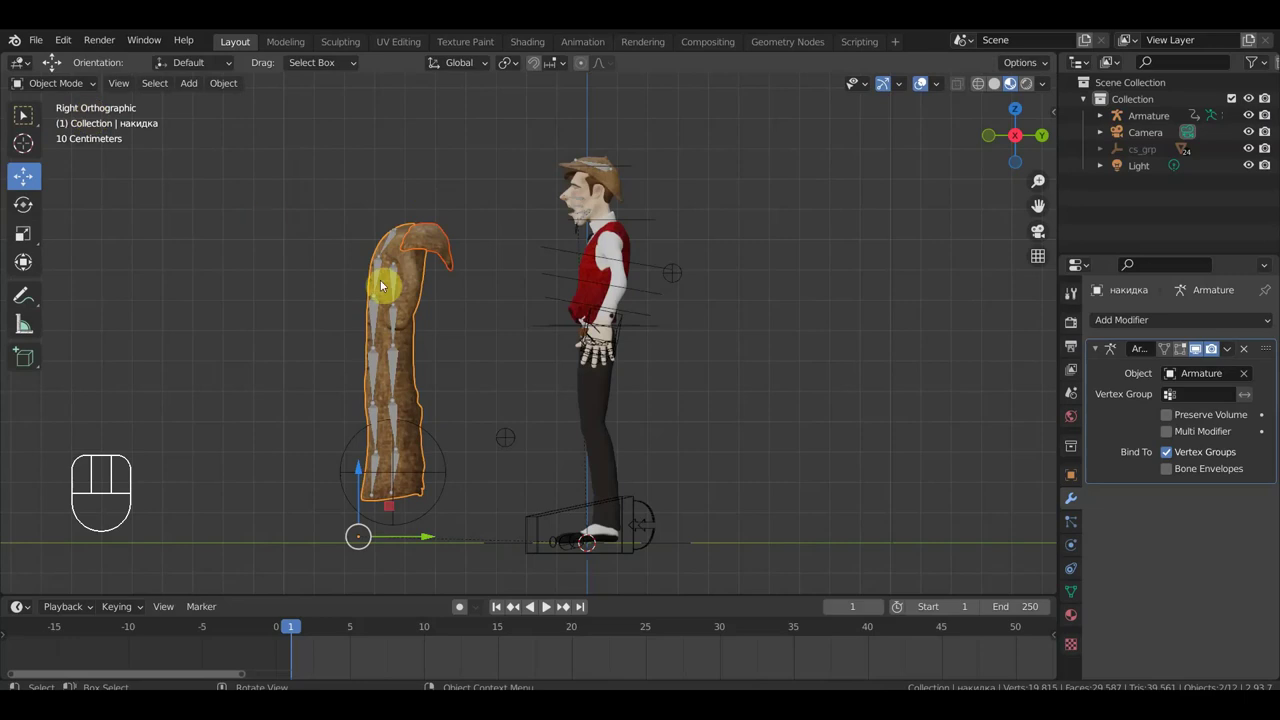
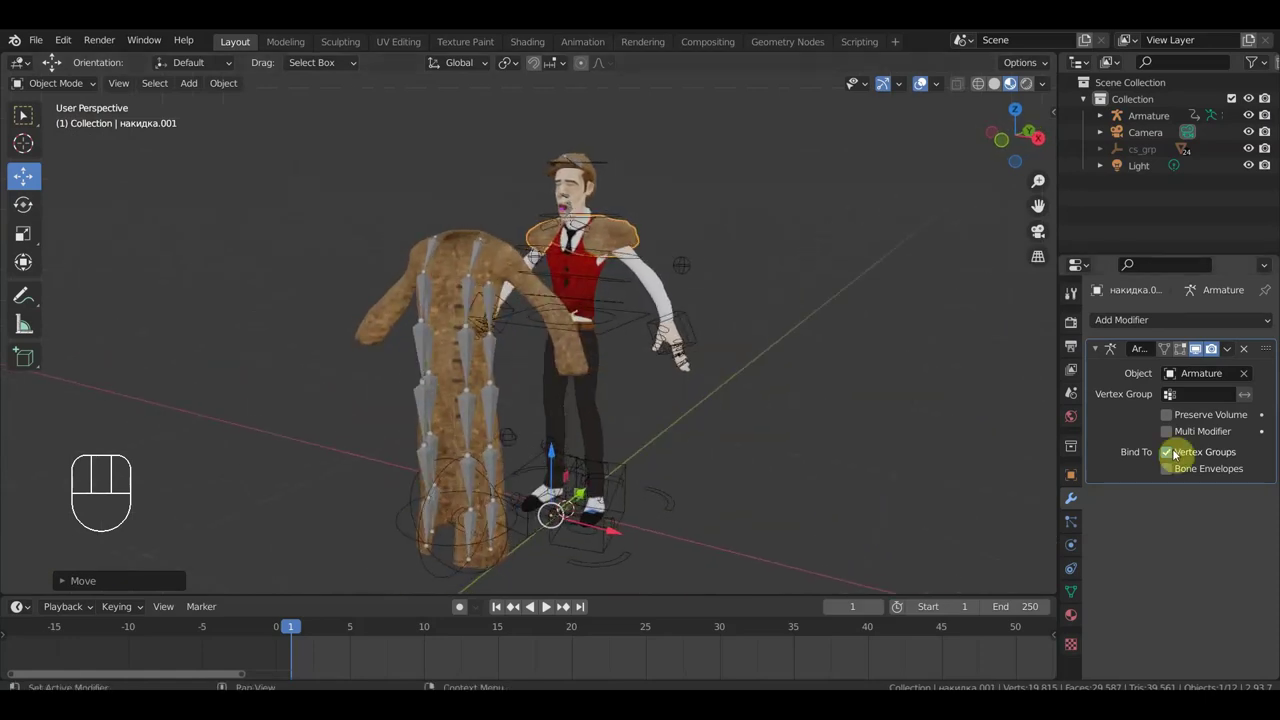
Parent the separated coat piece to the armature.
click(1254, 353)
drag(719, 430, 689, 411)
drag(613, 478, 641, 476)
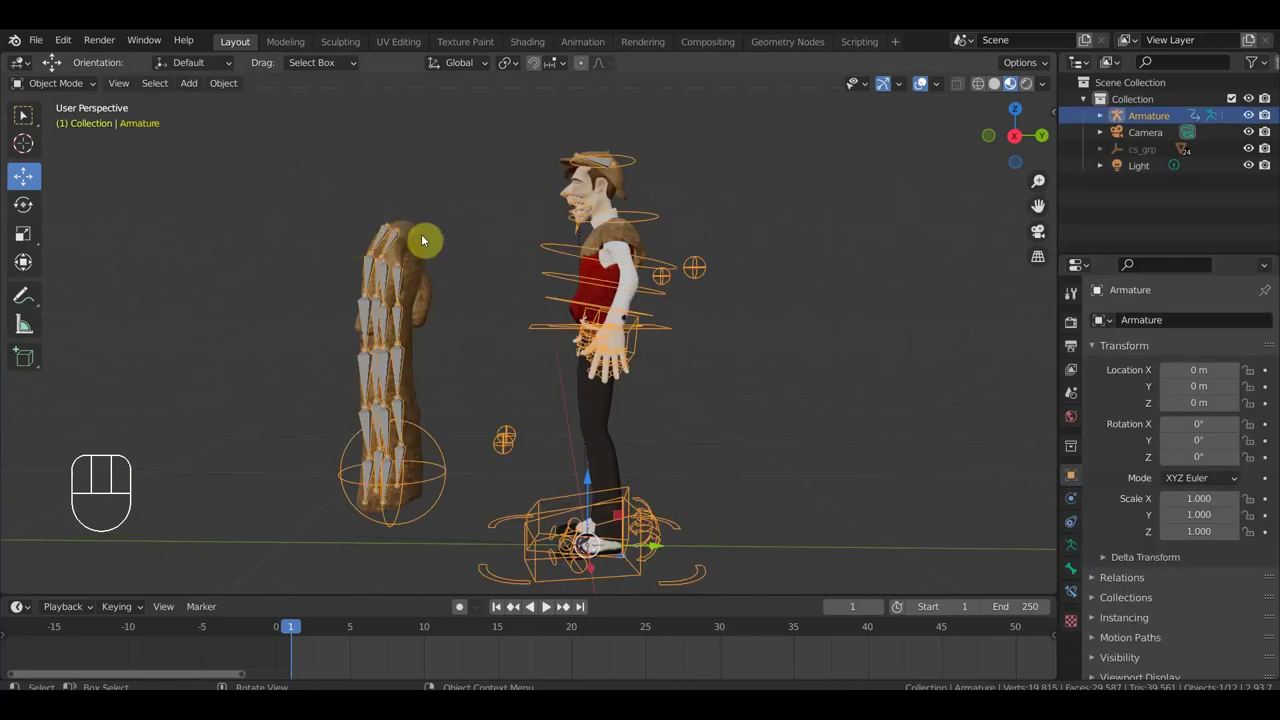
click(562, 193)
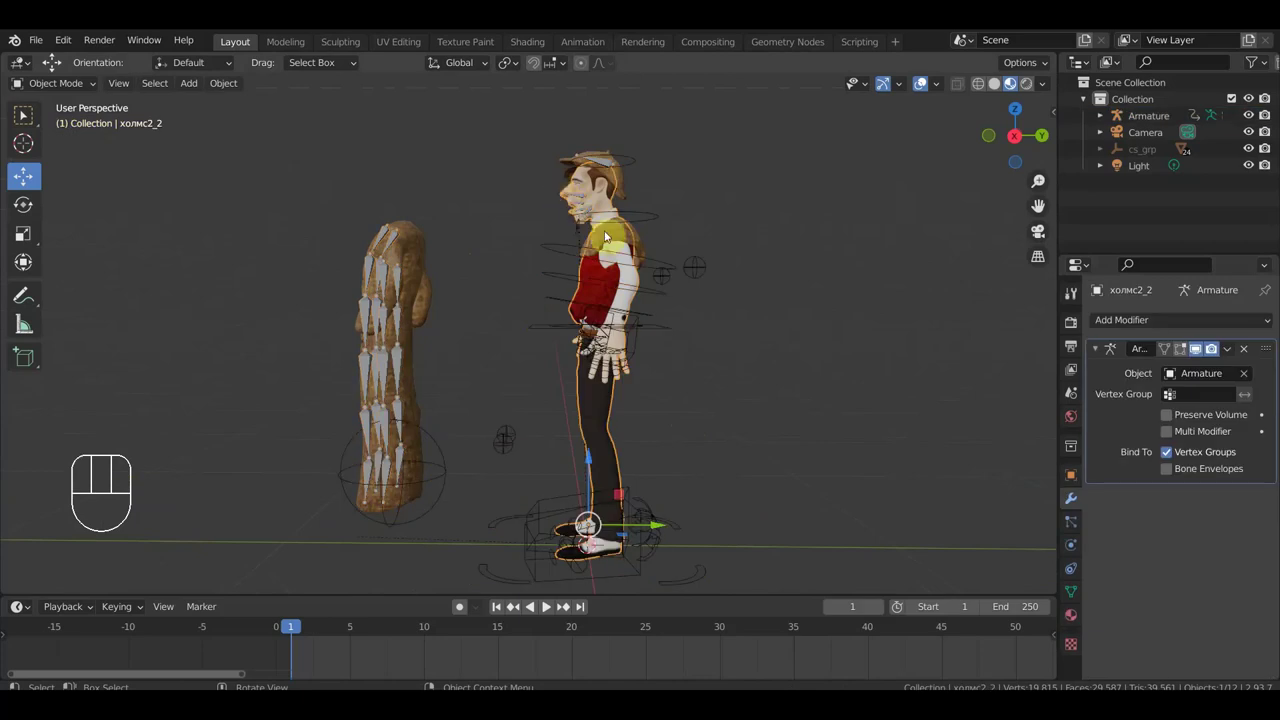
click(624, 238)
click(657, 219)
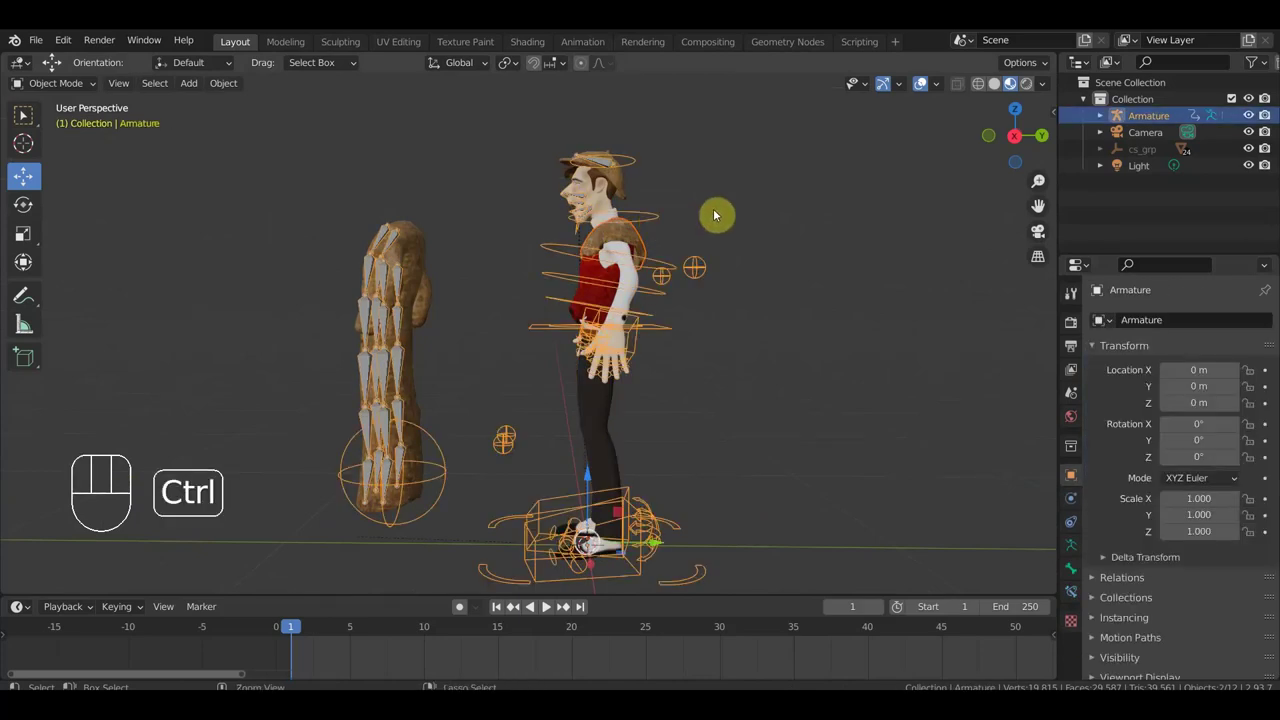
key(ctrl+p)
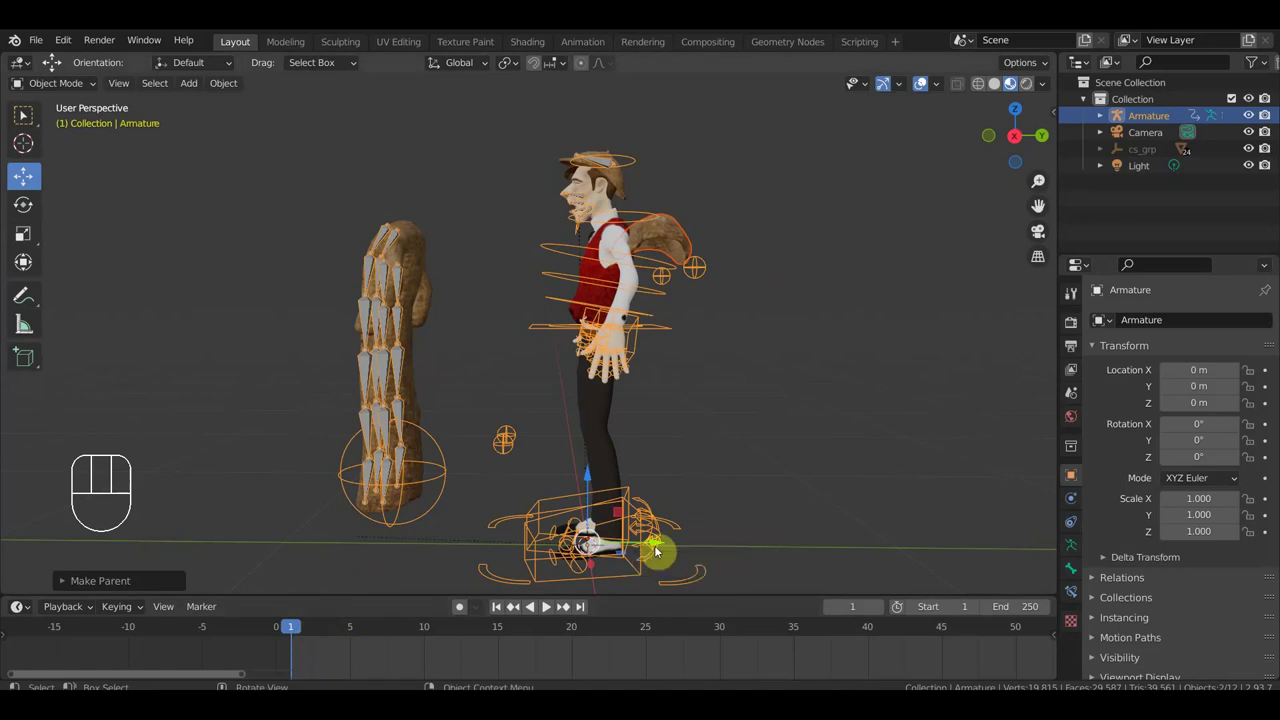
Add a Data Transfer modifier for Vertex Groups, Nearest Vertex, to the coat piece.
click(681, 238)
drag(1176, 328, 841, 377)
click(1123, 633)
click(1146, 578)
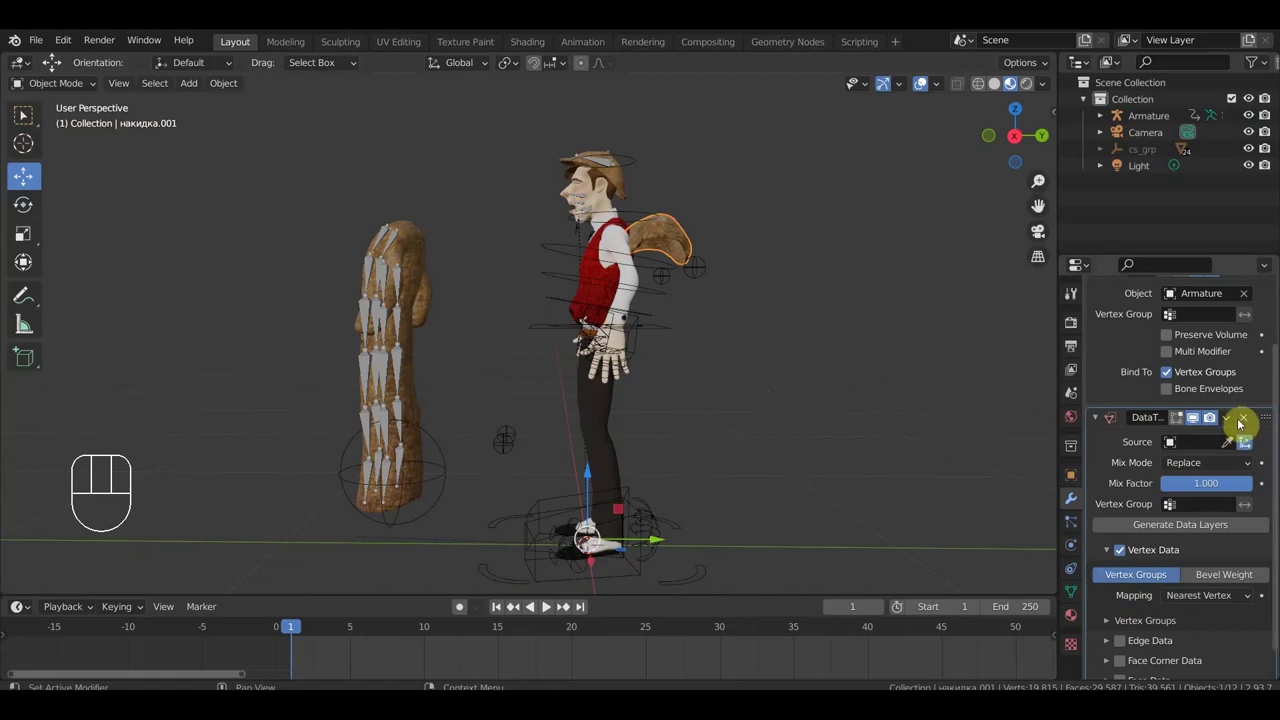
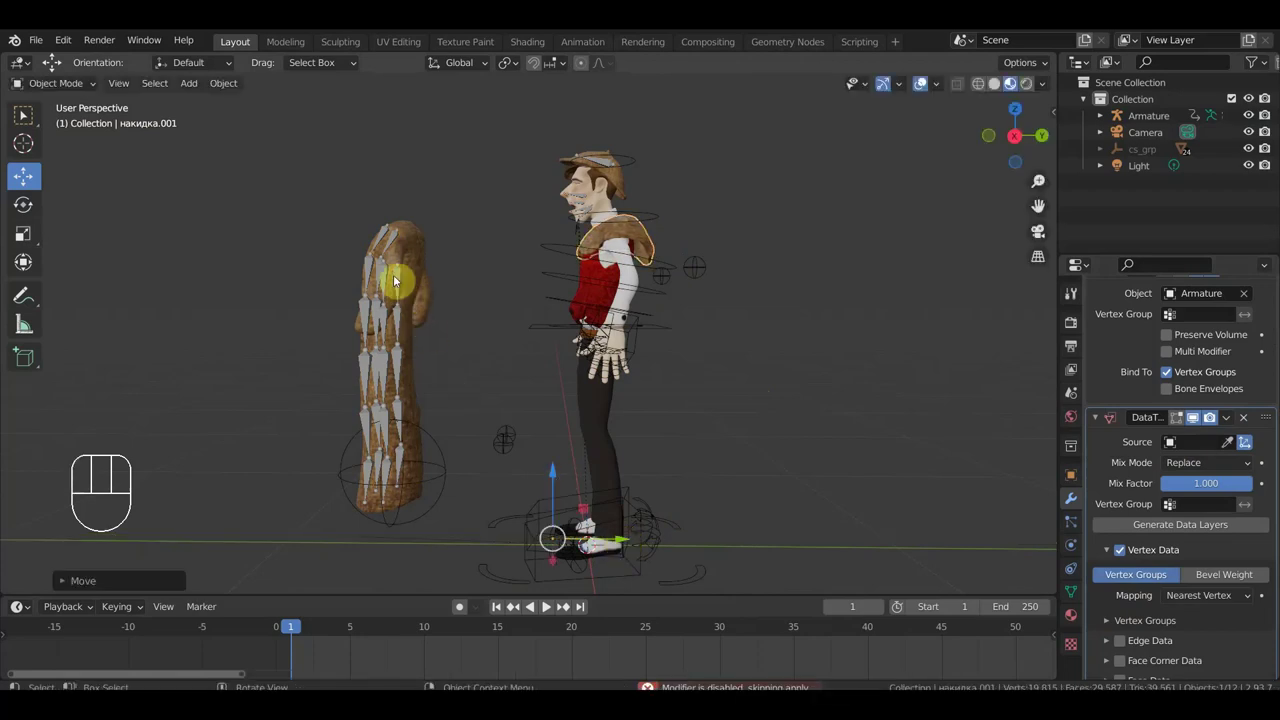
click(405, 280)
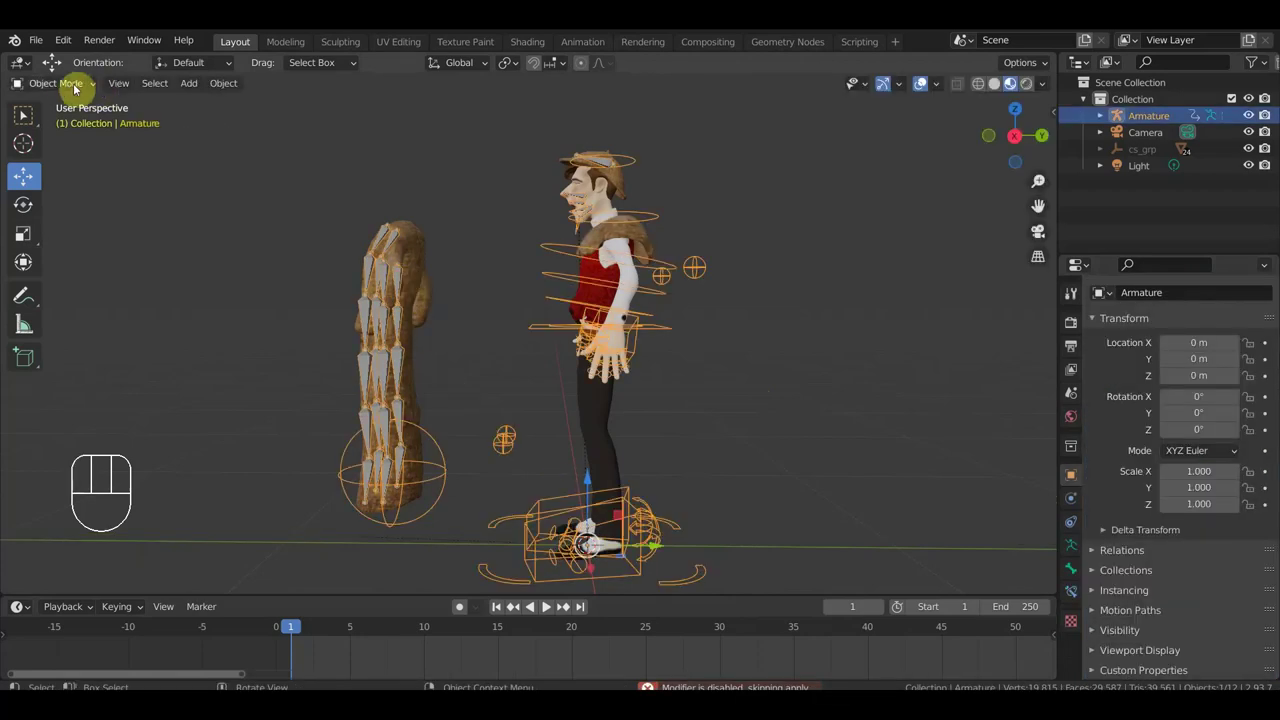
Enter Pose Mode and pull the left leg pole control away from the body.
drag(74, 96, 80, 138)
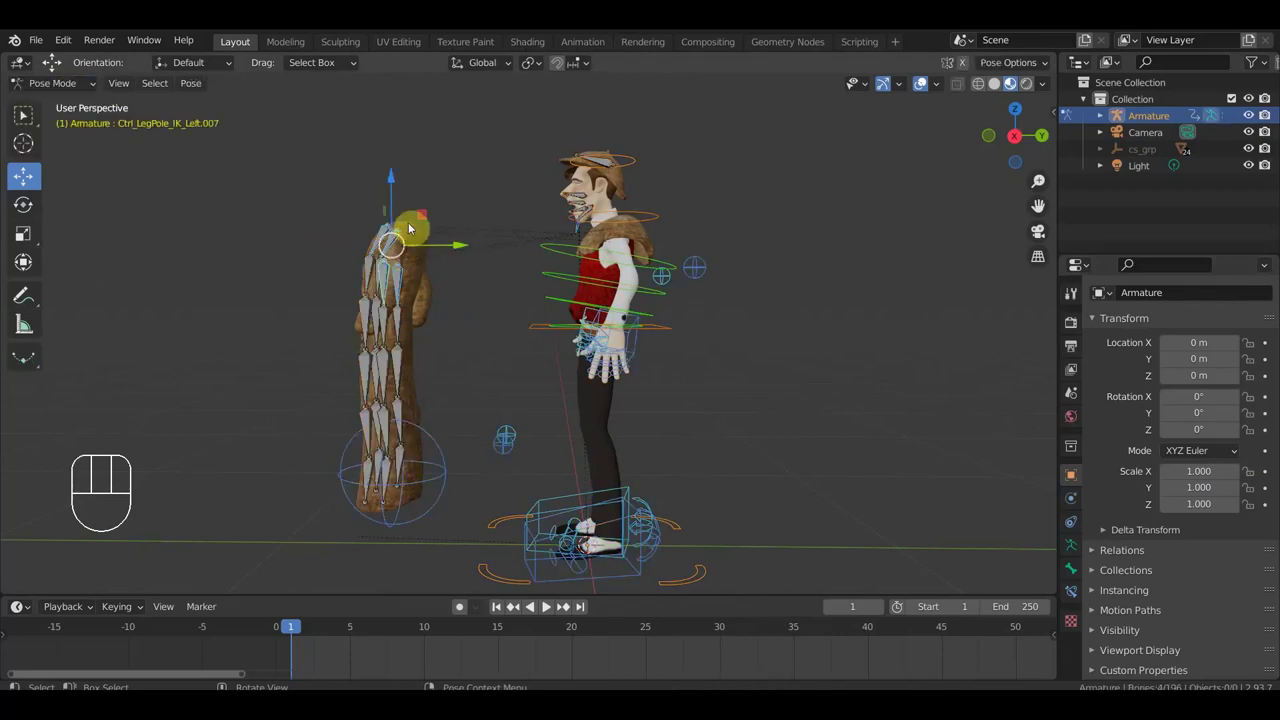
drag(392, 214, 412, 236)
drag(485, 274, 493, 270)
drag(432, 282, 391, 268)
drag(444, 499, 483, 422)
drag(462, 296, 684, 324)
middle_click(749, 333)
click(777, 262)
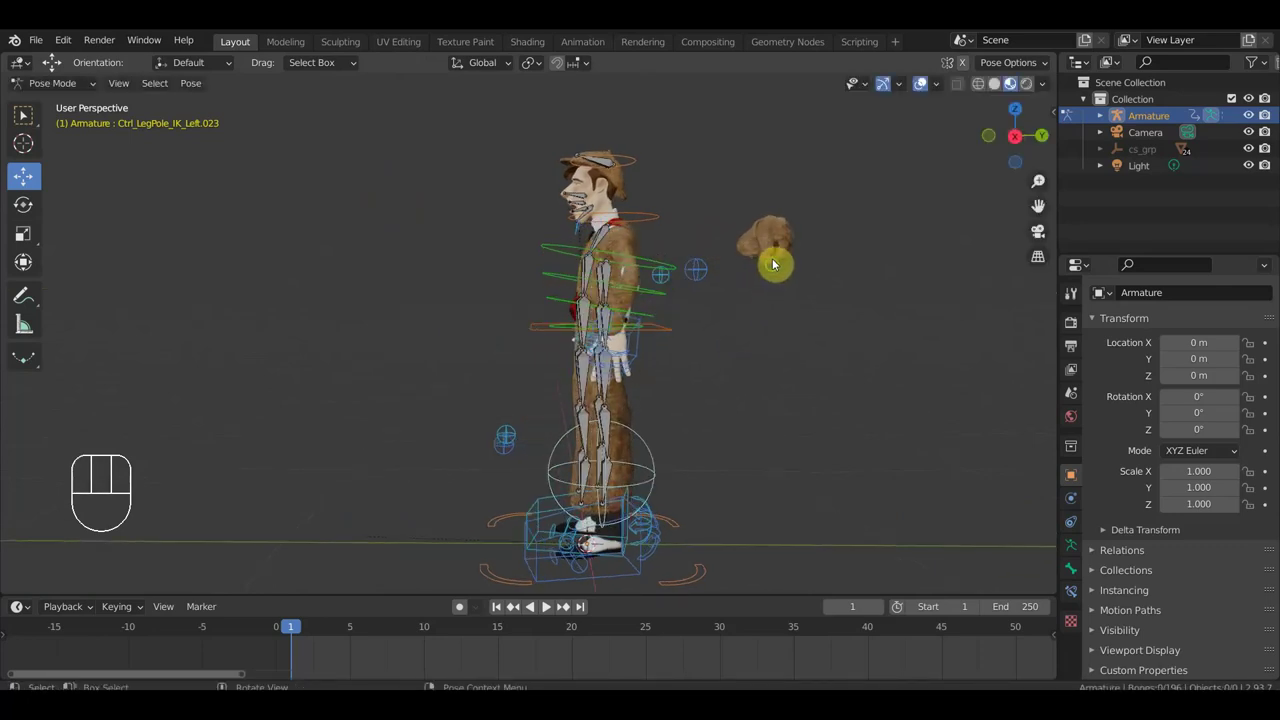
drag(777, 268, 763, 264)
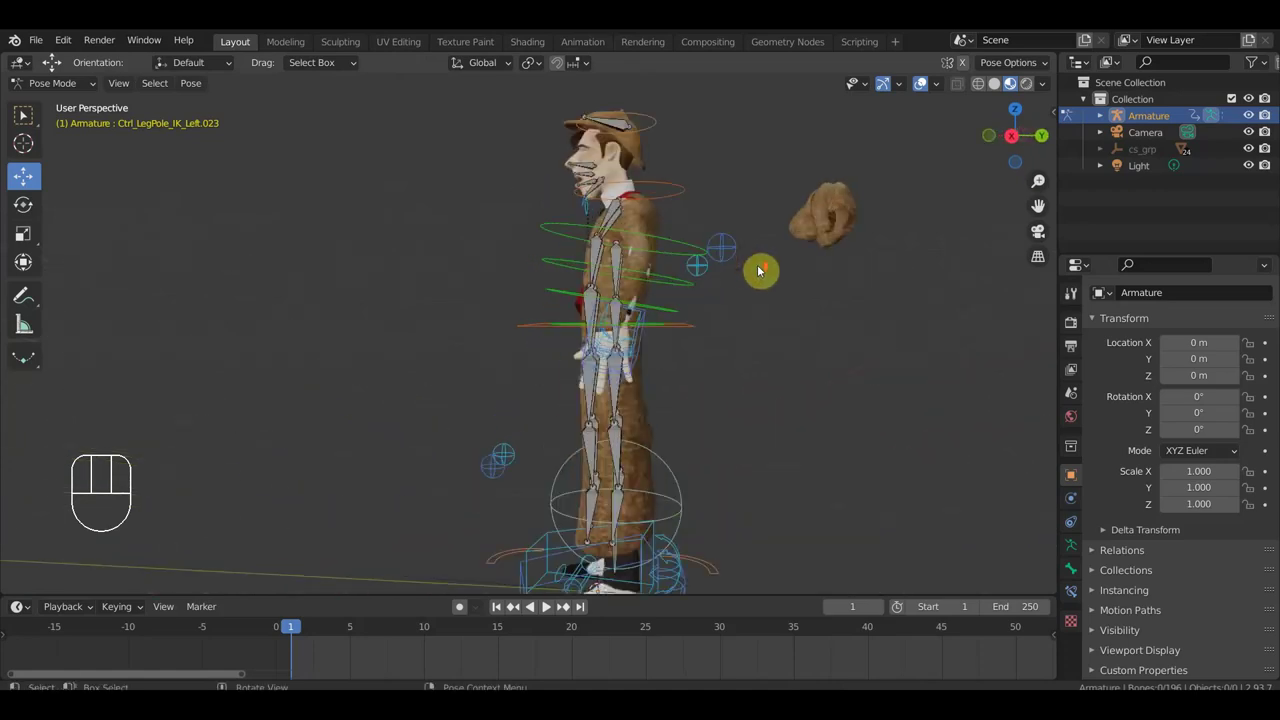
Step the left foot IK control forward into a stride.
drag(658, 292, 631, 262)
key(KP_3)
drag(643, 347, 653, 358)
drag(787, 294, 749, 292)
drag(727, 332, 717, 285)
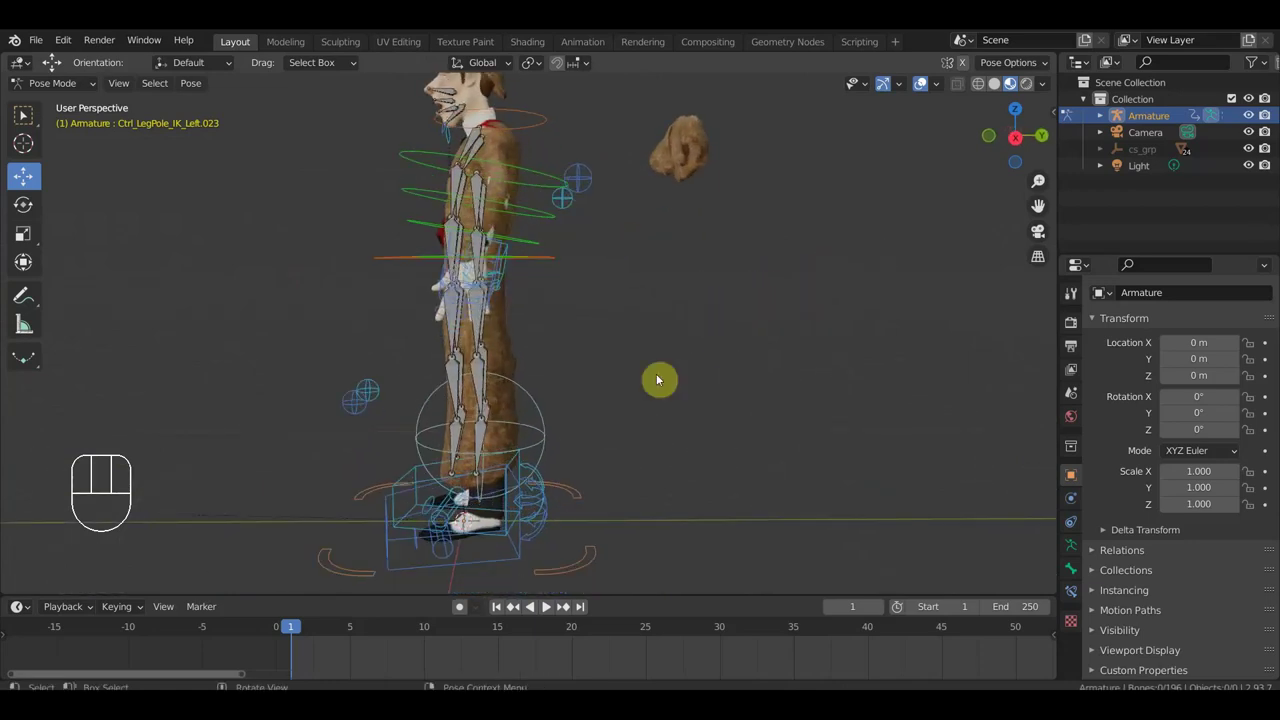
click(515, 561)
key(g)
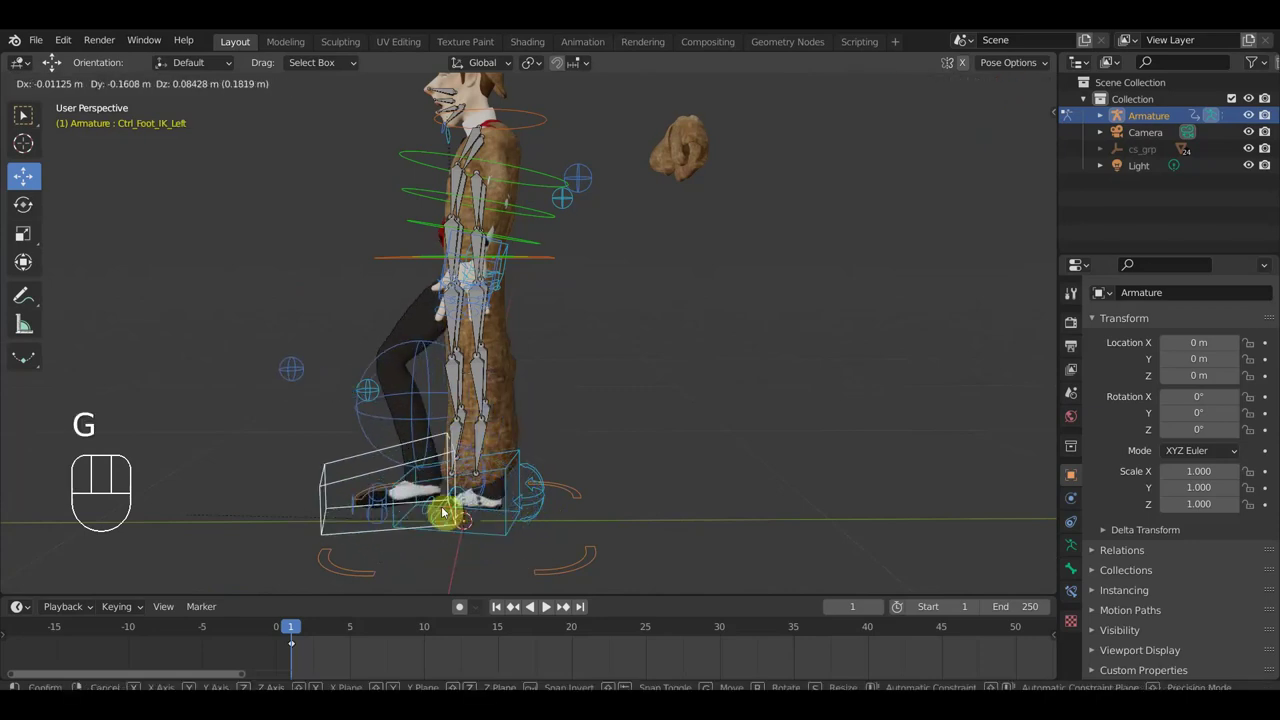
drag(577, 471, 733, 411)
Bring the left hand IK control in beside the body.
click(730, 282)
key(g)
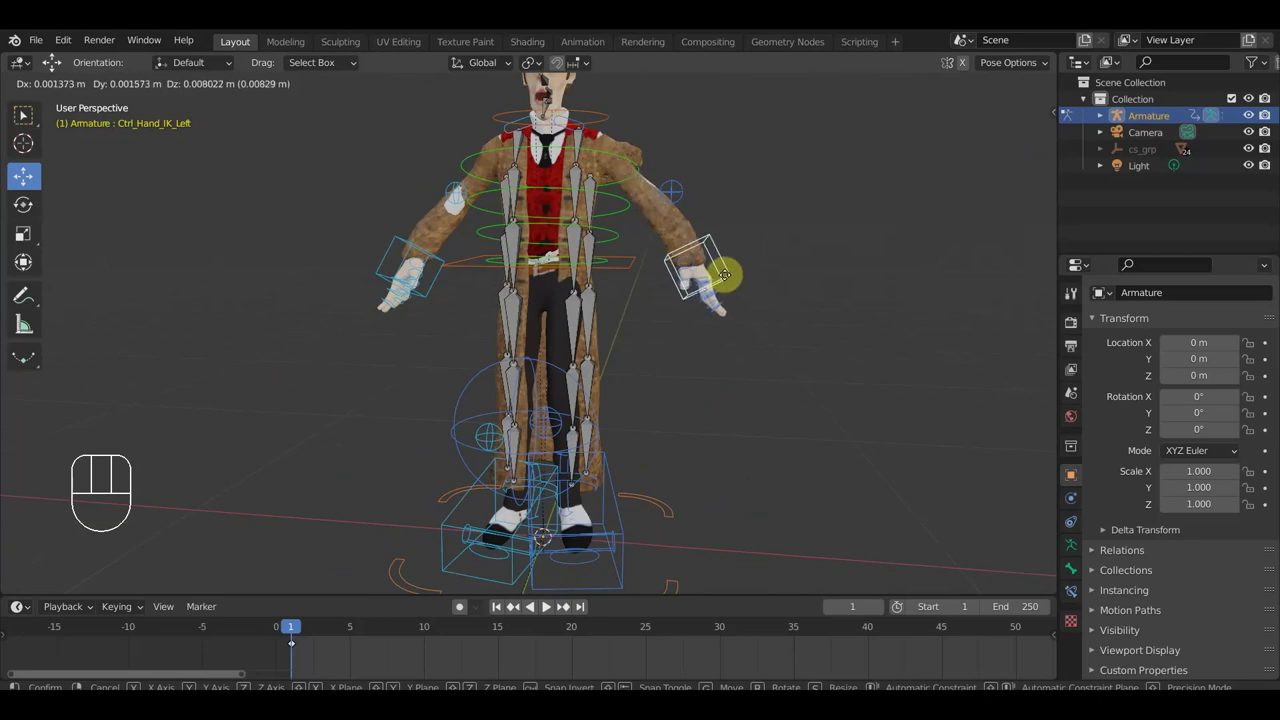
drag(739, 311, 731, 384)
drag(735, 292, 583, 273)
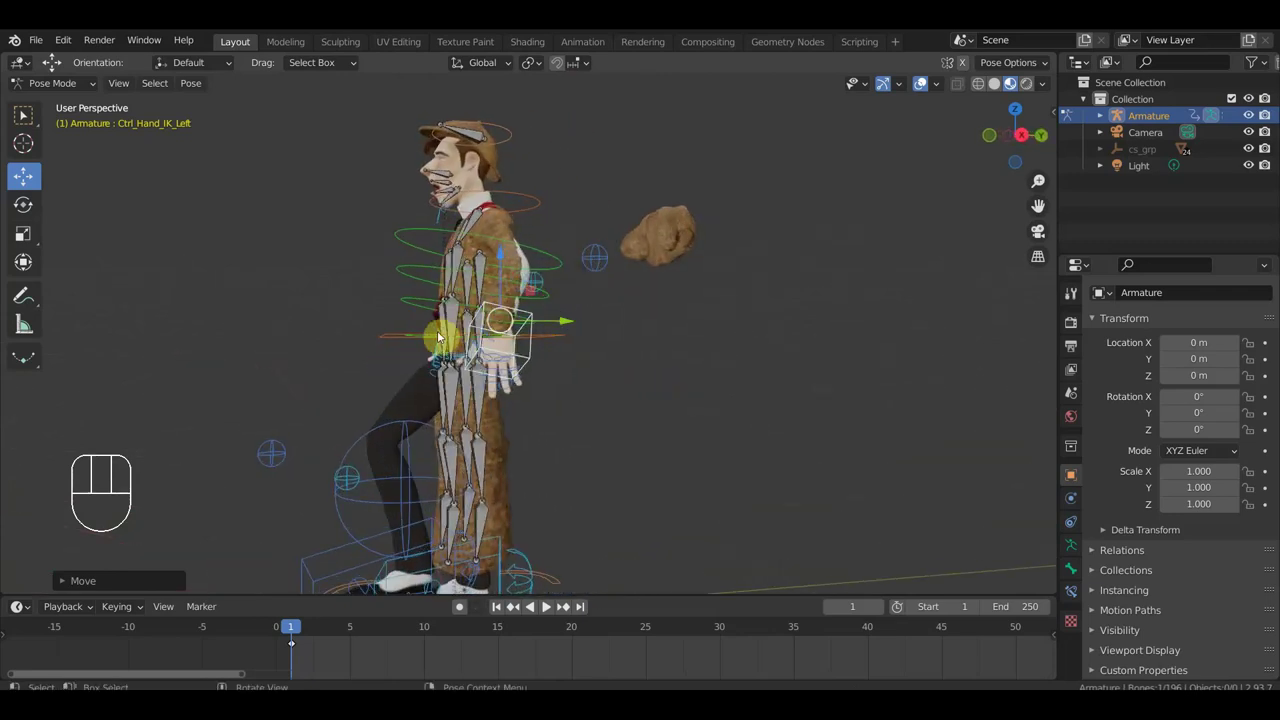
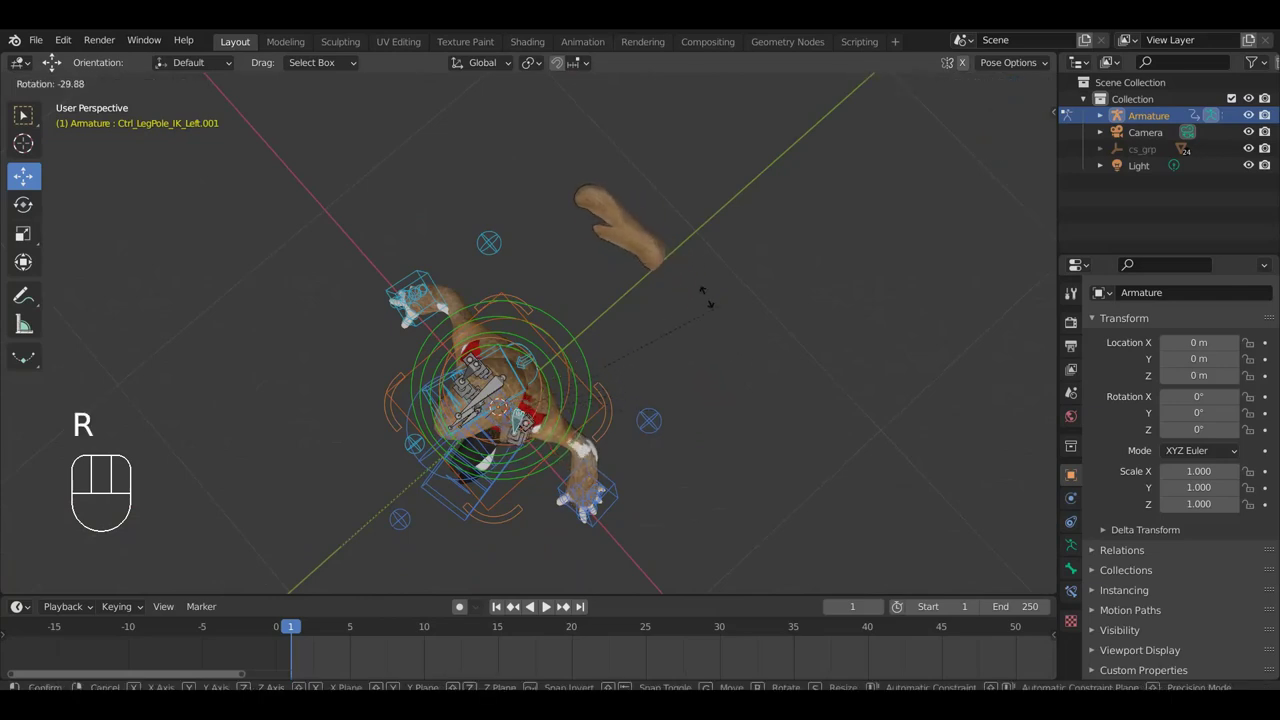
Rotate and reposition the left leg pole control.
drag(730, 358, 820, 191)
key(r)
drag(833, 294, 687, 330)
drag(470, 257, 501, 295)
key(g)
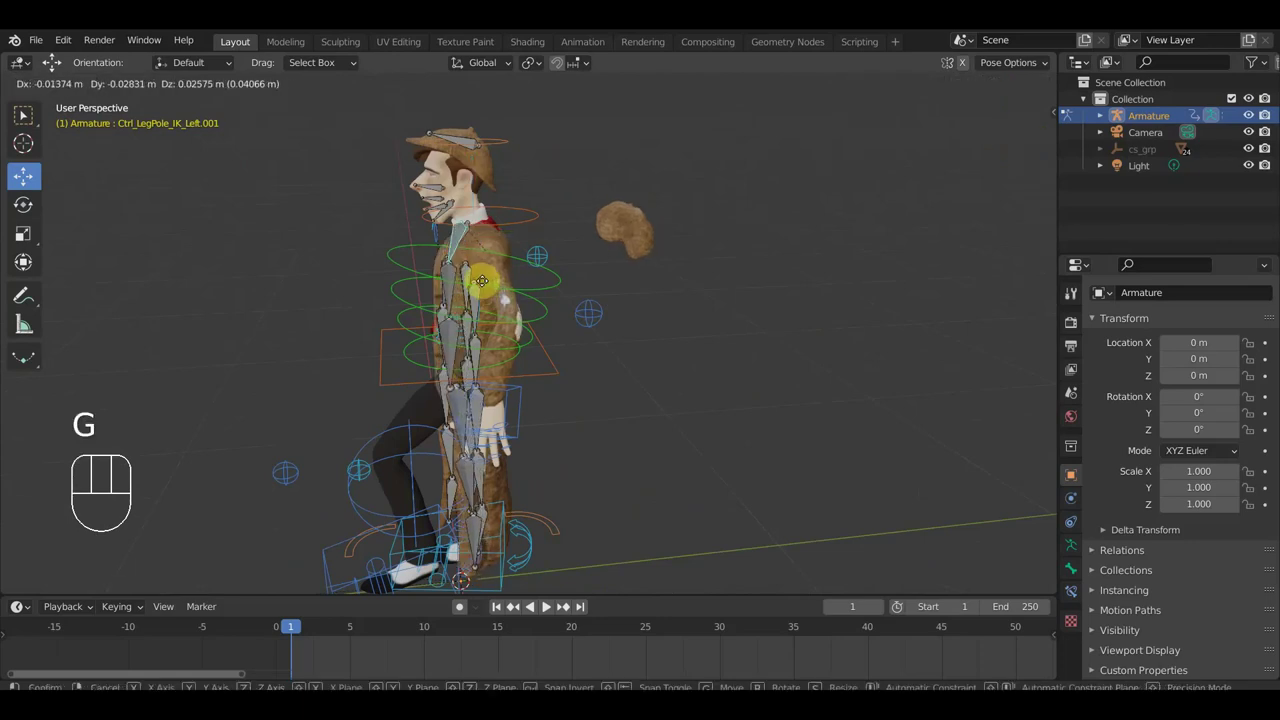
drag(522, 299, 681, 268)
drag(625, 394, 639, 396)
Rotate and nudge the front coat skirt bone outward, checking it from the side.
key(r)
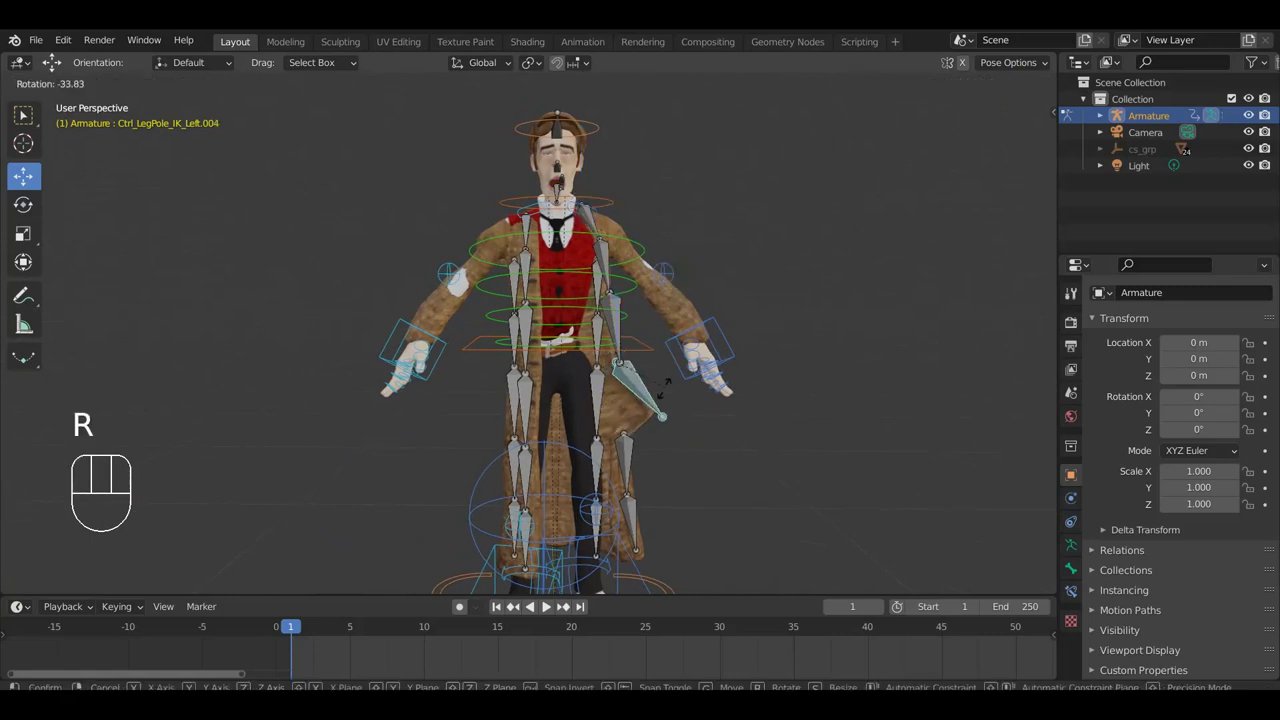
click(643, 404)
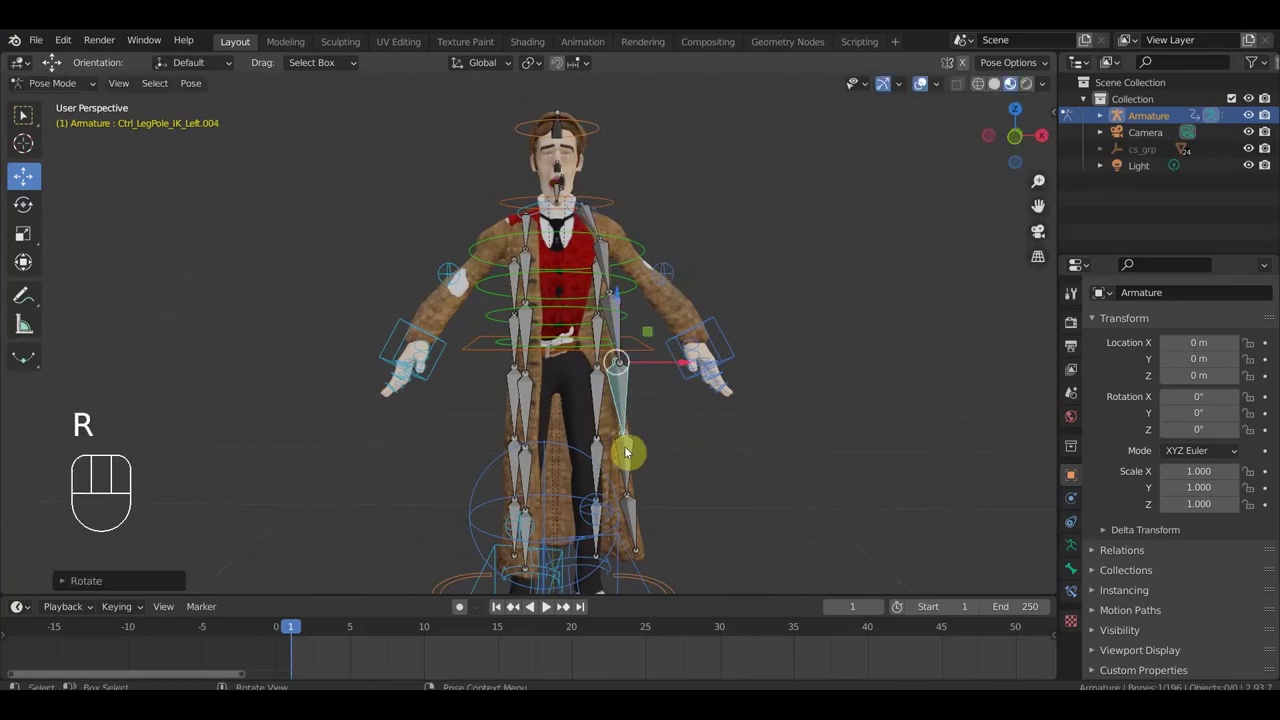
drag(657, 501, 631, 406)
drag(671, 512, 633, 426)
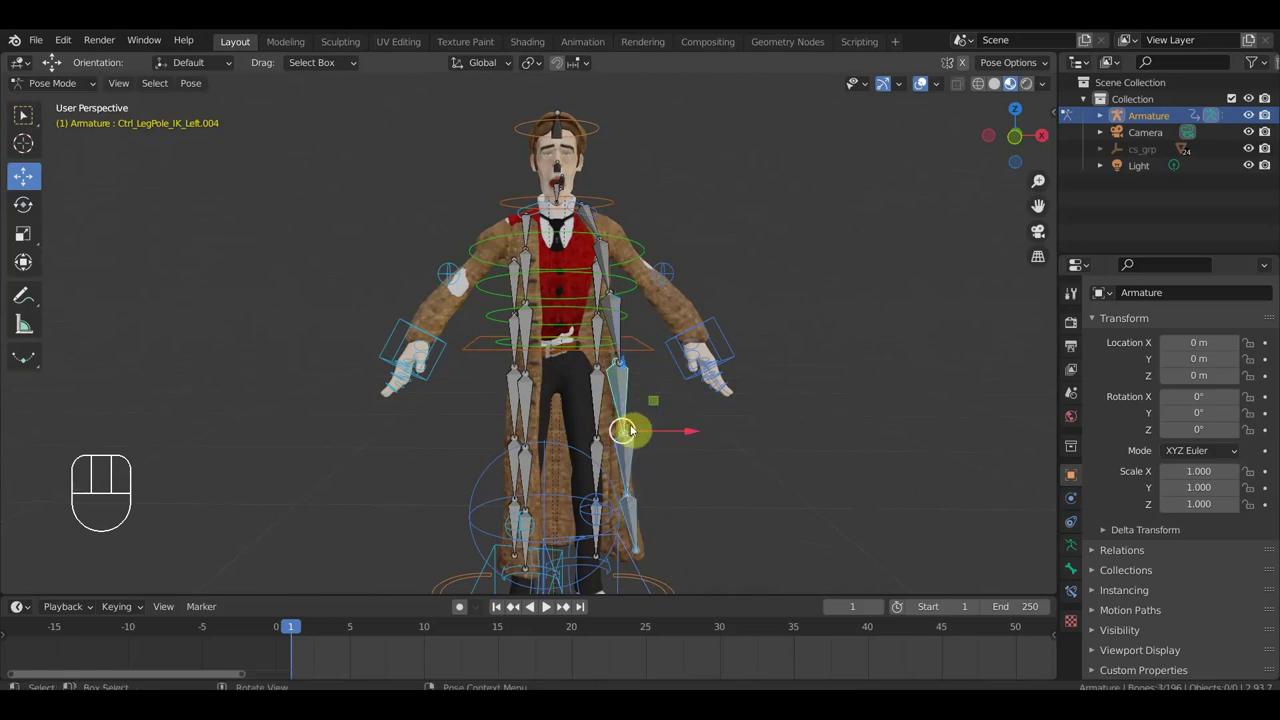
key(r)
click(685, 434)
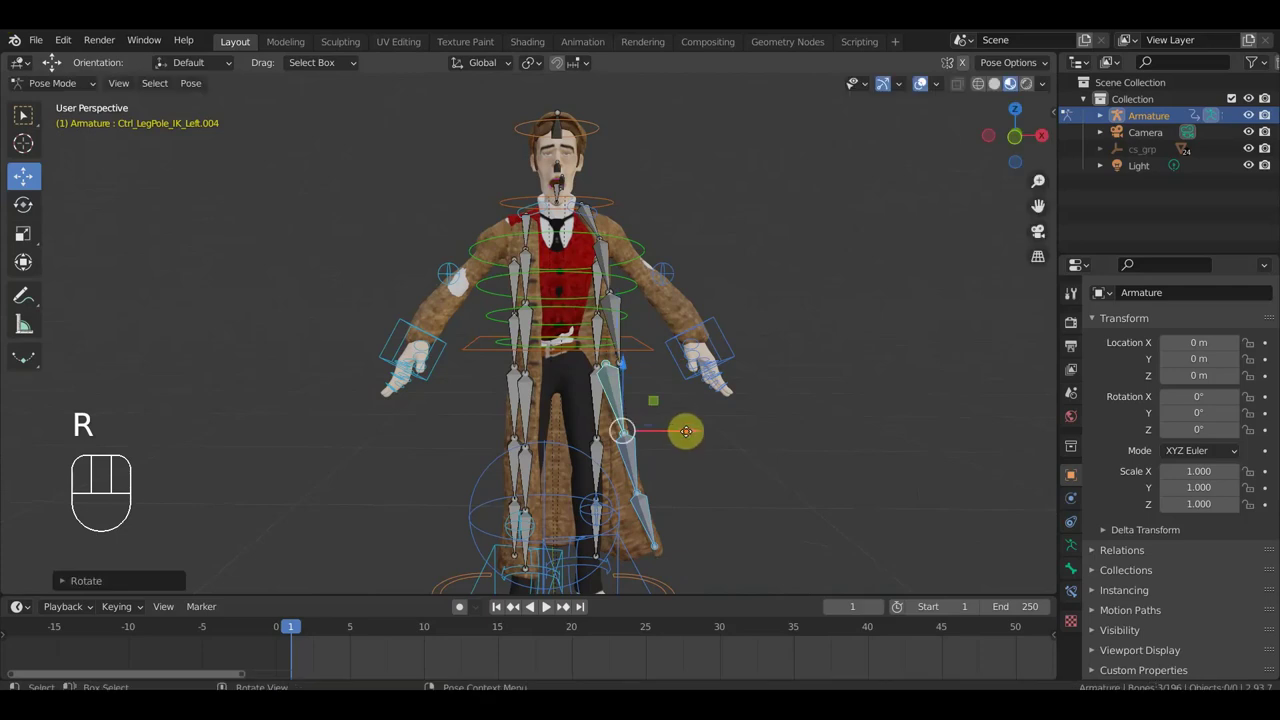
key(g)
click(707, 434)
drag(718, 450, 481, 428)
drag(547, 463, 559, 485)
Rotate and move the next skirt bones up the chain so the panel follows the leg.
key(r)
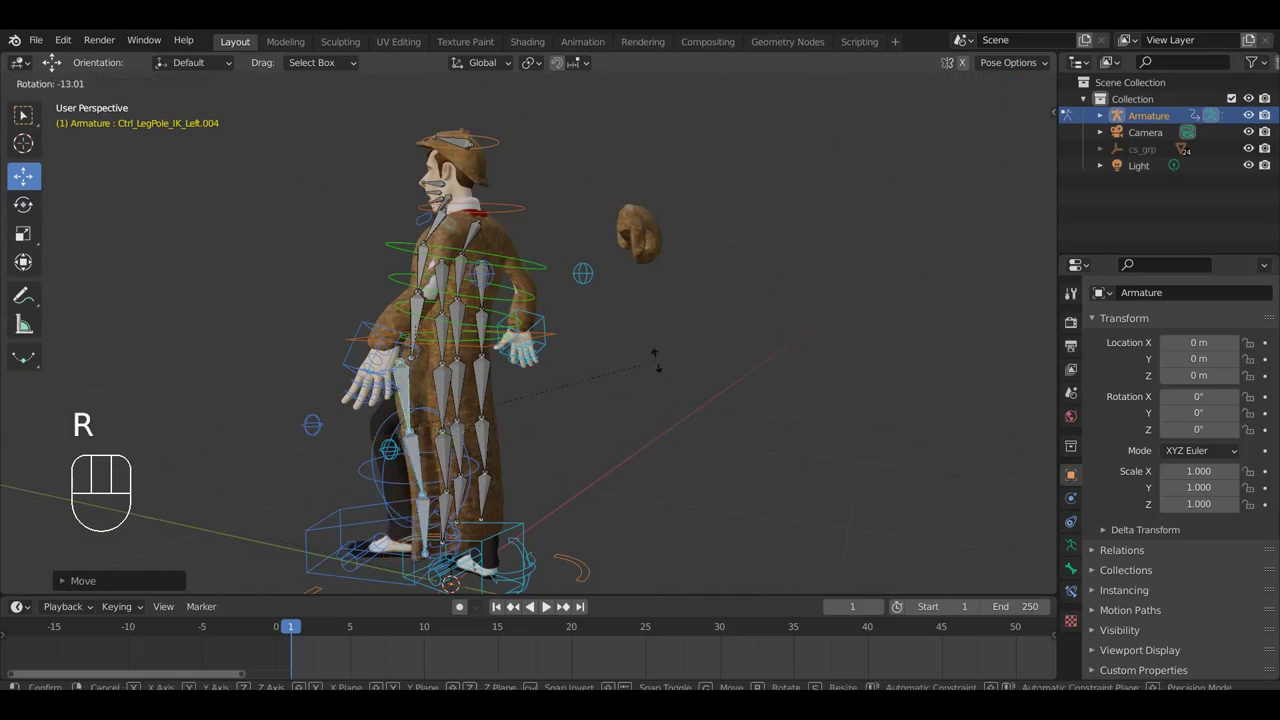
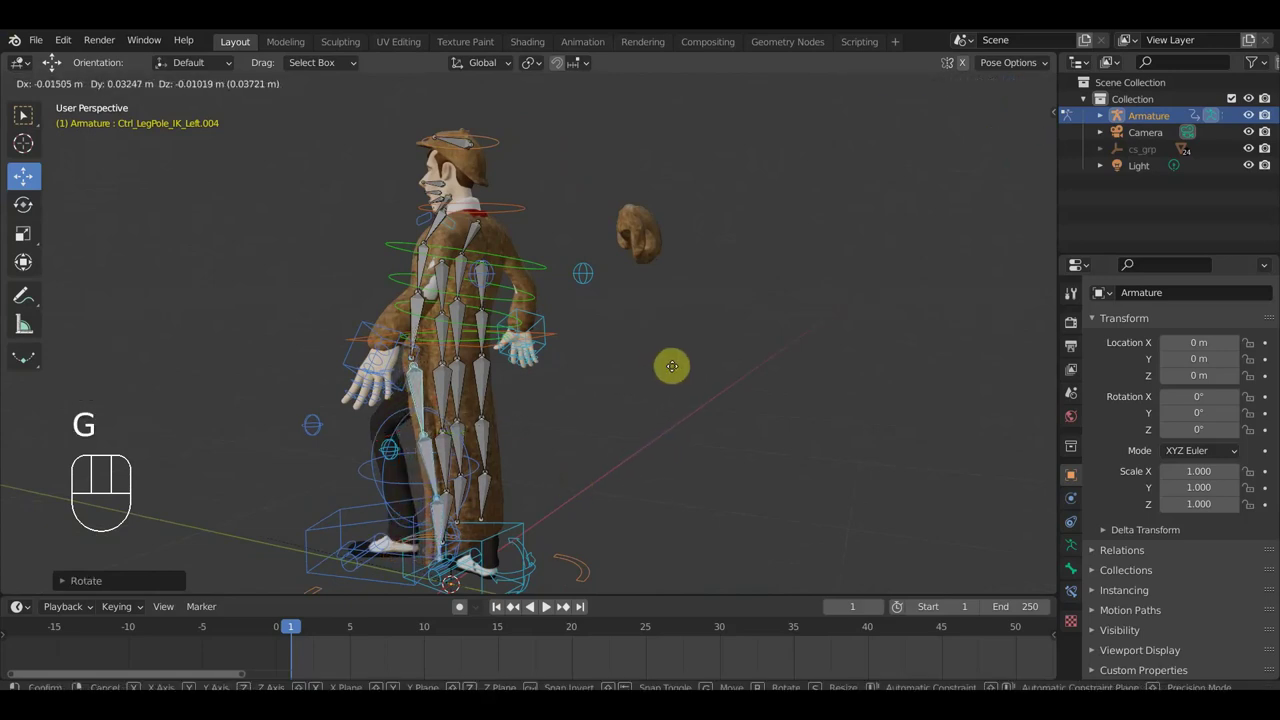
drag(701, 392, 953, 377)
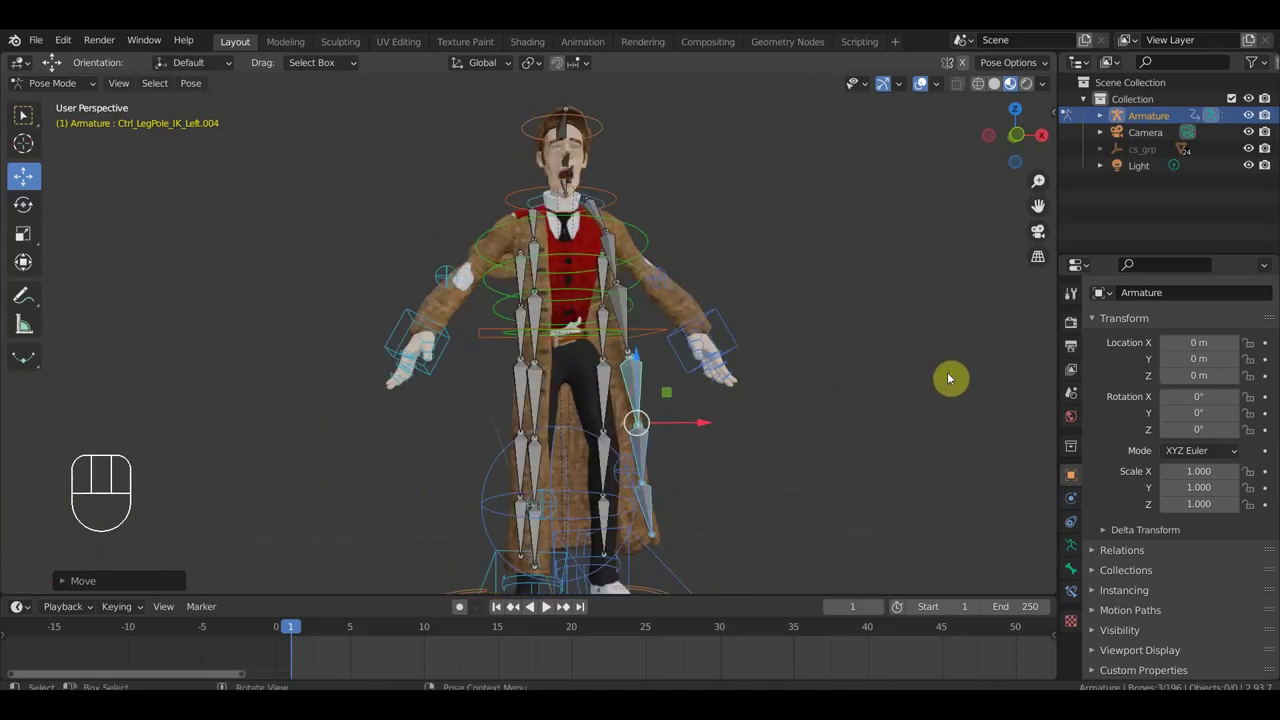
key(r)
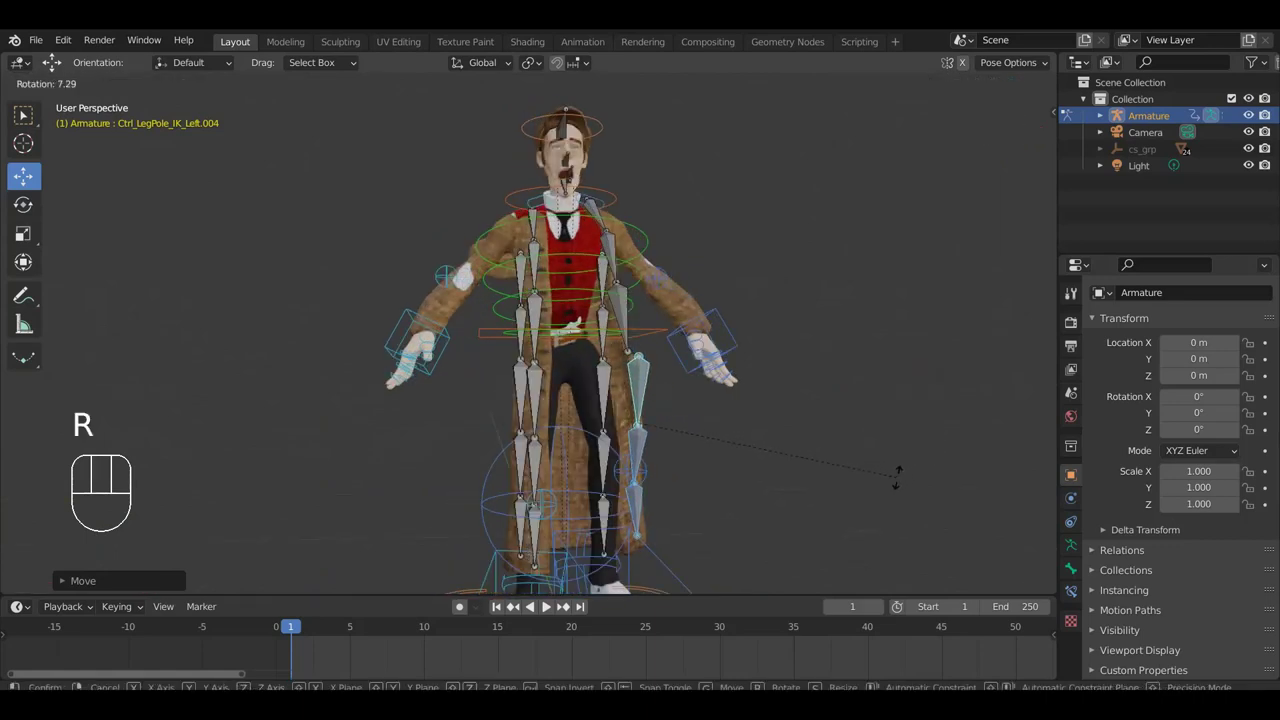
click(902, 481)
key(g)
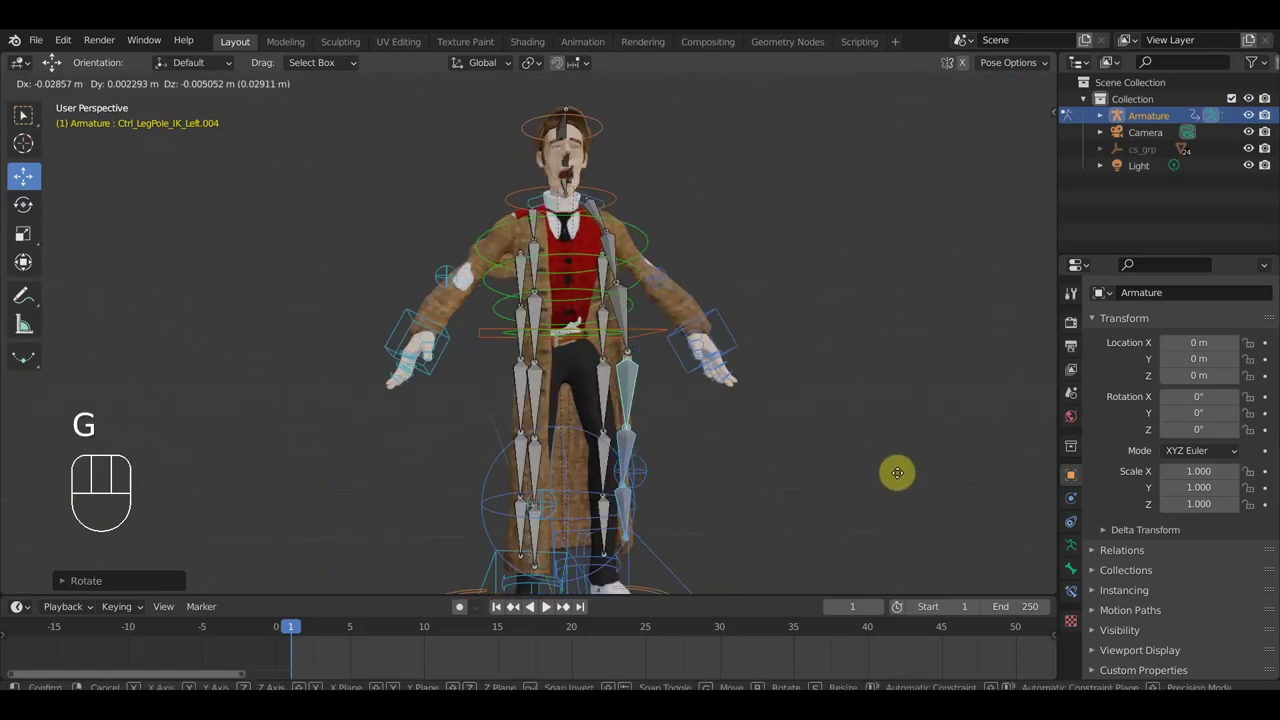
drag(627, 314, 899, 409)
key(r)
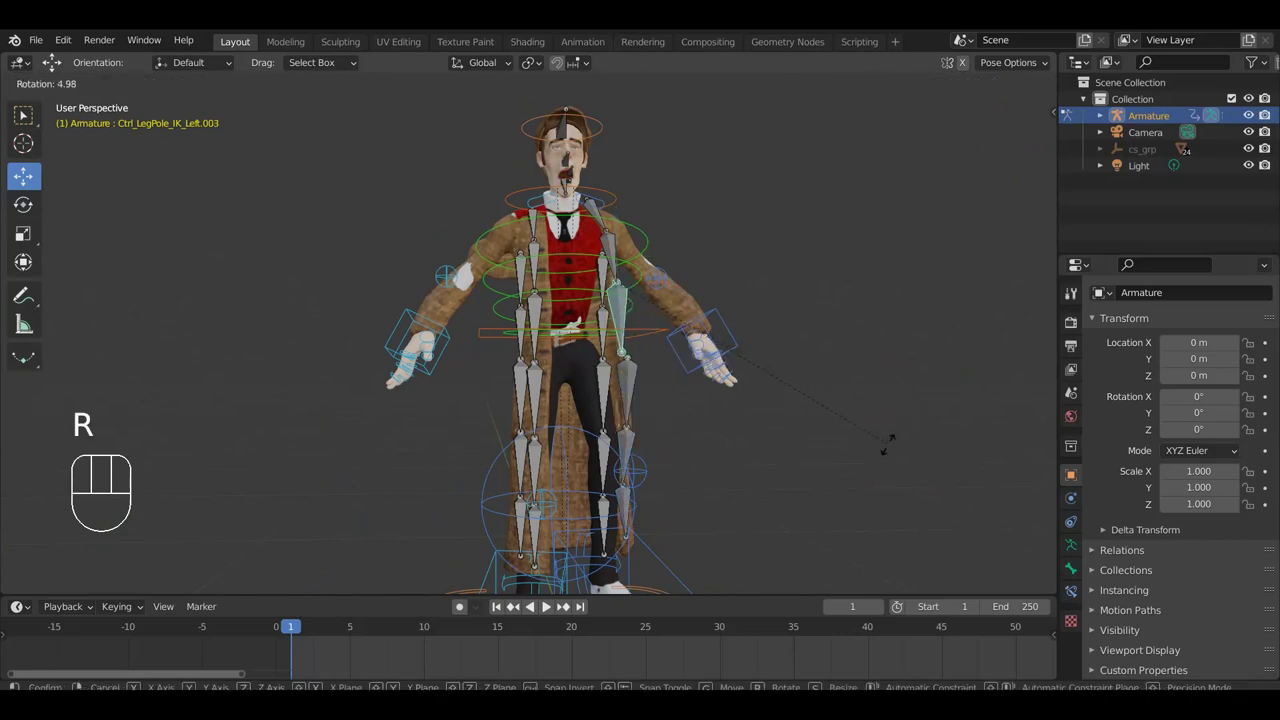
drag(615, 251, 865, 305)
key(r)
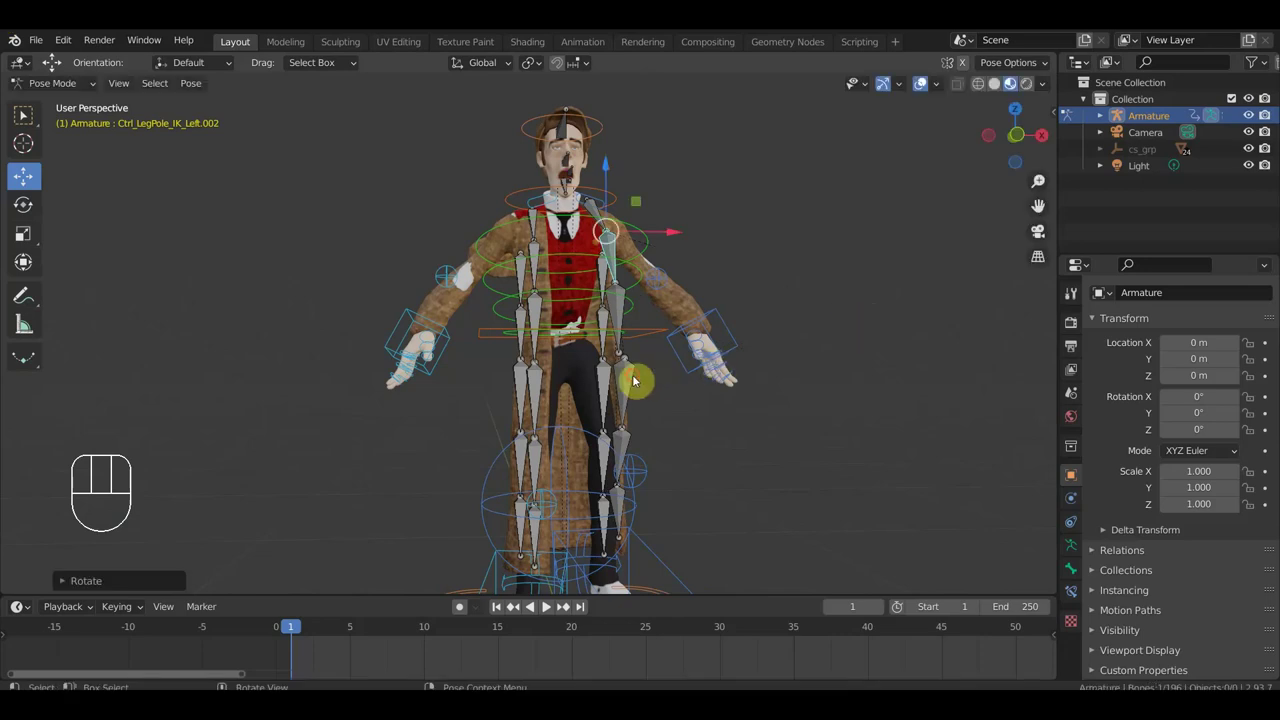
key(g)
Select further coat skirt bones down near the lower leg.
click(655, 380)
click(924, 85)
drag(908, 271, 687, 278)
click(925, 84)
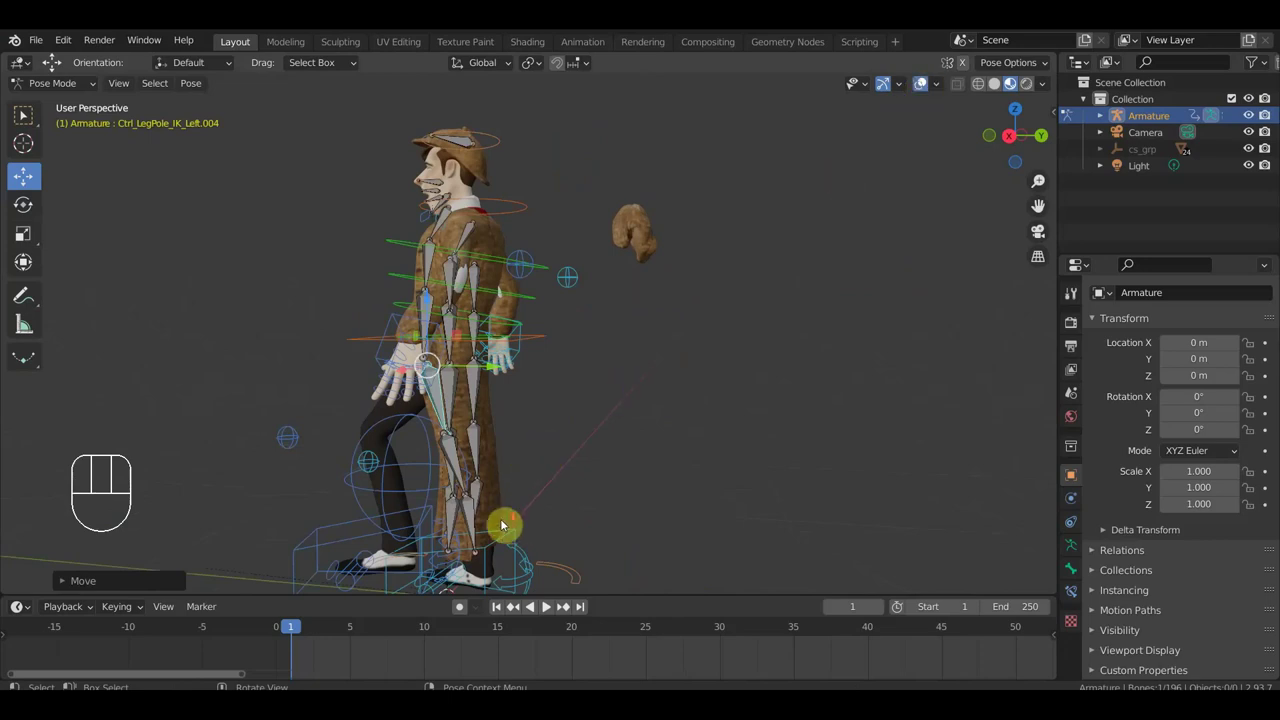
click(439, 448)
drag(466, 448, 489, 446)
drag(507, 462, 617, 459)
Orbit behind the character and start rotating the first rear skirt bone.
drag(637, 459, 498, 463)
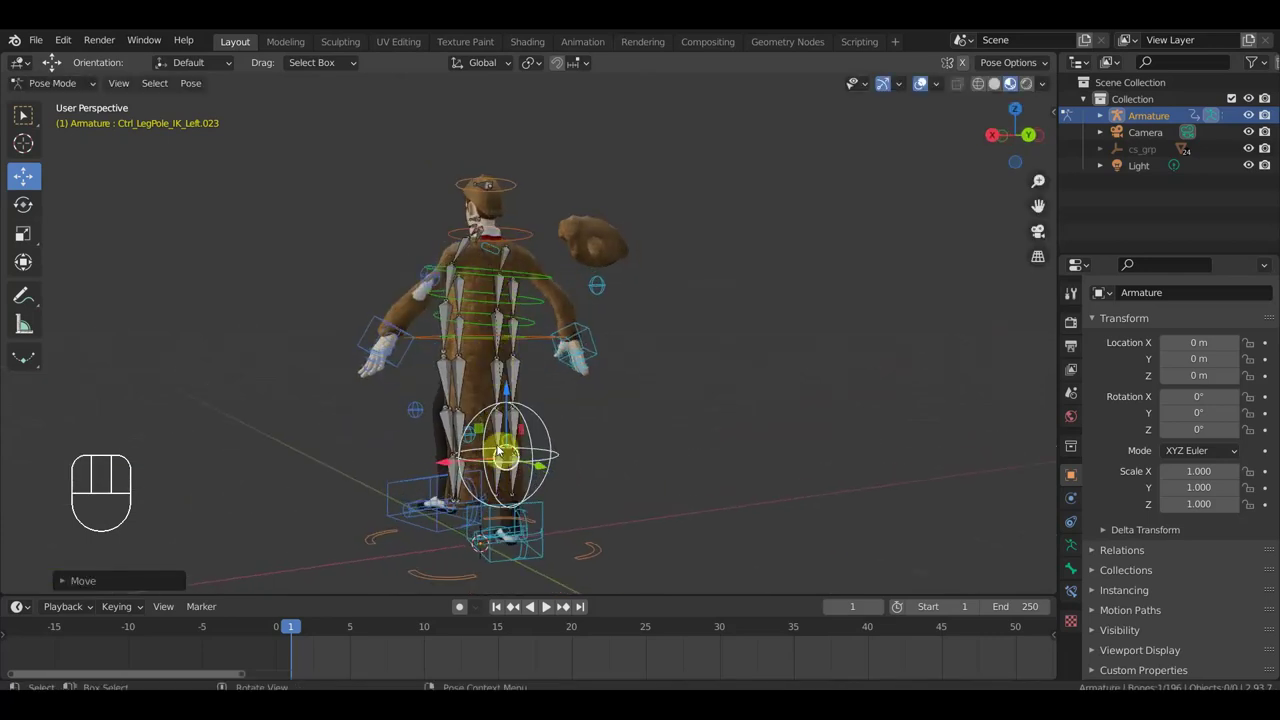
drag(518, 445, 615, 450)
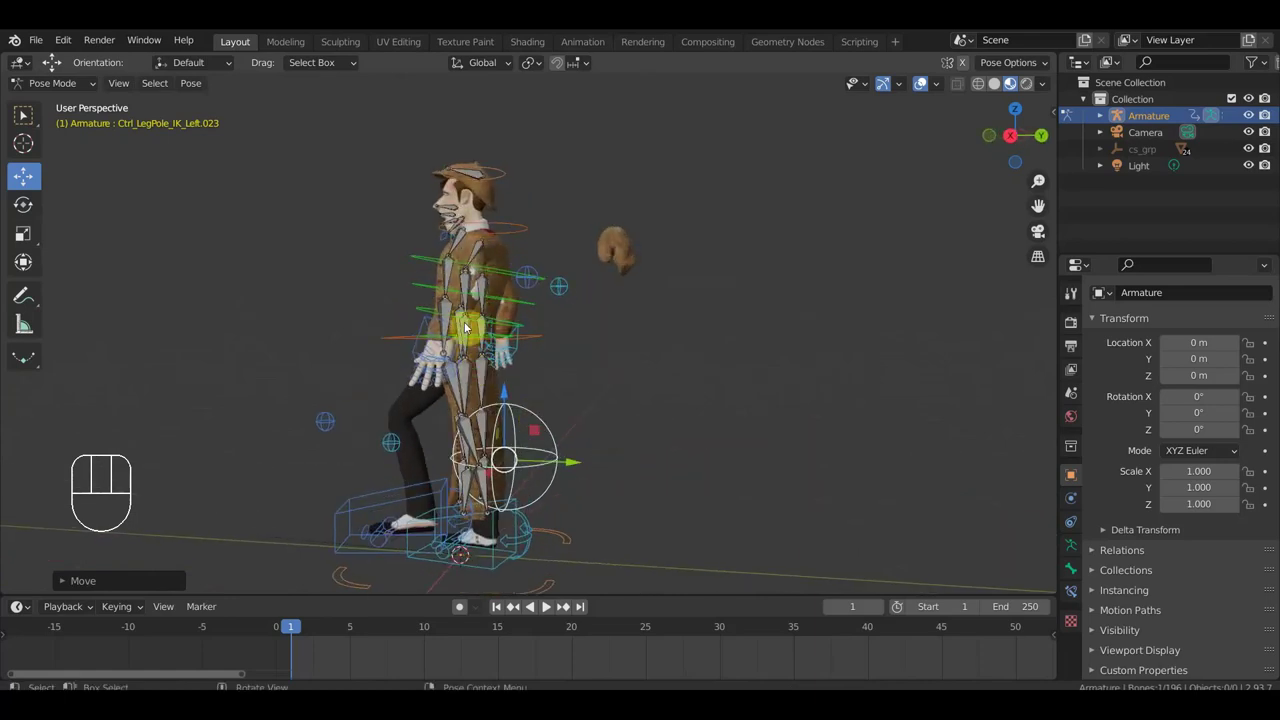
drag(472, 292, 473, 343)
drag(472, 344, 560, 372)
drag(560, 372, 528, 375)
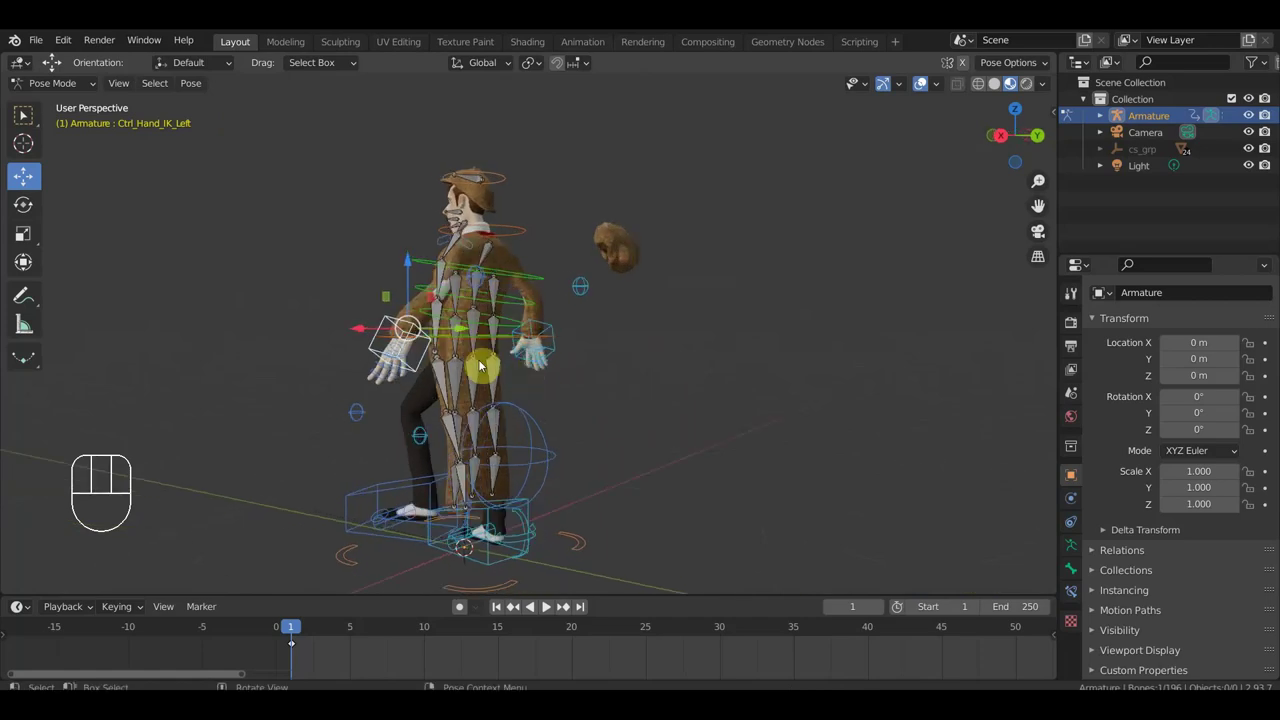
click(466, 342)
drag(562, 370, 593, 370)
drag(509, 357, 478, 339)
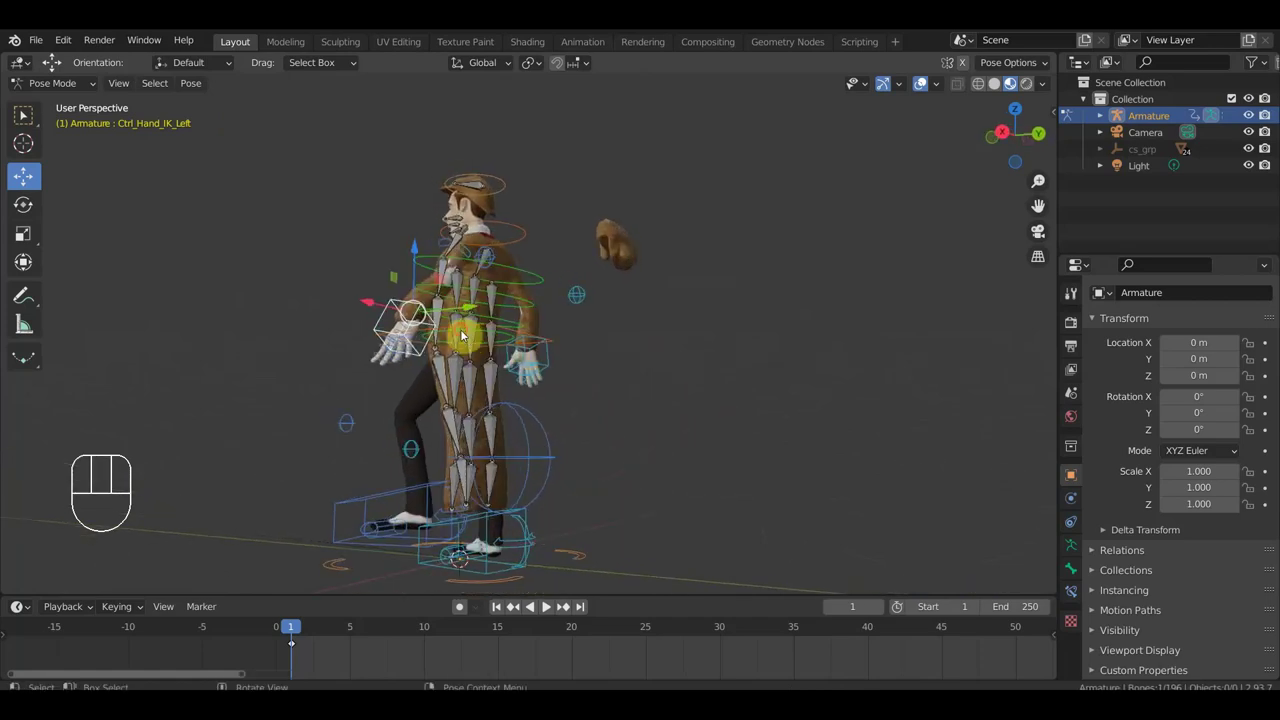
drag(599, 396, 486, 410)
drag(492, 350, 482, 348)
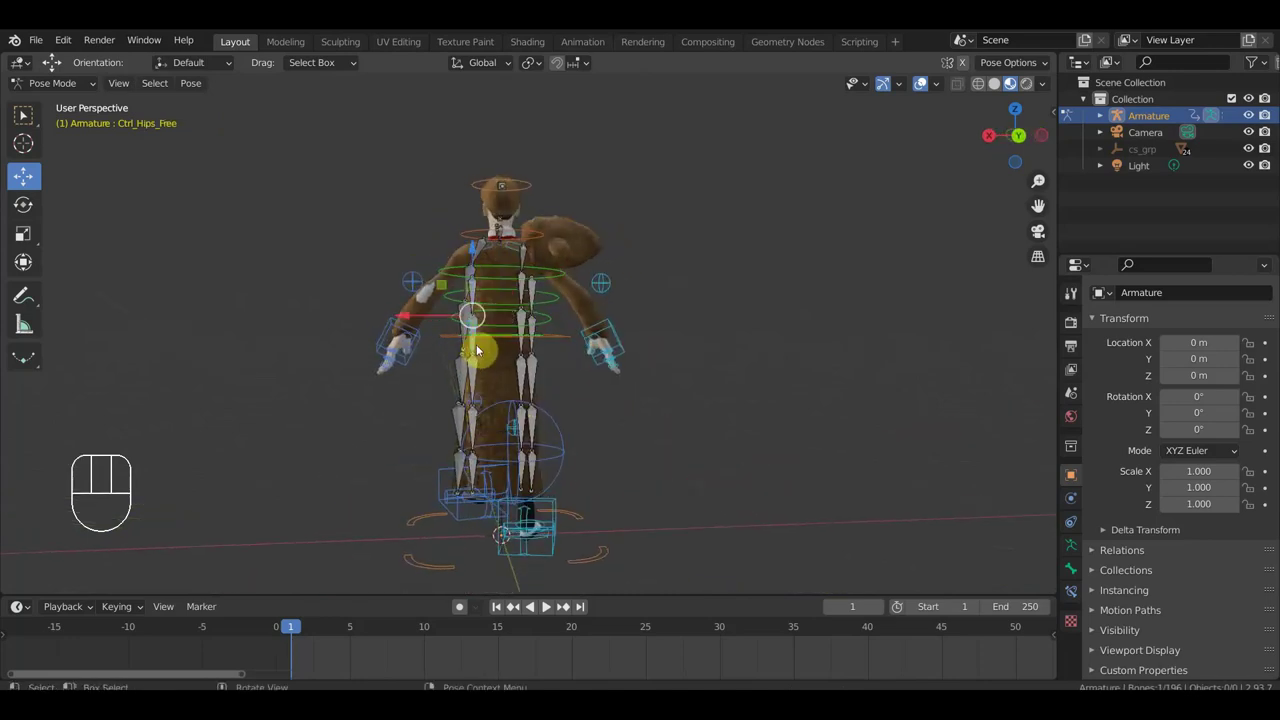
drag(582, 380, 766, 389)
key(r)
Swing the rear Ctrl_LegPole_IK_Left.008 skirt bone backward.
drag(672, 395, 476, 395)
drag(481, 290, 513, 314)
drag(685, 355, 793, 348)
key(r)
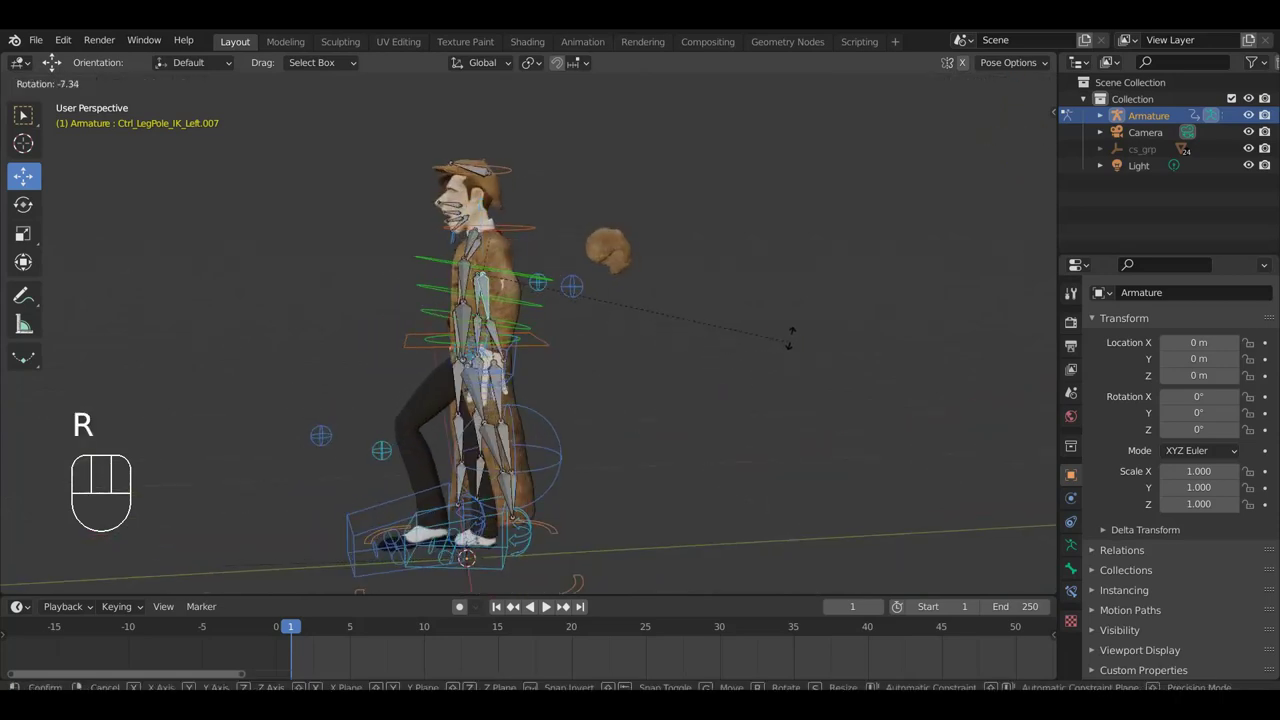
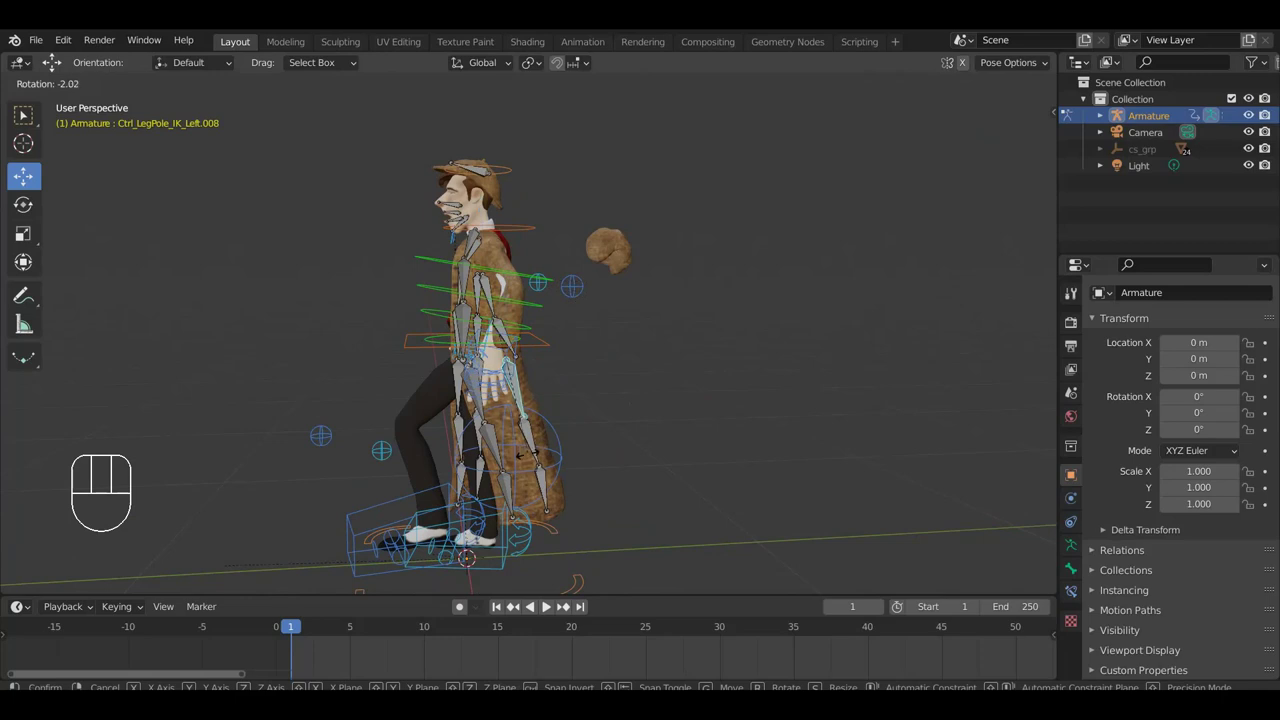
drag(533, 441, 547, 486)
Rotate the lowest rear skirt bone so the coat tail flares, then check from the front.
click(547, 489)
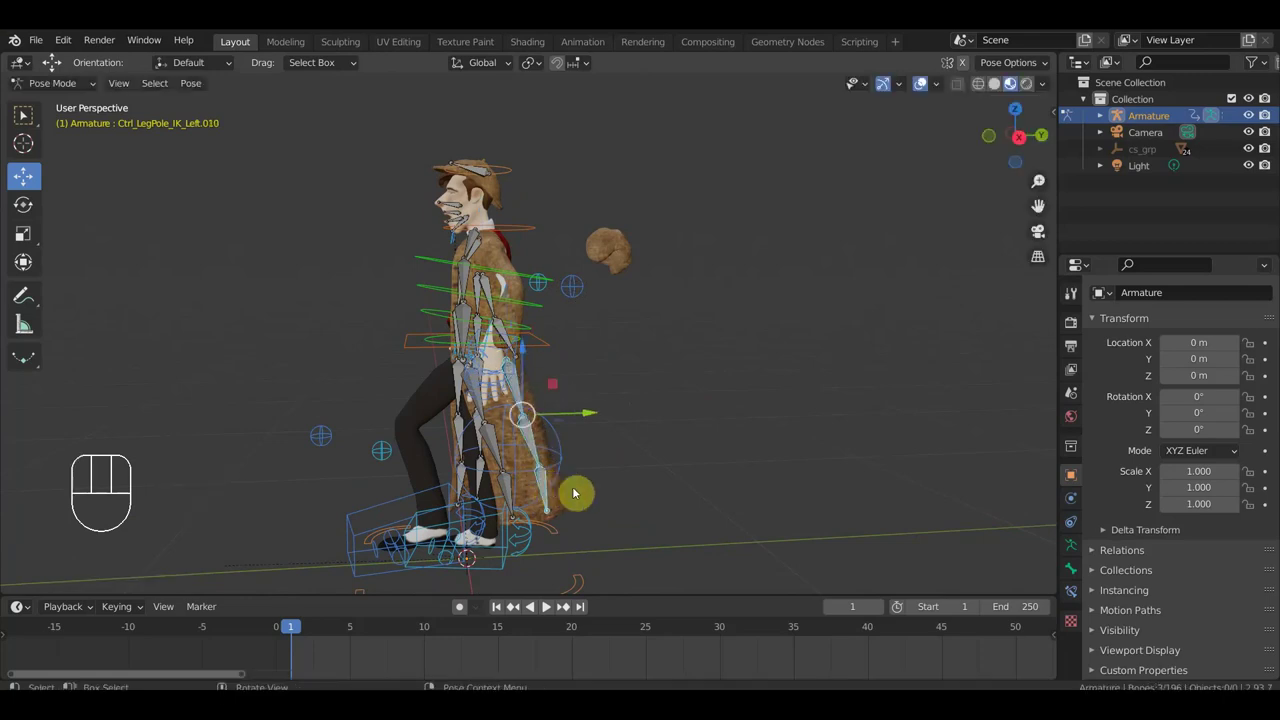
key(r)
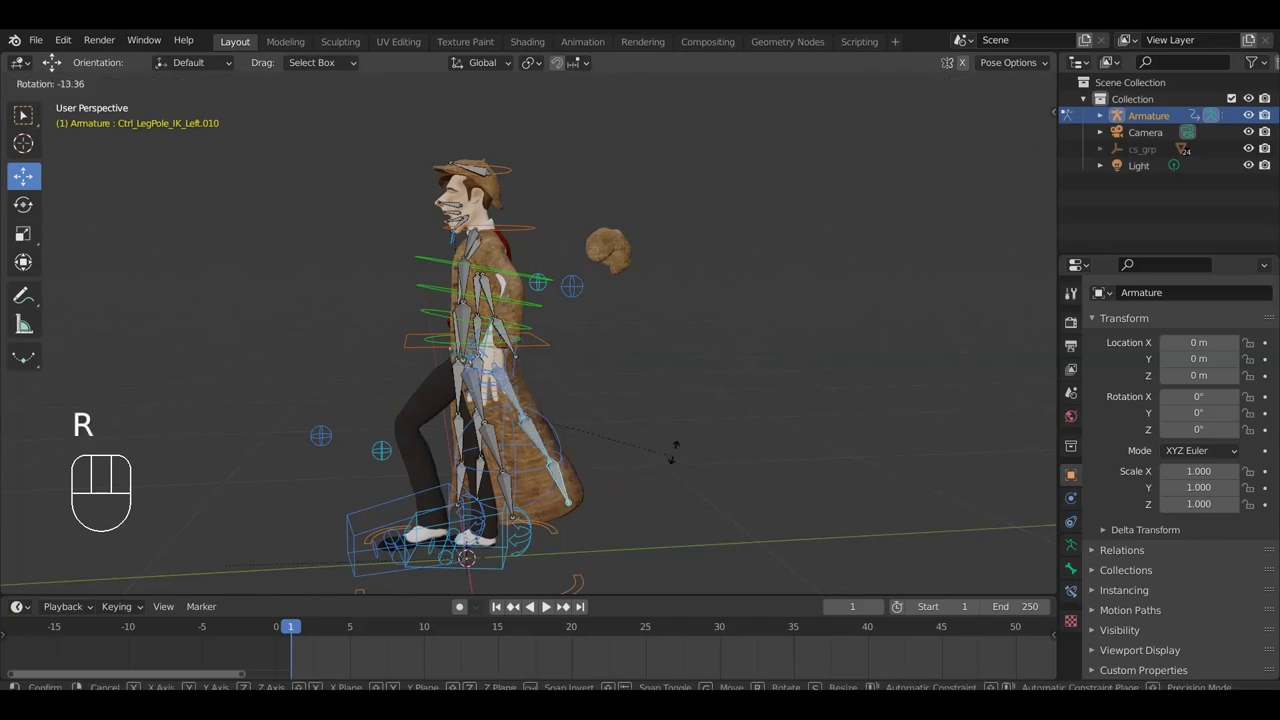
click(679, 455)
key(g)
click(686, 456)
drag(681, 463, 466, 464)
drag(602, 450, 538, 415)
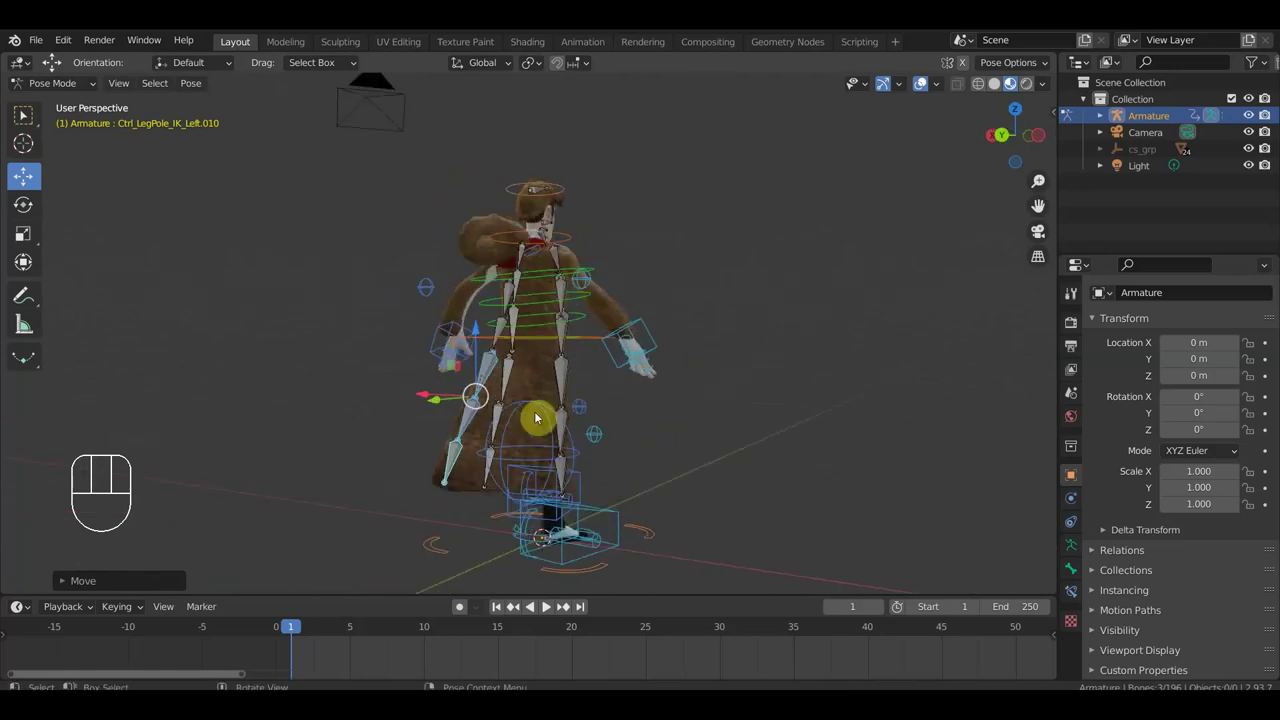
drag(569, 440, 983, 438)
middle_click(781, 441)
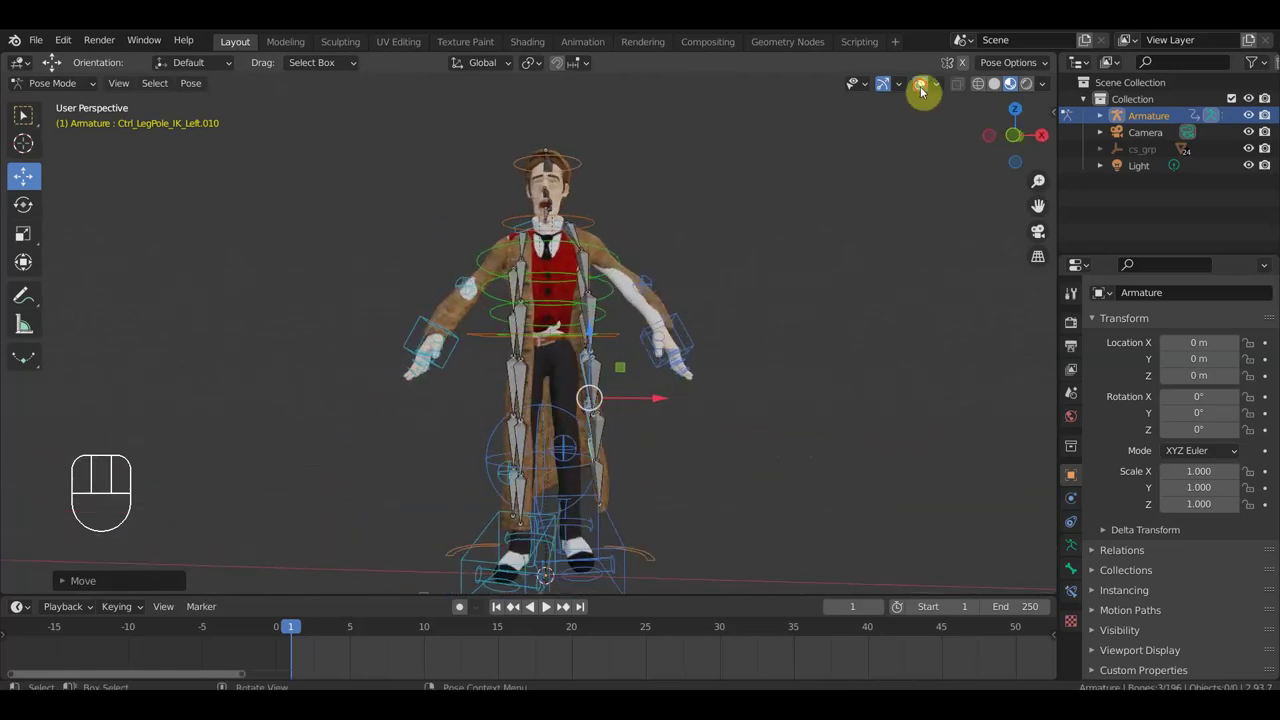
drag(895, 252, 892, 270)
drag(784, 367, 671, 369)
drag(657, 354, 771, 348)
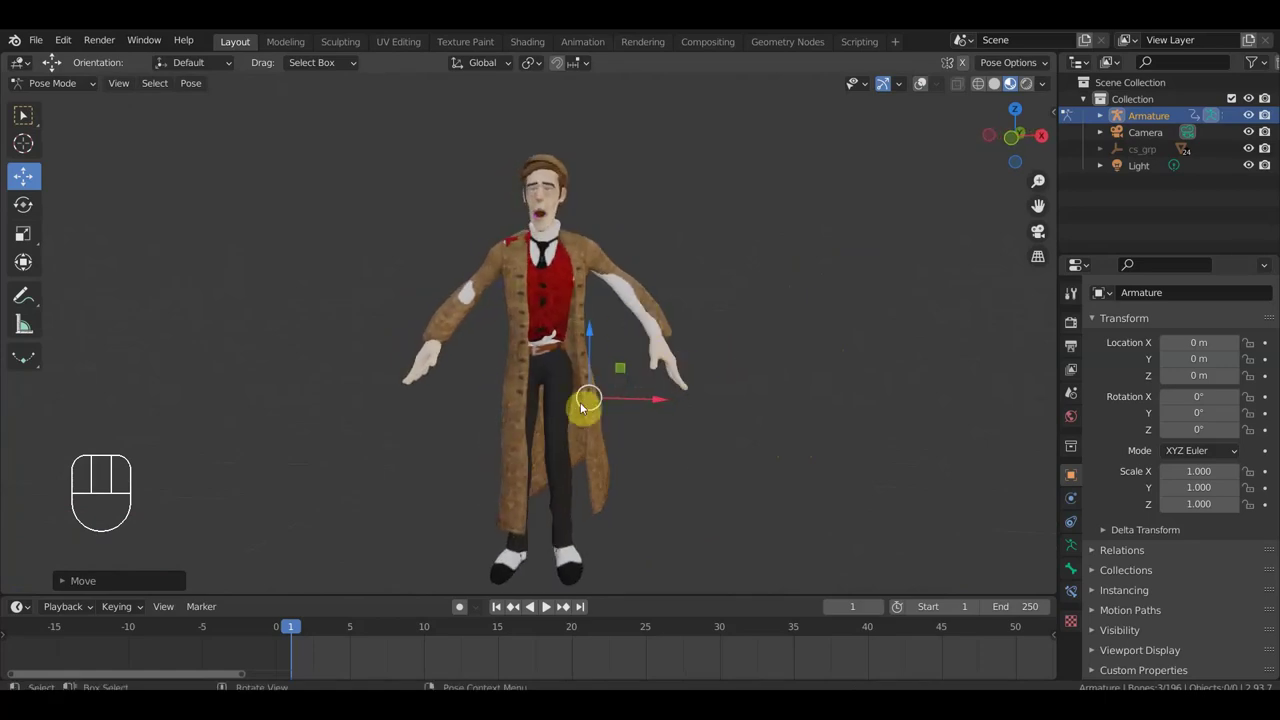
drag(295, 623, 431, 584)
drag(637, 500, 631, 458)
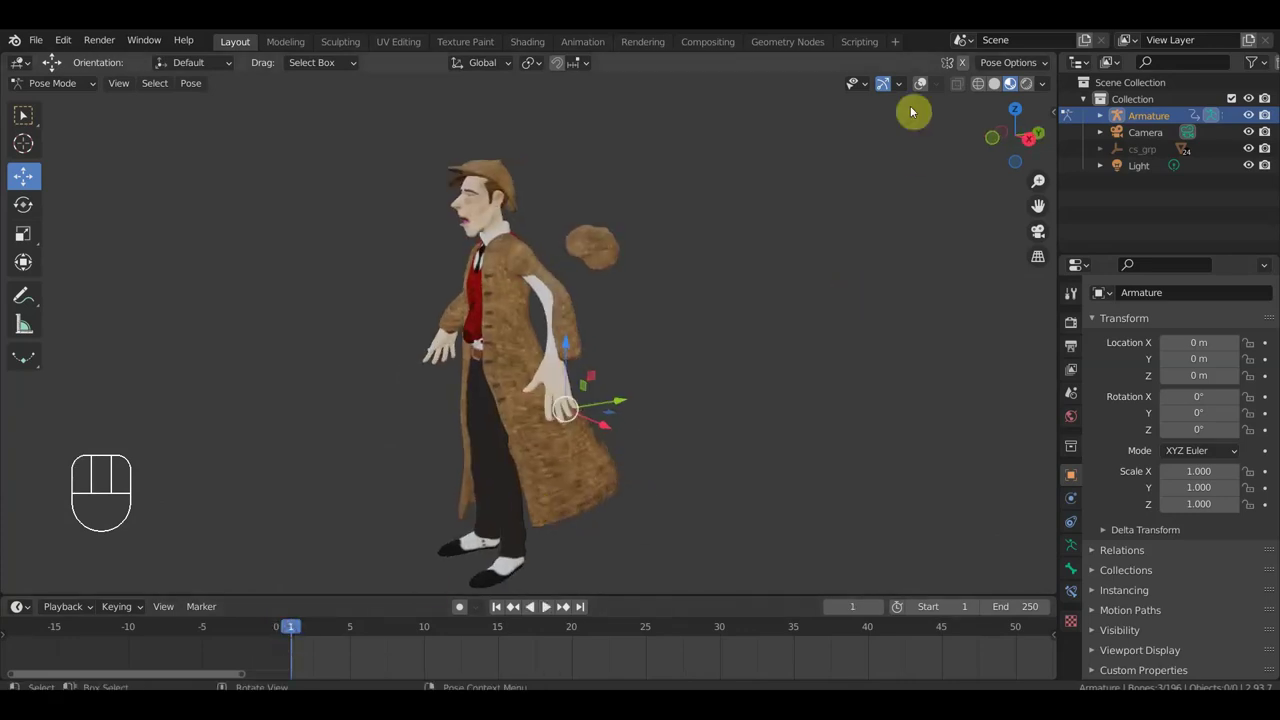
click(925, 86)
key(a)
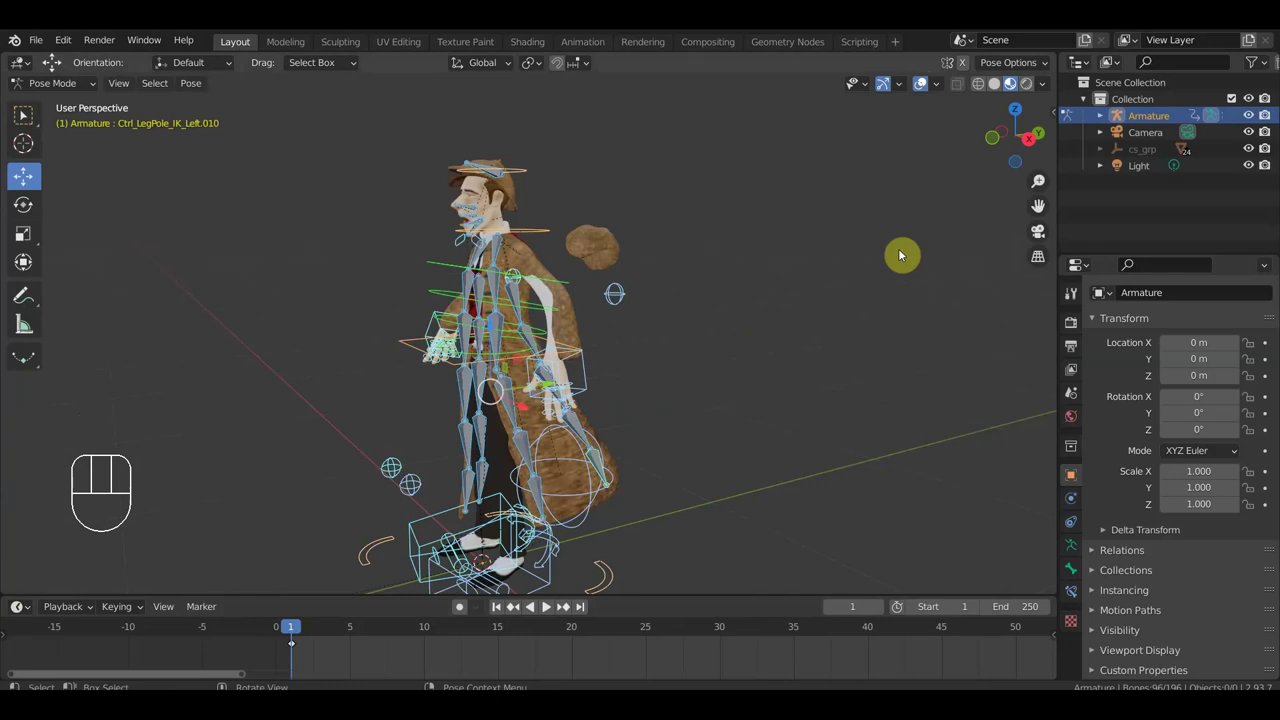
drag(781, 328, 758, 326)
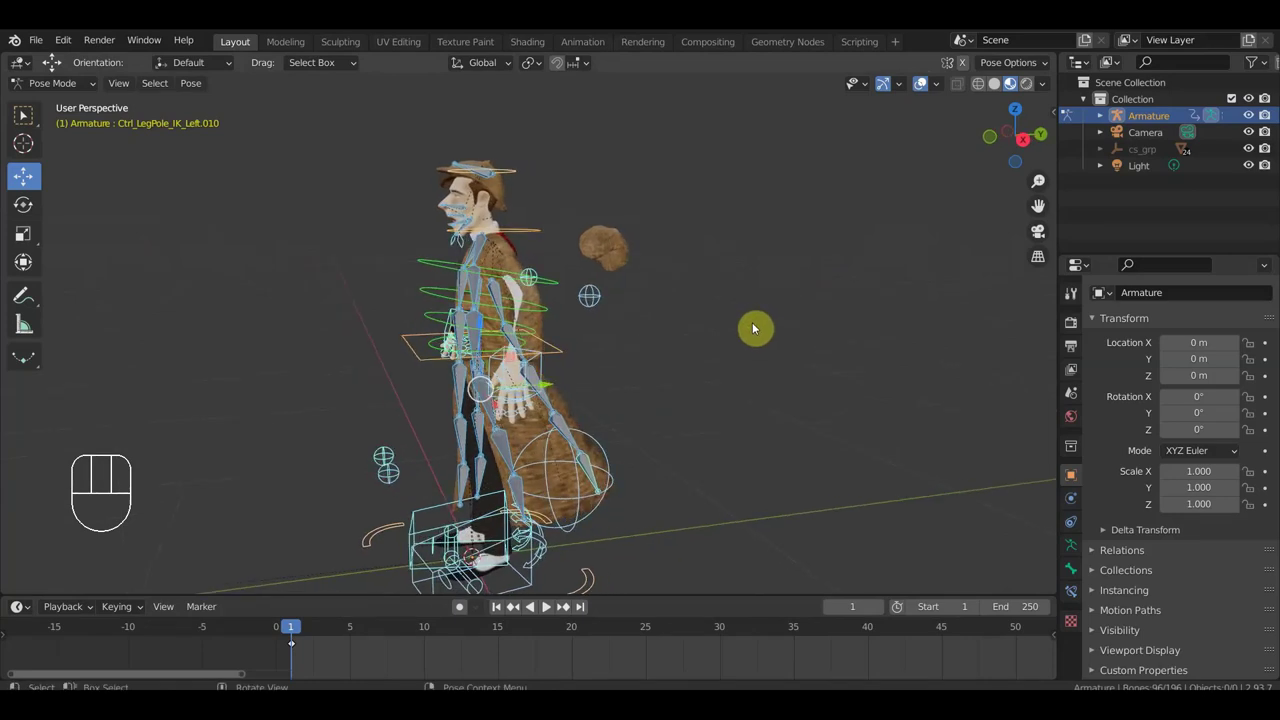
key(alt+g)
key(alt+r)
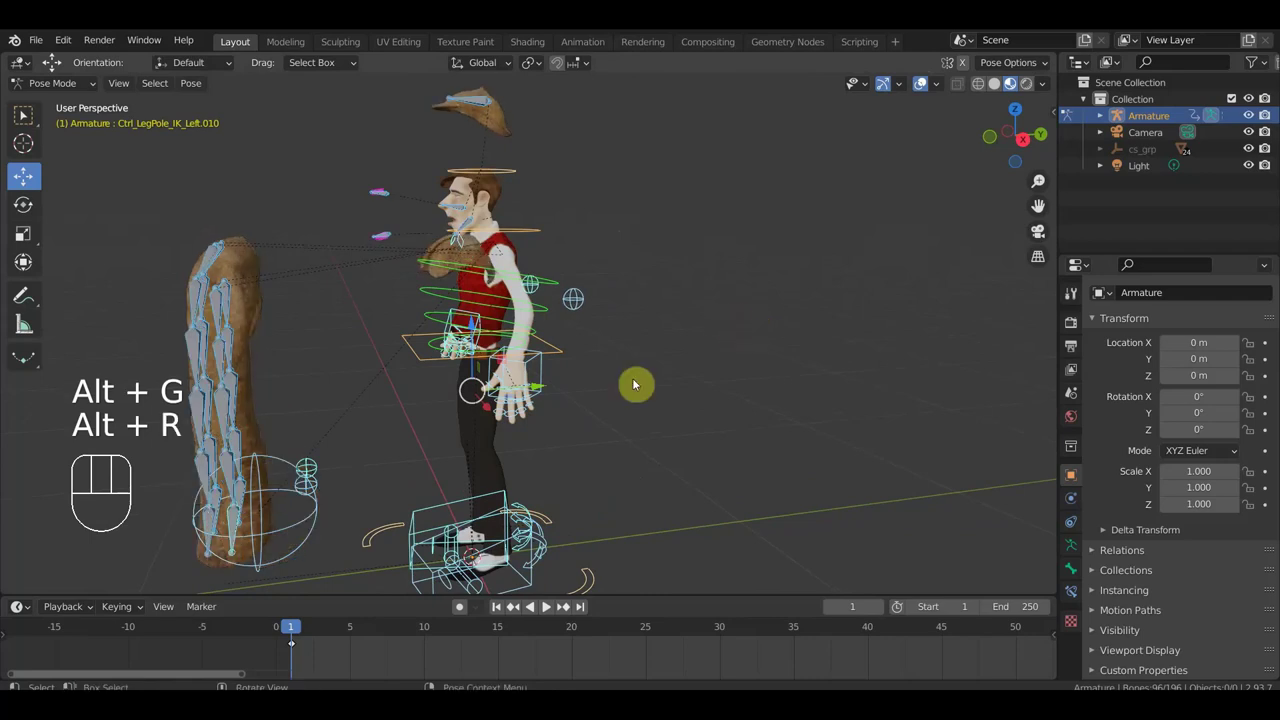
drag(565, 400, 522, 292)
drag(503, 216, 452, 216)
key(KP_1)
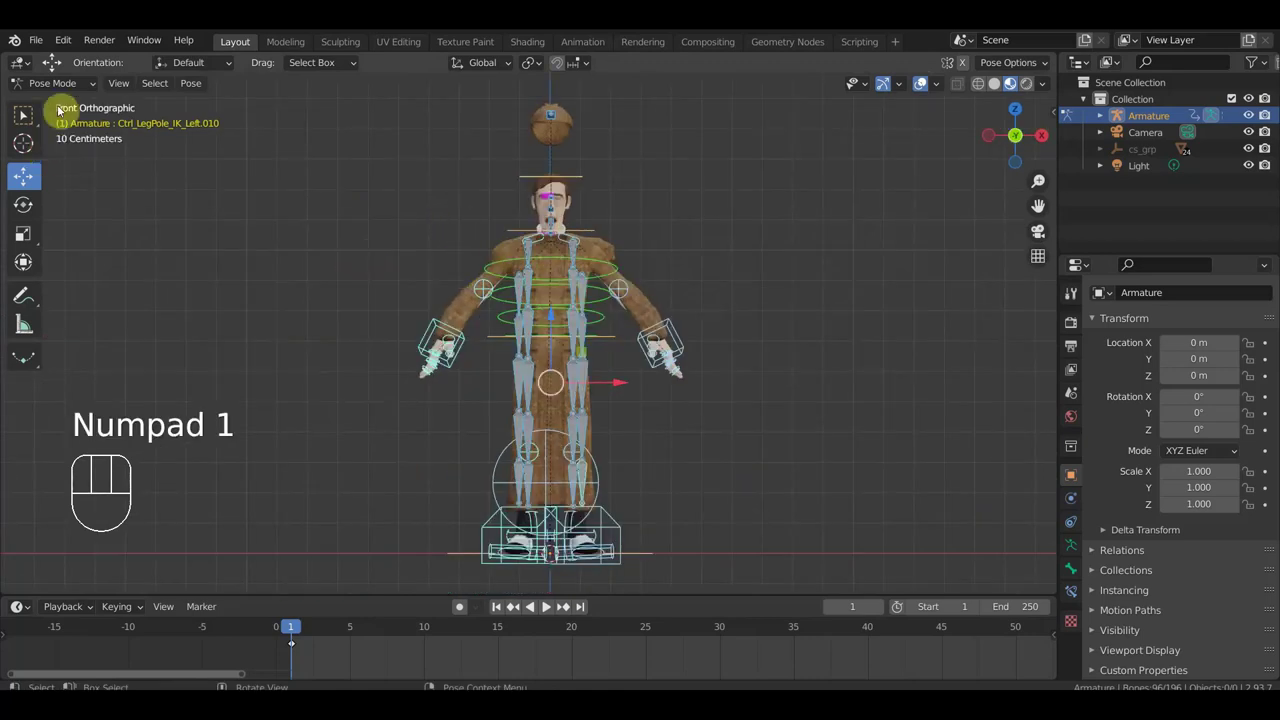
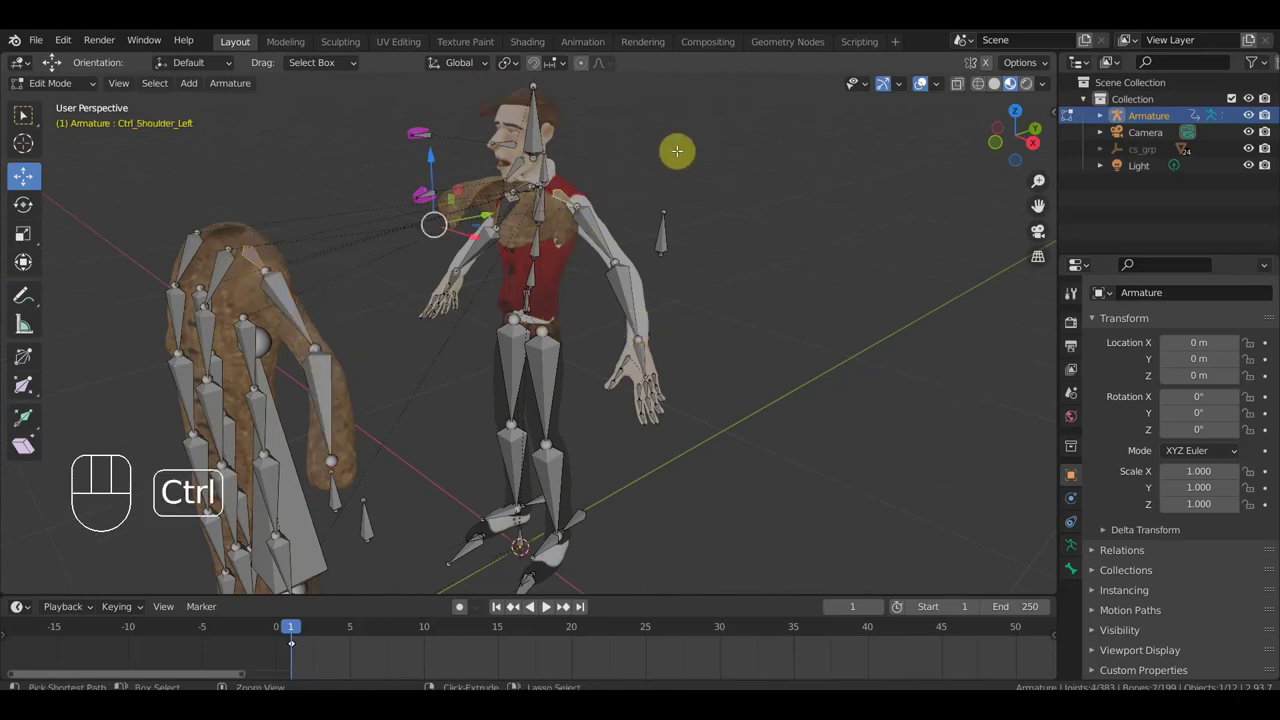
Parent the coat bones to the shoulder control with Keep Offset and return to Object Mode.
key(ctrl+p)
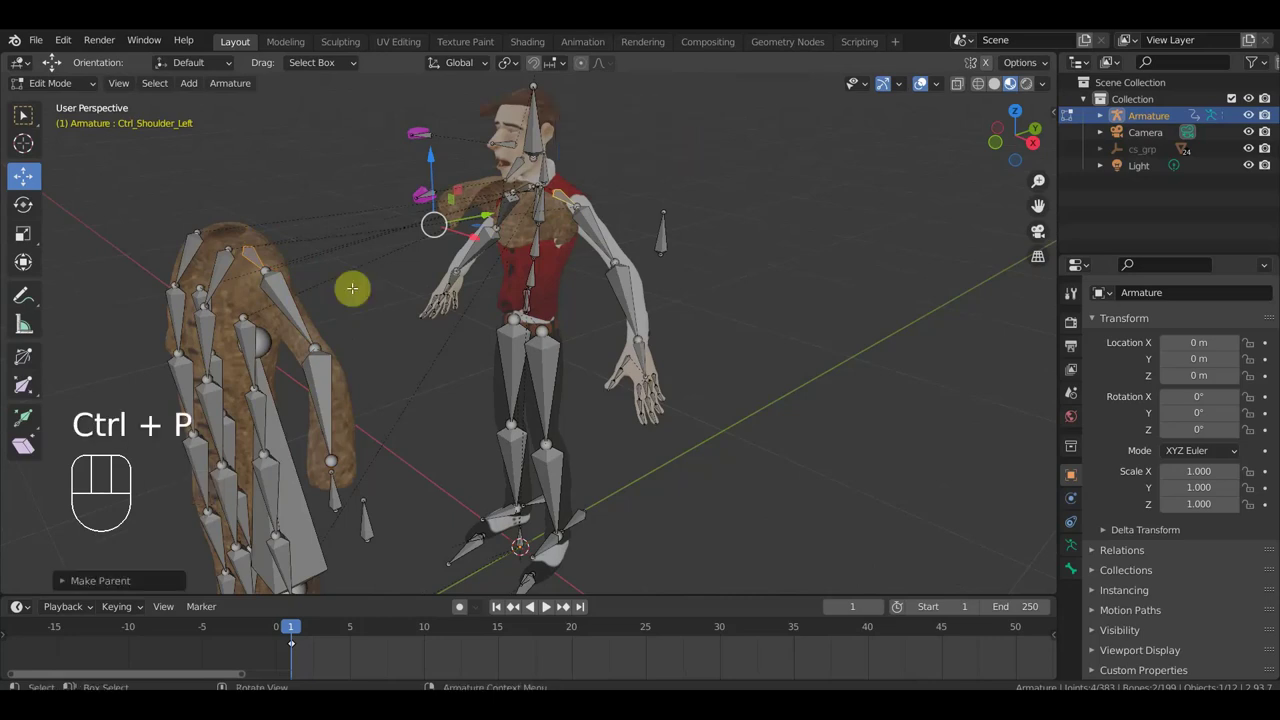
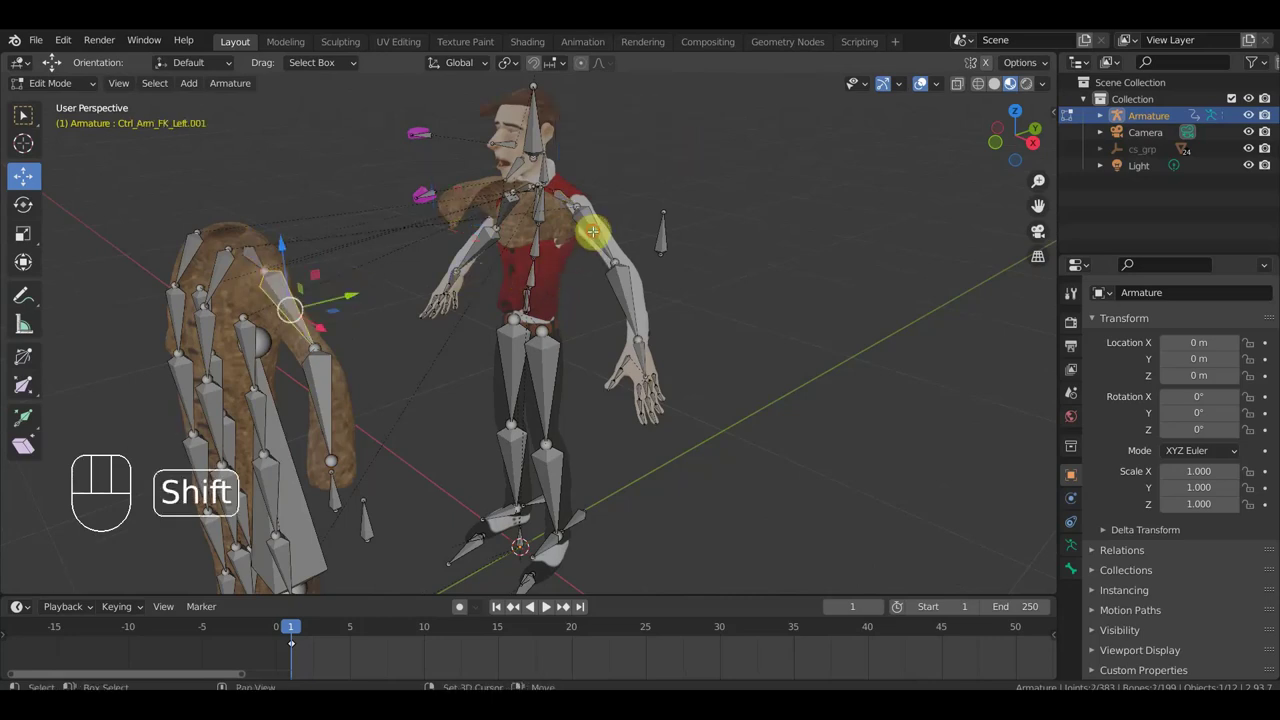
key(ctrl+p)
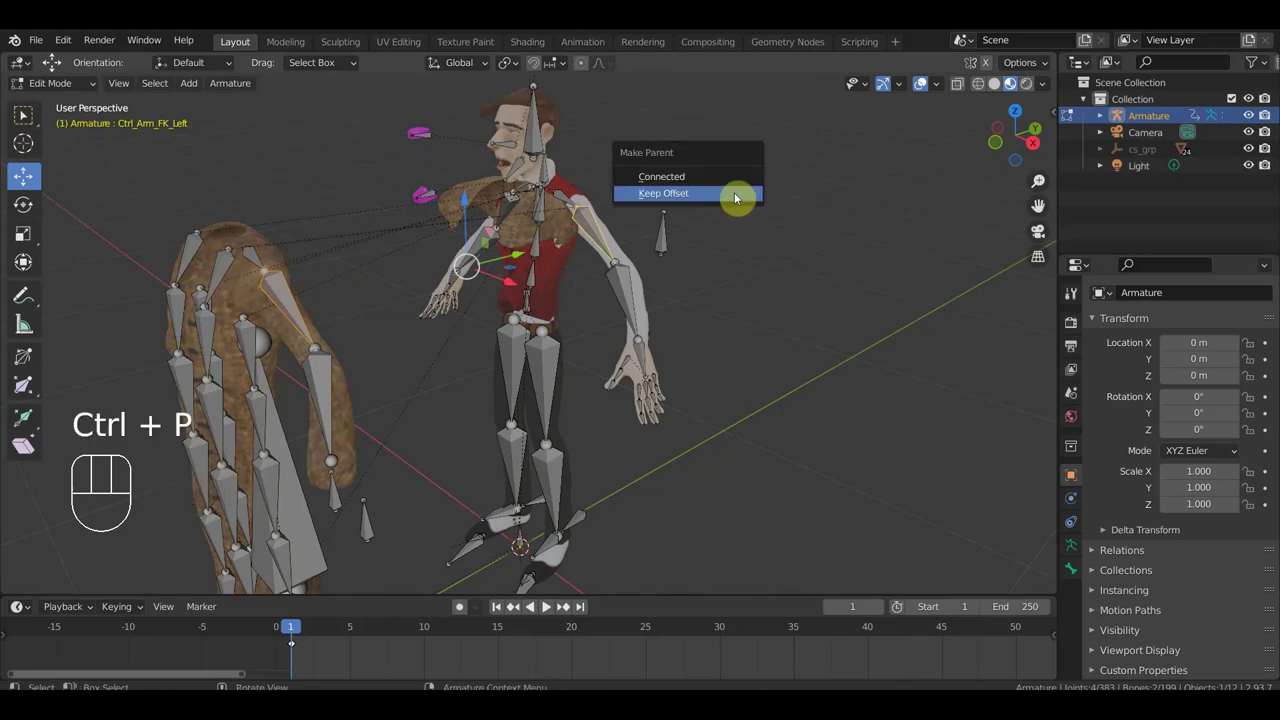
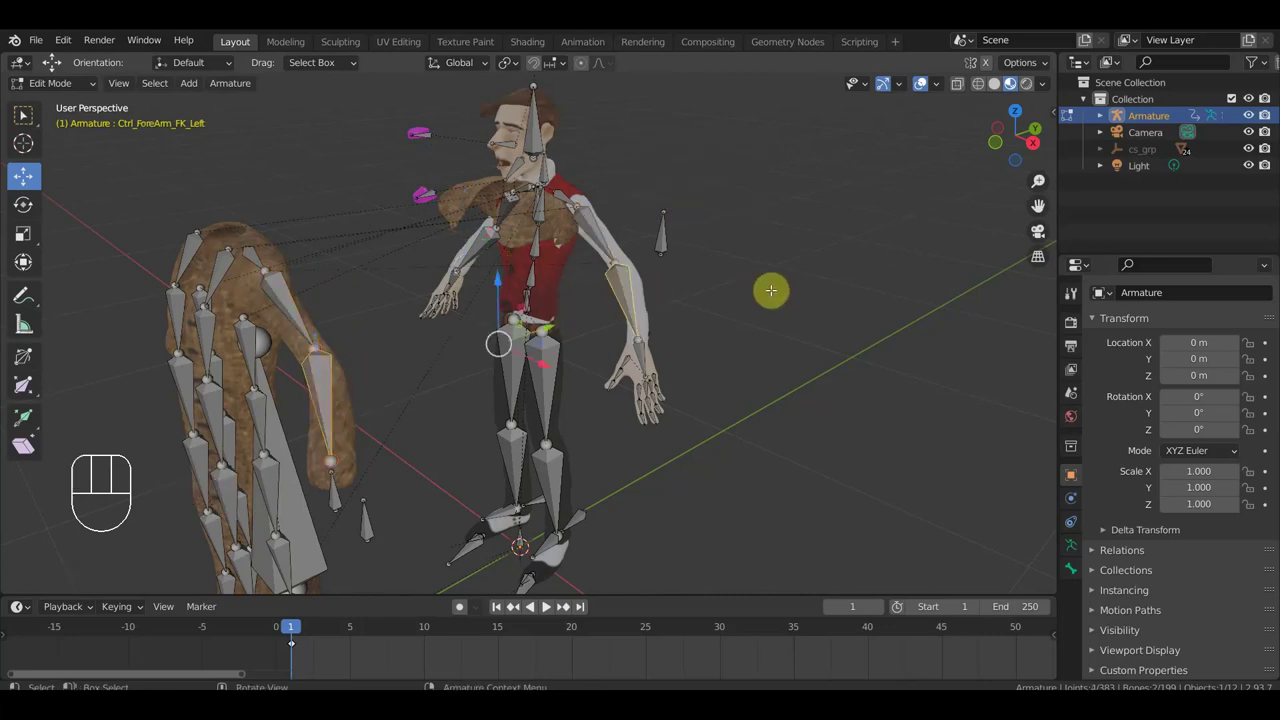
key(ctrl+p)
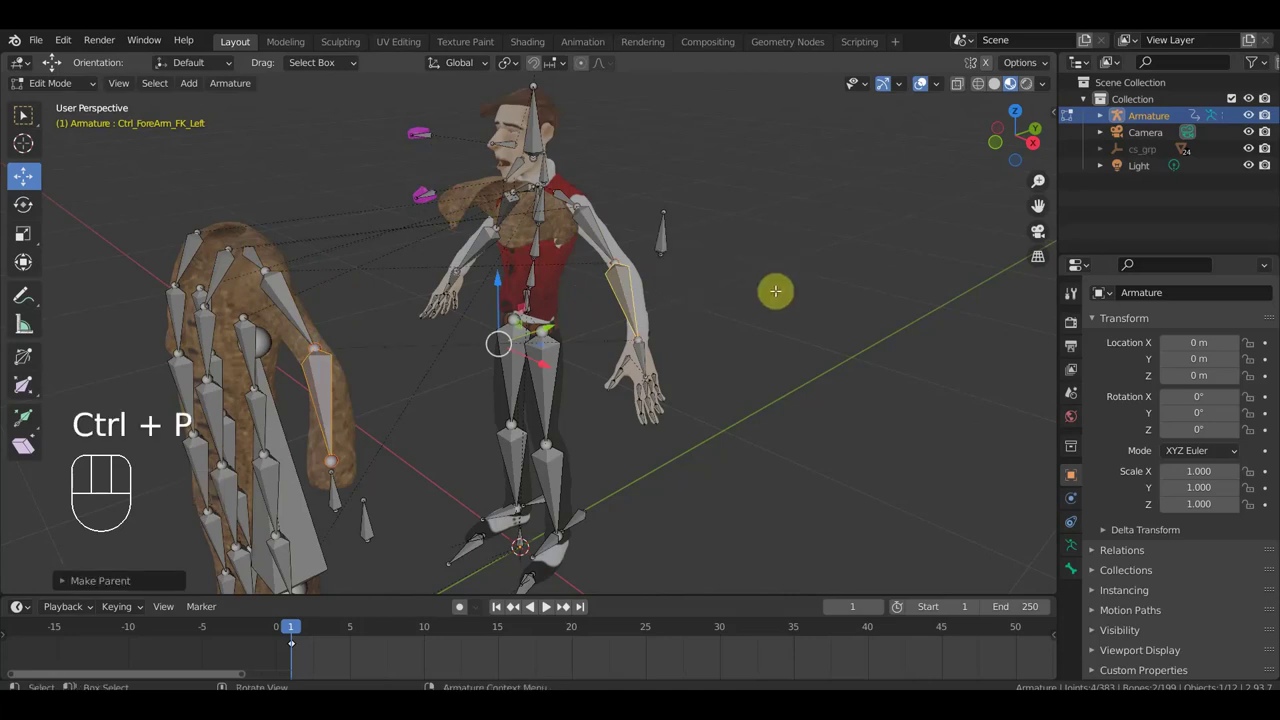
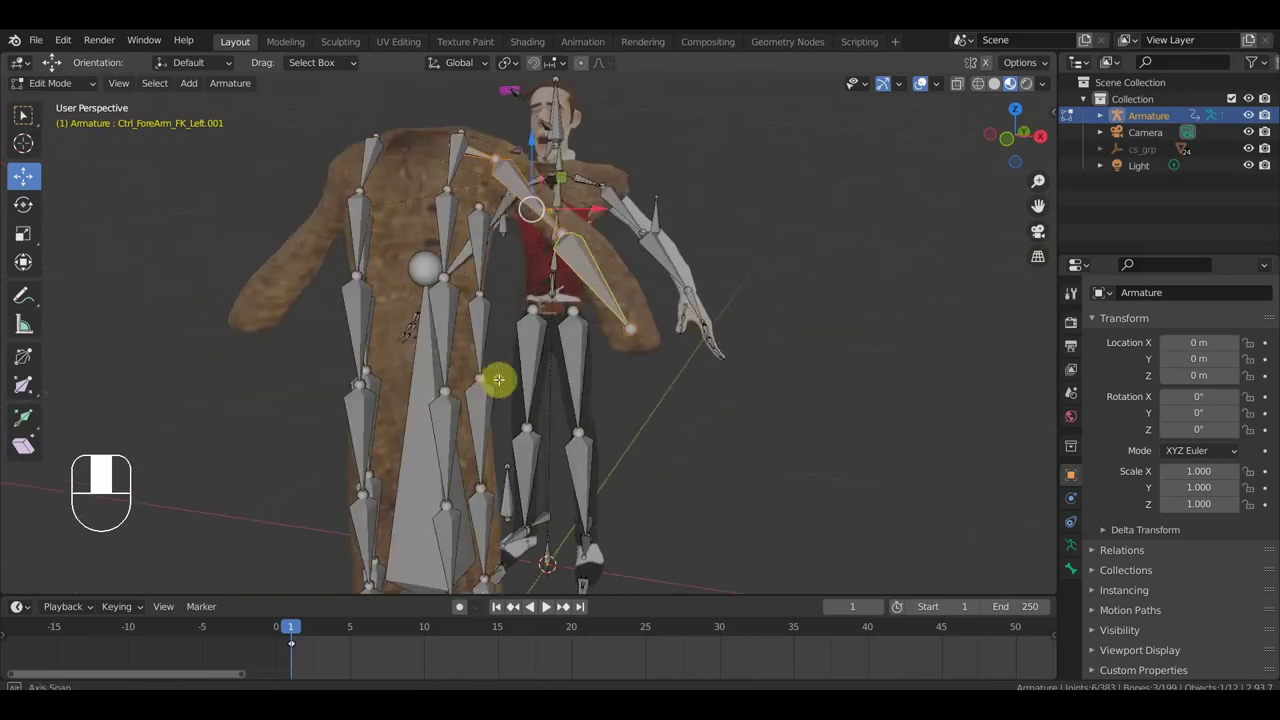
key(KP_1)
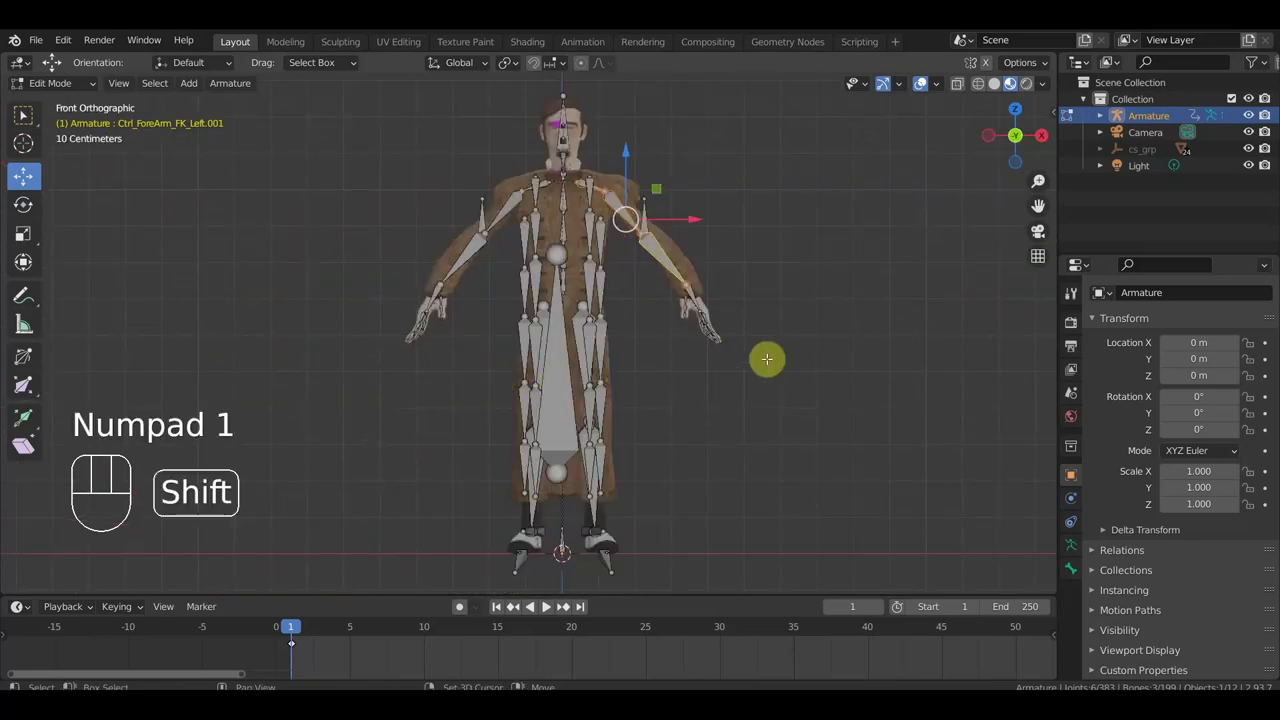
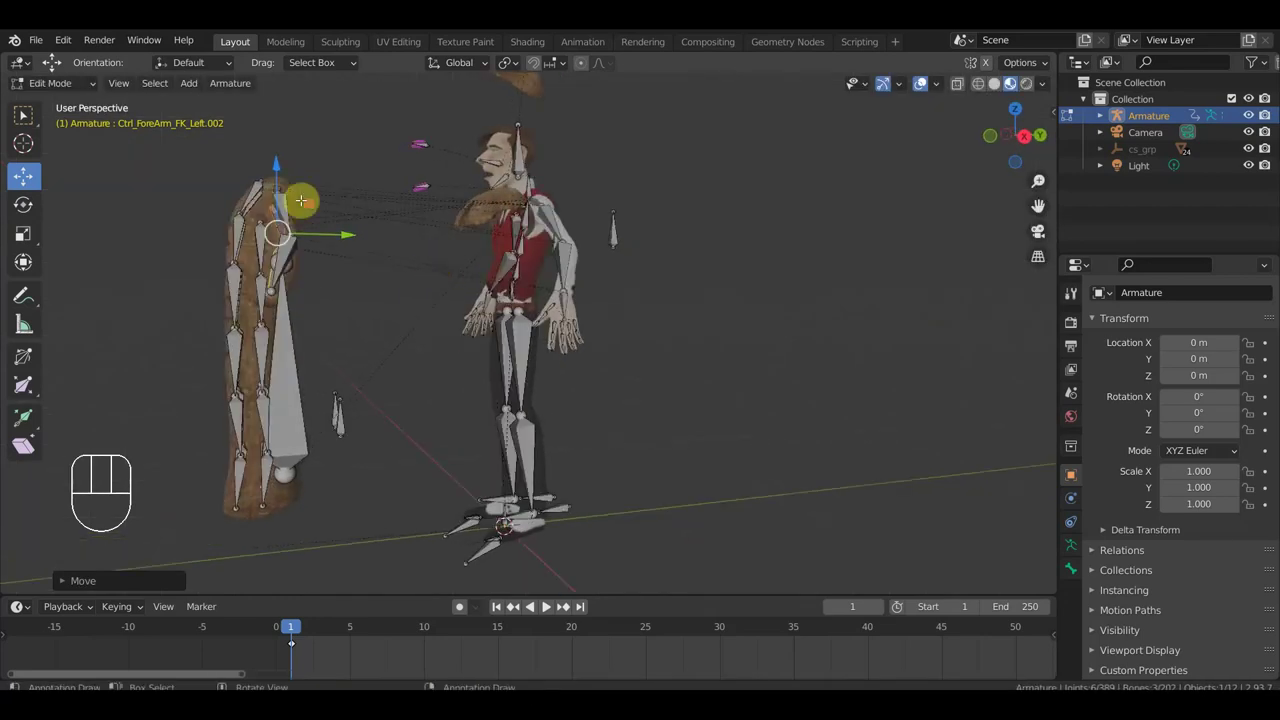
drag(68, 90, 77, 110)
drag(445, 308, 459, 306)
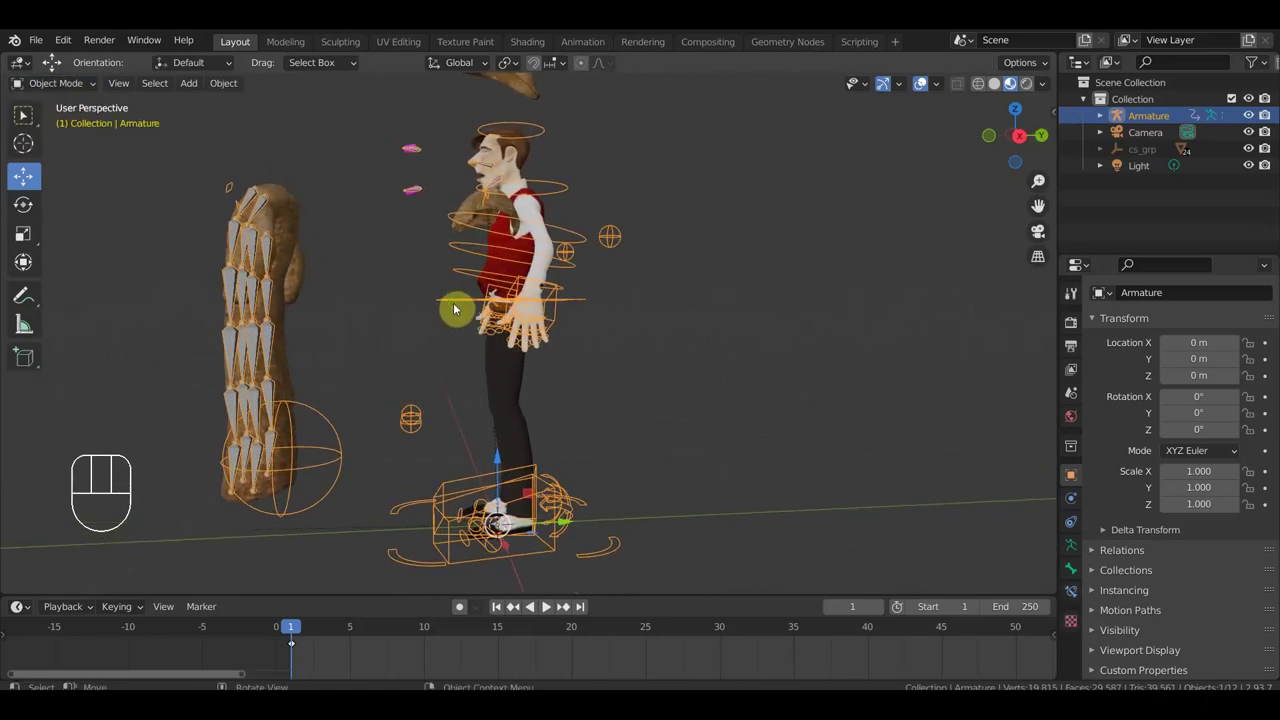
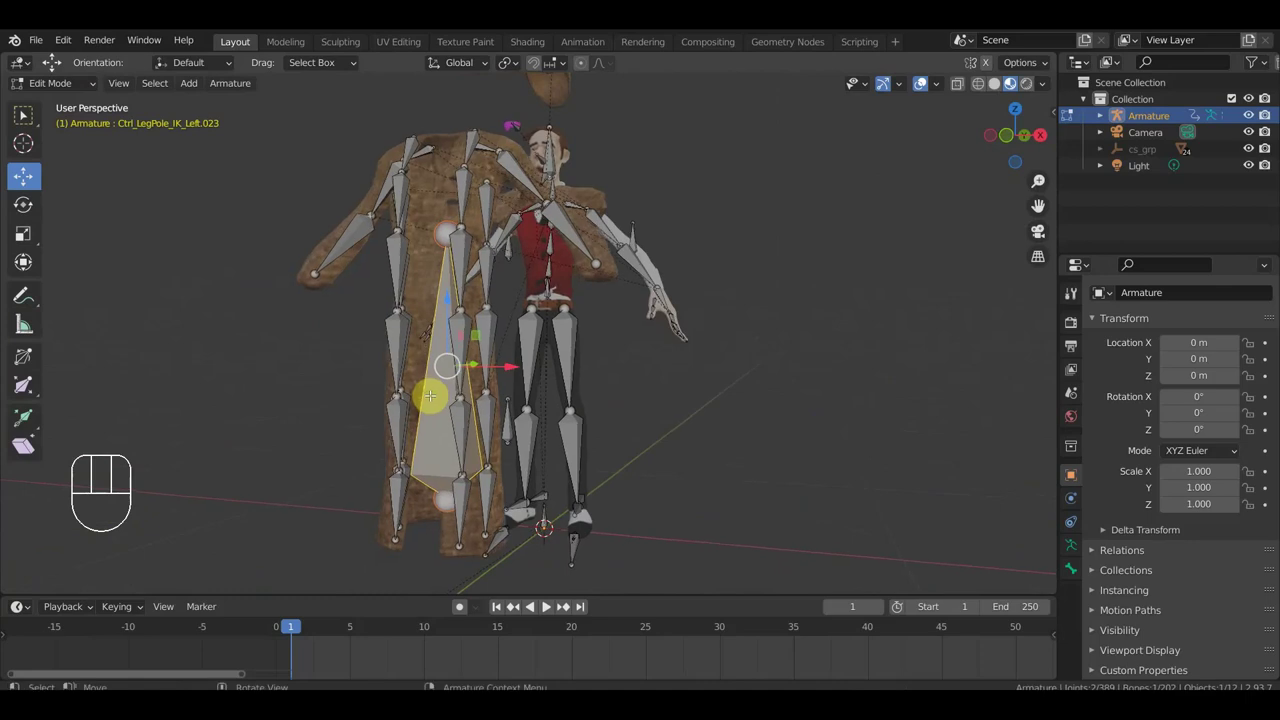
Parent the Ctrl_LegPole_IK_Left.014 coat bone with Keep Offset, dismissing the accidental dialog.
key(Delete)
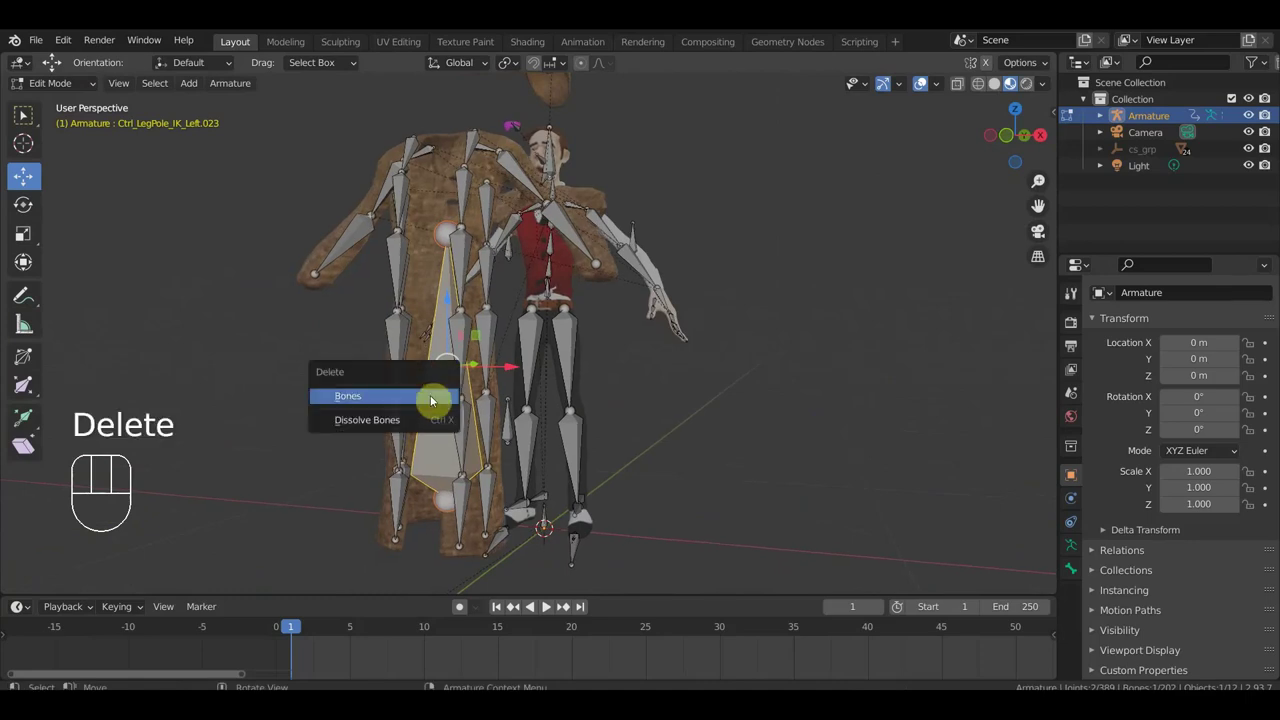
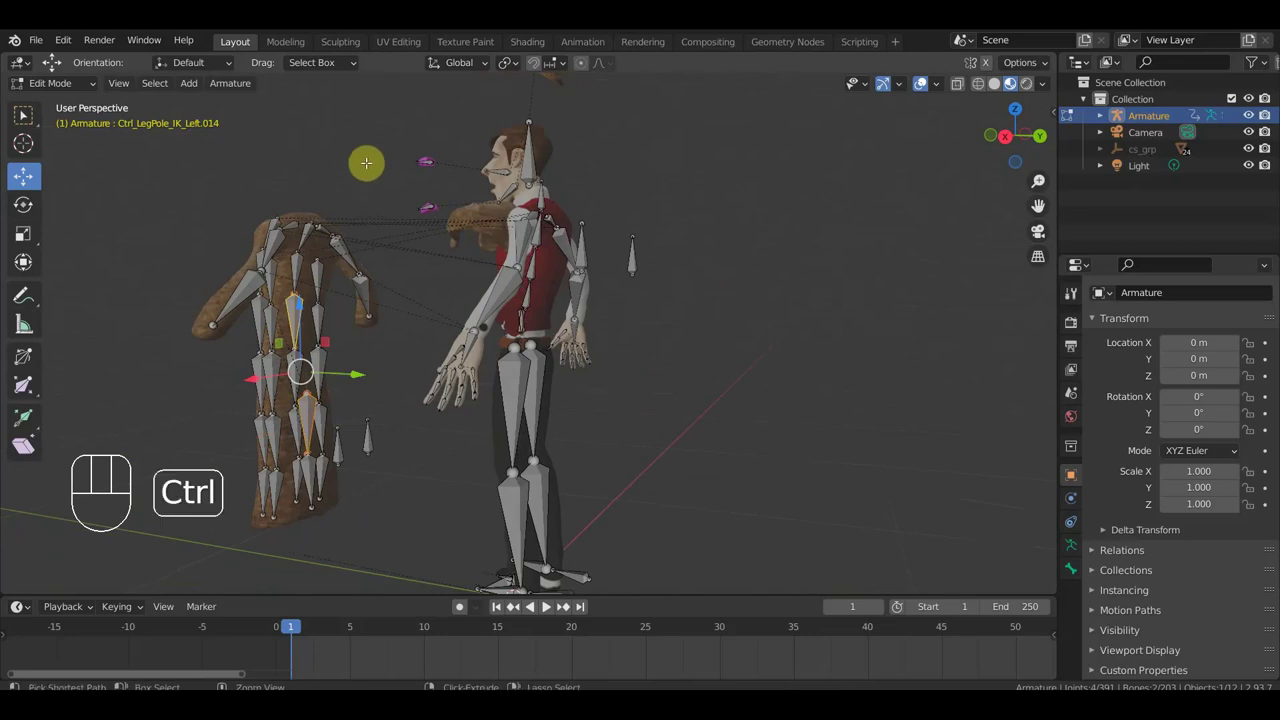
key(ctrl+o)
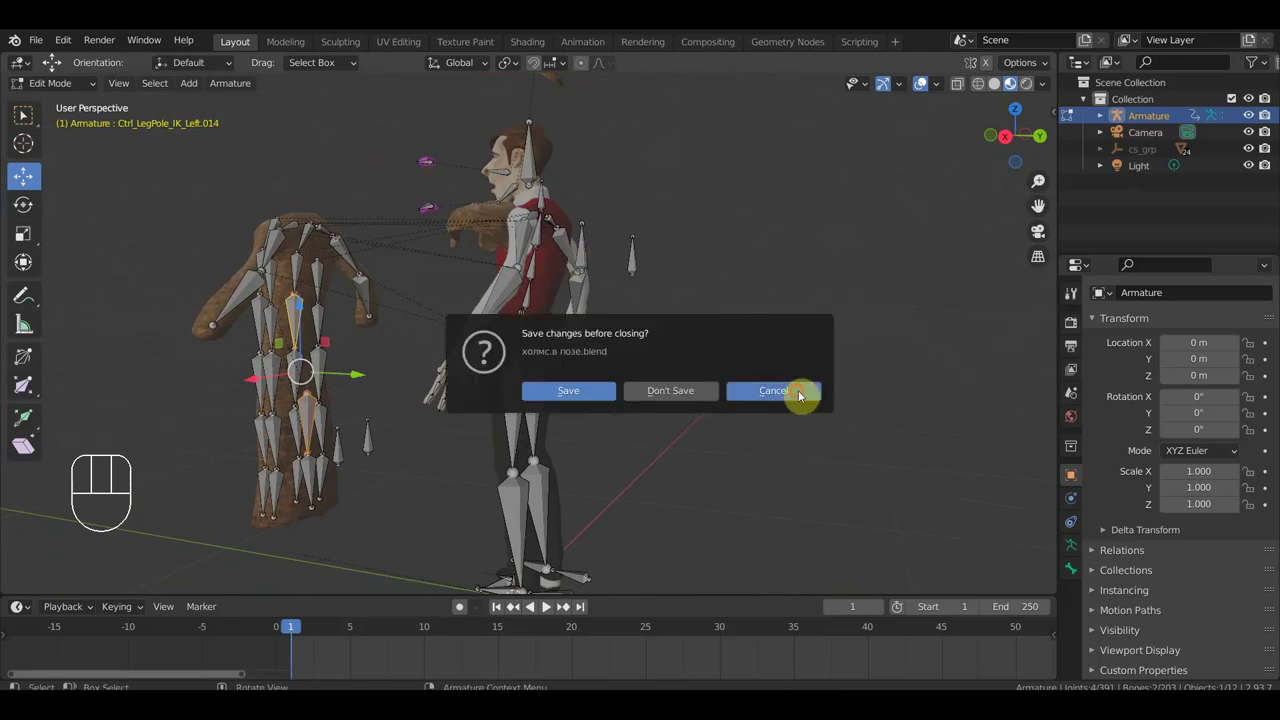
key(ctrl+p)
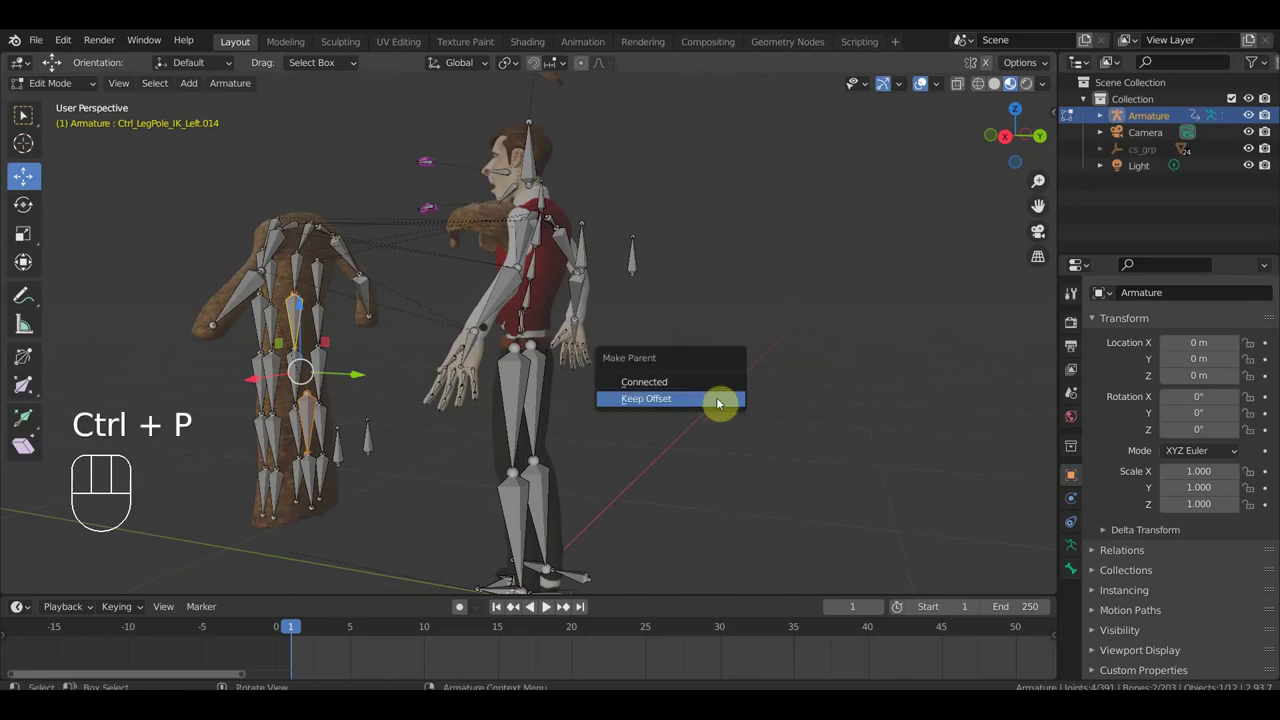
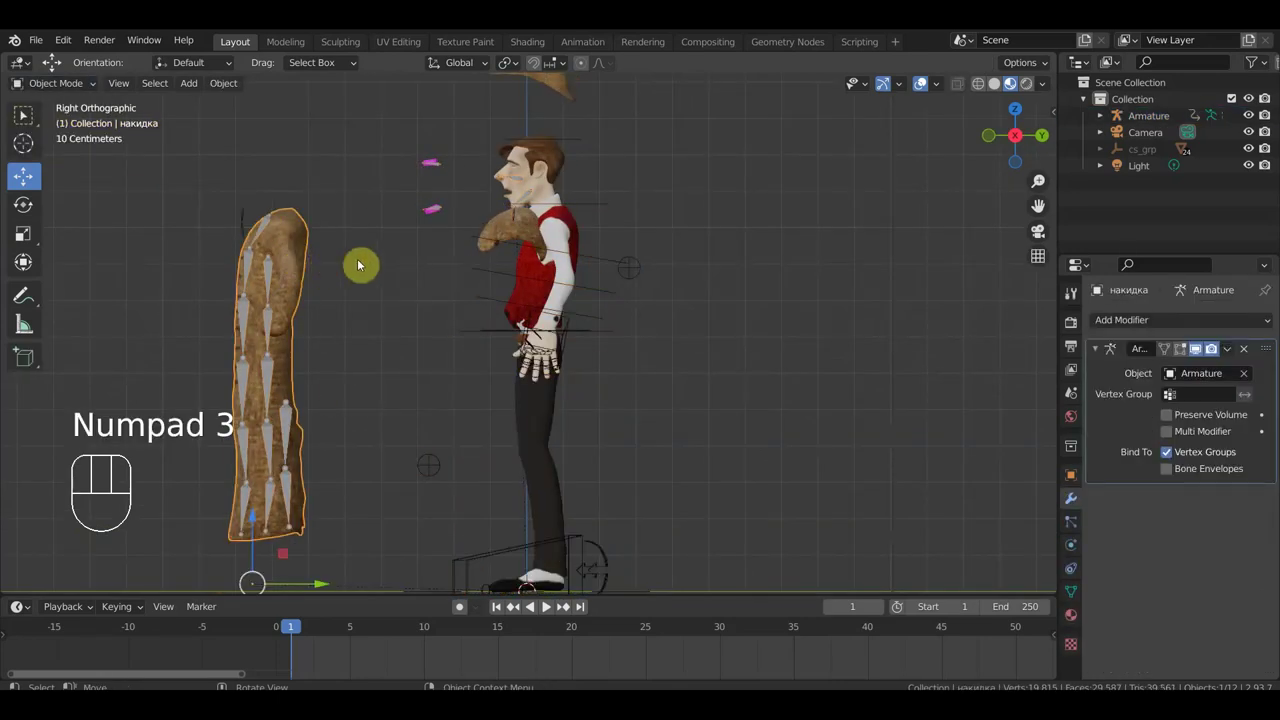
Strip the duplicate coat piece накидка.001 of its modifiers and parent, then set it aside to the character's right.
click(513, 226)
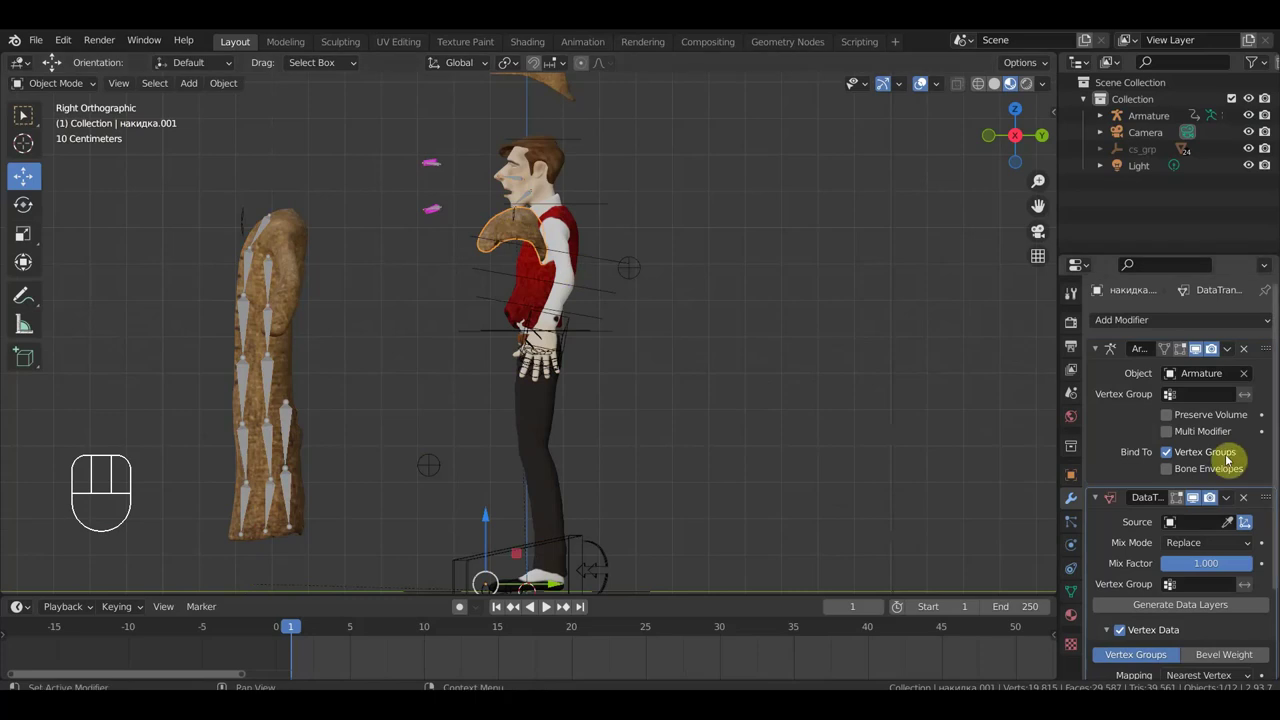
drag(1229, 503, 883, 526)
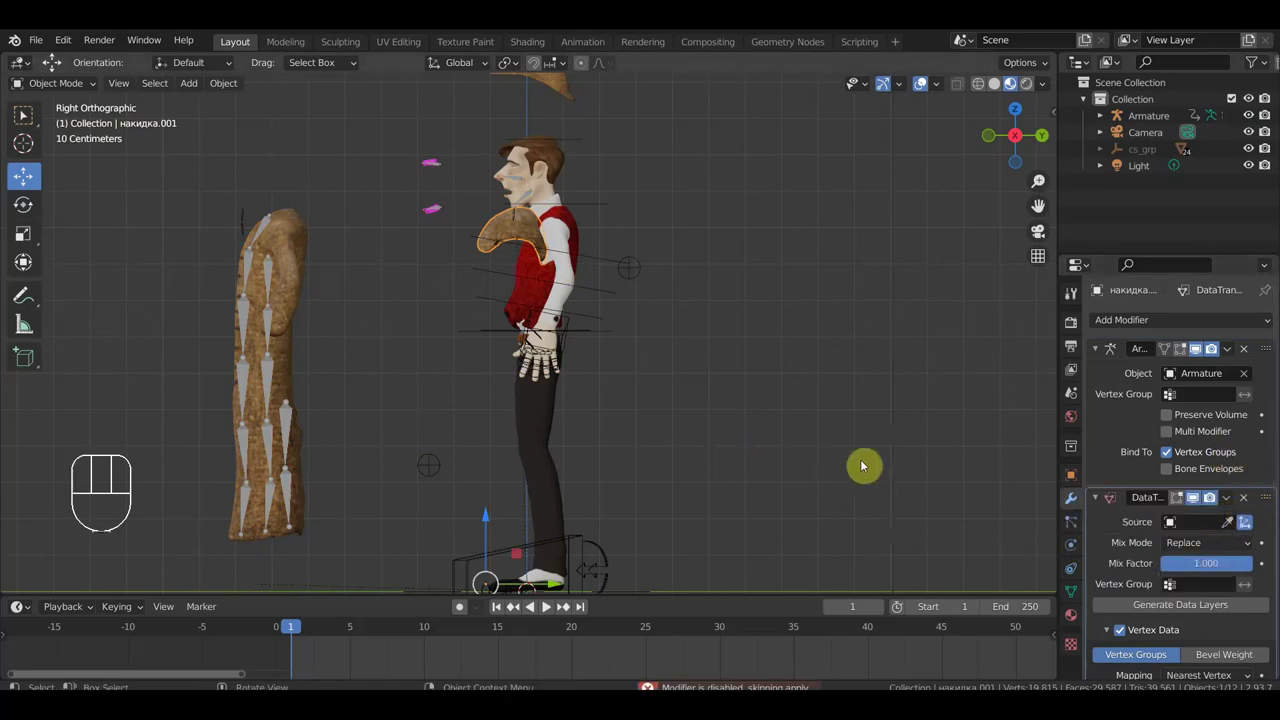
click(1249, 502)
click(1255, 352)
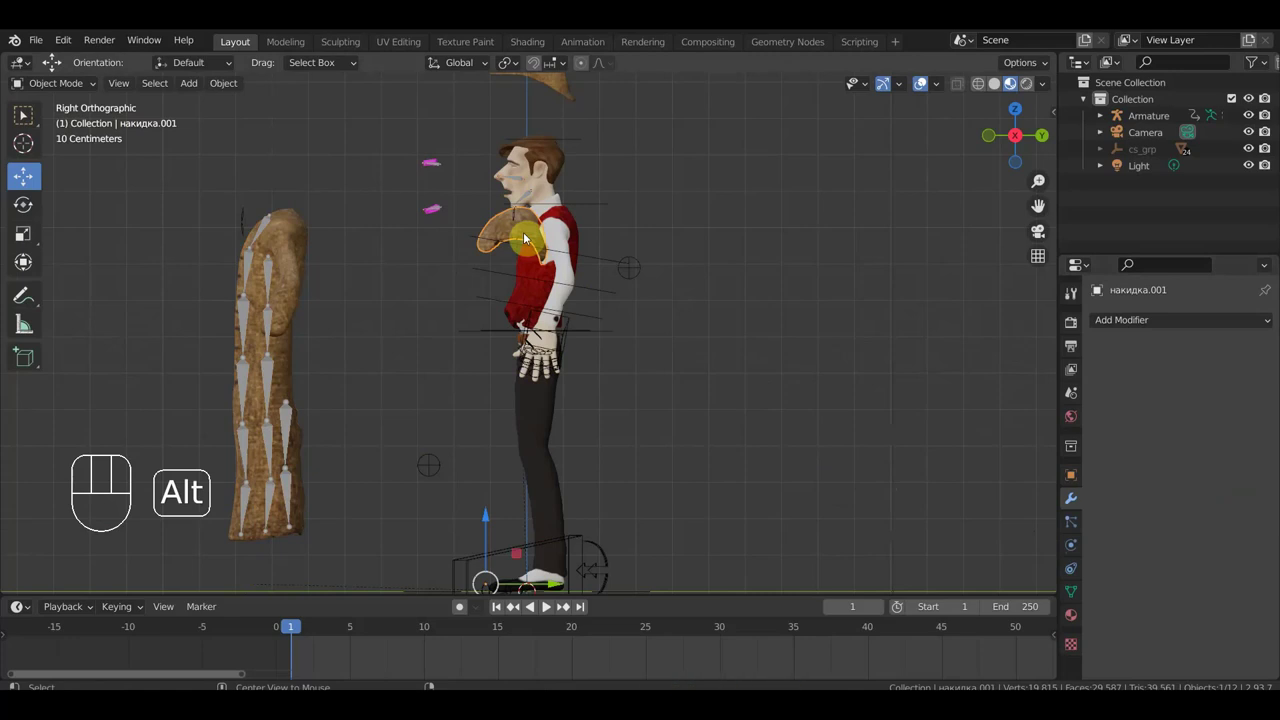
key(alt+p)
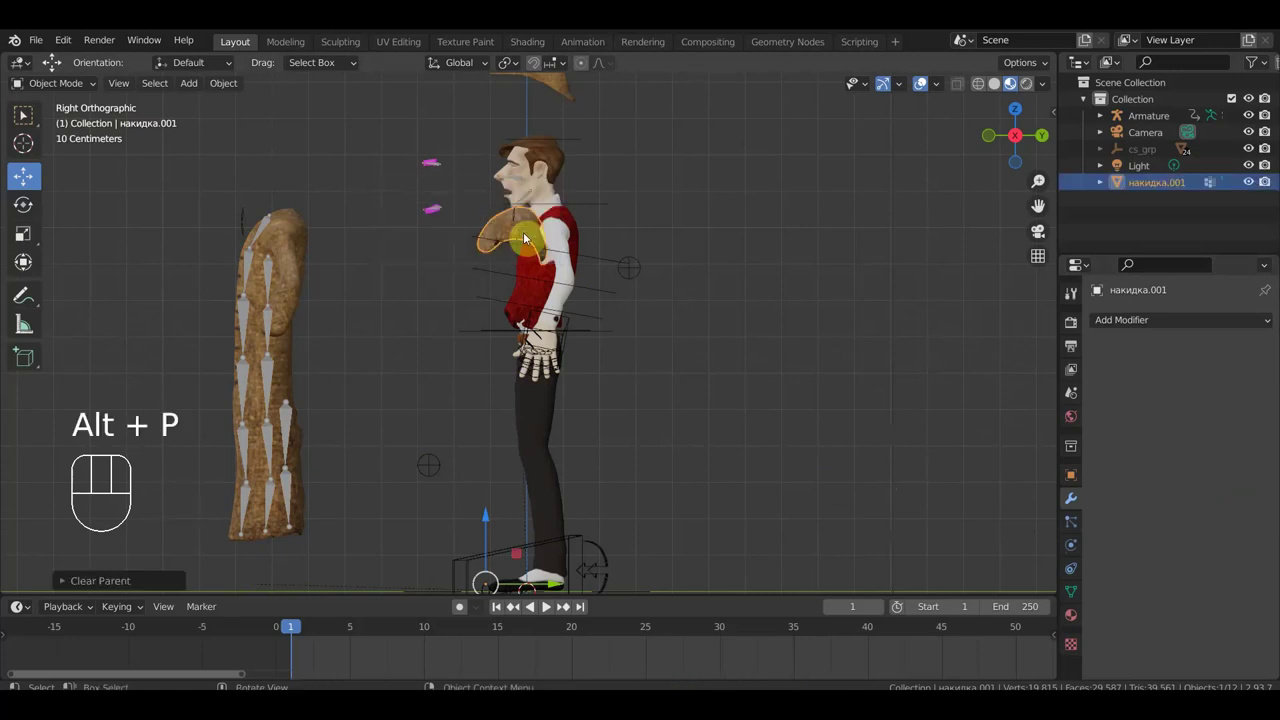
key(alt+p)
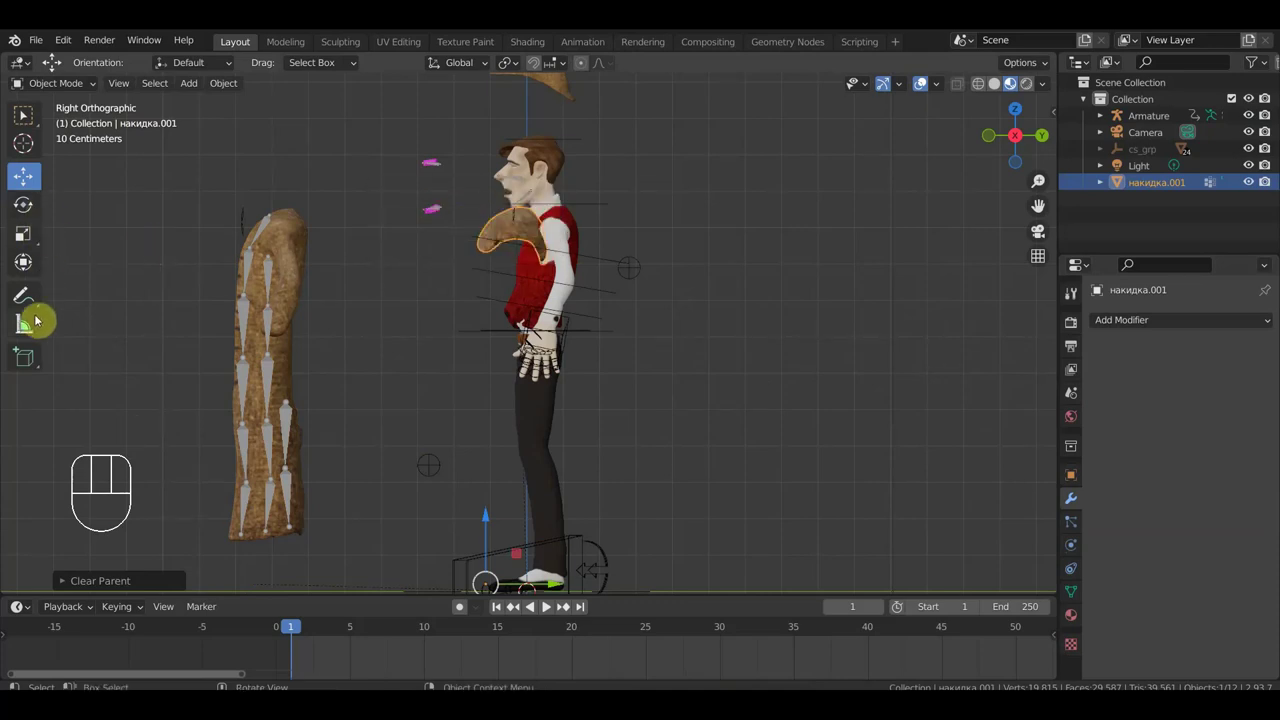
click(31, 269)
drag(595, 520, 816, 566)
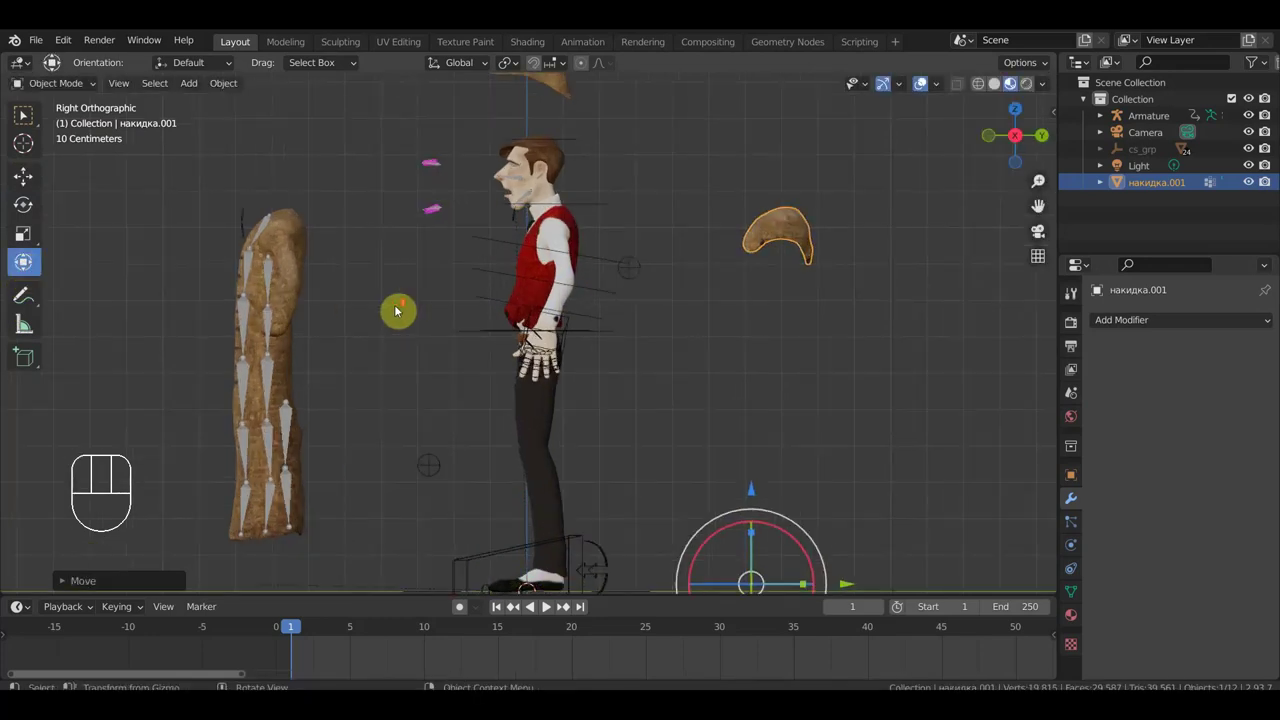
Remove the main coat mesh's armature modifier and clear its parent.
click(267, 226)
click(303, 234)
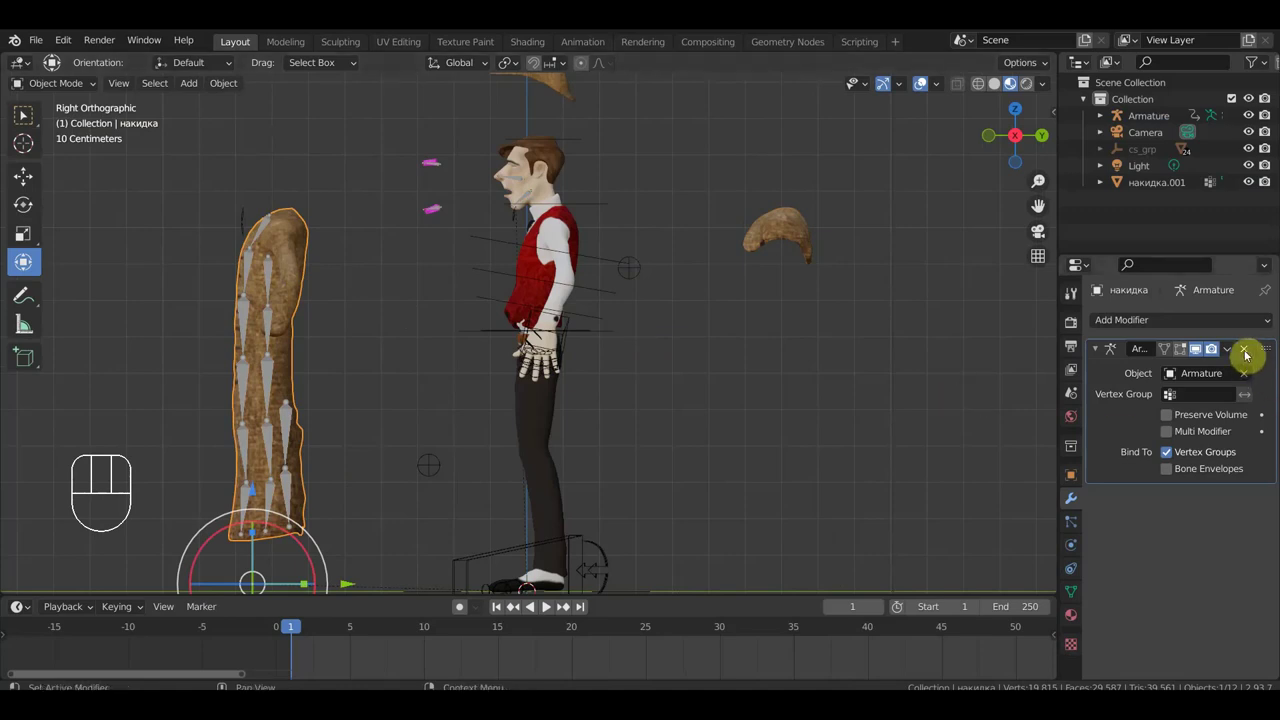
click(1250, 353)
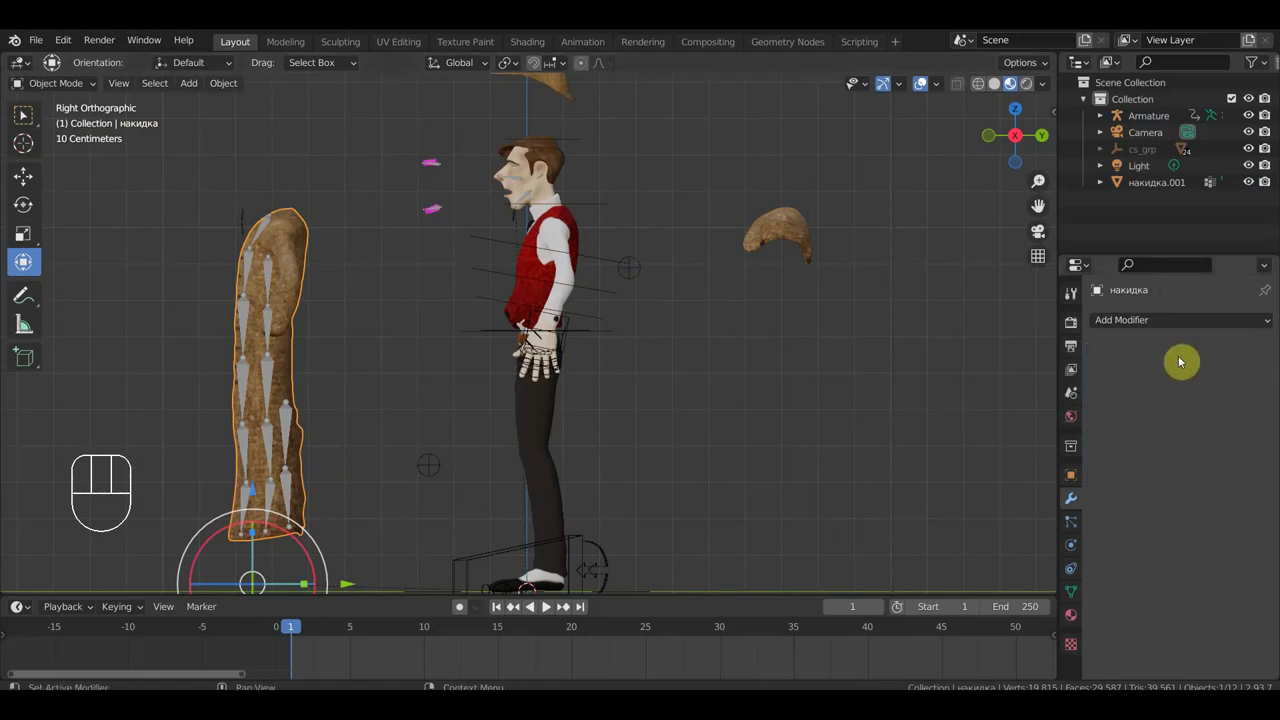
key(alt+p)
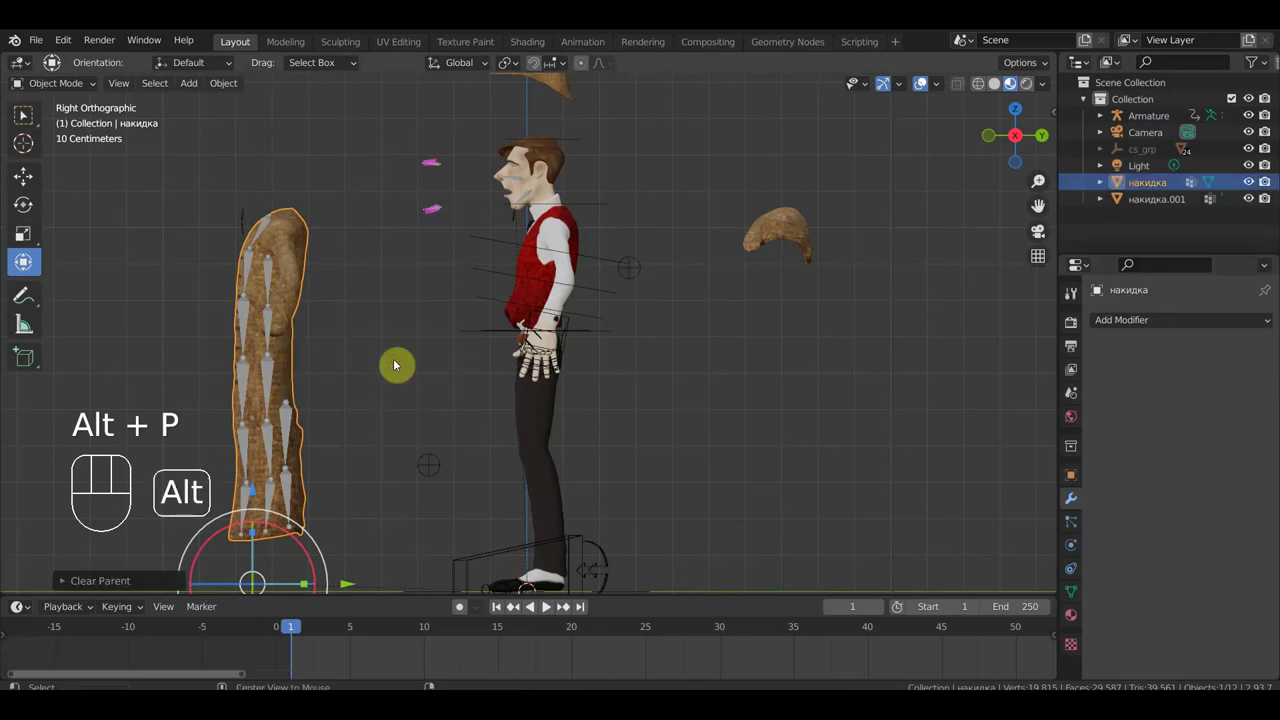
key(alt+p)
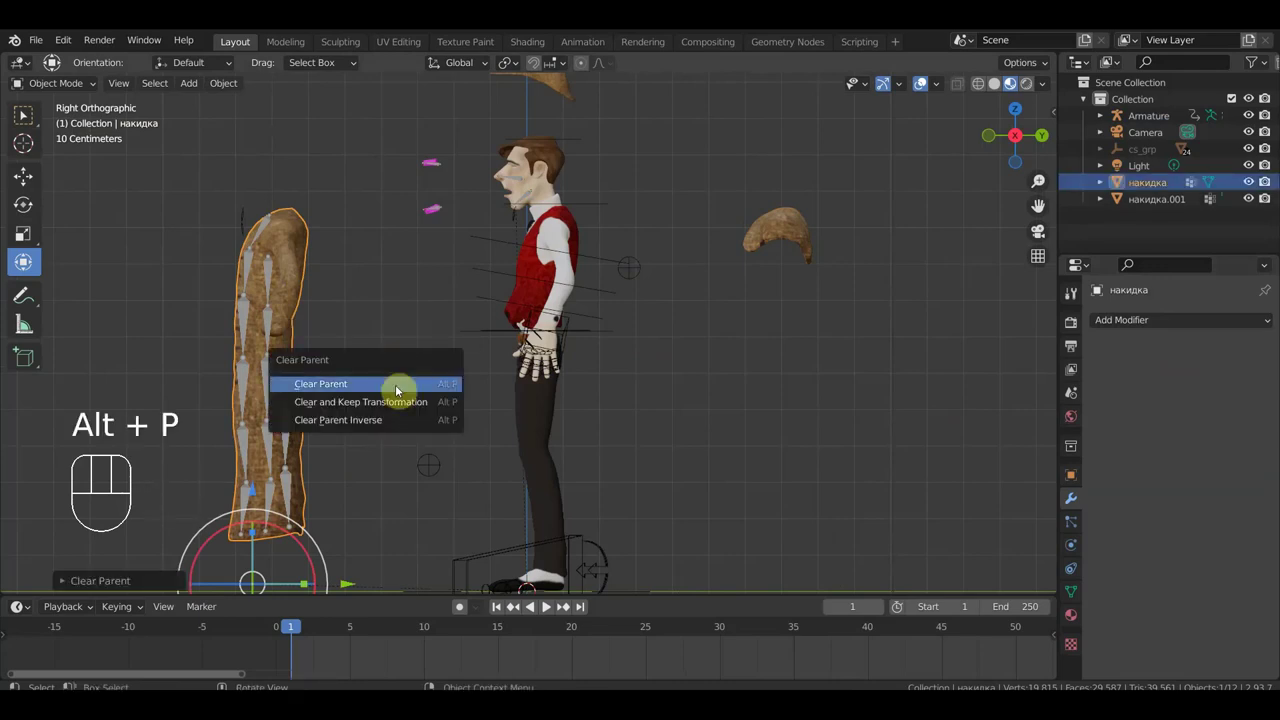
click(303, 258)
Parent the coat and body to the armature with automatic weights.
click(559, 194)
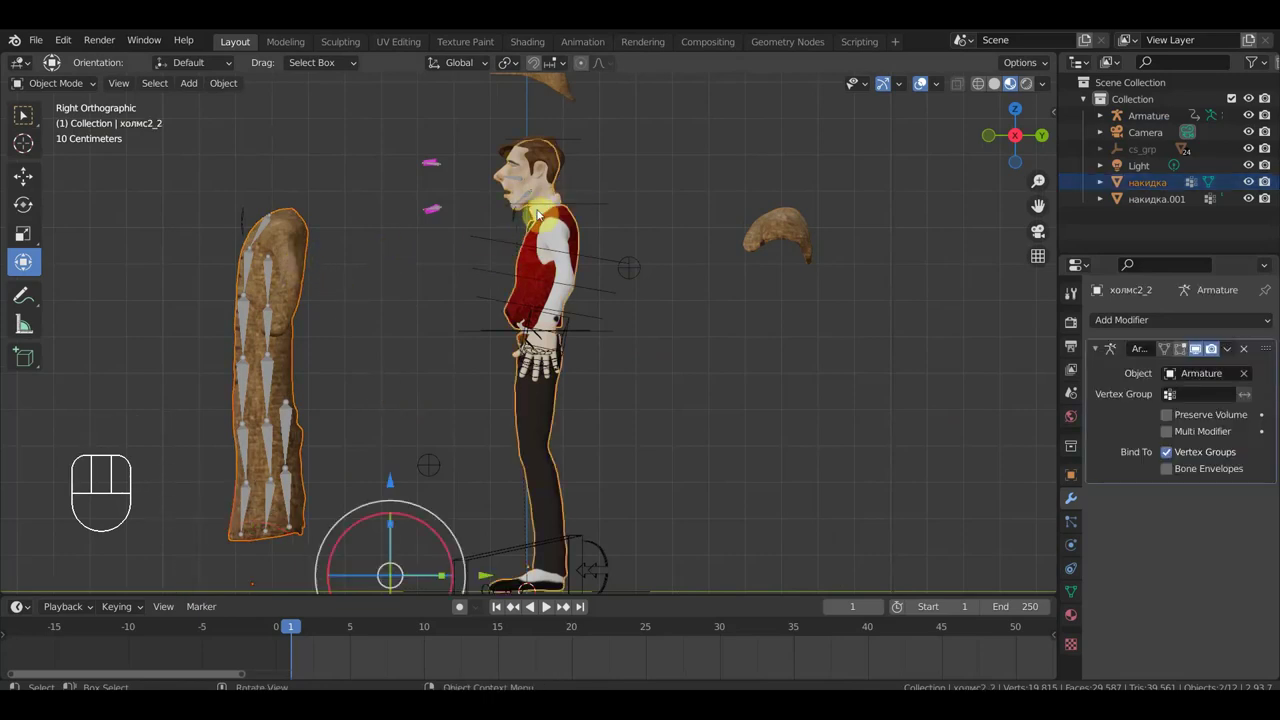
click(262, 241)
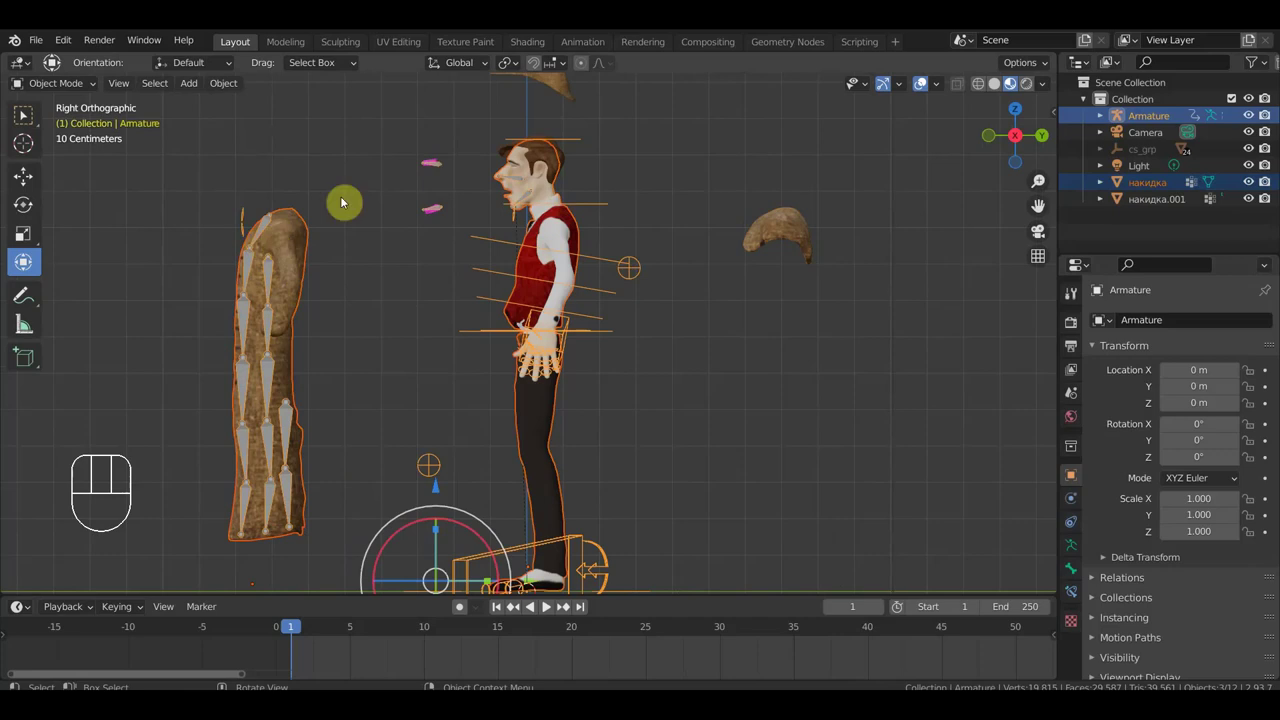
key(ctrl+p)
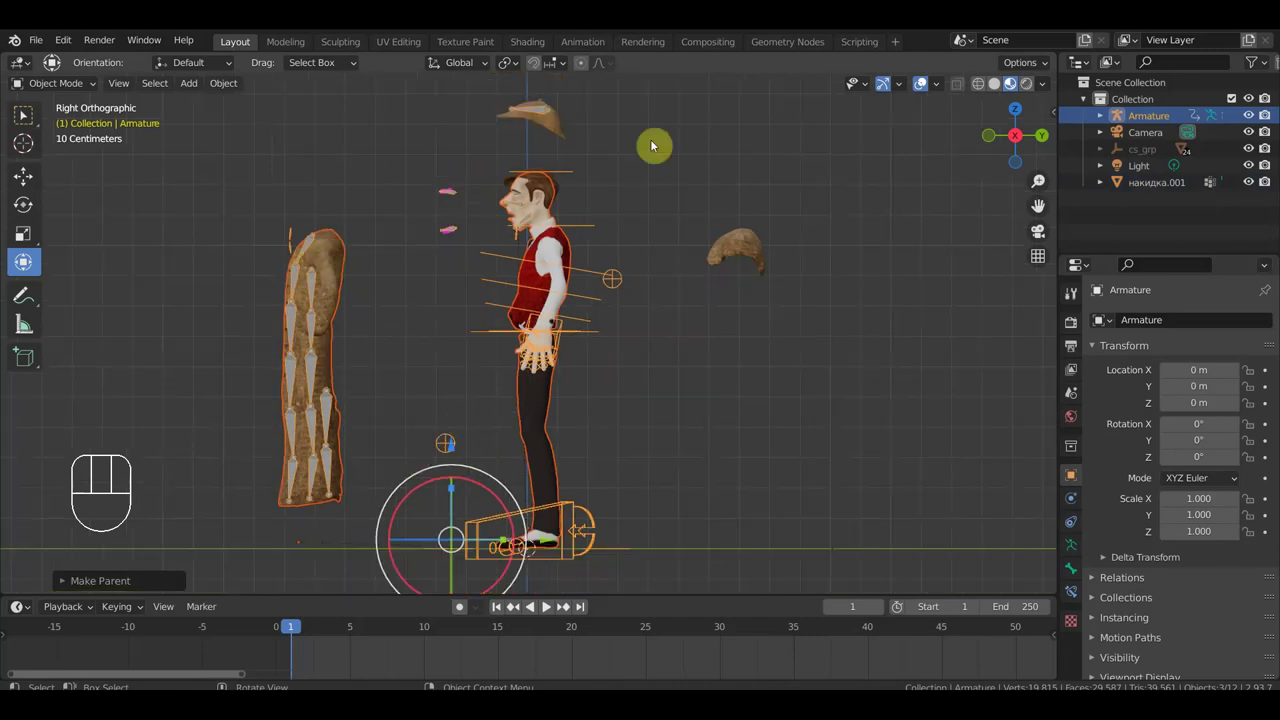
Enter Pose Mode and locate the detached coat controls, undoing a stray sideways move.
click(579, 172)
drag(87, 88, 107, 153)
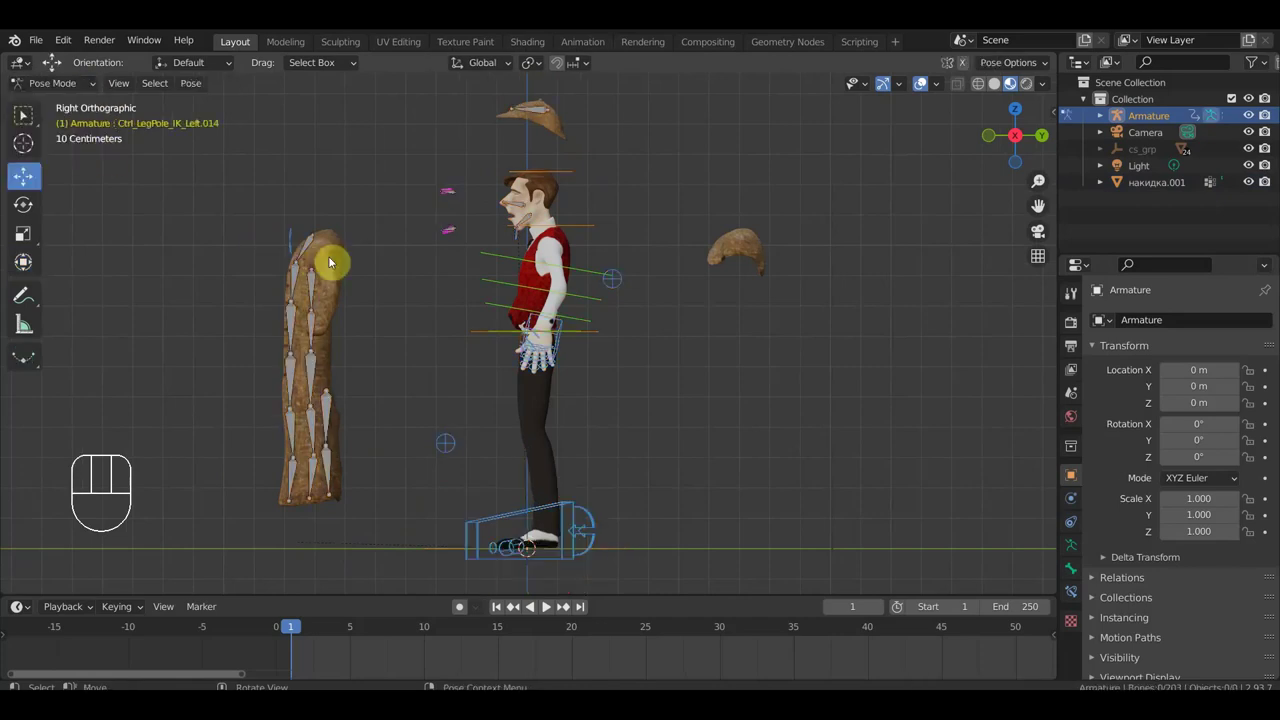
drag(338, 253, 309, 226)
drag(345, 235, 439, 278)
drag(401, 263, 361, 238)
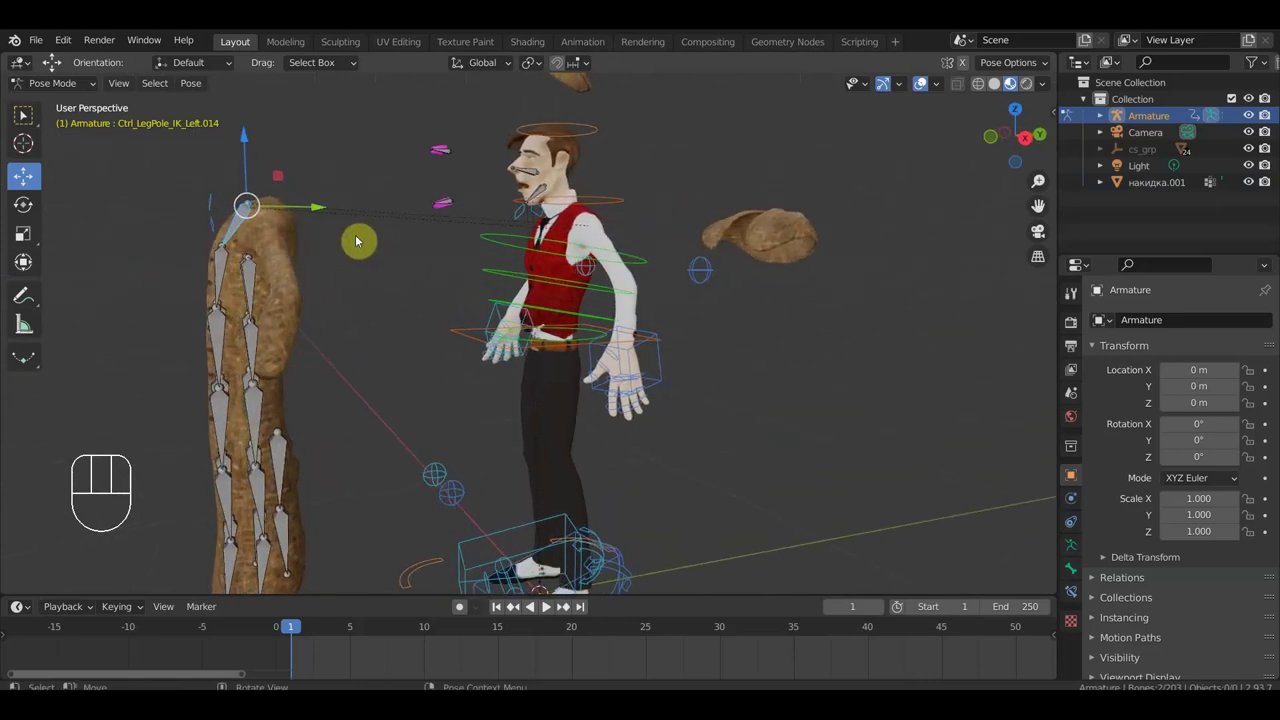
drag(203, 190, 225, 237)
drag(305, 270, 291, 269)
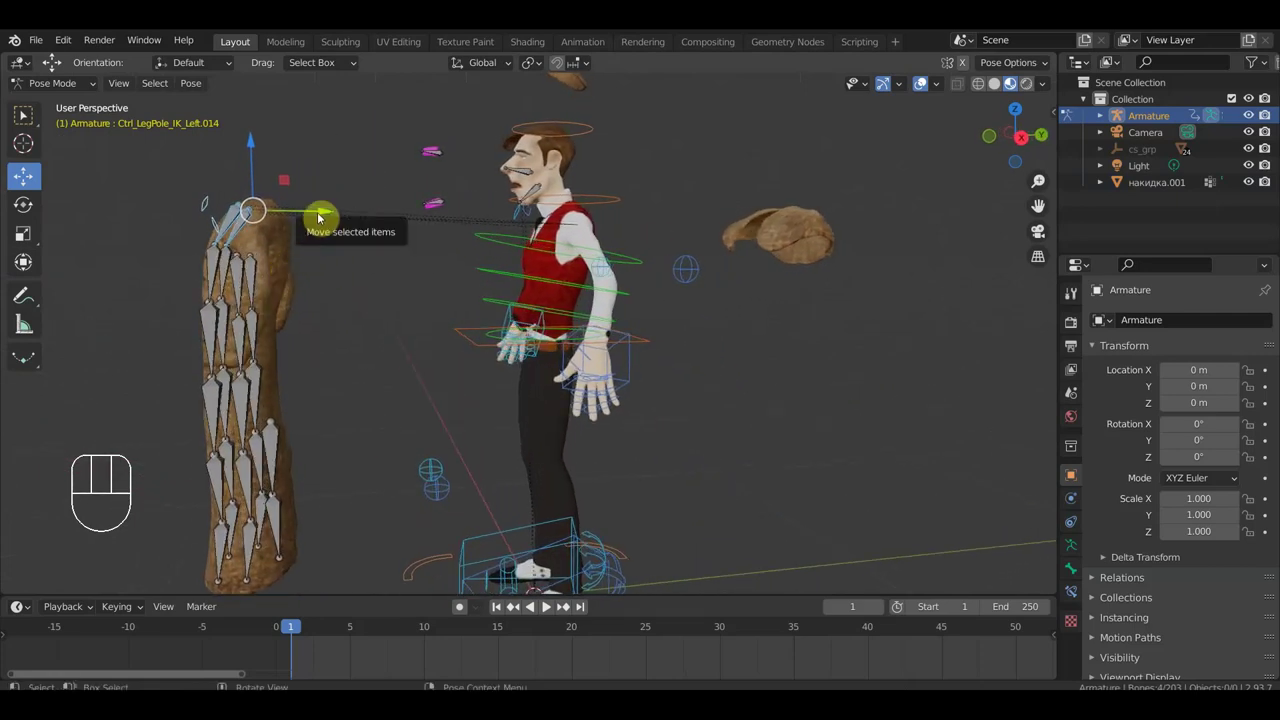
drag(325, 213, 329, 222)
key(ctrl+z)
Box-select the detached coat skirt bones and move them back onto the character's body.
drag(285, 283, 239, 265)
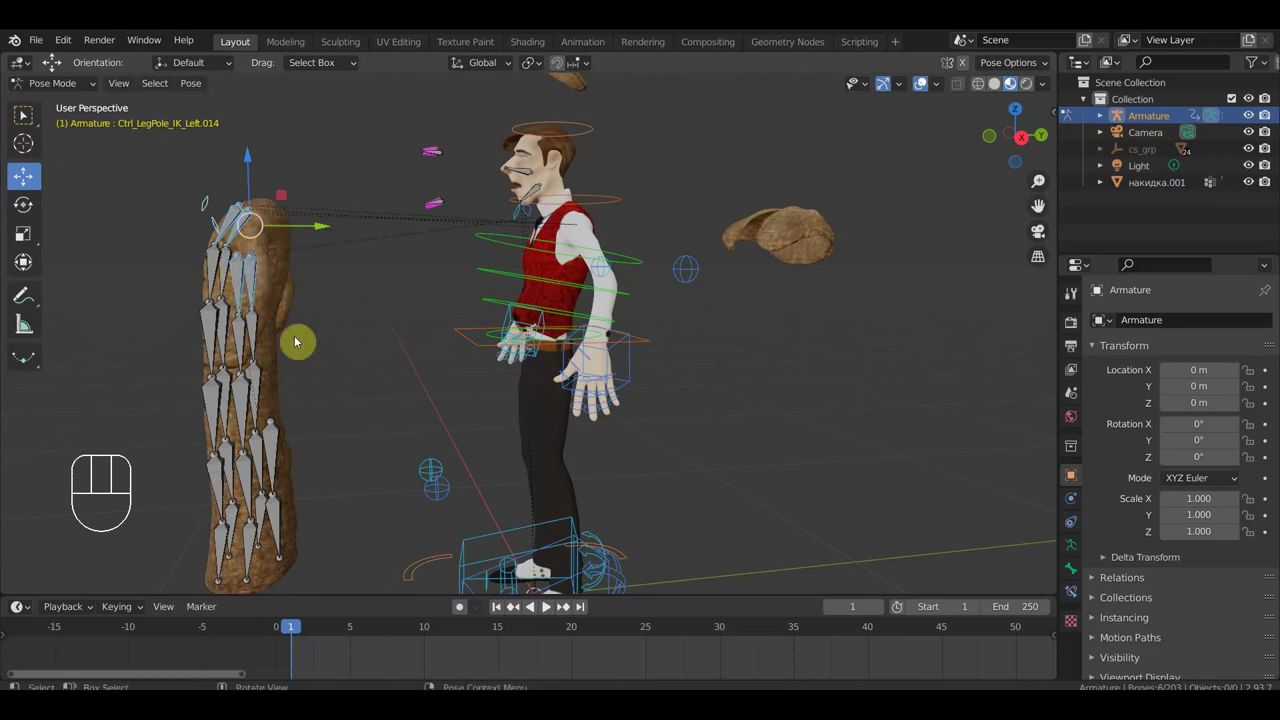
drag(301, 426, 286, 416)
drag(328, 231, 625, 318)
drag(628, 323, 811, 348)
drag(595, 286, 459, 304)
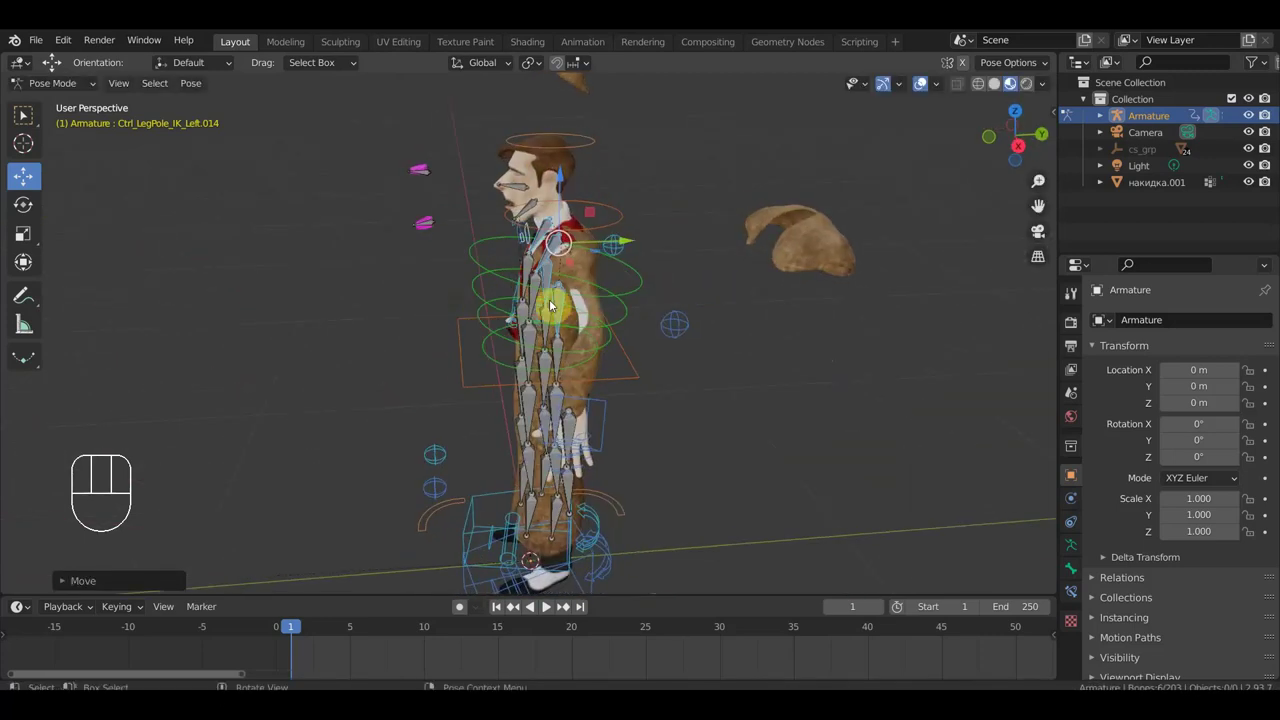
View the character from the front and select the Ctrl_Hips control.
drag(585, 293, 721, 255)
drag(689, 317, 725, 318)
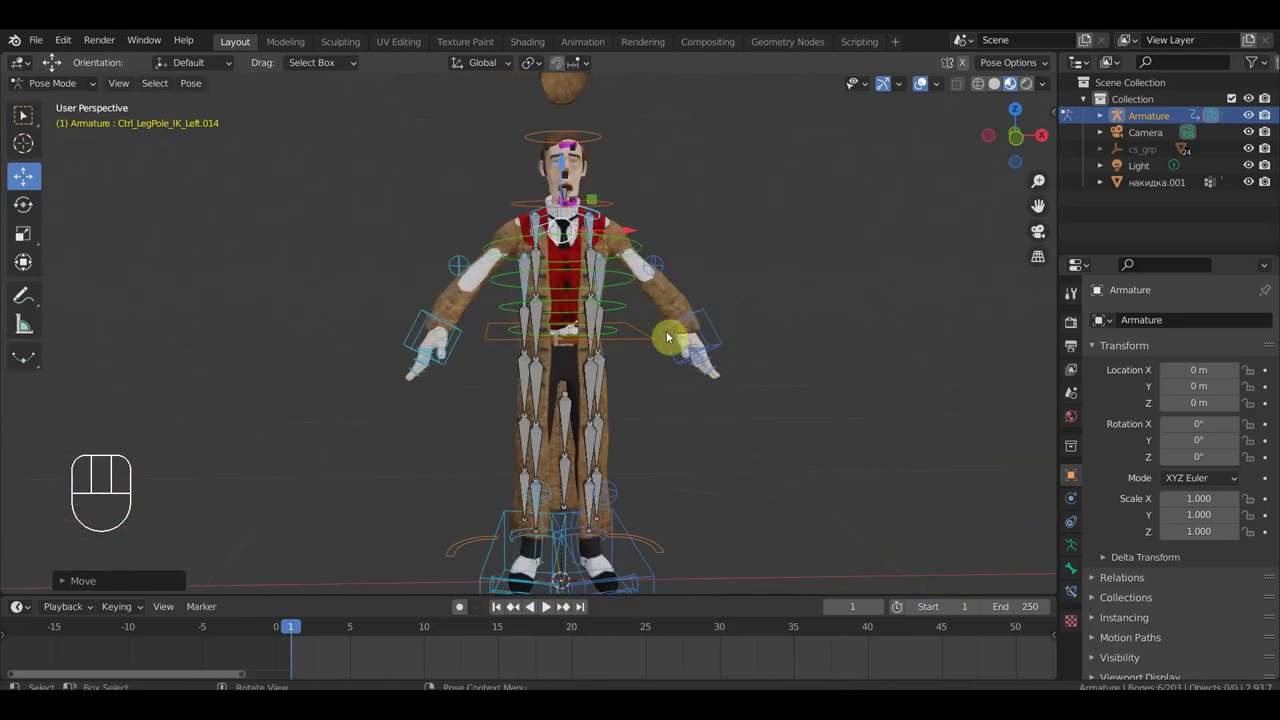
click(641, 339)
drag(569, 263, 591, 335)
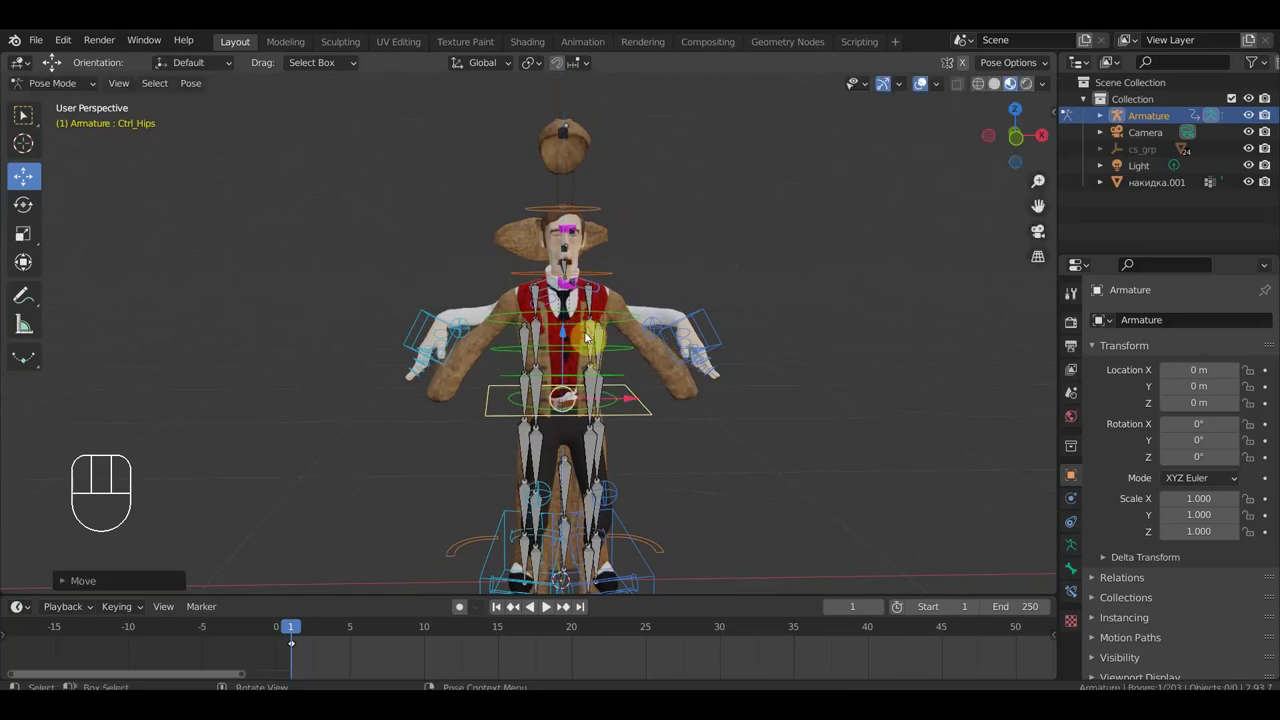
key(ctrl+z)
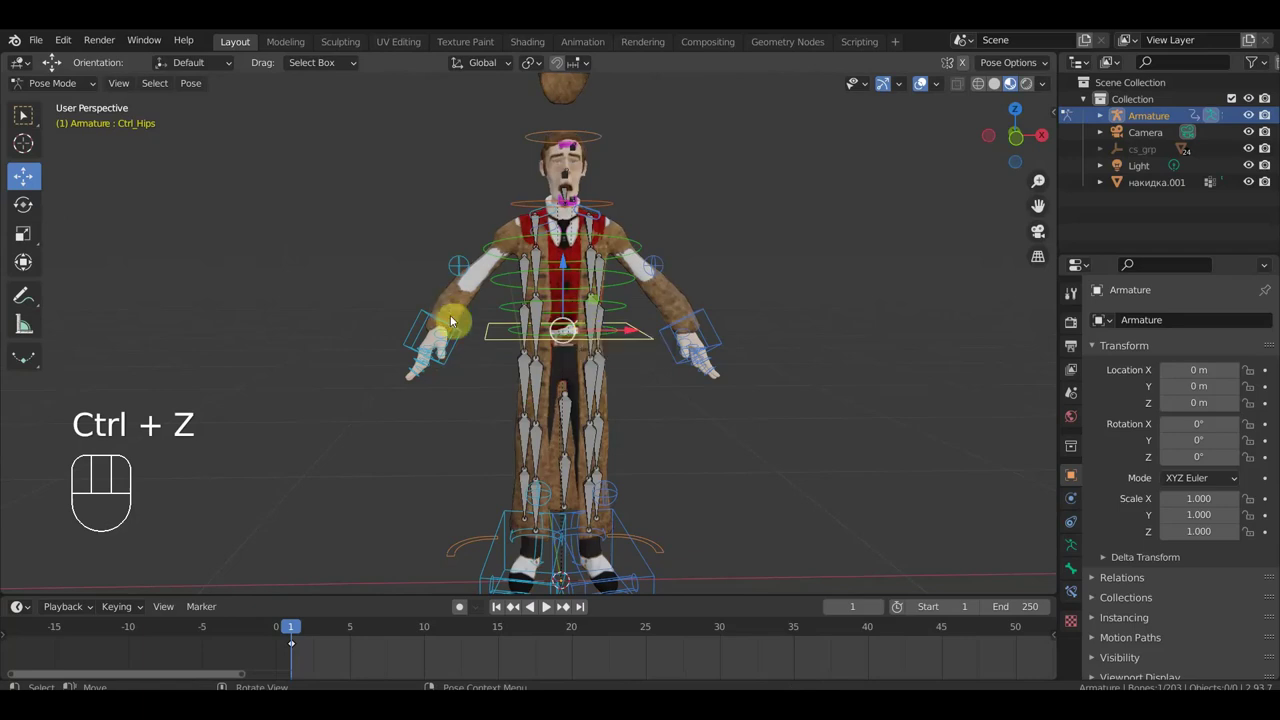
click(451, 324)
key(g)
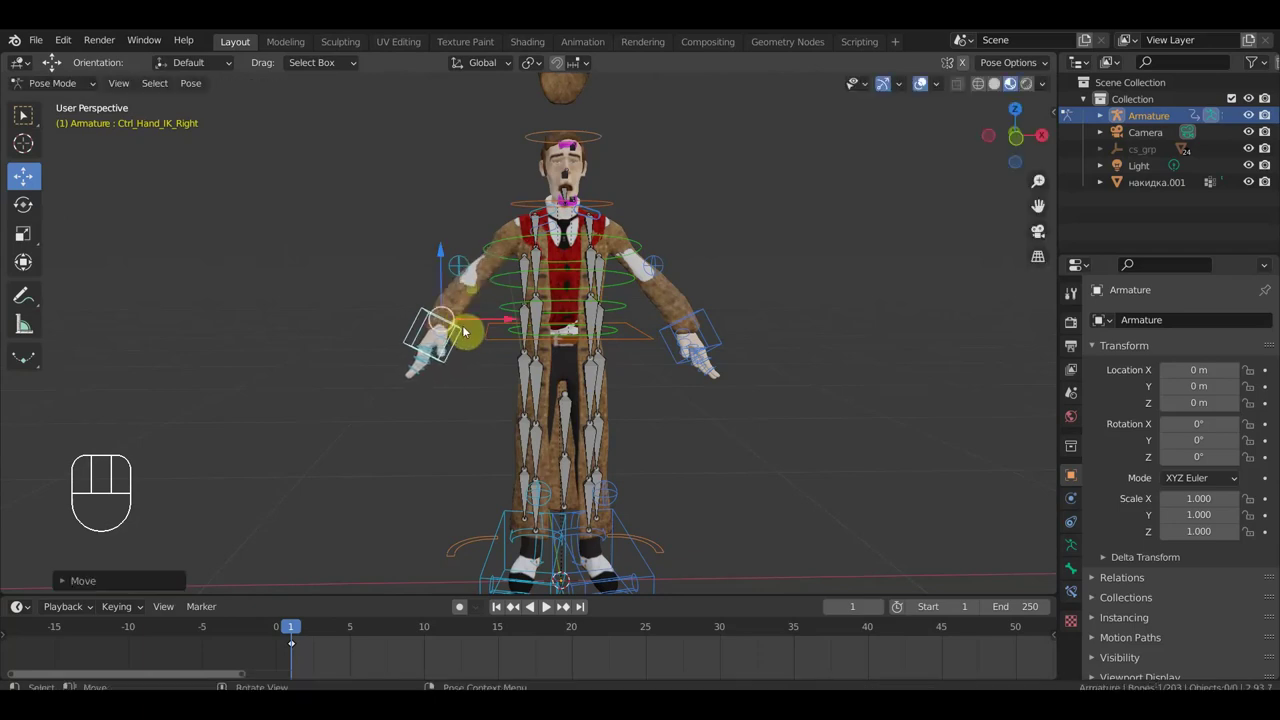
drag(639, 296, 476, 309)
drag(562, 293, 638, 289)
middle_click(638, 221)
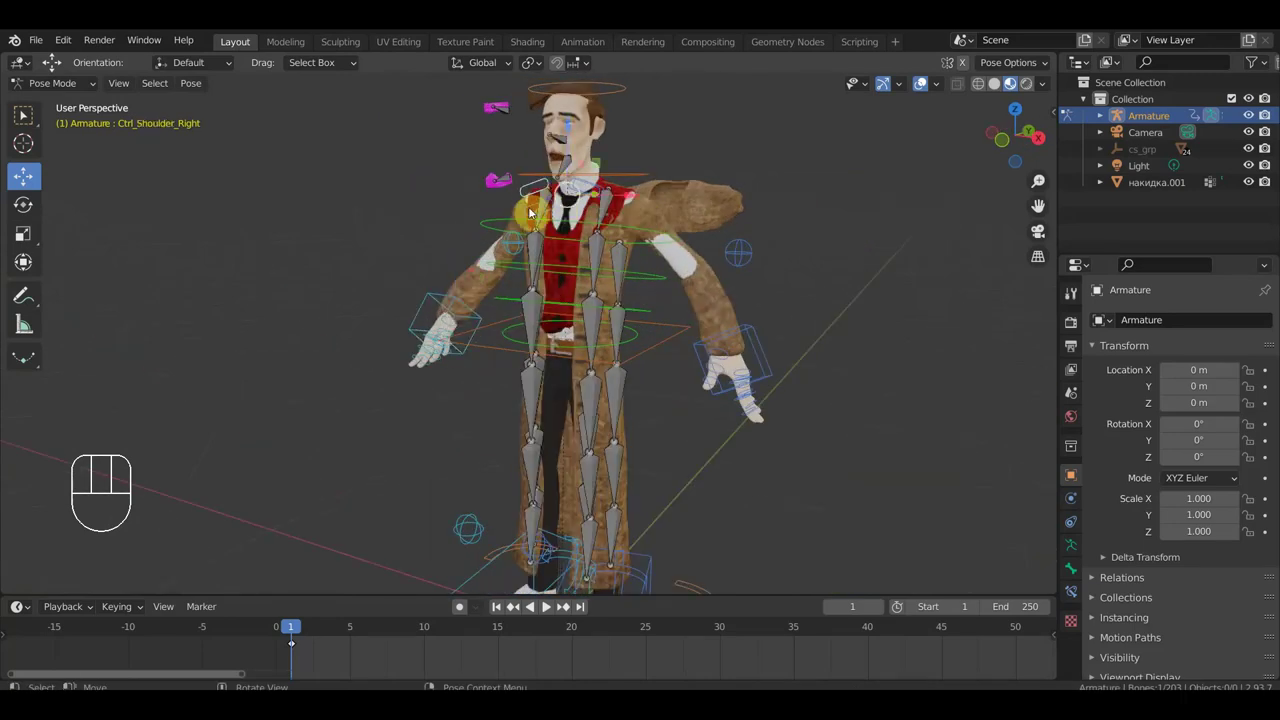
key(g)
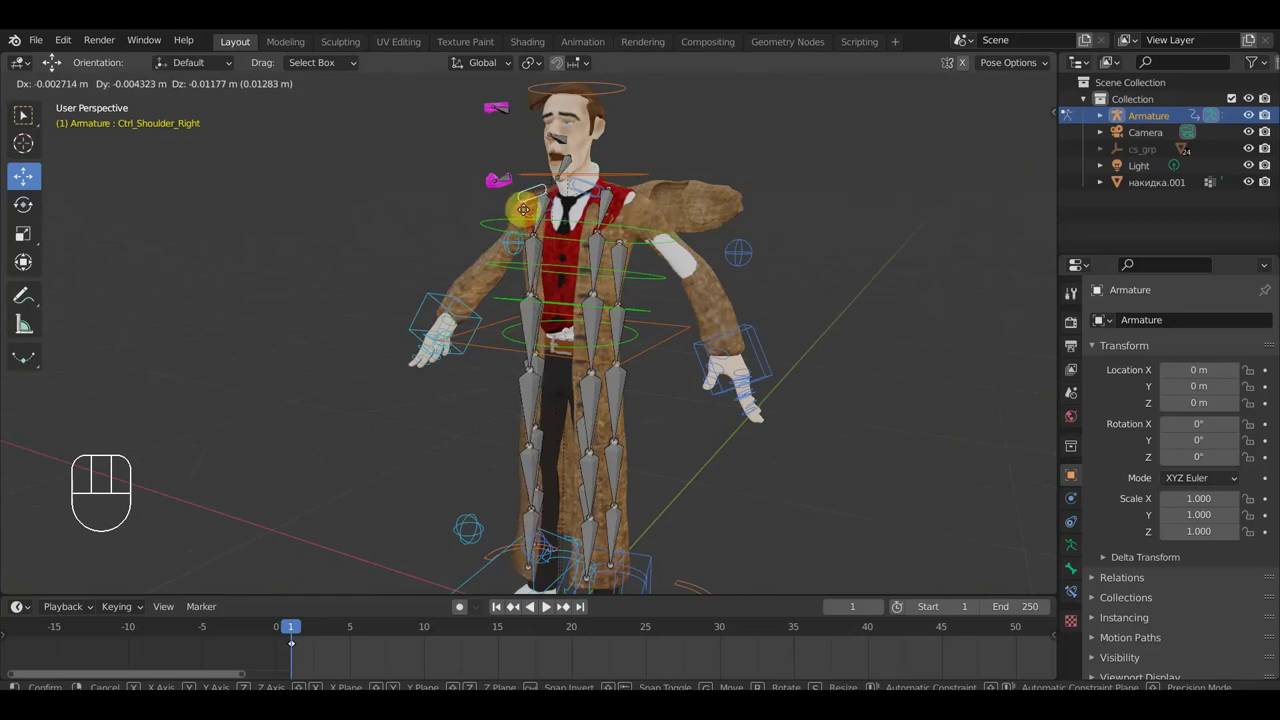
drag(707, 212, 745, 242)
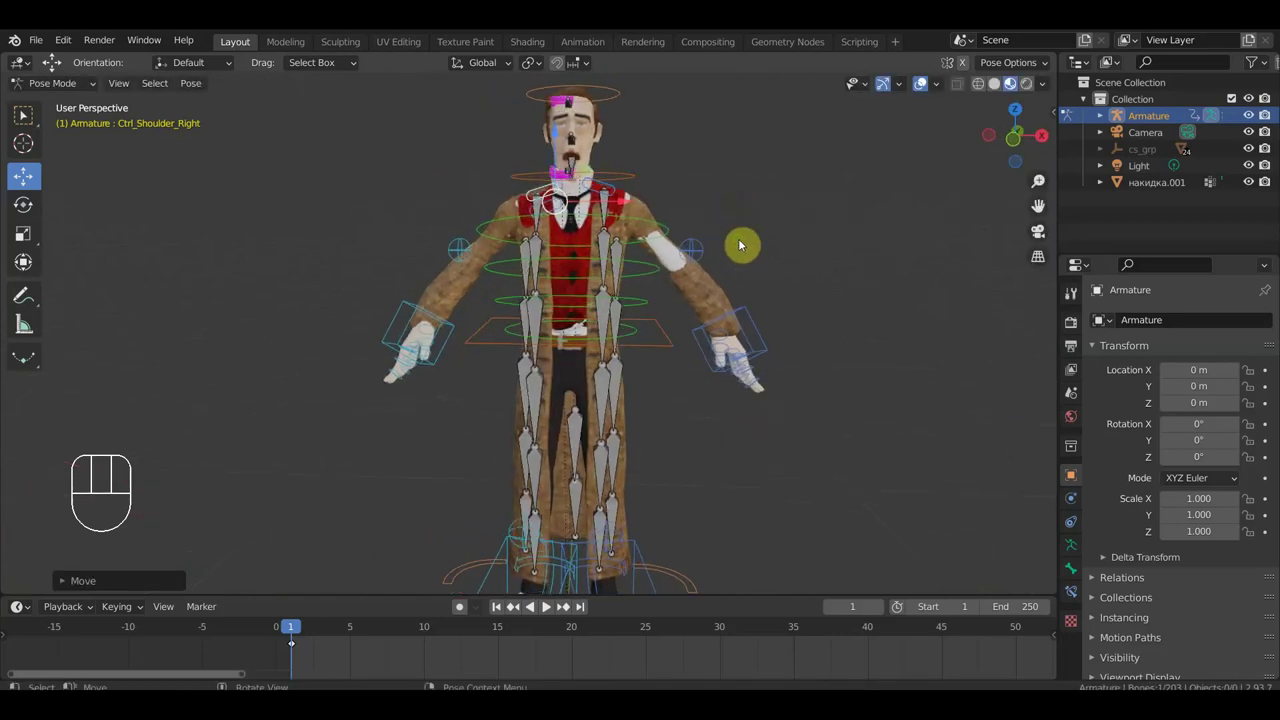
click(755, 316)
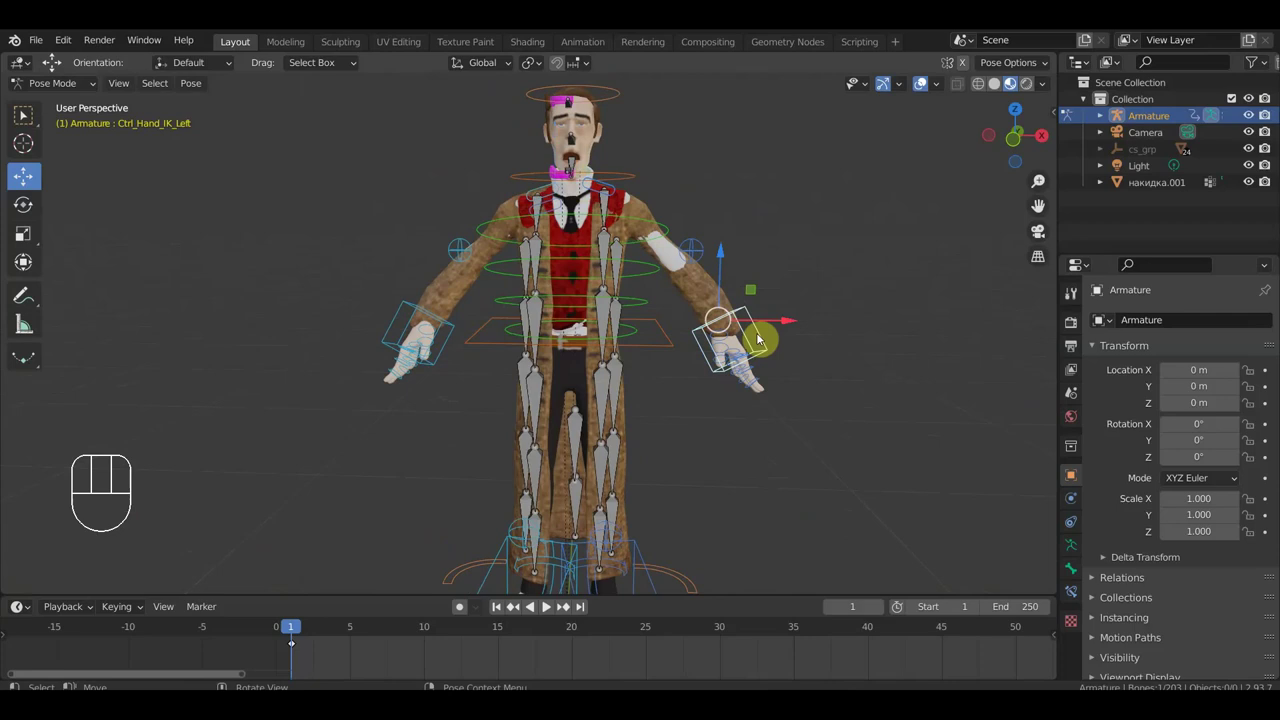
drag(734, 261, 731, 256)
key(KP_1)
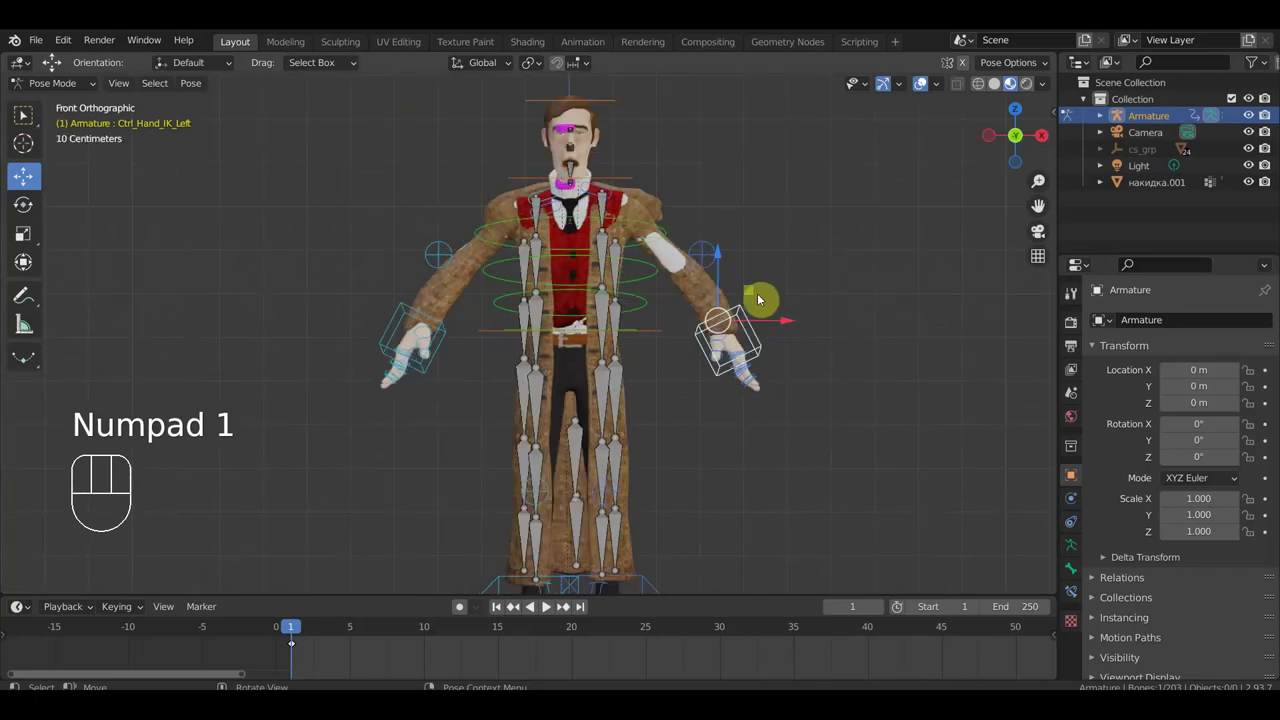
key(g)
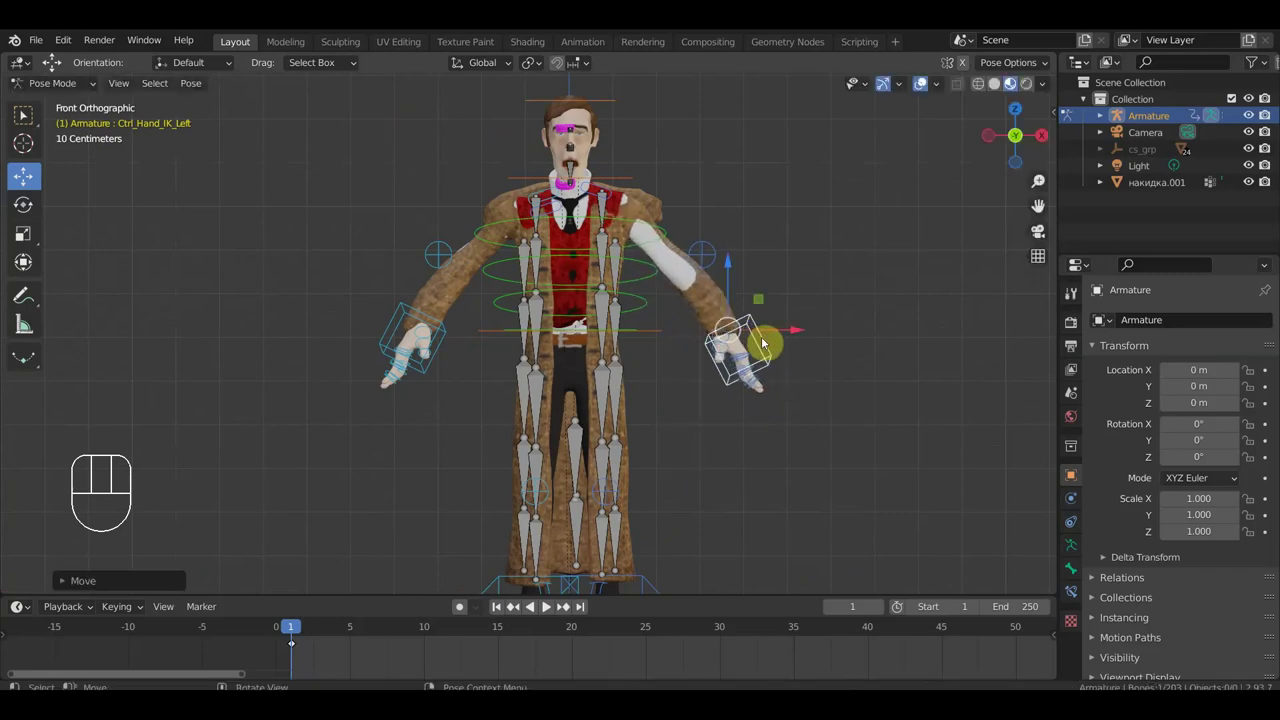
key(ctrl+z)
key(ctrl+z)
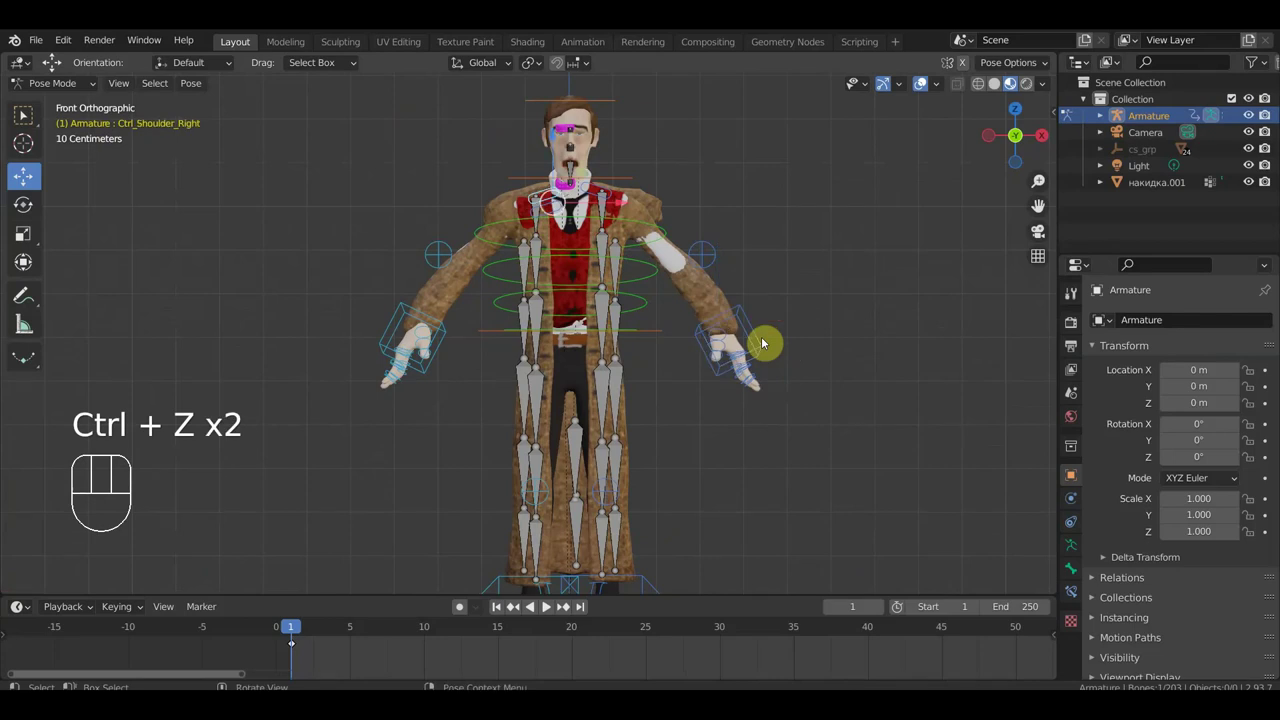
key(ctrl+z)
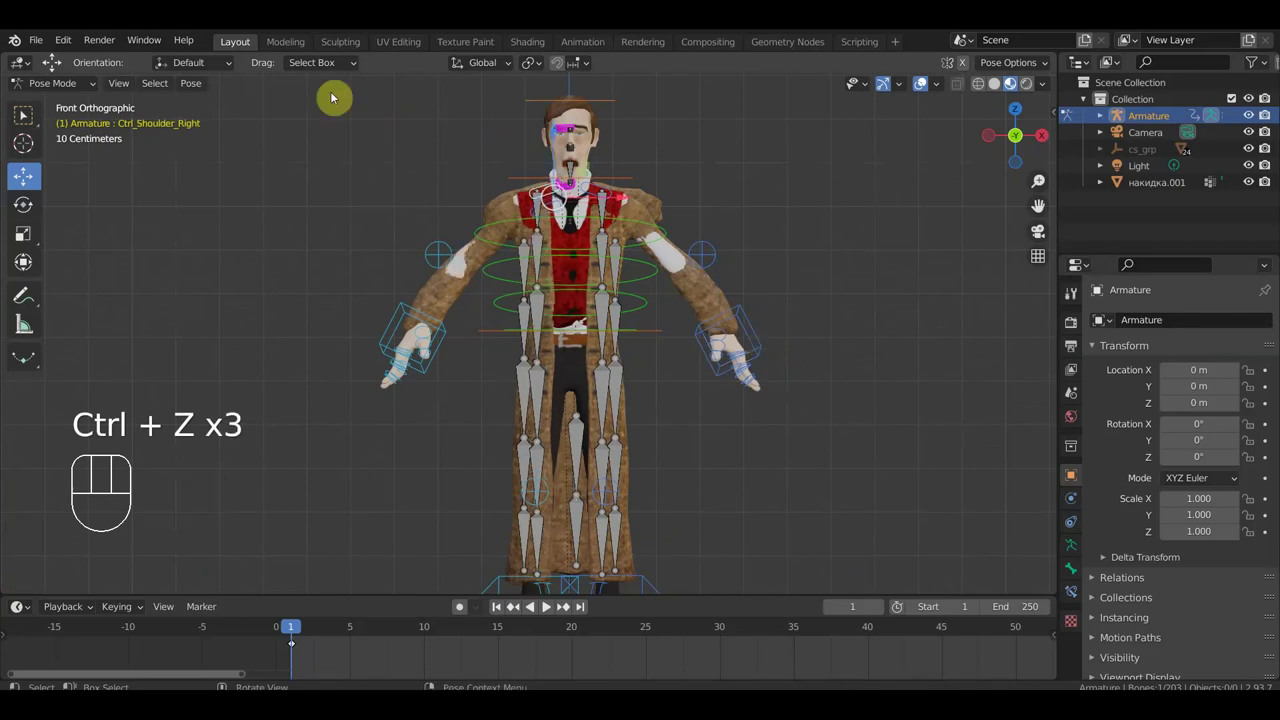
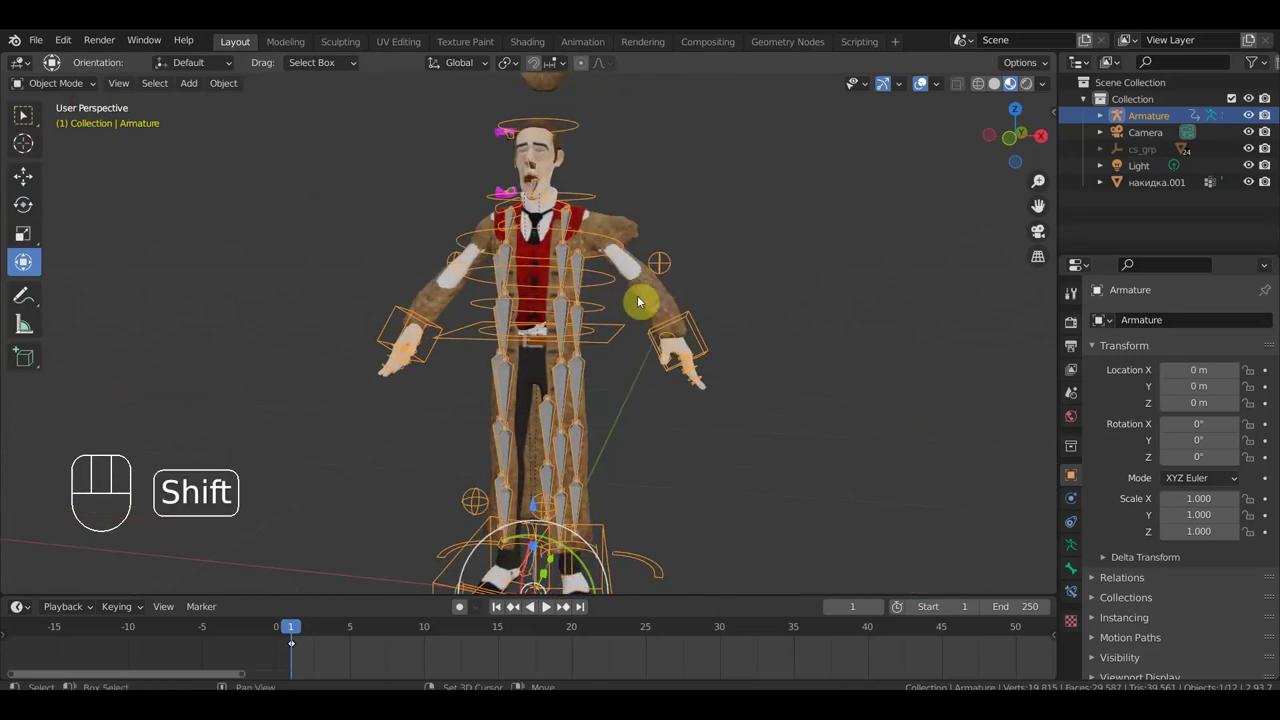
click(661, 298)
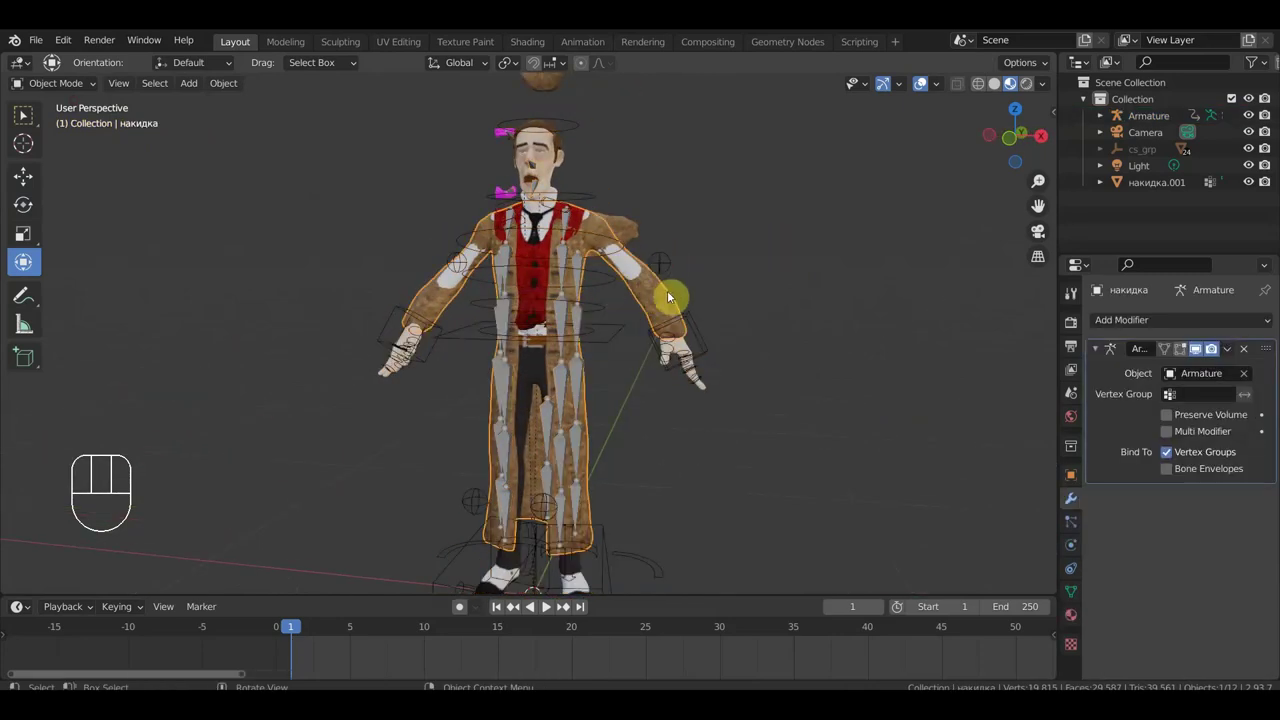
click(577, 130)
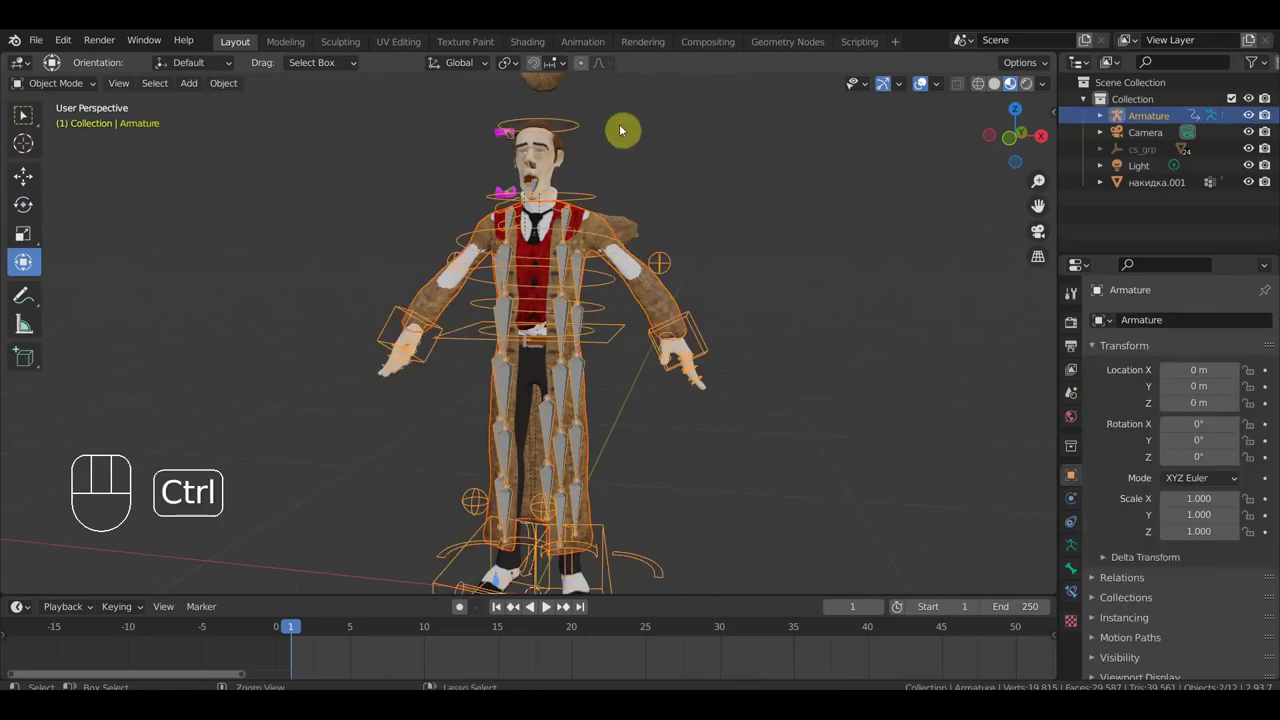
key(ctrl+p)
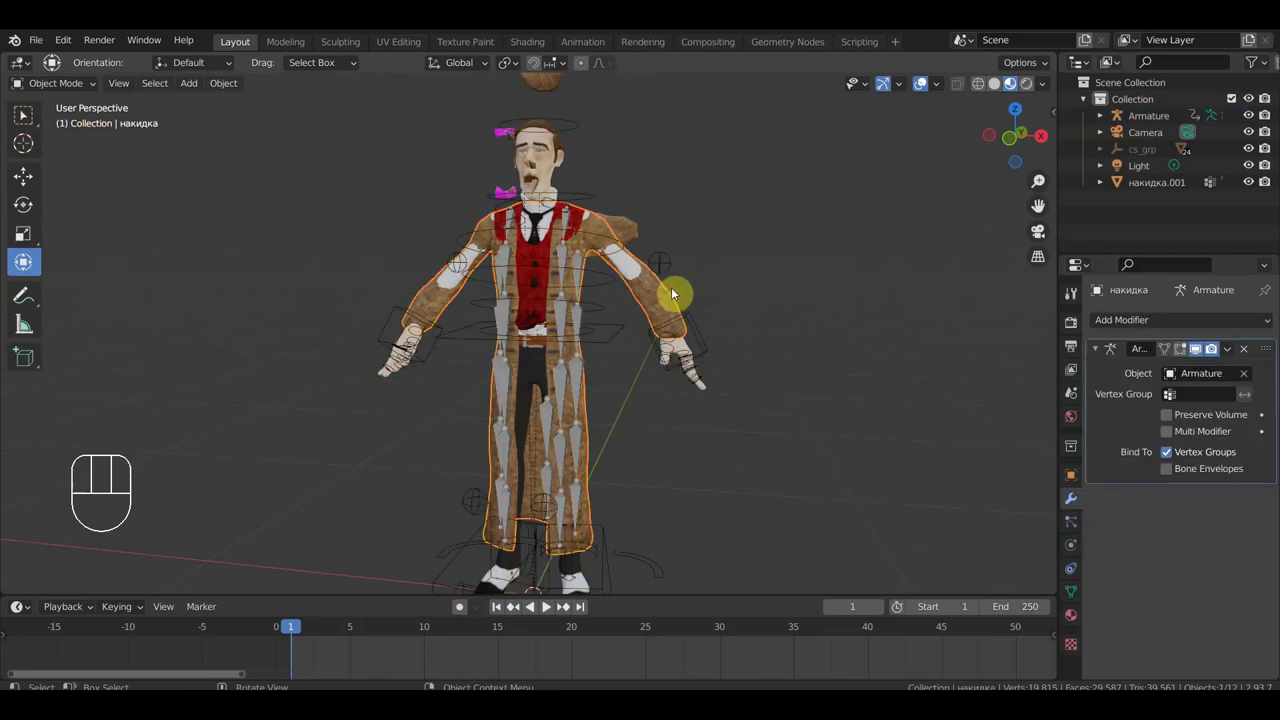
drag(1167, 318, 821, 374)
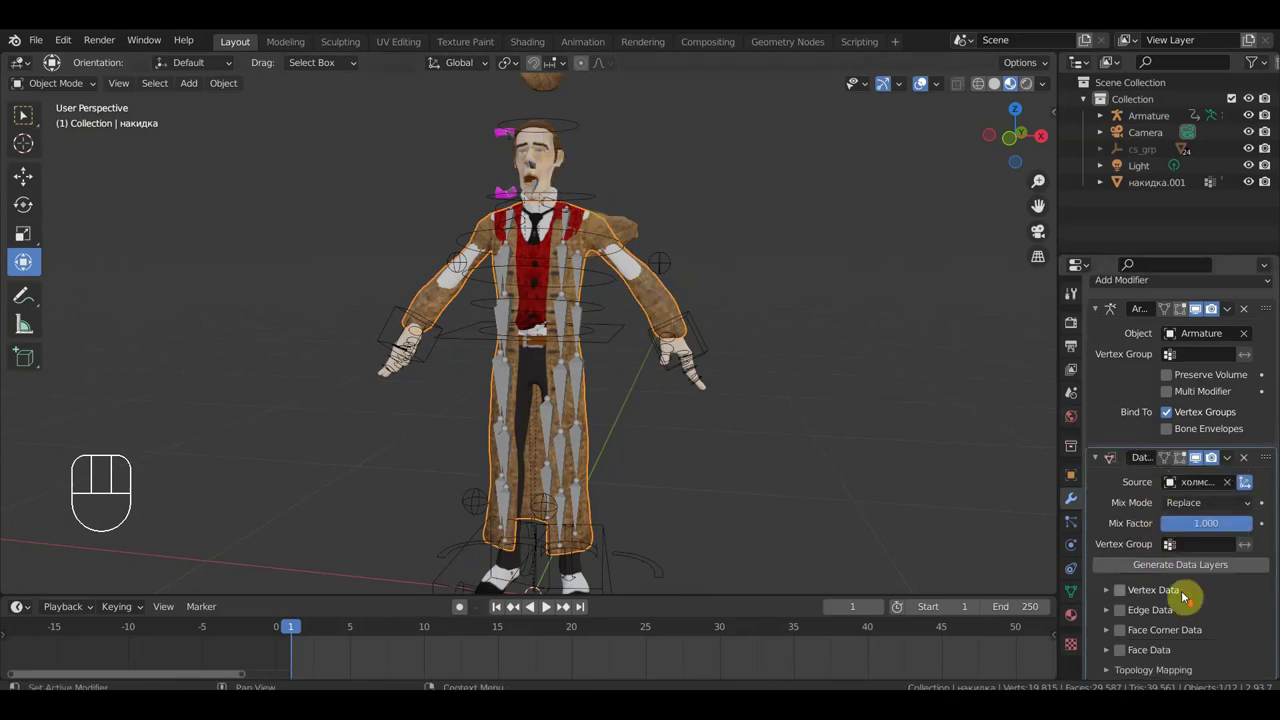
click(1107, 593)
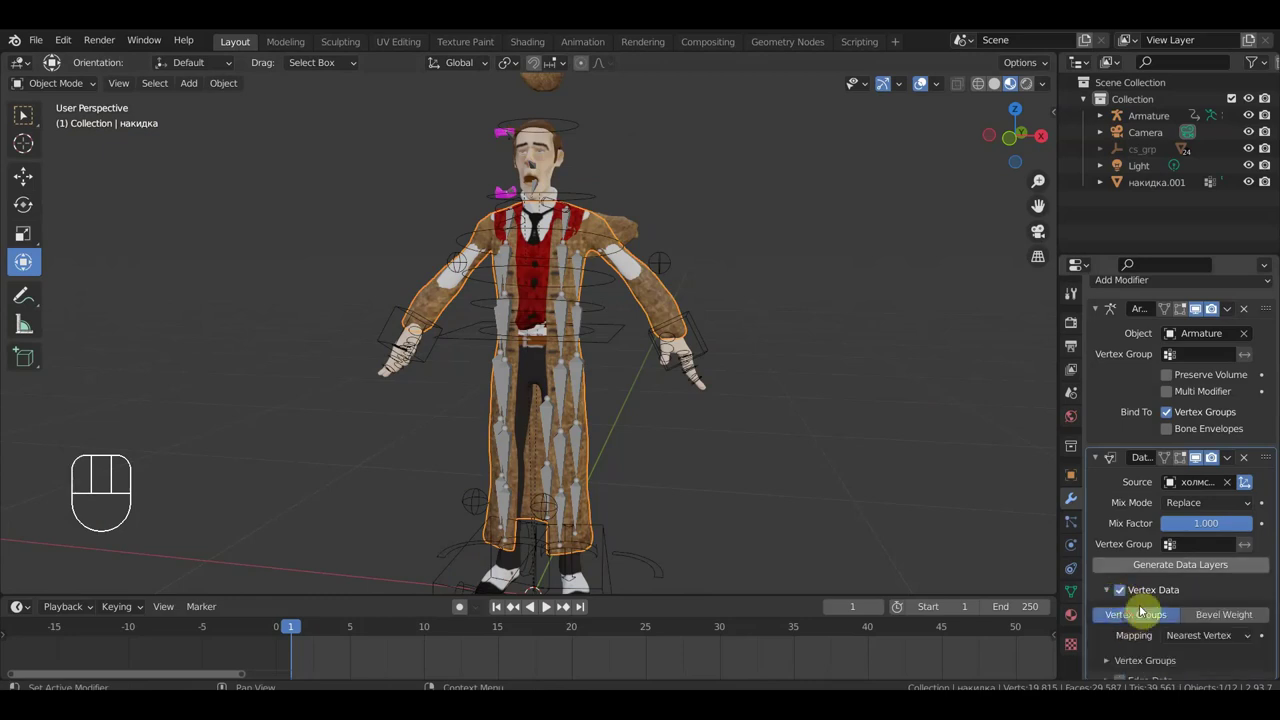
drag(1233, 458, 1205, 474)
drag(798, 436, 641, 432)
drag(750, 394, 811, 392)
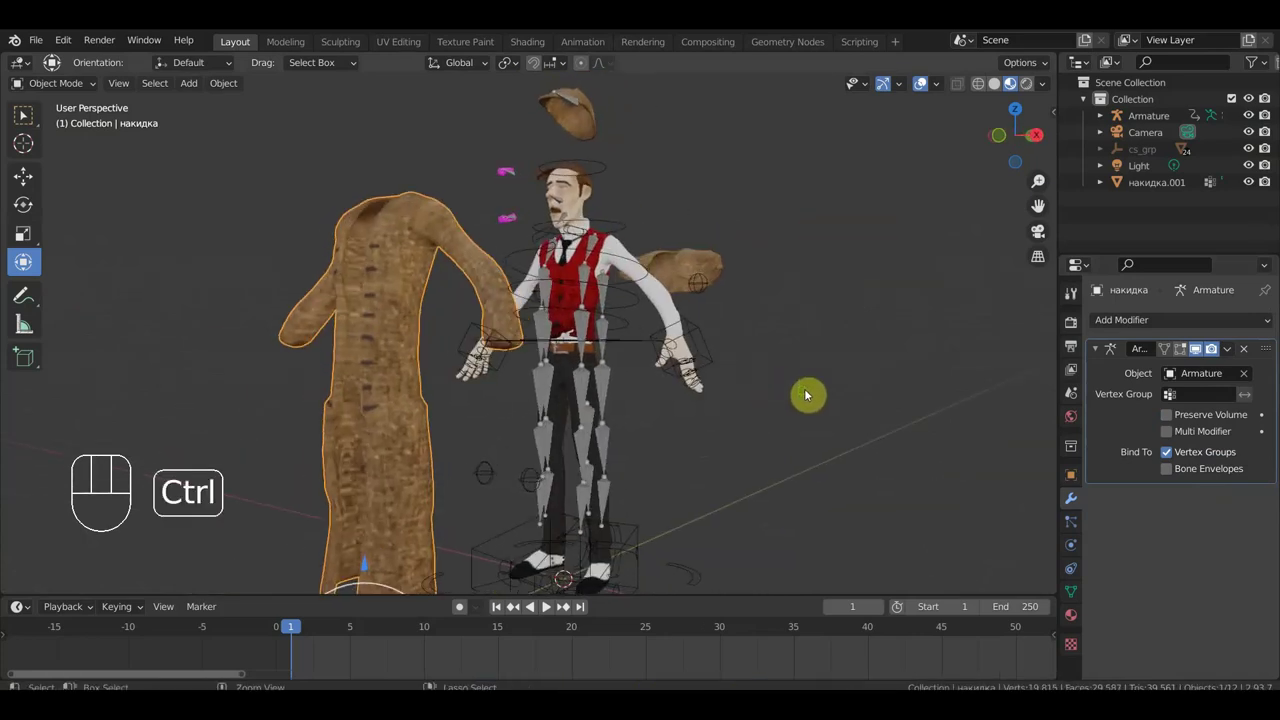
key(ctrl+z)
key(ctrl+z)
key(ctrl+z)
key(ctrl+z)
key(ctrl+z)
key(ctrl+z)
key(ctrl+z)
Orbit around the fitted coat, select the armature, and settle on a straight front view.
drag(897, 345, 980, 356)
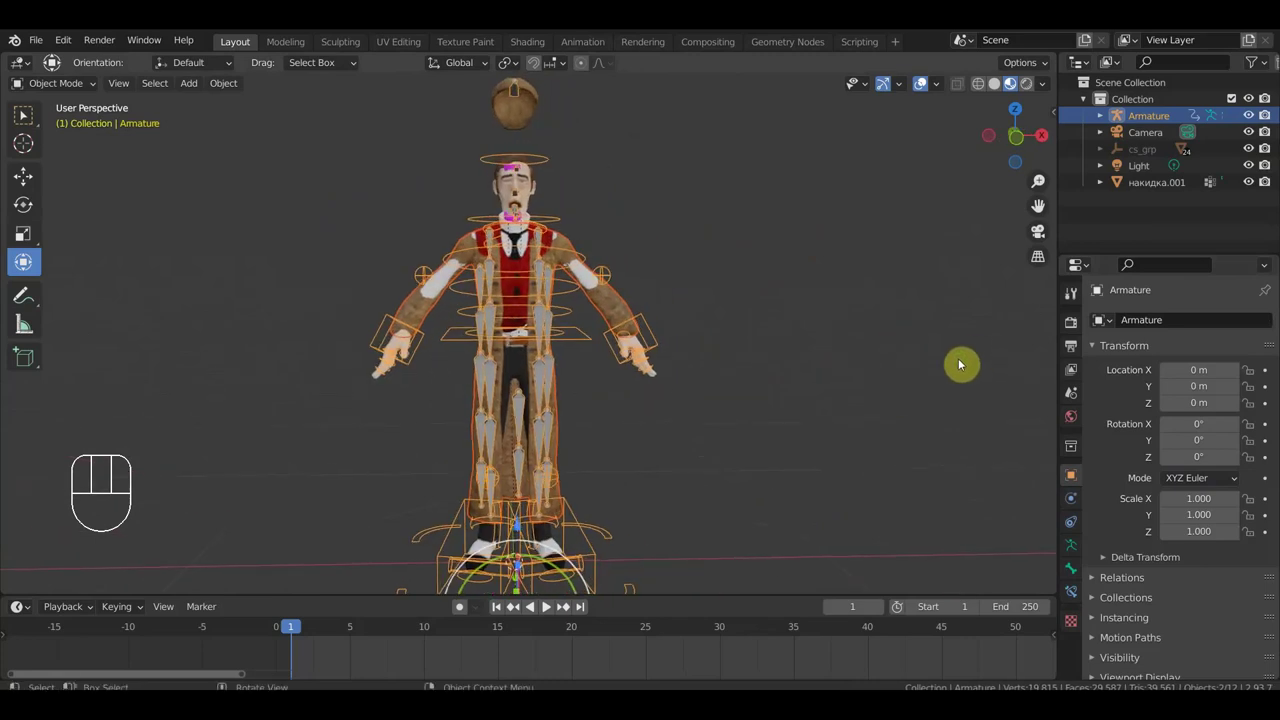
drag(805, 357, 637, 340)
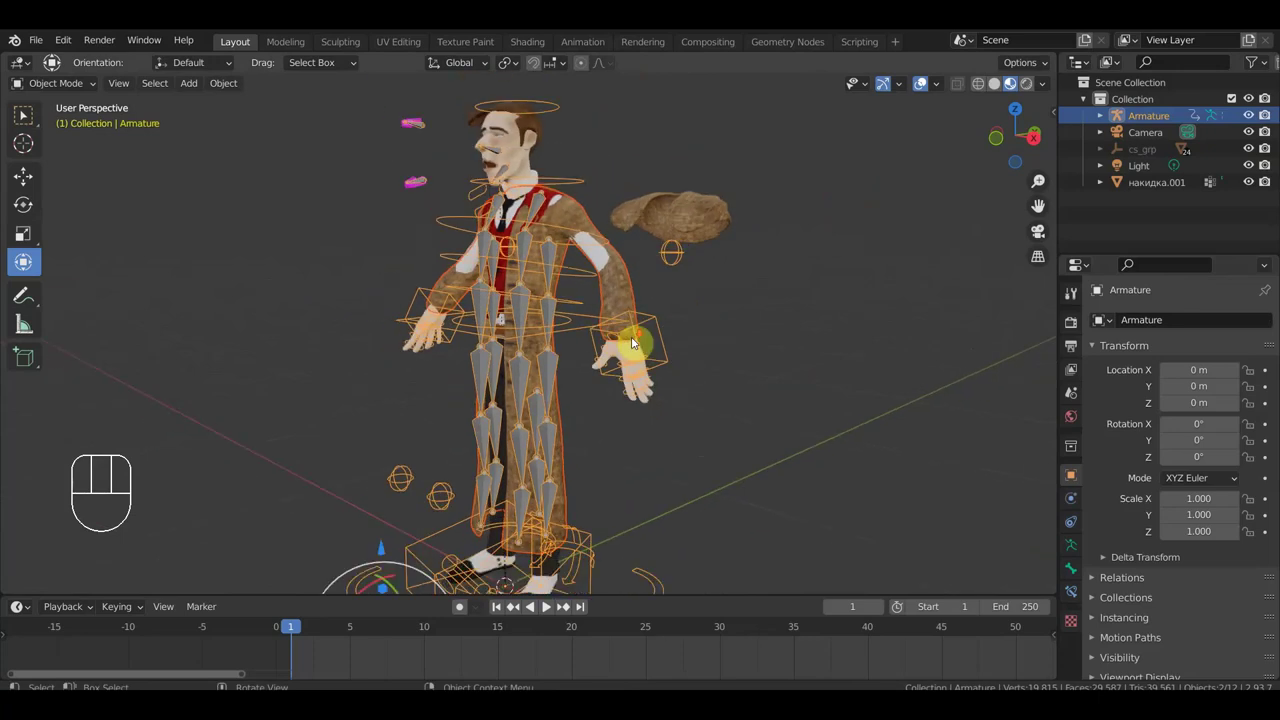
drag(637, 340, 721, 323)
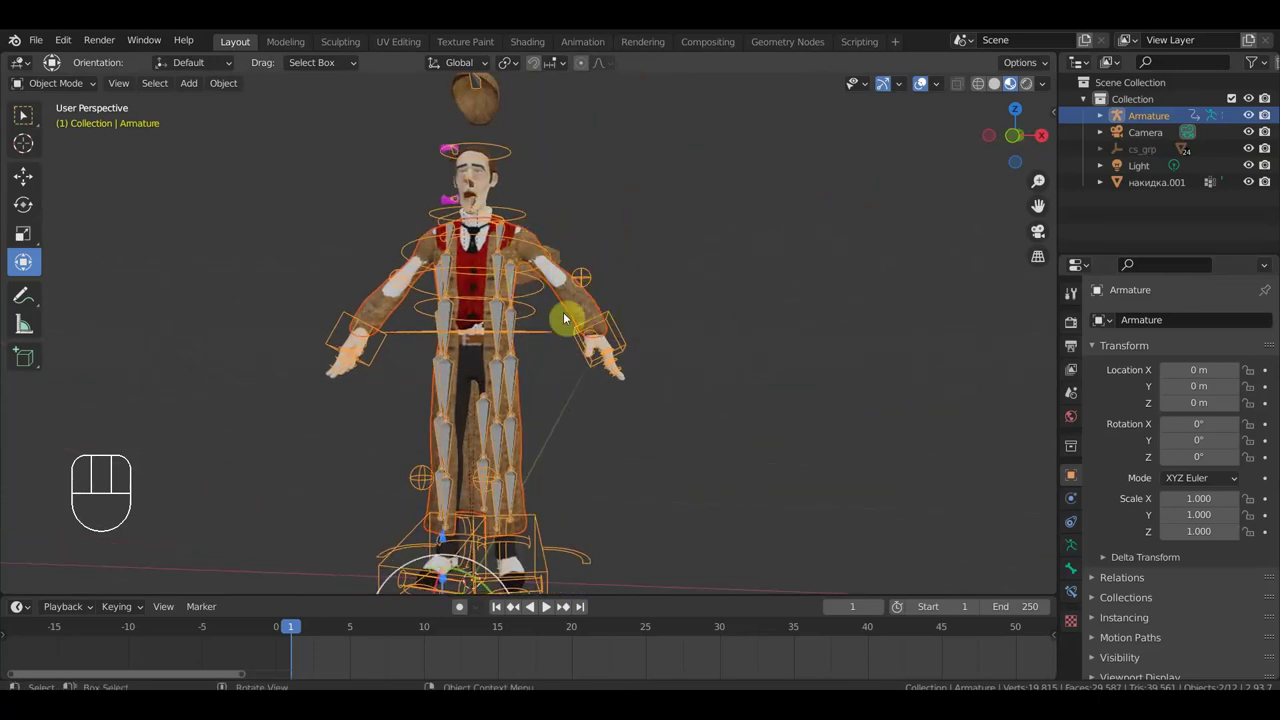
drag(651, 292, 581, 336)
click(631, 319)
drag(659, 319, 728, 297)
key(KP_3)
key(KP_1)
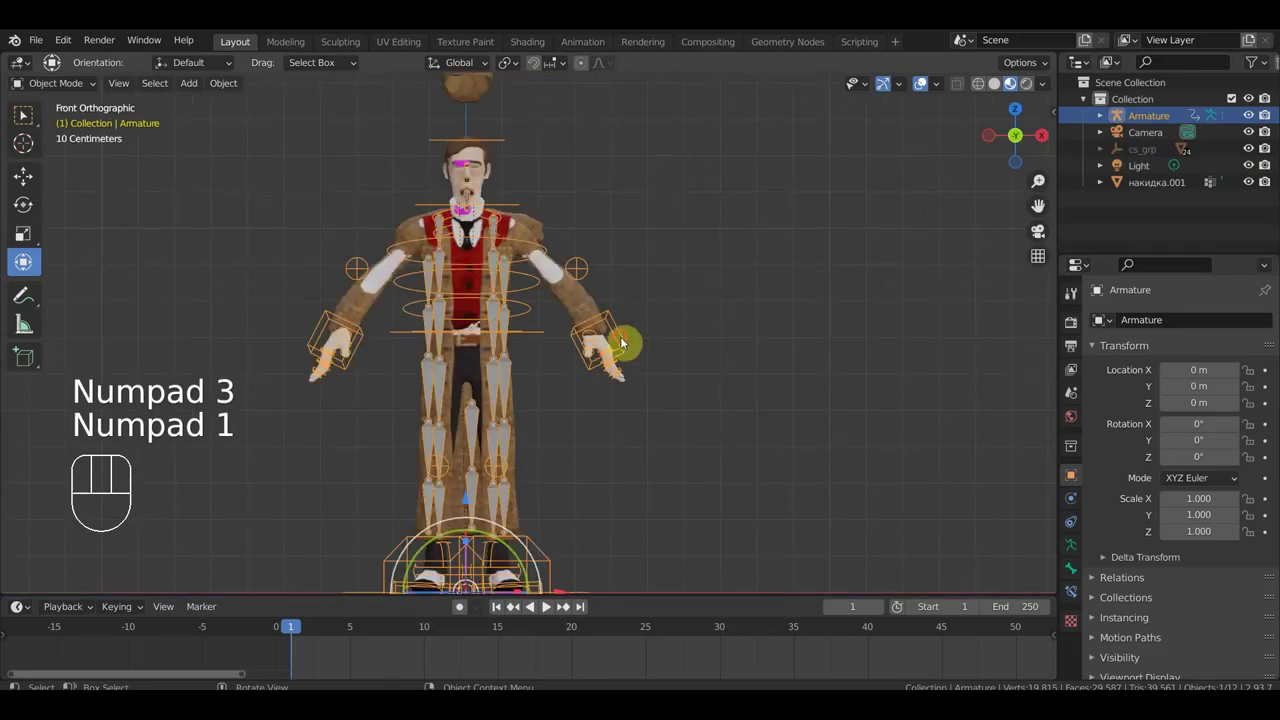
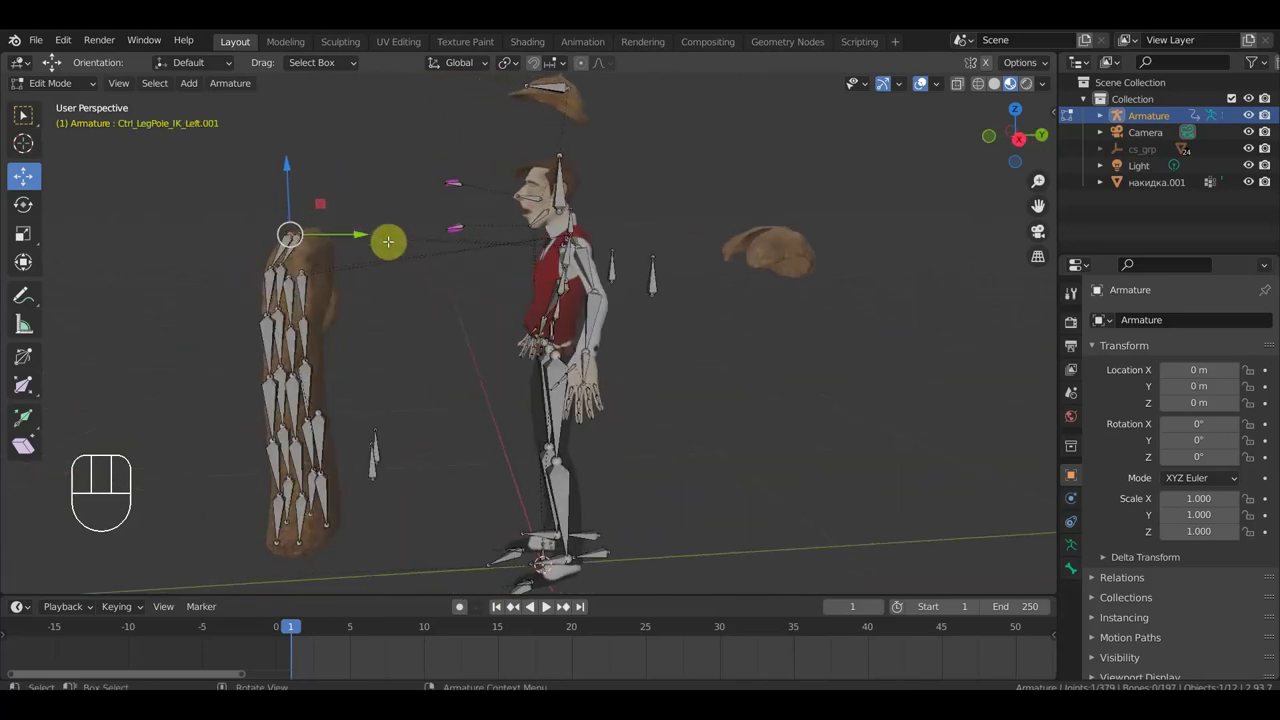
Duplicate the selected control bone from side view and clear the copy's parent.
key(KP_3)
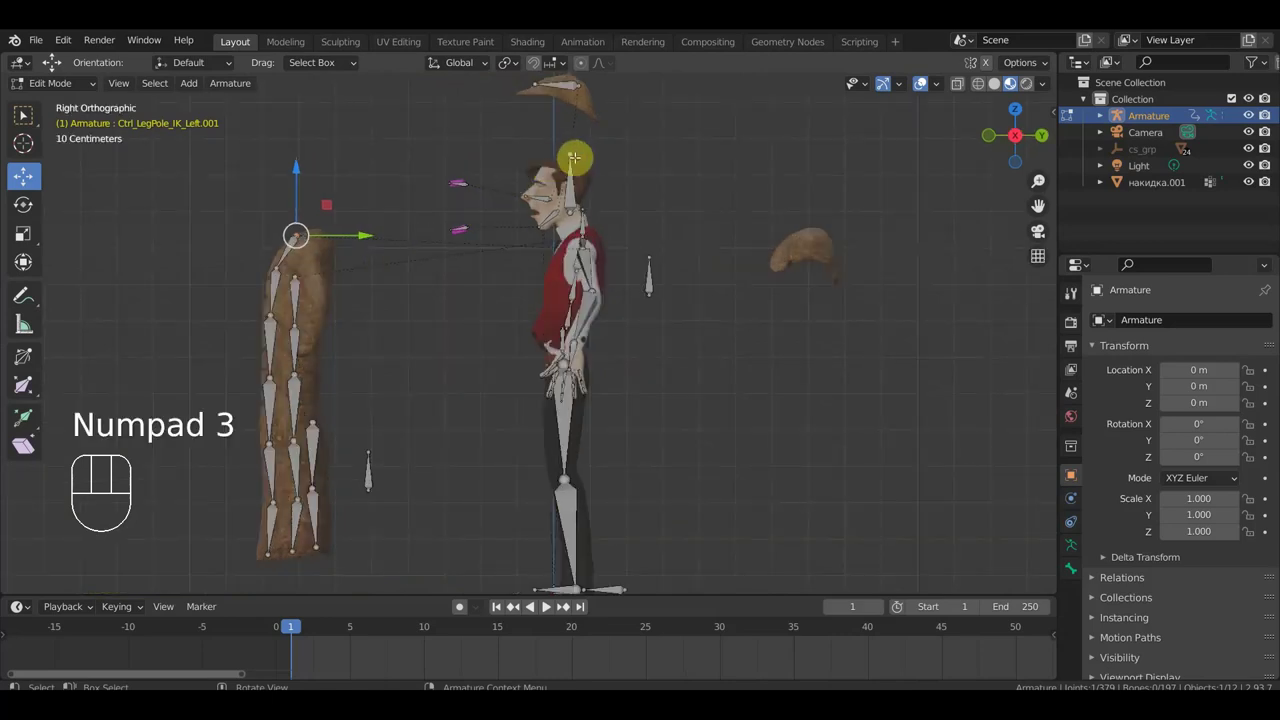
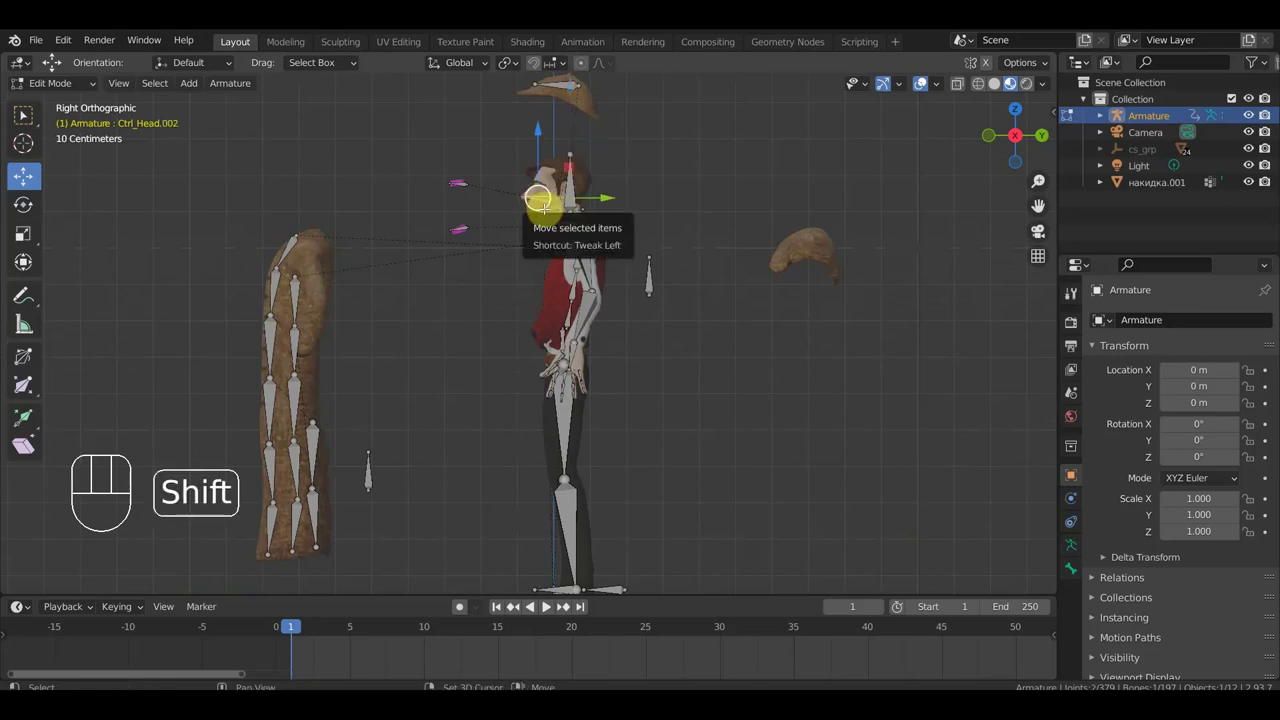
key(shift+d)
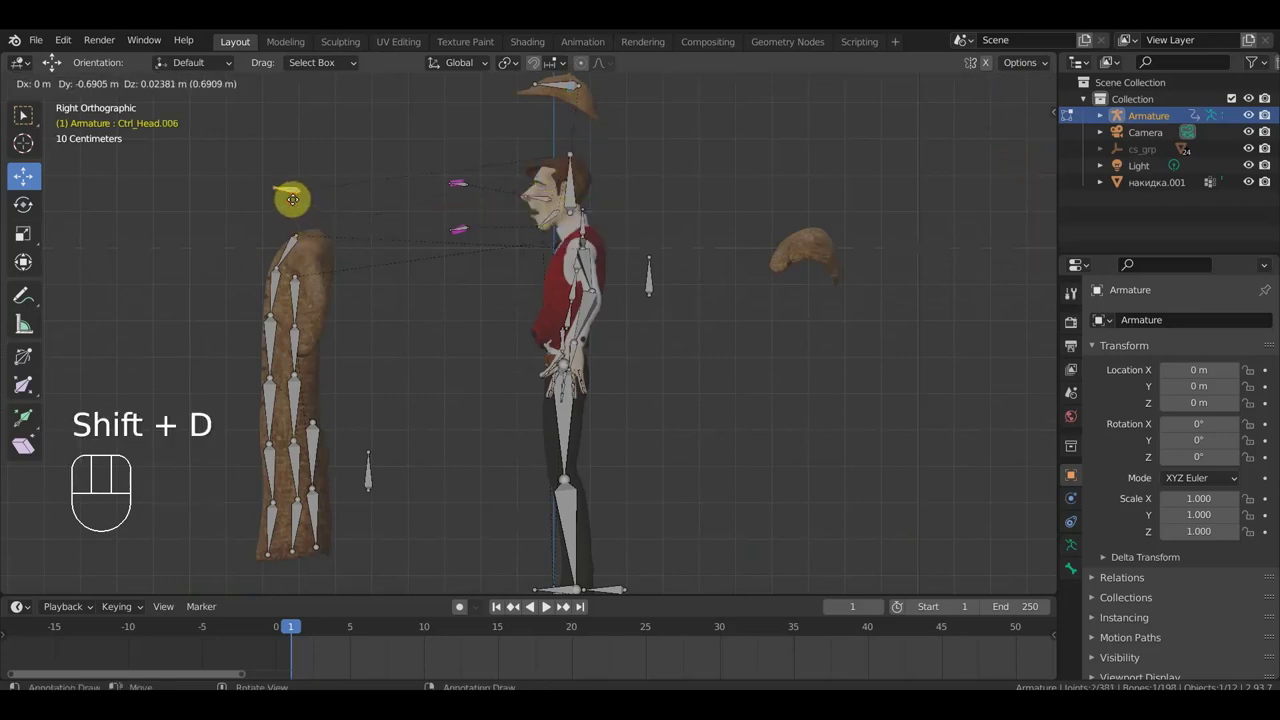
key(alt+p)
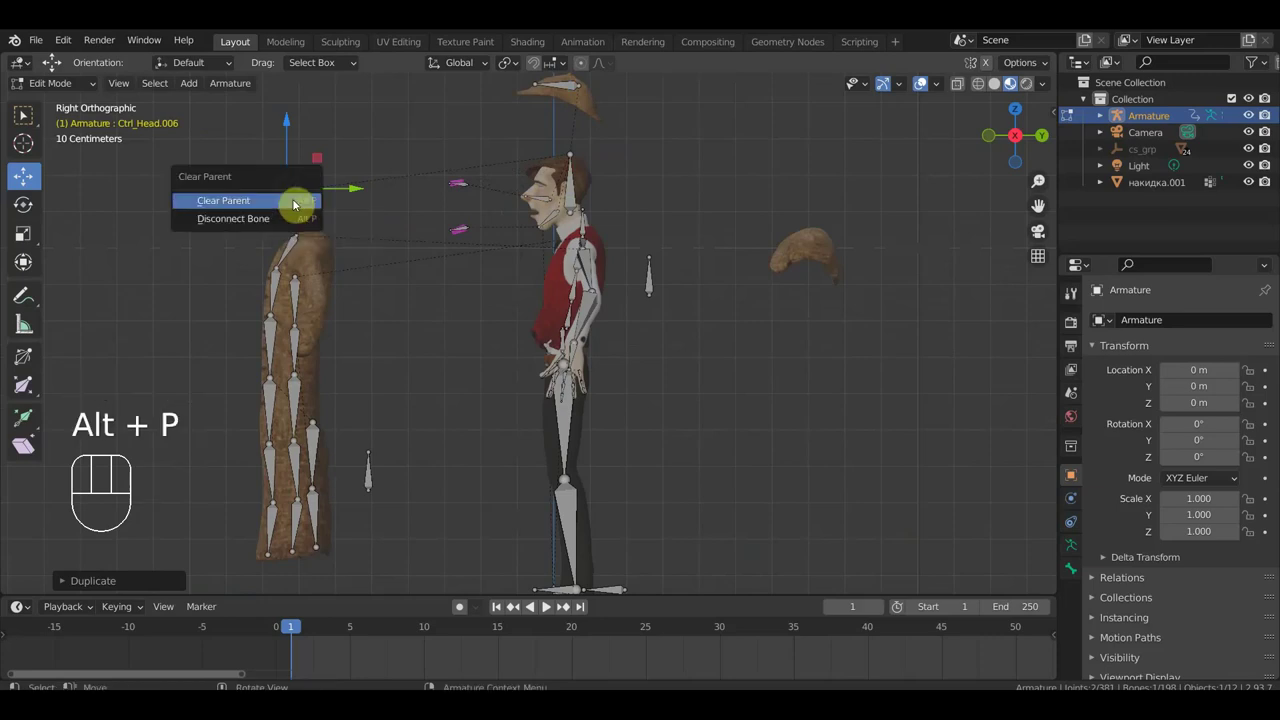
key(alt+p)
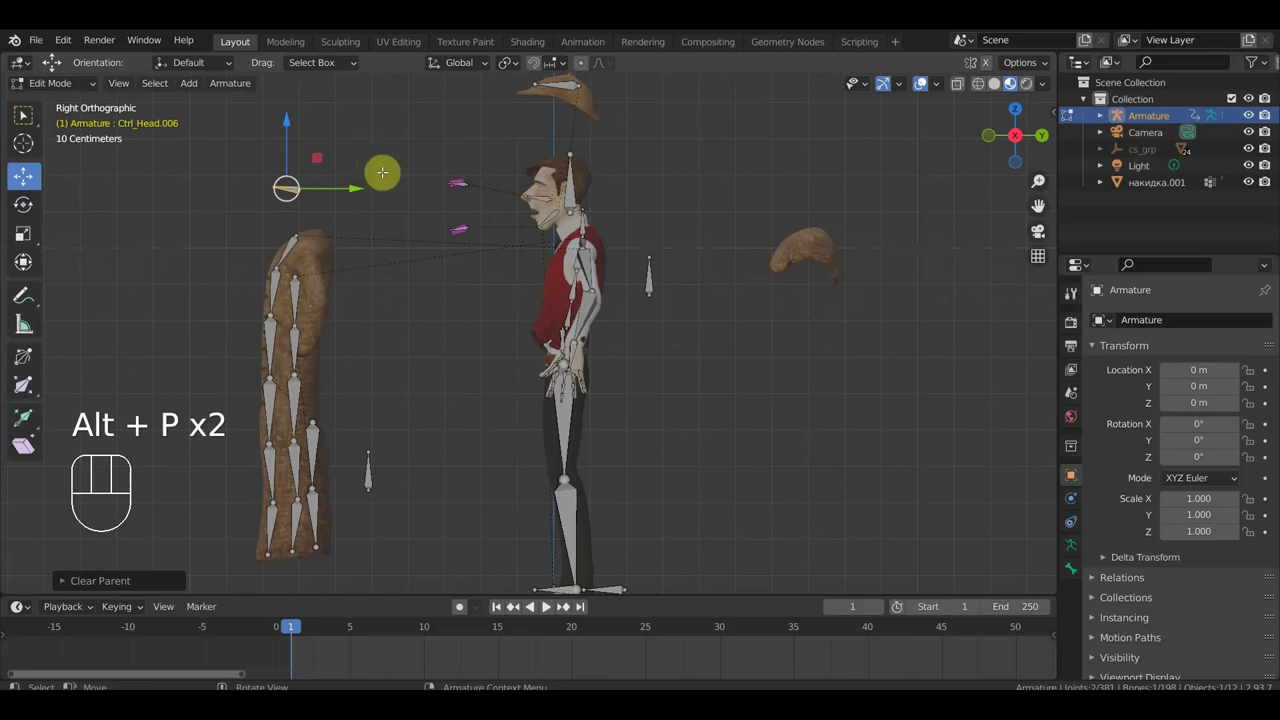
key(alt+p)
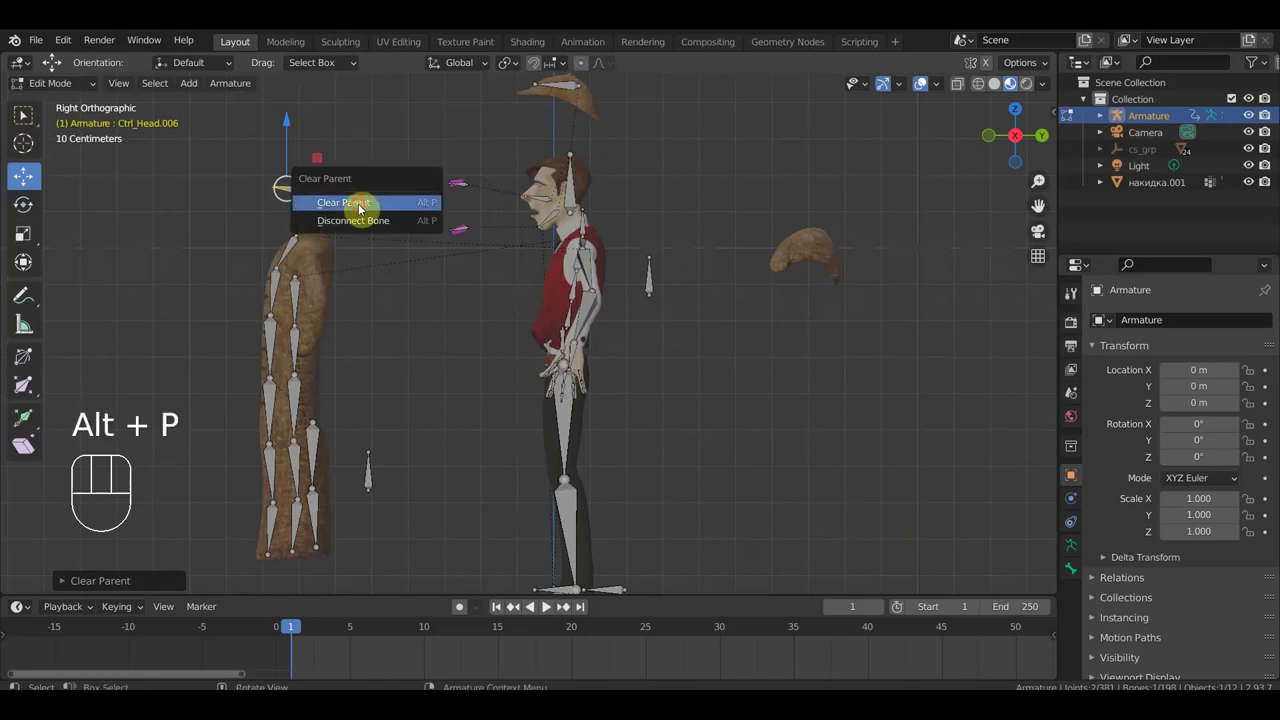
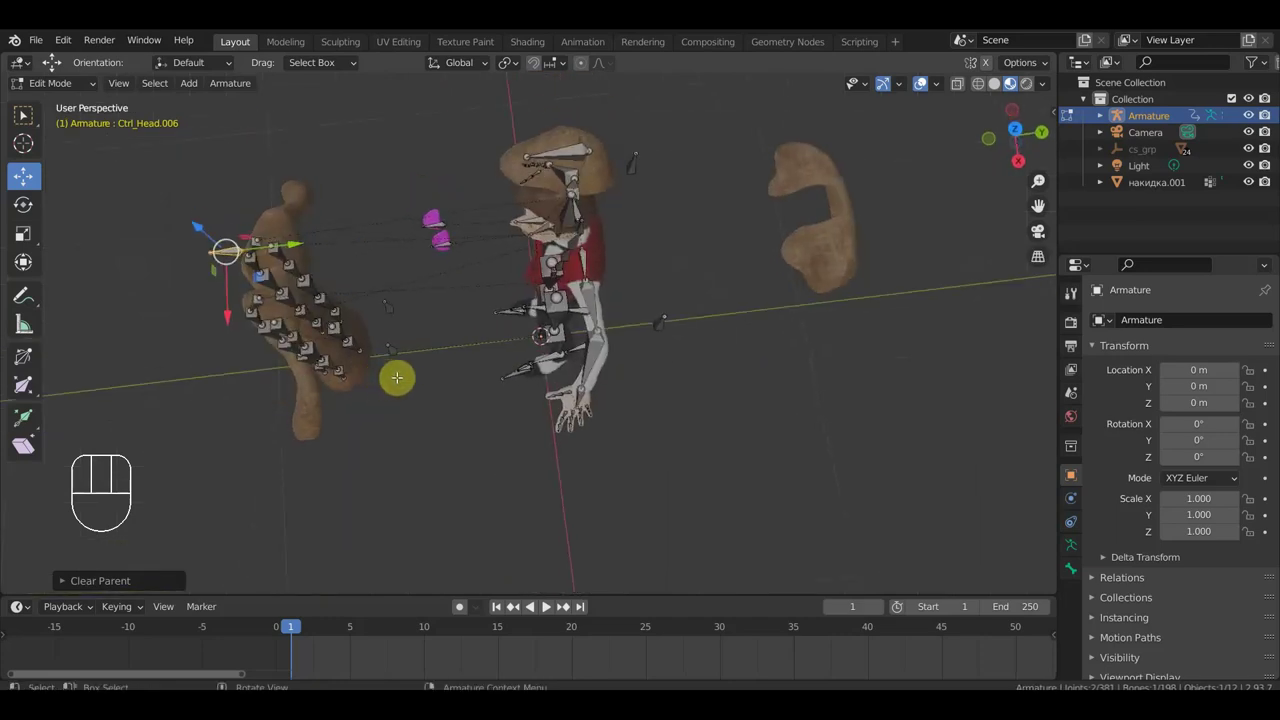
Rotate the duplicated bone while viewing the rig from directly above.
key(KP_7)
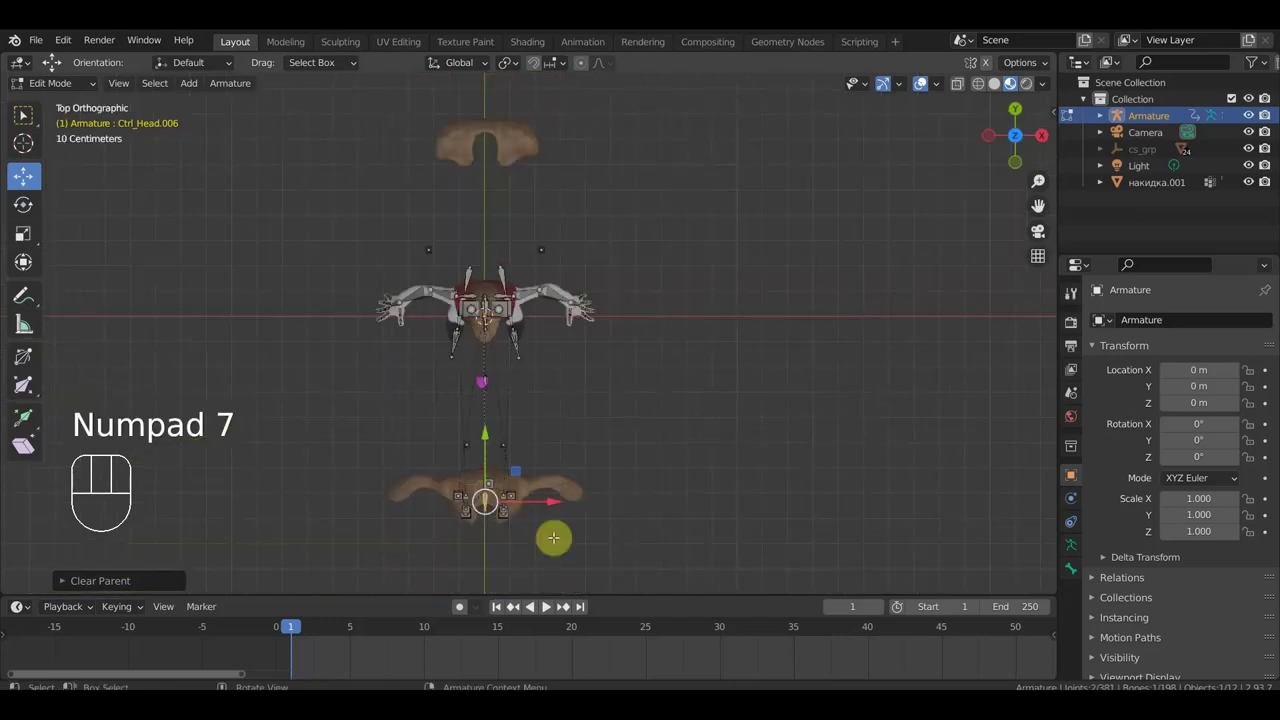
key(r)
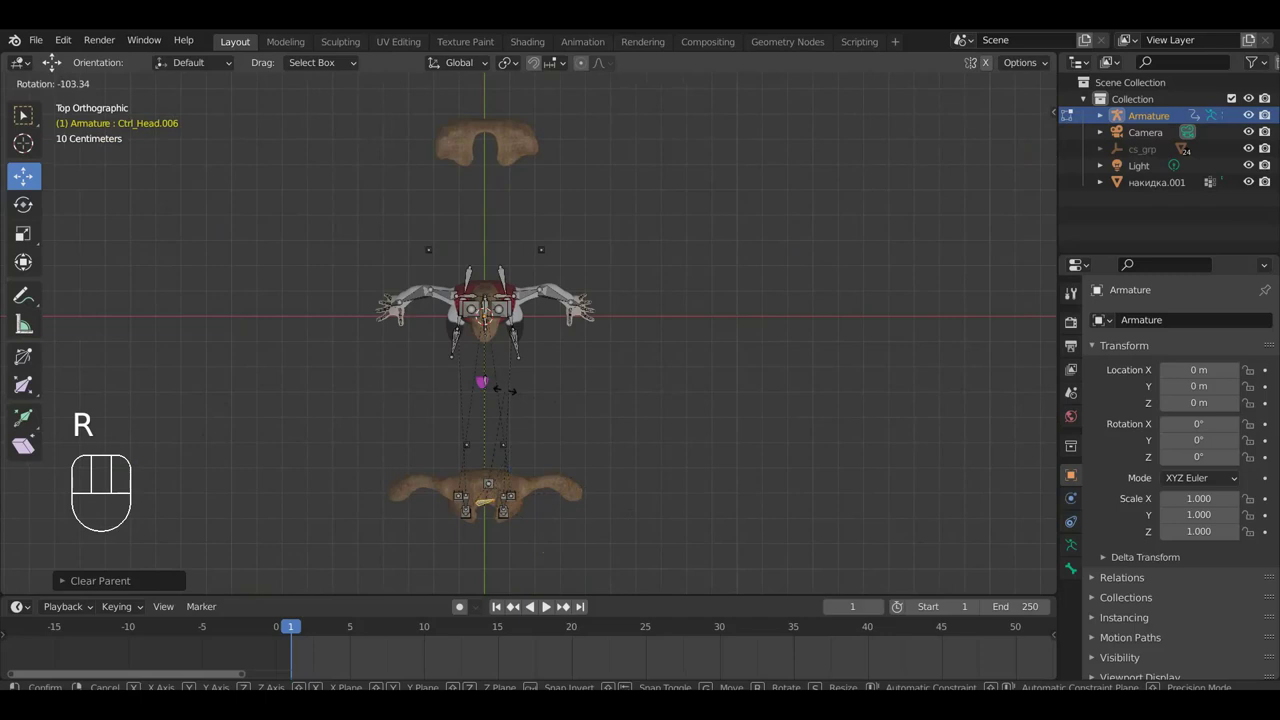
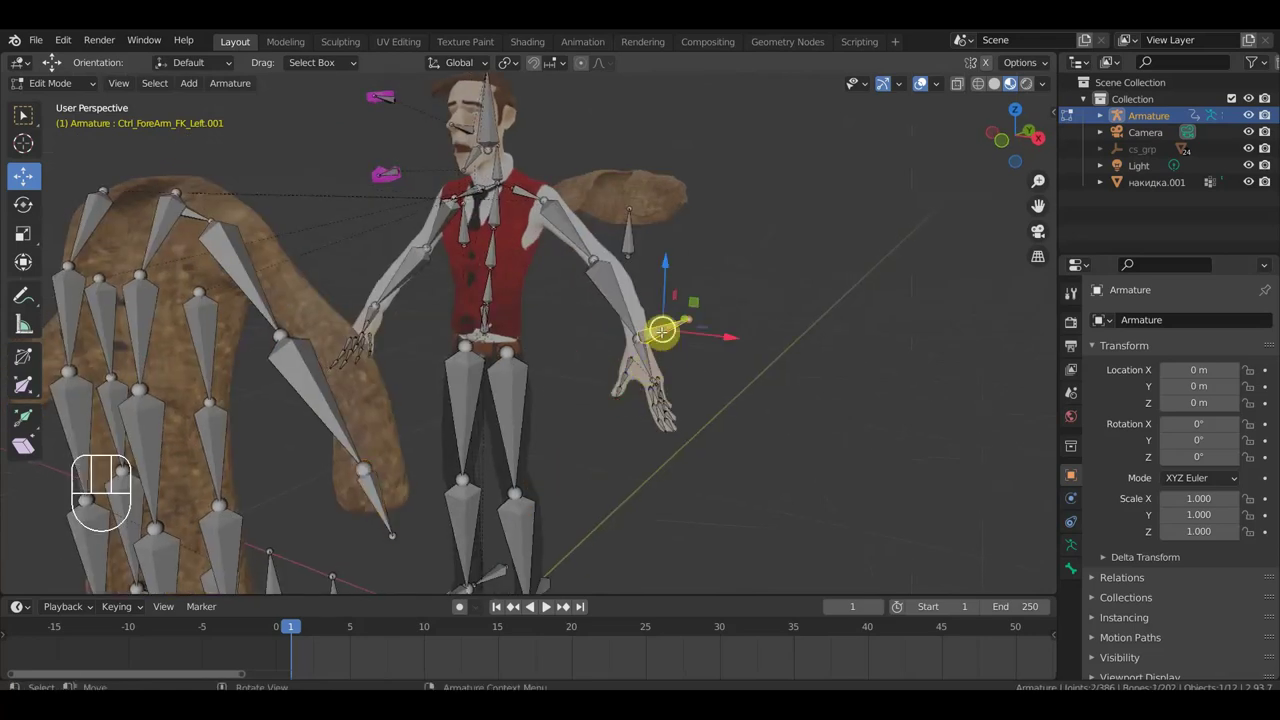
Delete the two stray forearm bones, then undo back through the recent edits.
key(Delete)
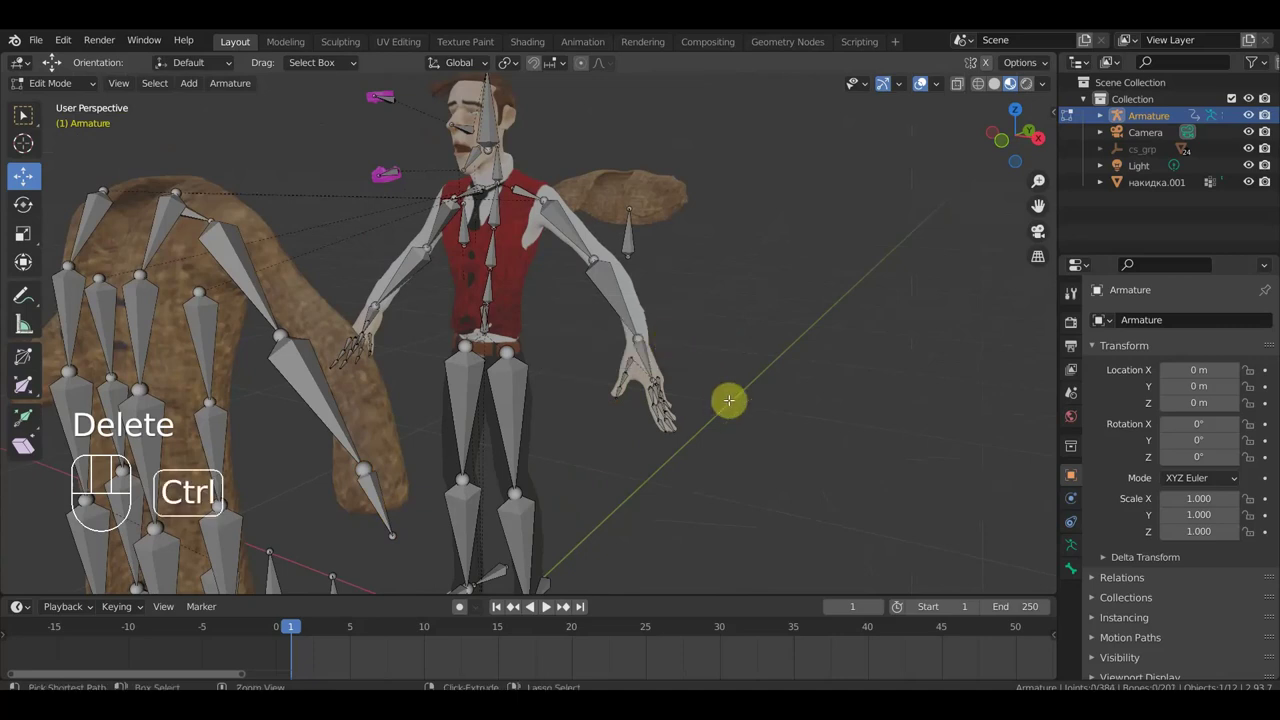
key(ctrl+z)
key(ctrl+z)
key(ctrl+z)
key(ctrl+z)
key(ctrl+z)
key(ctrl+z)
key(ctrl+z)
key(ctrl+z)
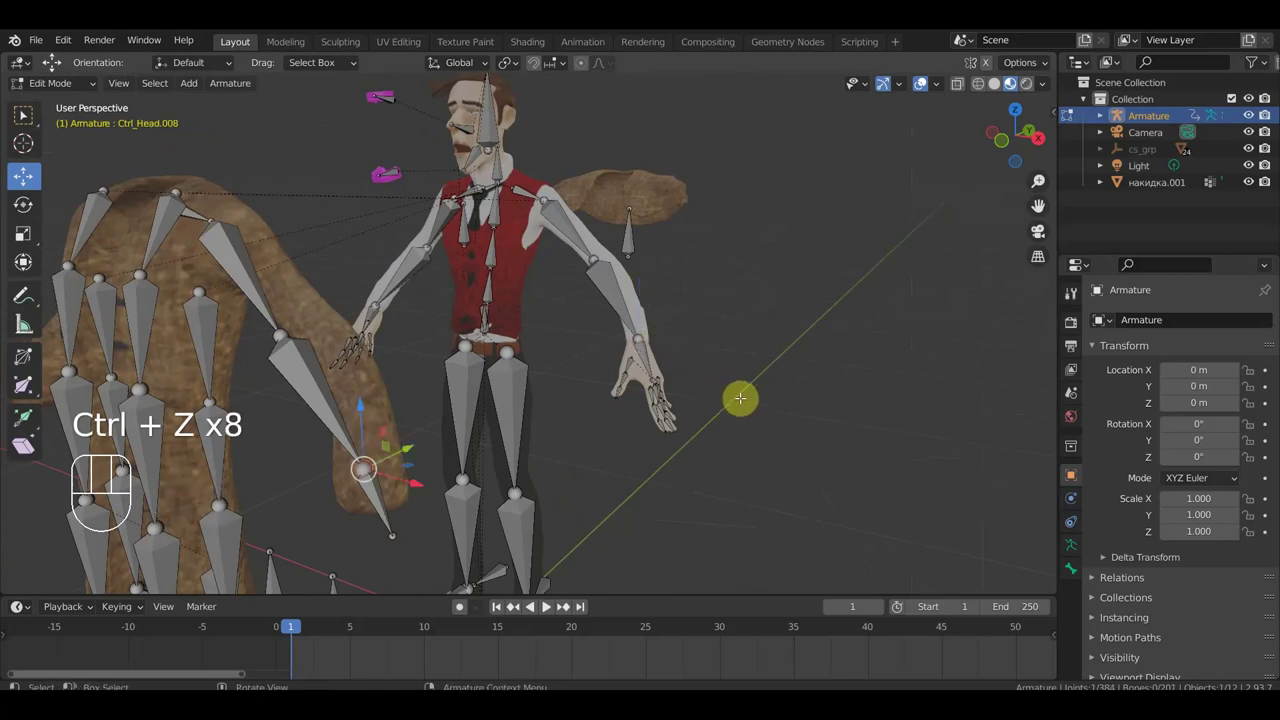
Extrude a new bone from the left wrist in front view and parent both shoulder bones keeping their offsets.
key(KP_1)
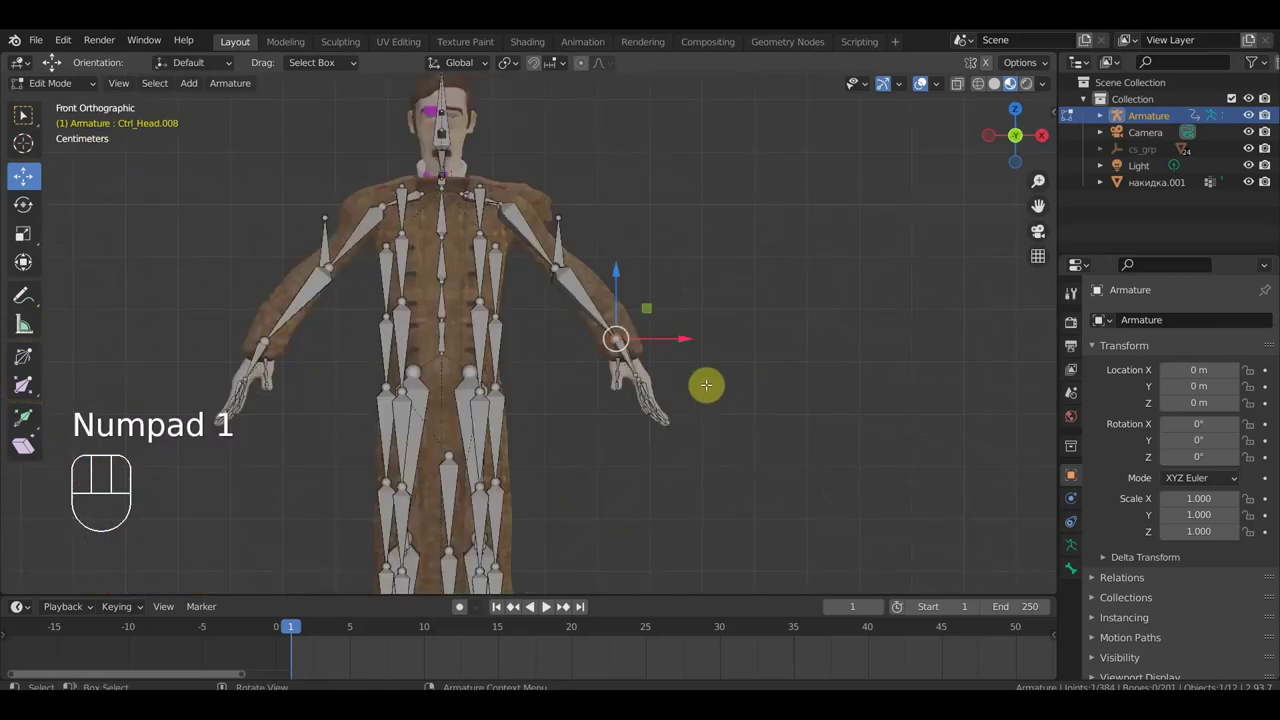
key(e)
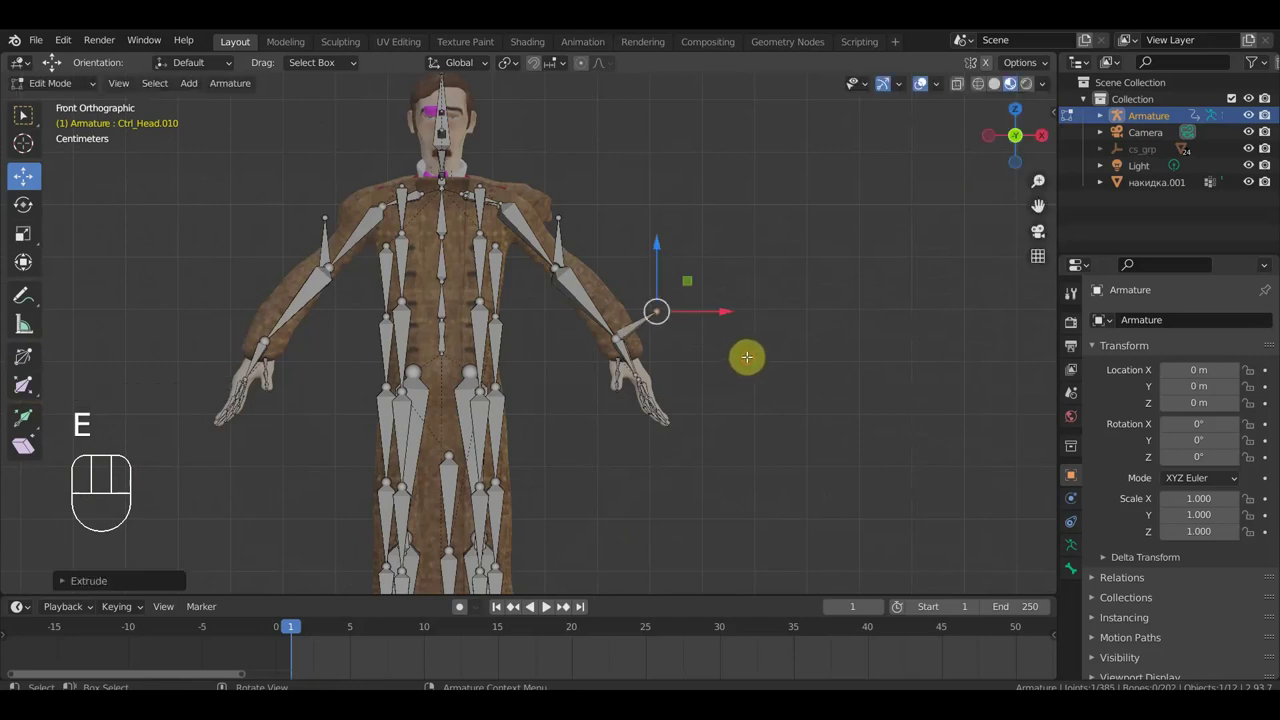
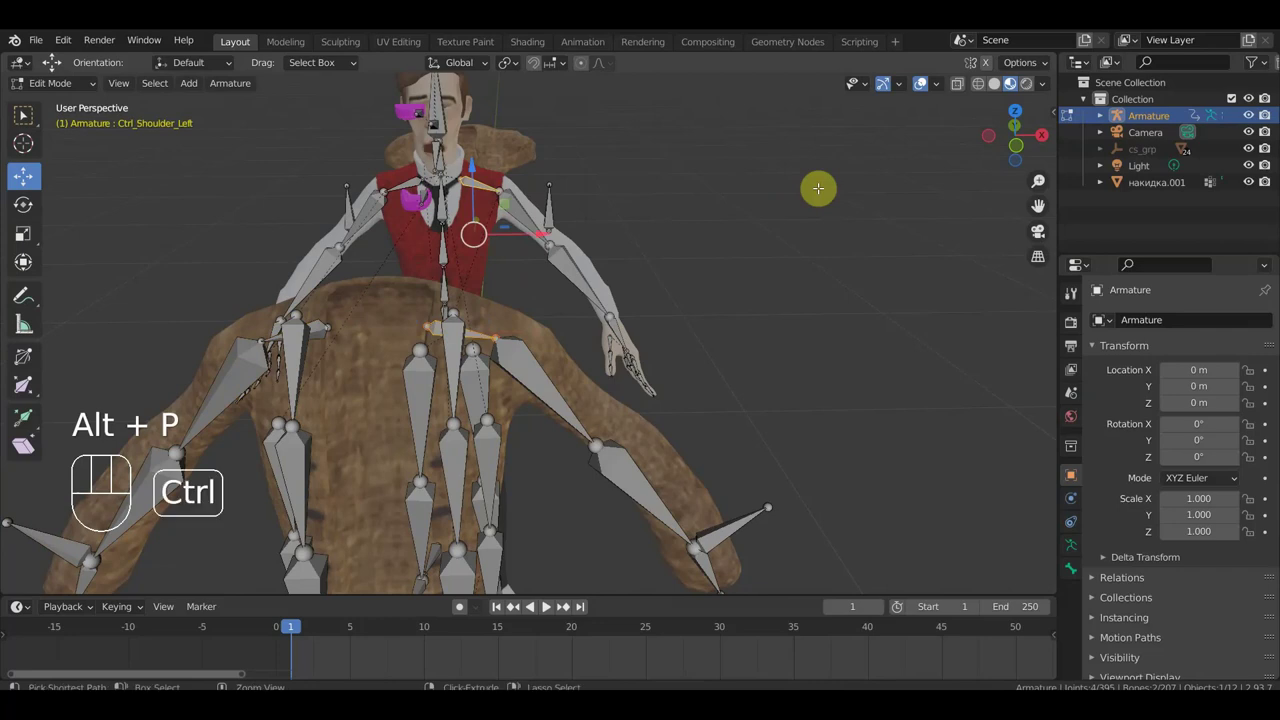
key(ctrl+p)
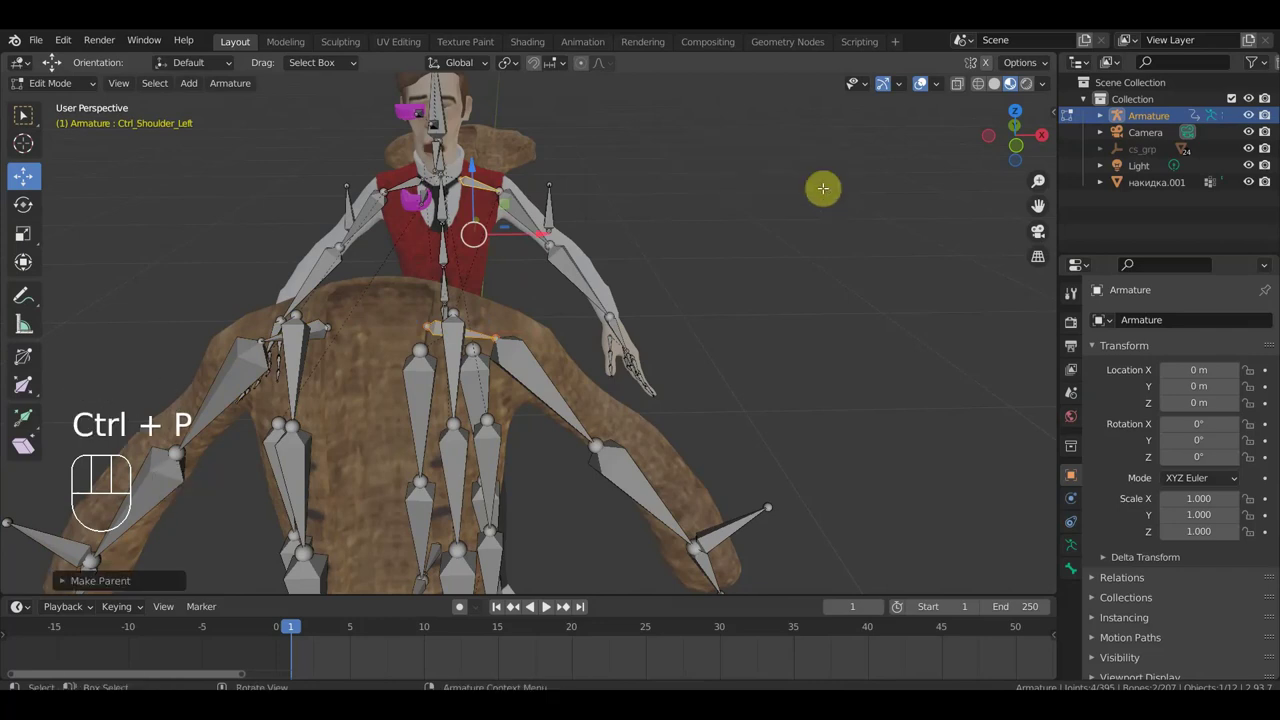
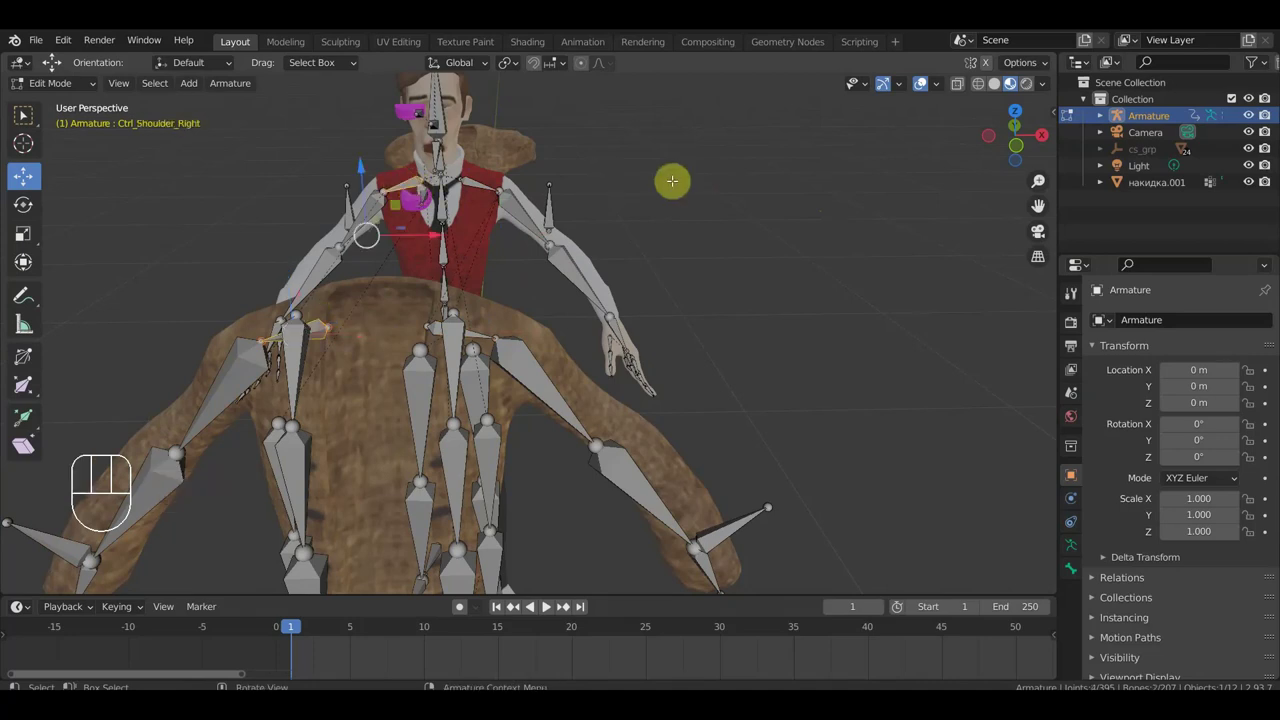
key(ctrl+p)
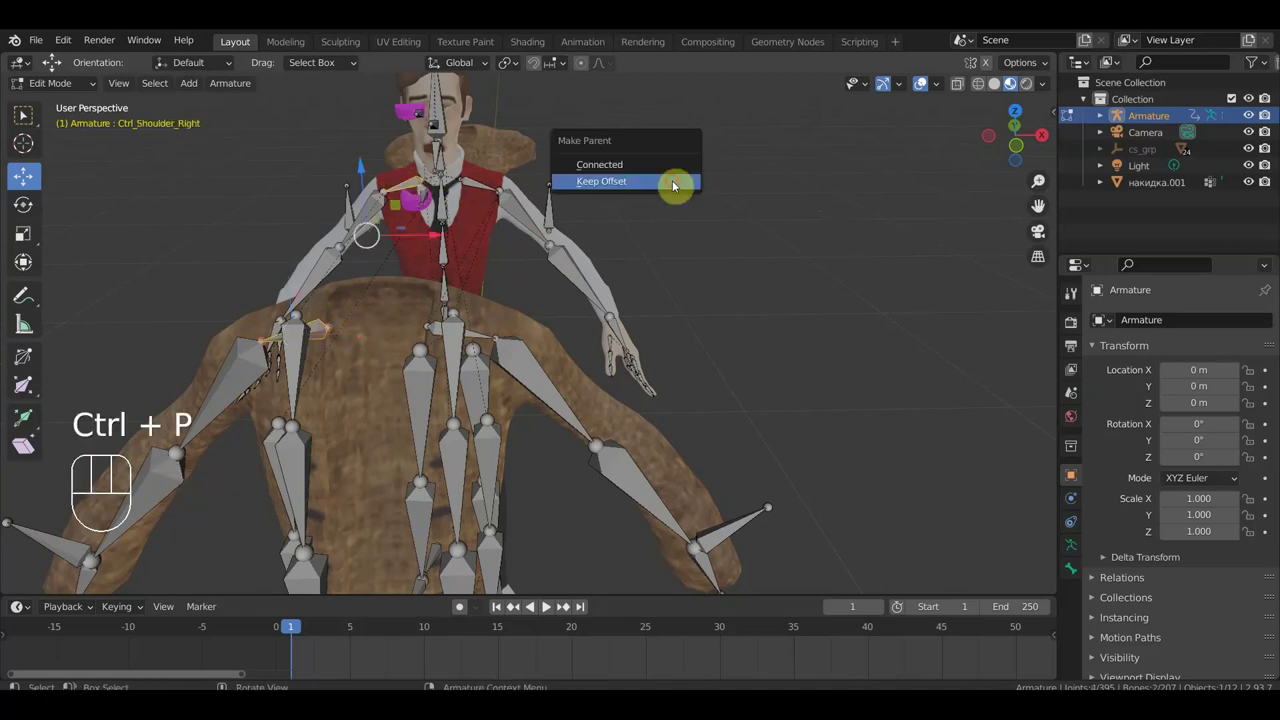
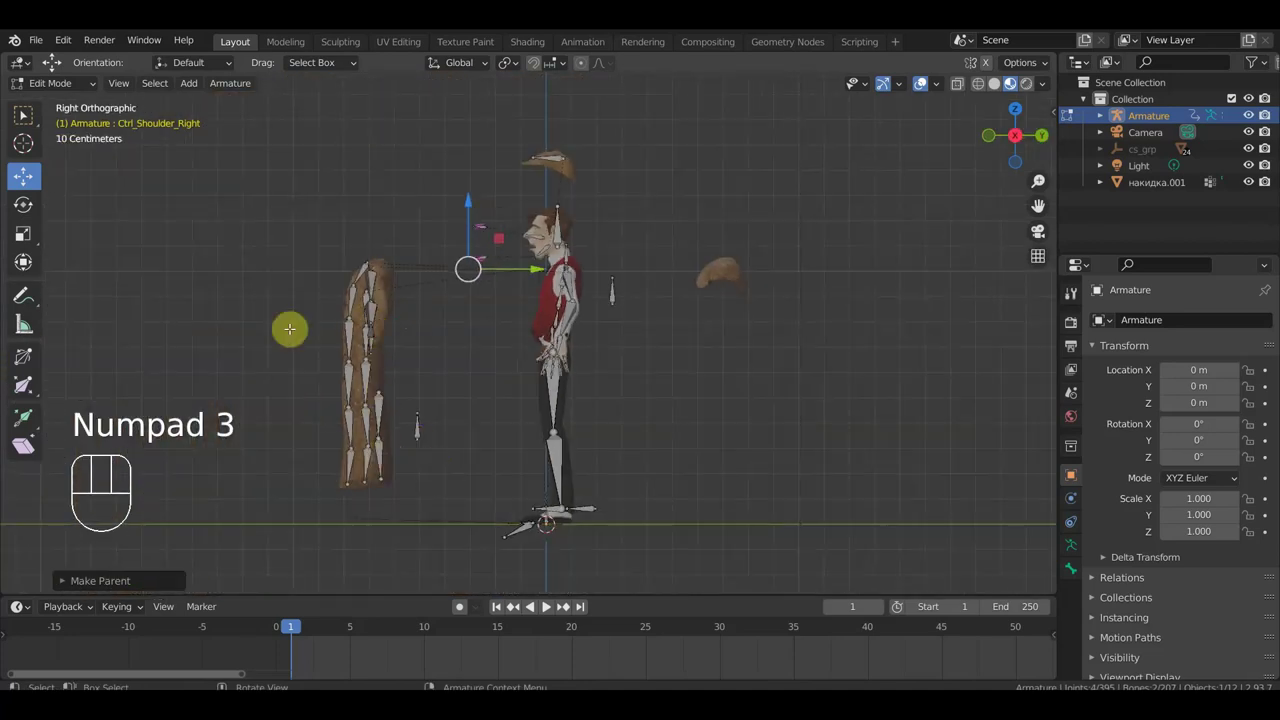
In Object Mode parent the coat mesh to the armature with automatic weights, then return to Pose Mode.
click(74, 96)
drag(74, 86, 66, 106)
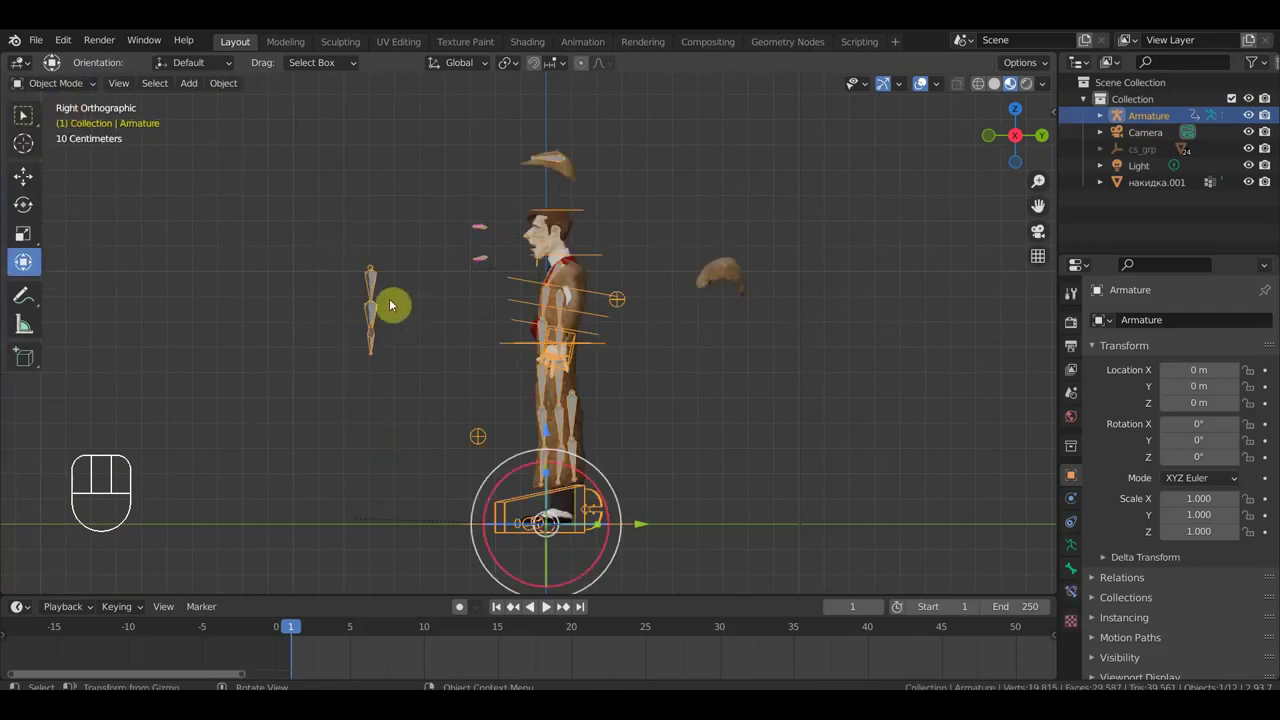
drag(392, 302, 423, 309)
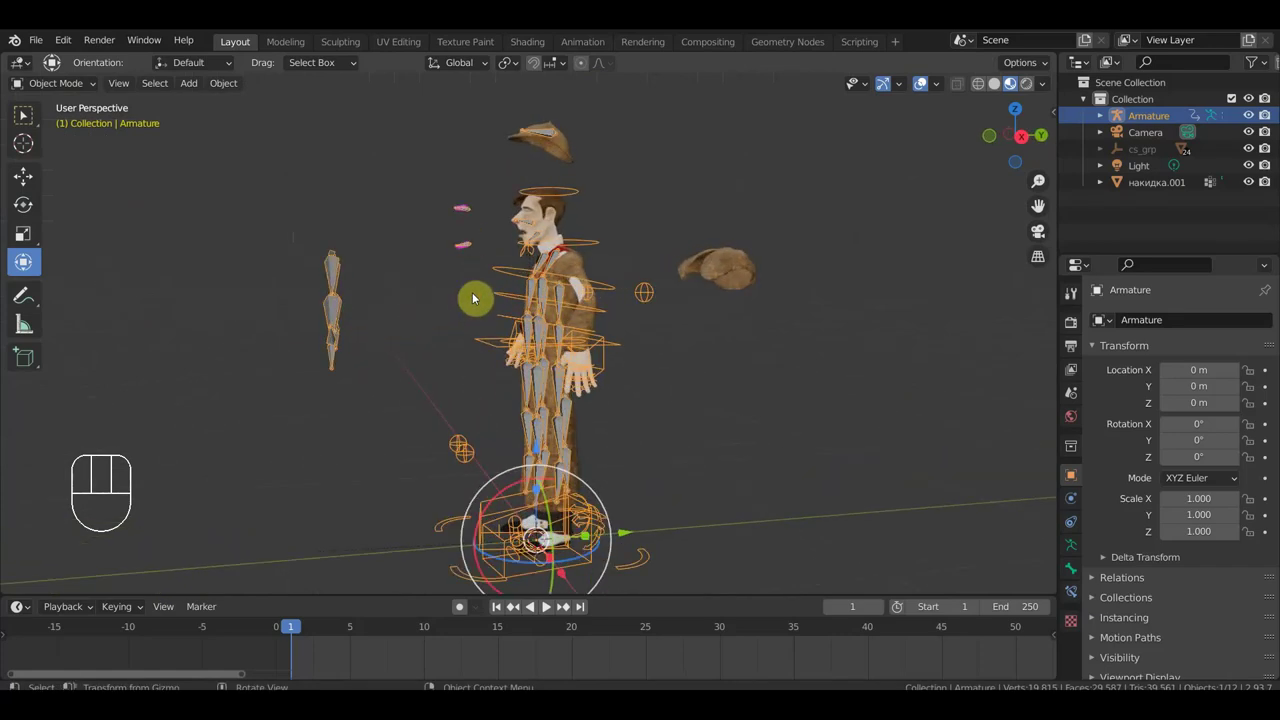
click(584, 264)
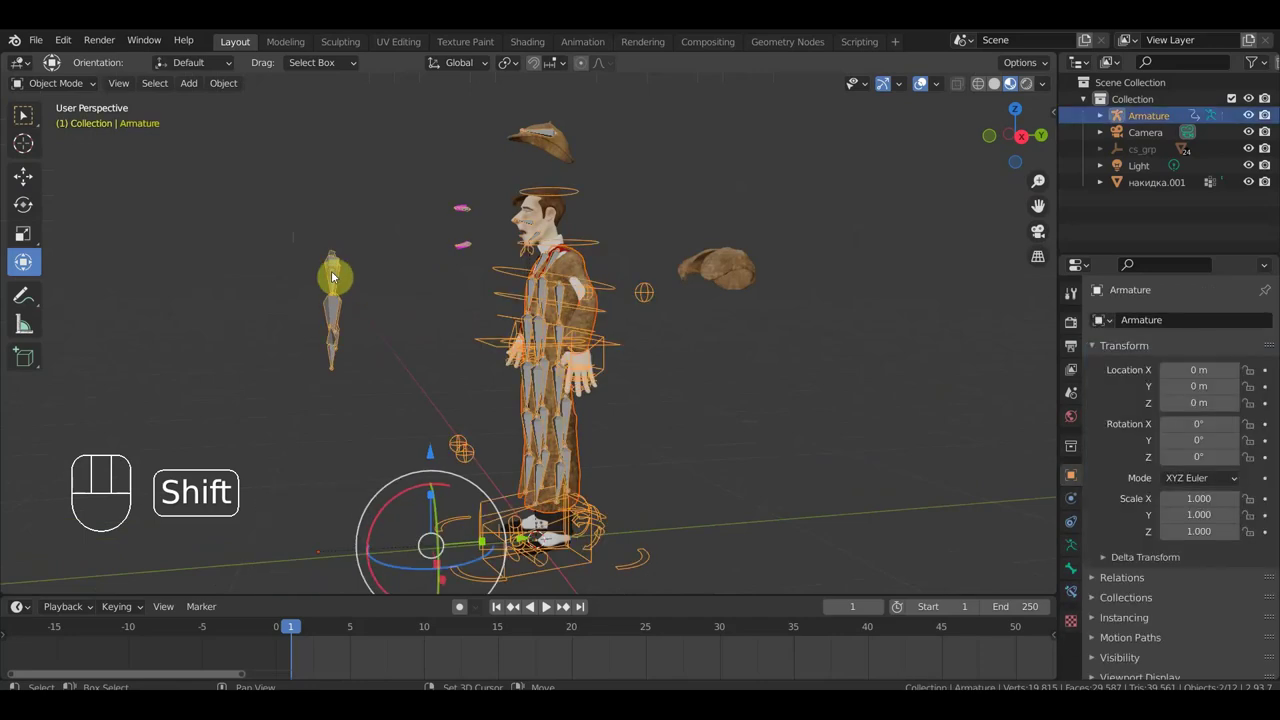
key(ctrl+p)
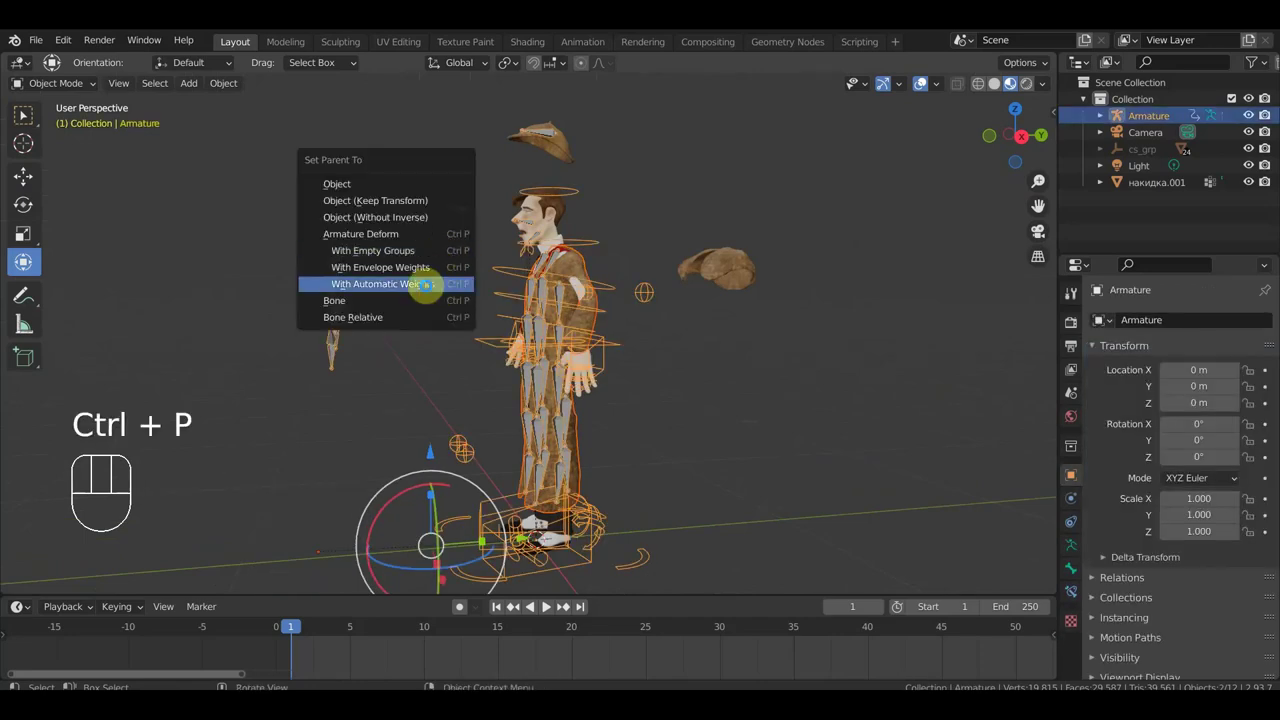
middle_click(437, 290)
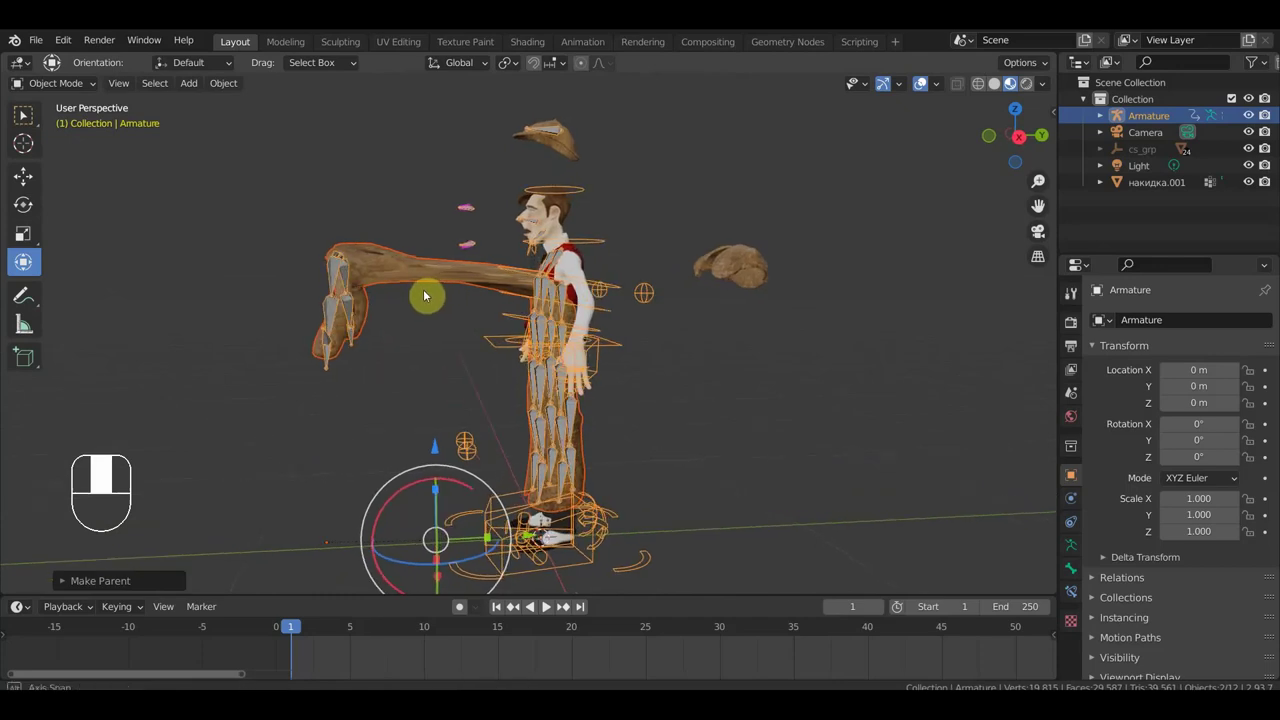
drag(63, 85, 173, 204)
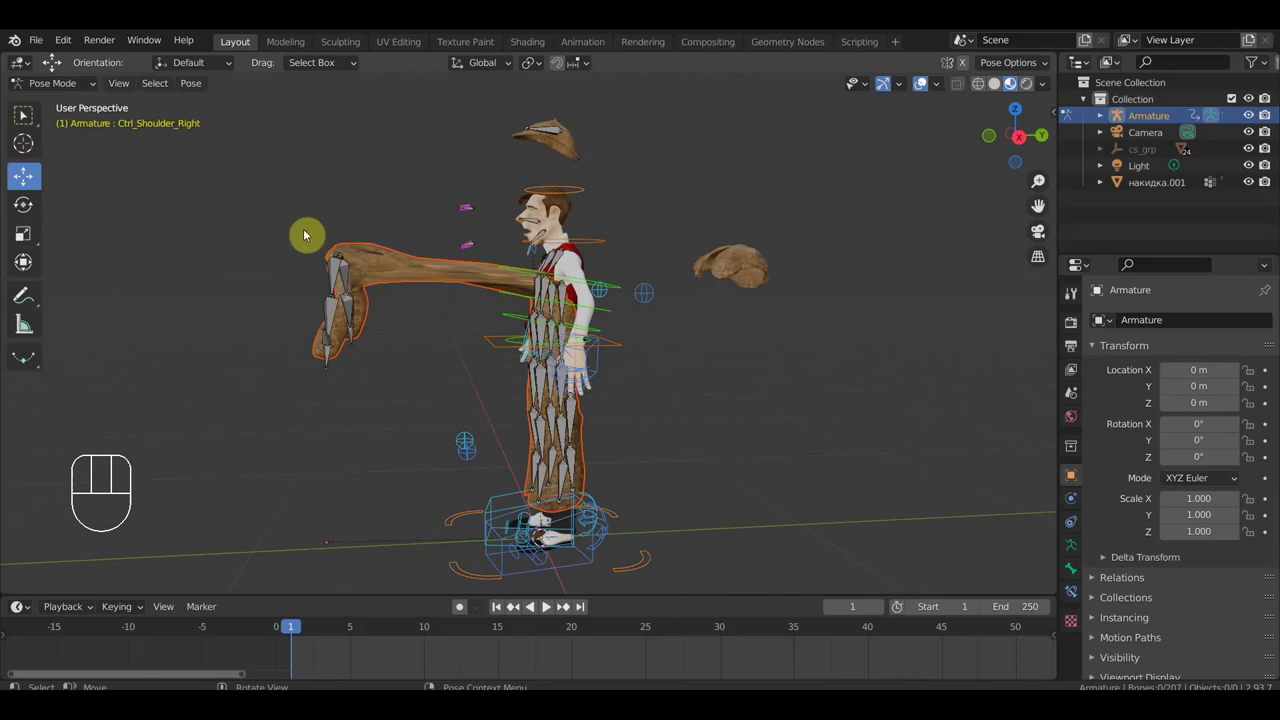
Inspect the coat's tip bones from the side, then face the character and zoom onto the left hand.
drag(389, 275, 423, 277)
click(347, 286)
drag(321, 281, 373, 286)
key(KP_3)
drag(413, 254, 411, 242)
drag(427, 294, 583, 302)
drag(567, 320, 423, 327)
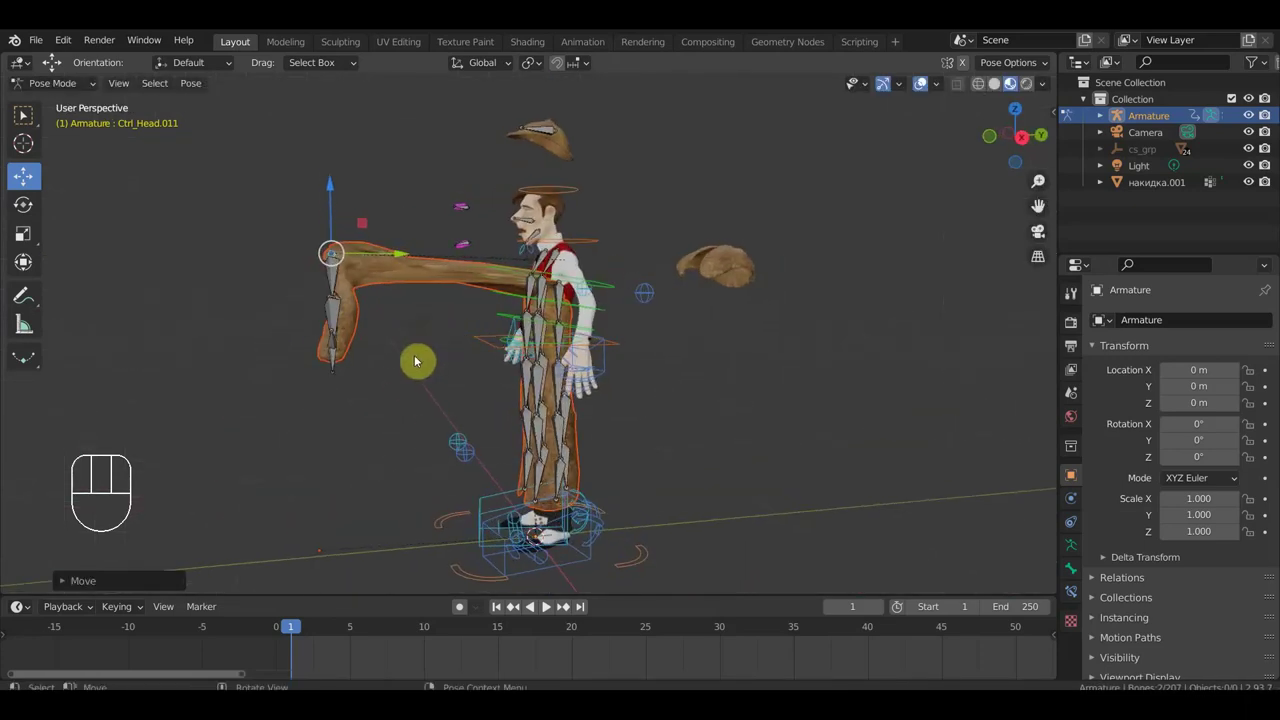
click(375, 419)
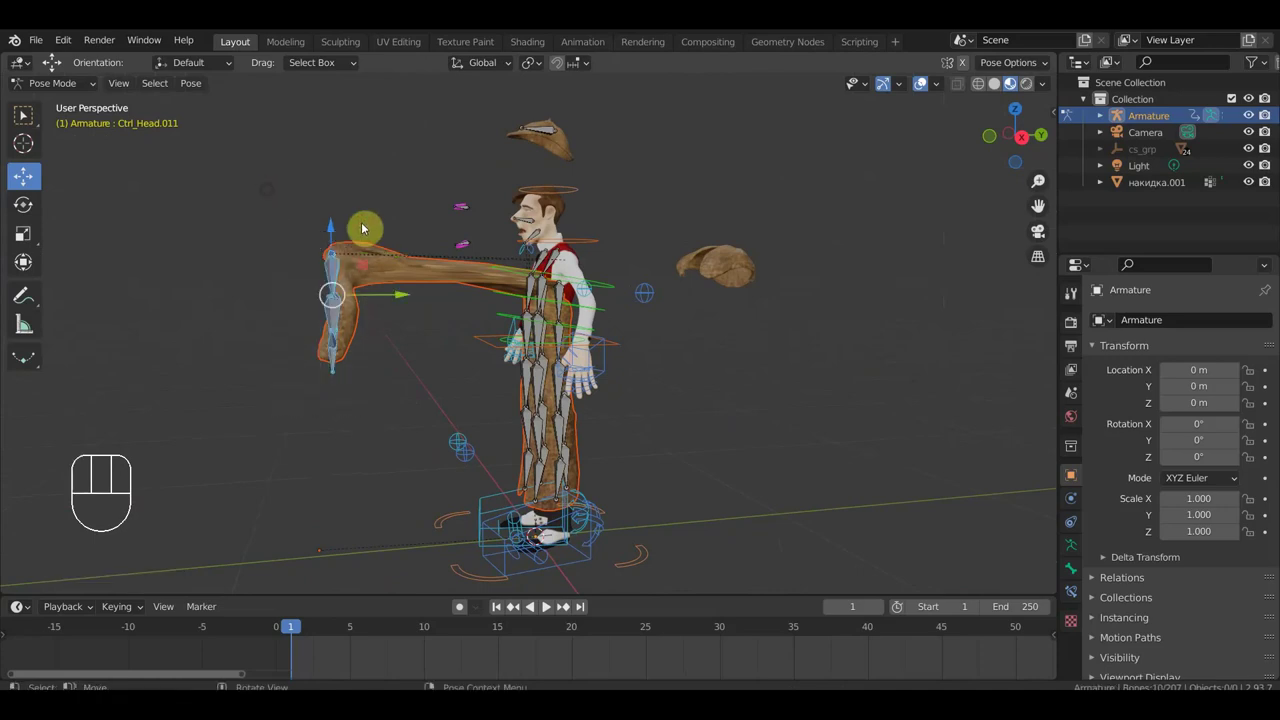
drag(403, 294, 626, 303)
drag(639, 309, 818, 317)
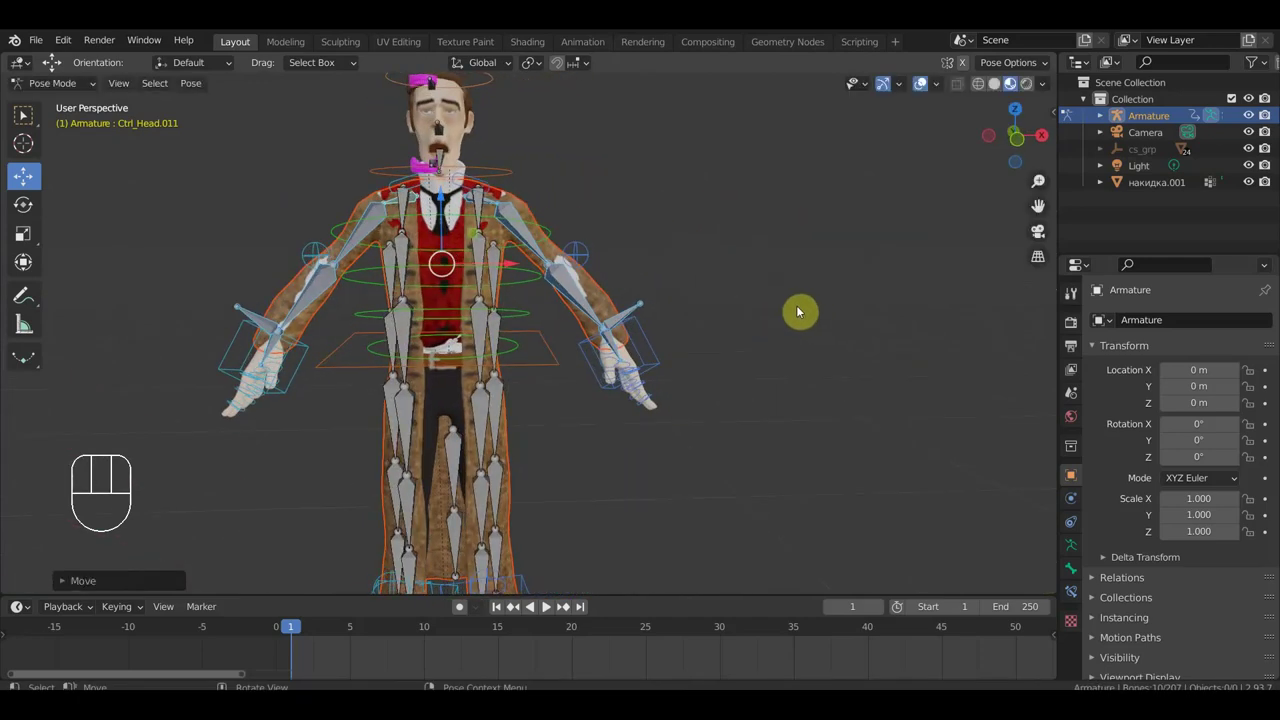
drag(690, 325, 627, 314)
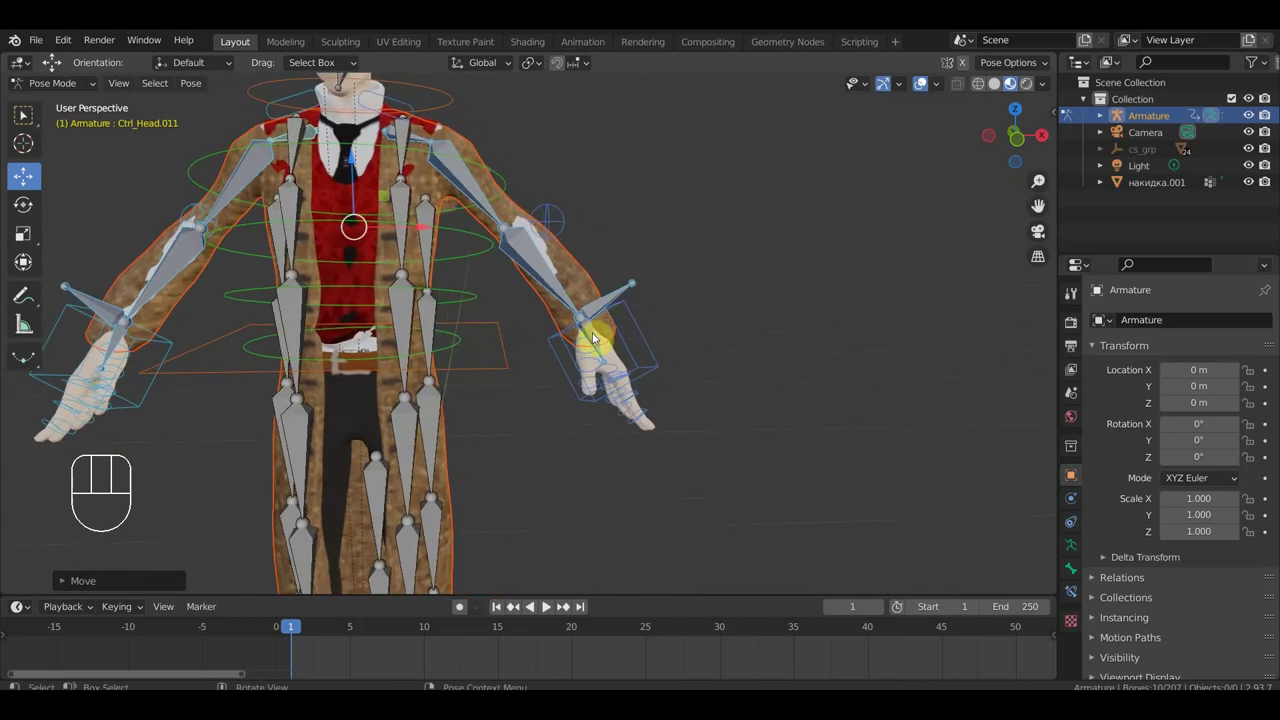
drag(595, 337, 610, 339)
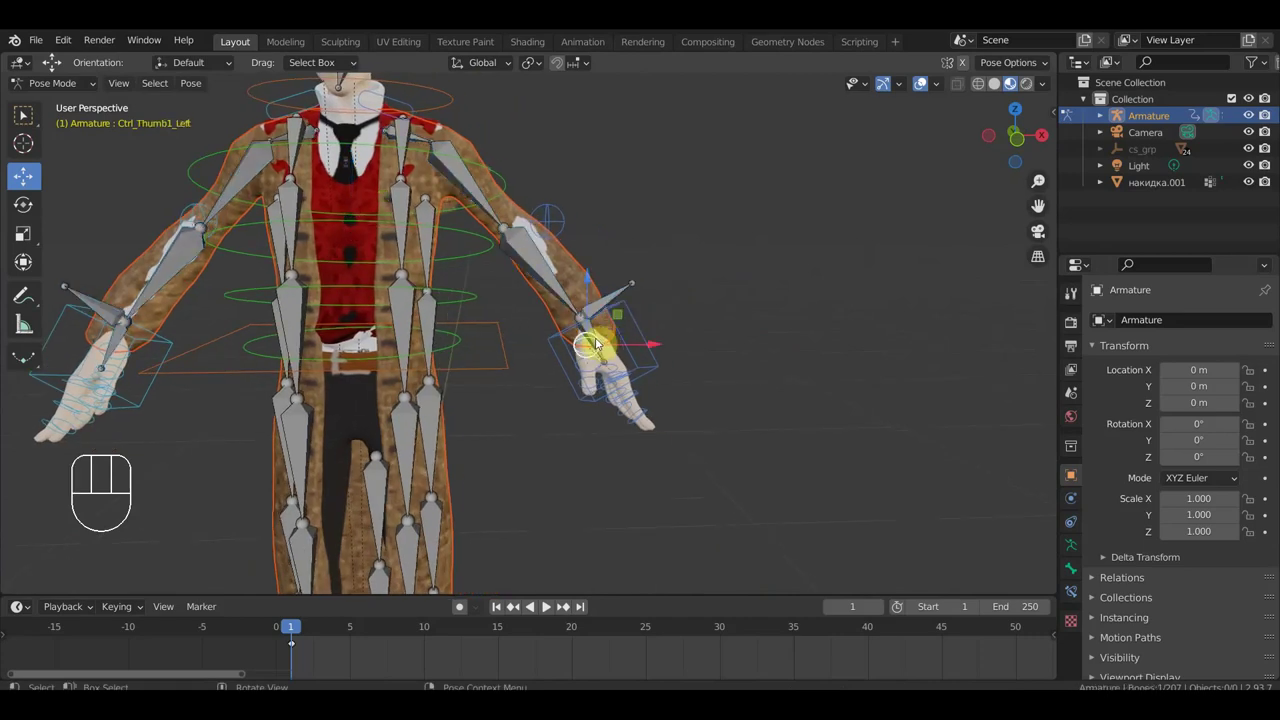
Parent the new left-wrist bone to the hand IK control as a Bone parent.
click(597, 330)
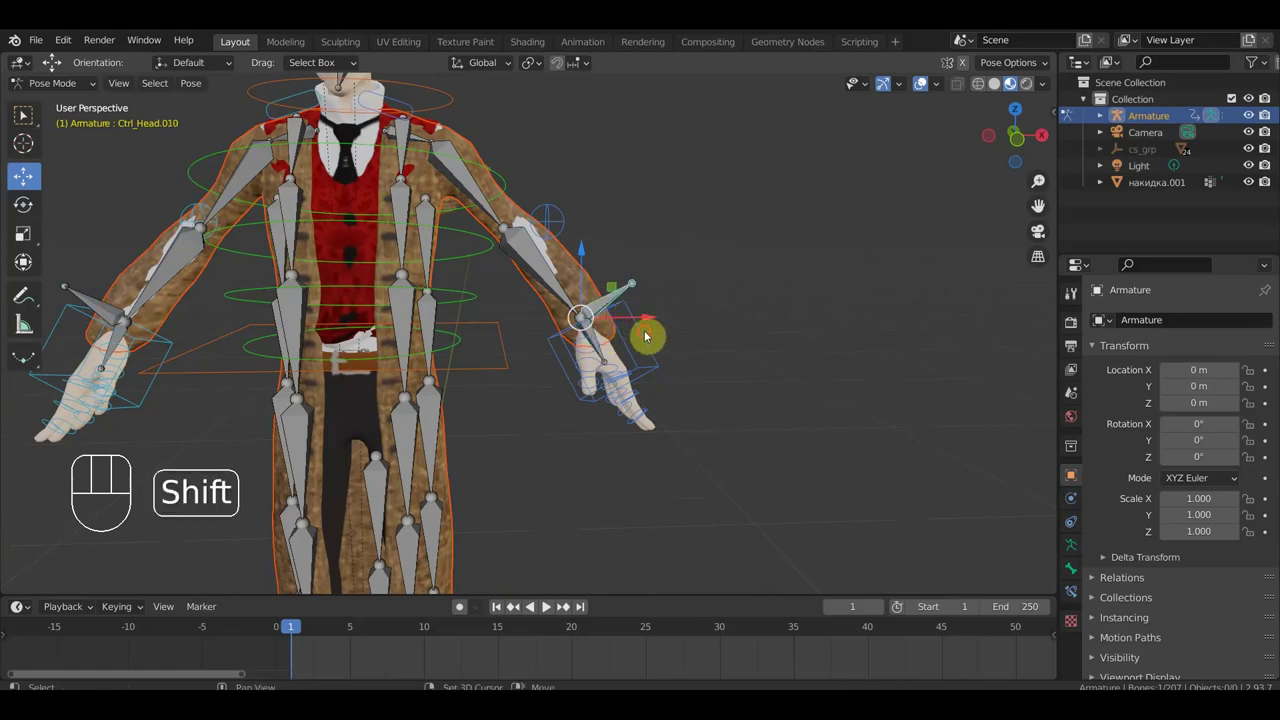
key(ctrl+p)
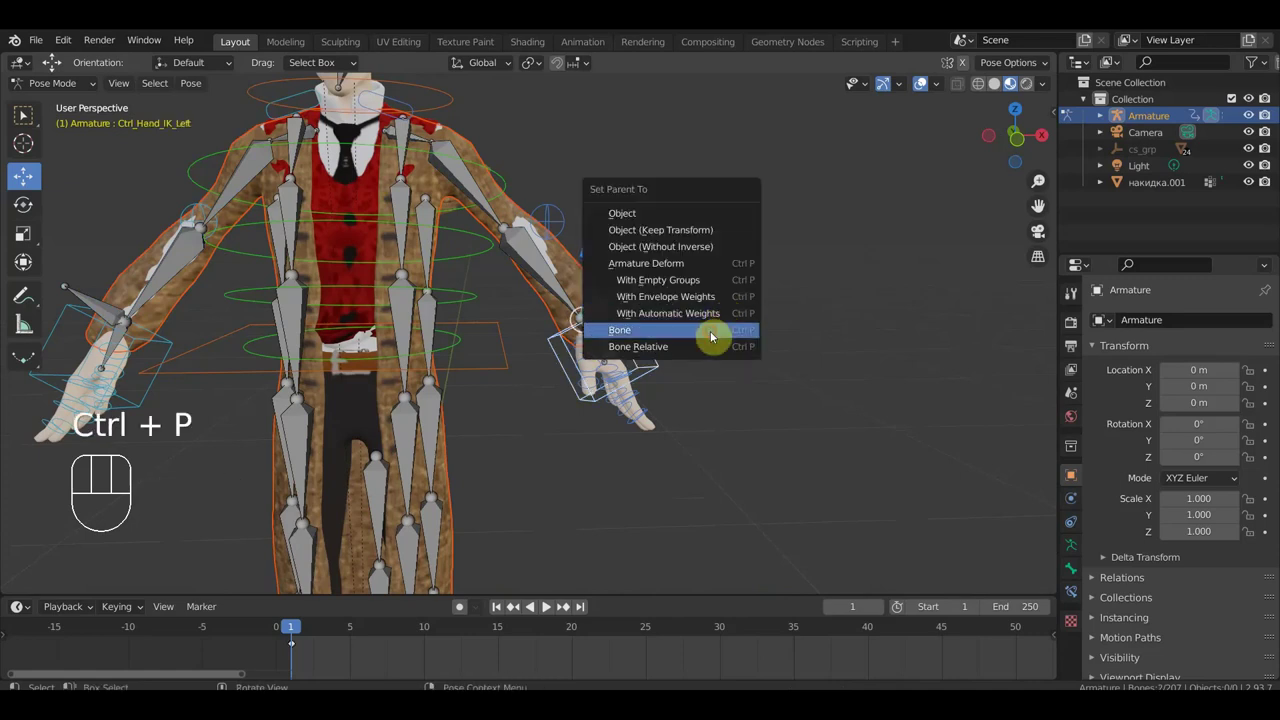
drag(677, 345, 517, 387)
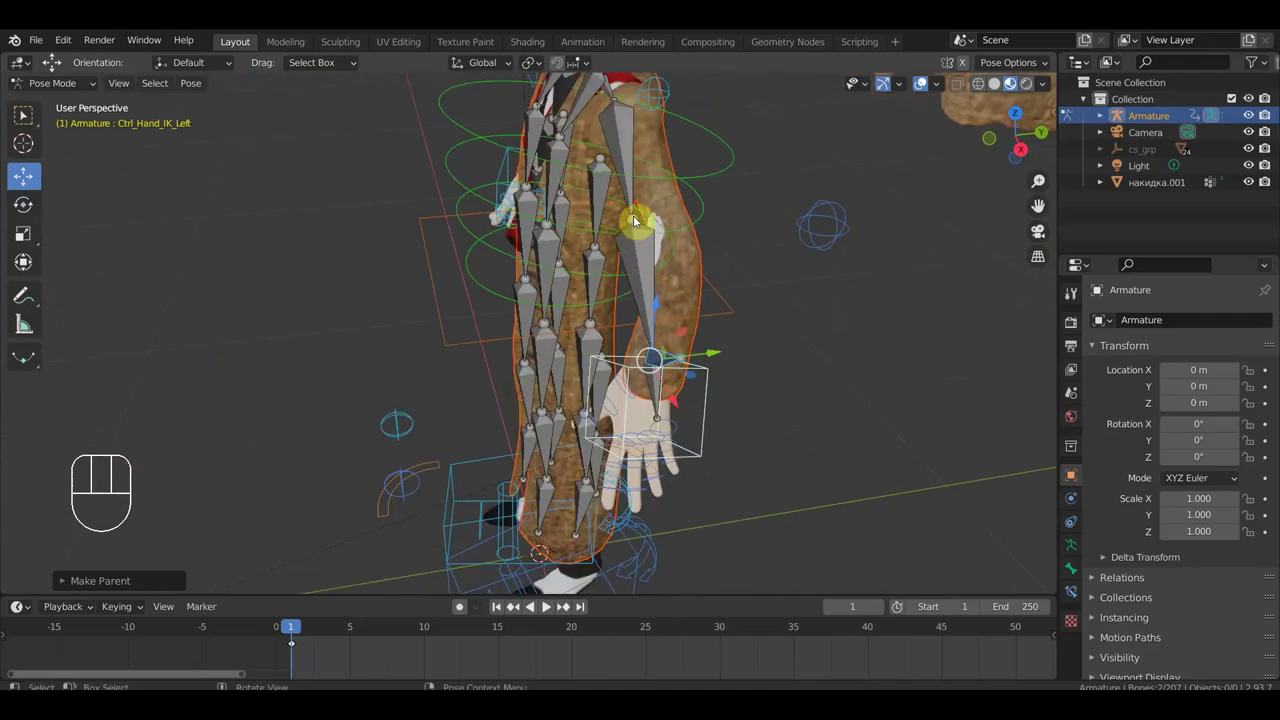
click(639, 219)
drag(667, 241, 817, 188)
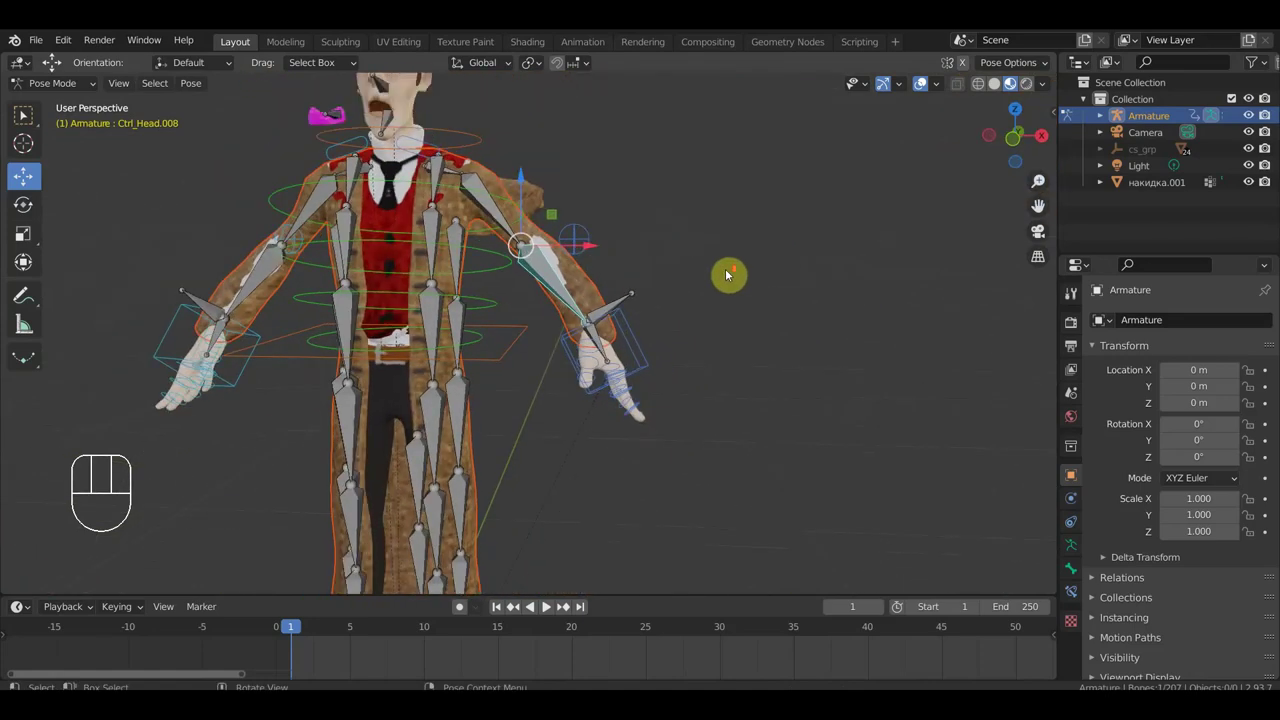
drag(733, 286, 743, 294)
Test by moving Ctrl_Hand_IK_Left so the sleeve bends, then undo the test moves.
click(634, 344)
key(g)
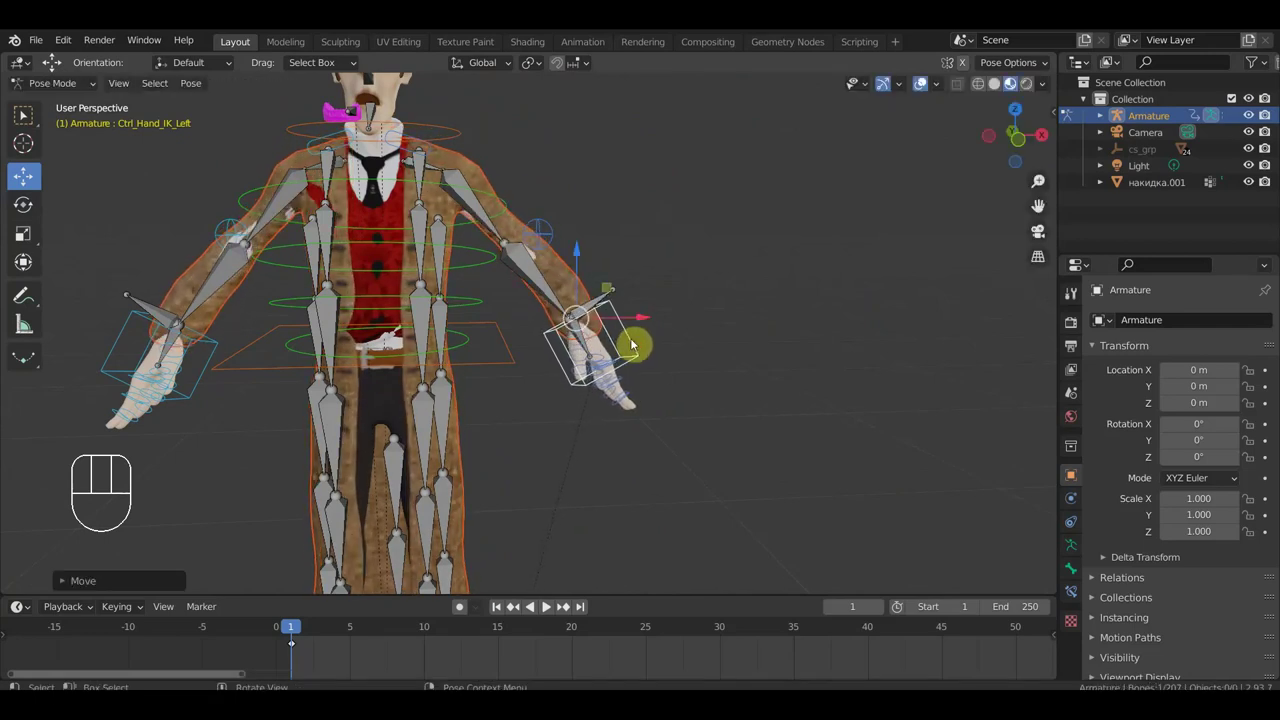
key(ctrl+z)
key(ctrl+z)
key(ctrl+z)
key(ctrl+z)
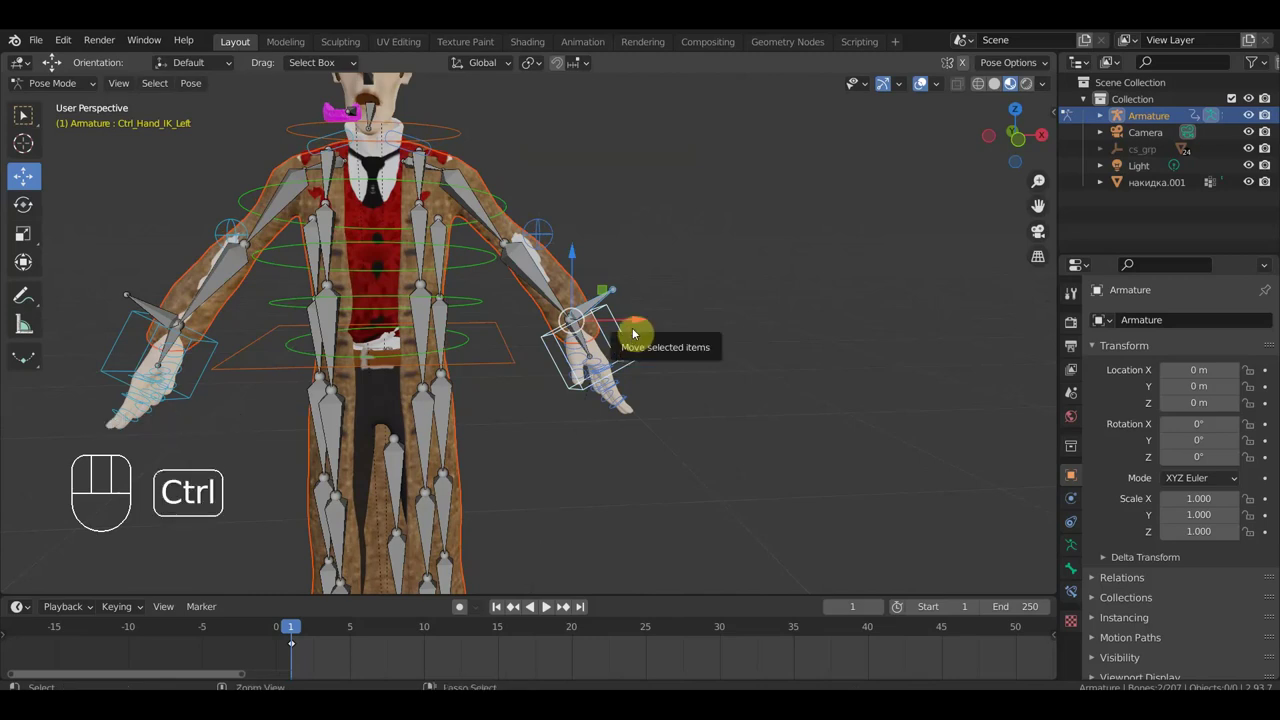
key(ctrl+z)
key(ctrl+z)
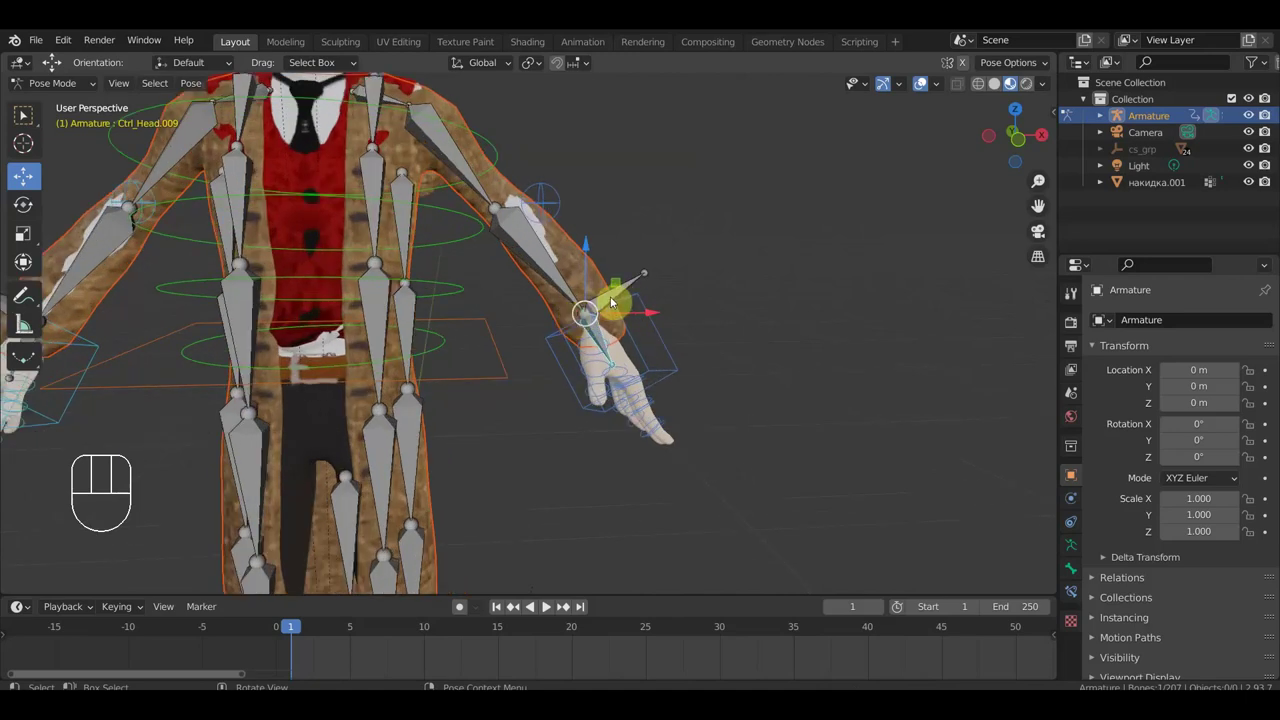
Add an inverse kinematics constraint to the forearm bone above the wrist and show its settings.
click(613, 299)
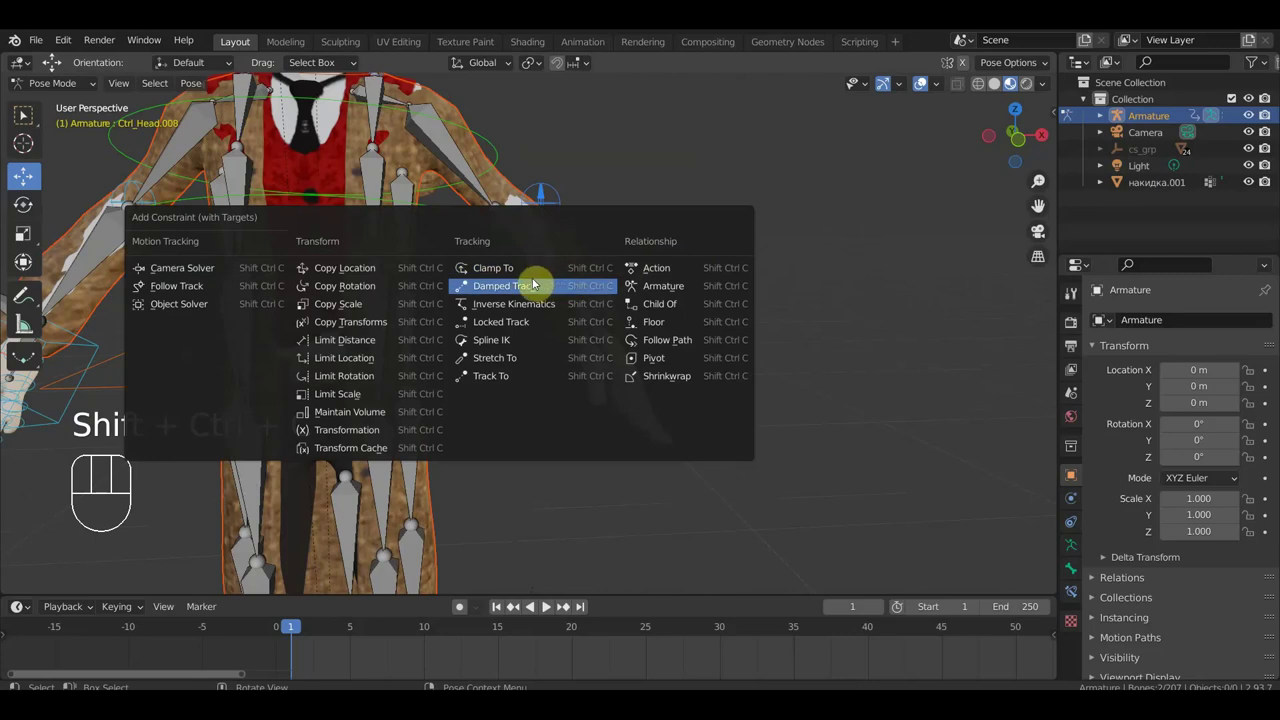
key(ctrl+shift+c)
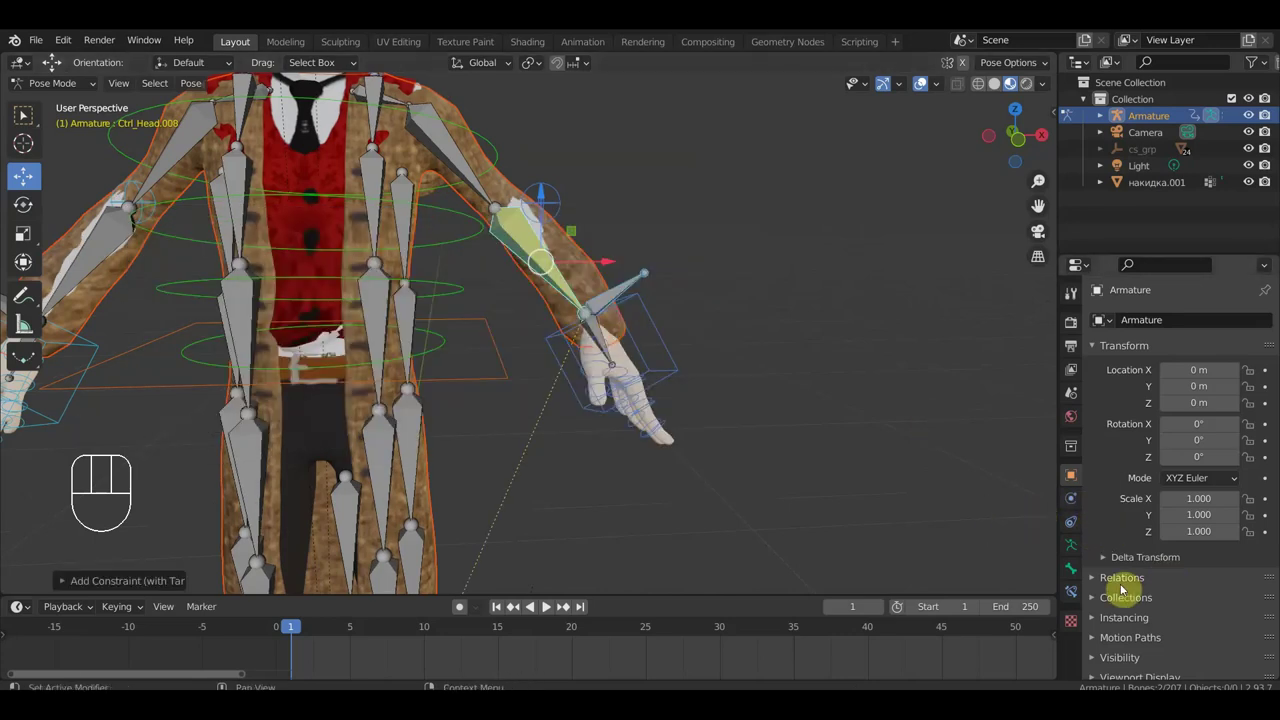
click(1079, 574)
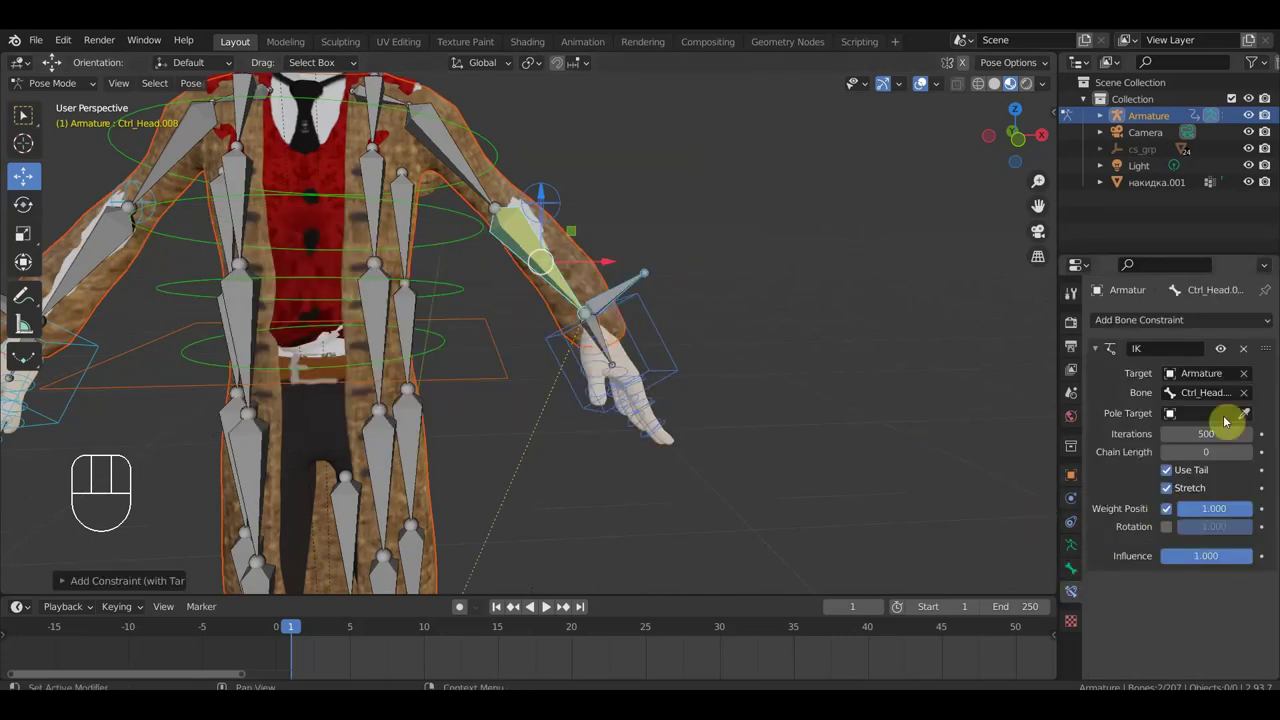
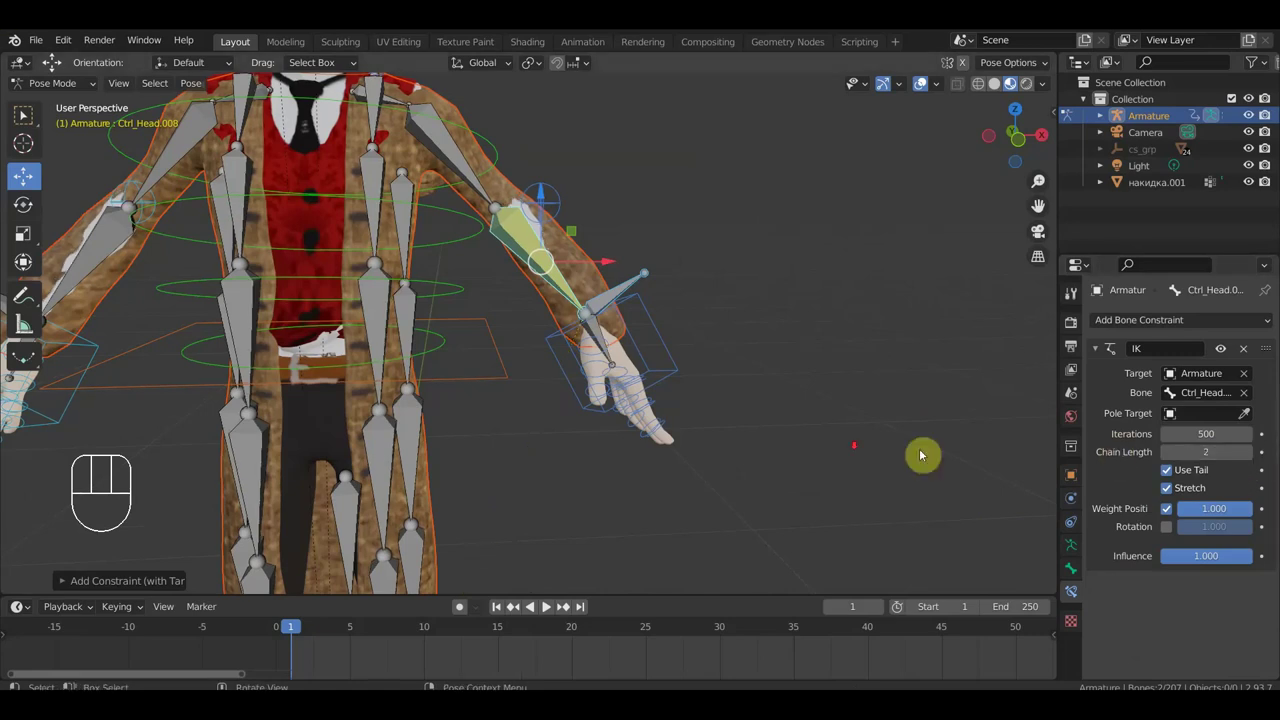
drag(560, 415, 635, 428)
drag(359, 328, 403, 310)
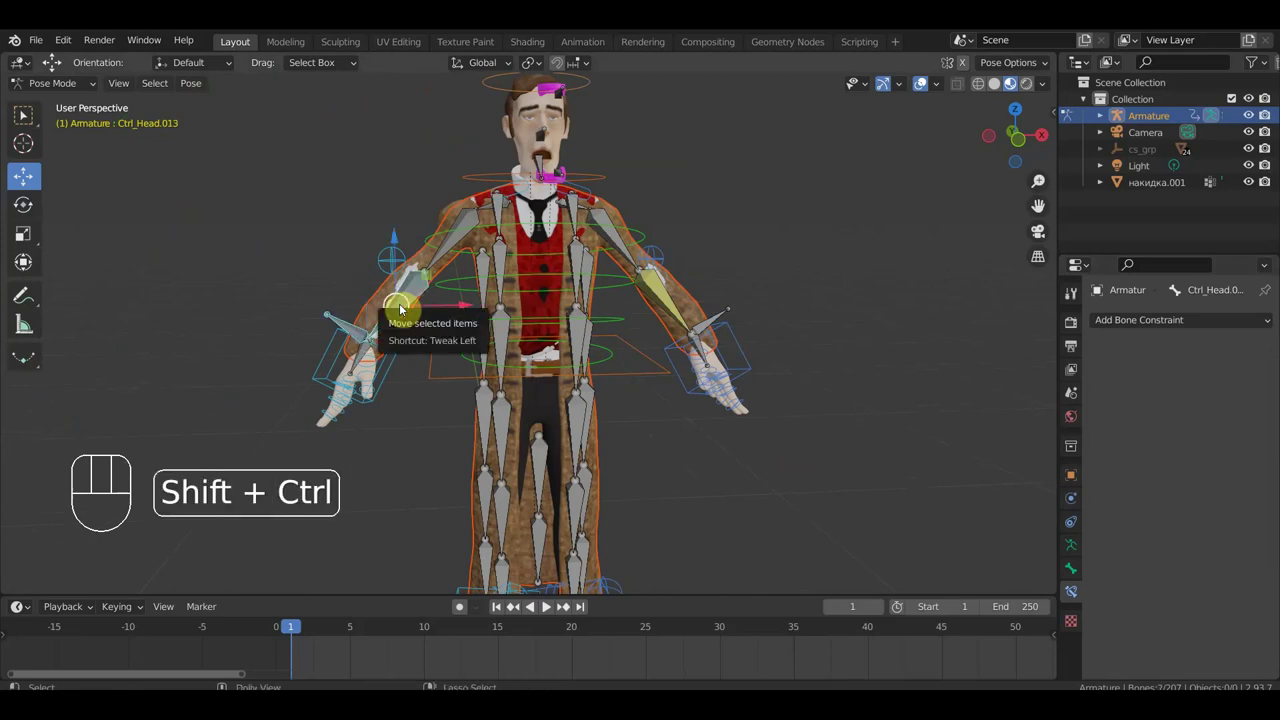
Add an IK constraint with chain length 2 and stretch the arm outward and upward with its hand control.
key(ctrl+shift+c)
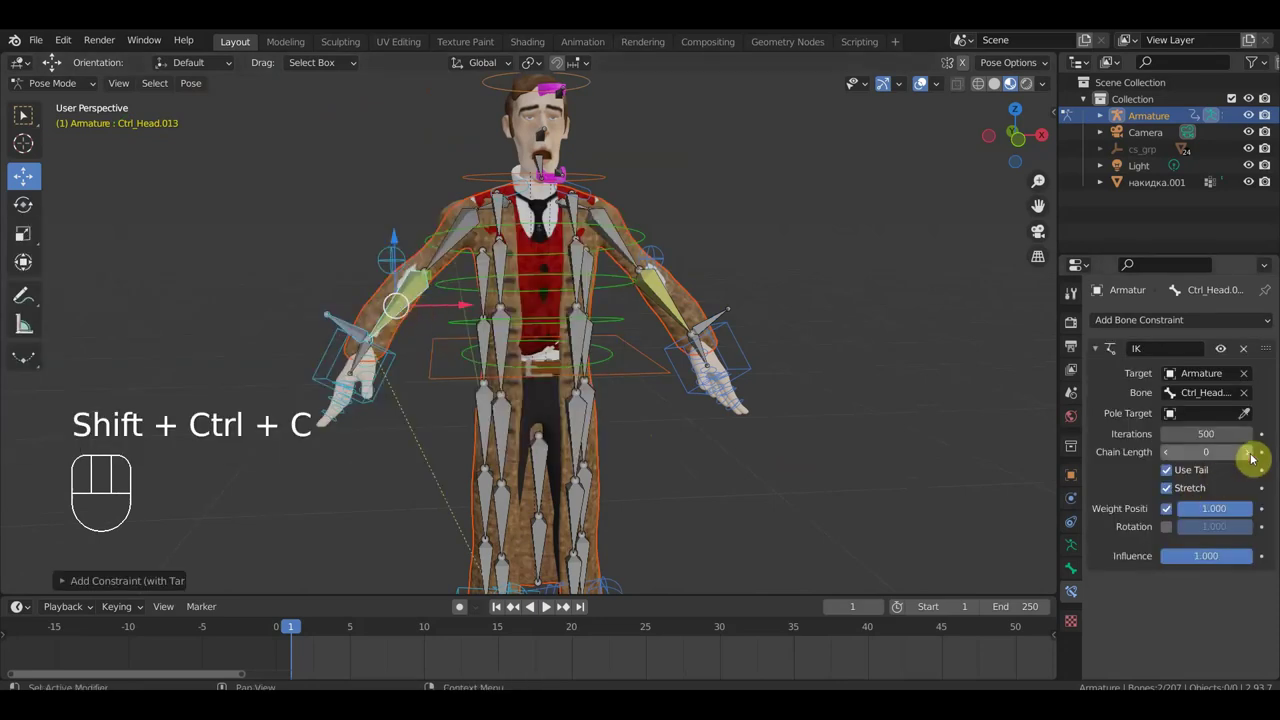
click(1254, 459)
drag(867, 457, 837, 457)
drag(815, 364, 805, 330)
drag(797, 318, 869, 312)
key(g)
drag(871, 311, 857, 329)
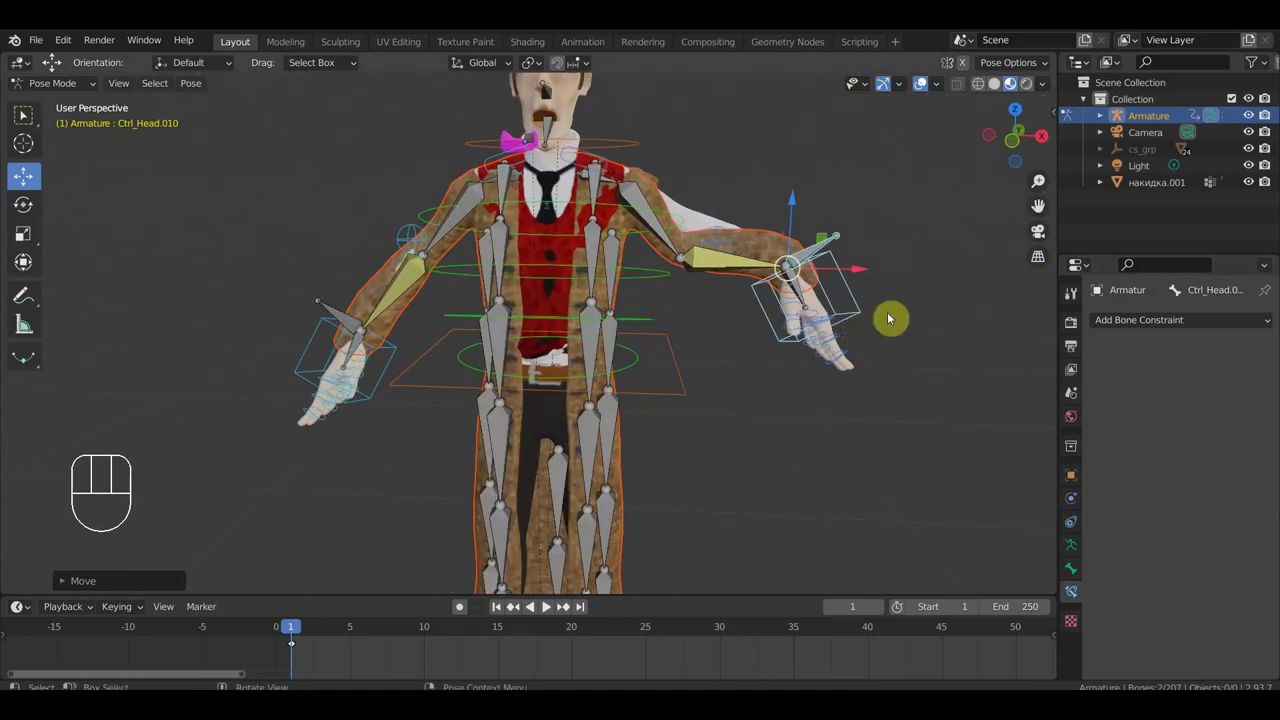
Lower the arm back down and inspect the left and right shoulder bones from behind the character.
key(ctrl+z)
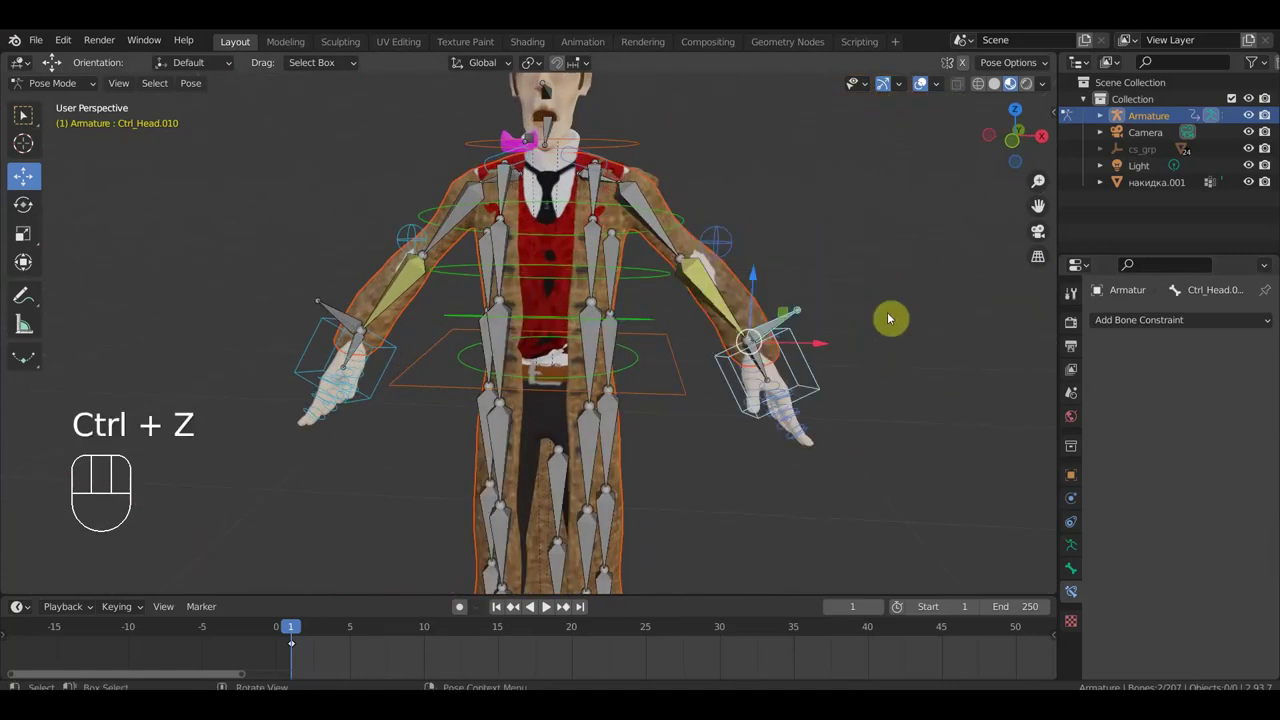
drag(703, 270, 645, 272)
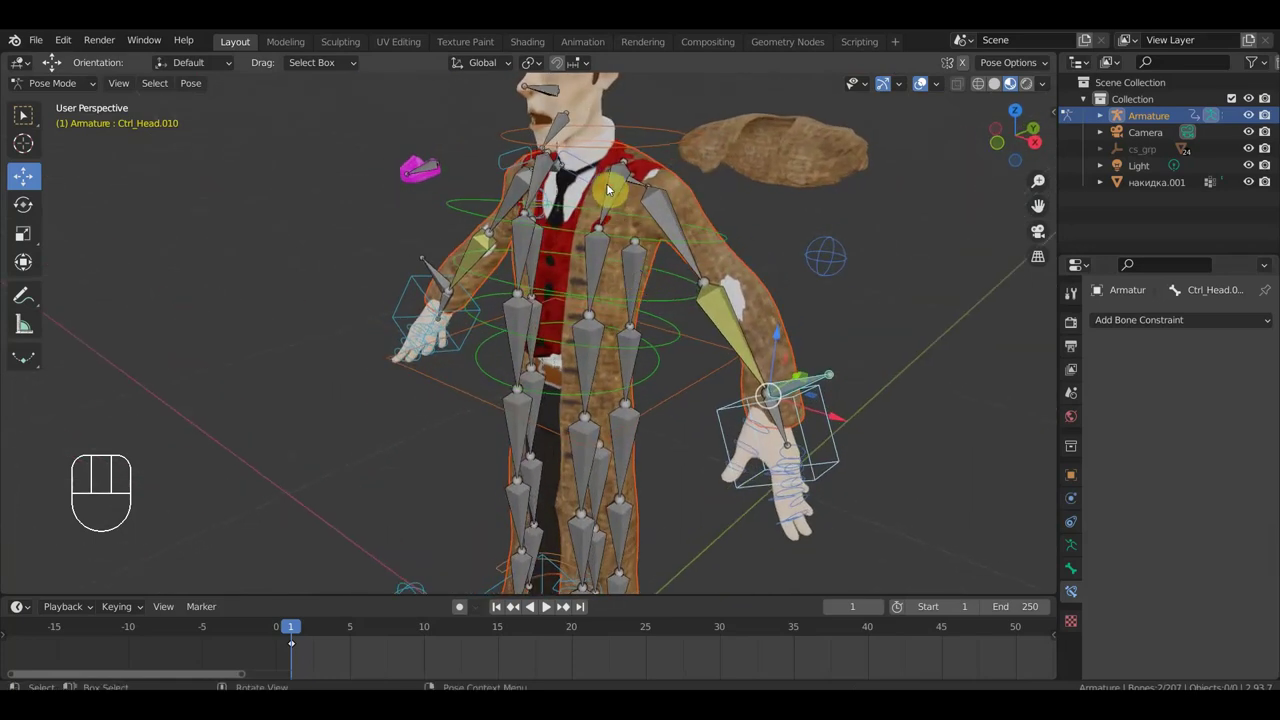
drag(636, 94, 631, 93)
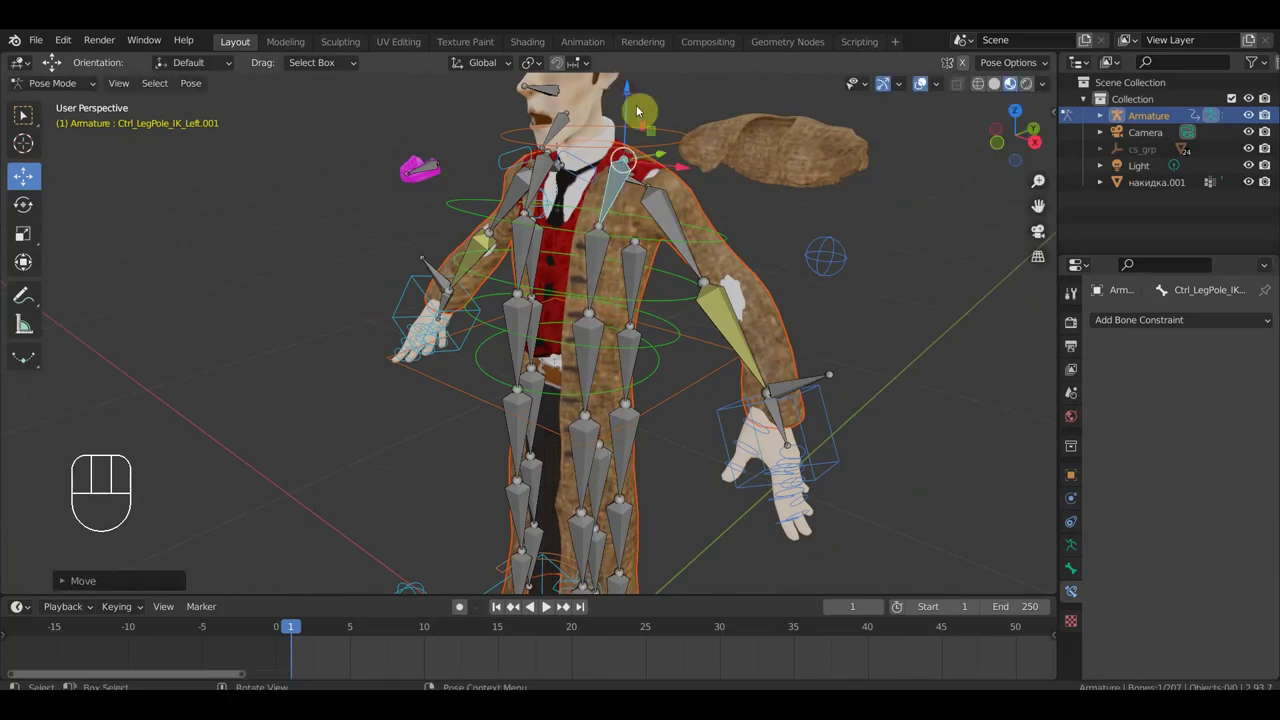
drag(653, 131, 445, 132)
drag(571, 192, 525, 196)
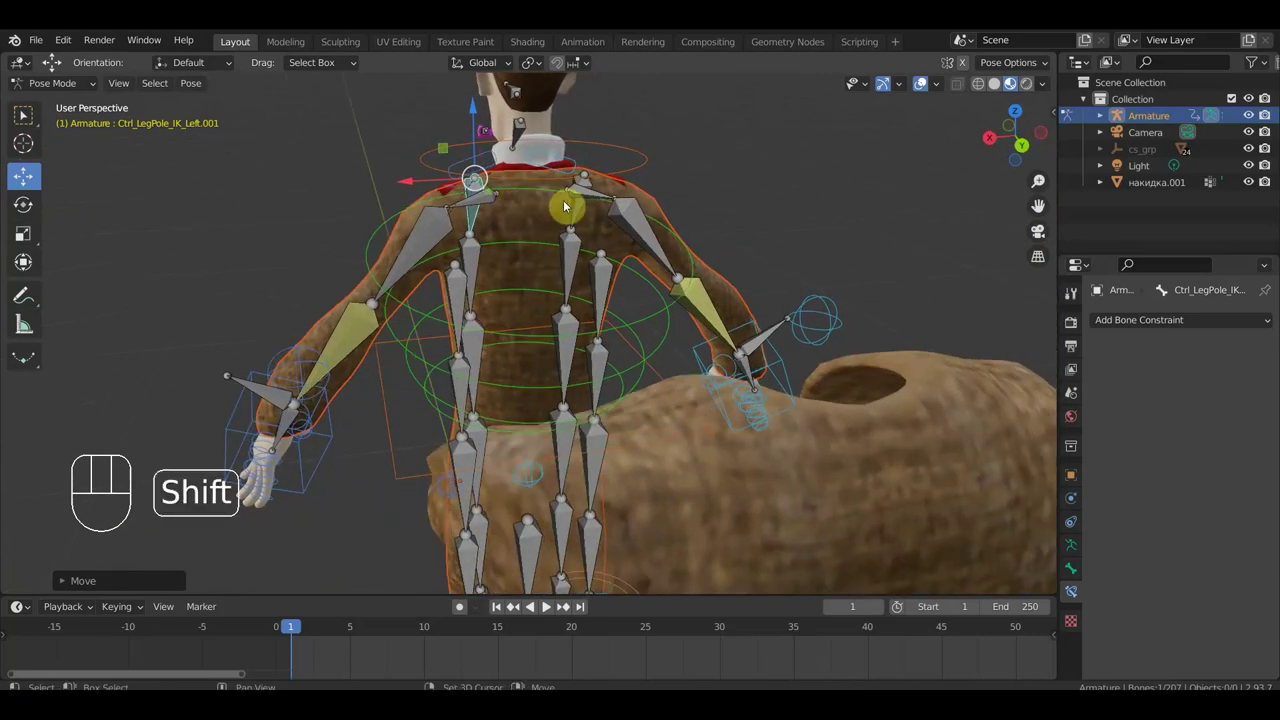
drag(583, 204, 521, 197)
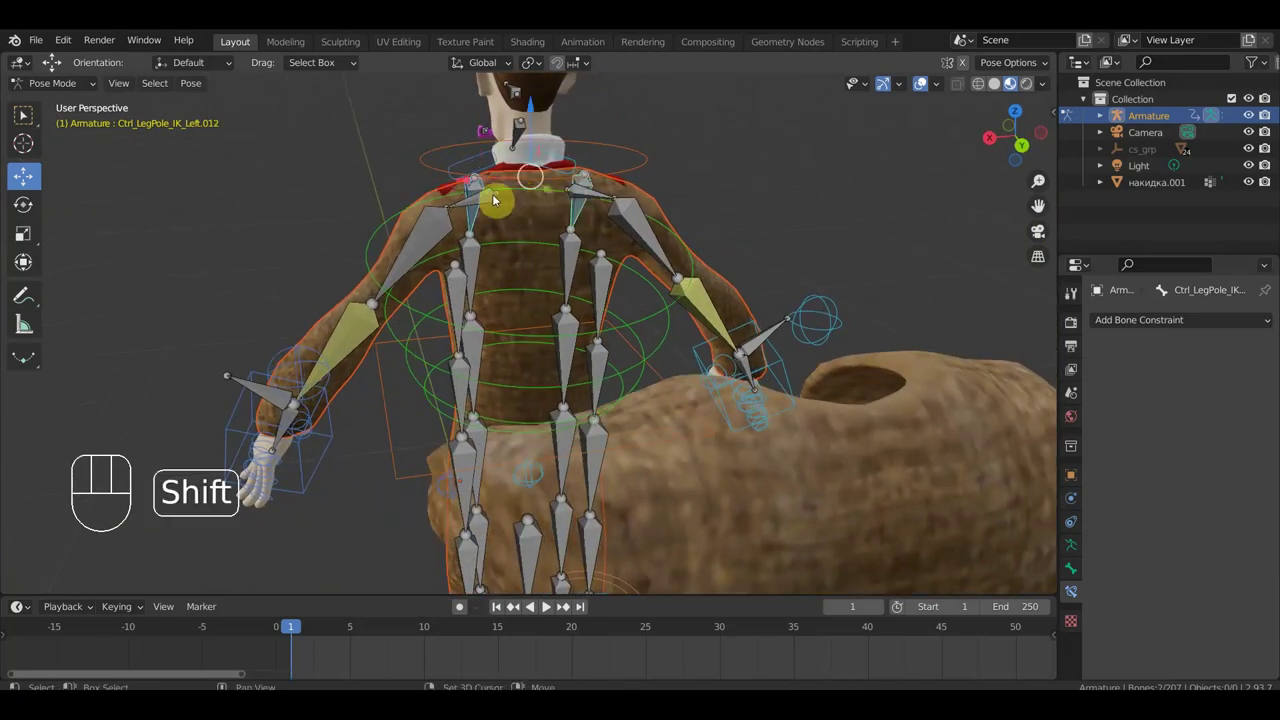
drag(535, 110, 532, 130)
drag(489, 200, 594, 194)
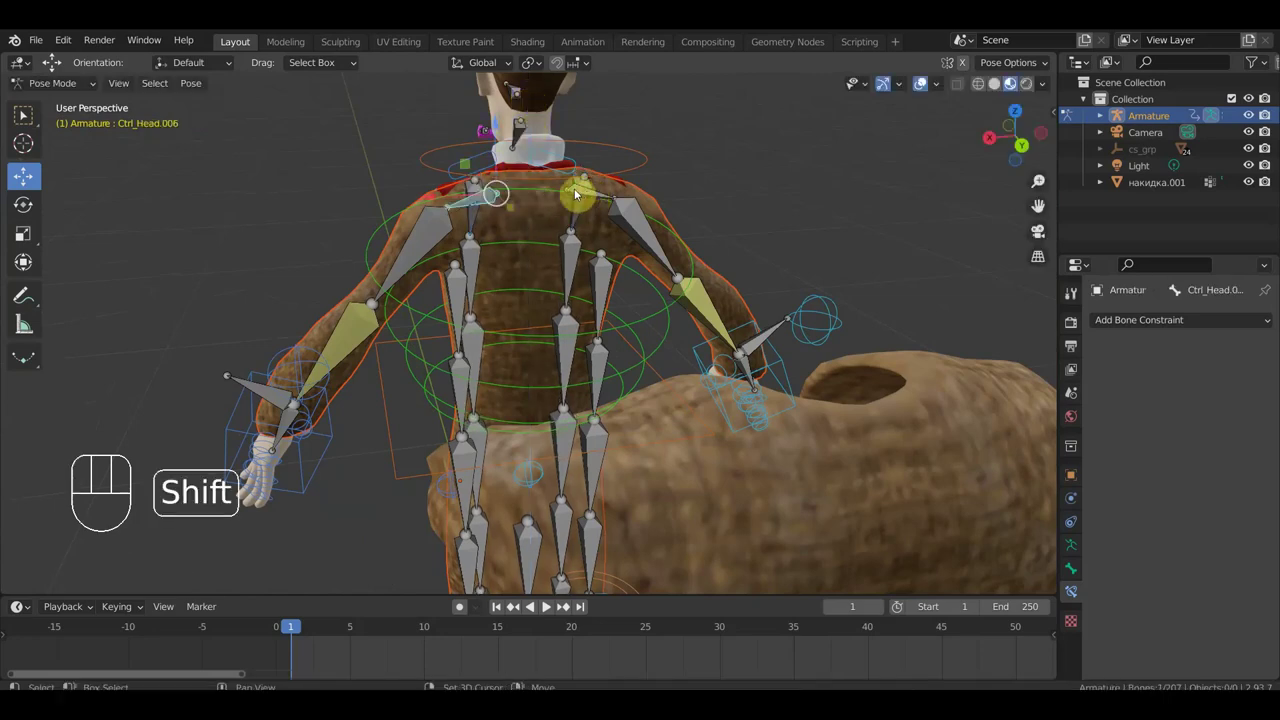
drag(501, 128, 520, 122)
key(ctrl+z)
key(z)
Return to front and side views and slightly rotate a chest bone, checking it from several angles.
drag(539, 124, 539, 116)
drag(667, 201, 941, 170)
drag(837, 192, 815, 154)
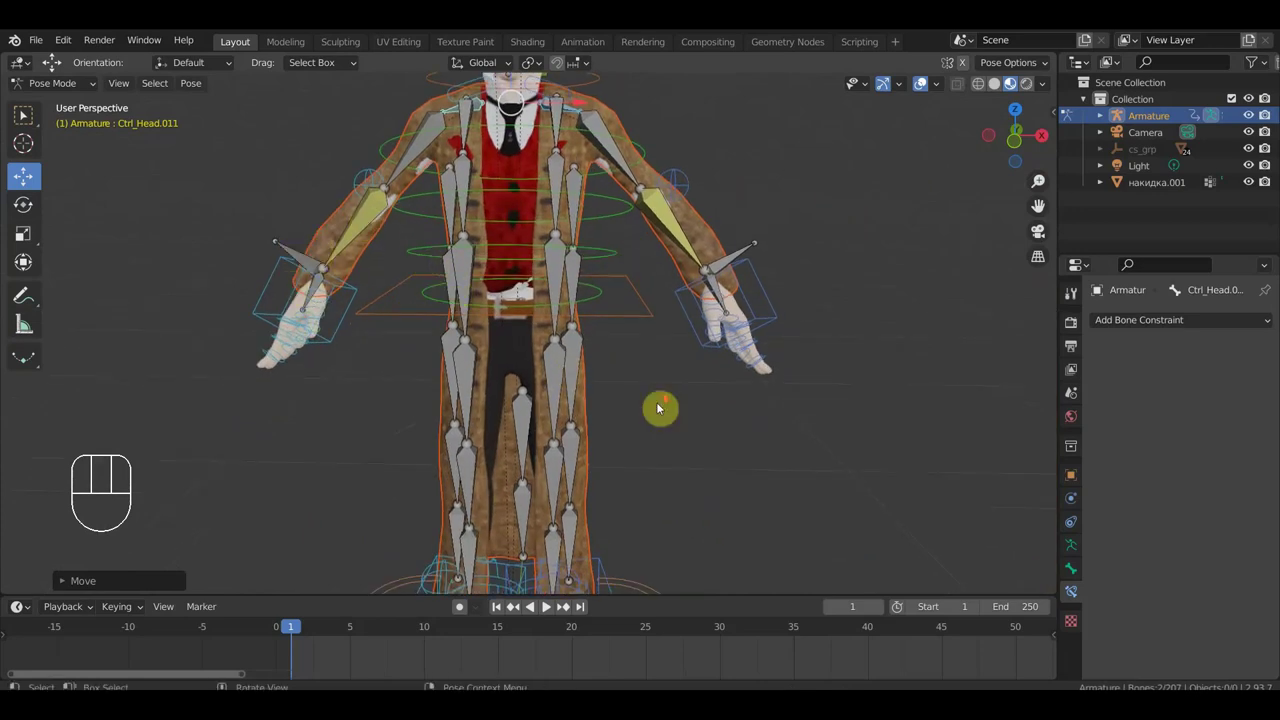
drag(597, 403, 814, 391)
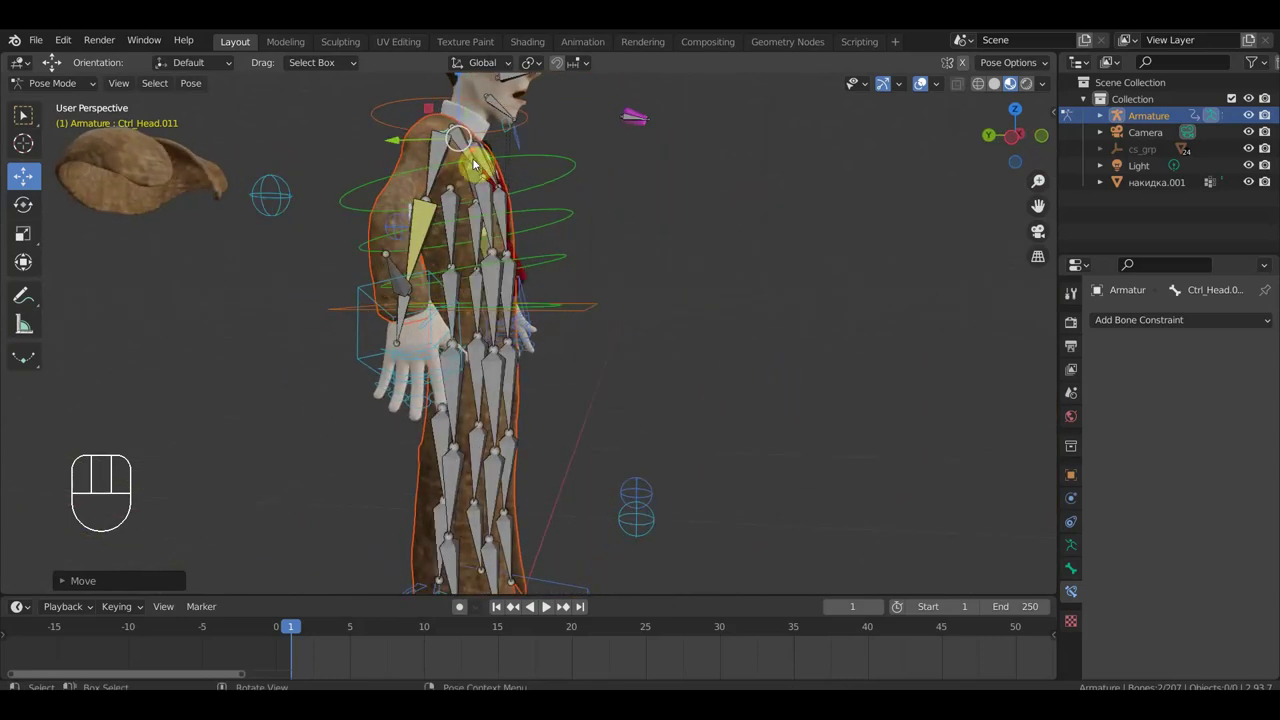
drag(479, 156, 522, 182)
key(r)
click(526, 184)
drag(514, 235, 372, 230)
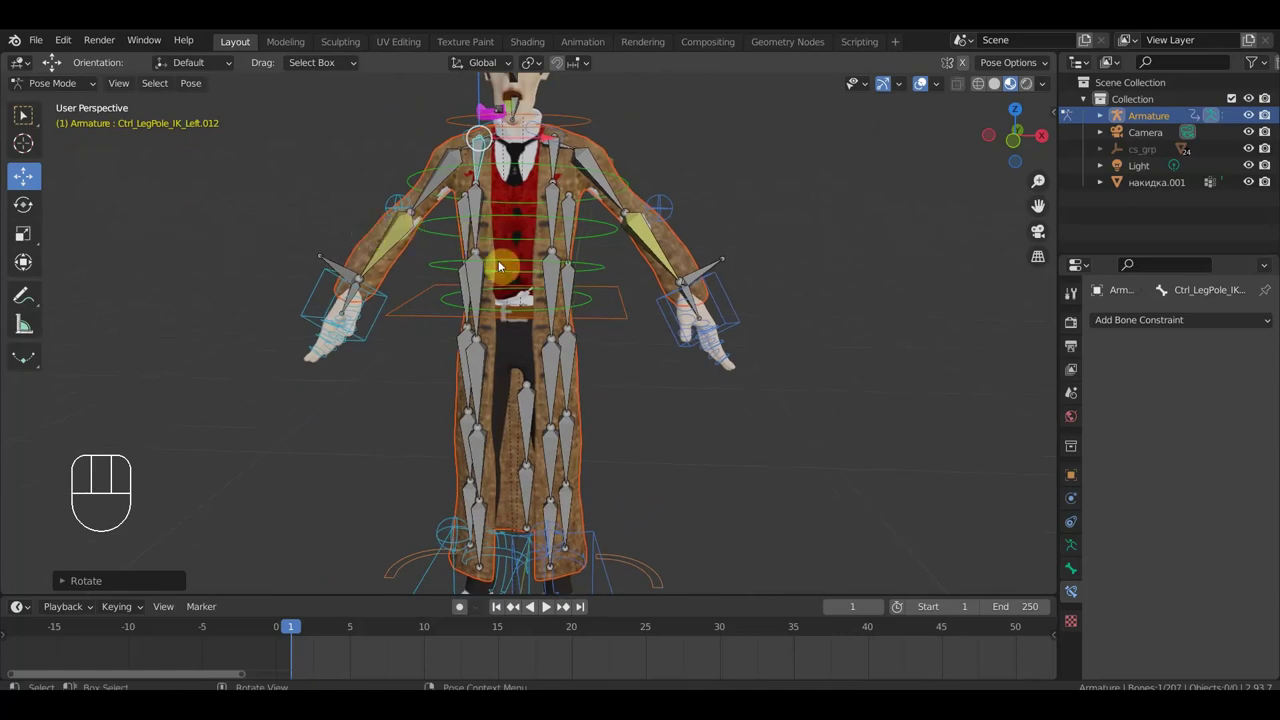
drag(567, 311, 572, 343)
drag(584, 318, 449, 338)
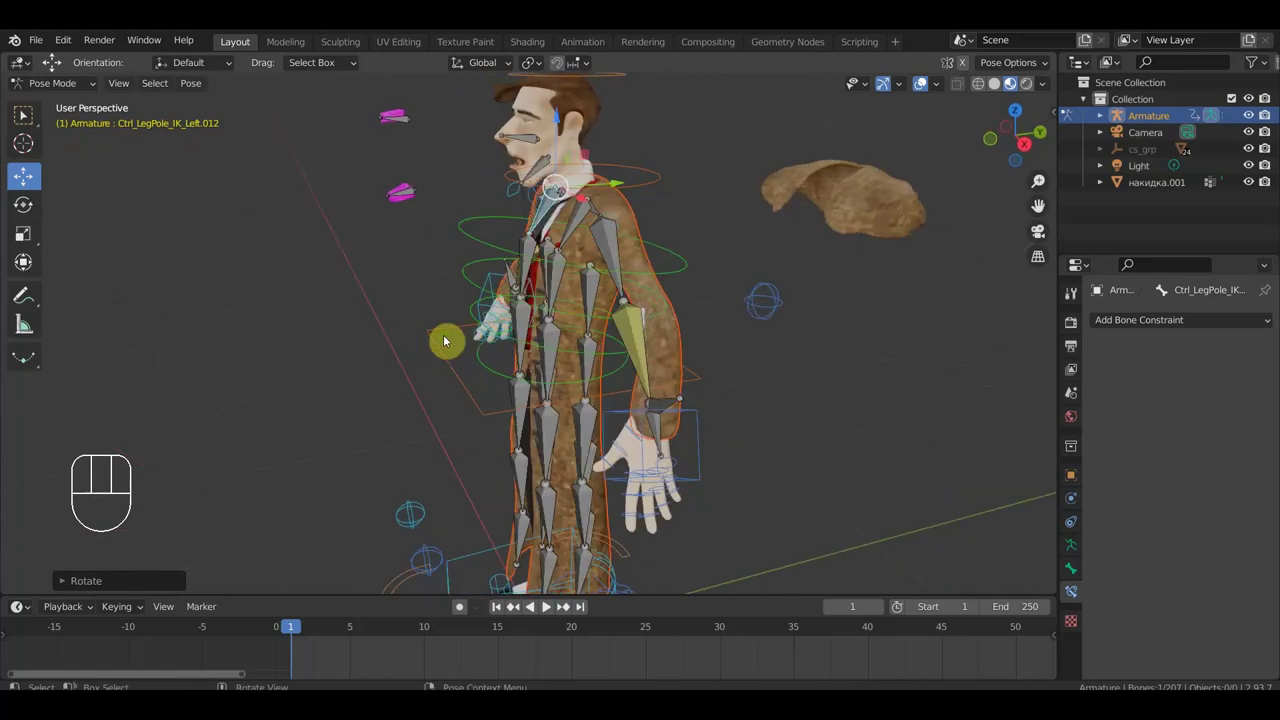
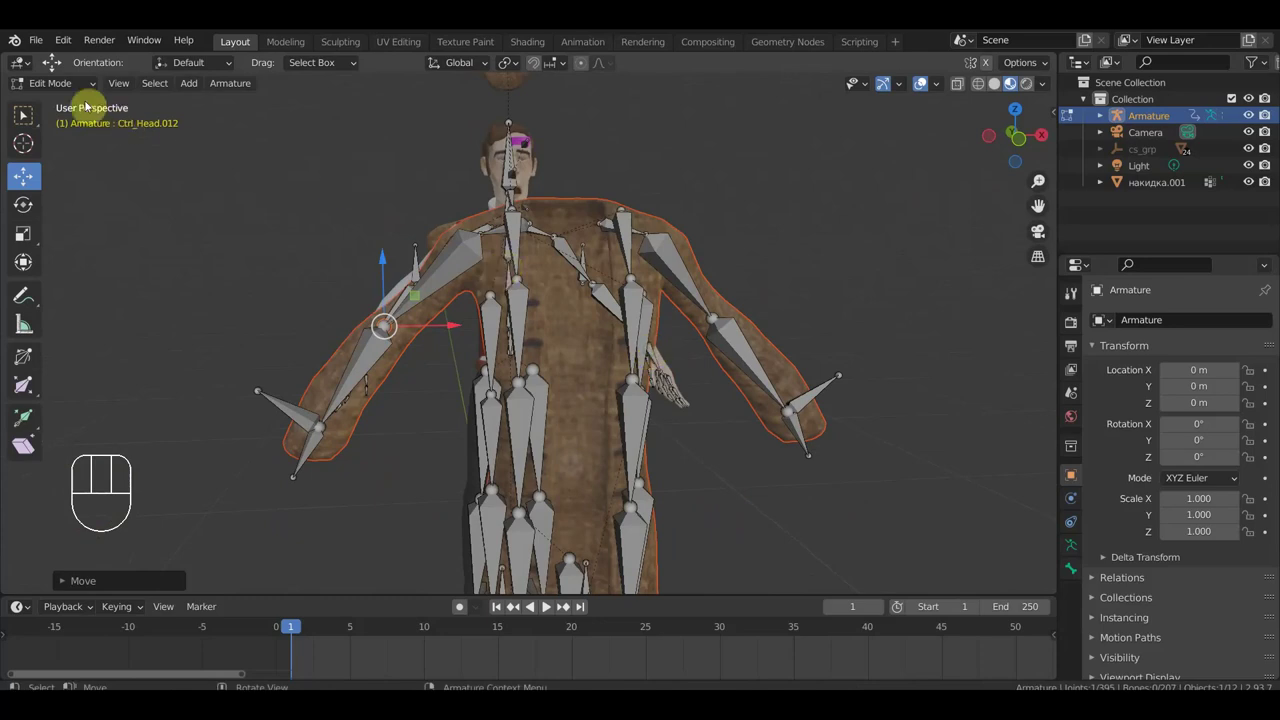
Switch through Object Mode back into Pose Mode on the armature.
click(71, 90)
drag(544, 316, 389, 354)
drag(637, 404, 783, 370)
click(707, 372)
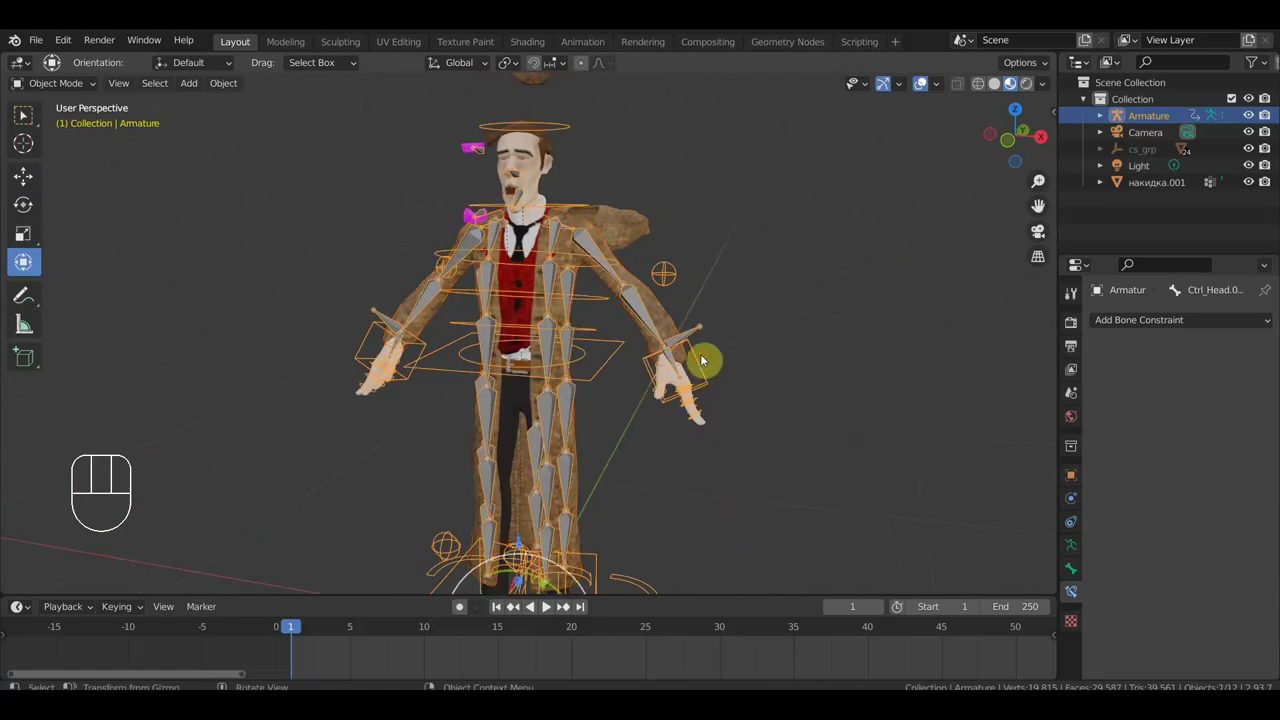
drag(71, 81, 105, 146)
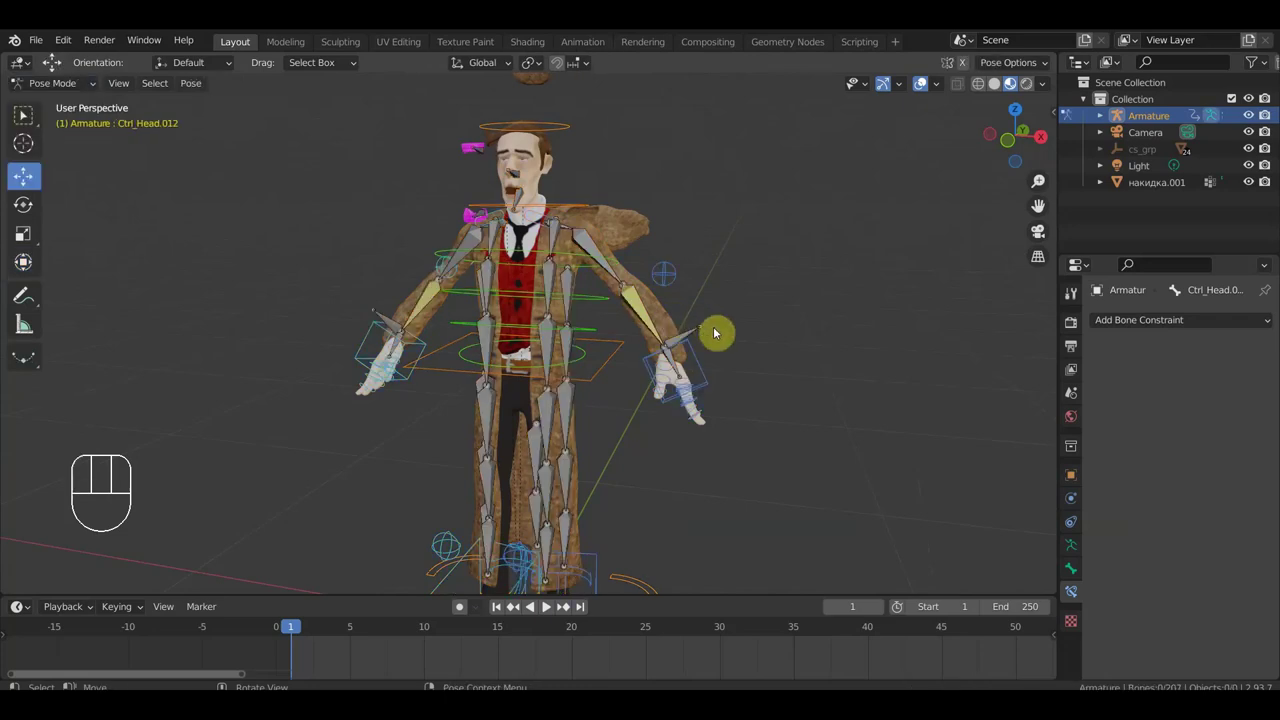
Select the right-arm hand control in front view and start lifting it upward.
drag(697, 348, 697, 333)
click(697, 331)
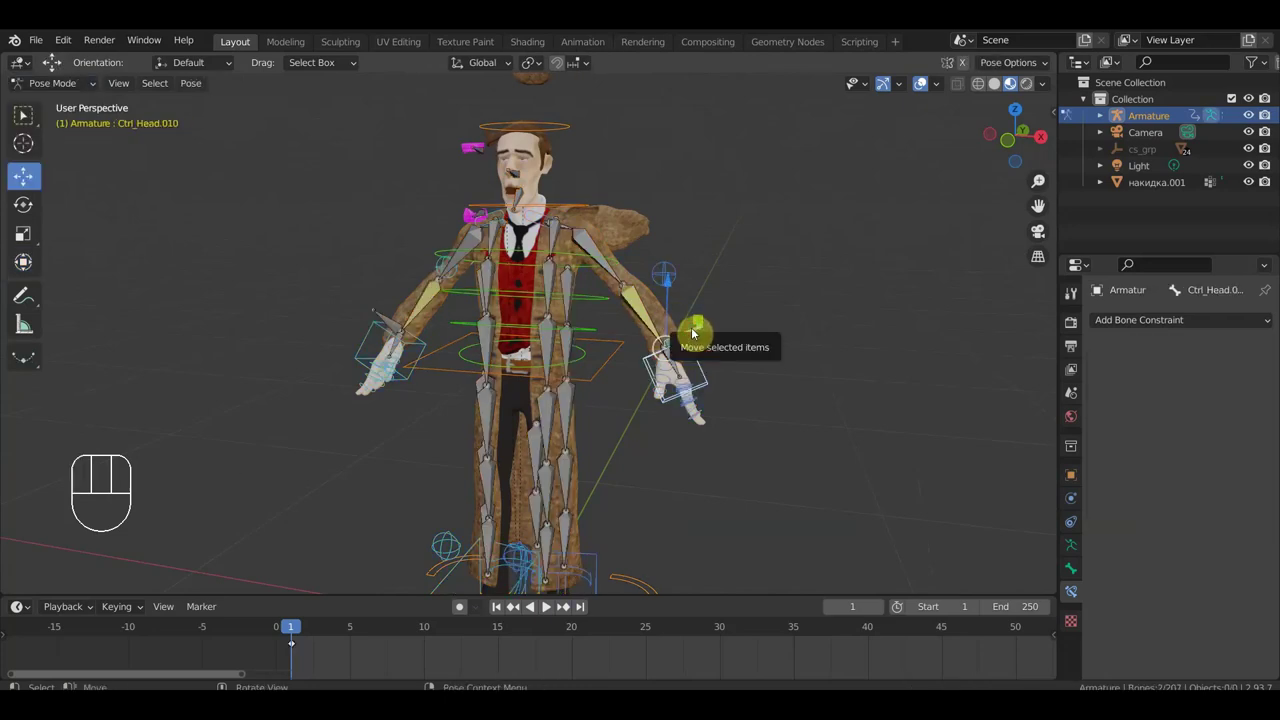
key(KP_1)
key(g)
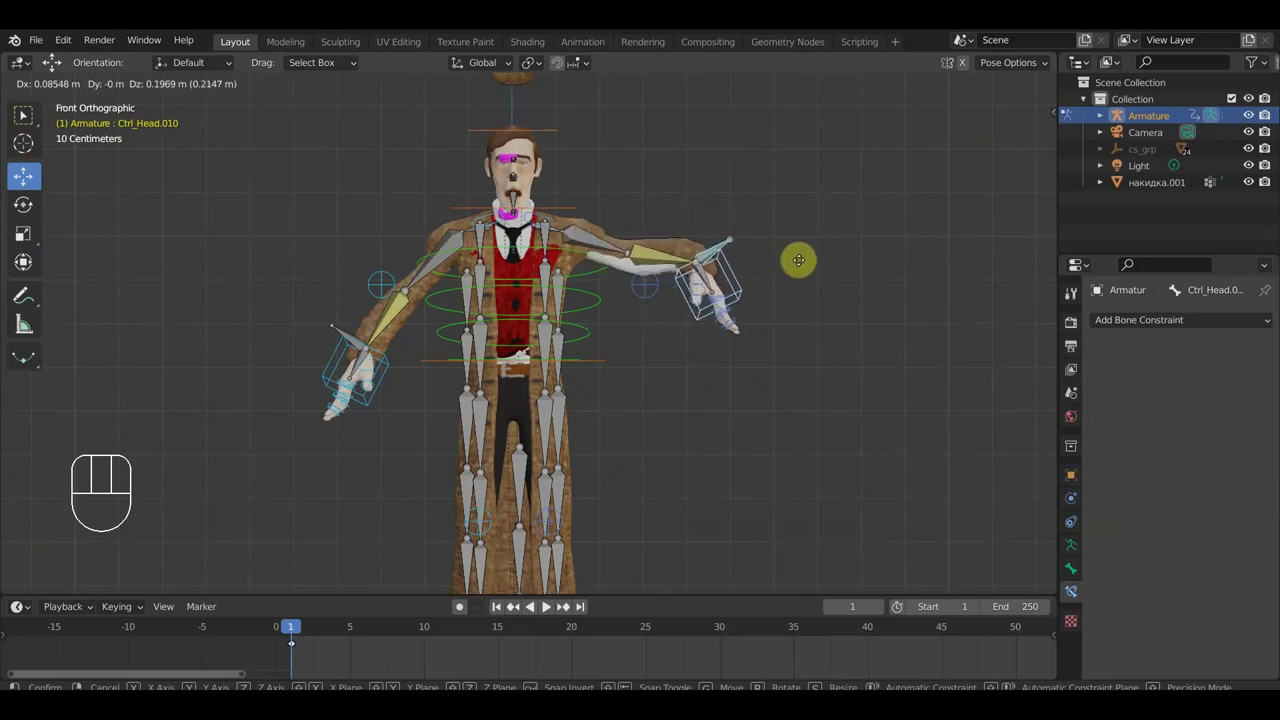
Settle the right hand control near the hip and switch to front orthographic view on the upper body.
click(789, 286)
drag(811, 291, 646, 343)
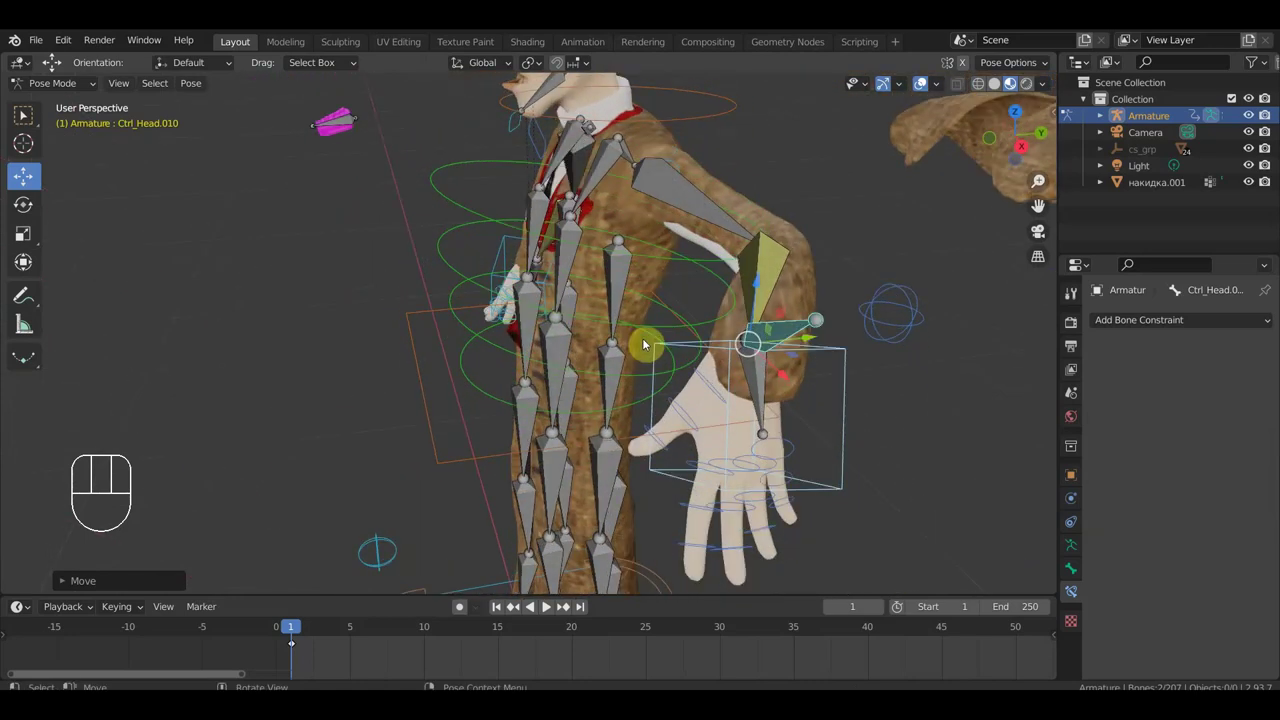
key(ctrl+z)
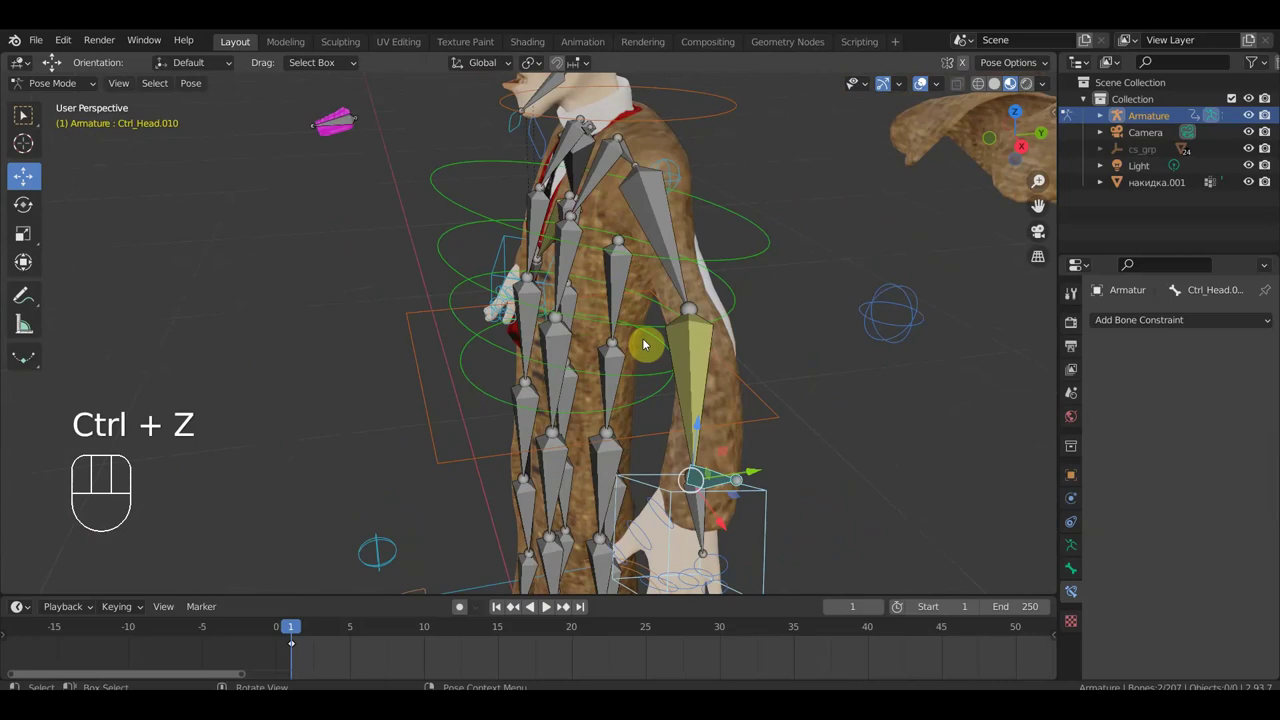
drag(684, 384, 842, 358)
key(KP_1)
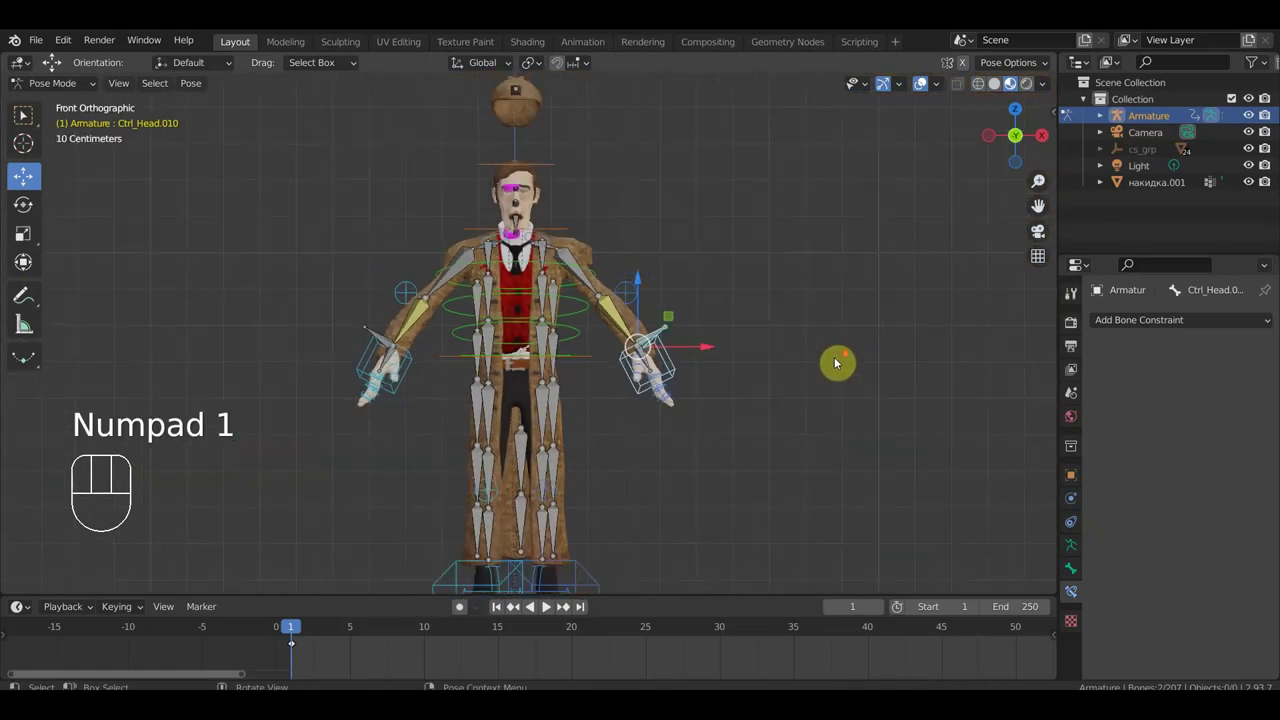
drag(806, 364, 803, 340)
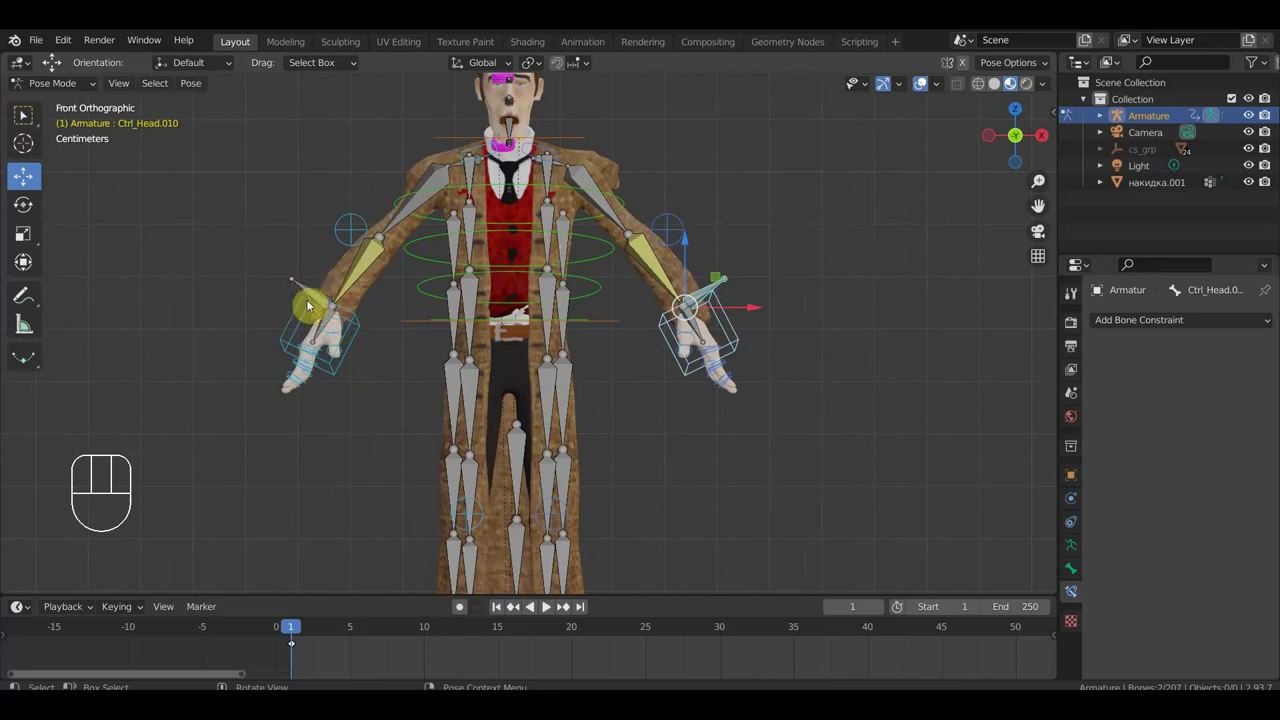
Angle the left arm so it hangs diagonally down and away from the body.
drag(273, 260, 311, 299)
drag(335, 243, 373, 224)
drag(373, 224, 520, 317)
drag(346, 308, 287, 293)
drag(339, 257, 263, 202)
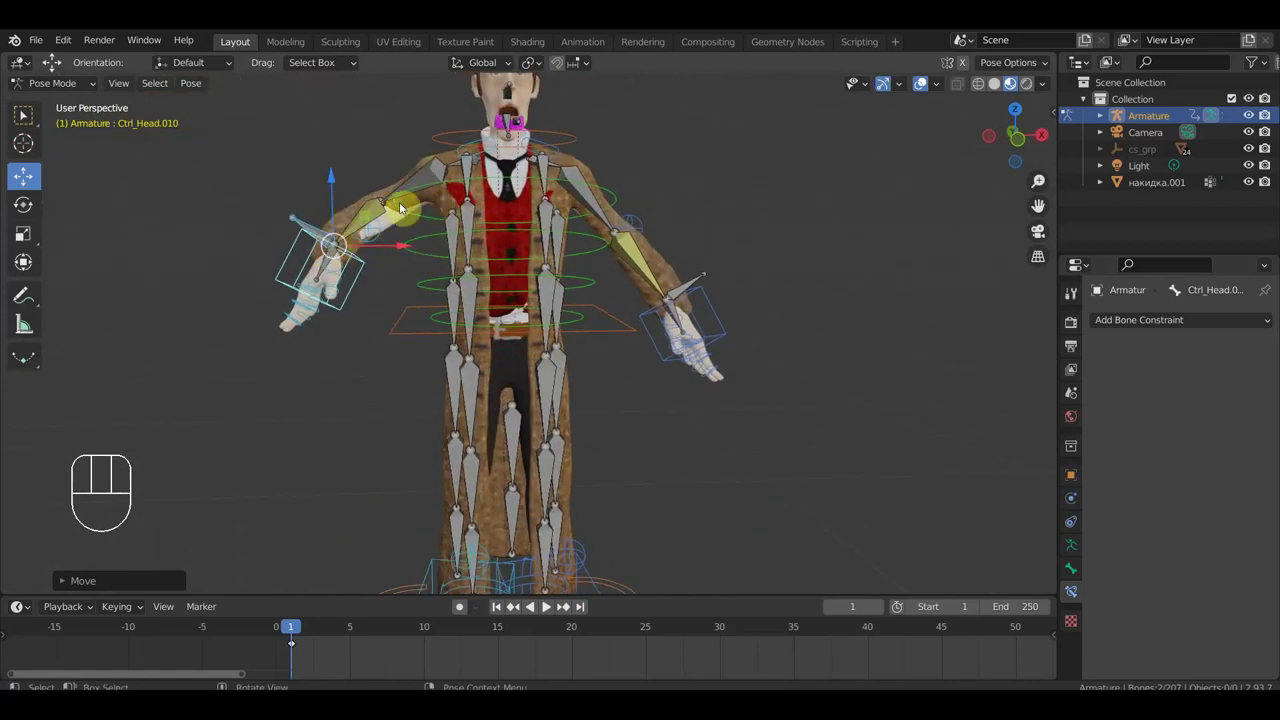
Angle the right arm down and away likewise, check from the side, and select Ctrl_Hips.
drag(441, 239, 477, 264)
drag(485, 204, 483, 189)
drag(469, 211, 583, 194)
drag(626, 262, 363, 276)
drag(525, 313, 537, 304)
click(601, 332)
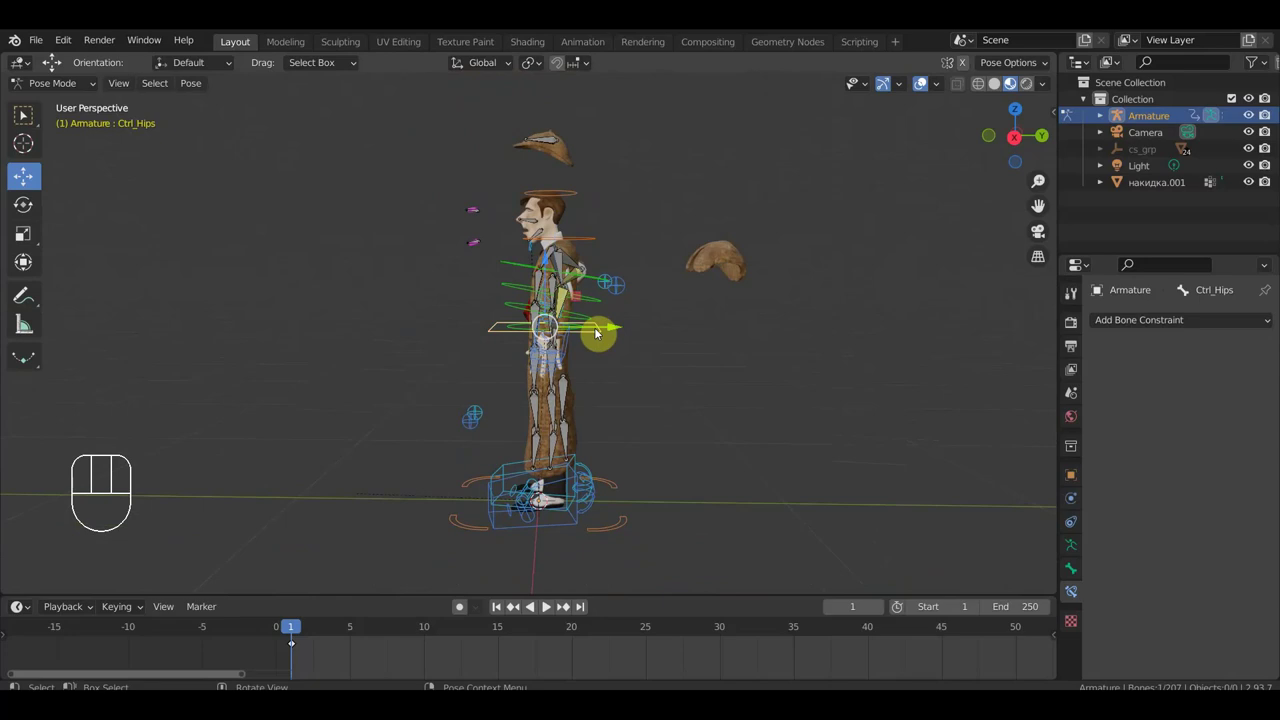
Lower Ctrl_Hips so the legs bend into a crouch.
drag(627, 340, 655, 308)
drag(683, 311, 723, 311)
drag(517, 254, 526, 332)
drag(496, 314, 466, 315)
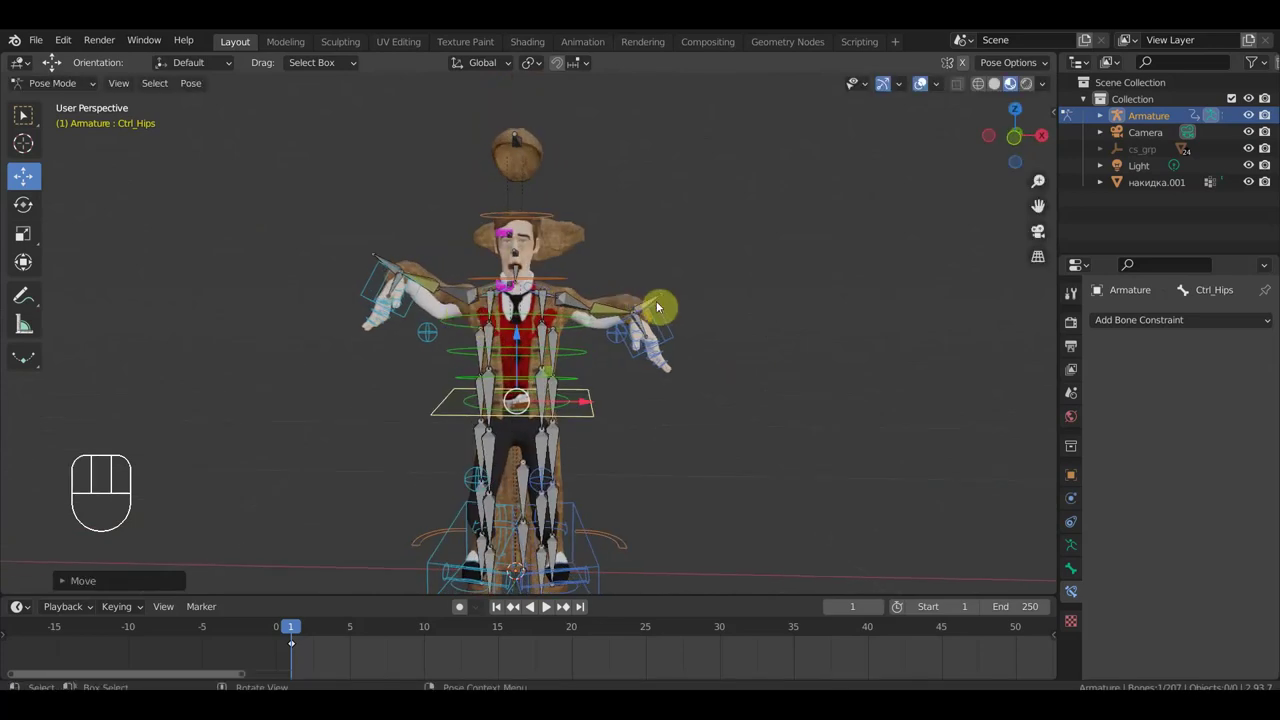
Bring the right hand control down beside the thigh, then start lowering the left one.
drag(676, 317, 662, 279)
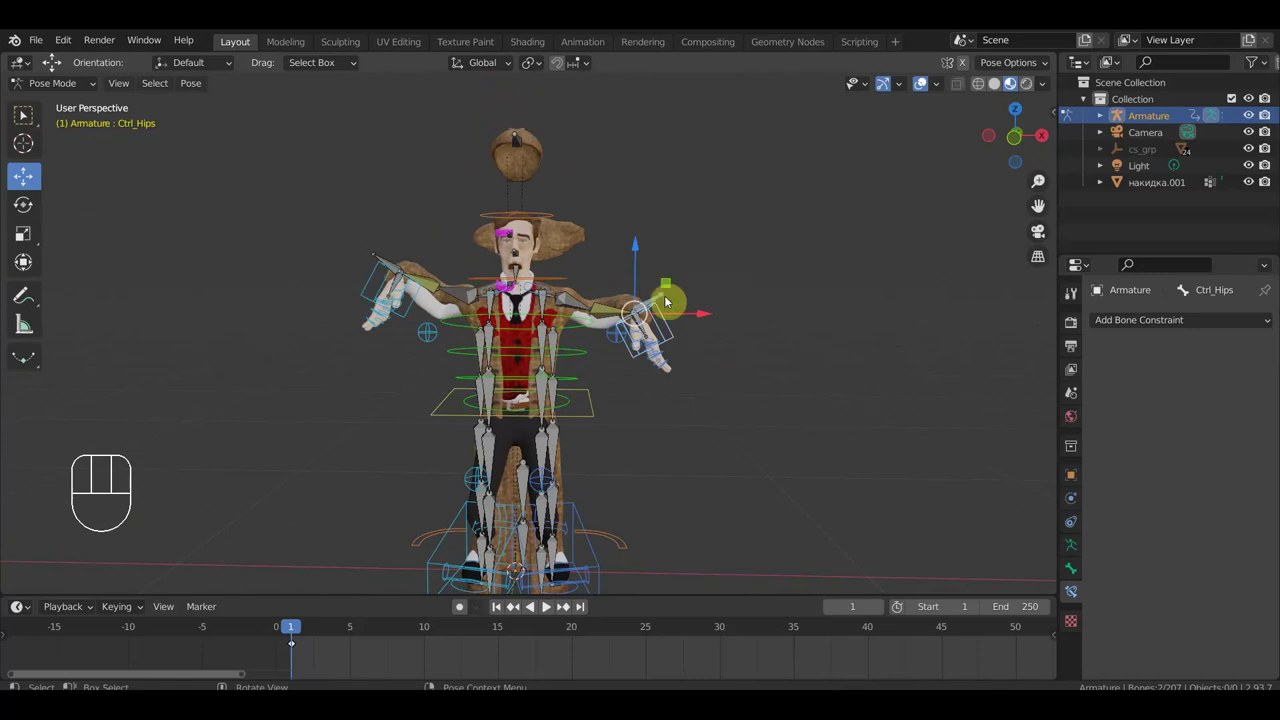
key(g)
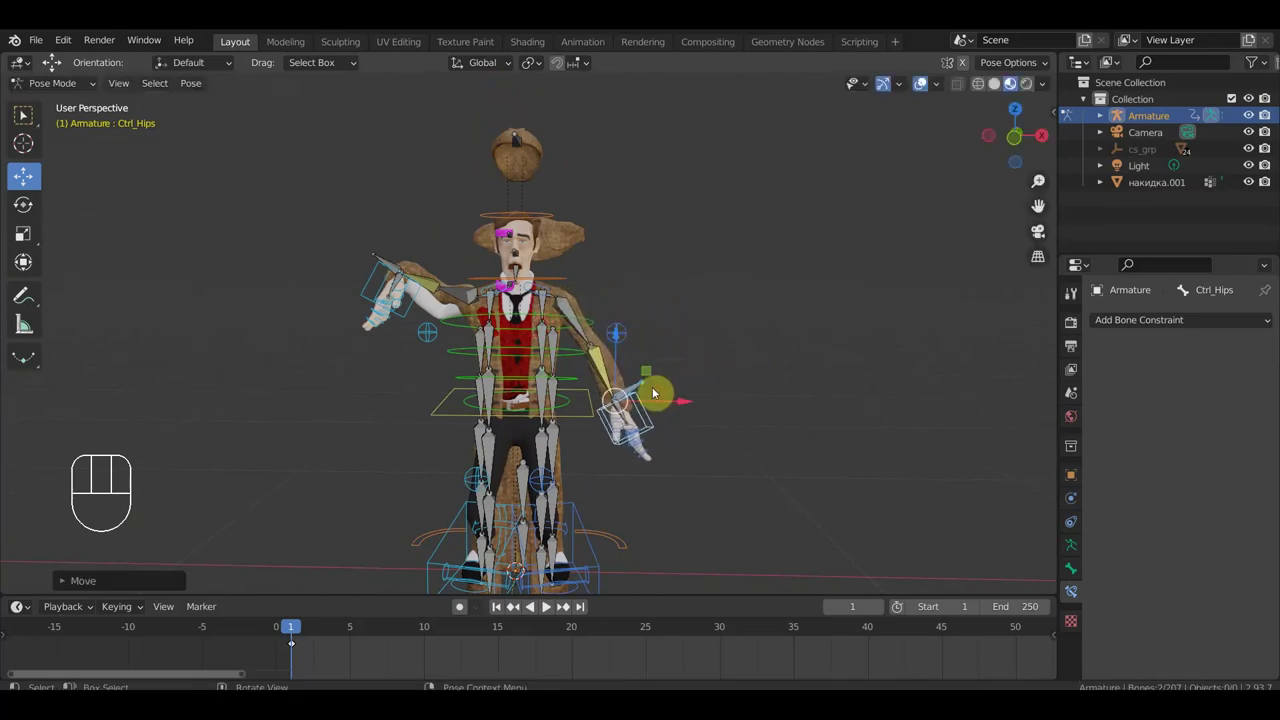
drag(357, 239, 395, 269)
key(g)
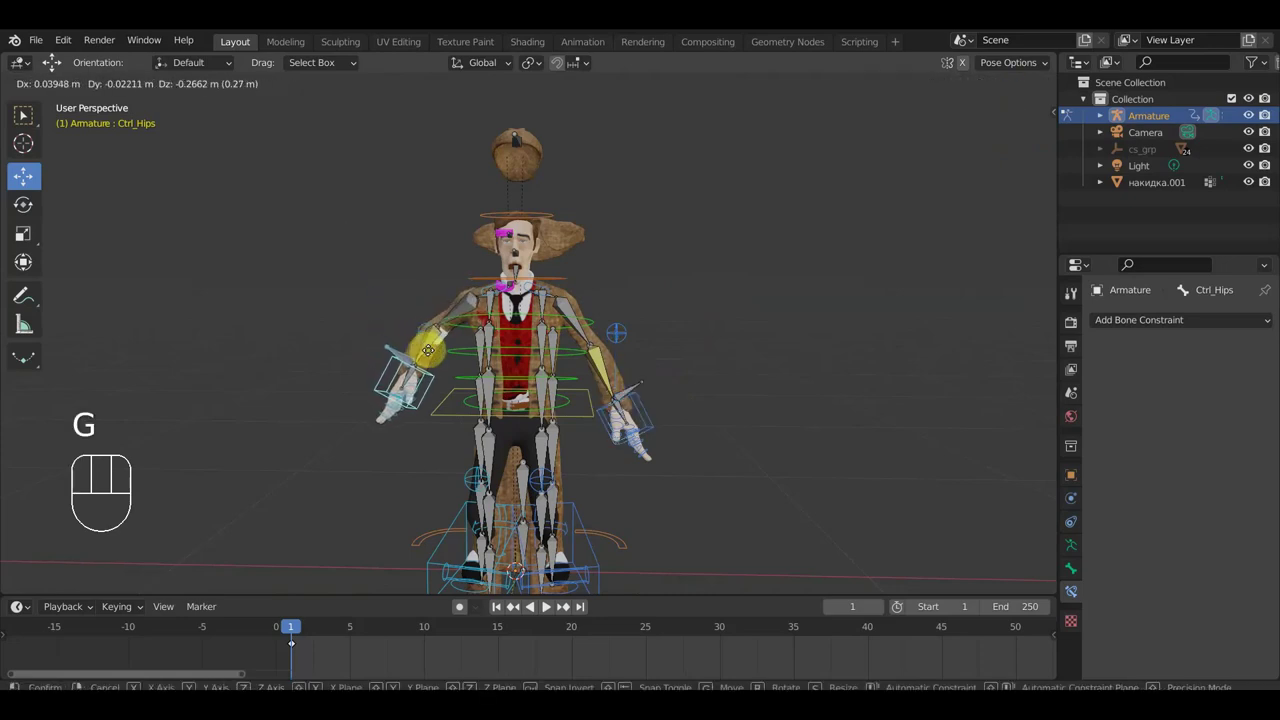
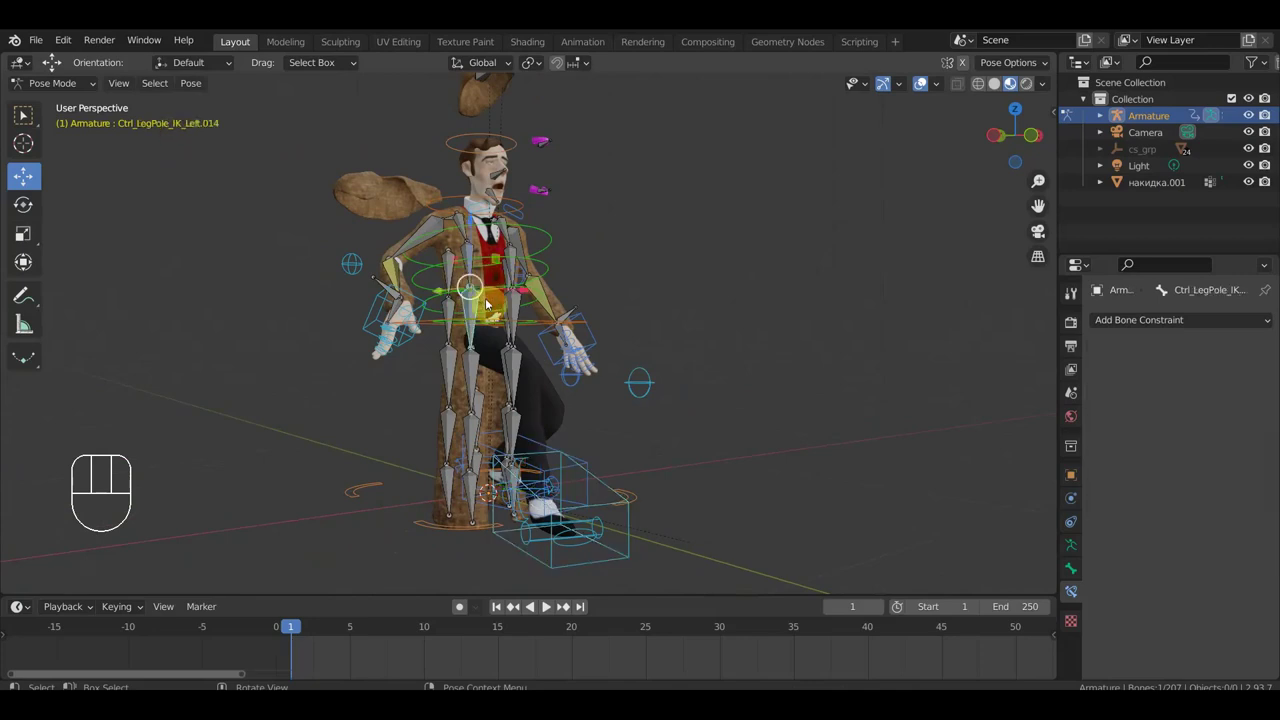
Select the upper and lower left coat skirt bones from a side view of the crouch.
drag(545, 344, 611, 347)
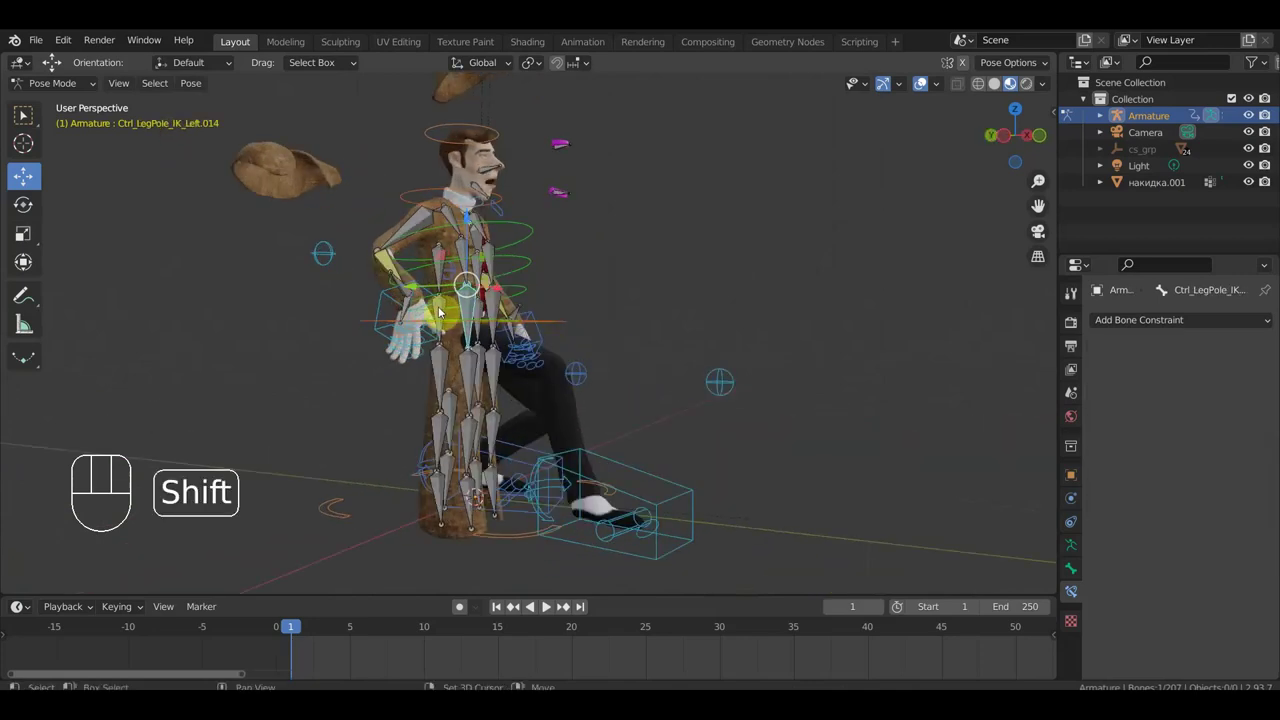
drag(539, 329, 553, 331)
drag(475, 367, 445, 372)
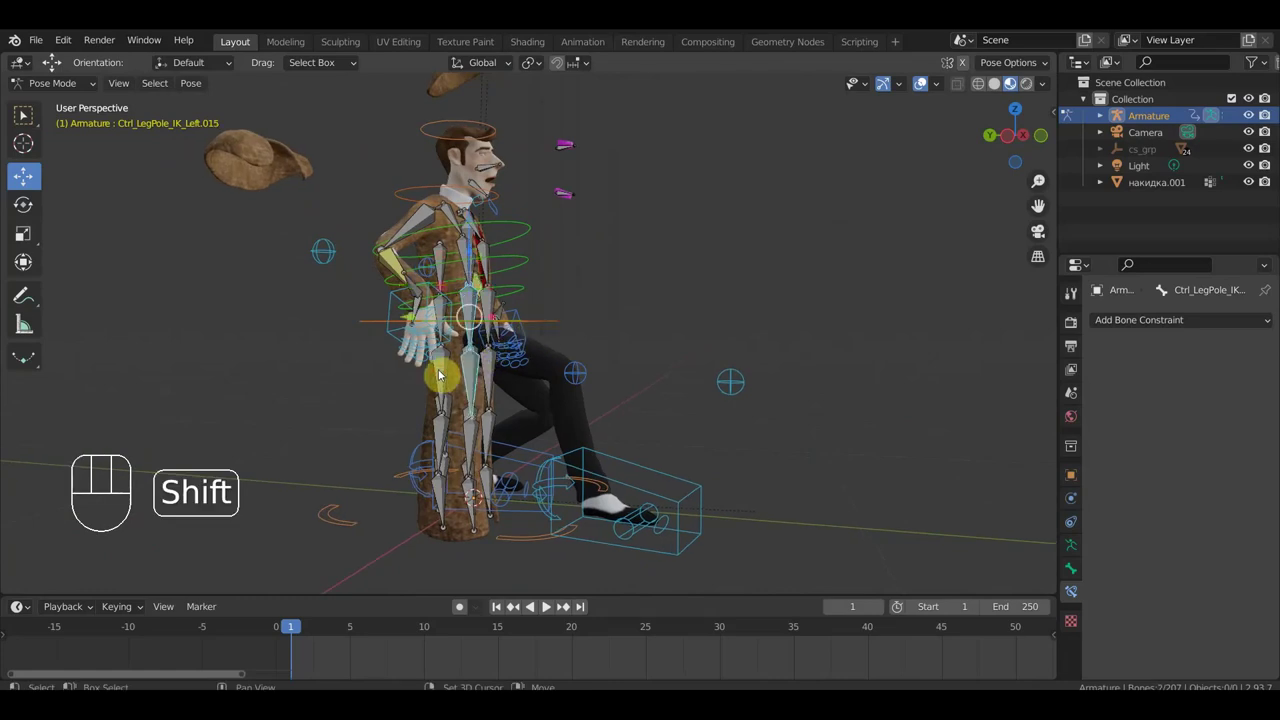
drag(470, 440, 435, 445)
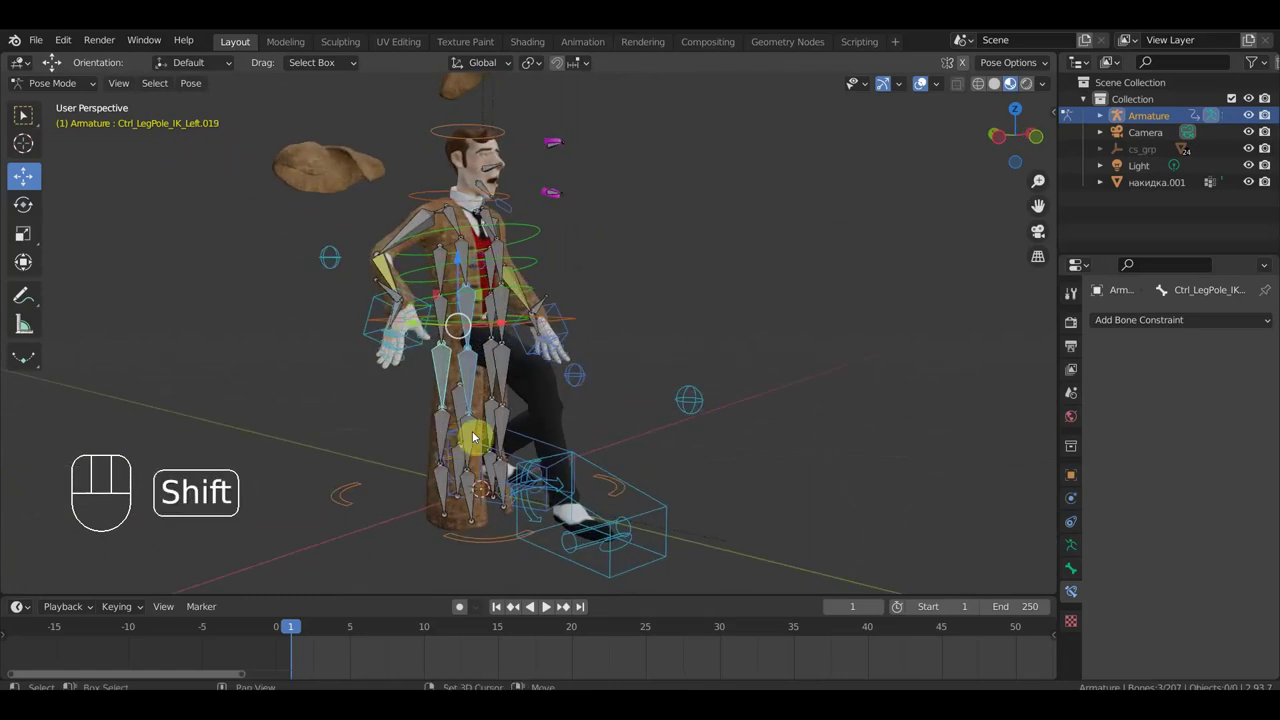
drag(475, 432, 445, 428)
drag(445, 426, 445, 489)
drag(445, 488, 480, 528)
click(479, 520)
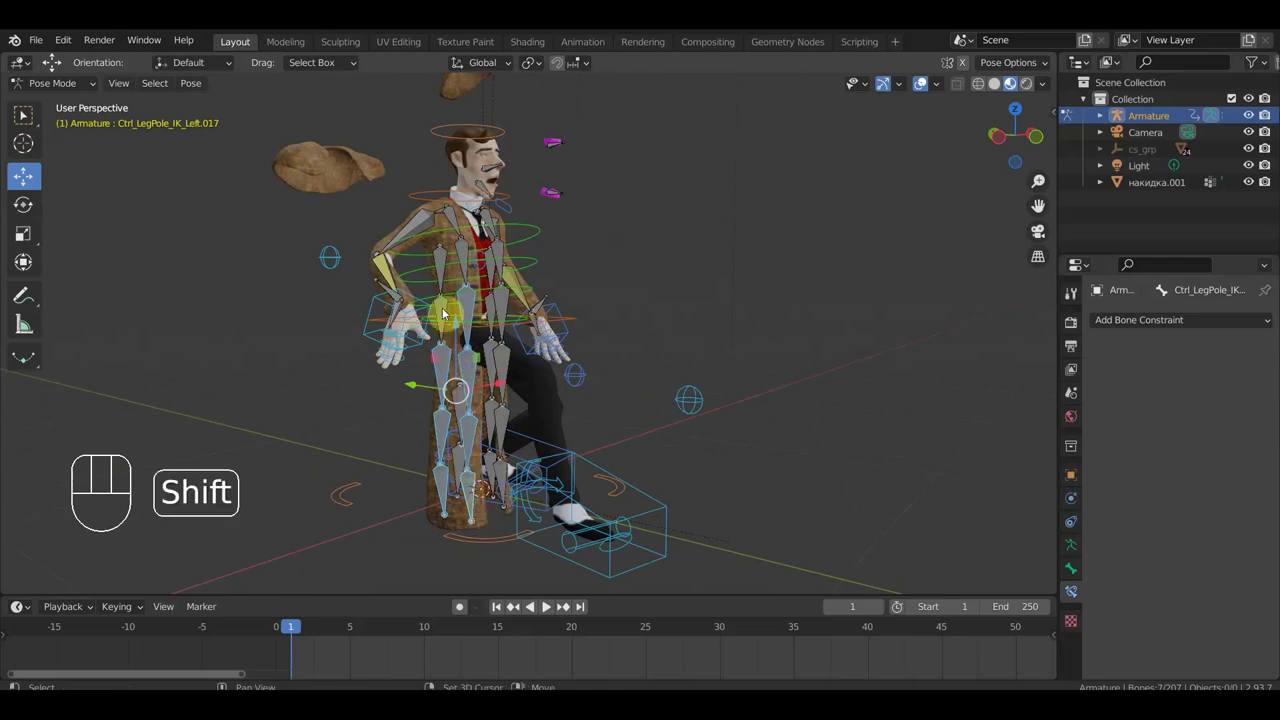
Rotate and shift the upper skirt bone back away from the bent leg.
drag(549, 326, 635, 326)
key(r)
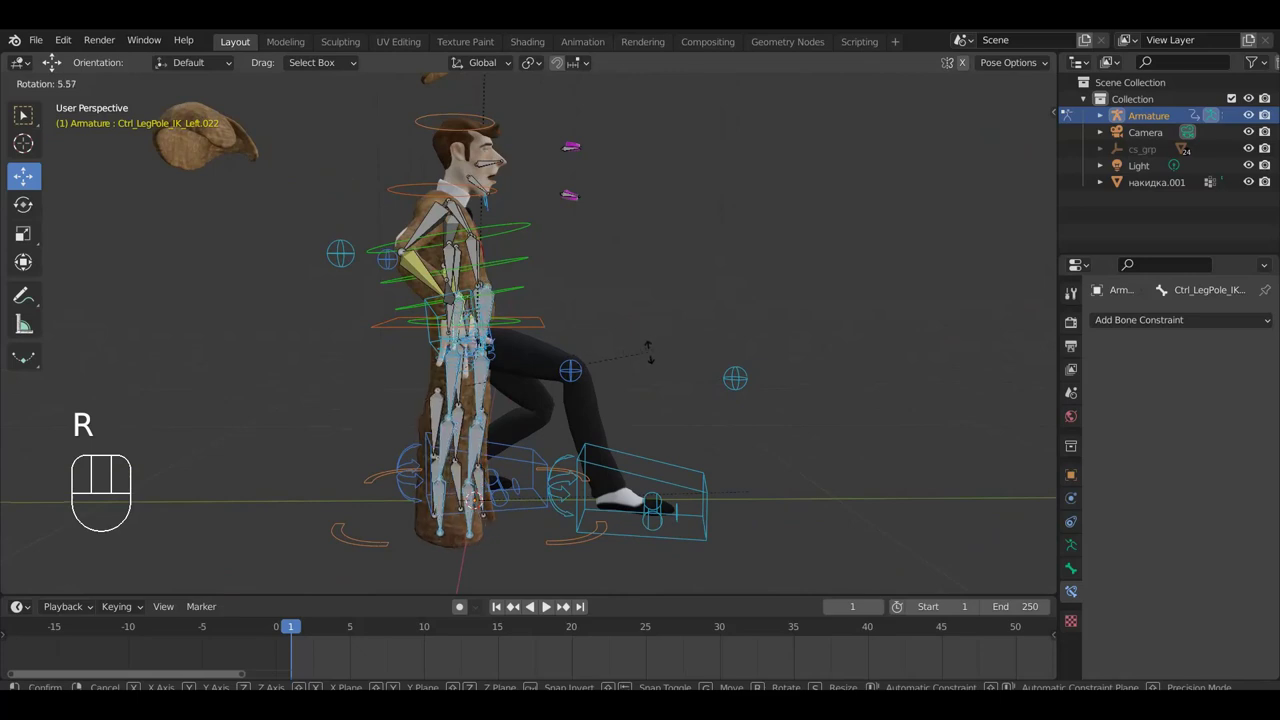
key(g)
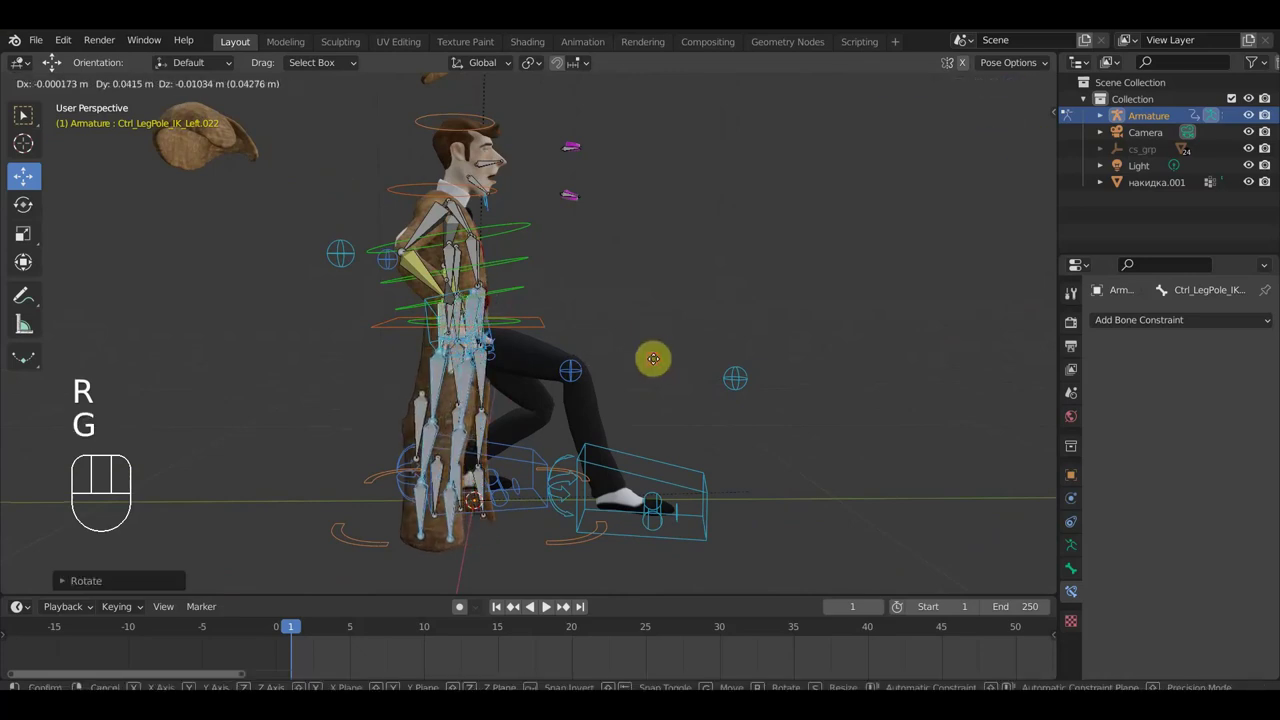
drag(618, 366, 441, 368)
key(g)
click(642, 370)
key(r)
drag(682, 412, 803, 398)
drag(573, 484, 571, 507)
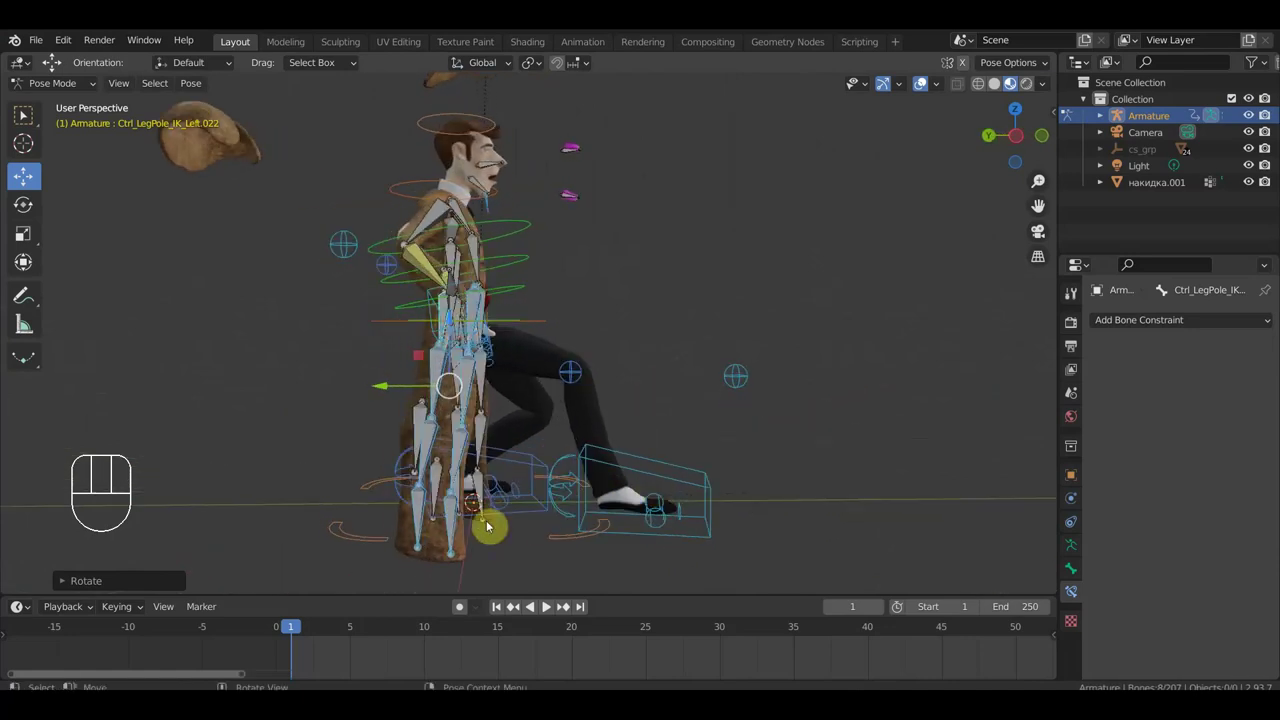
Rotate the lower skirt bones and move them behind the leg so the coat drapes to the floor.
drag(425, 450, 509, 462)
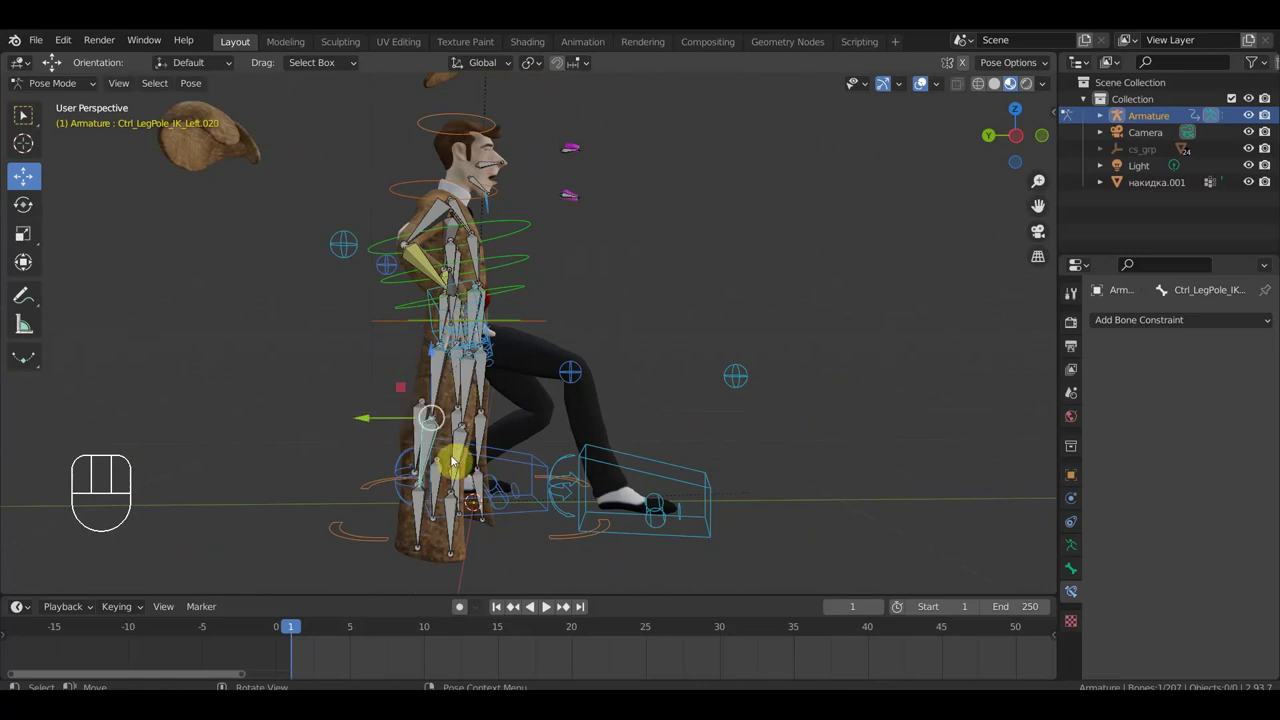
key(r)
click(468, 477)
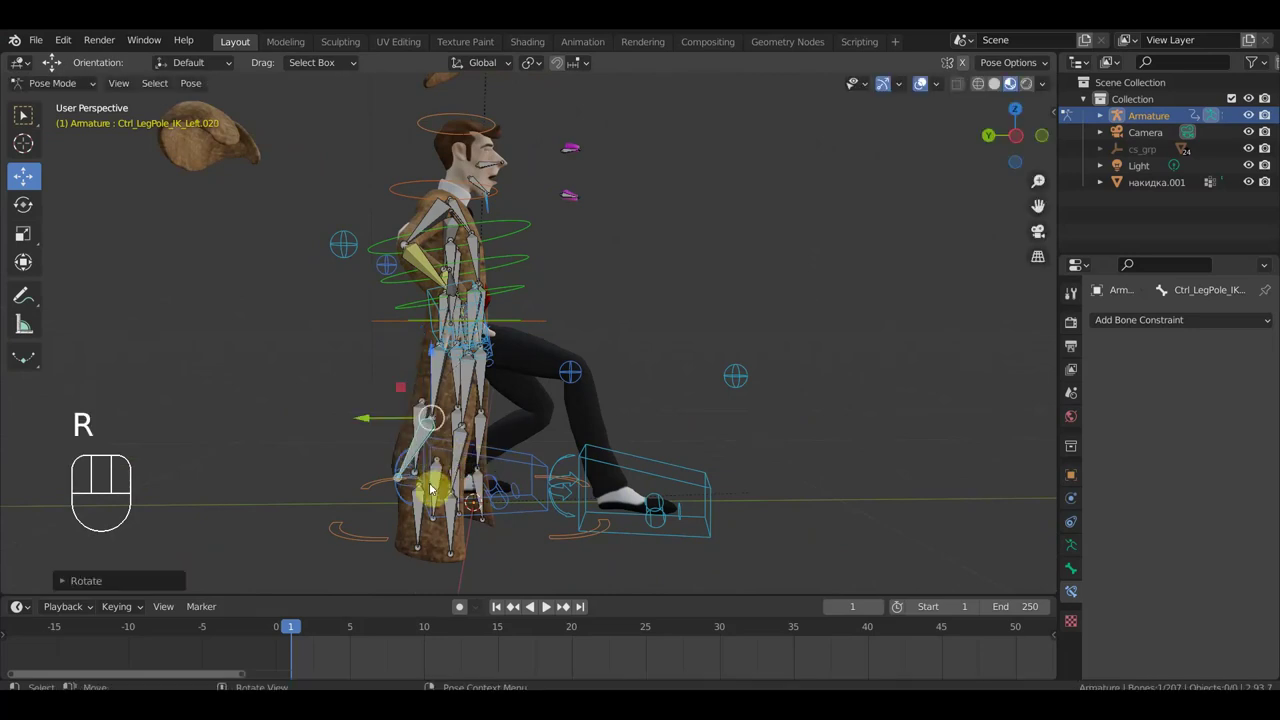
key(ctrl+z)
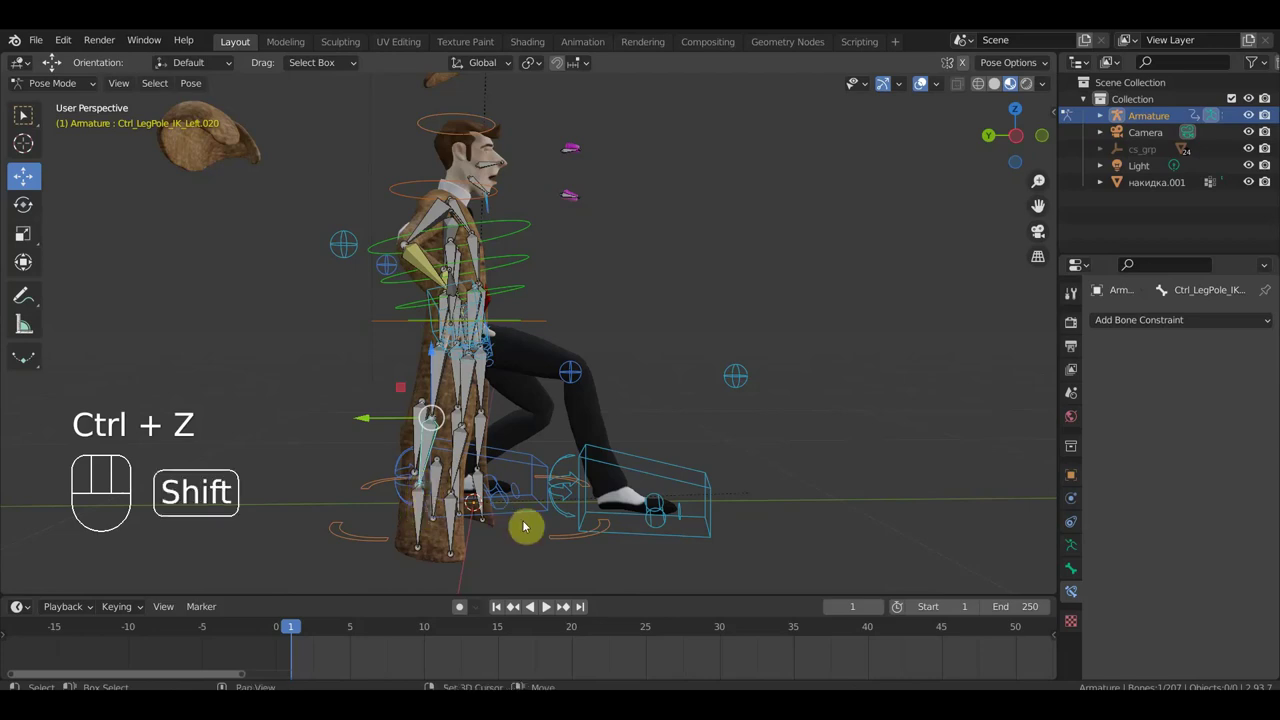
key(r)
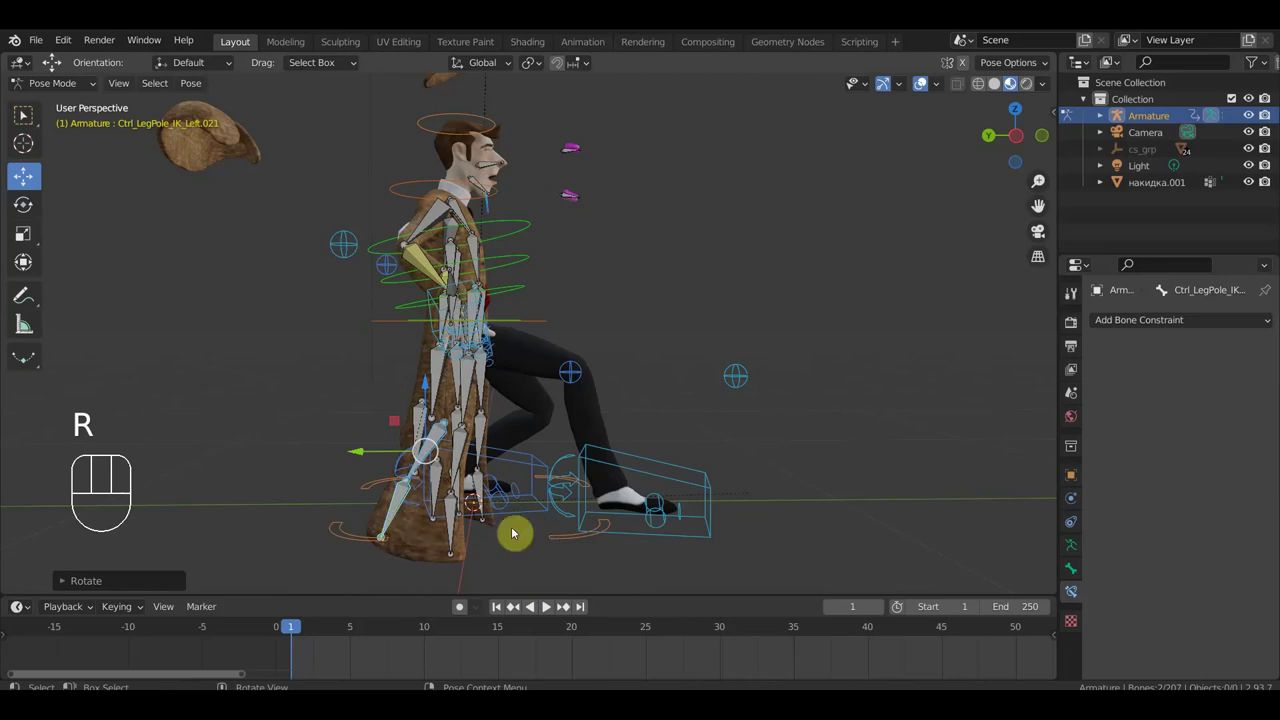
key(r)
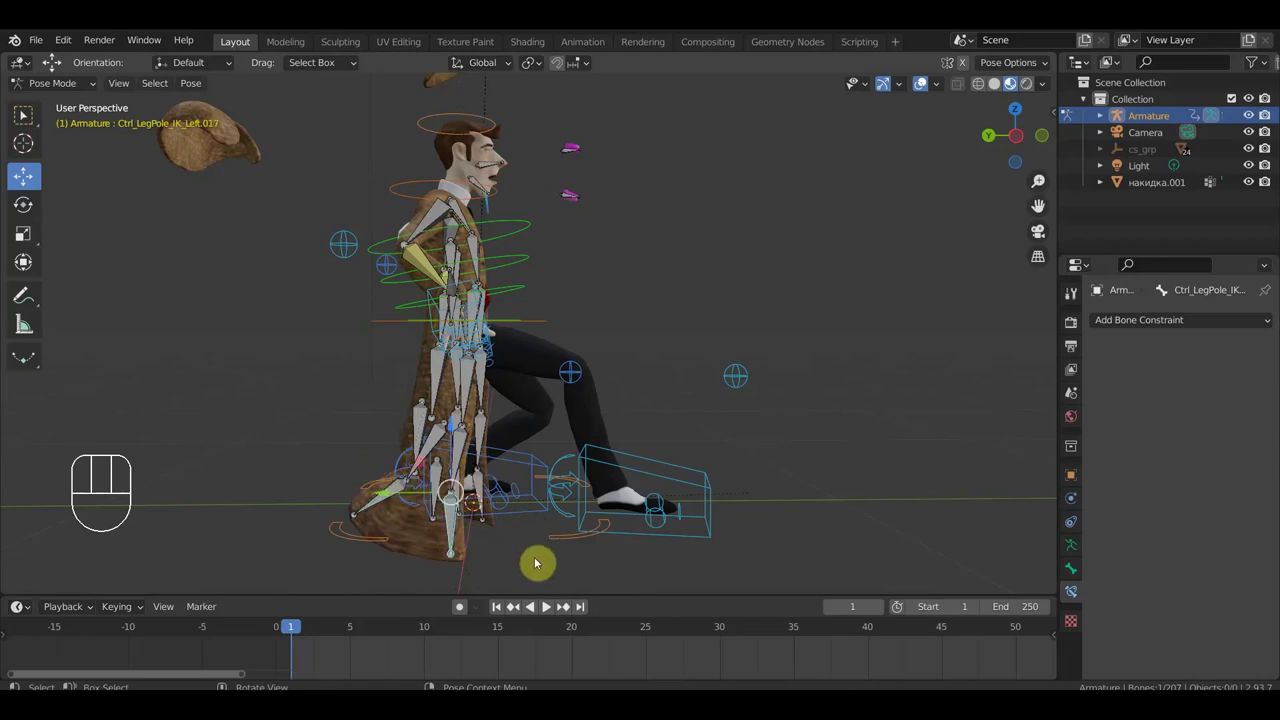
key(r)
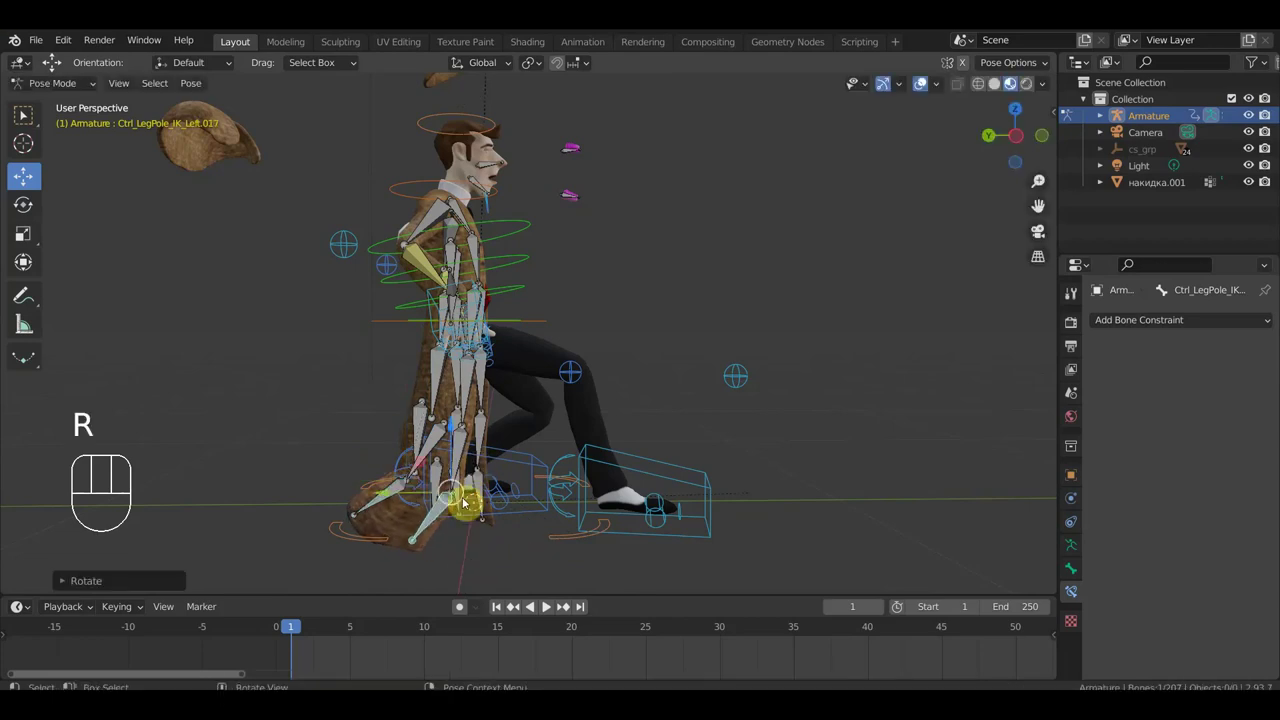
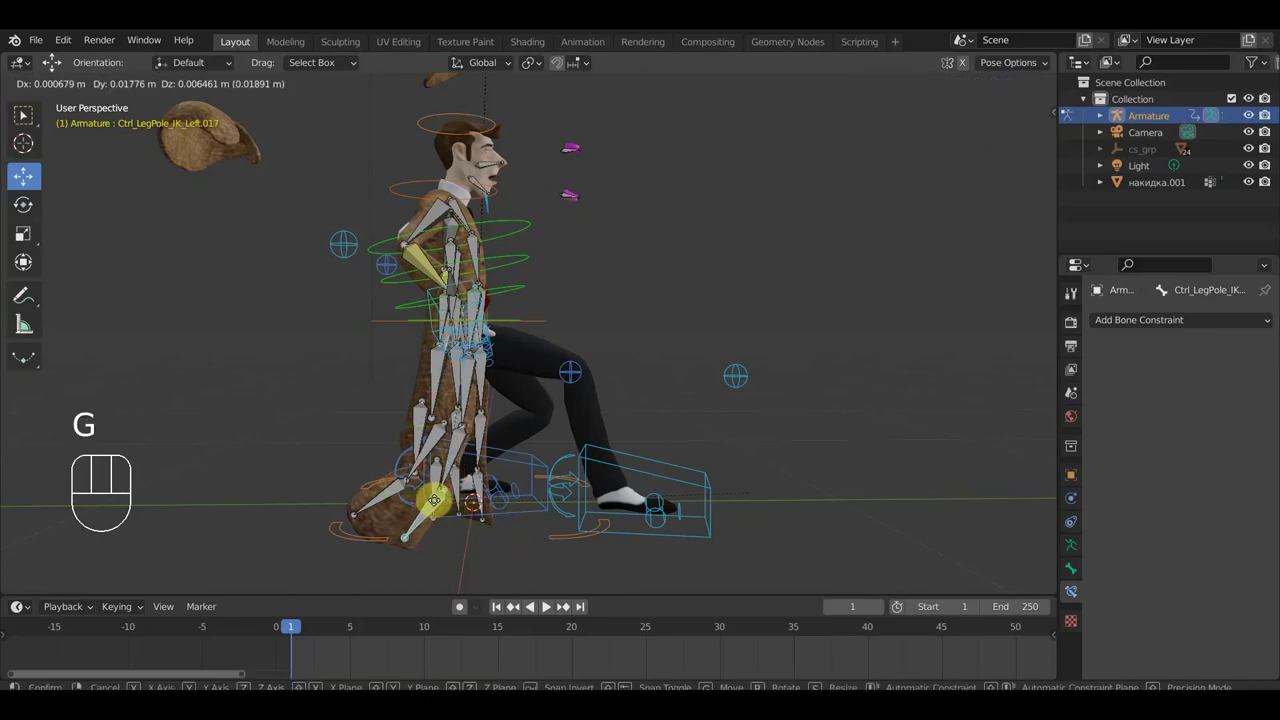
drag(457, 413, 223, 384)
middle_click(611, 342)
click(613, 264)
Rotate a bone on the coat's chest slightly to follow the torso.
key(r)
key(r)
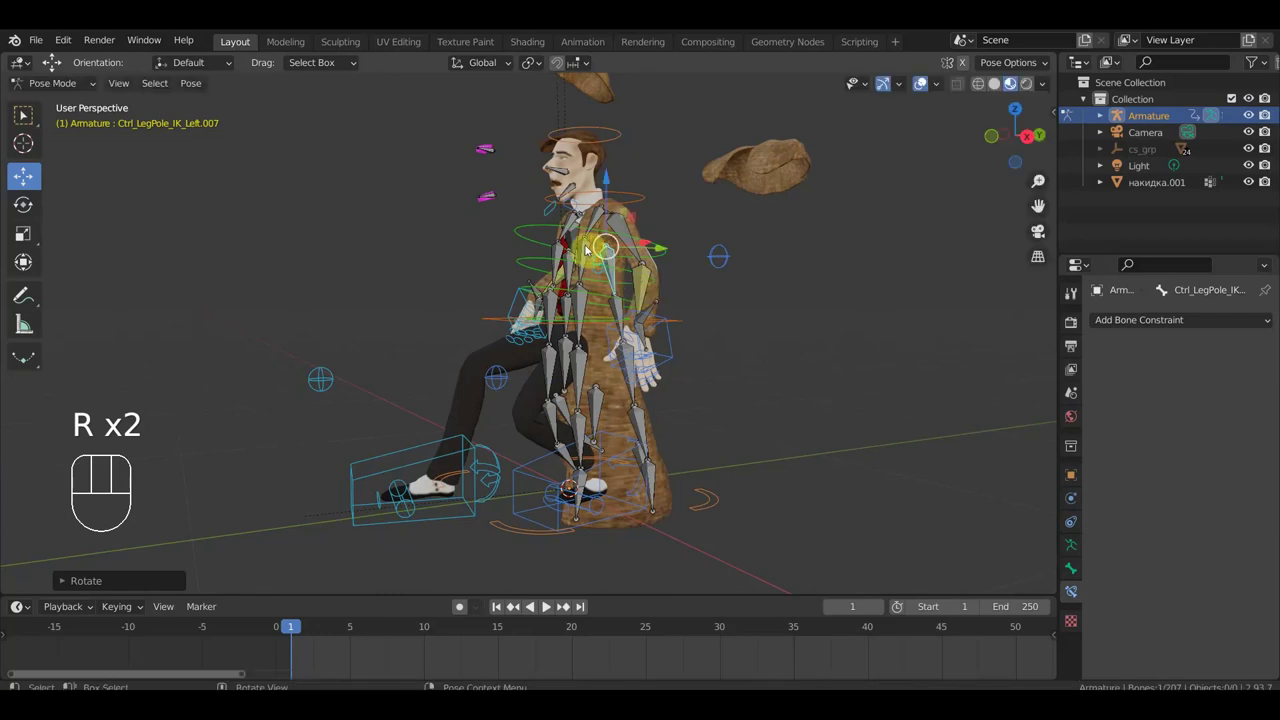
drag(591, 249, 645, 260)
key(r)
click(668, 252)
Orbit behind the character and select the rear coat skirt bones.
drag(651, 336, 485, 340)
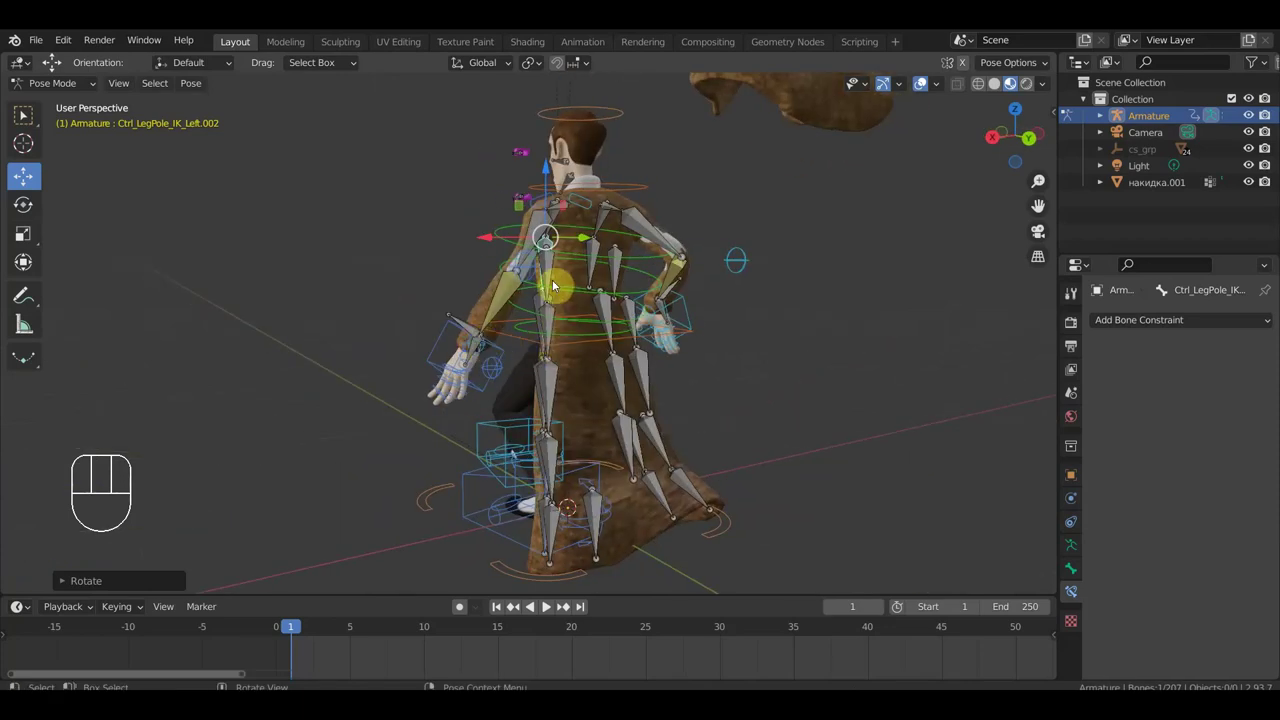
drag(559, 318, 643, 334)
drag(663, 331, 670, 320)
drag(566, 312, 574, 372)
drag(573, 372, 576, 445)
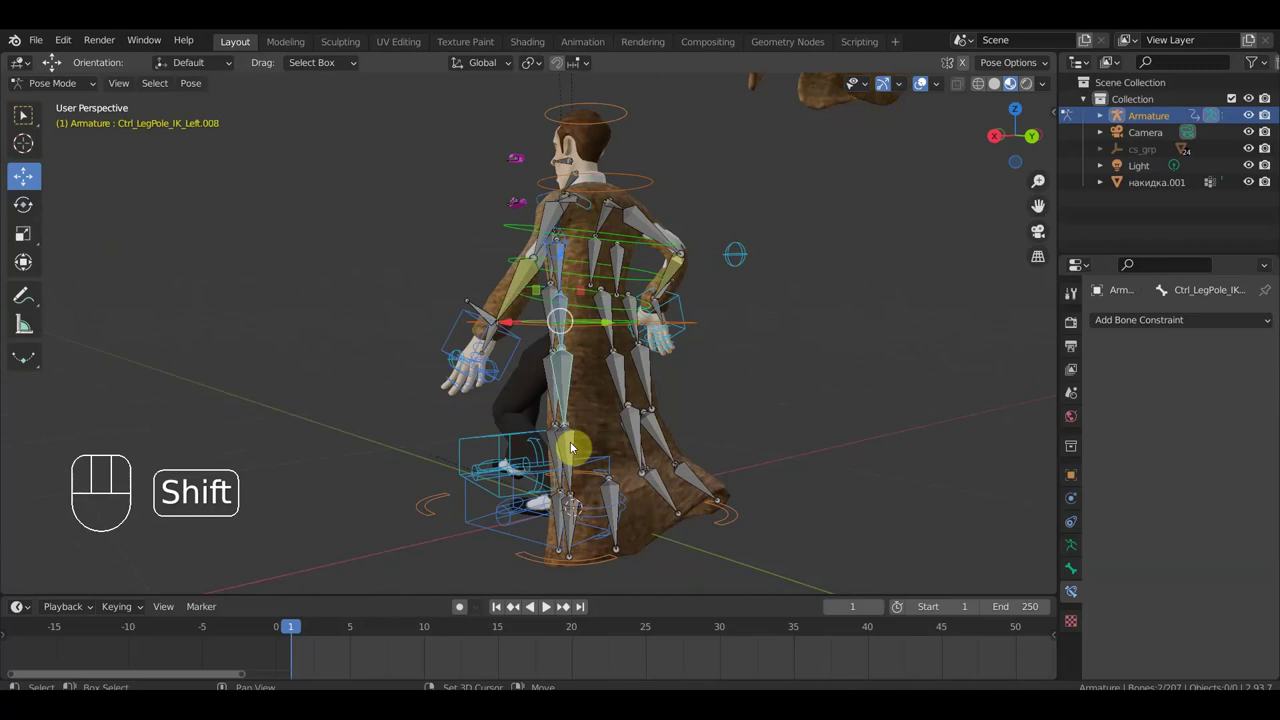
drag(576, 445, 651, 477)
drag(651, 477, 689, 468)
drag(623, 507, 770, 467)
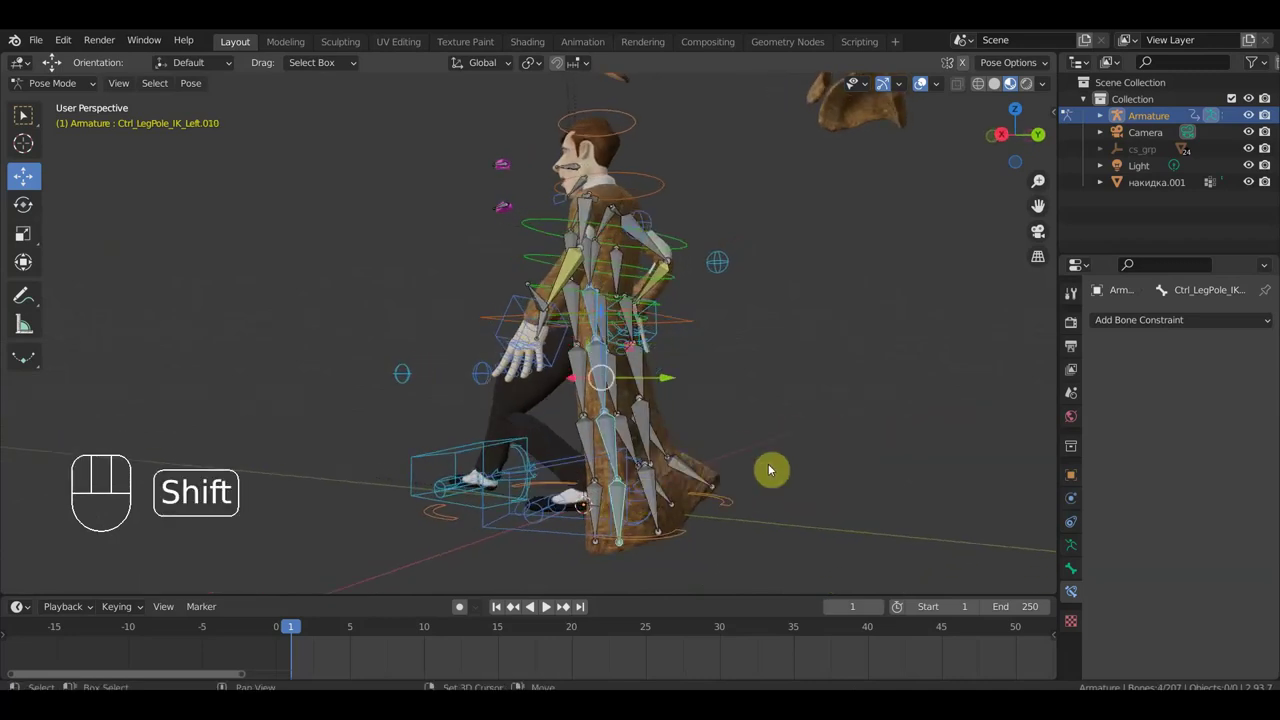
drag(771, 467, 705, 507)
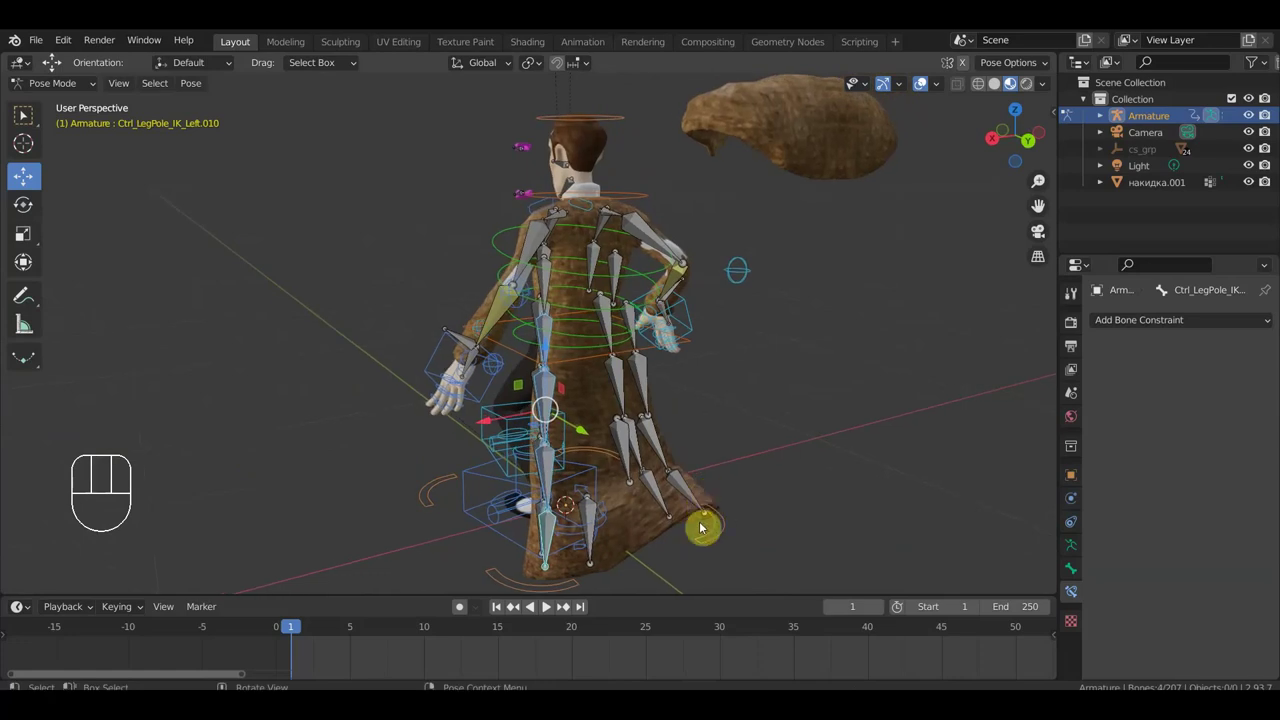
Rotate the rear skirt bones so the back of the coat flares behind the stride.
key(r)
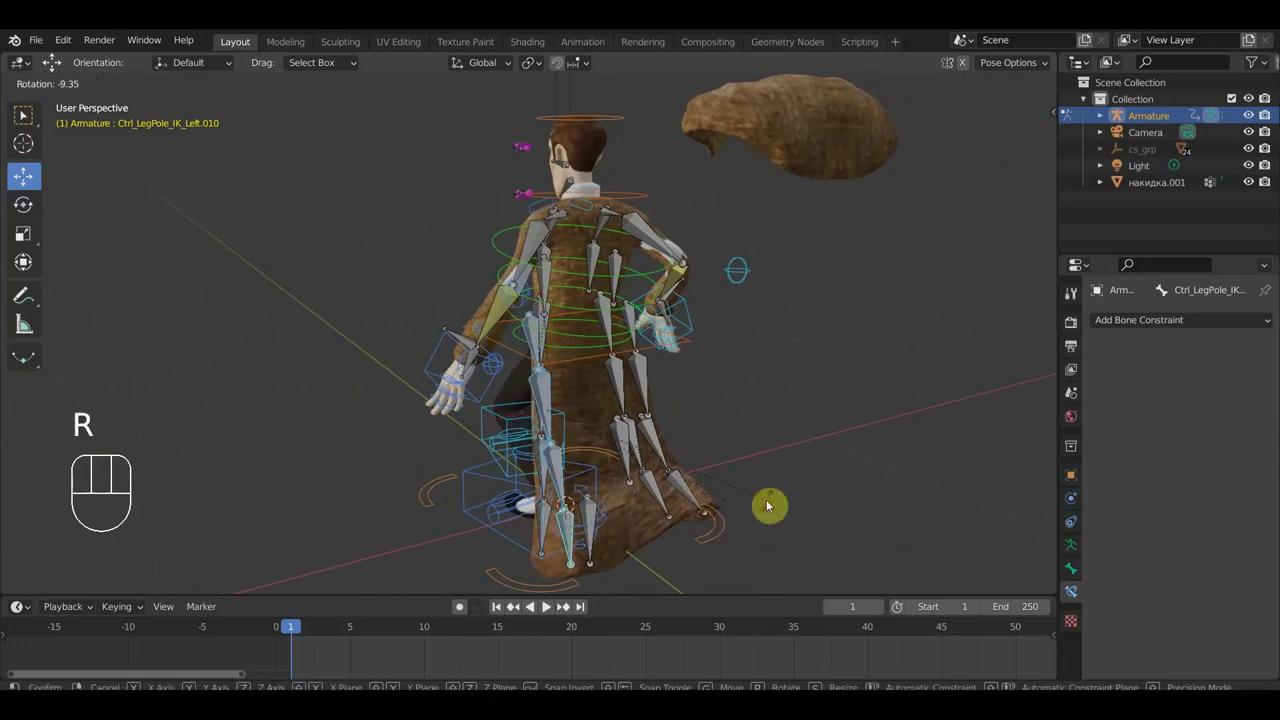
key(g)
click(792, 502)
drag(785, 510, 691, 502)
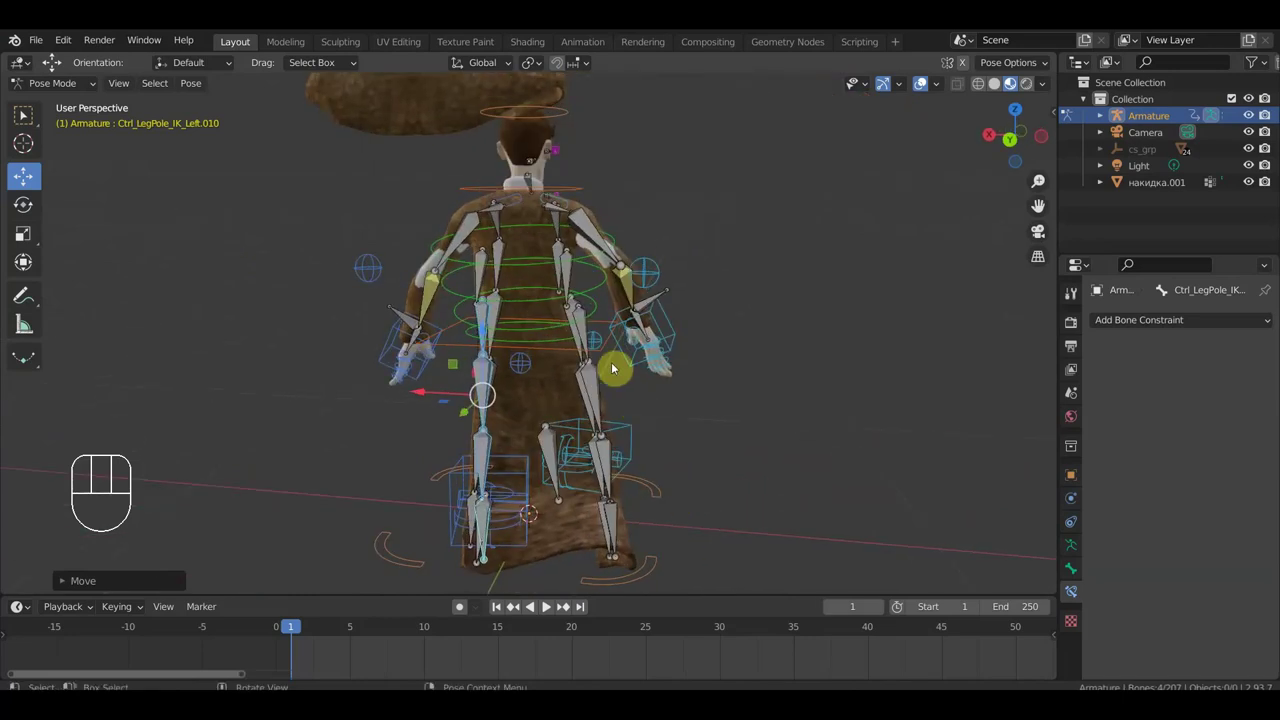
drag(584, 326, 603, 392)
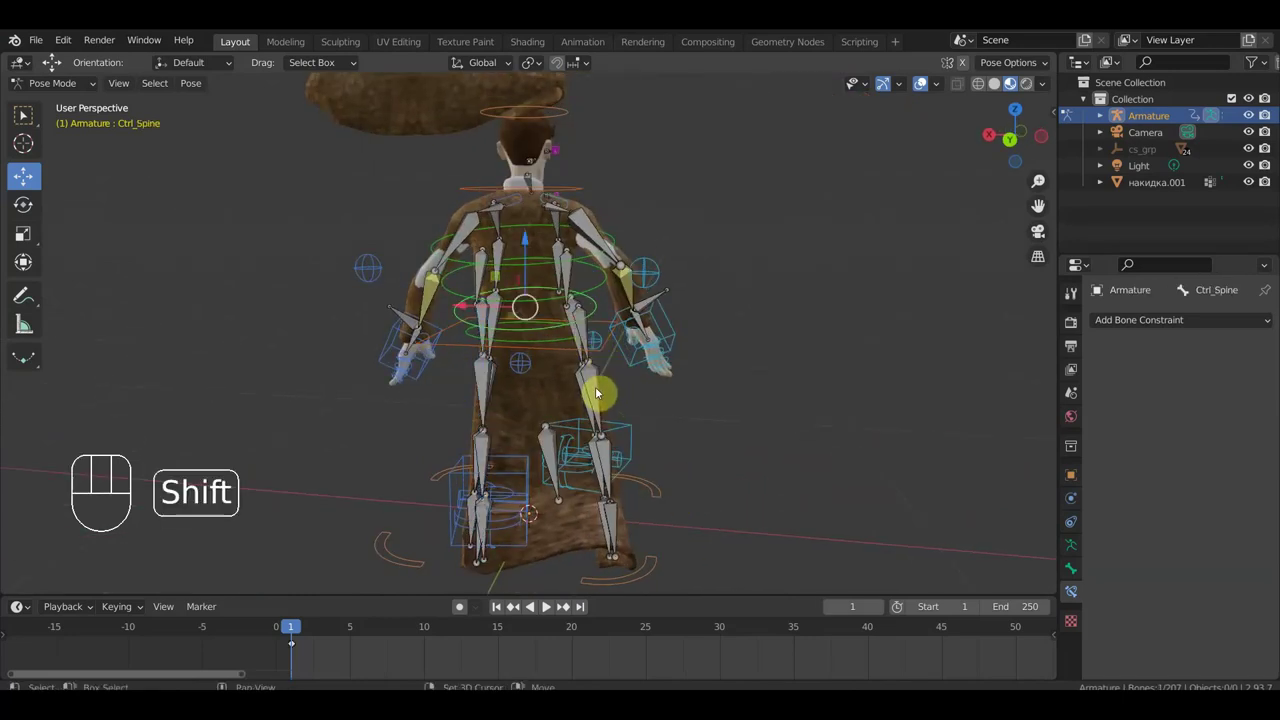
Select the coat skirt chain bone and rotate it into place from the side view.
click(601, 388)
click(601, 388)
drag(602, 394, 625, 457)
drag(591, 465, 499, 459)
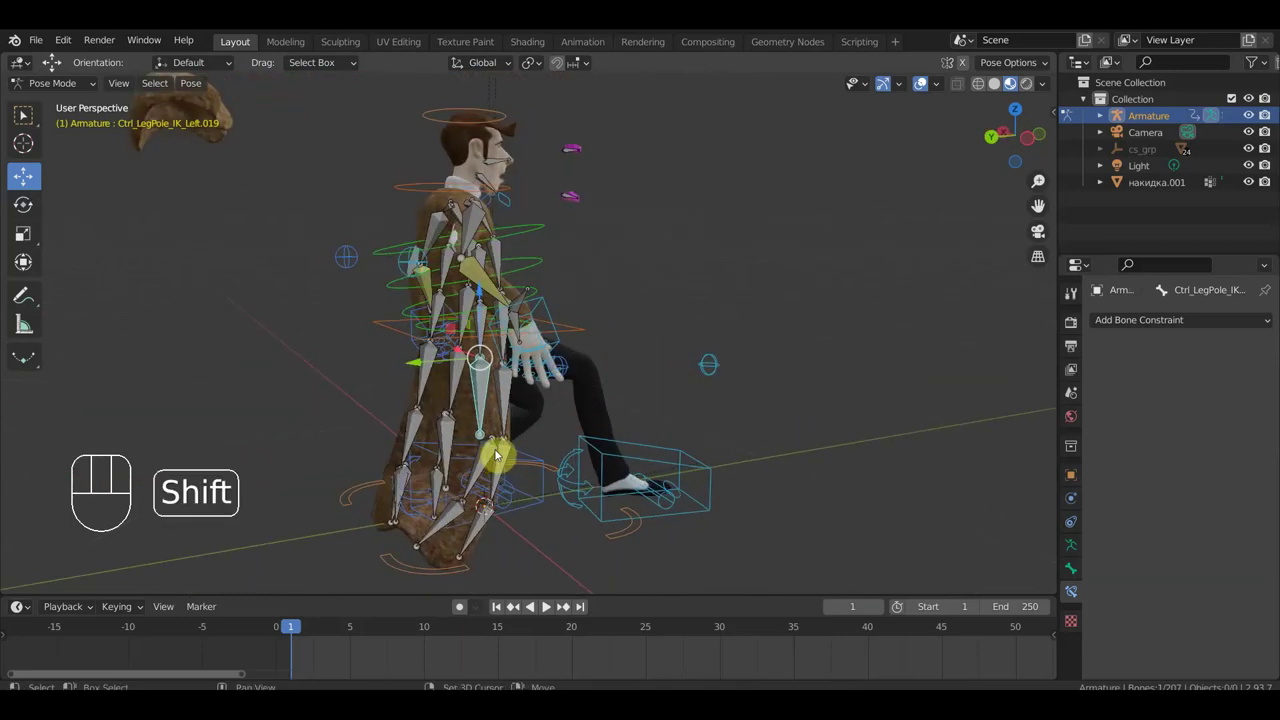
drag(487, 459, 443, 517)
drag(446, 518, 495, 361)
drag(731, 509, 700, 509)
key(g)
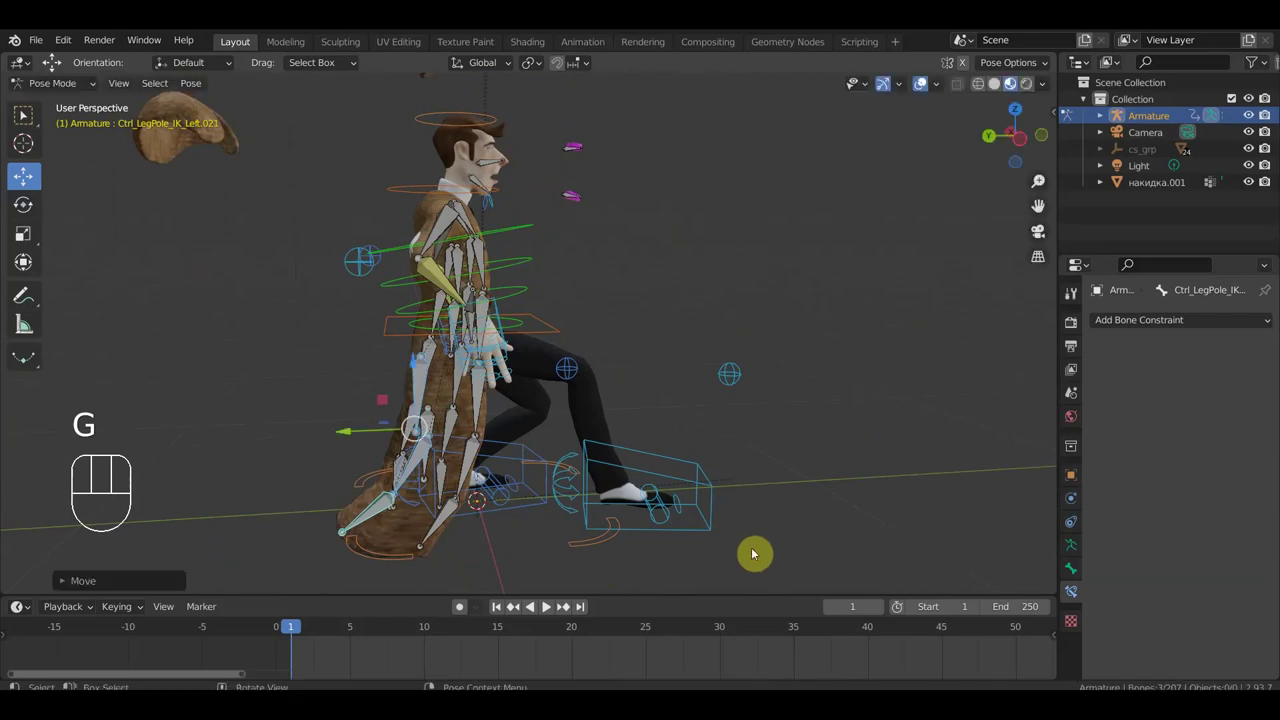
key(r)
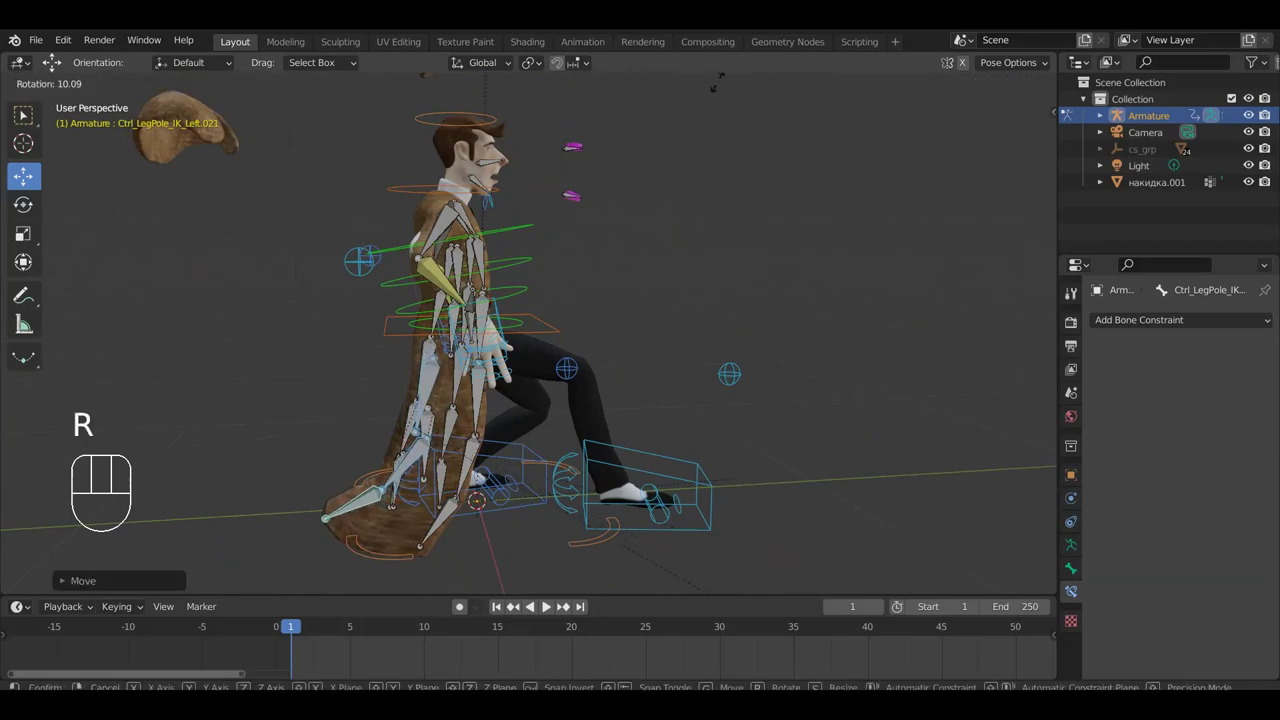
key(g)
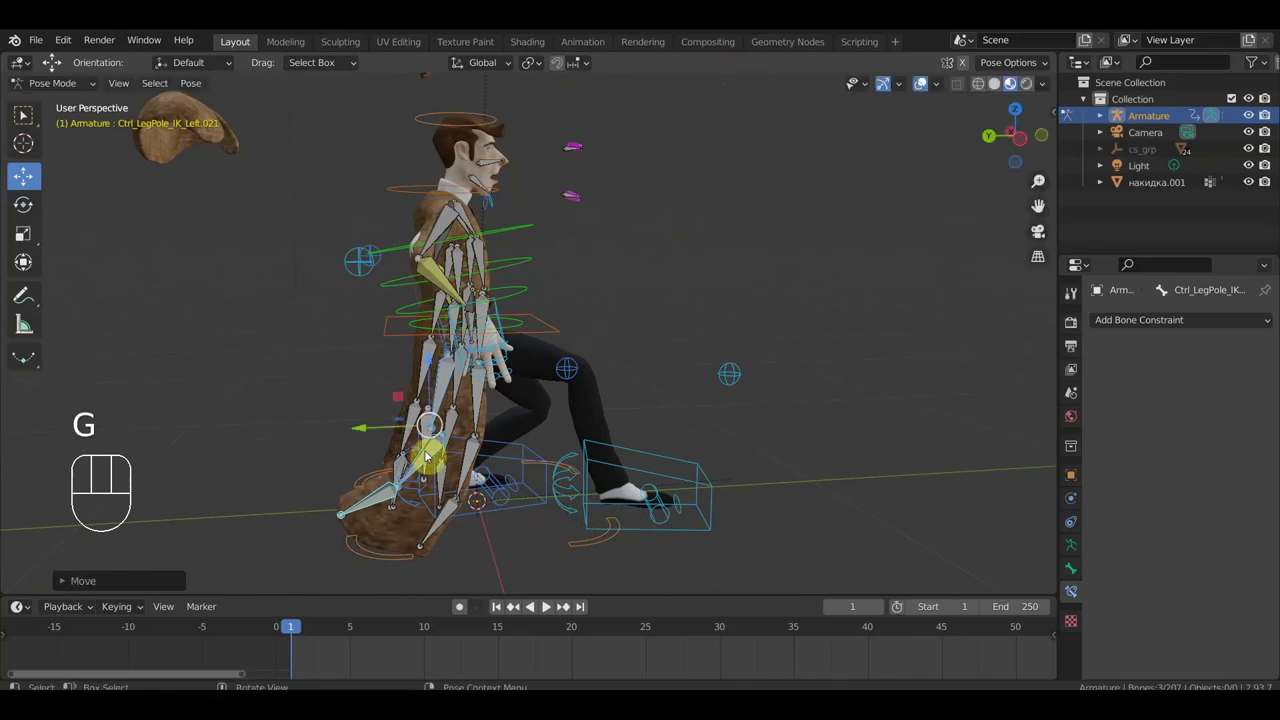
Rotate and shift a lower skirt bone, checking from front and three-quarter views.
drag(445, 442, 671, 462)
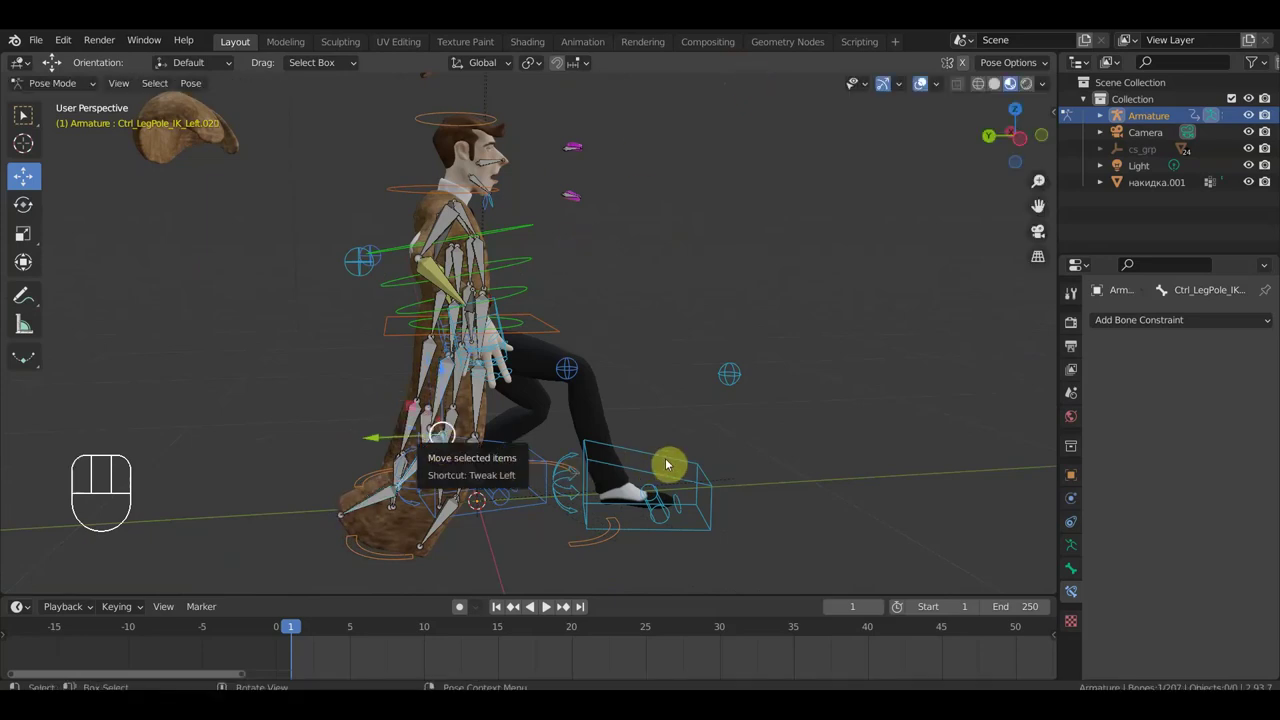
key(g)
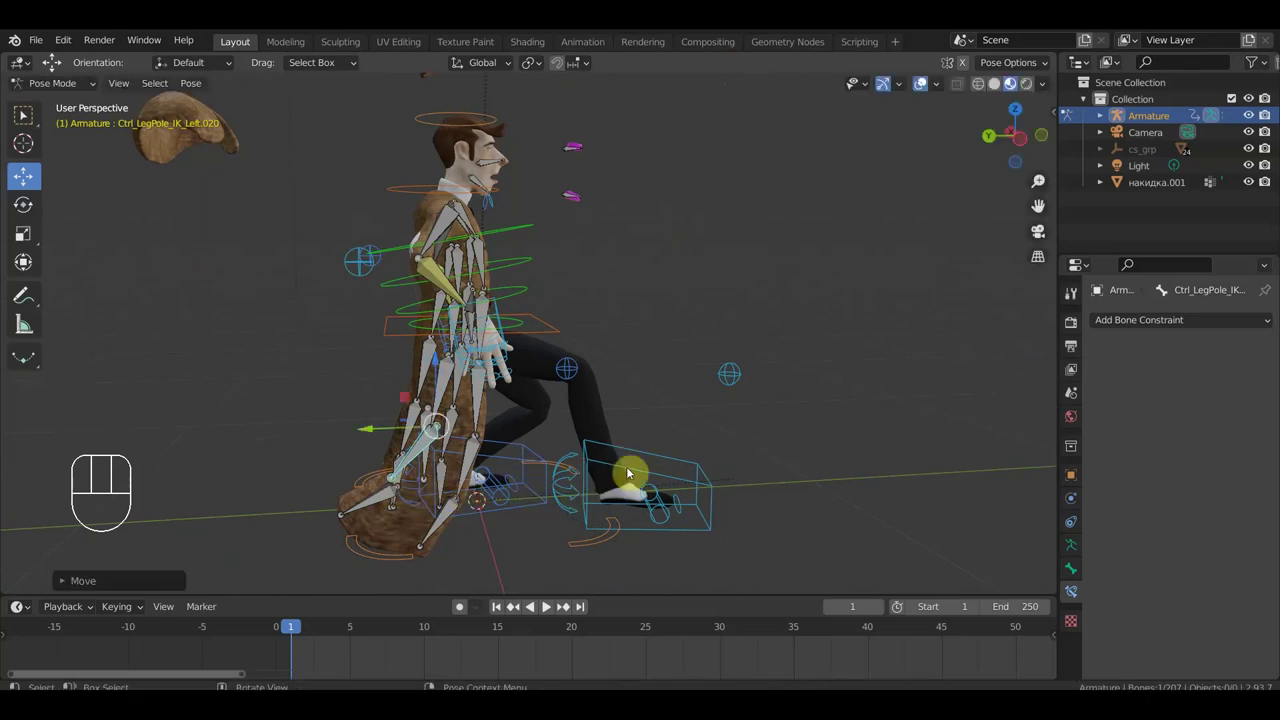
key(r)
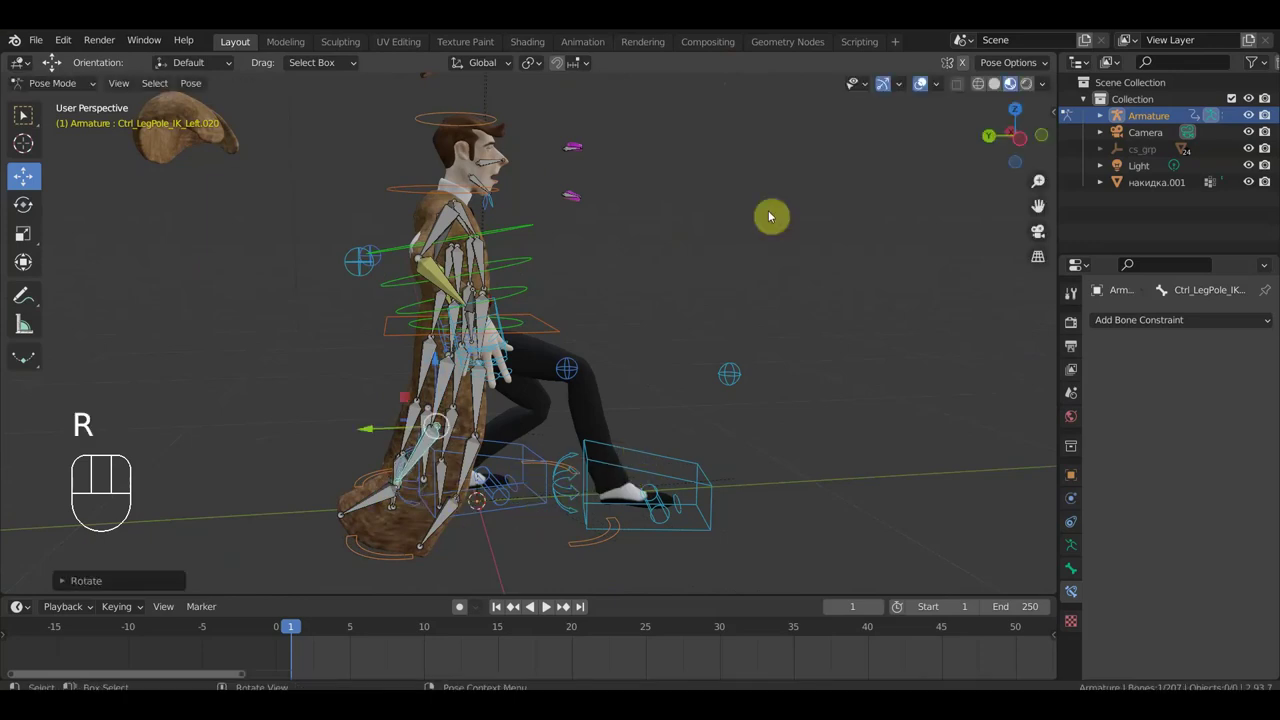
drag(923, 82, 857, 171)
drag(837, 195, 447, 191)
drag(550, 236, 757, 236)
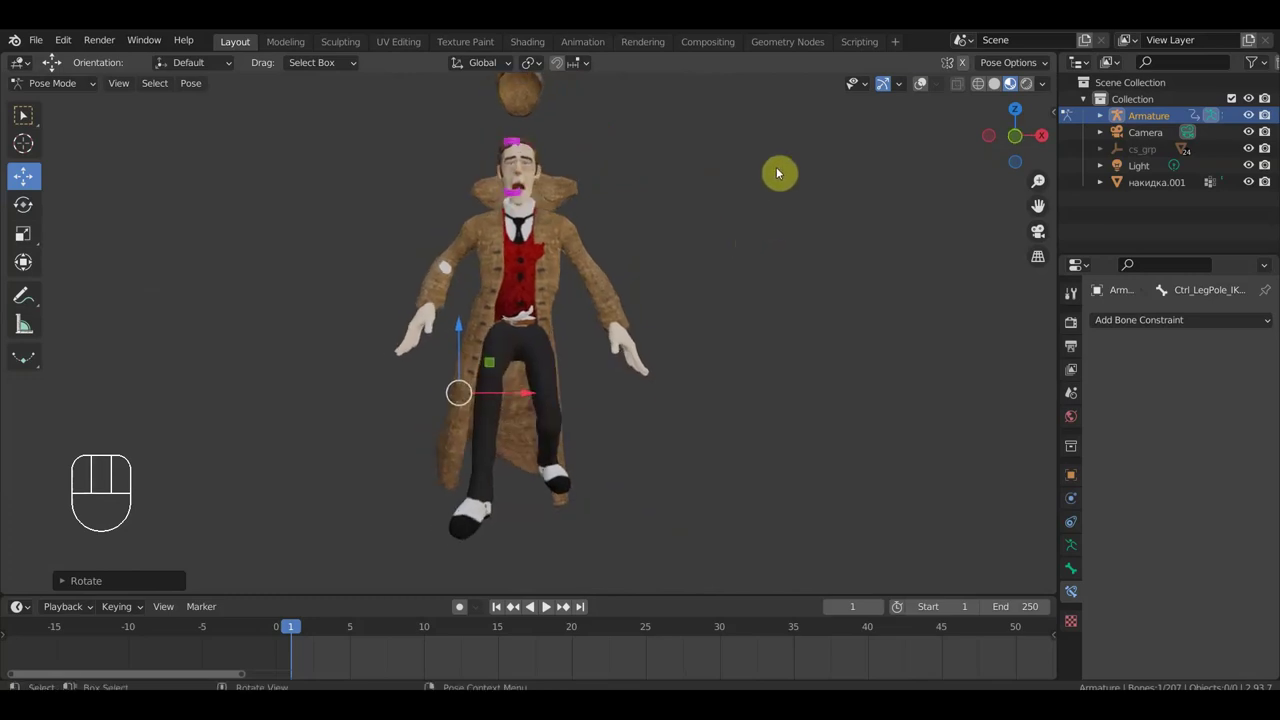
drag(751, 198, 879, 234)
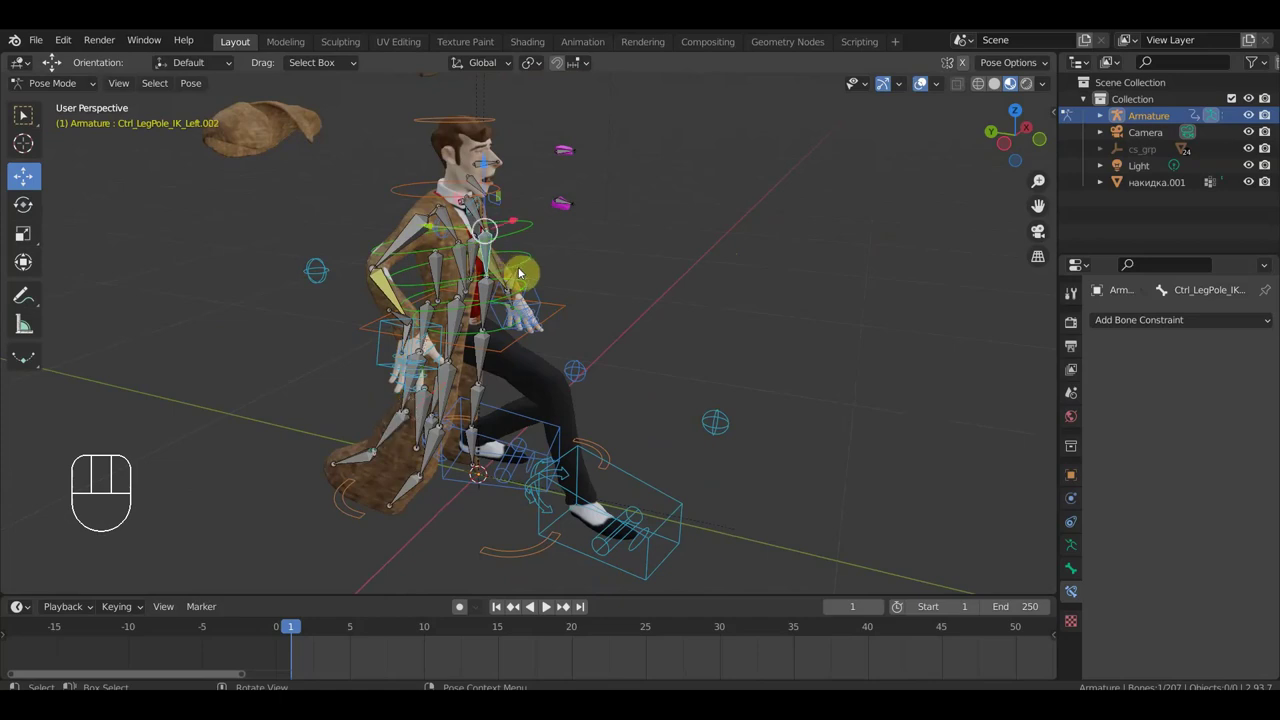
key(g)
Rotate a chest bone of the coat so the front follows the torso.
drag(575, 265, 507, 224)
drag(502, 244, 595, 290)
key(r)
click(587, 294)
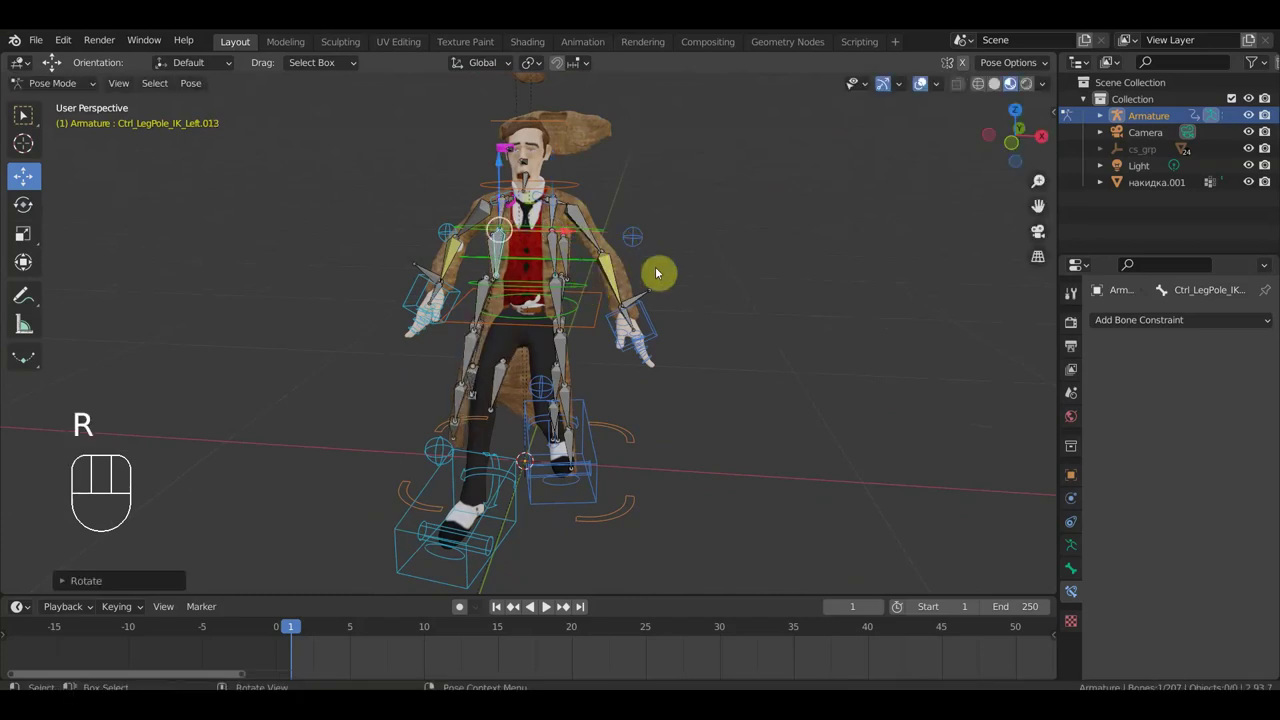
key(r)
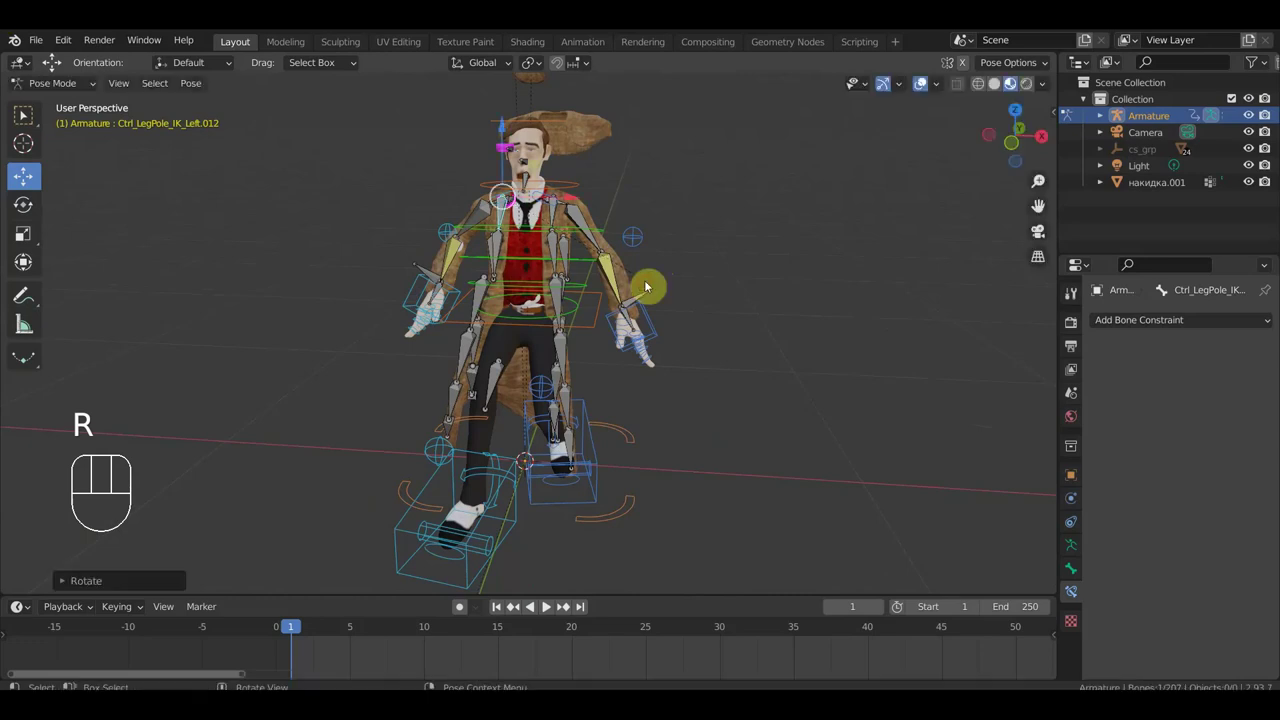
drag(659, 246, 551, 252)
drag(707, 225, 618, 160)
drag(655, 230, 650, 302)
drag(690, 318, 755, 319)
drag(572, 398, 605, 400)
key(r)
Move the skirt bone near the foot and swing the coat tail toward the back leg.
click(615, 399)
drag(581, 442, 649, 472)
key(g)
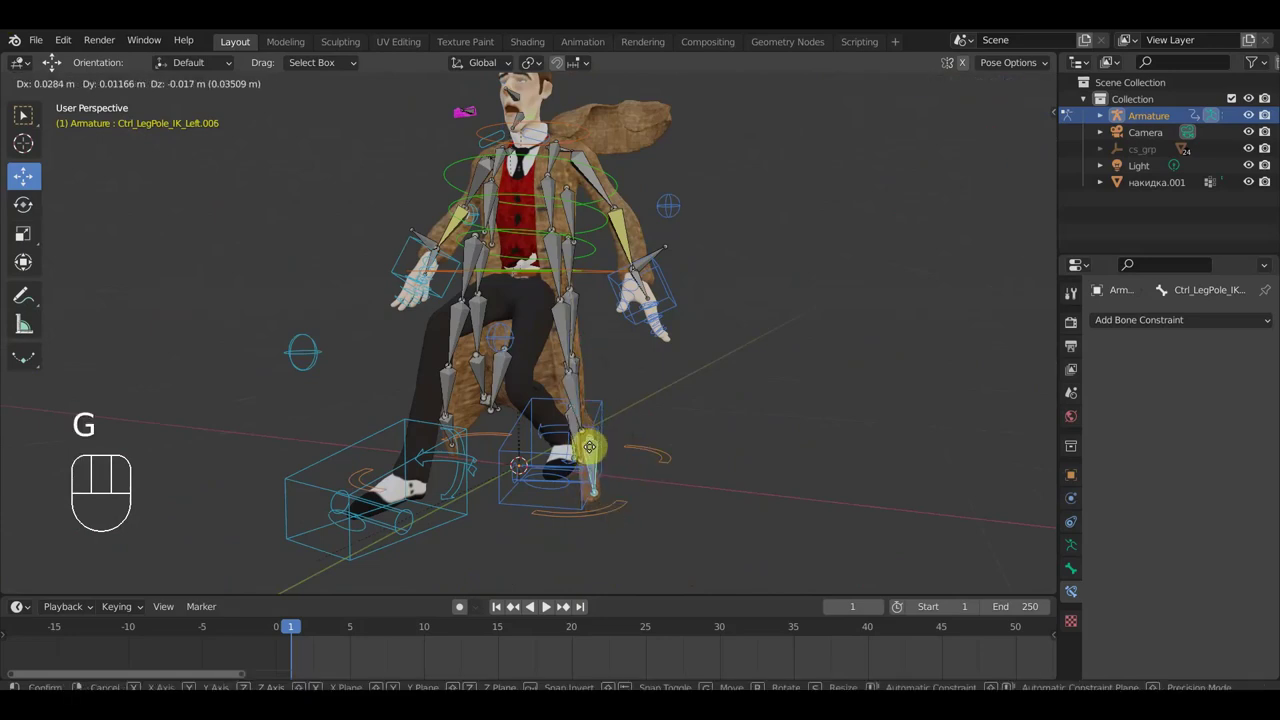
drag(638, 435, 474, 422)
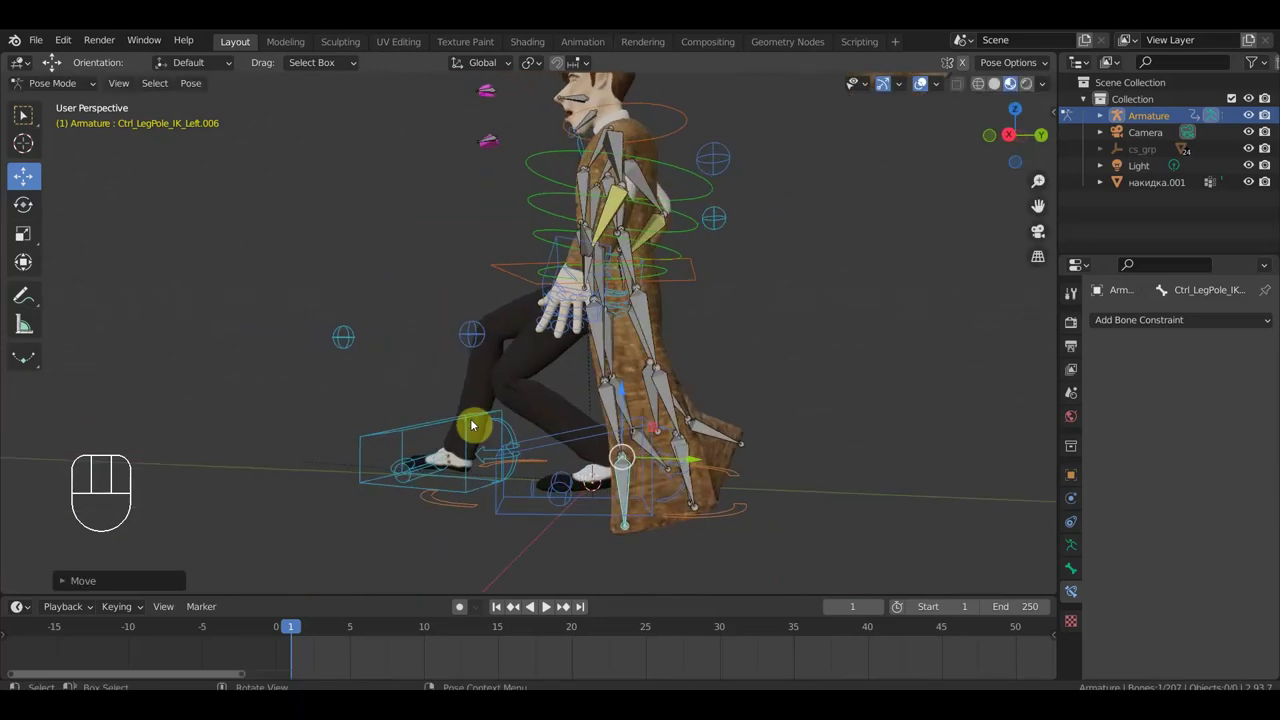
key(r)
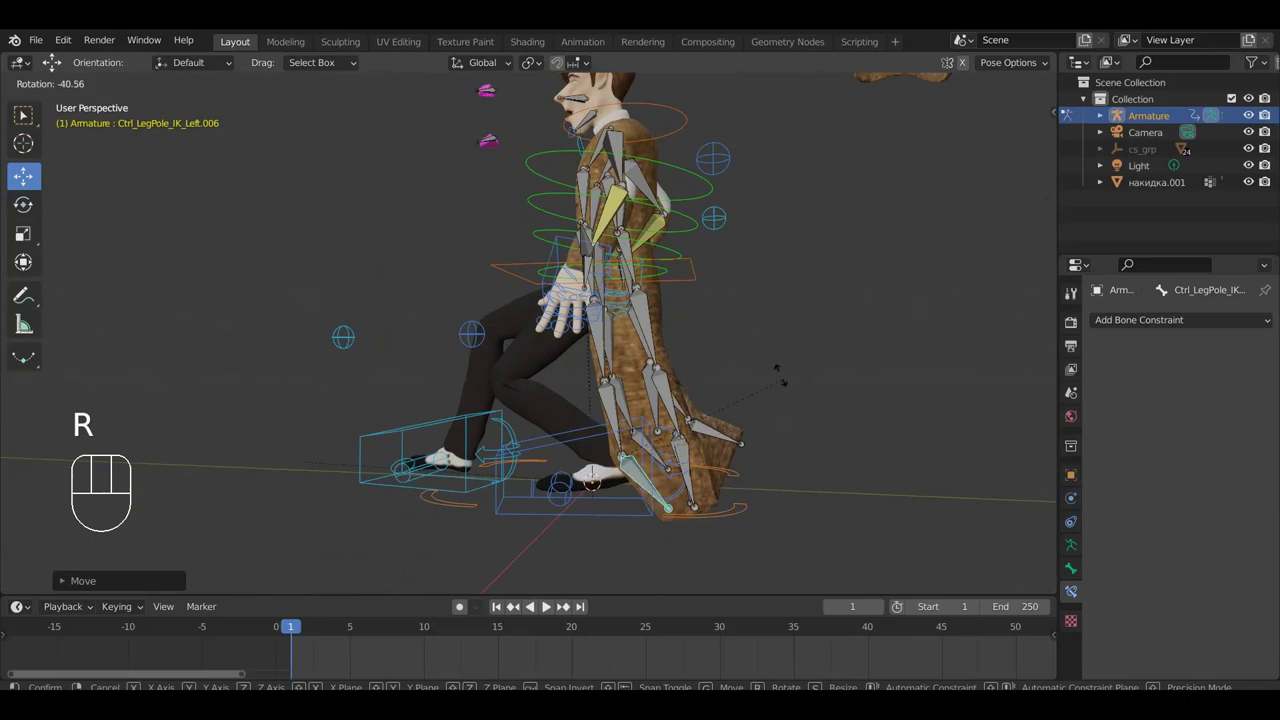
drag(613, 409, 657, 490)
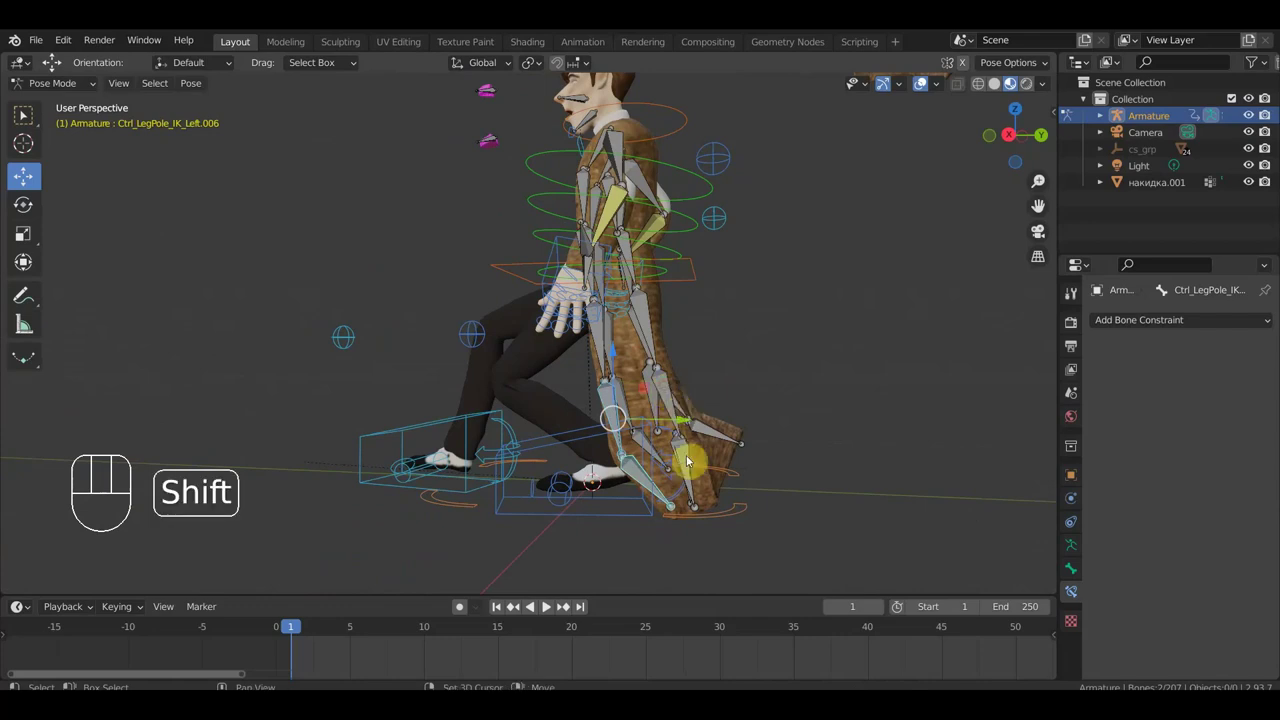
Rotate the next lower skirt bone so the hem hangs away from the bent leg, checking from the side.
drag(688, 456, 705, 465)
key(r)
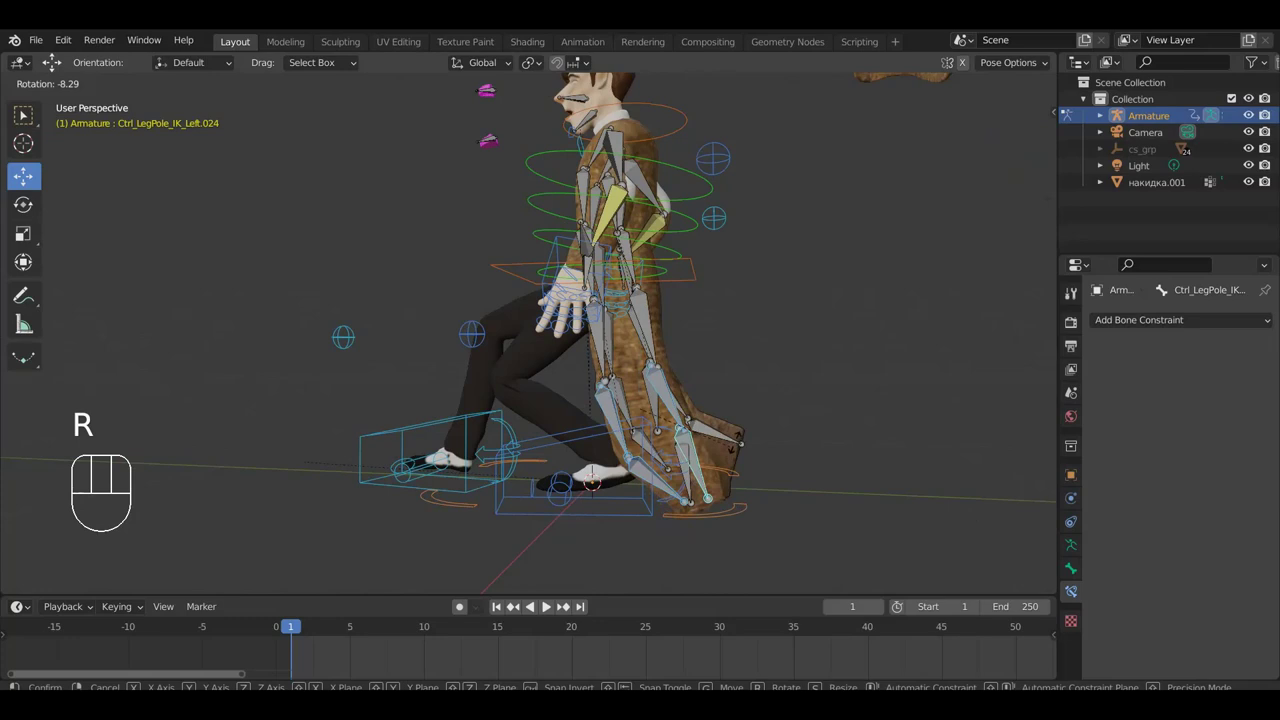
key(g)
drag(660, 478, 552, 492)
drag(681, 450, 929, 438)
drag(701, 425, 611, 420)
click(689, 266)
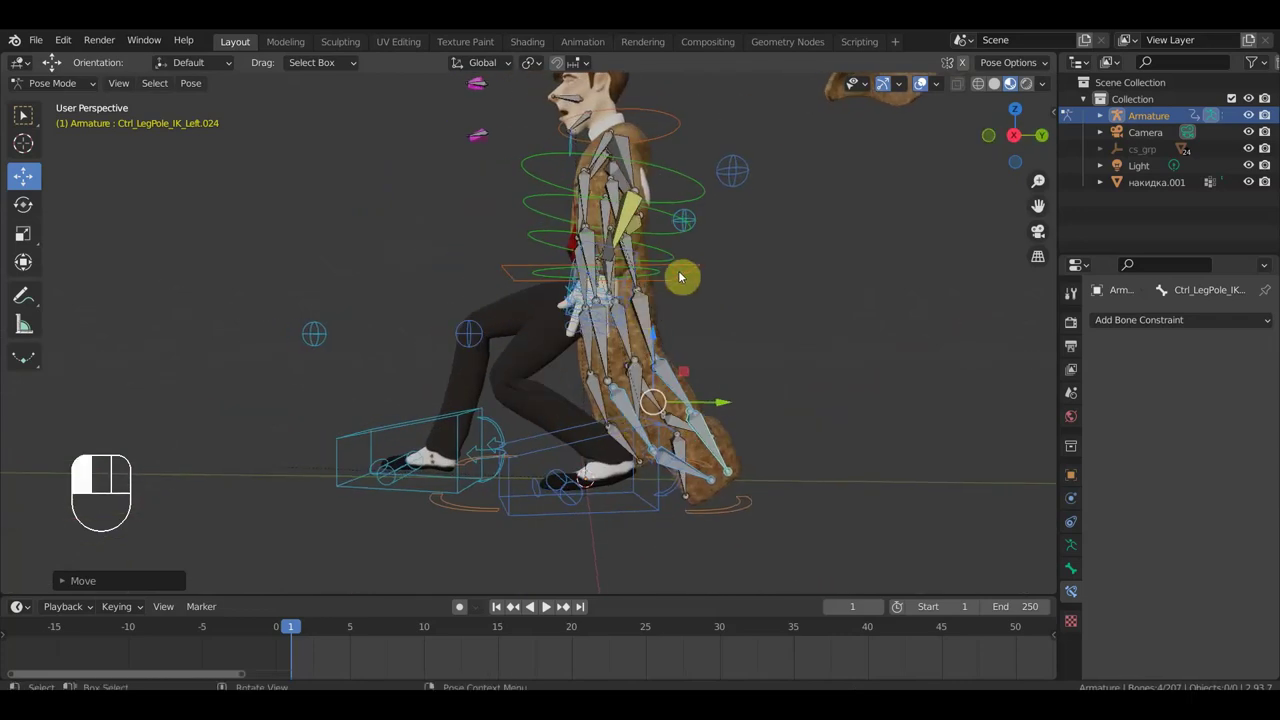
Tilt Ctrl_Hips, then rotate and reposition the left hand IK control.
key(g)
click(789, 289)
key(r)
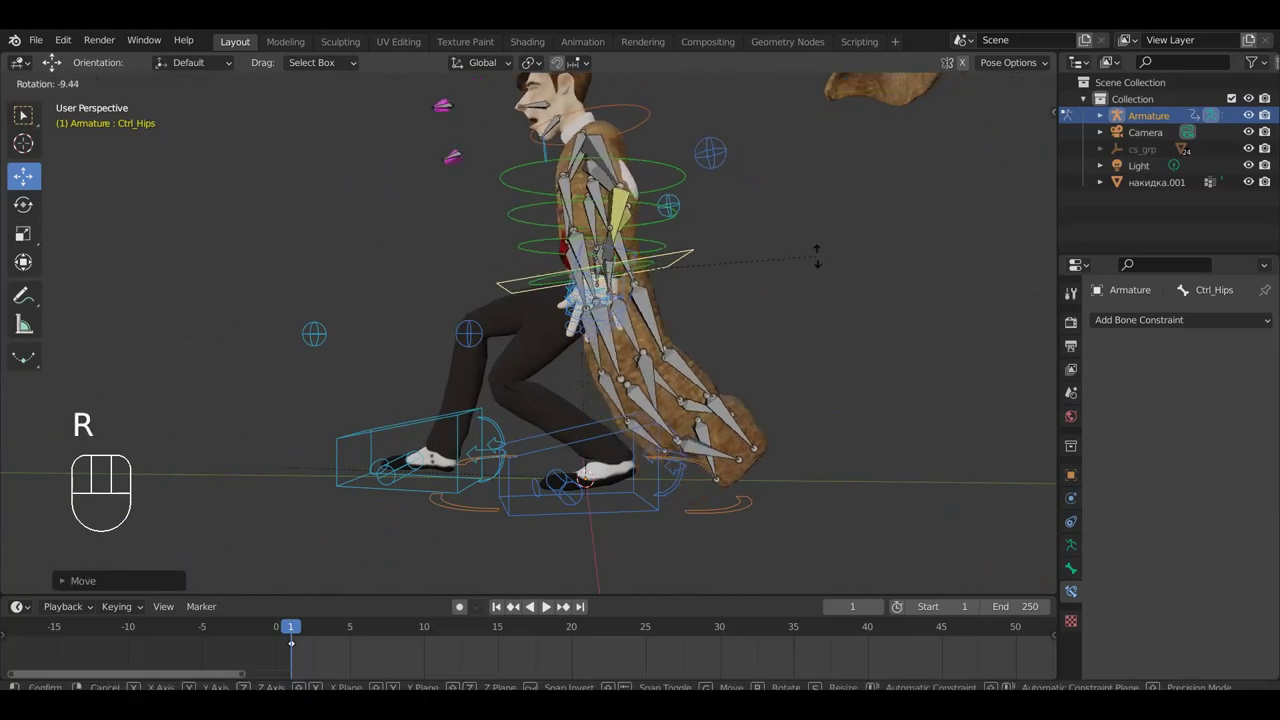
drag(751, 387, 951, 410)
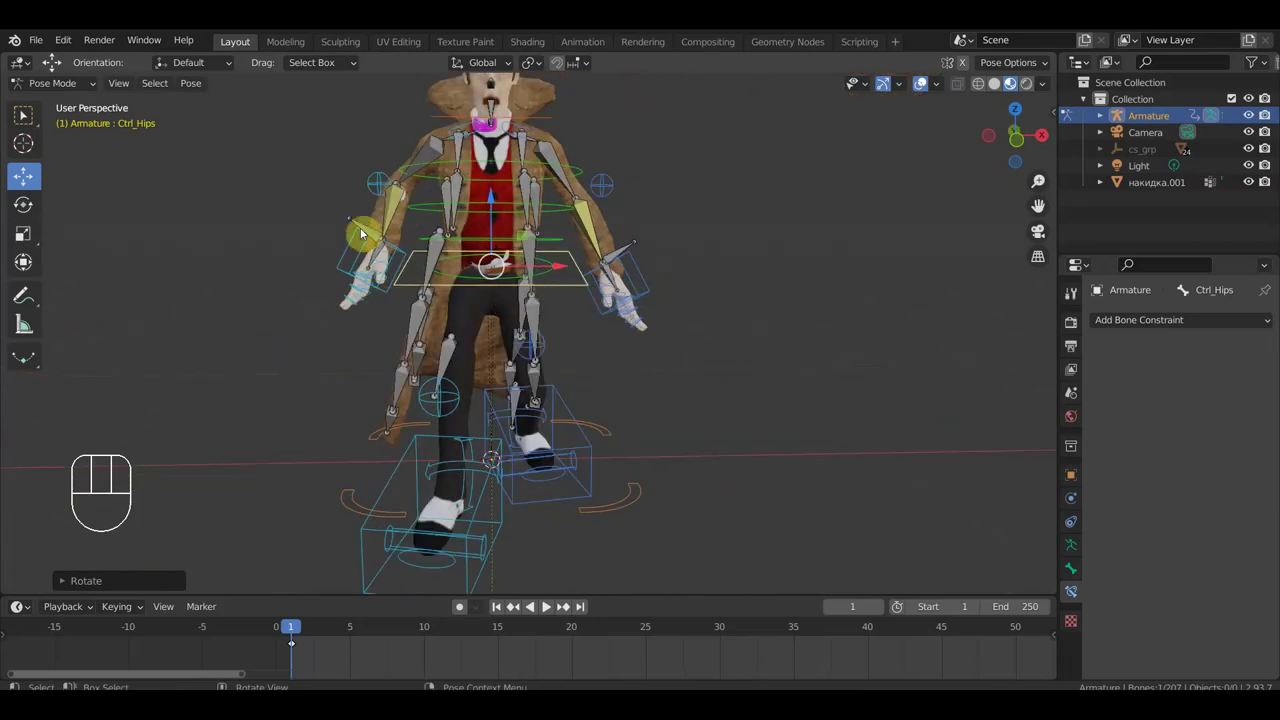
drag(349, 203, 363, 232)
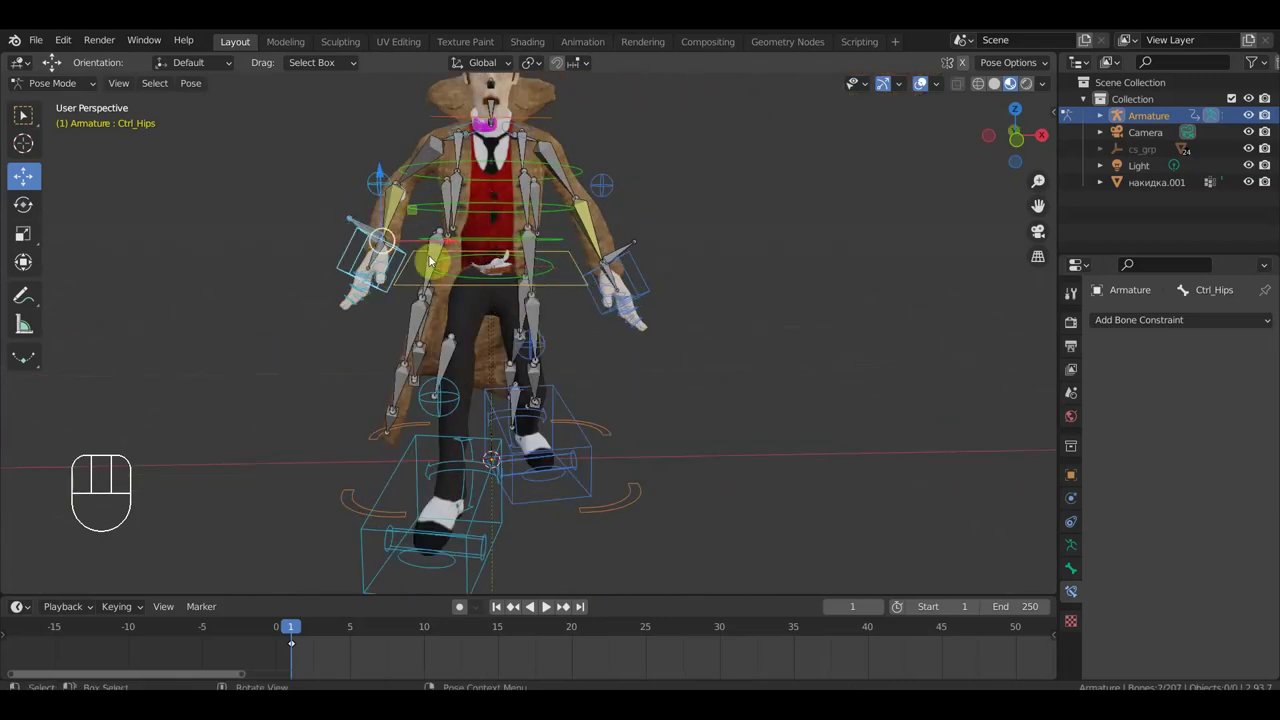
key(r)
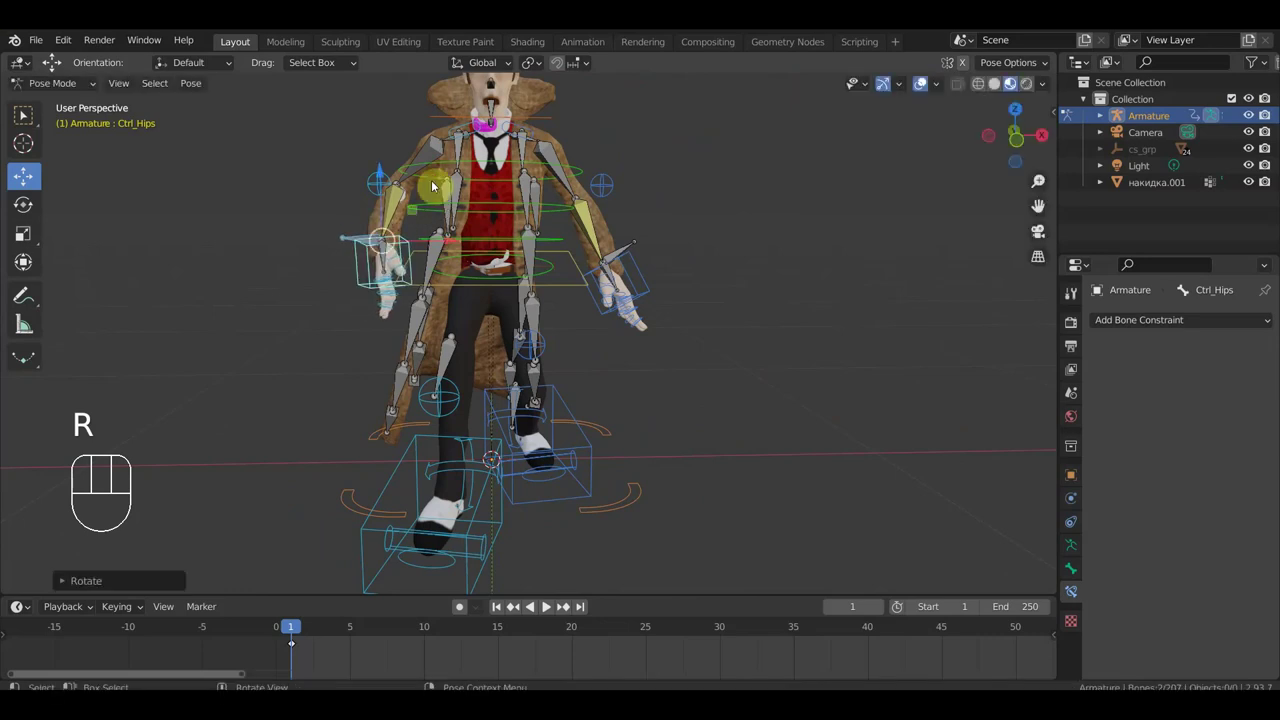
key(g)
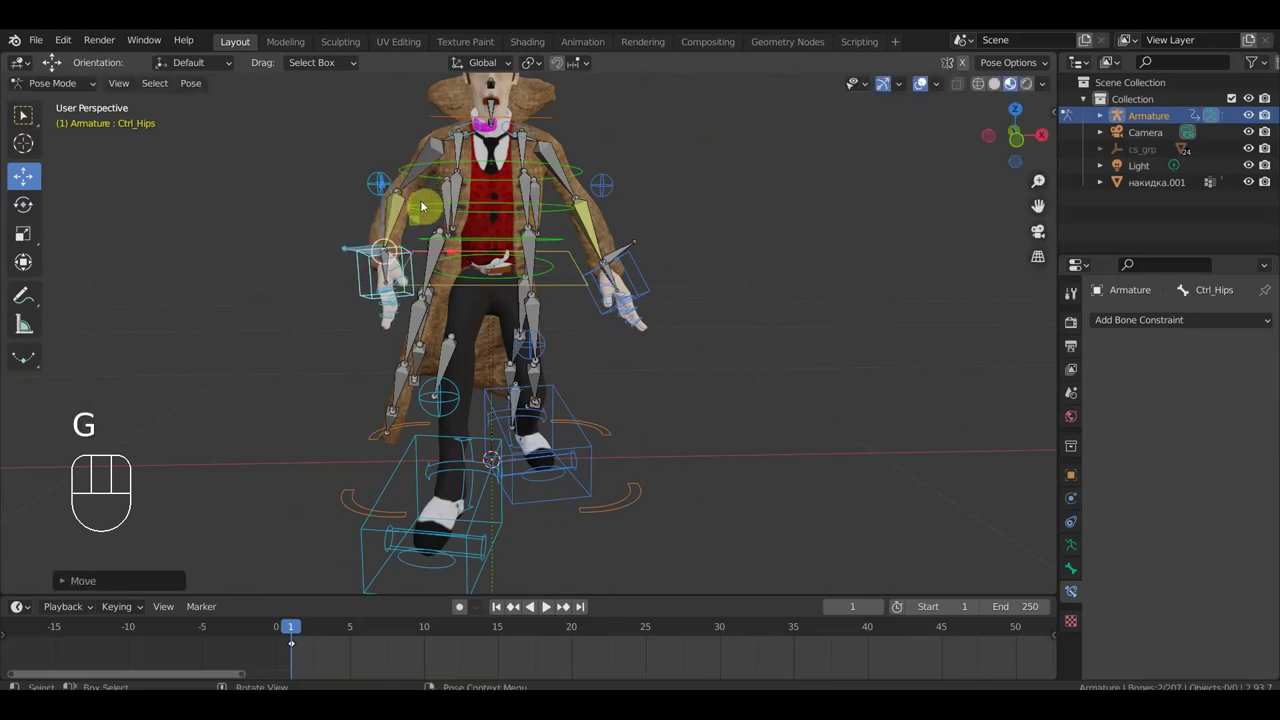
Orbit around the torso and shoulders to check the coat's fit front and back.
drag(506, 217, 522, 361)
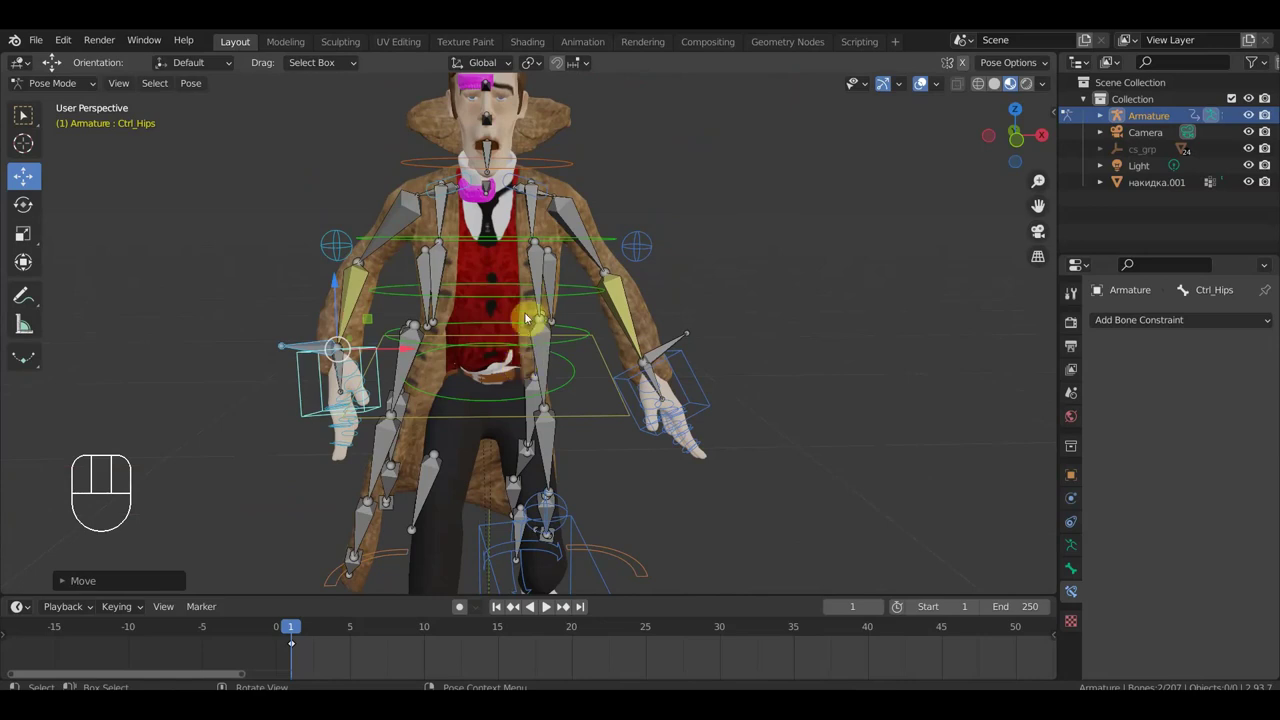
drag(511, 253, 627, 256)
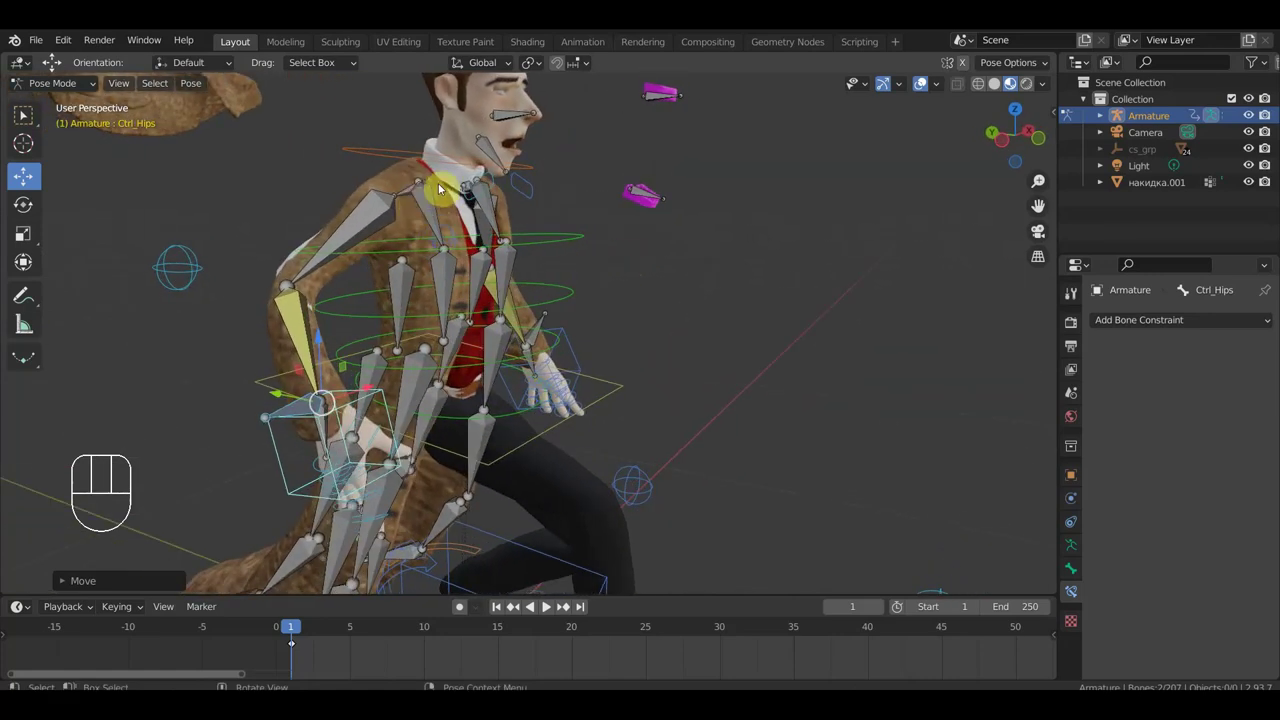
drag(437, 196, 430, 258)
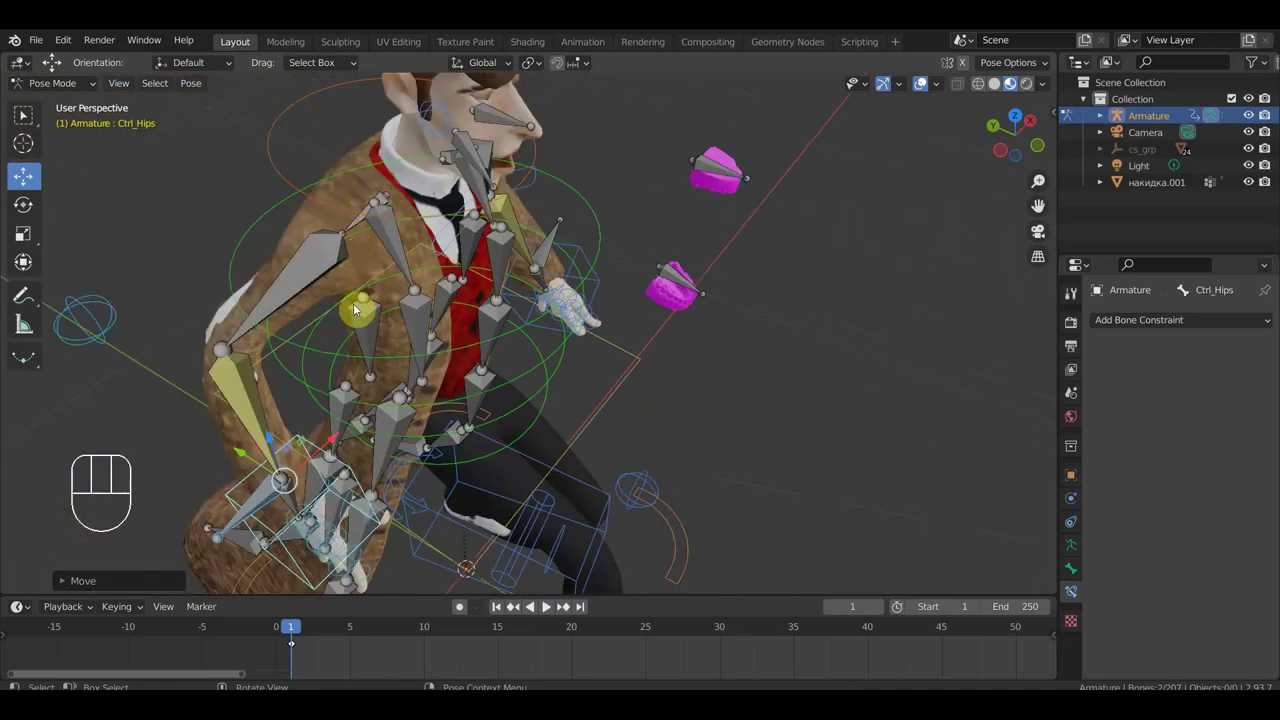
drag(359, 309, 430, 234)
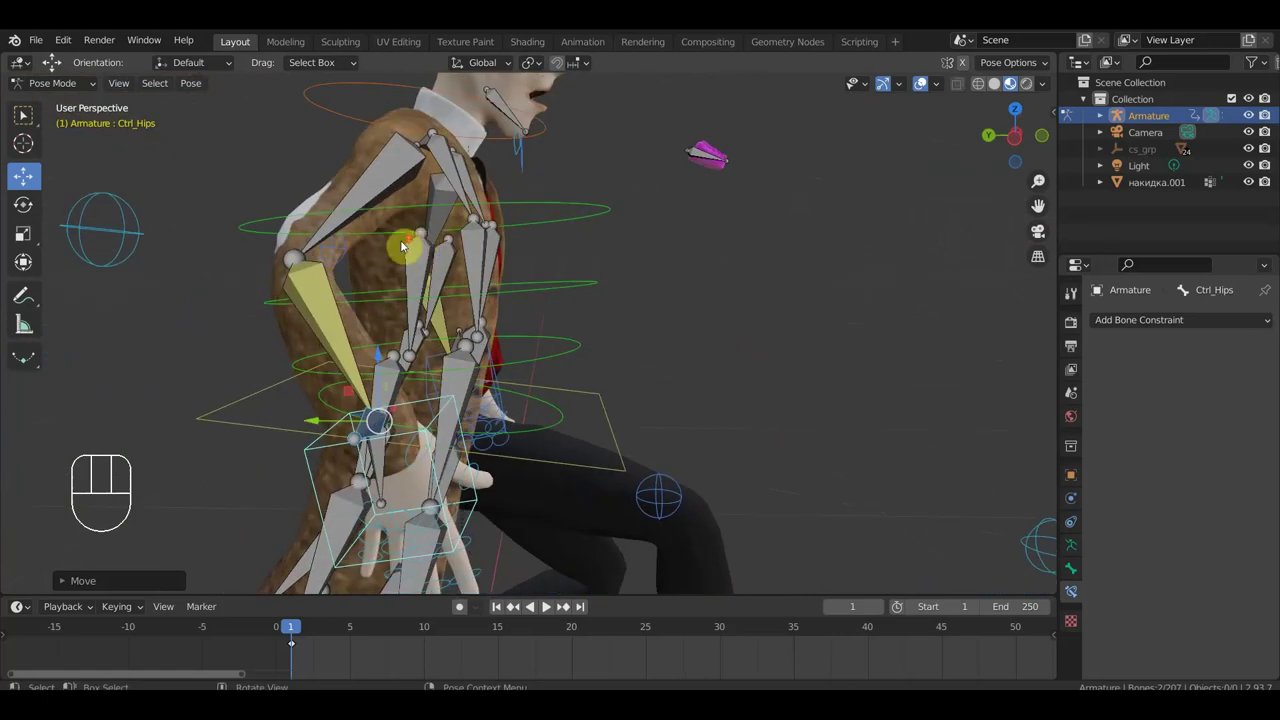
drag(450, 244, 611, 248)
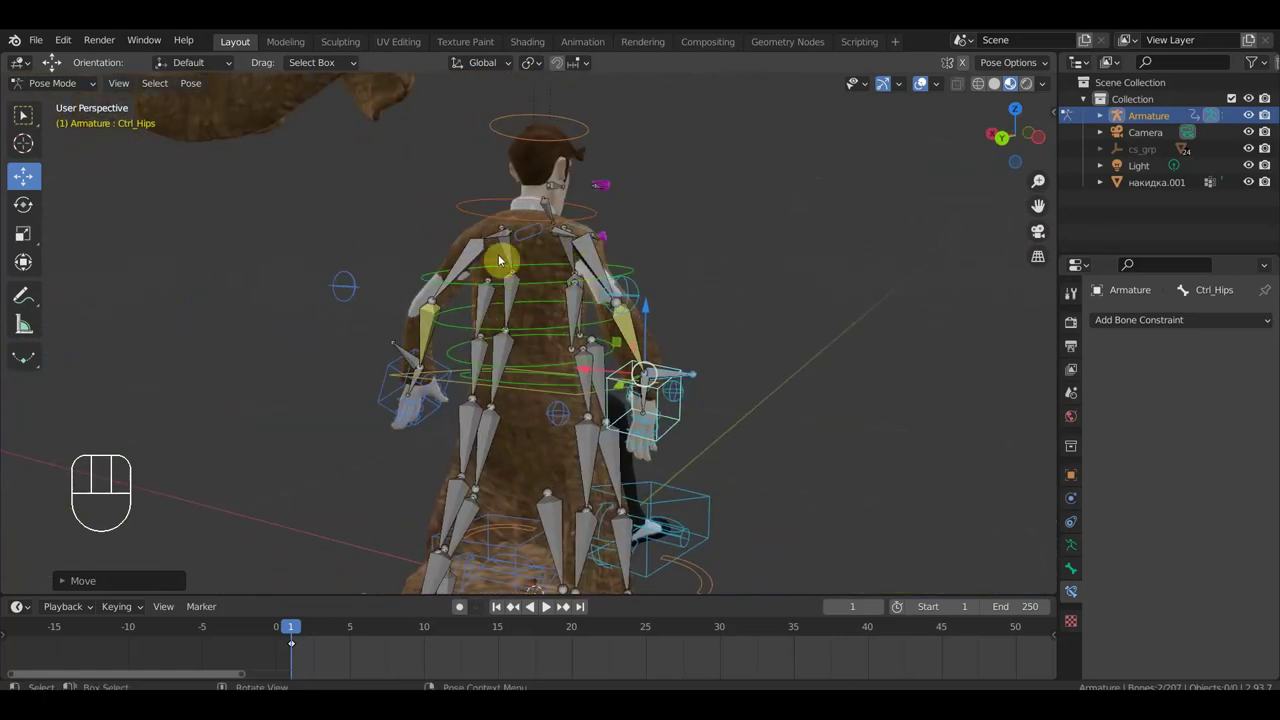
drag(675, 375, 333, 362)
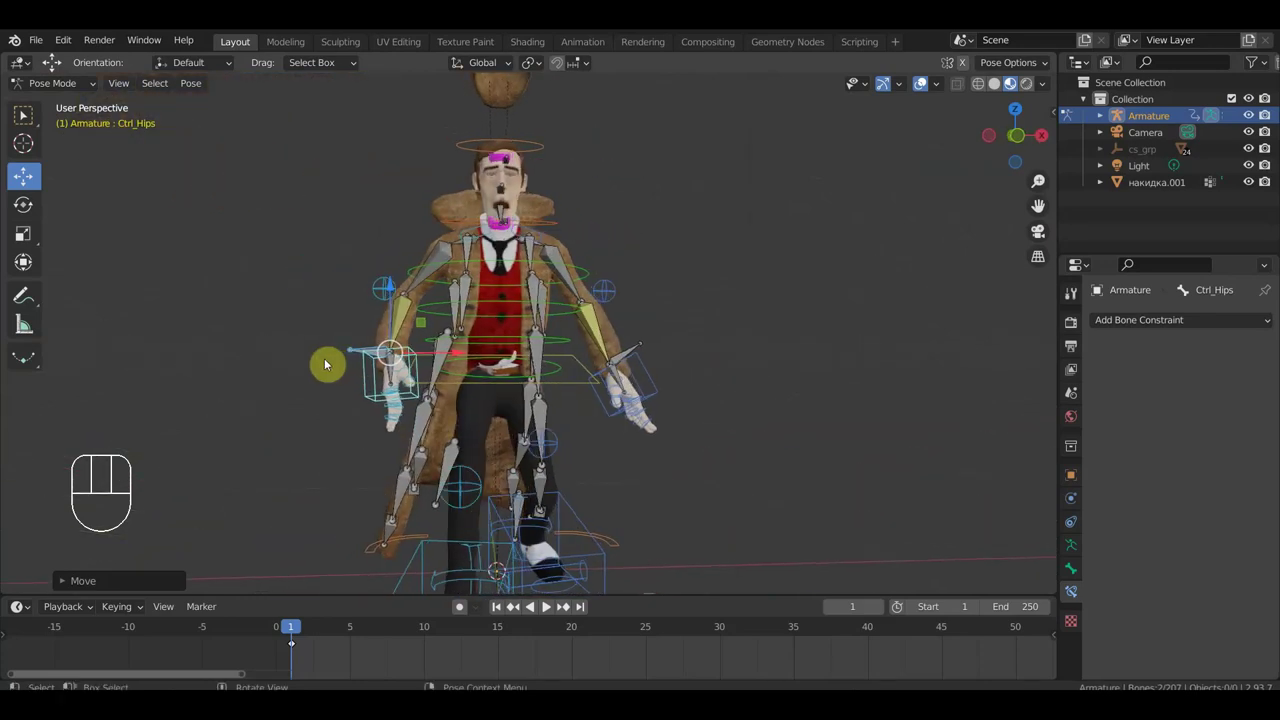
drag(542, 295, 515, 307)
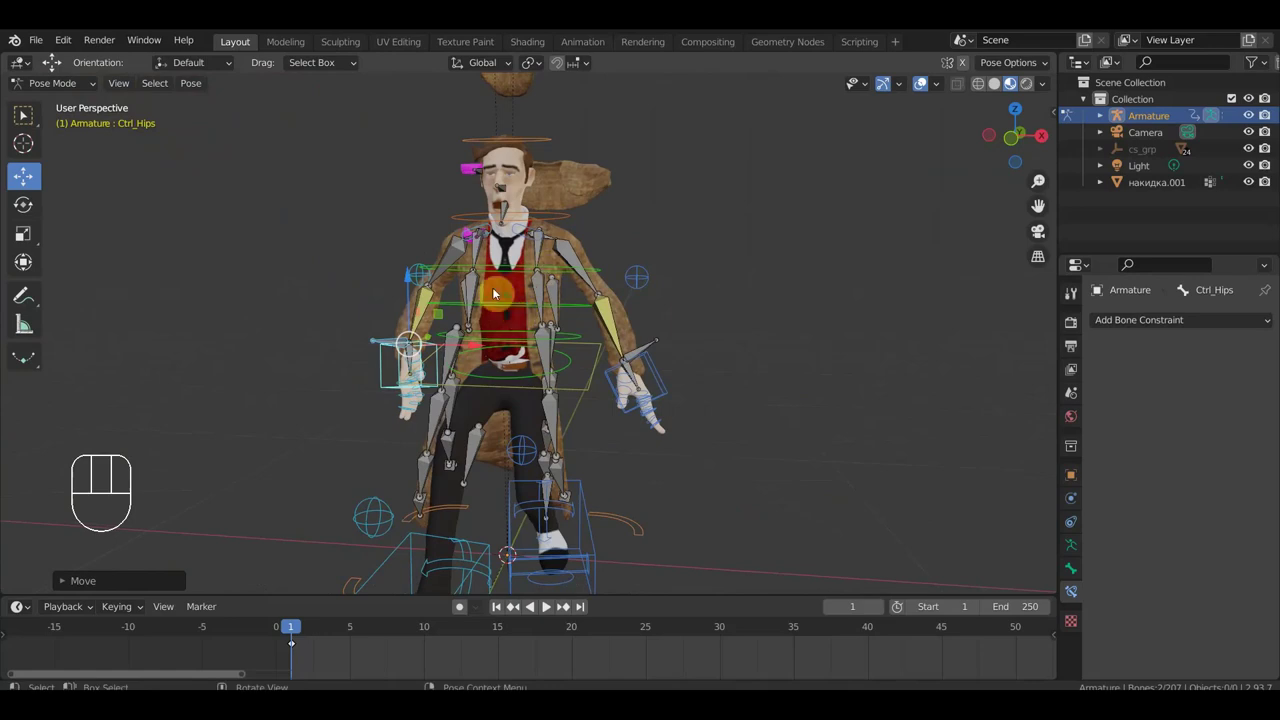
Orbit between front and side profiles to check the coat on the full stride pose.
drag(540, 460, 498, 472)
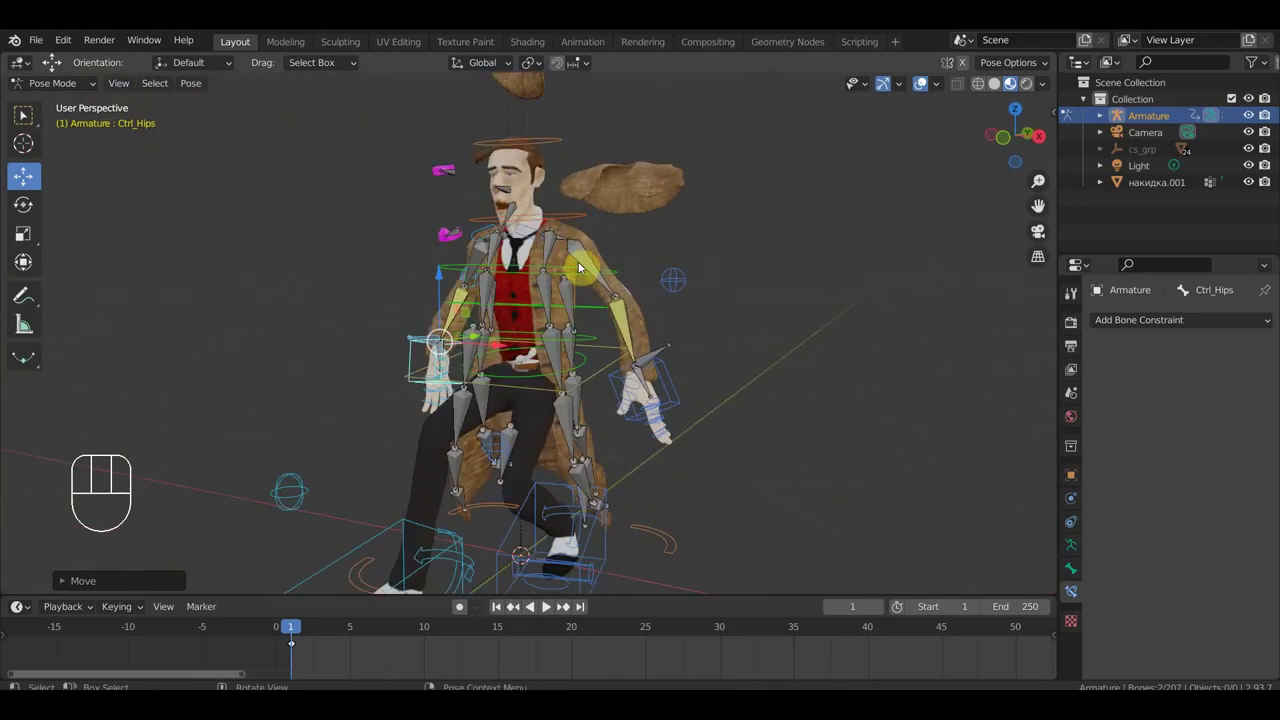
drag(595, 326, 539, 342)
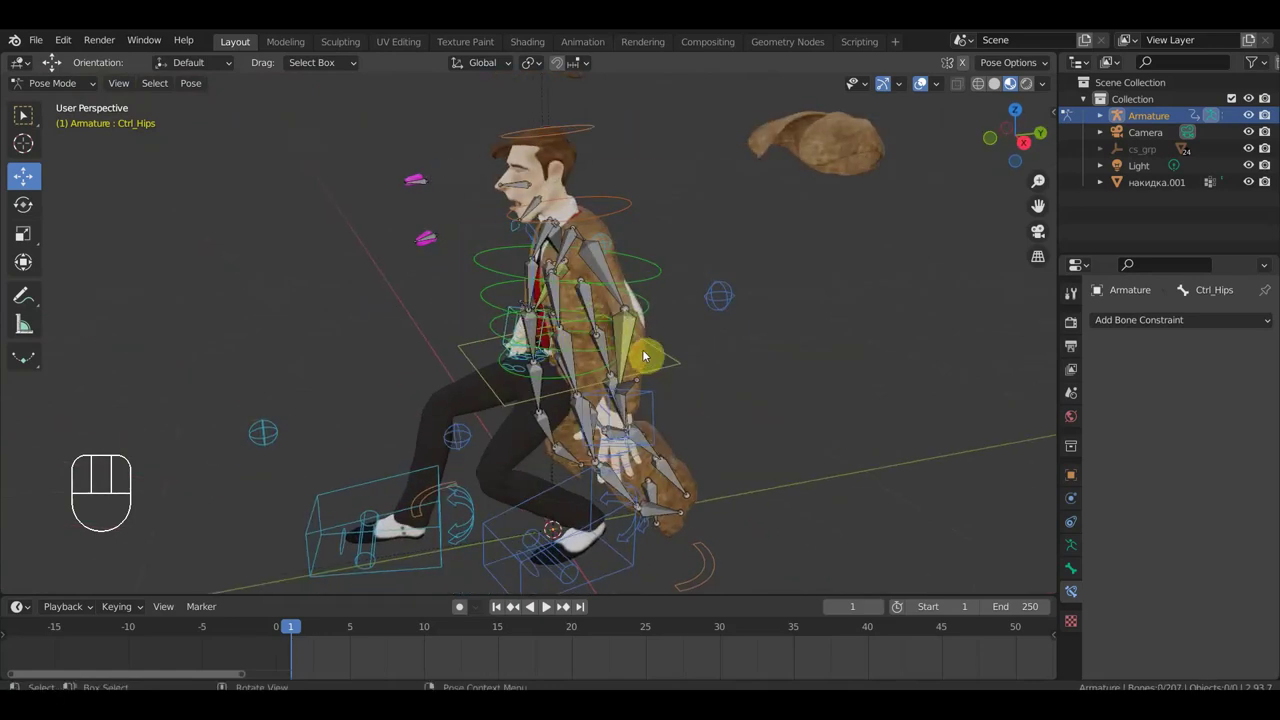
drag(672, 224, 778, 205)
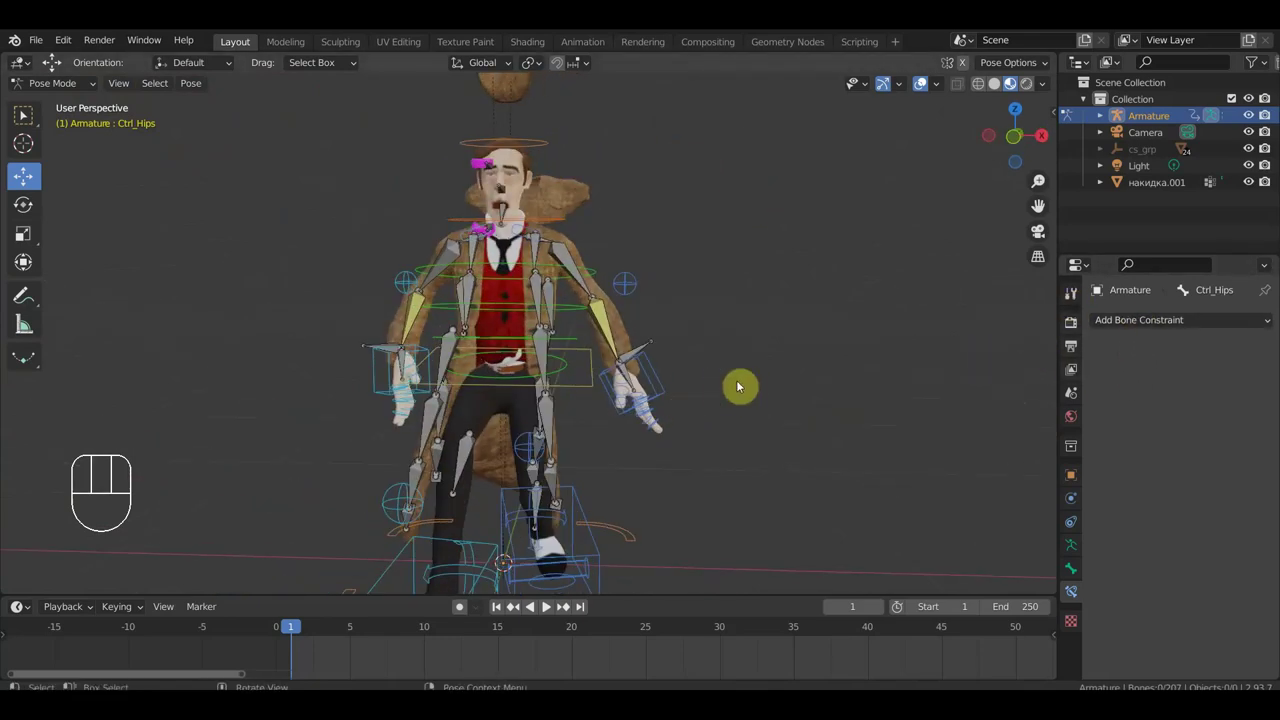
drag(774, 377, 890, 374)
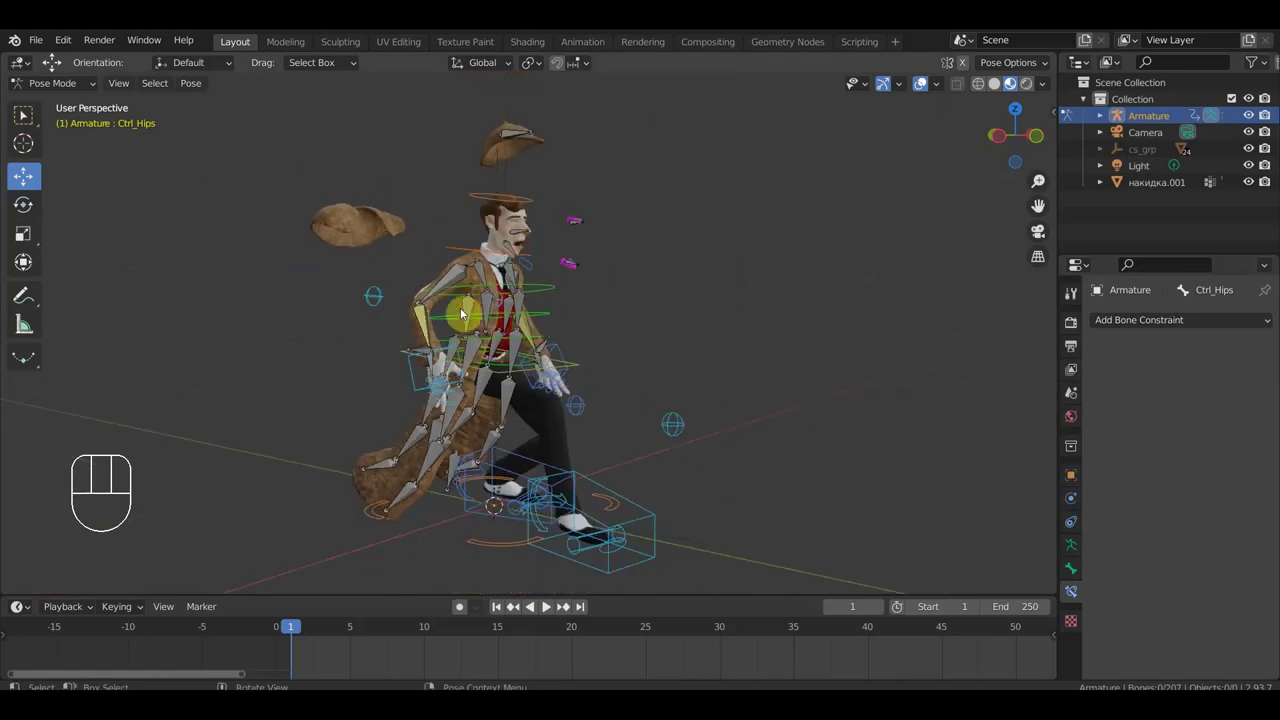
drag(508, 422, 577, 410)
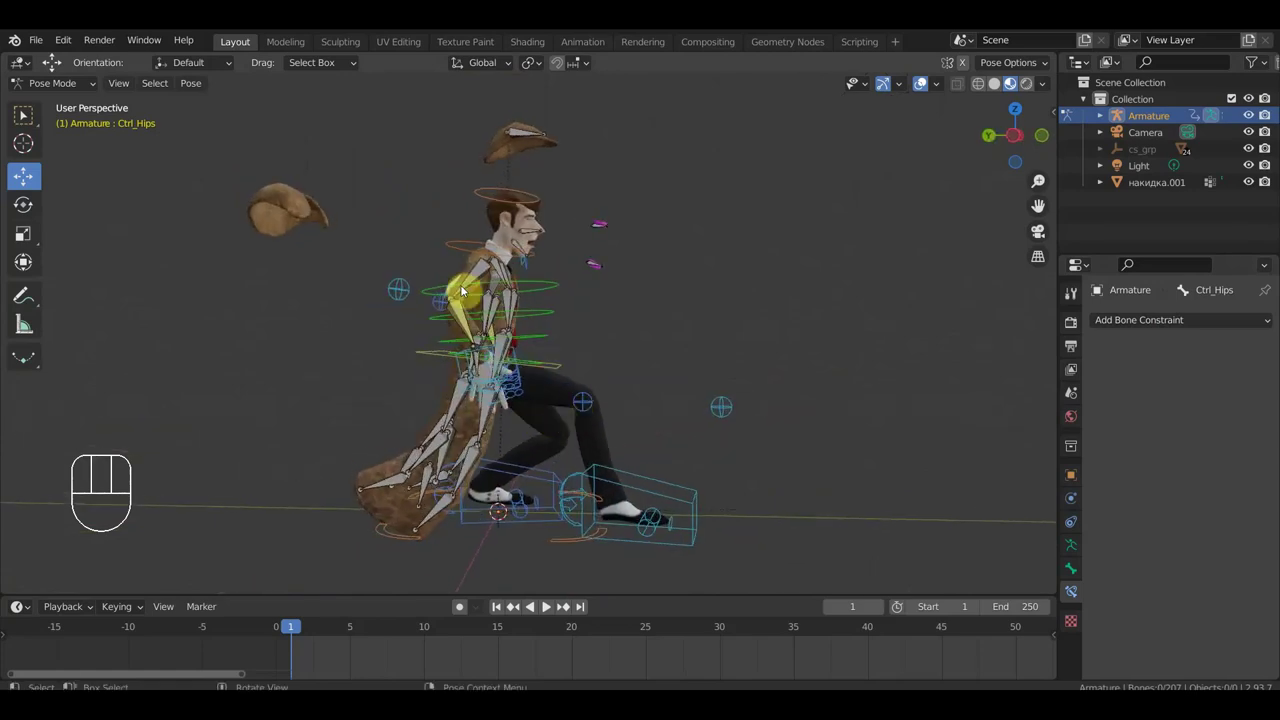
drag(430, 332, 343, 331)
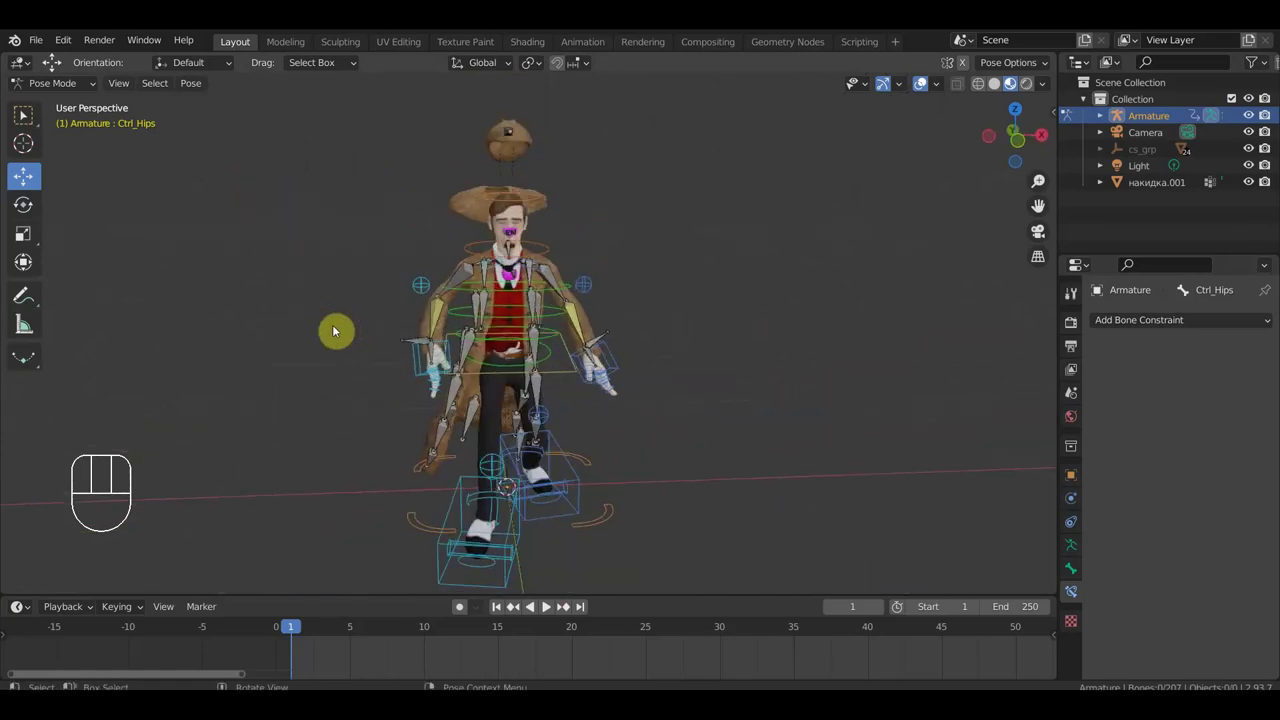
drag(615, 376, 737, 363)
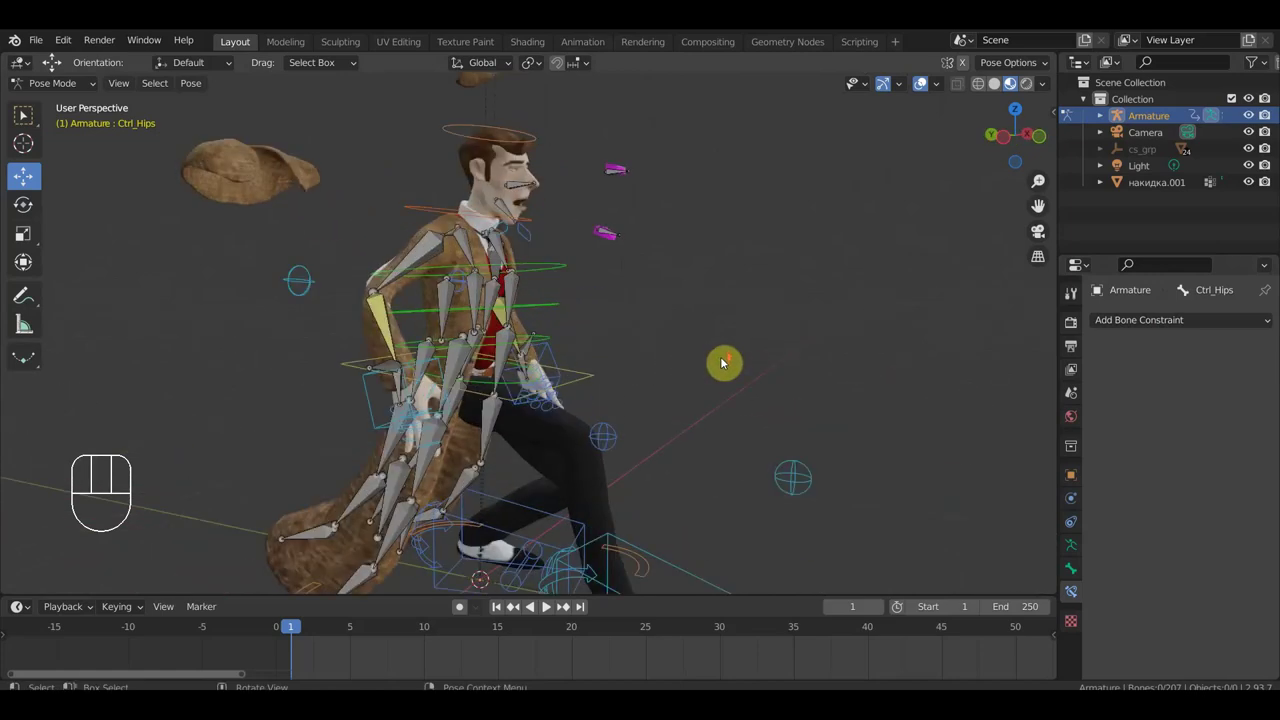
drag(706, 359, 601, 368)
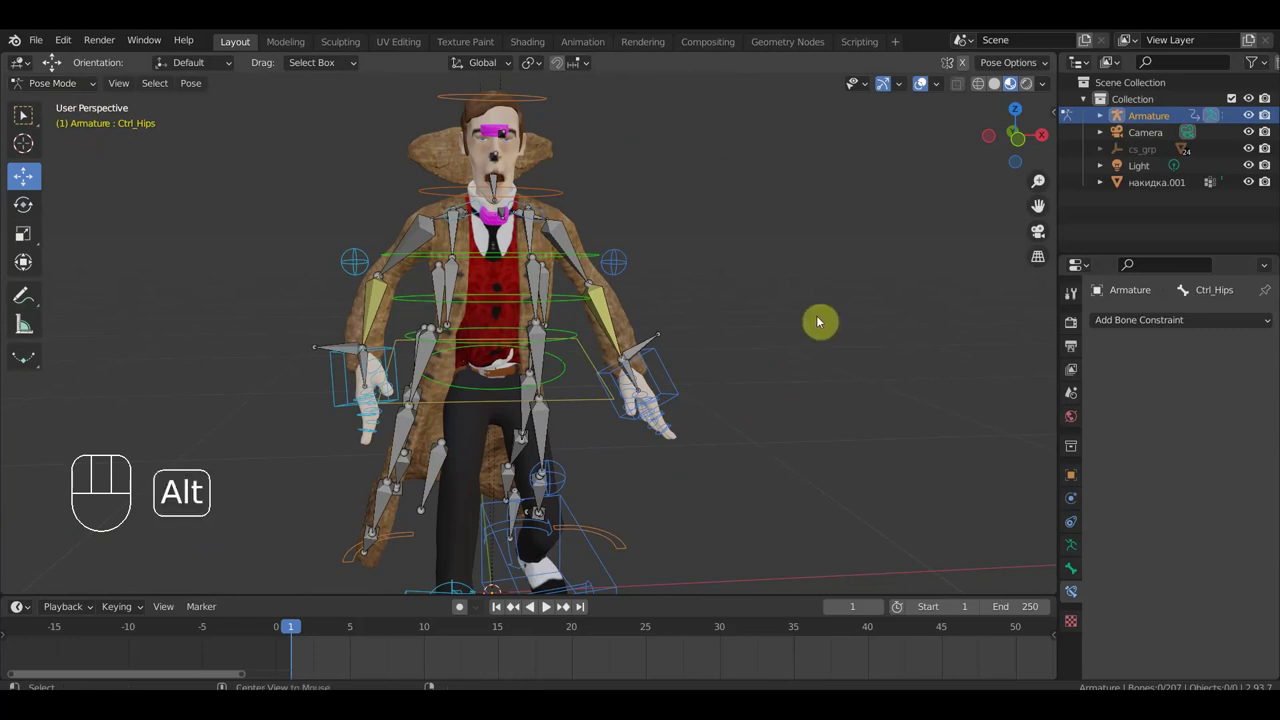
Reset all rig bones' transforms, leave Pose Mode and frame the character from the front.
key(alt+j)
key(alt+r)
key(a)
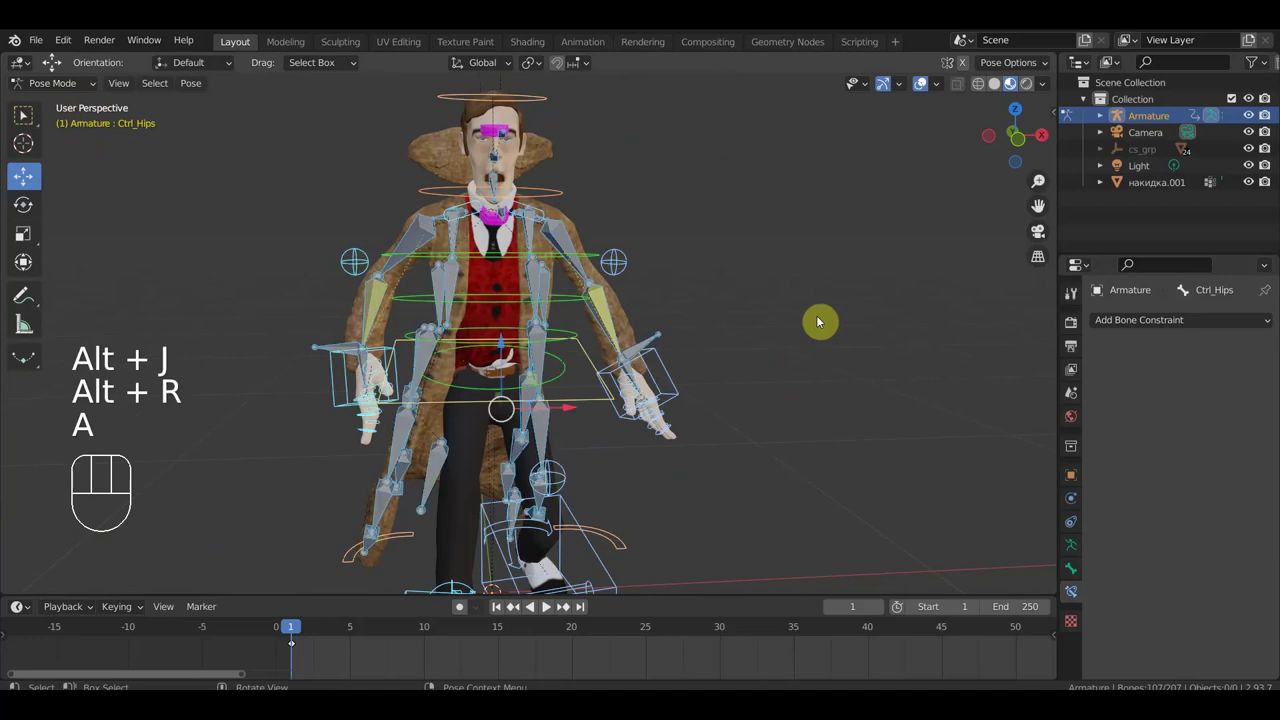
key(alt+g)
key(alt+r)
key(KP_1)
drag(785, 376, 763, 424)
drag(39, 89, 73, 113)
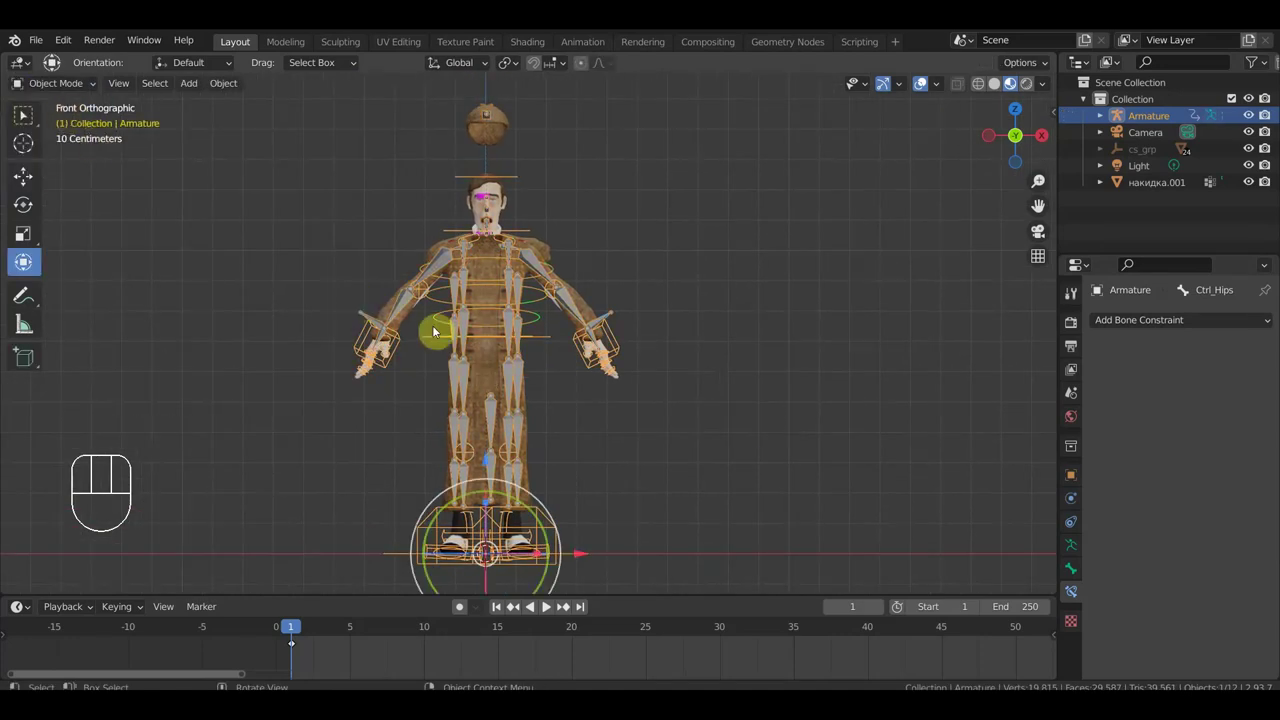
Select the накидка coat mesh and isolate it in Local View, everything else hidden.
drag(403, 342, 297, 352)
drag(303, 323, 471, 345)
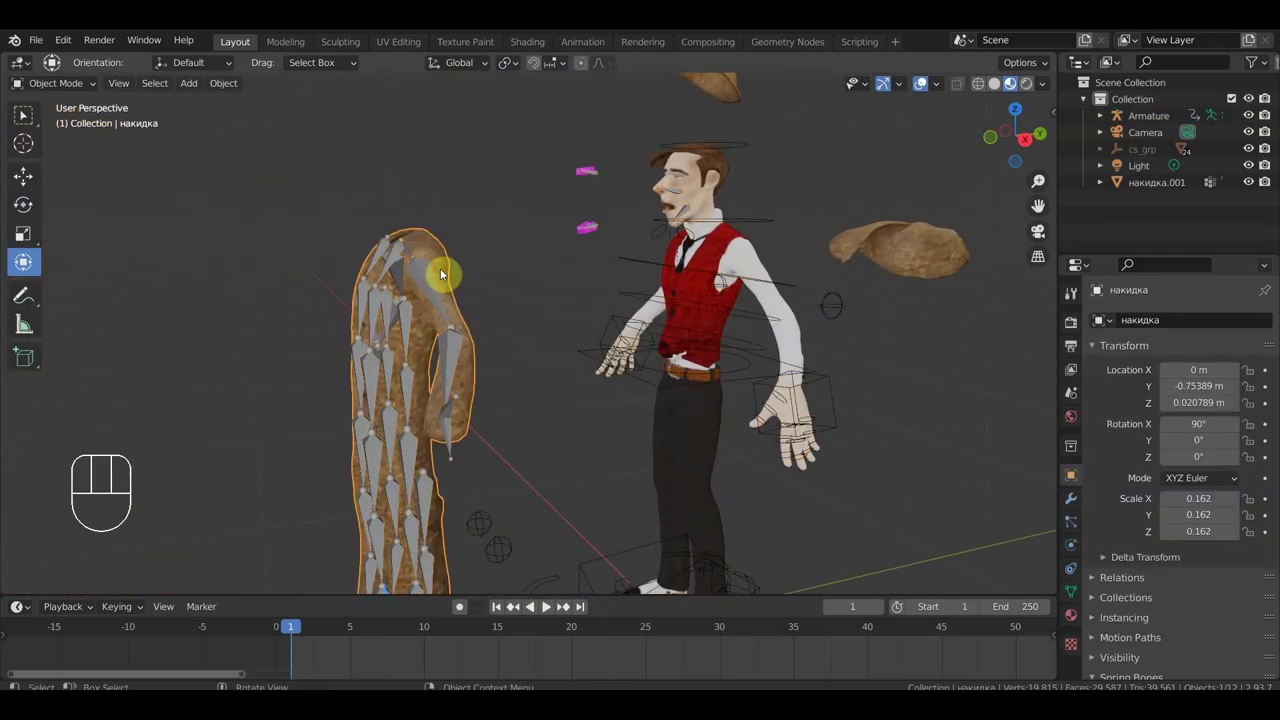
key(ctrl+i)
key(h)
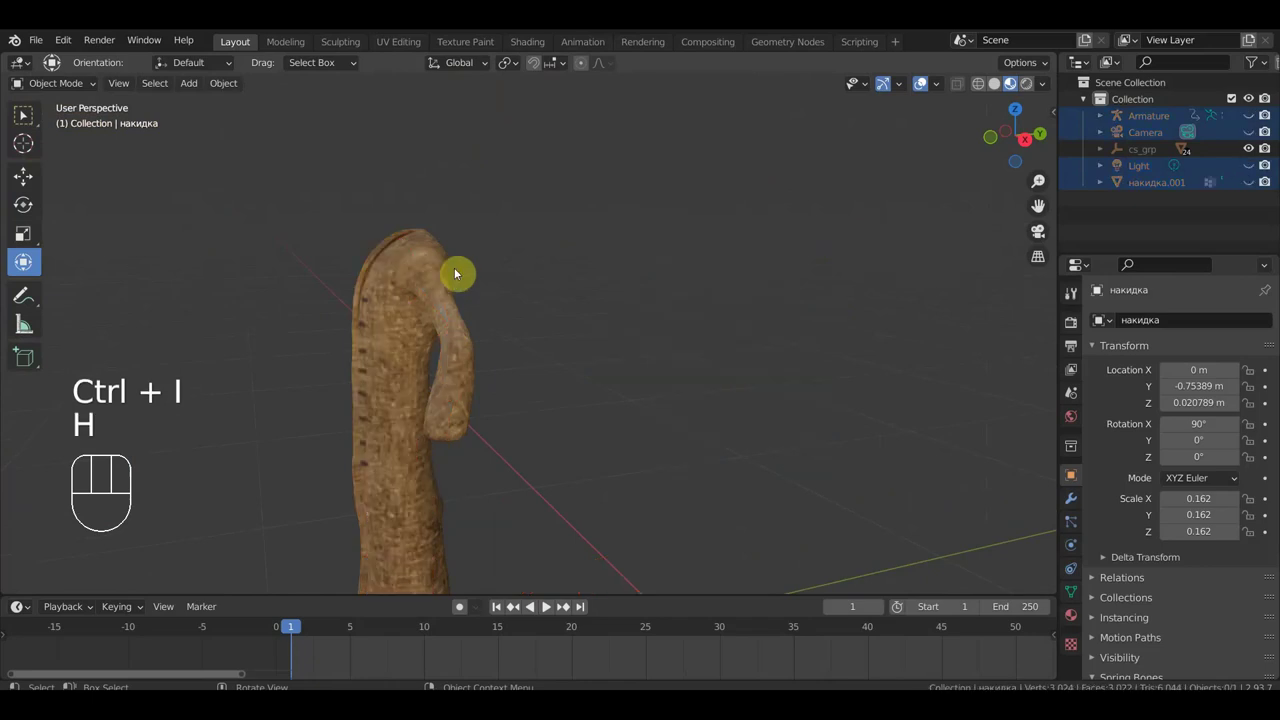
drag(552, 270, 585, 267)
Circle-select the coat's front panel and torso faces in Edit Mode, with see-through selection on.
drag(72, 83, 26, 112)
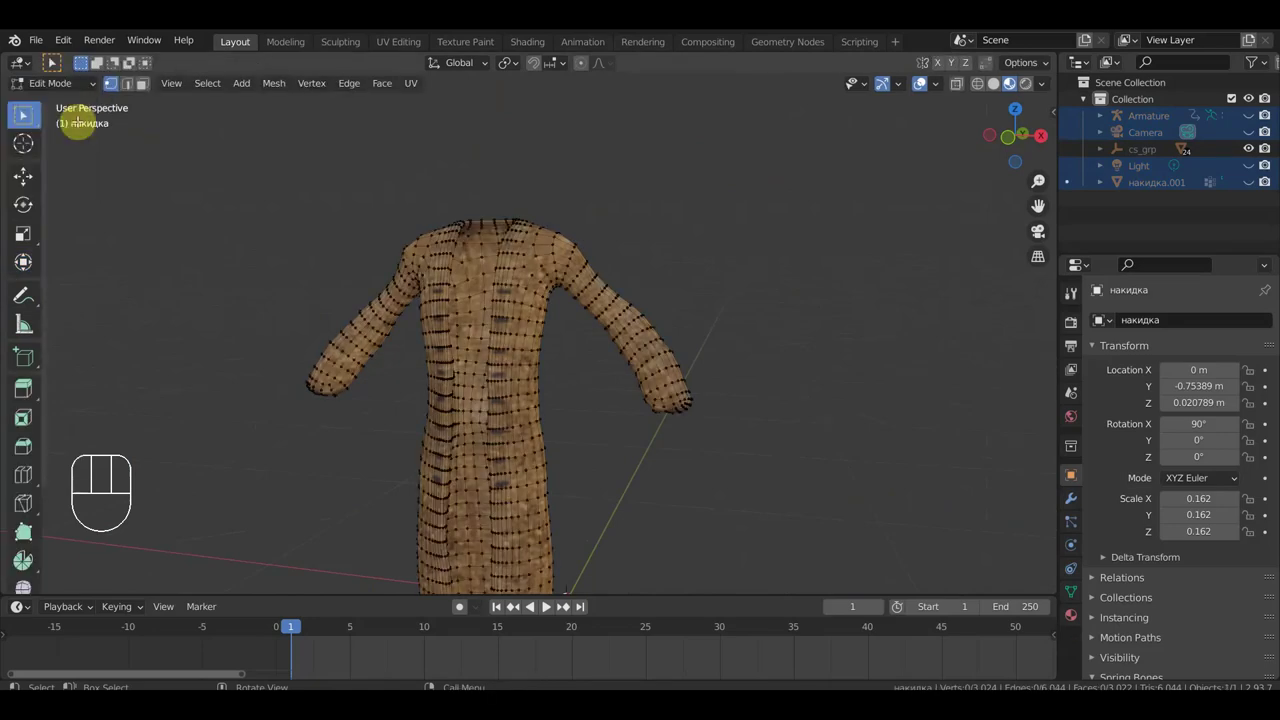
middle_click(26, 112)
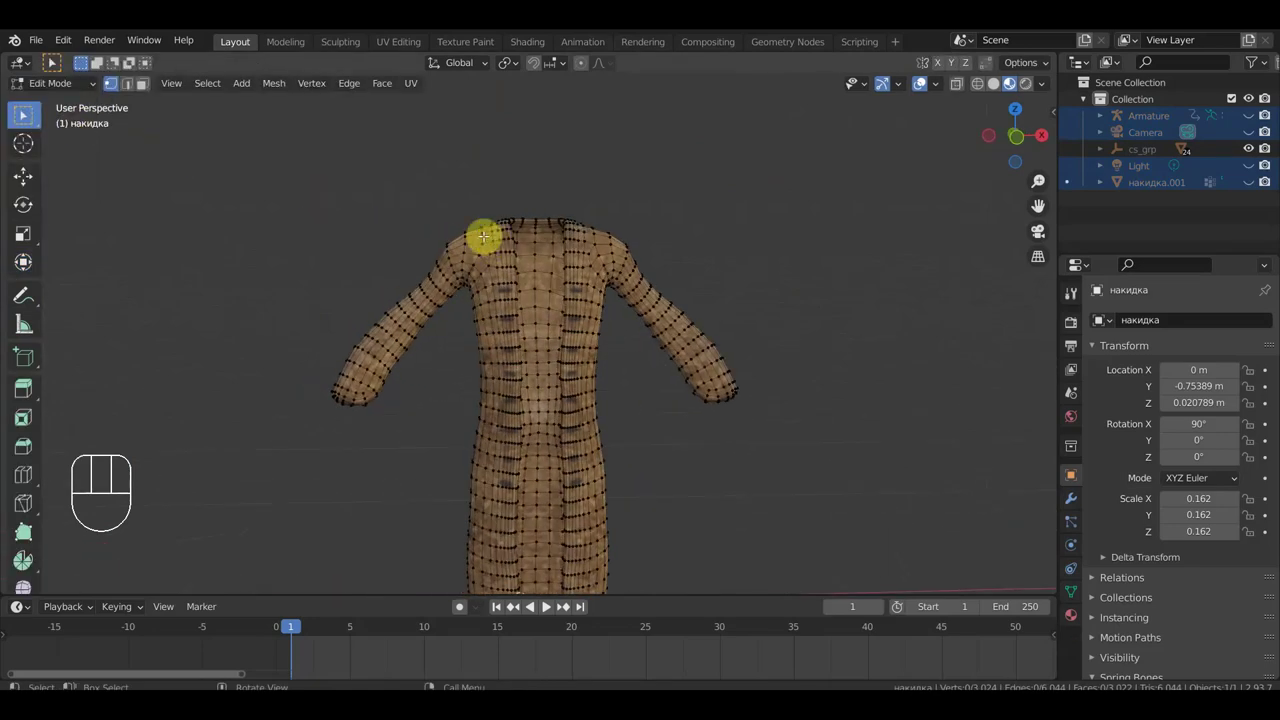
key(c)
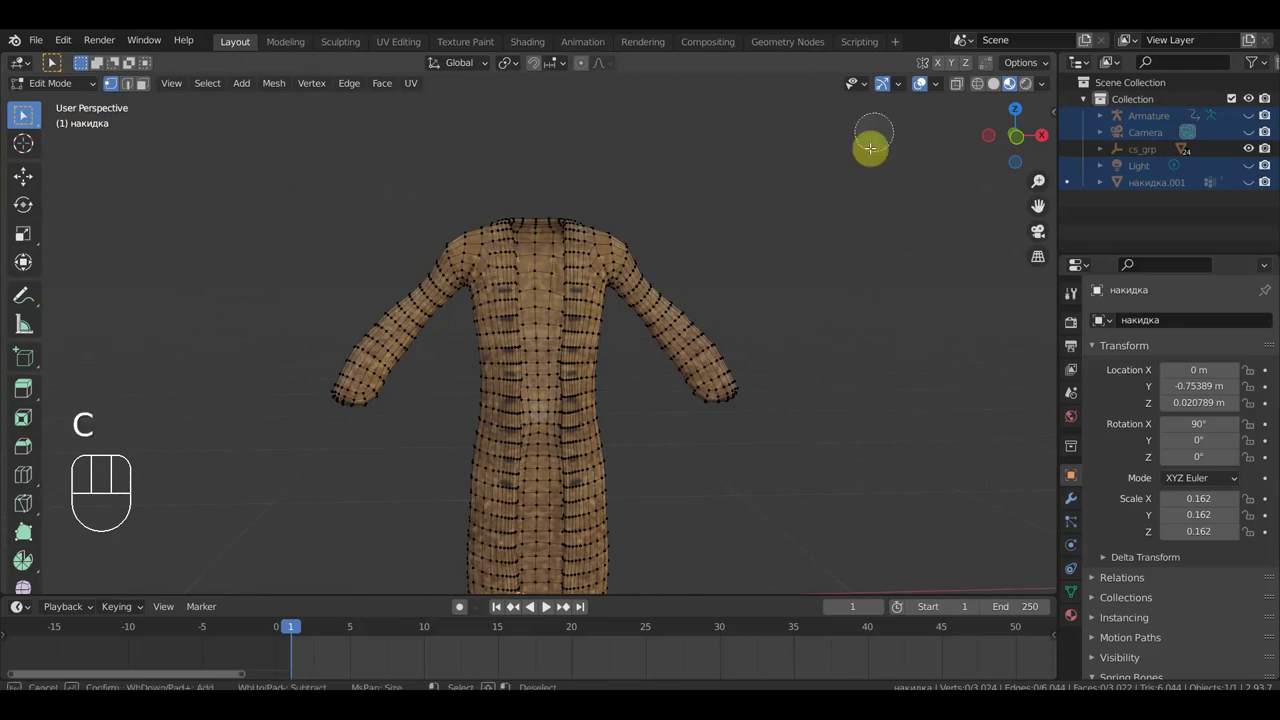
click(26, 112)
middle_click(26, 112)
key(c)
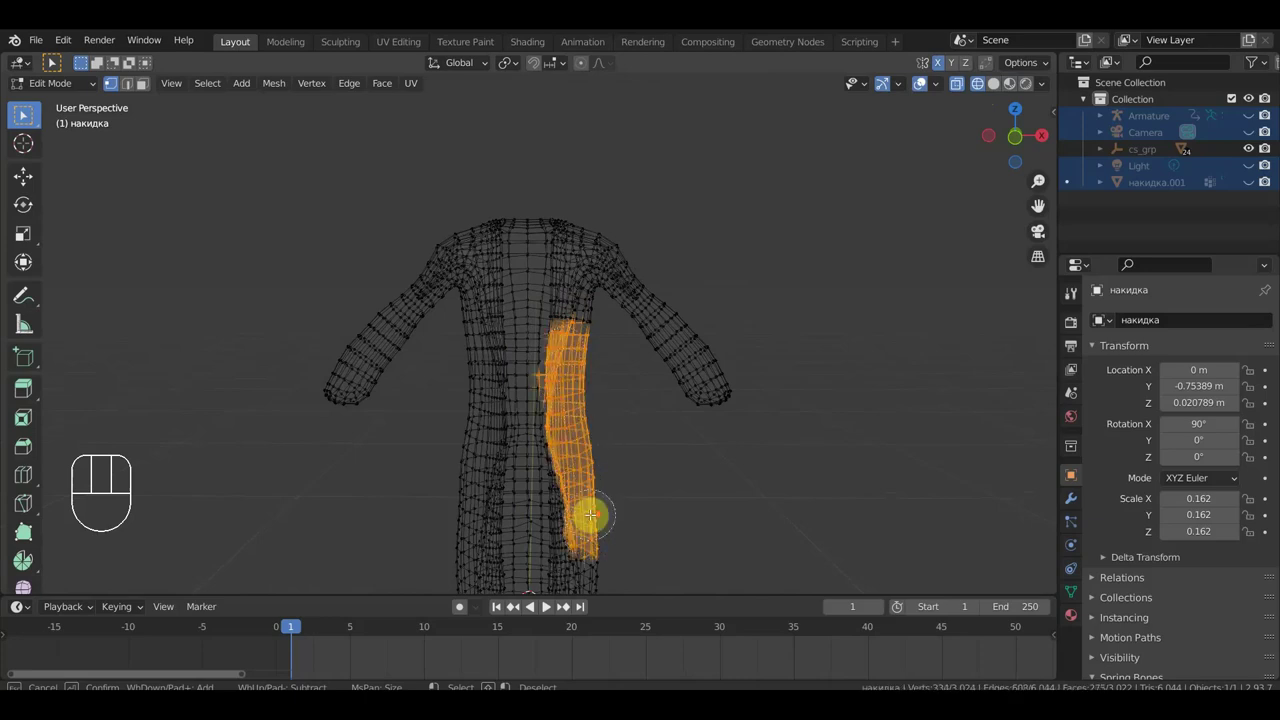
middle_click(23, 112)
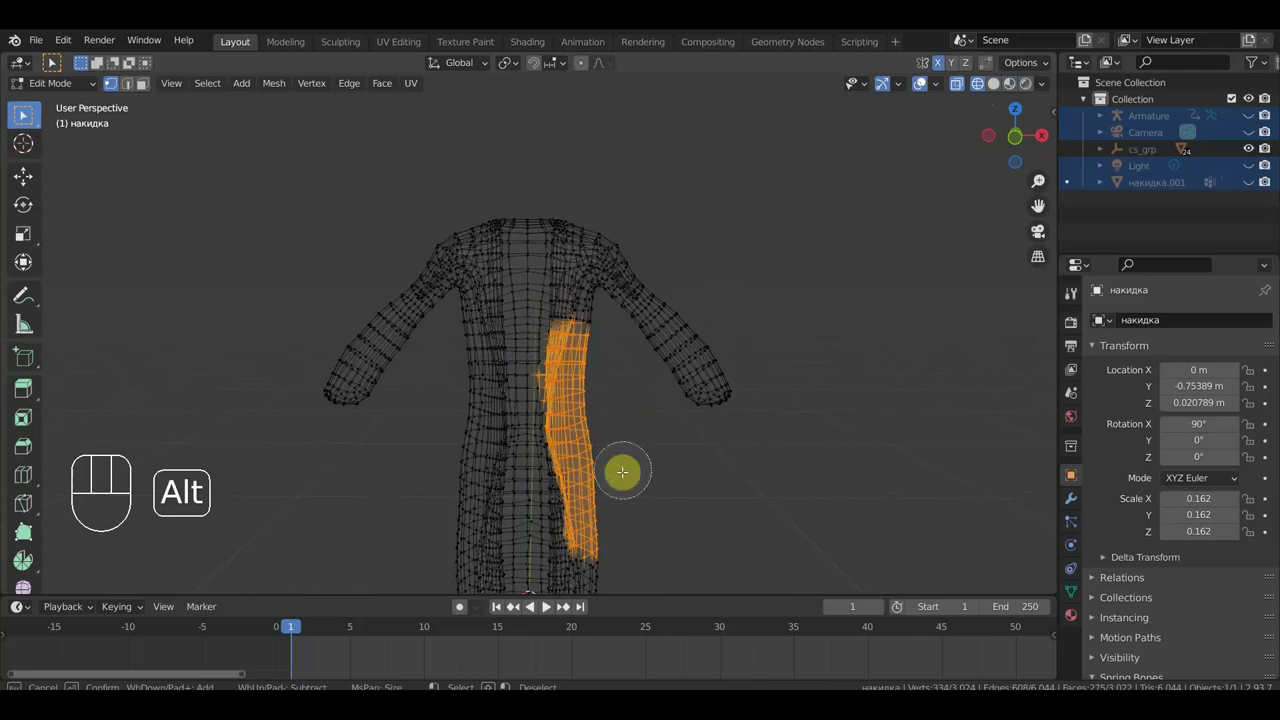
middle_click(23, 112)
click(23, 112)
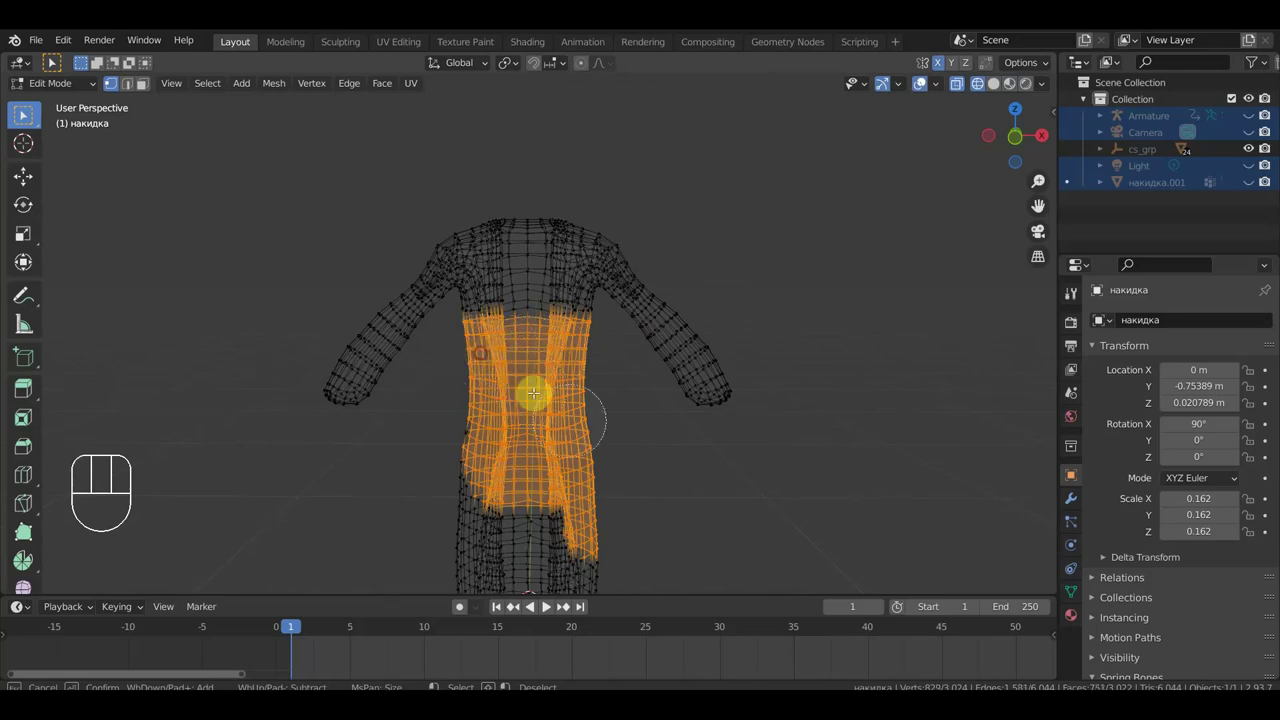
click(23, 112)
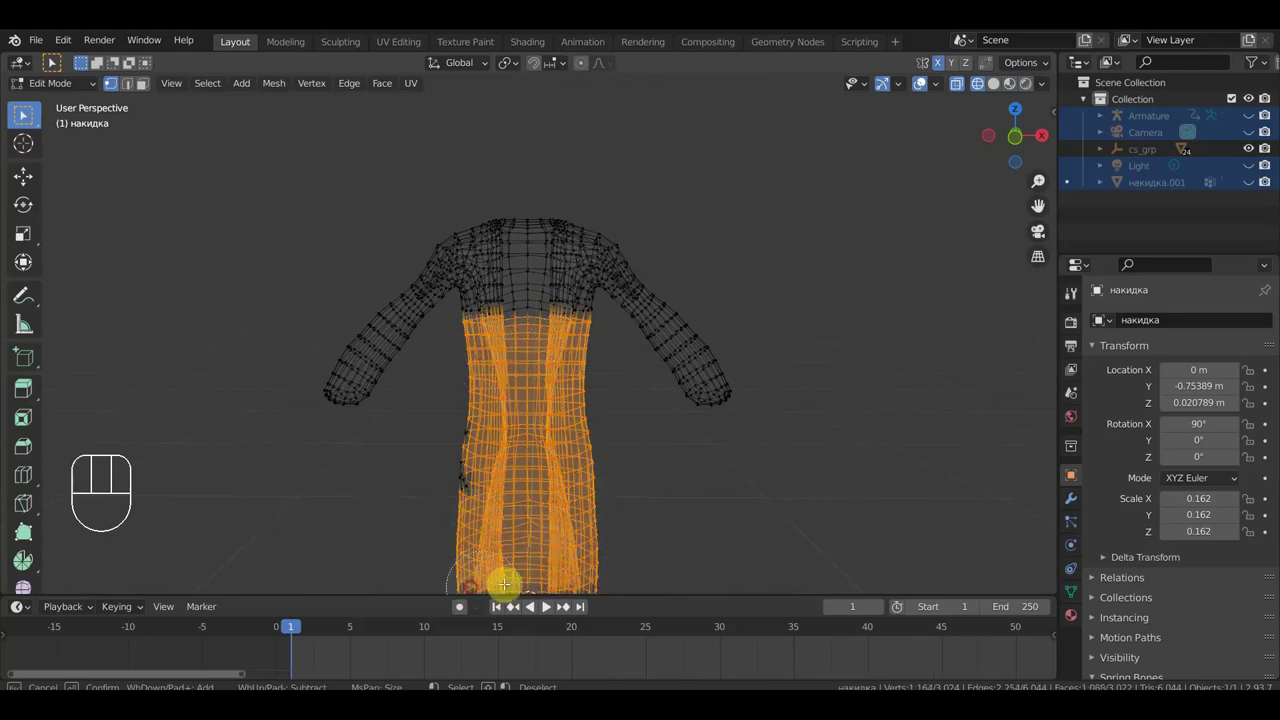
right_click(26, 112)
Extend the painted selection to the coat's side and chest faces from several angles.
middle_click(26, 112)
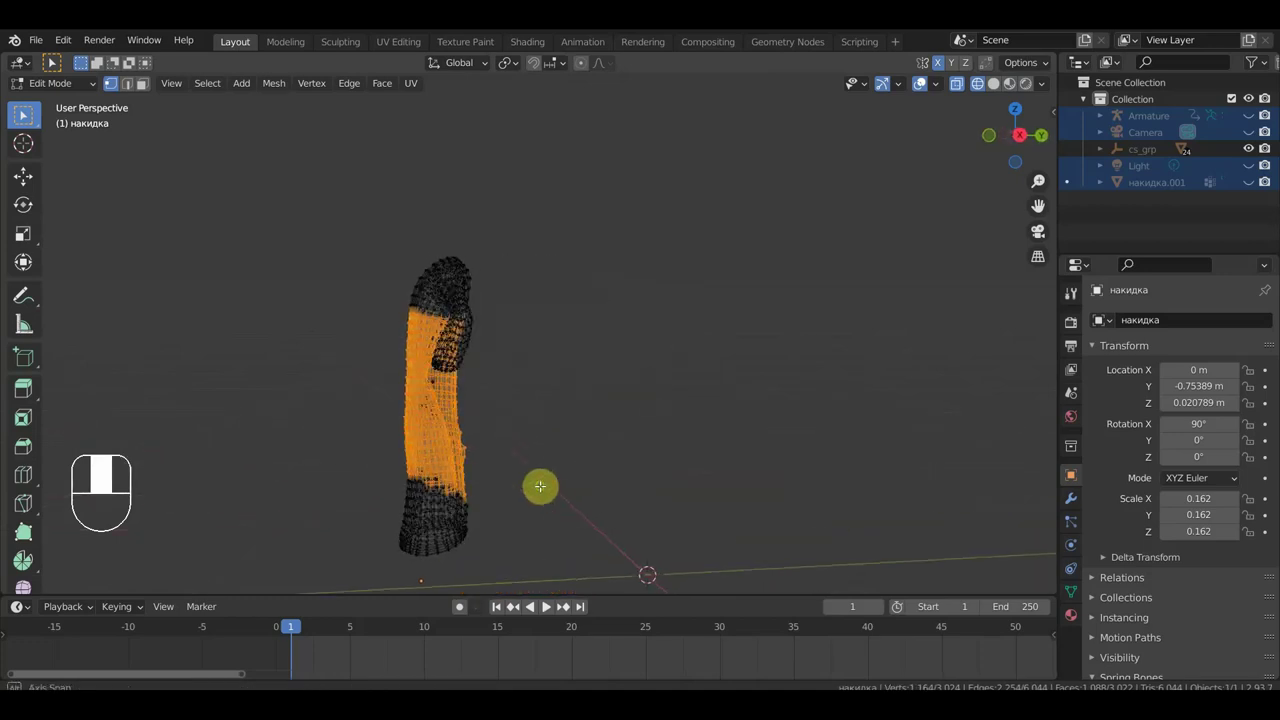
key(c)
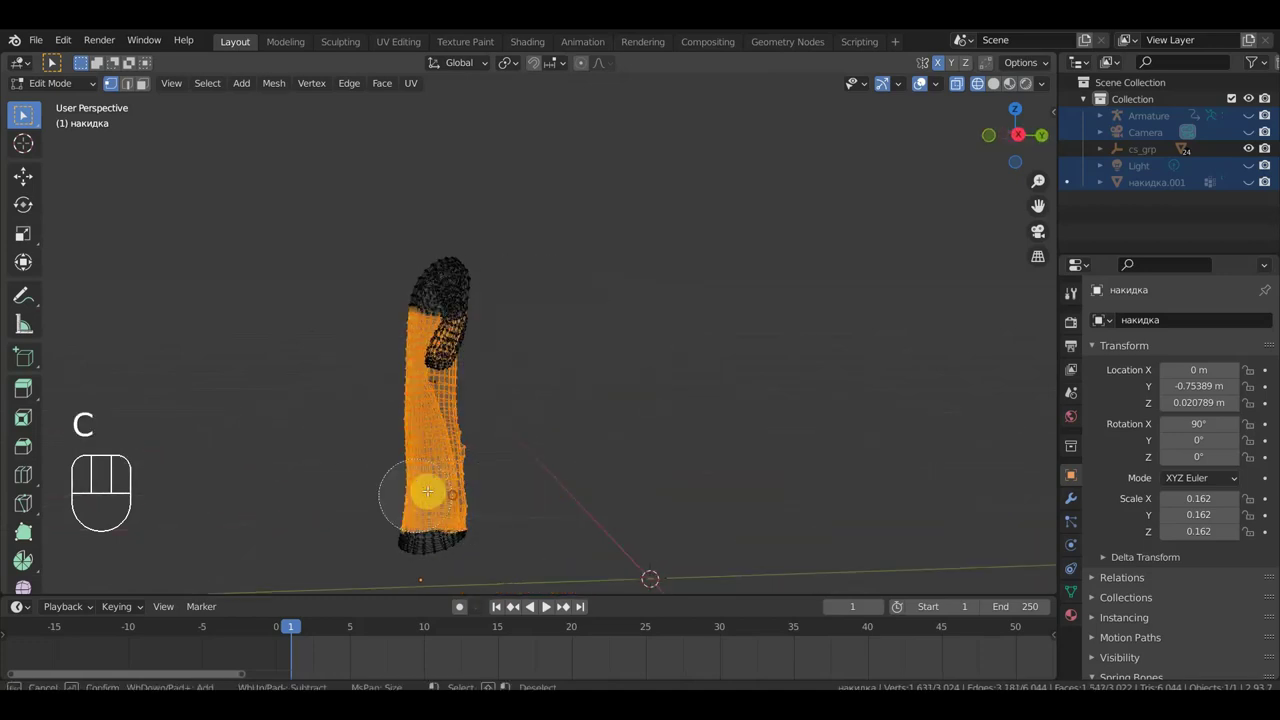
middle_click(26, 112)
right_click(26, 112)
middle_click(26, 112)
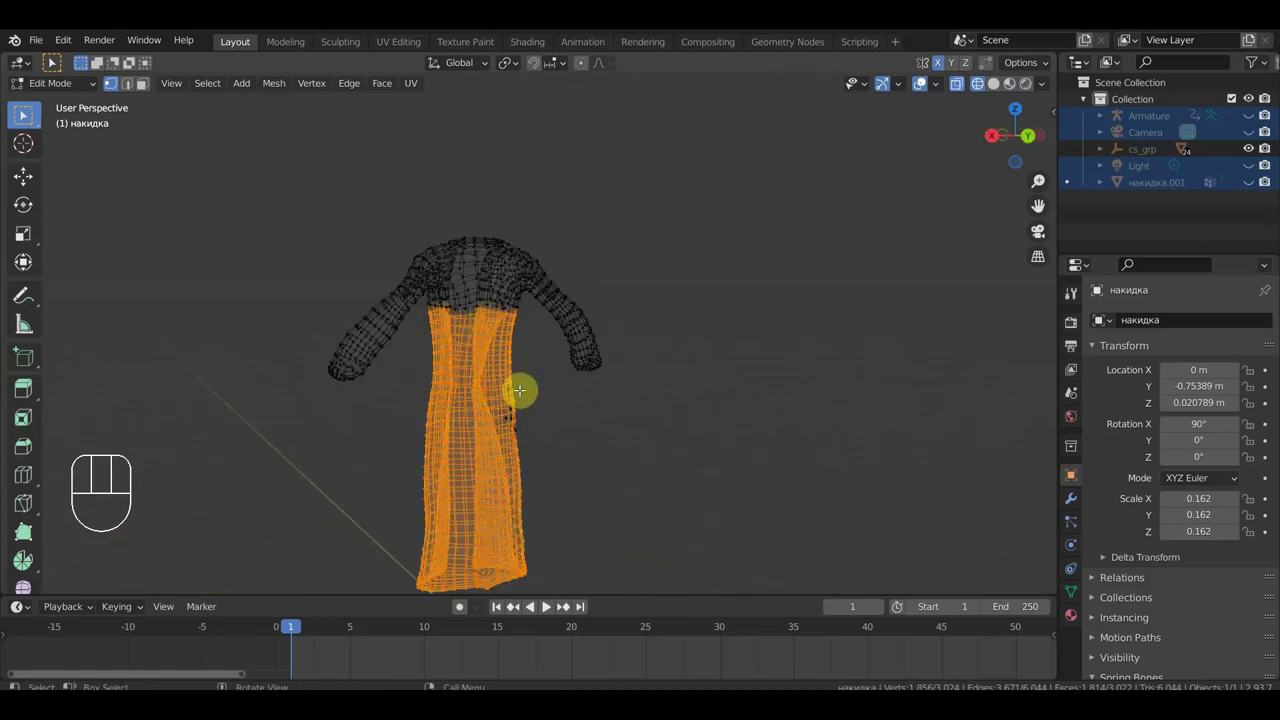
middle_click(26, 112)
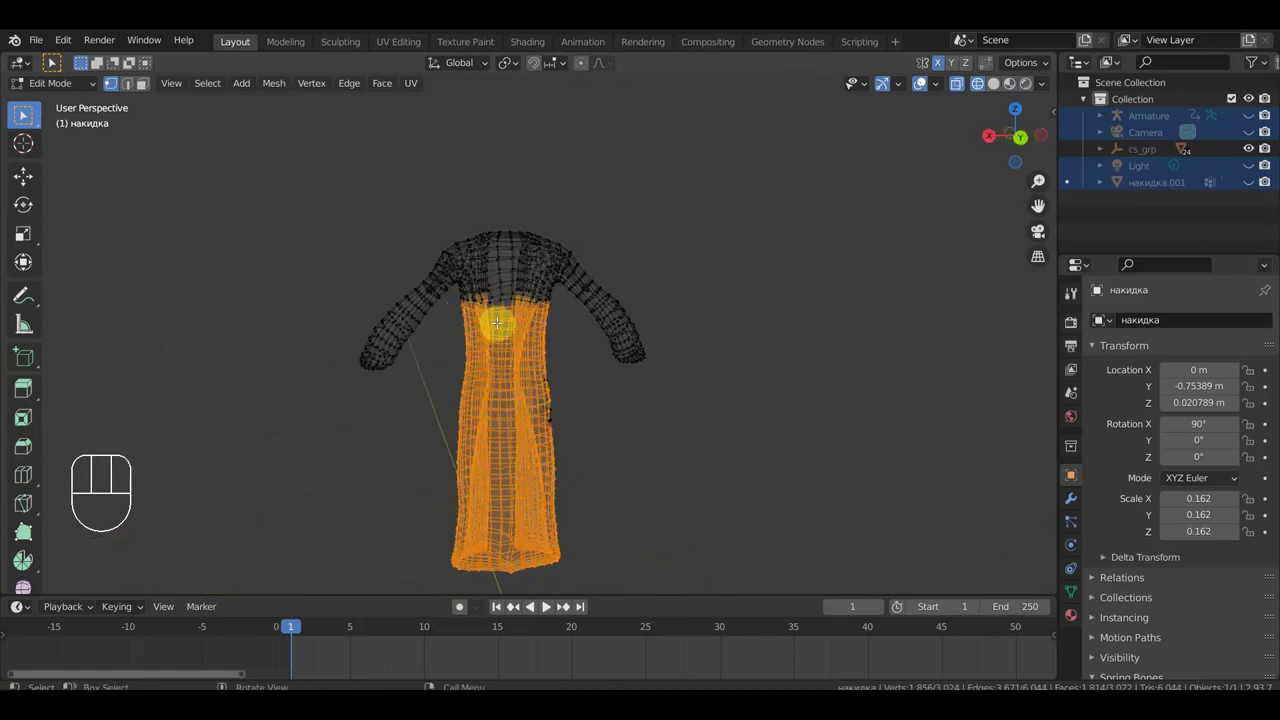
drag(23, 112, 23, 112)
middle_click(23, 112)
middle_click(23, 112)
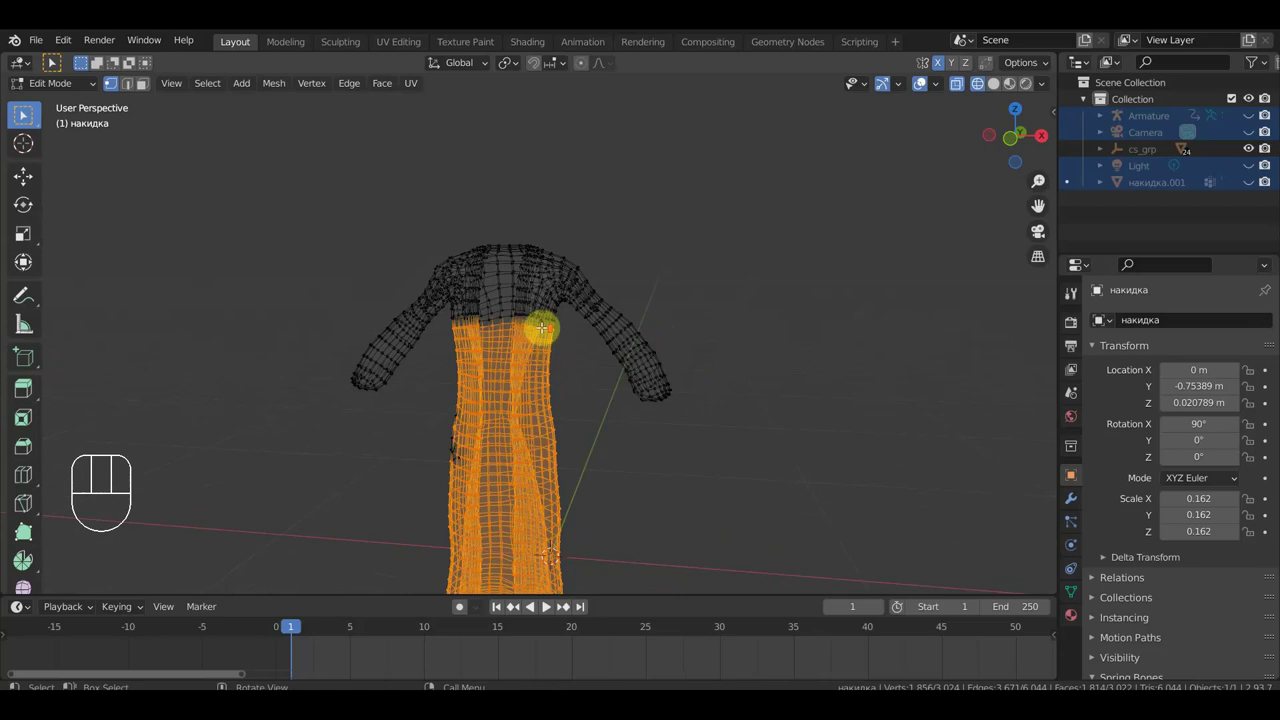
key(c)
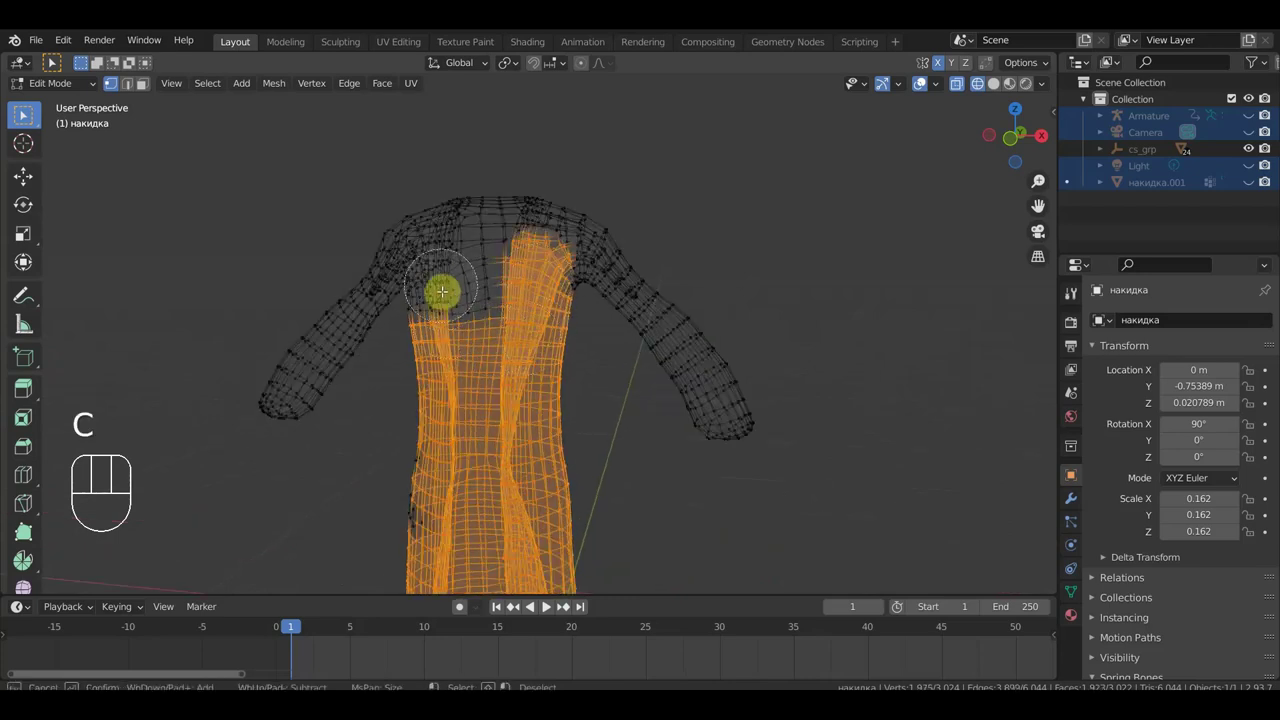
click(23, 112)
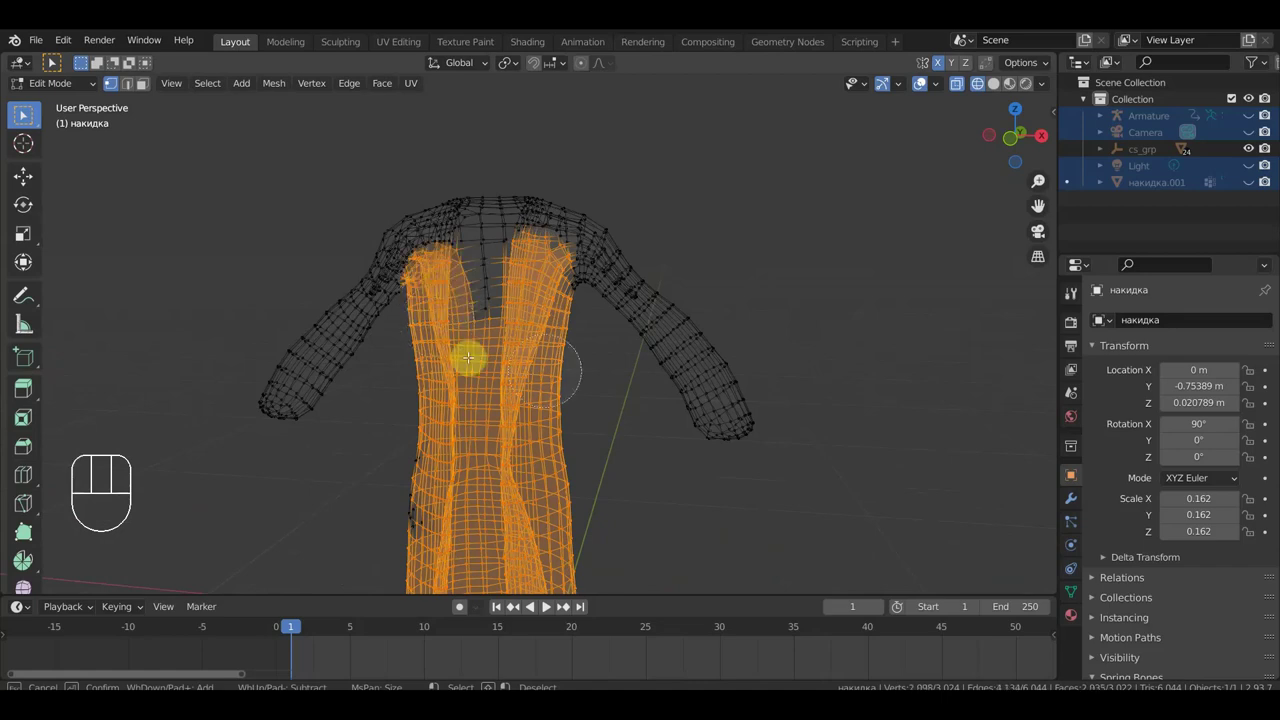
middle_click(23, 112)
right_click(23, 112)
Add the remaining skirt faces of the coat to the selection, checking from the side.
middle_click(23, 112)
key(c)
drag(26, 112, 26, 112)
right_click(26, 112)
drag(26, 112, 23, 112)
key(c)
middle_click(23, 112)
middle_click(23, 112)
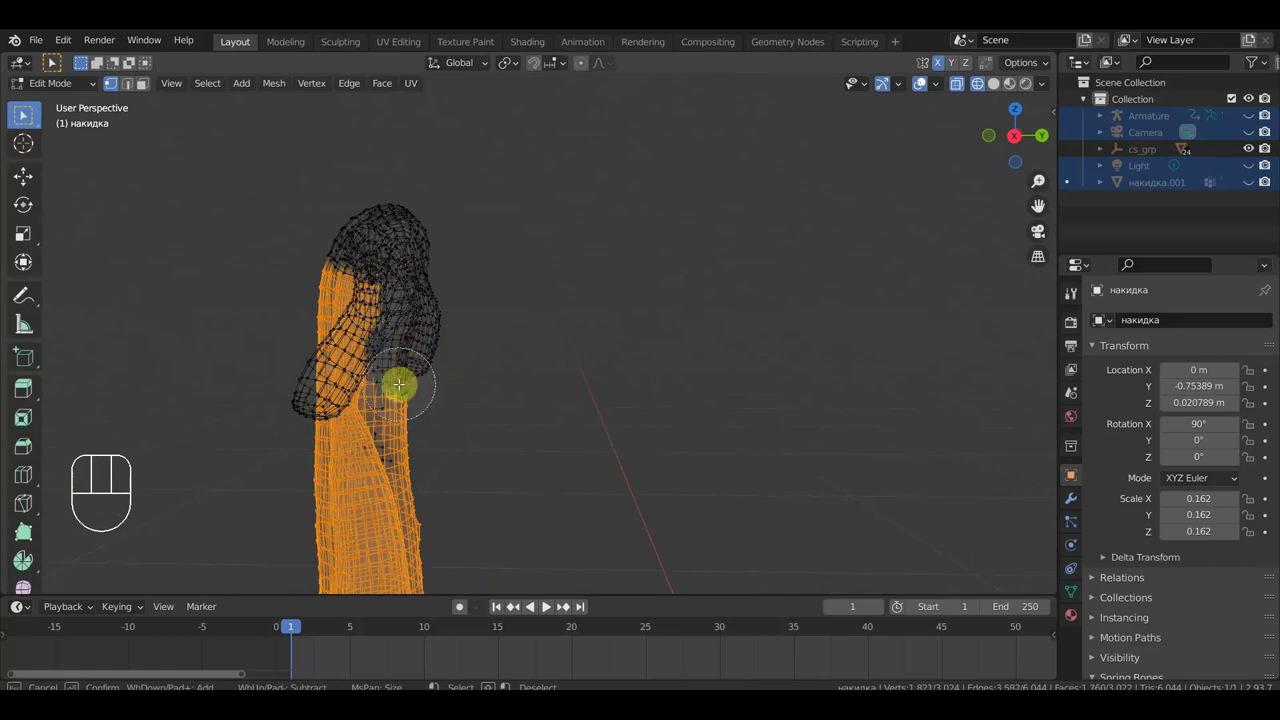
drag(23, 112, 23, 112)
key(c)
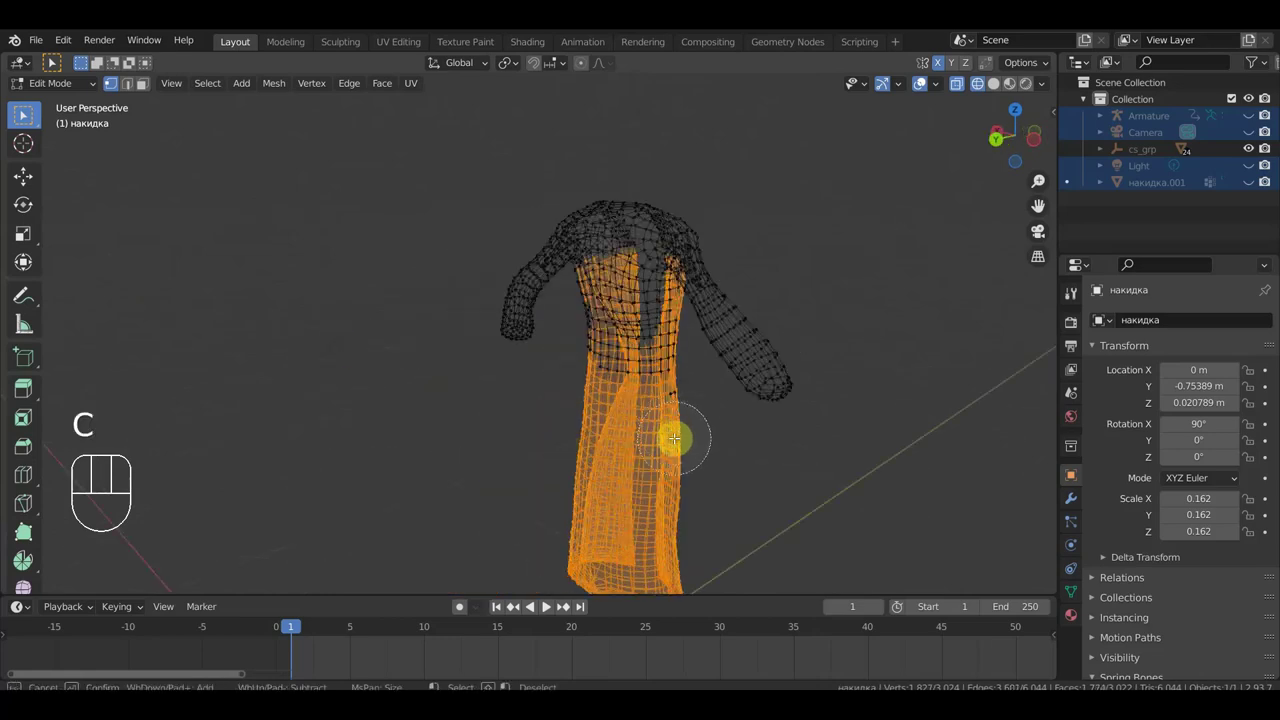
click(23, 112)
right_click(23, 112)
drag(23, 112, 23, 112)
Separate the selected torso-and-skirt faces into their own piece and return to Object Mode with the scene unhidden.
key(p)
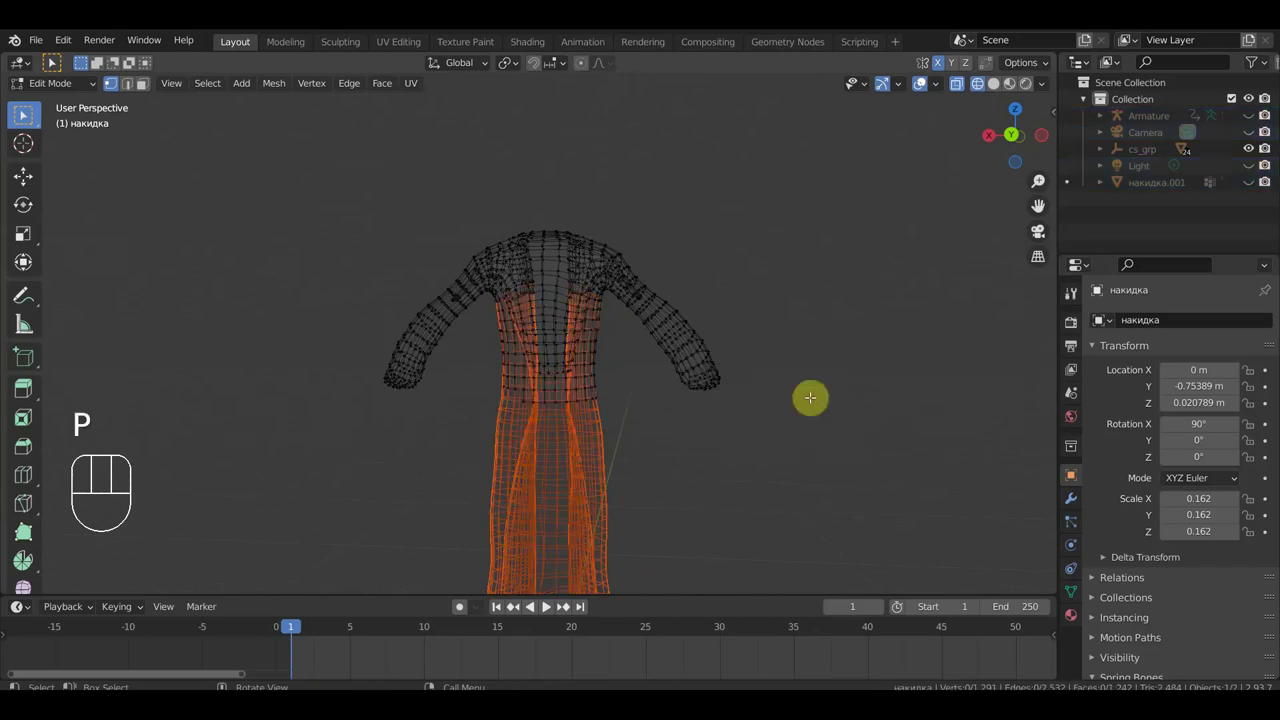
middle_click(23, 112)
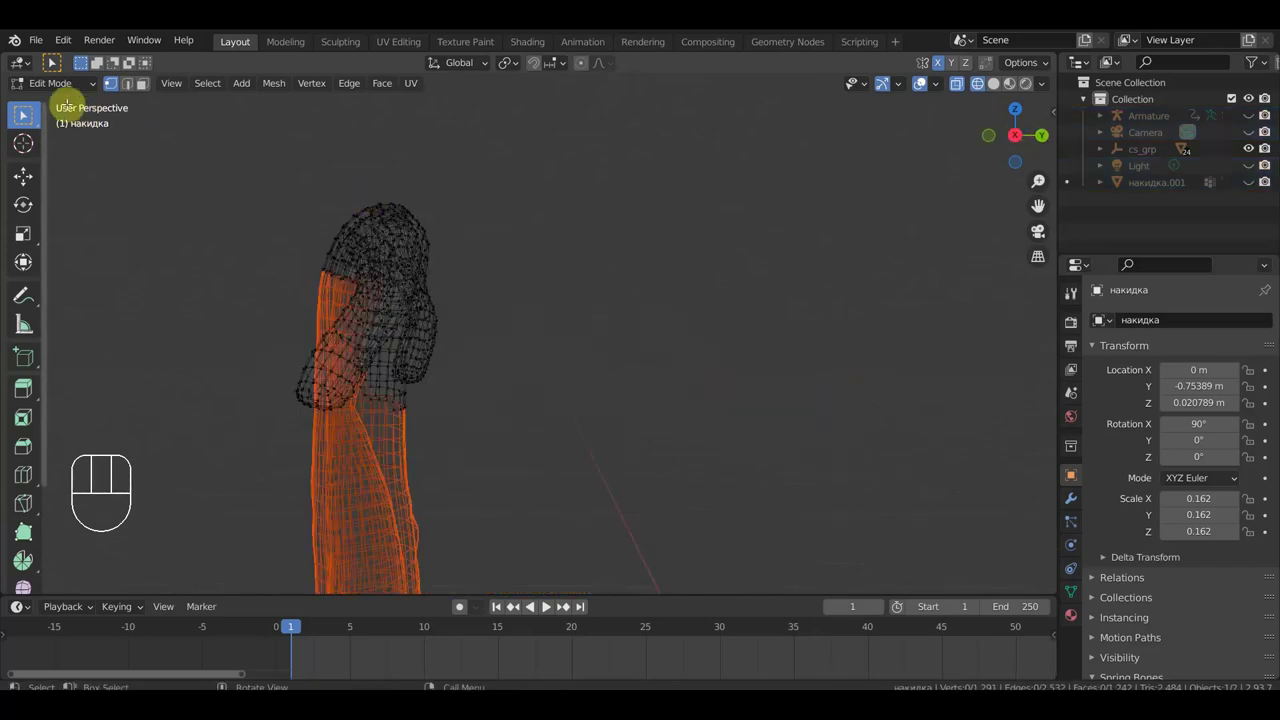
drag(69, 81, 70, 105)
drag(297, 280, 556, 287)
key(KP_3)
key(KP_1)
key(alt+h)
click(999, 89)
Select the character's armature in the viewport.
drag(810, 292, 743, 292)
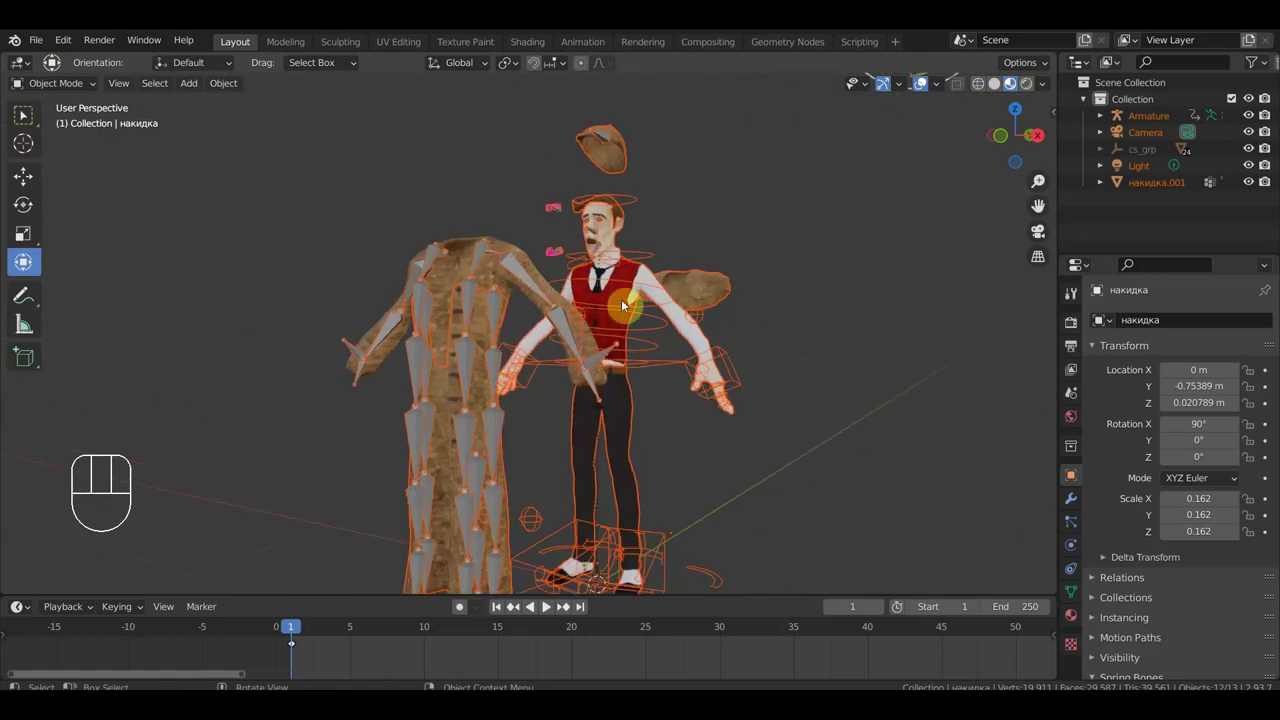
click(524, 276)
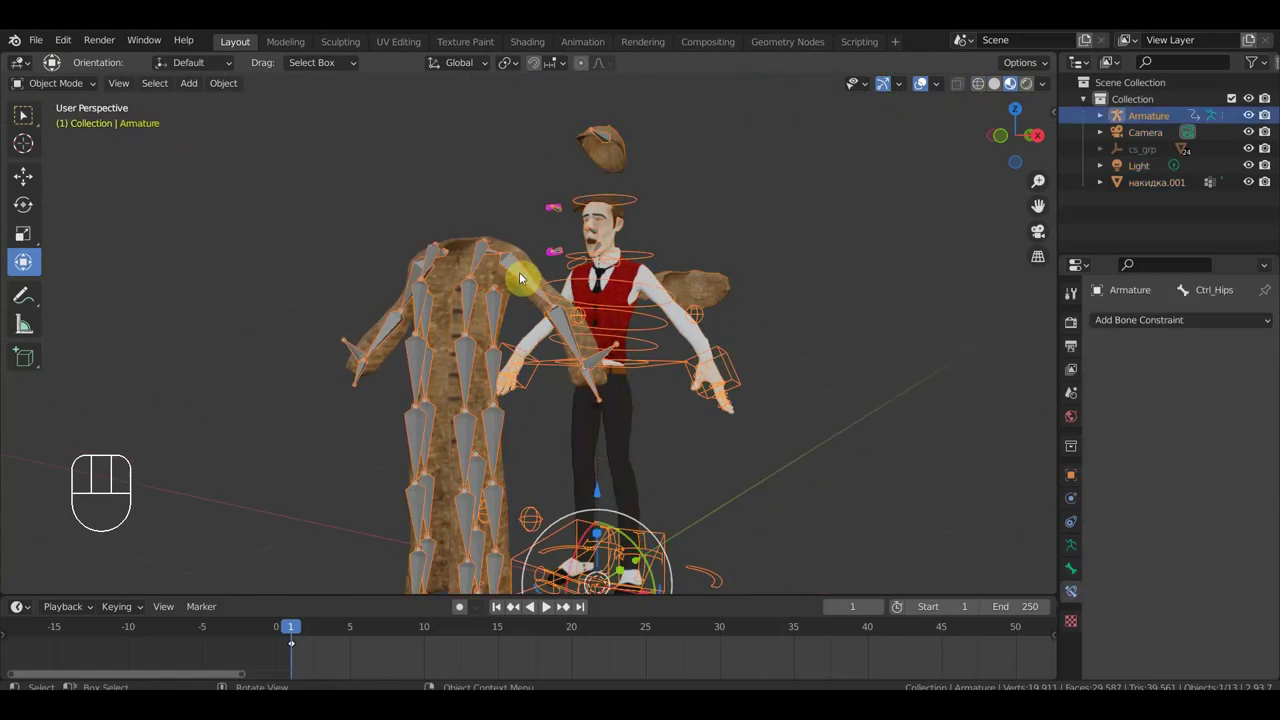
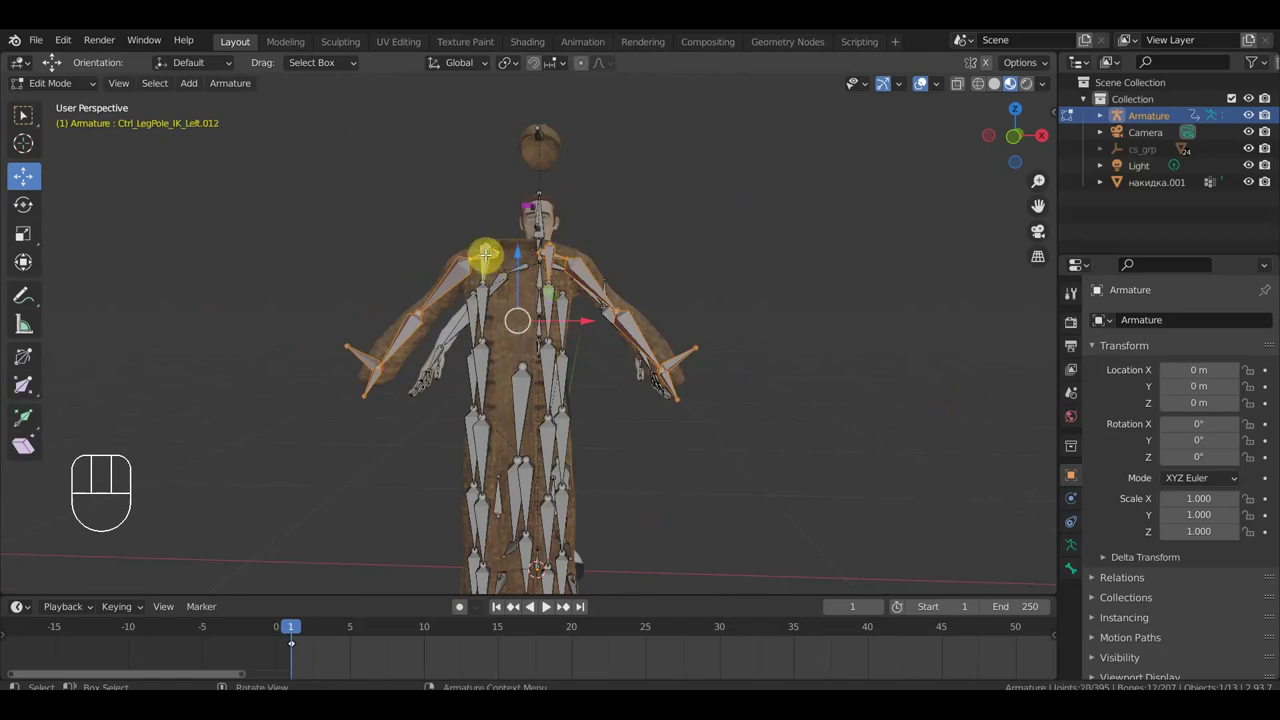
Clear the bone selection in the armature.
key(Delete)
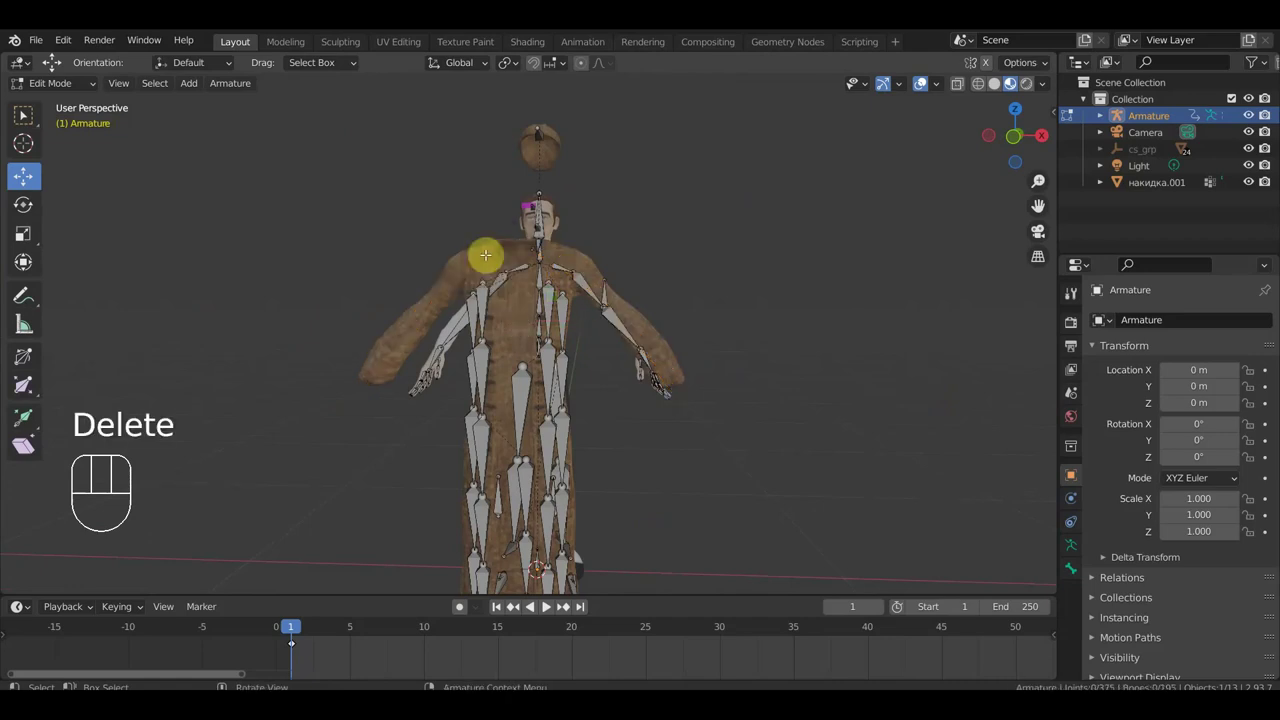
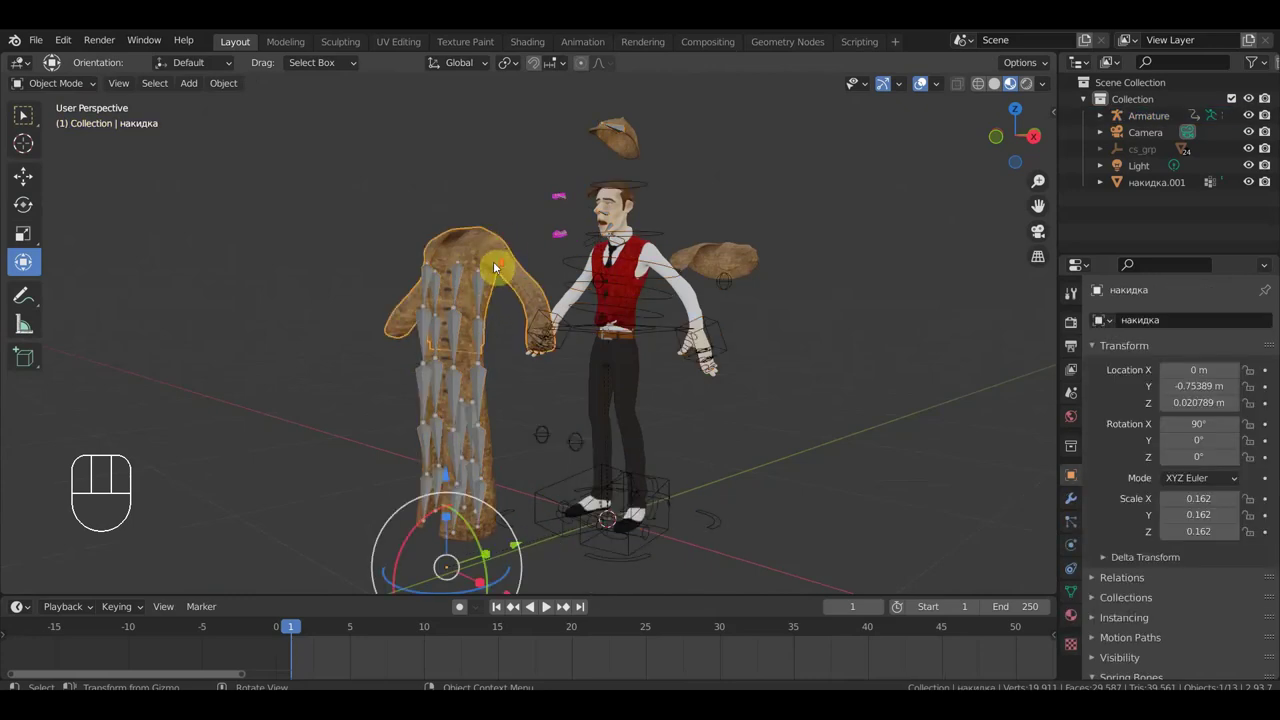
Clear the coat pieces' old parent with Alt+P.
key(alt+p)
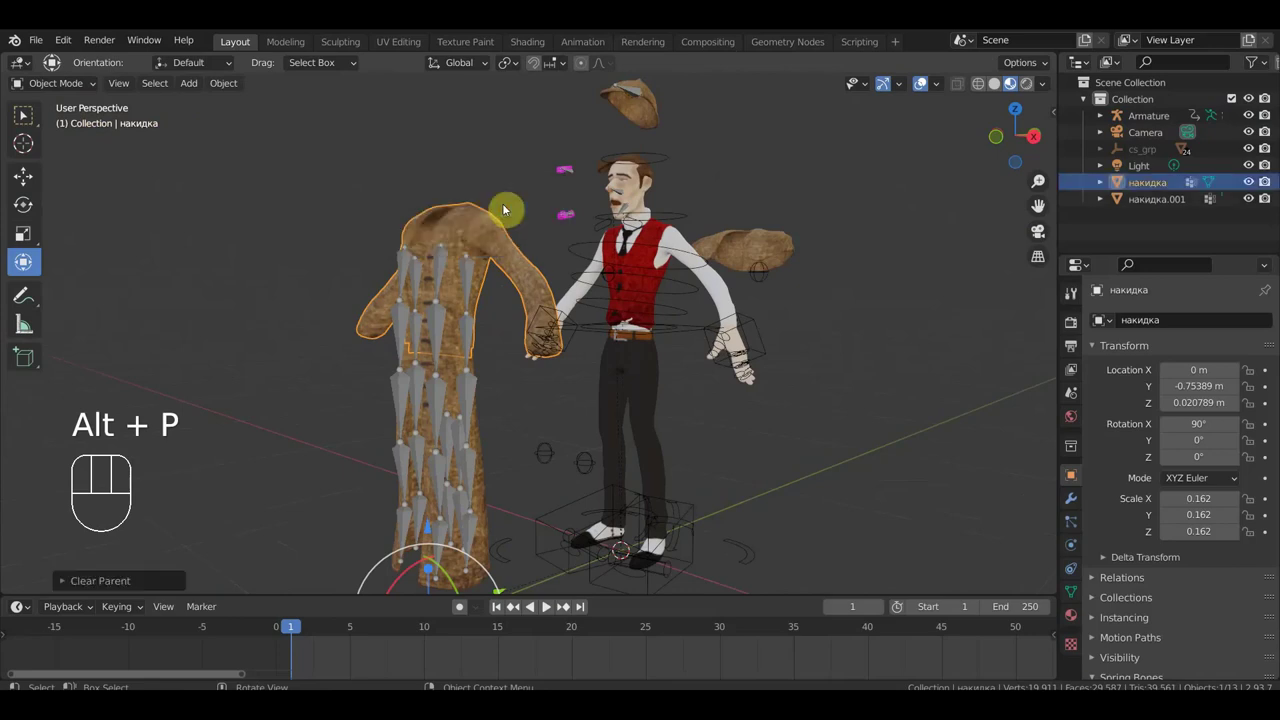
key(alt+p)
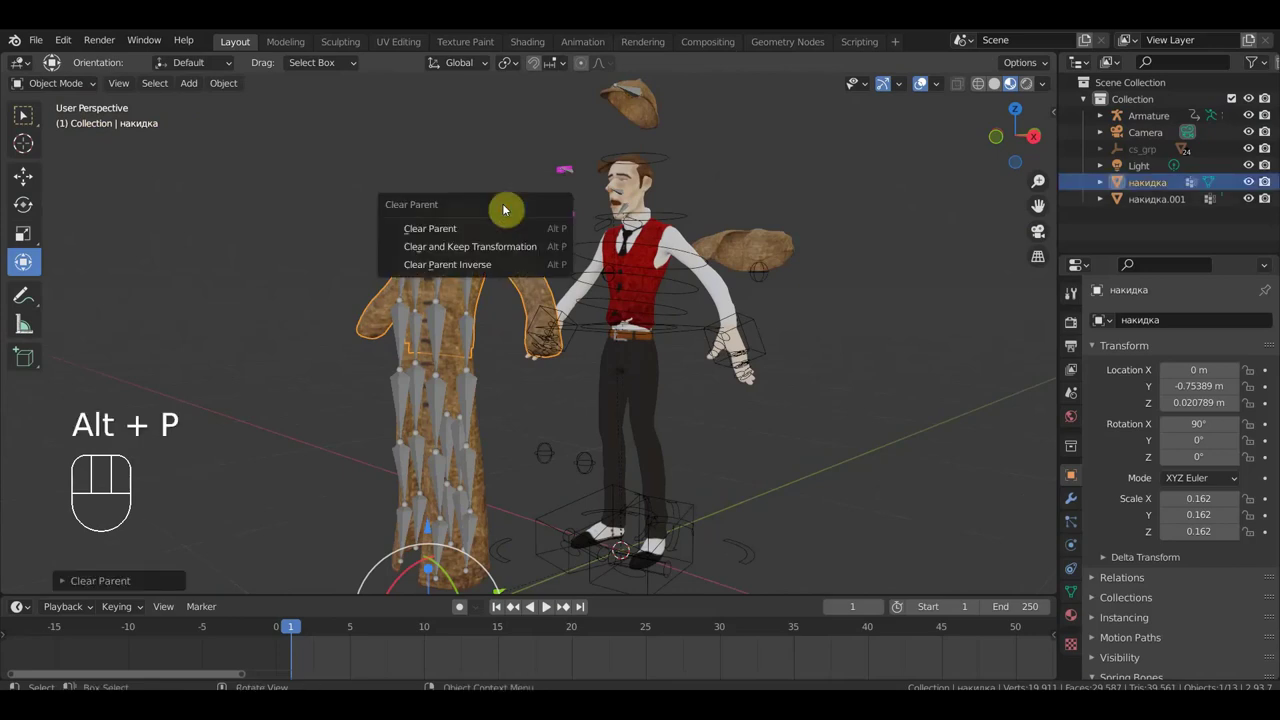
middle_click(19, 198)
drag(181, 243, 215, 238)
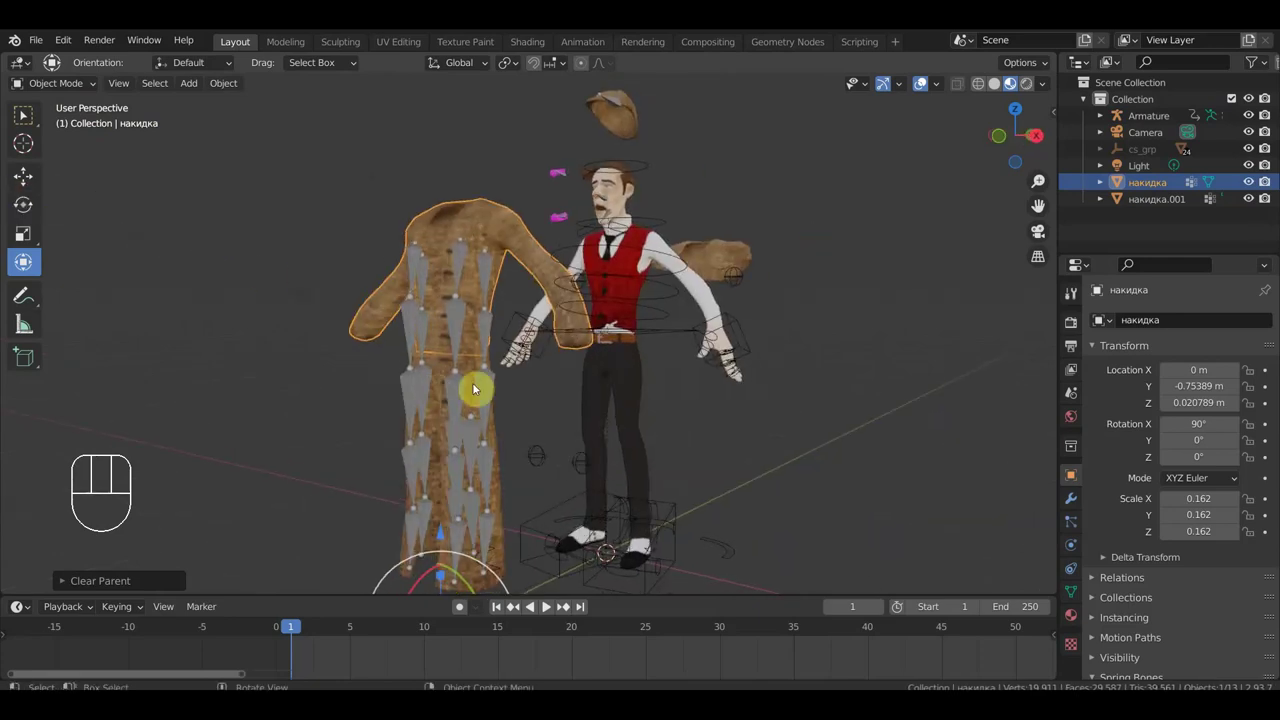
Parent the separated coat piece накидка.002 to the character mesh as Object.
click(473, 377)
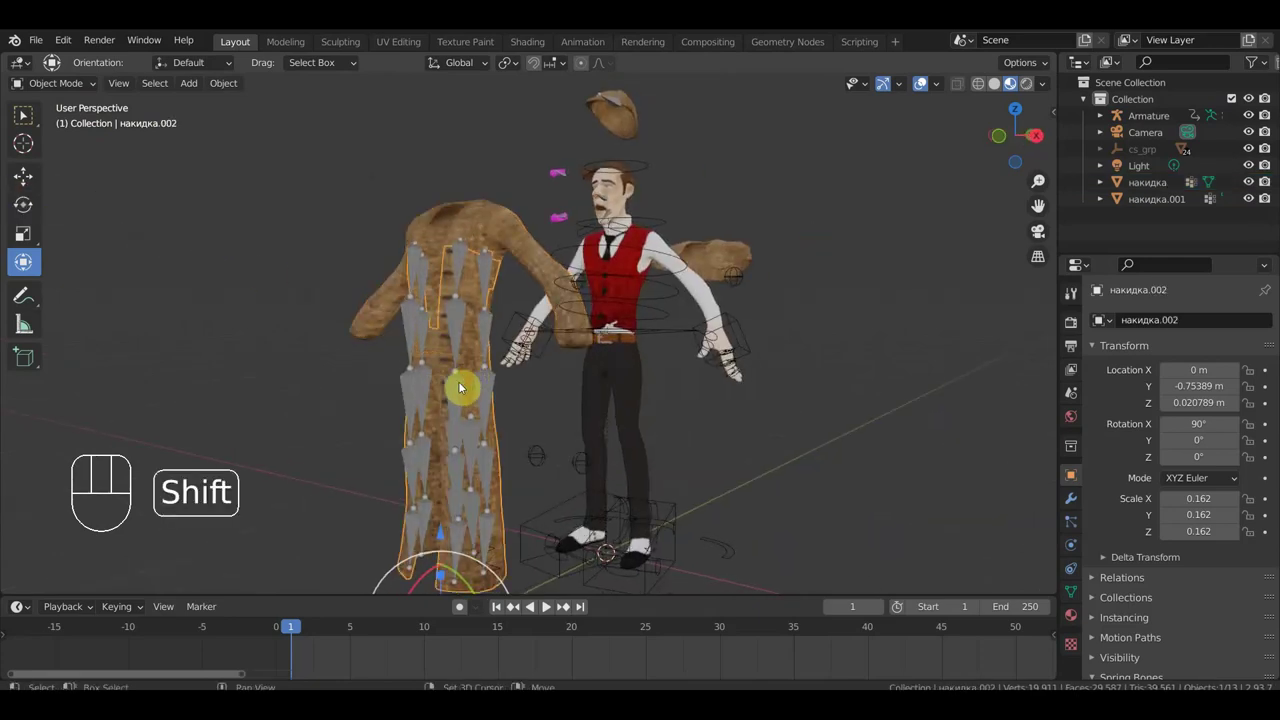
click(459, 386)
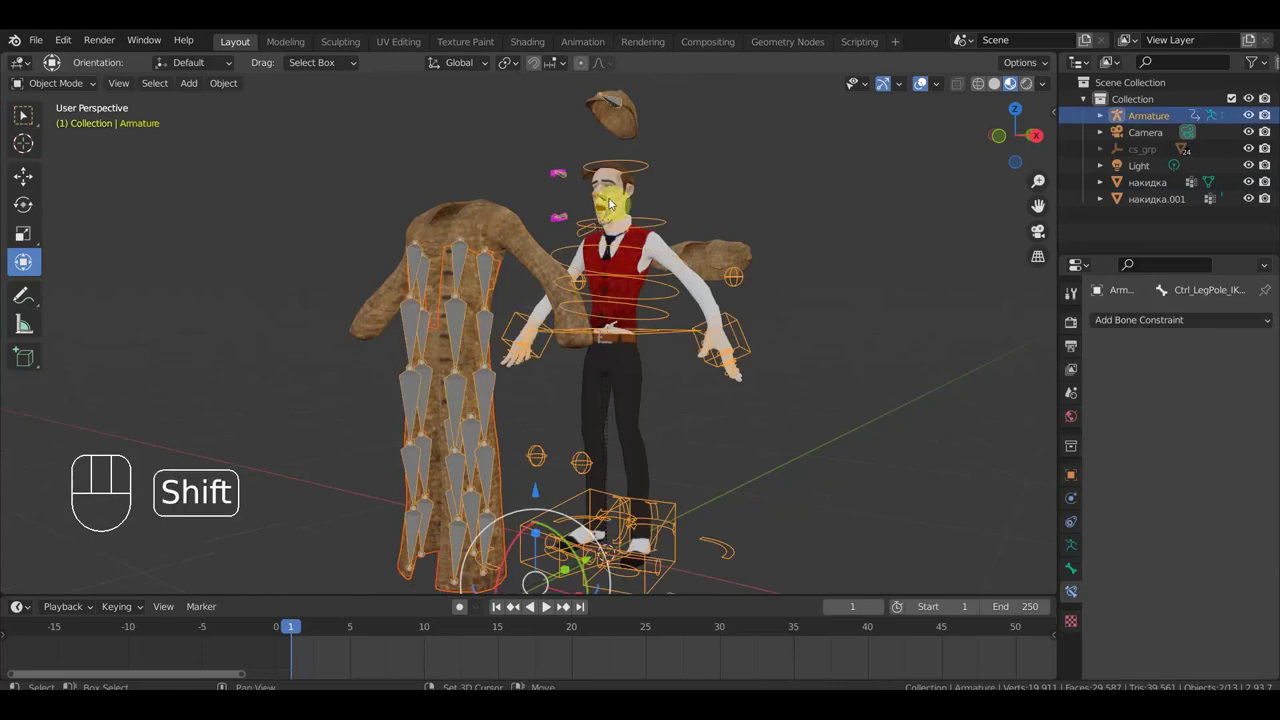
click(624, 200)
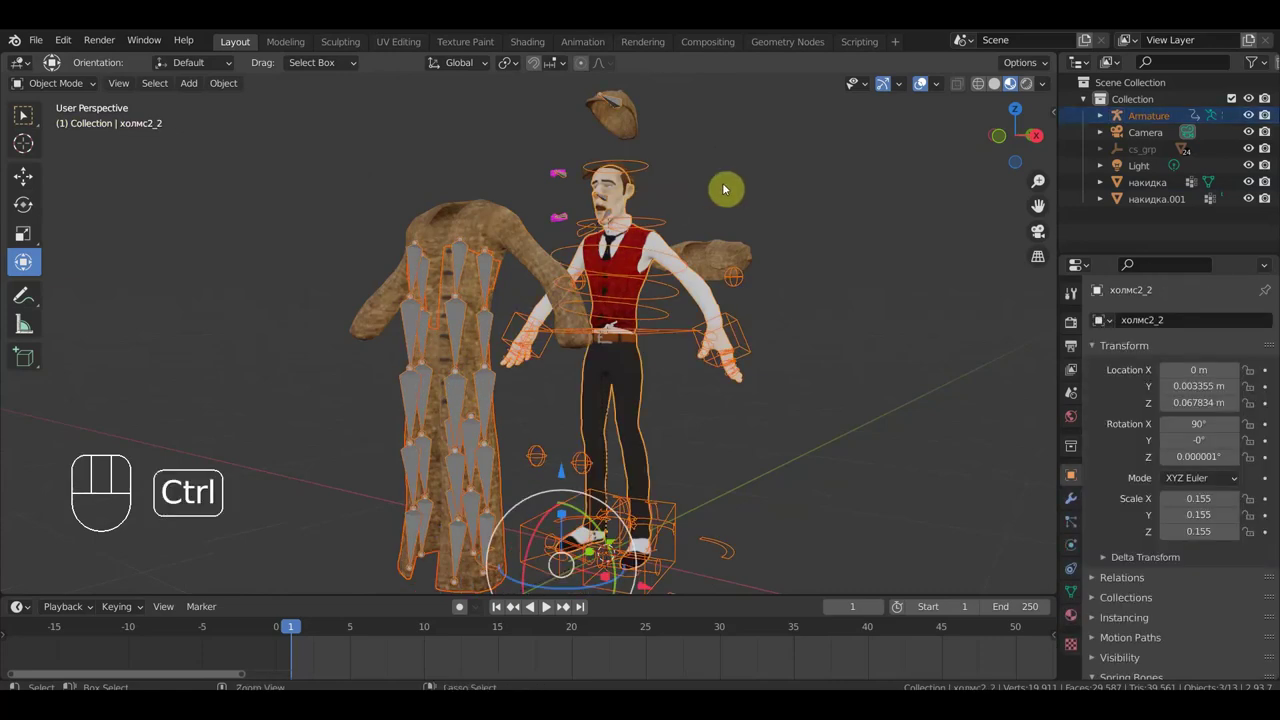
key(ctrl+p)
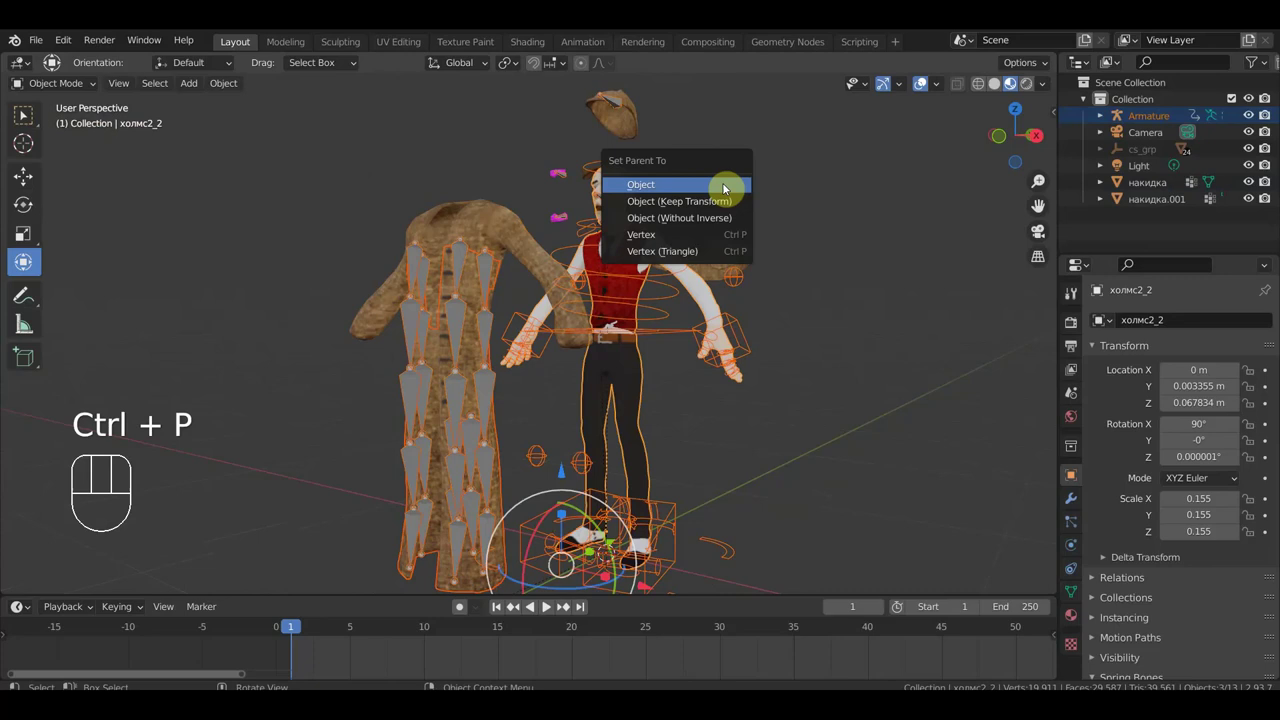
drag(780, 202, 691, 205)
click(455, 450)
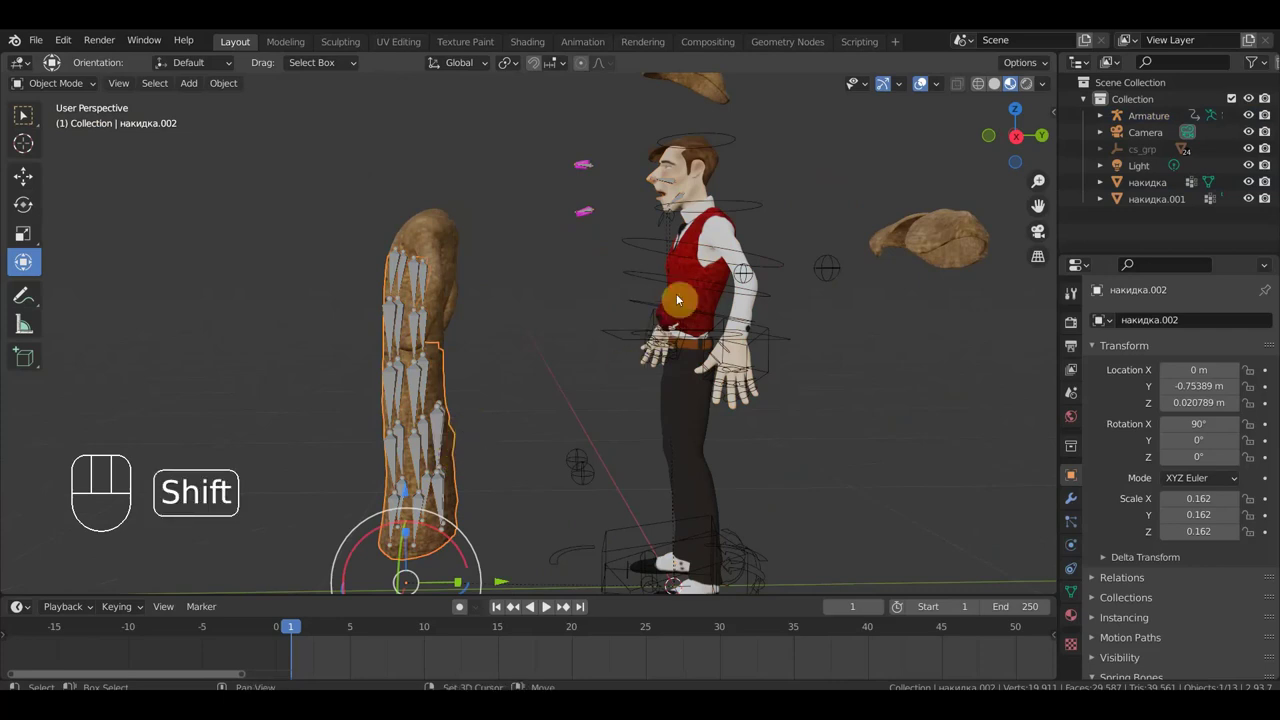
Parent the selection to the armature and move the coat onto the character's body.
click(730, 235)
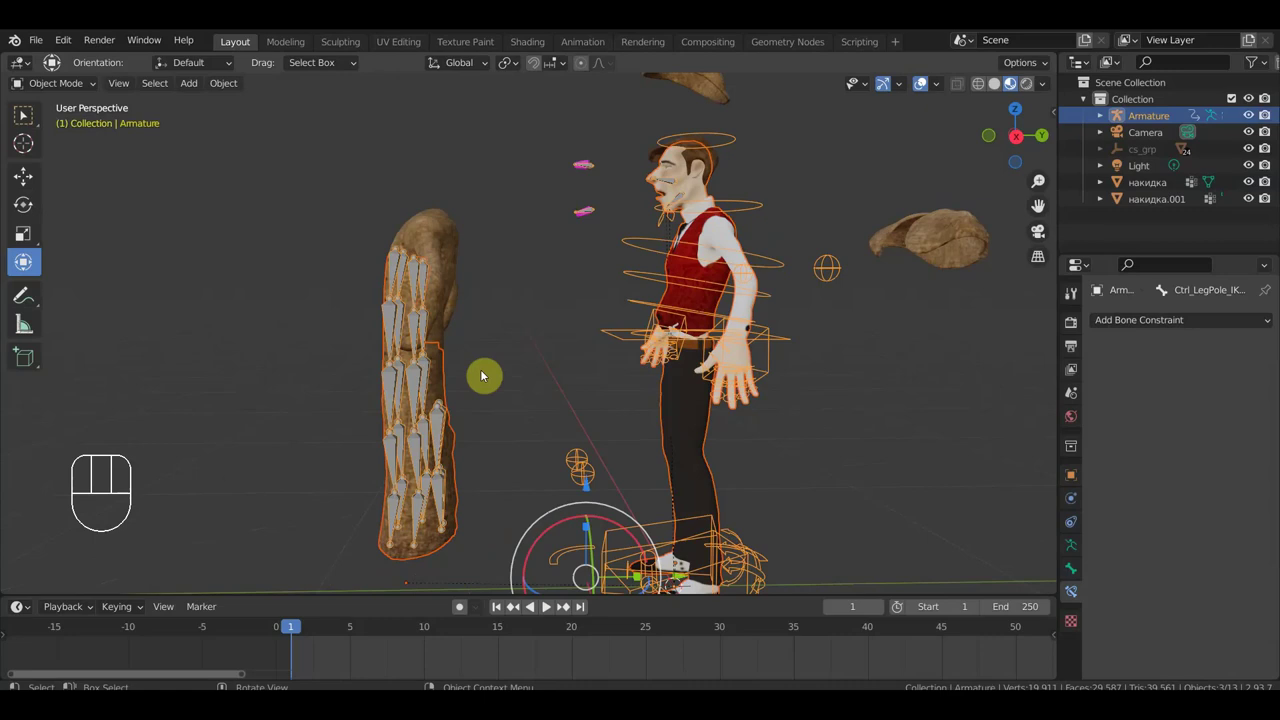
key(ctrl+p)
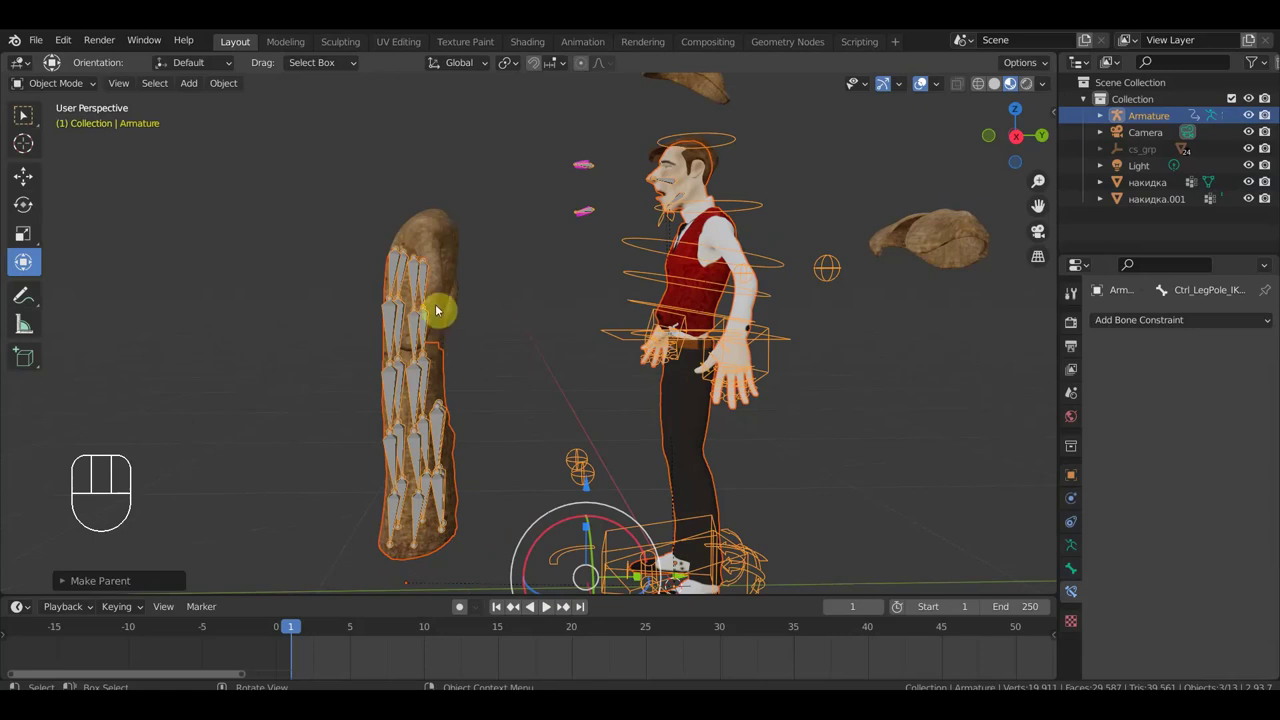
click(447, 248)
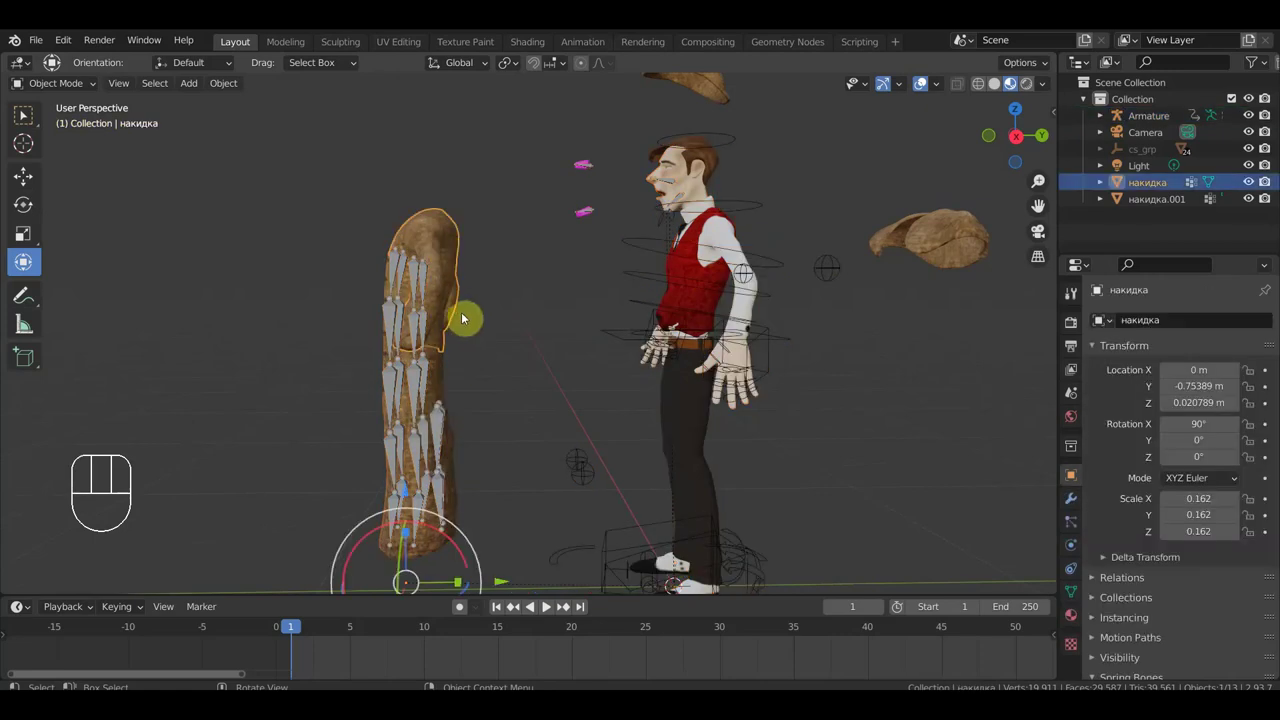
drag(499, 298, 499, 224)
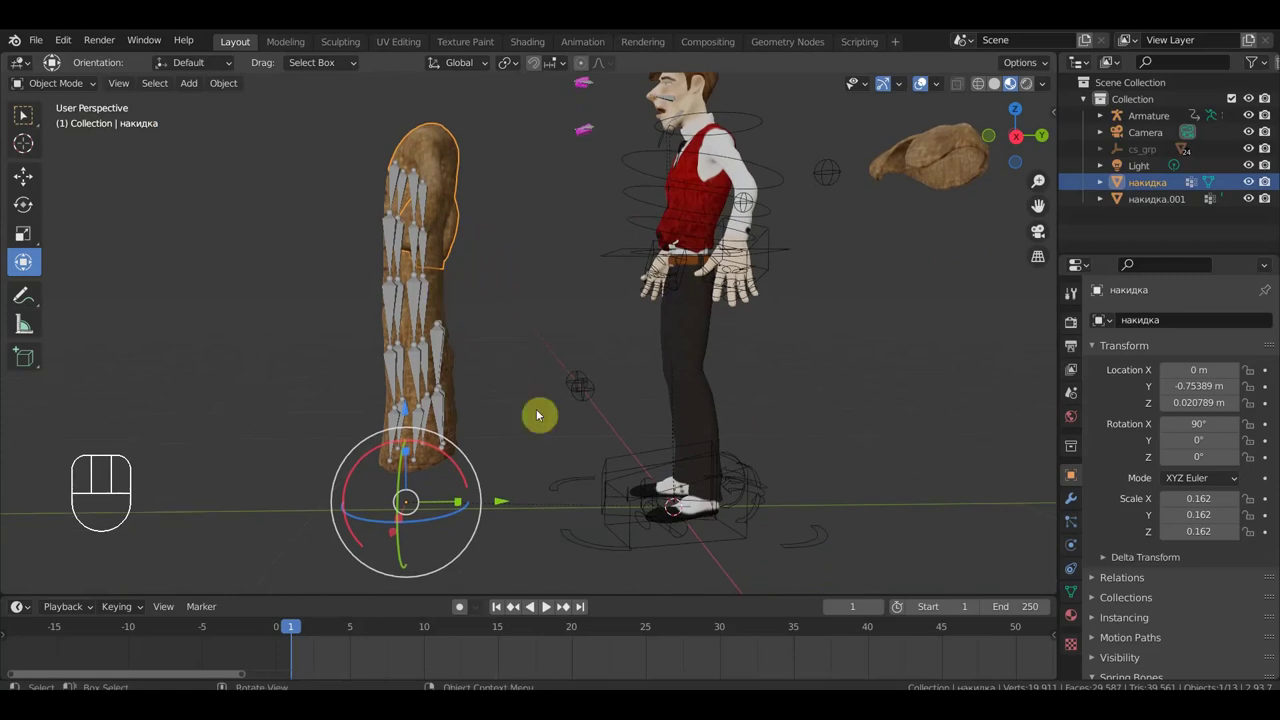
drag(507, 501, 775, 488)
drag(804, 434, 927, 443)
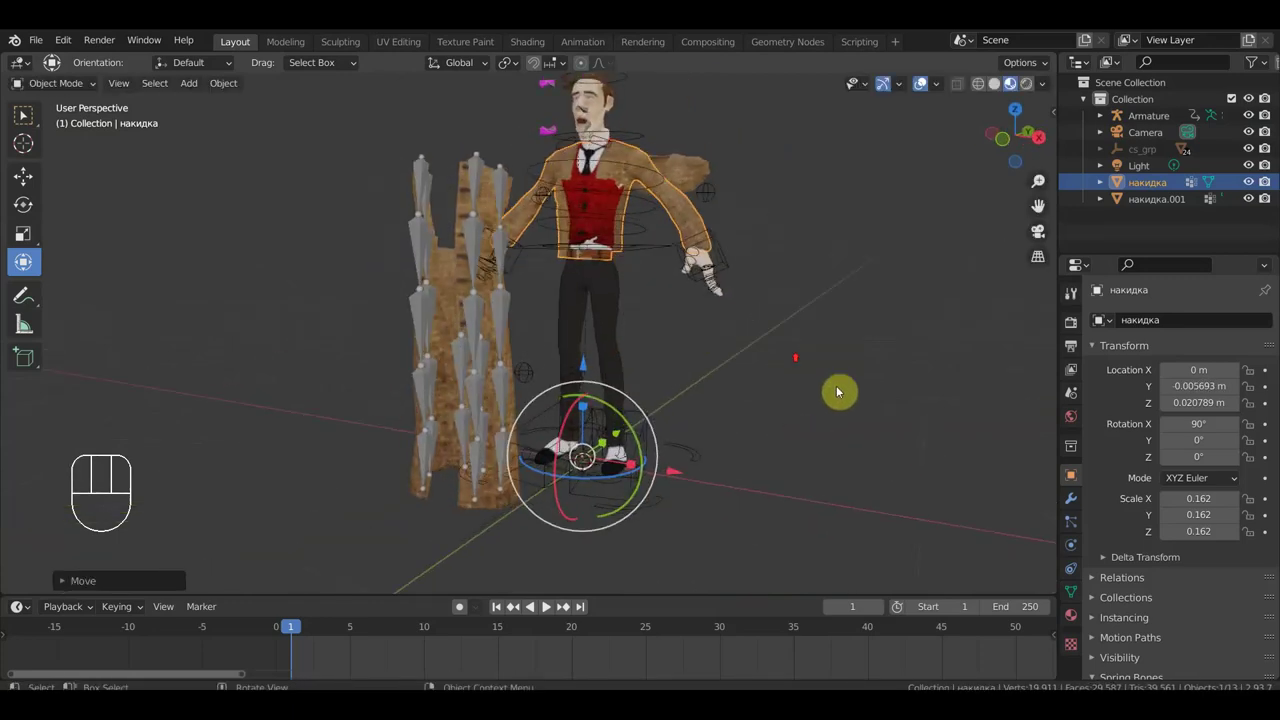
drag(787, 355, 651, 571)
drag(521, 355, 483, 369)
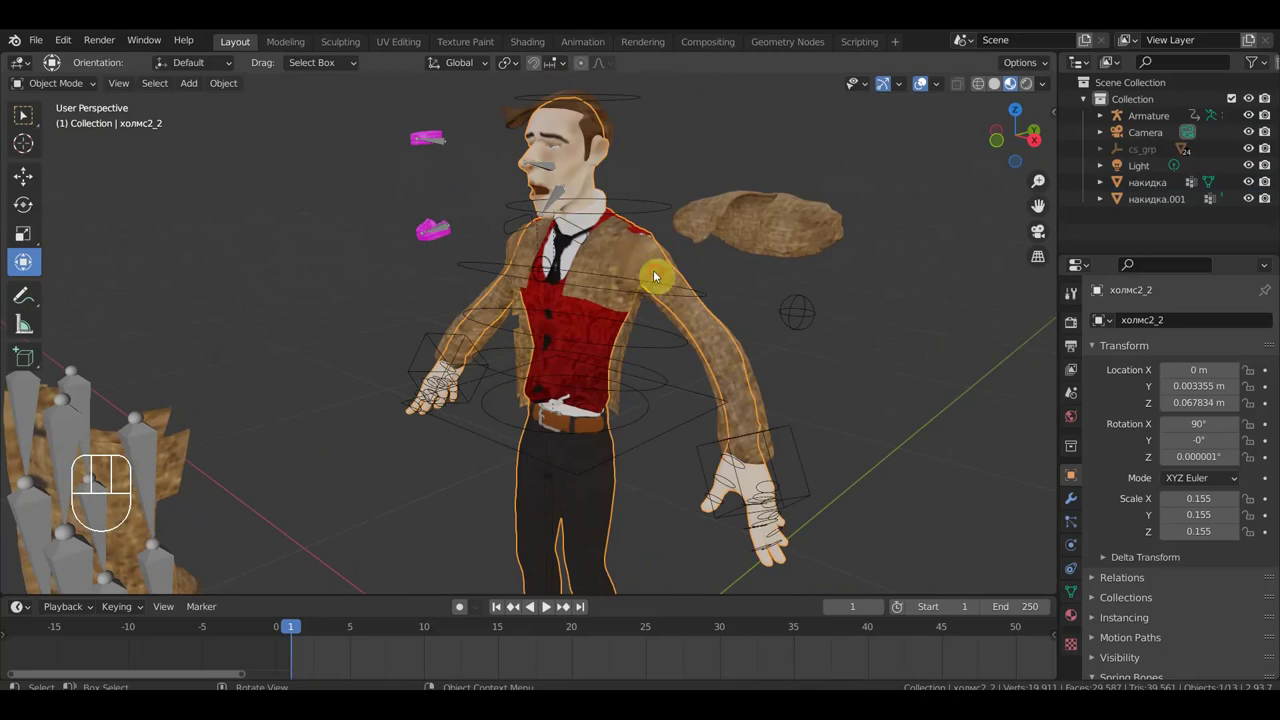
Re-parent the накидка coat mesh to the armature with automatic weights.
click(662, 274)
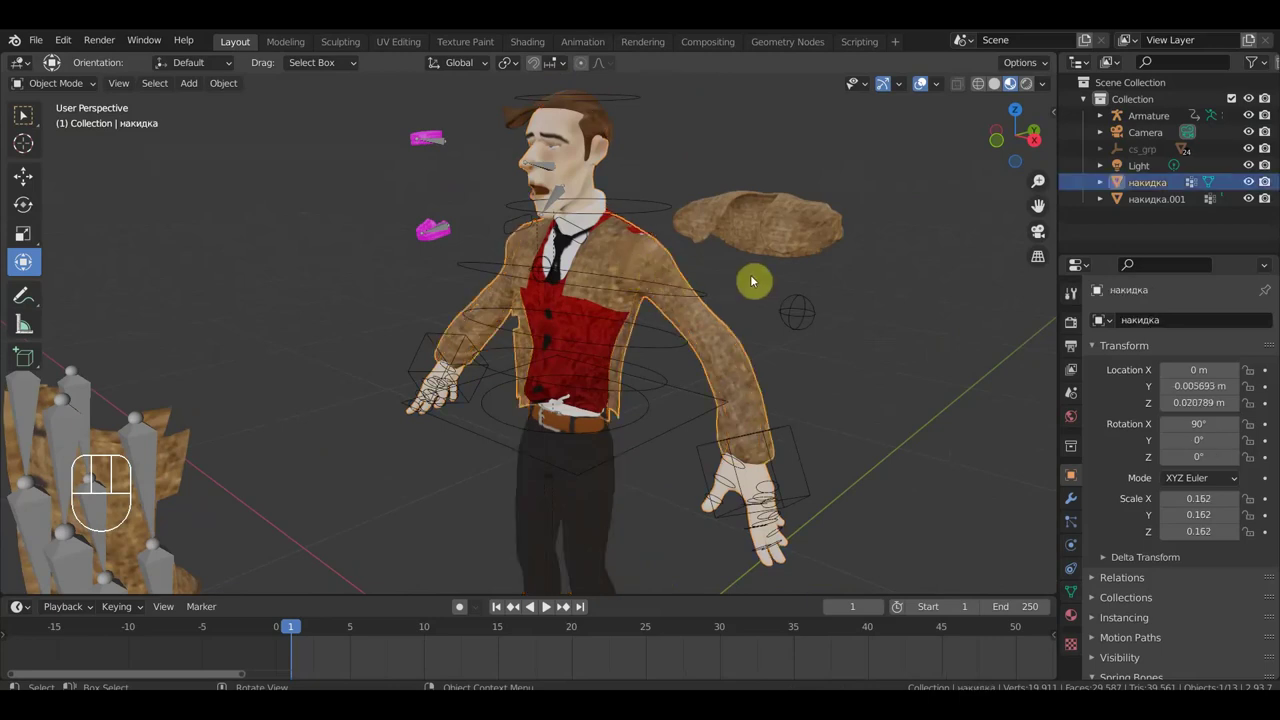
key(alt+p)
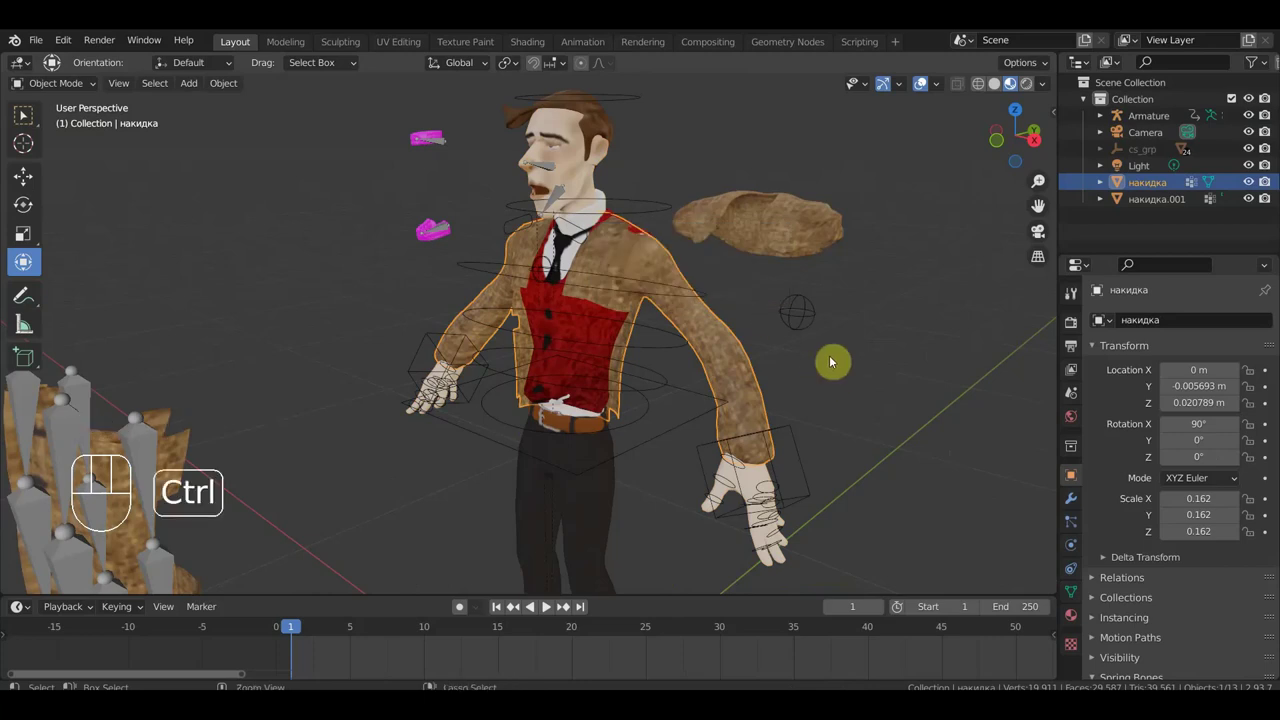
key(ctrl+p)
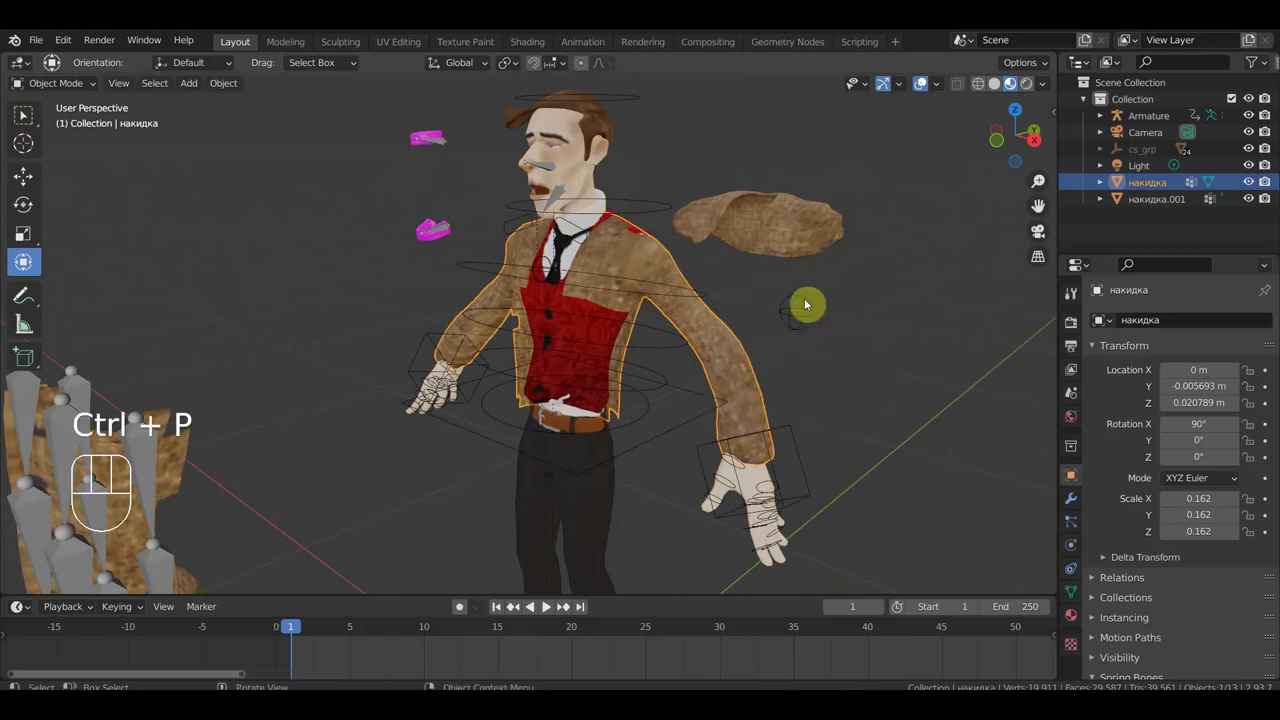
click(691, 274)
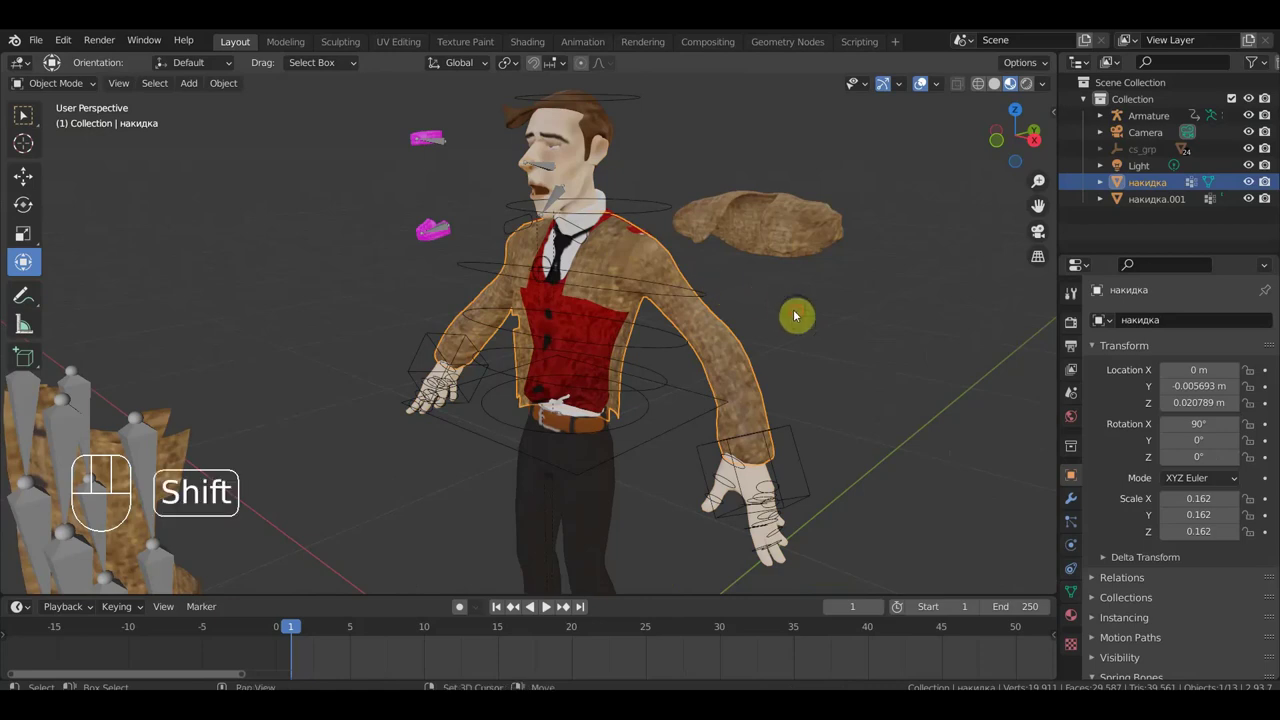
key(ctrl+p)
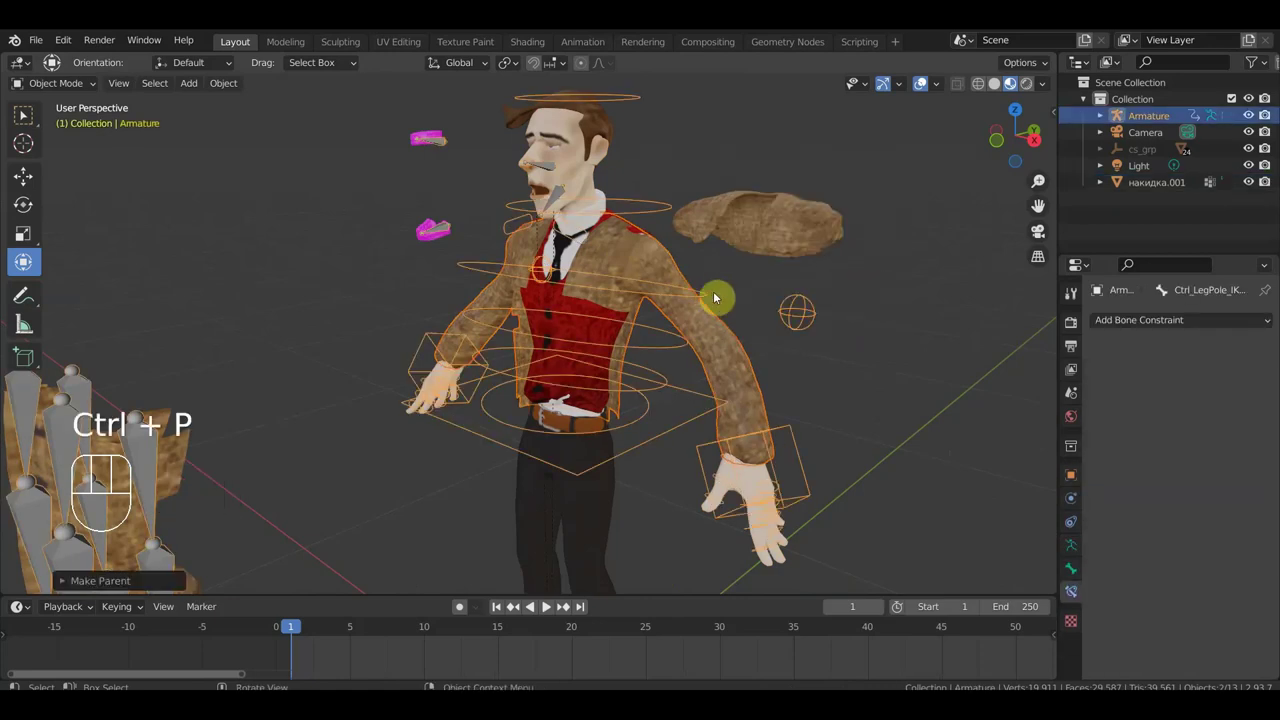
Add a Data Transfer modifier on the coat sourcing the body mesh's vertex groups.
click(743, 347)
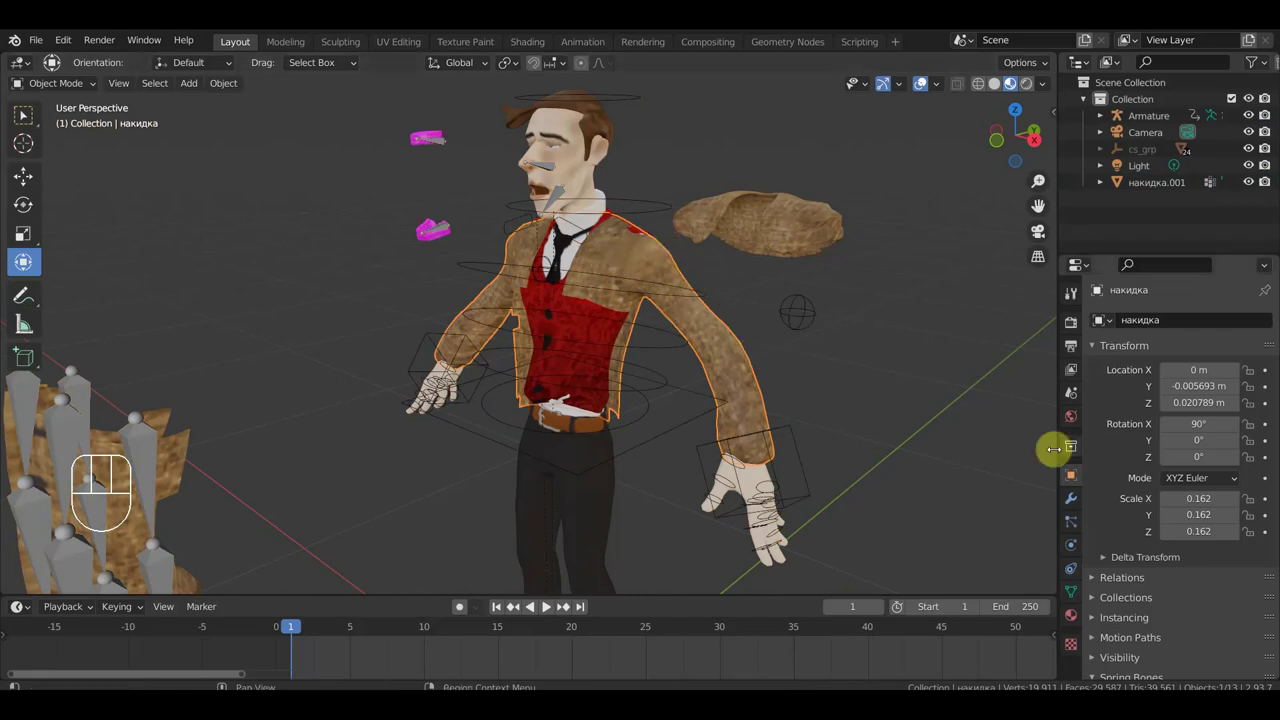
click(1079, 506)
drag(1157, 324, 806, 369)
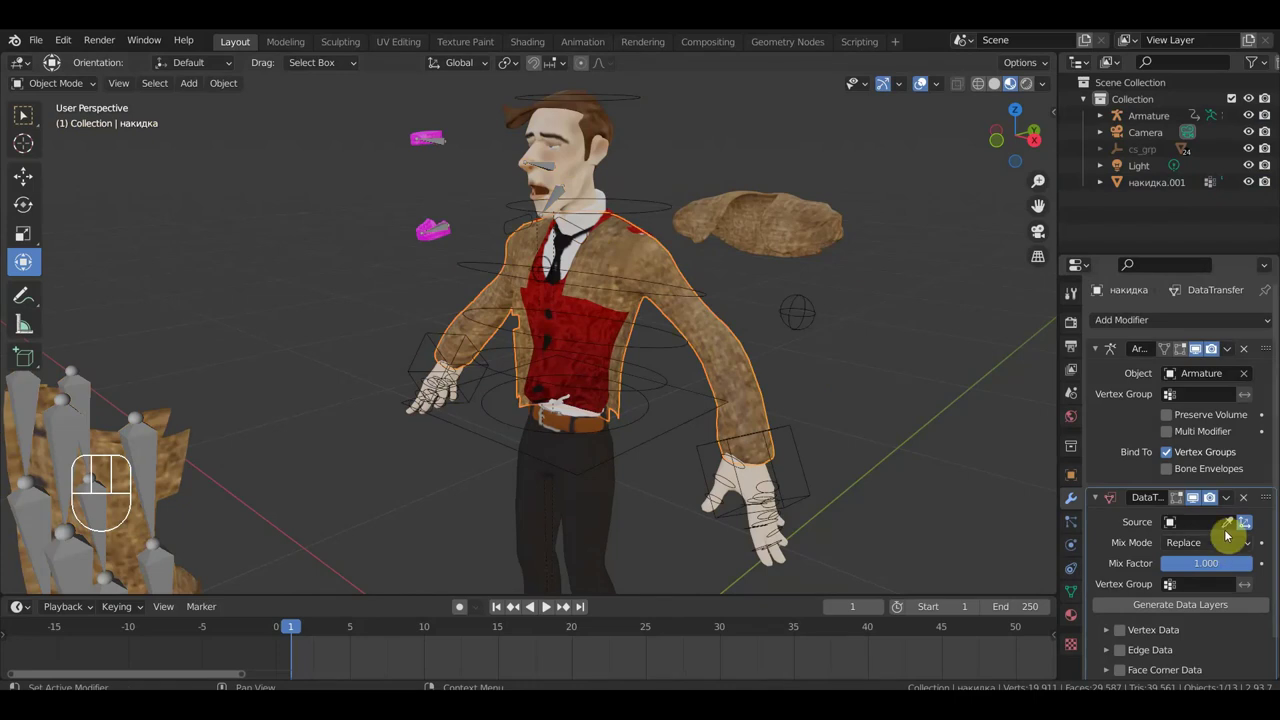
click(1225, 523)
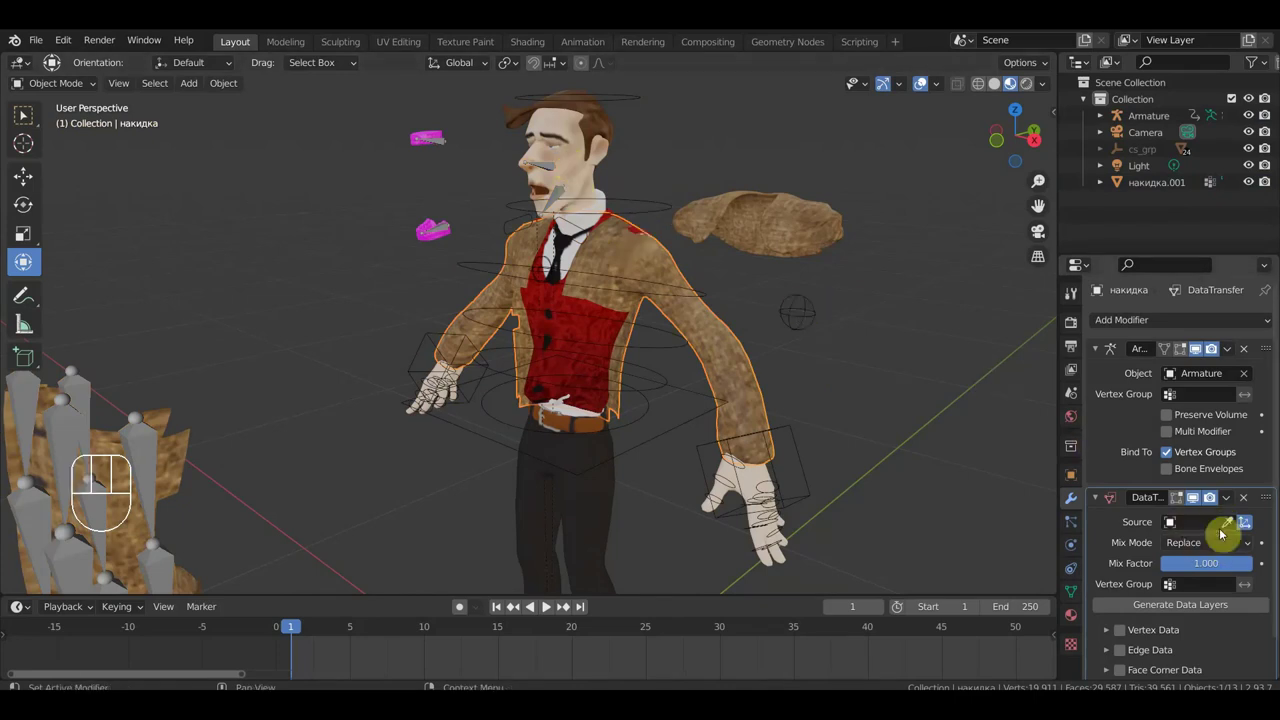
click(1230, 524)
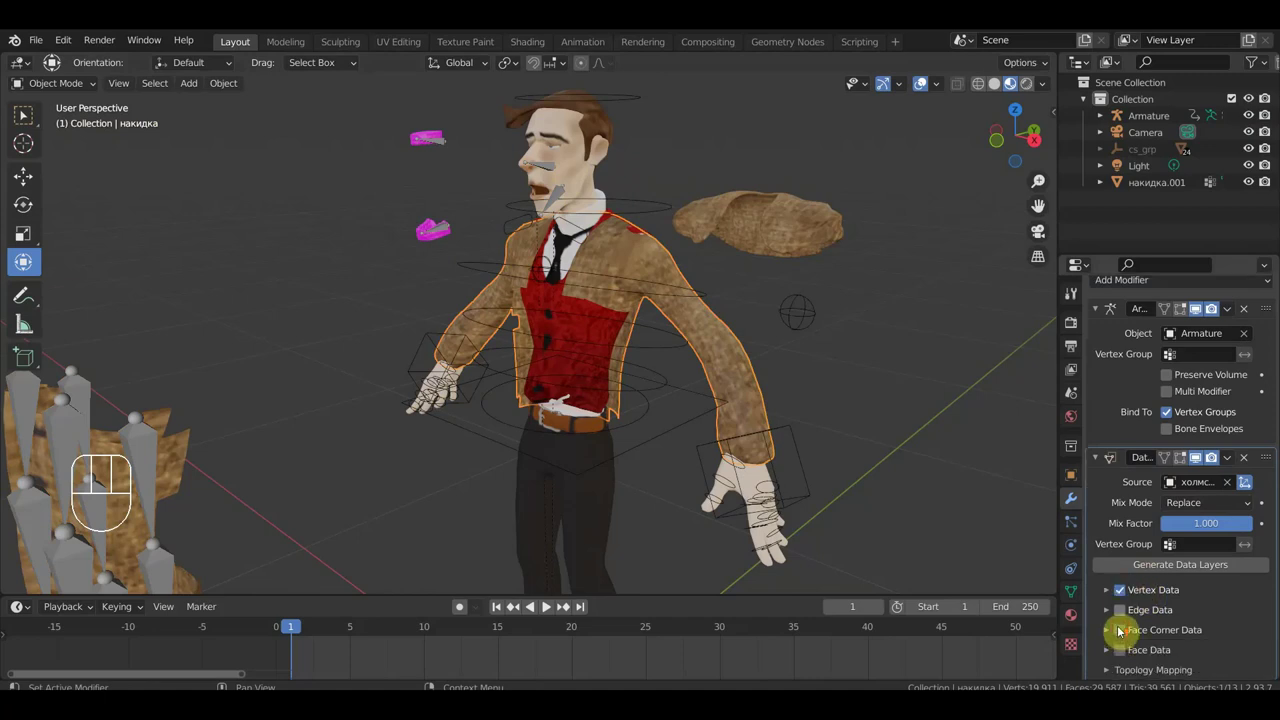
click(1113, 595)
click(1144, 621)
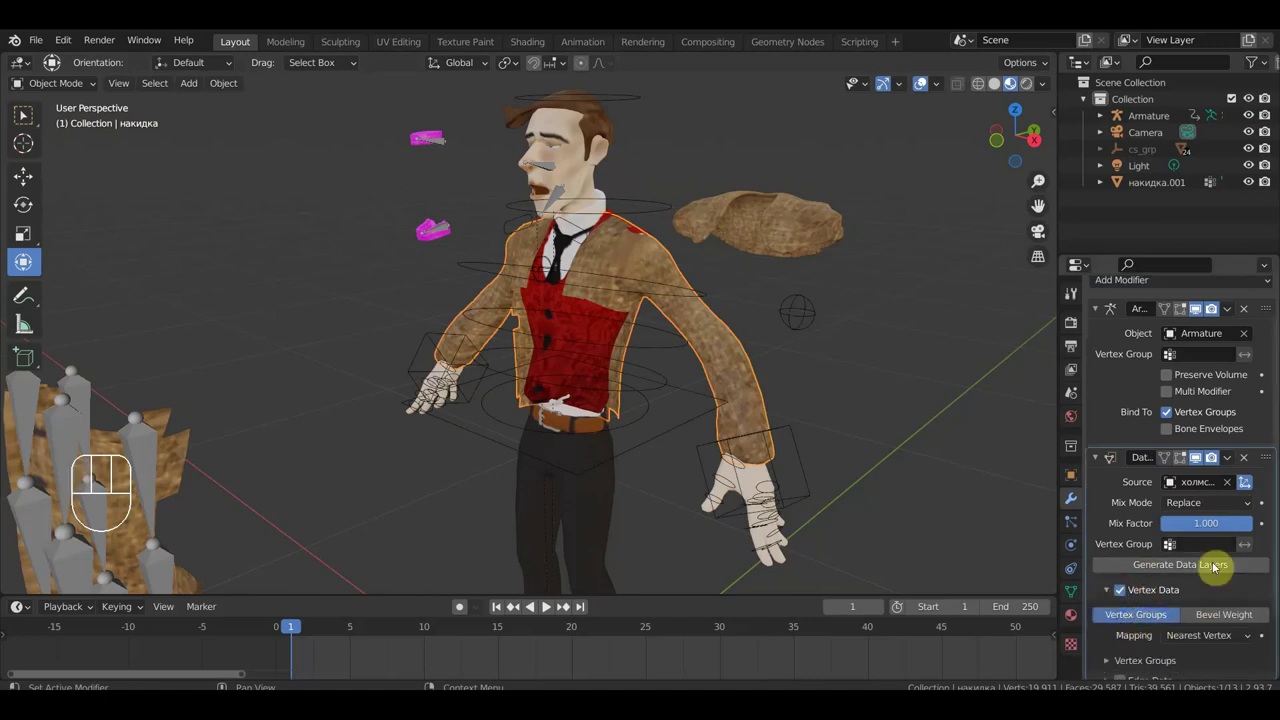
drag(1233, 463, 1194, 478)
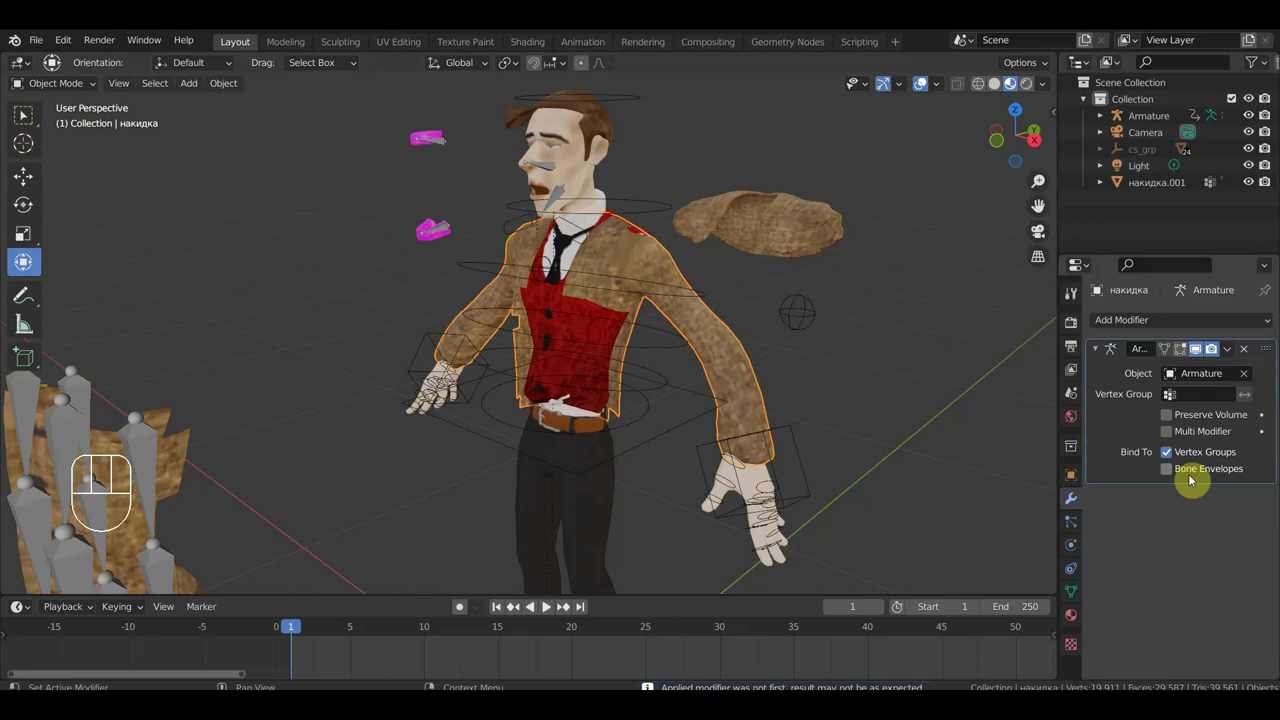
Check the coat deformation around the character, nudge the coat, and select the armature for posing.
drag(765, 347, 670, 343)
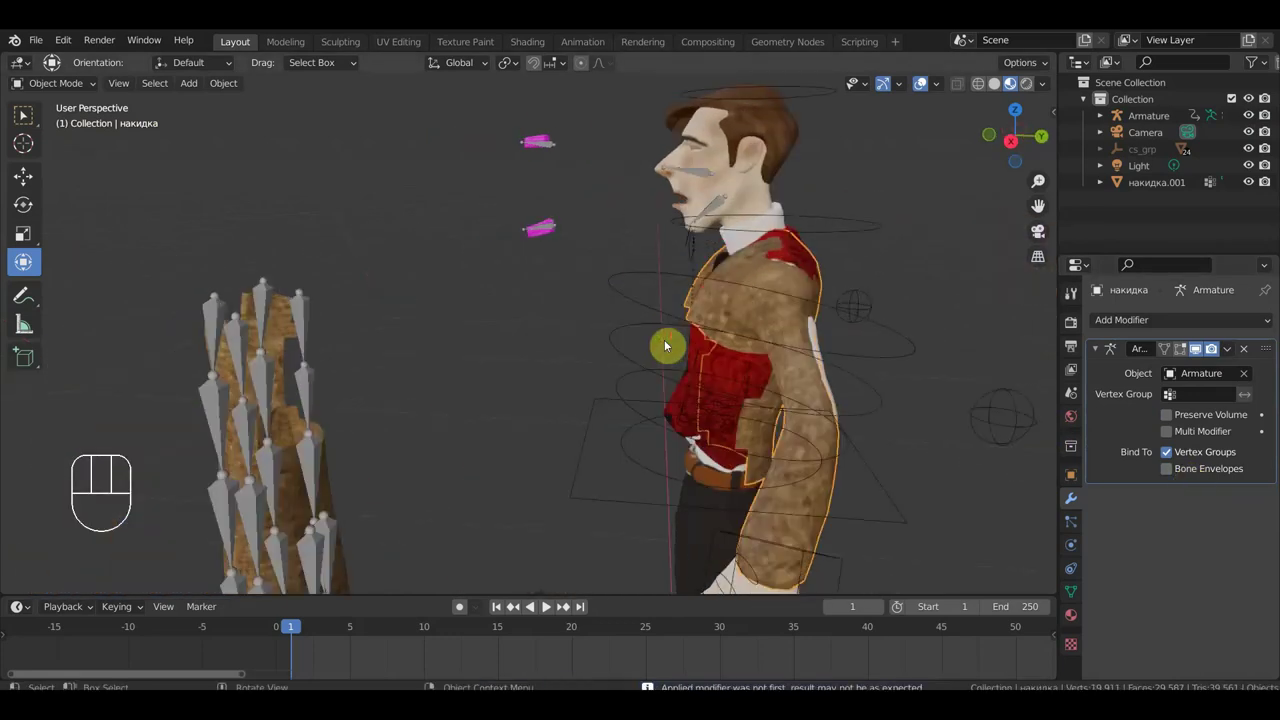
drag(657, 368, 615, 364)
drag(670, 360, 735, 345)
middle_click(768, 342)
click(720, 297)
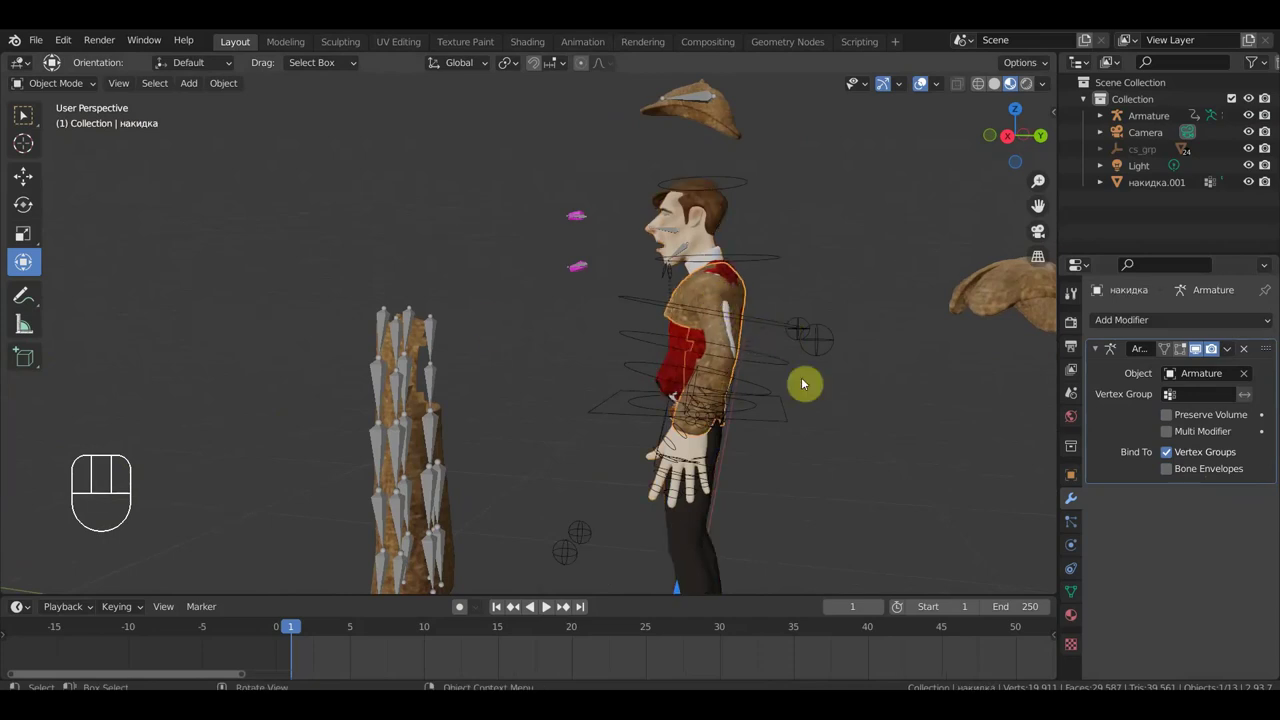
key(g)
click(835, 383)
drag(902, 400, 859, 404)
drag(727, 414, 608, 395)
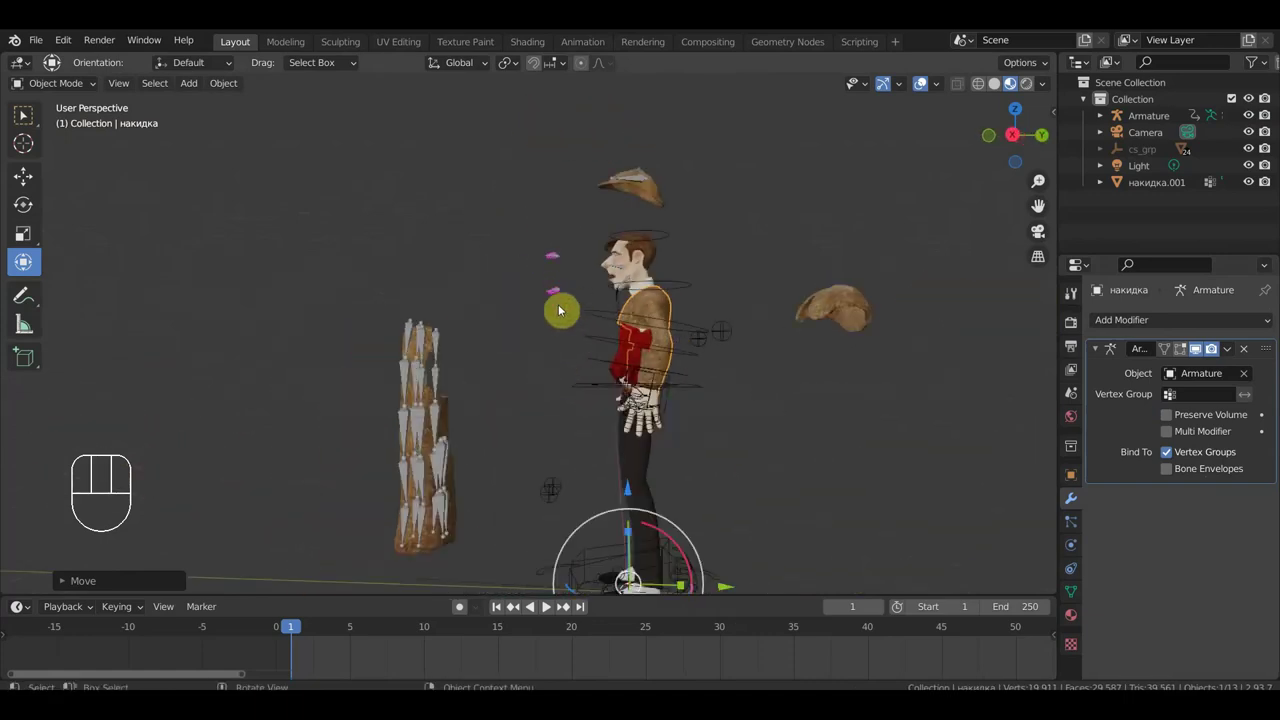
click(556, 497)
drag(75, 82, 74, 145)
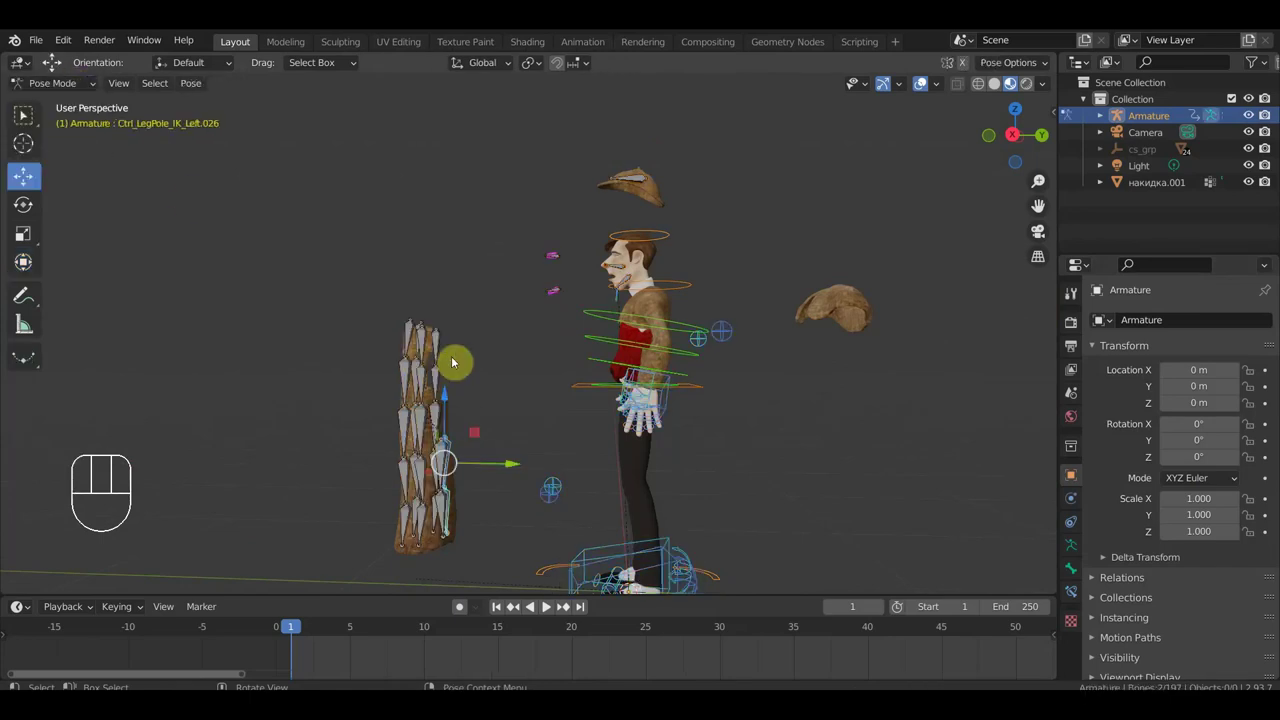
Orbit to a front three-quarter view of the rig.
drag(483, 348, 547, 351)
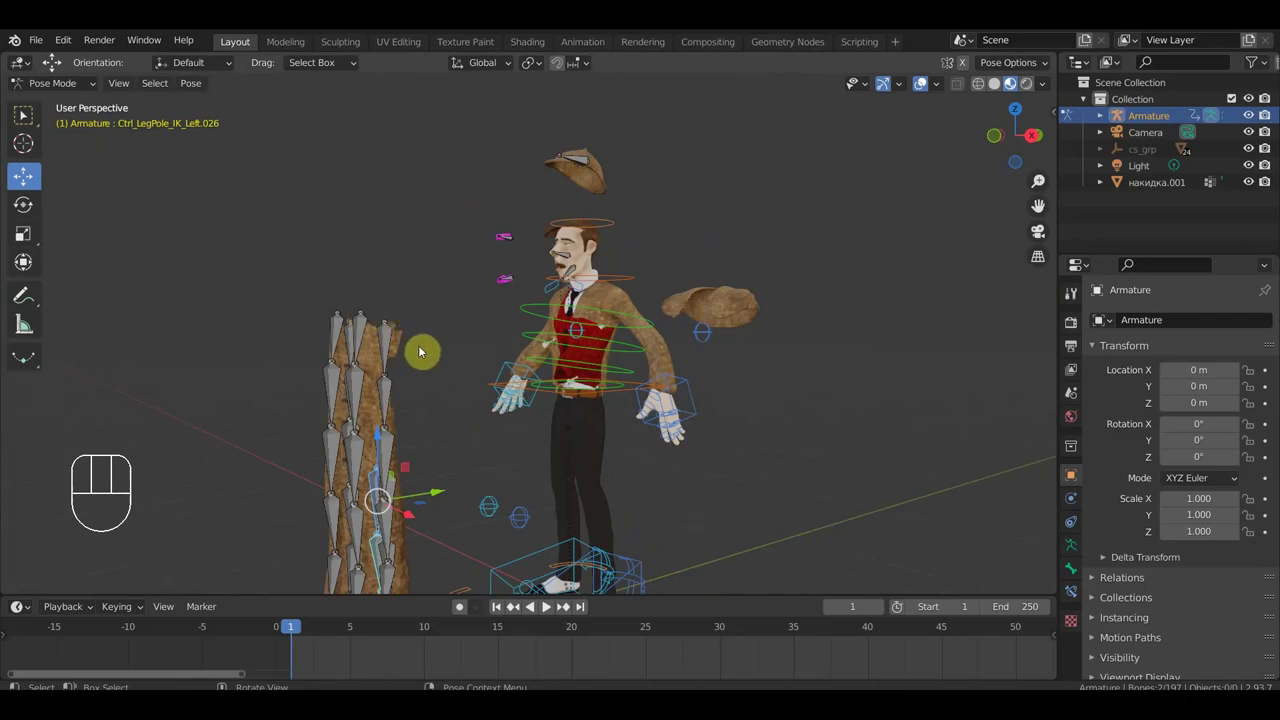
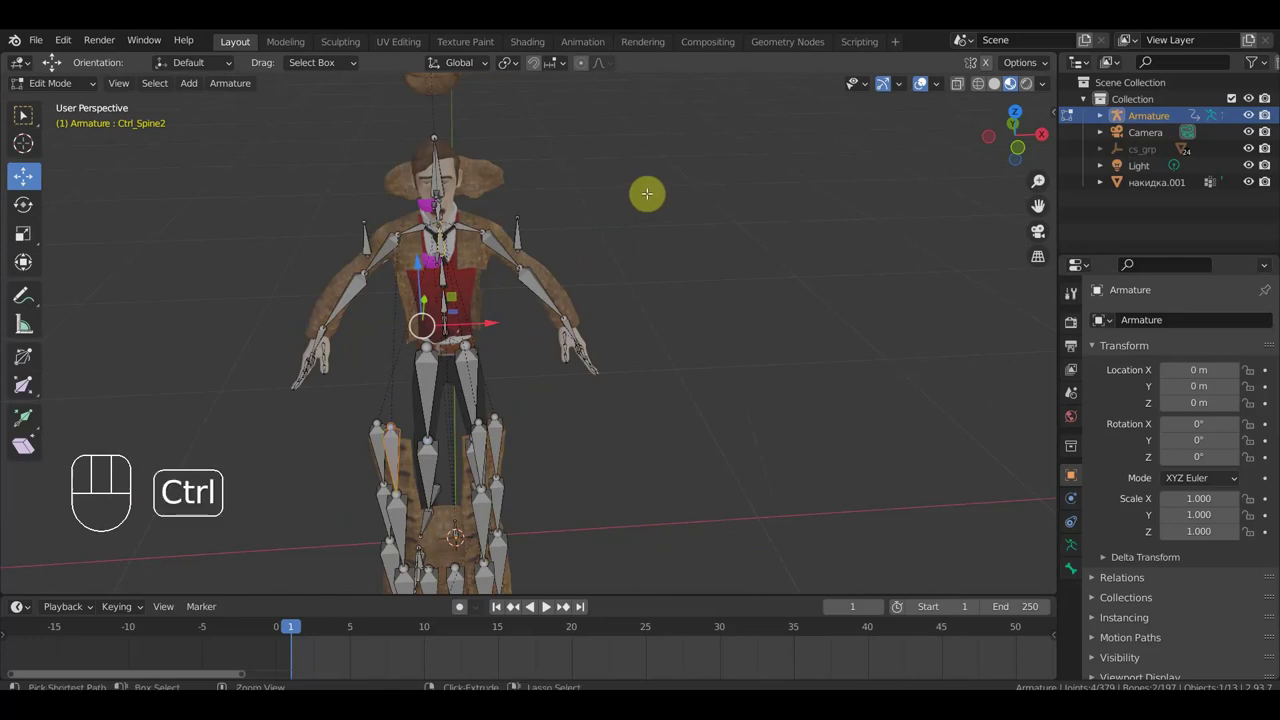
Parent three coat skirt bones to their spine/leg parent bones with Keep Offset, then return to Pose Mode.
key(ctrl+p)
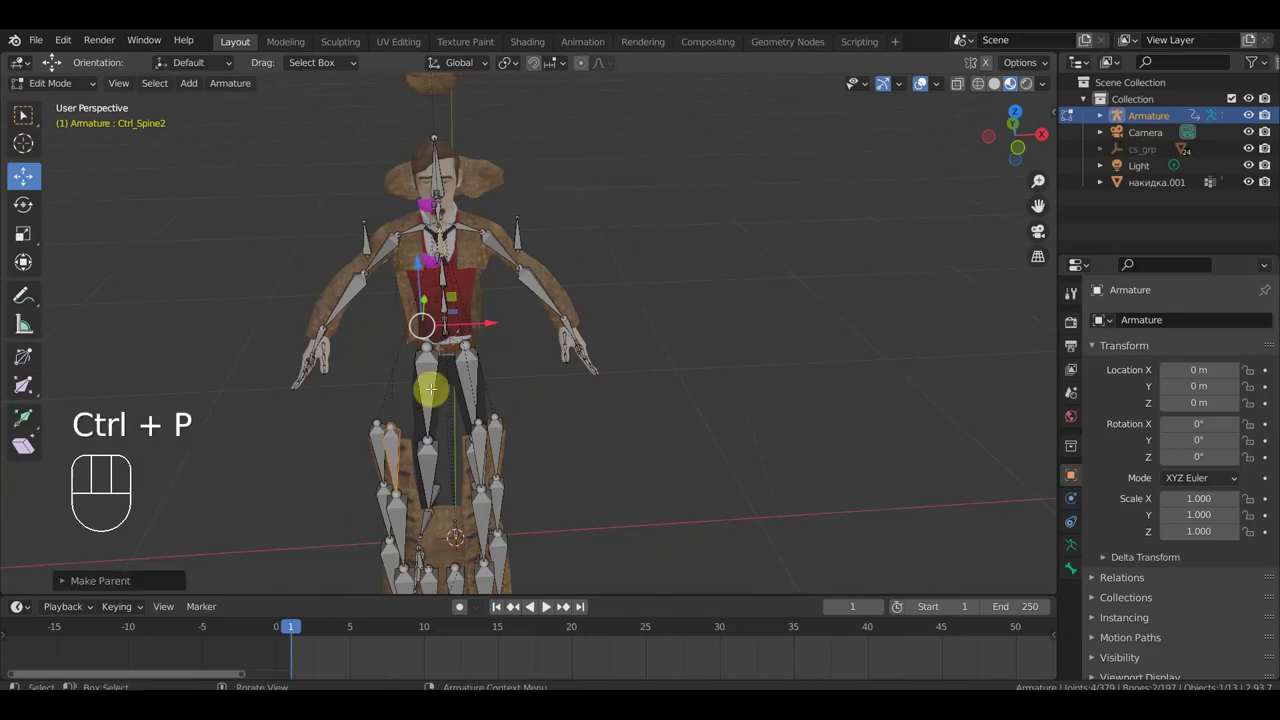
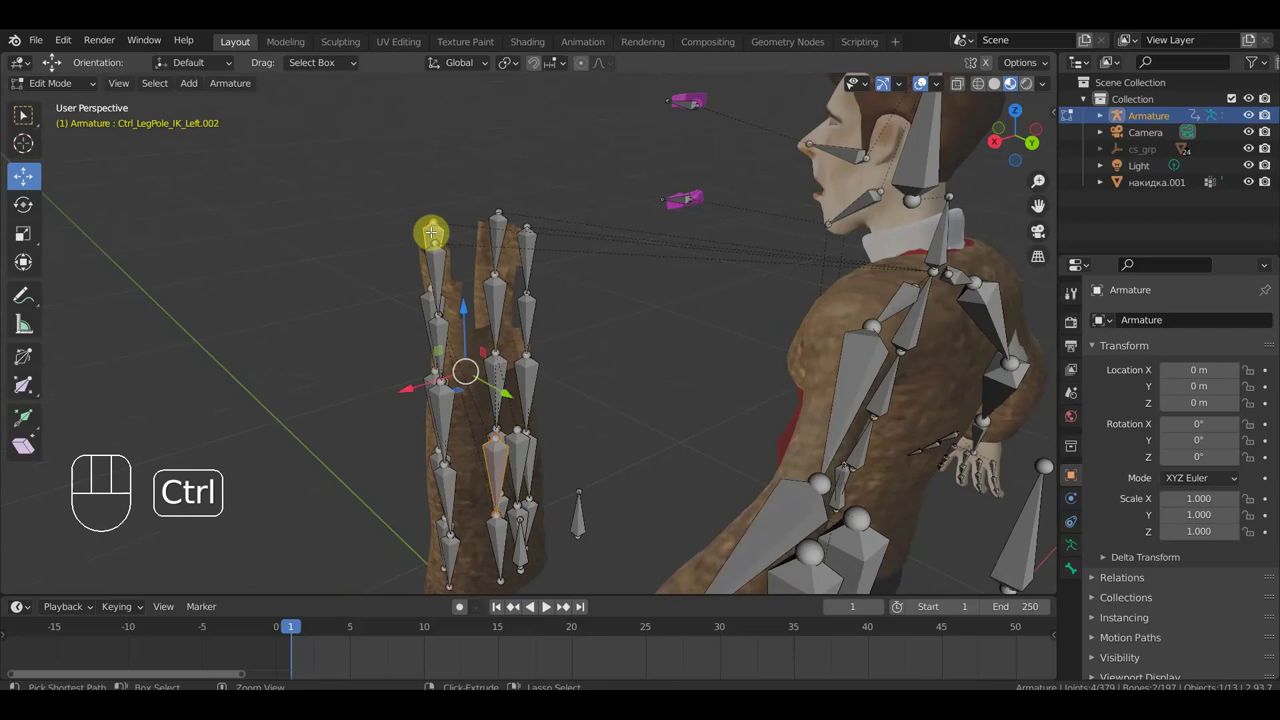
key(ctrl+p)
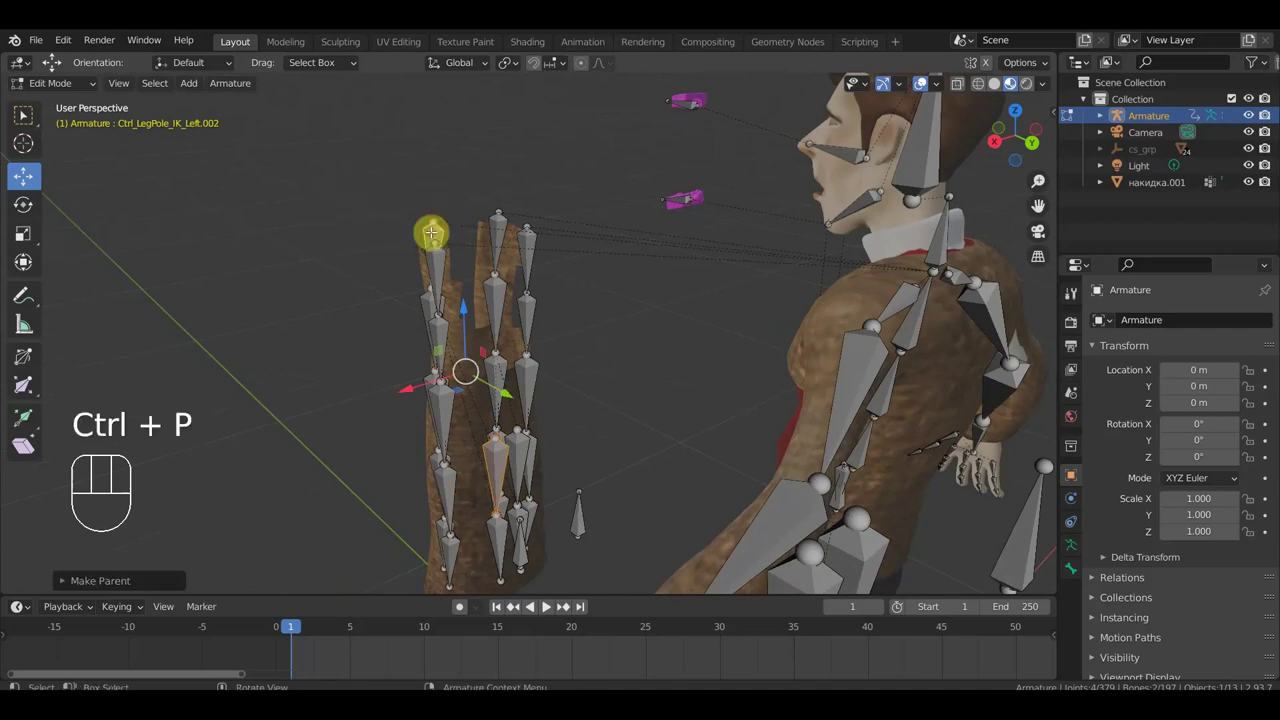
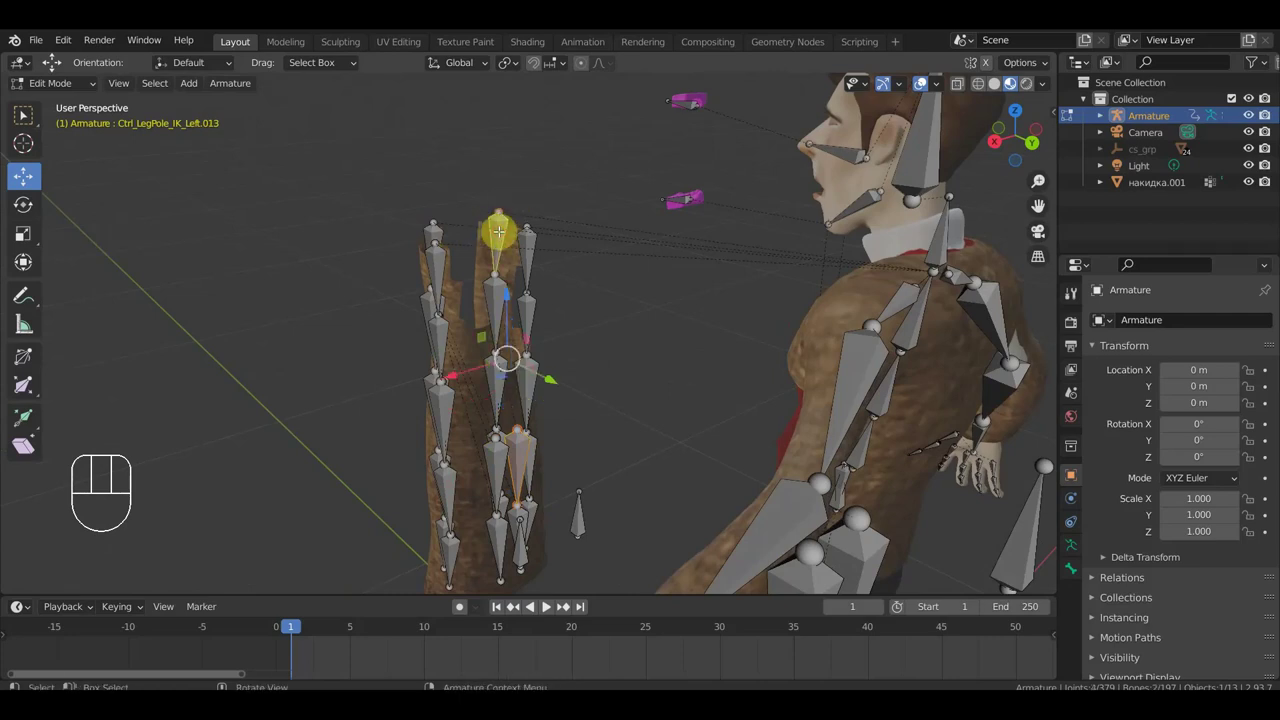
key(ctrl+p)
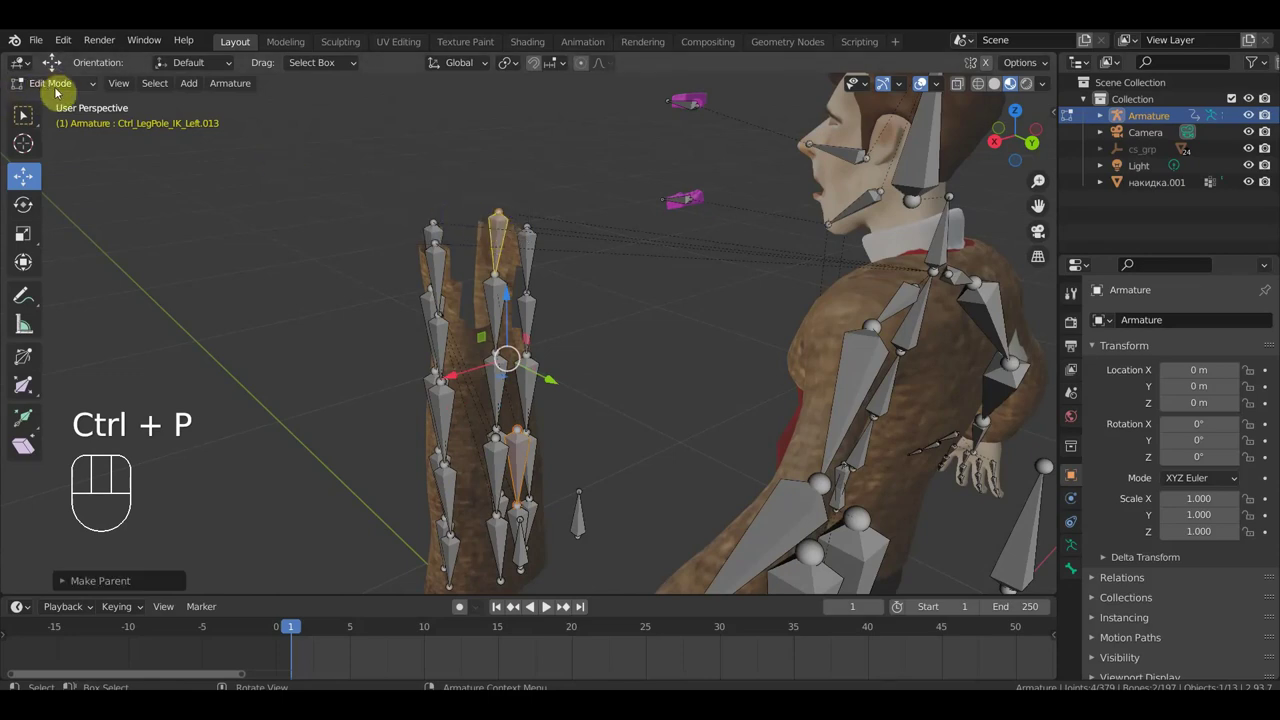
drag(59, 84, 72, 148)
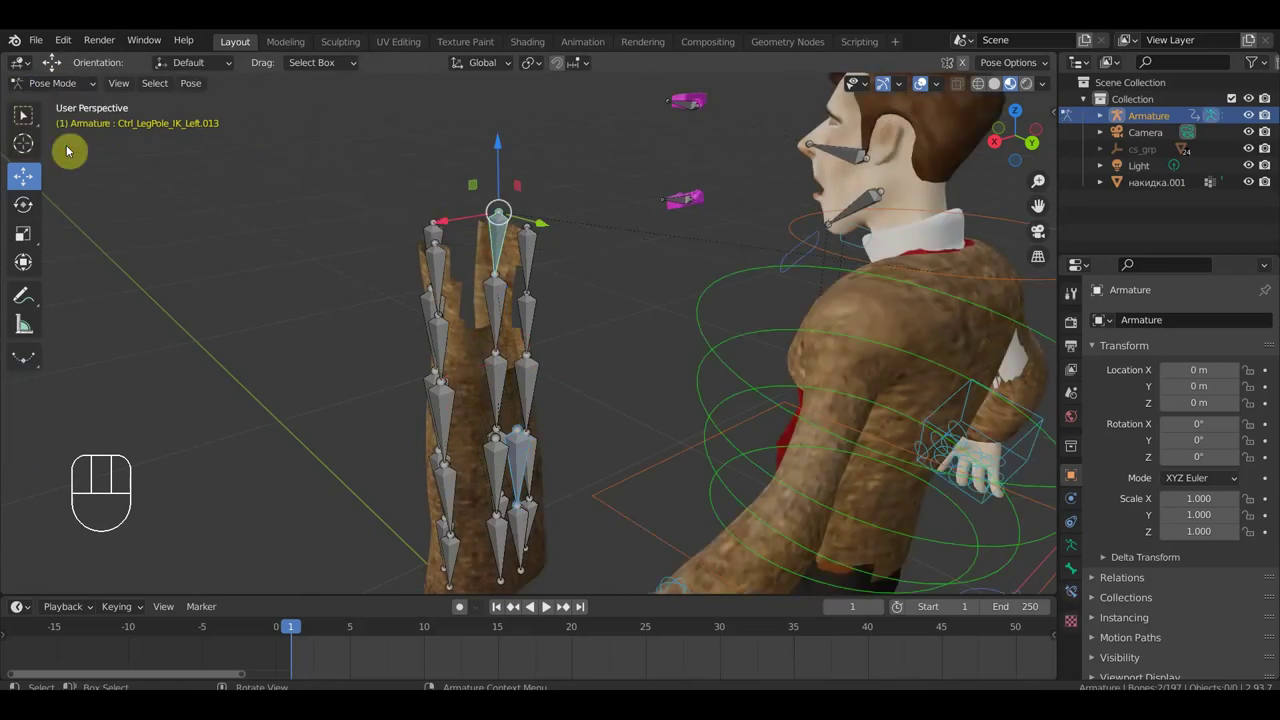
Inspect the coated character from side and front, zooming on the chest and coat.
key(KP_3)
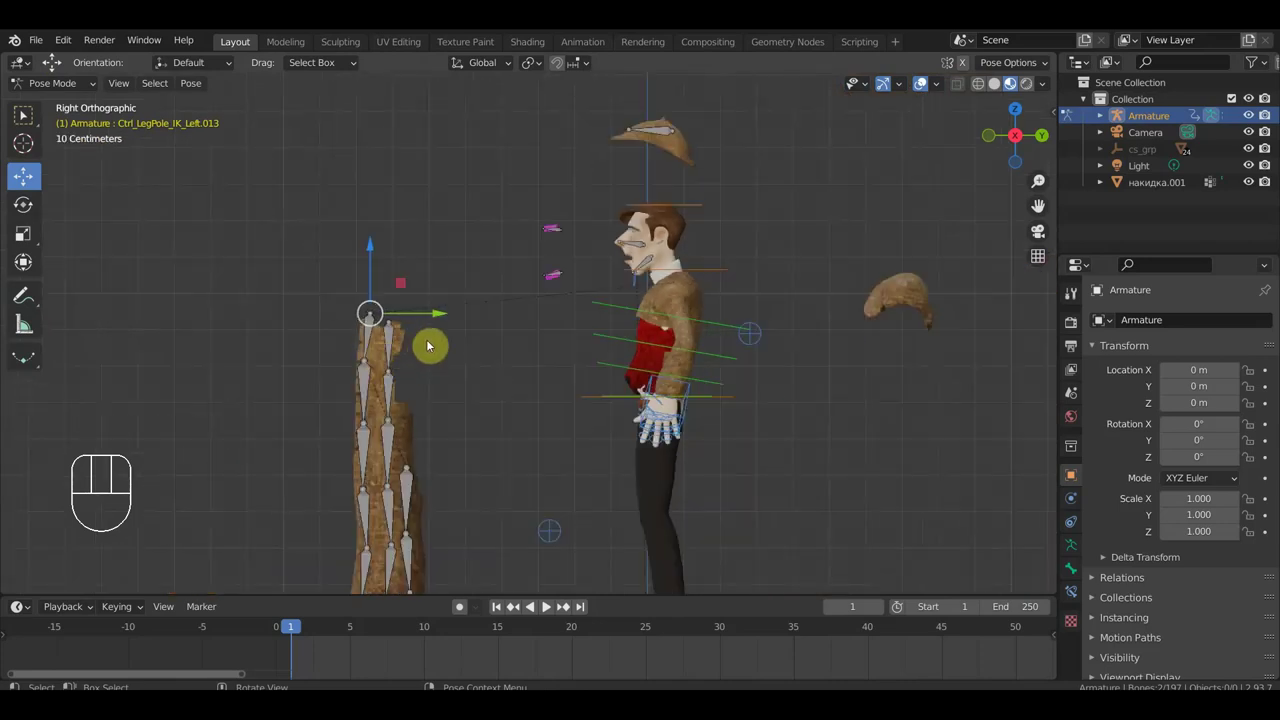
drag(386, 309, 377, 310)
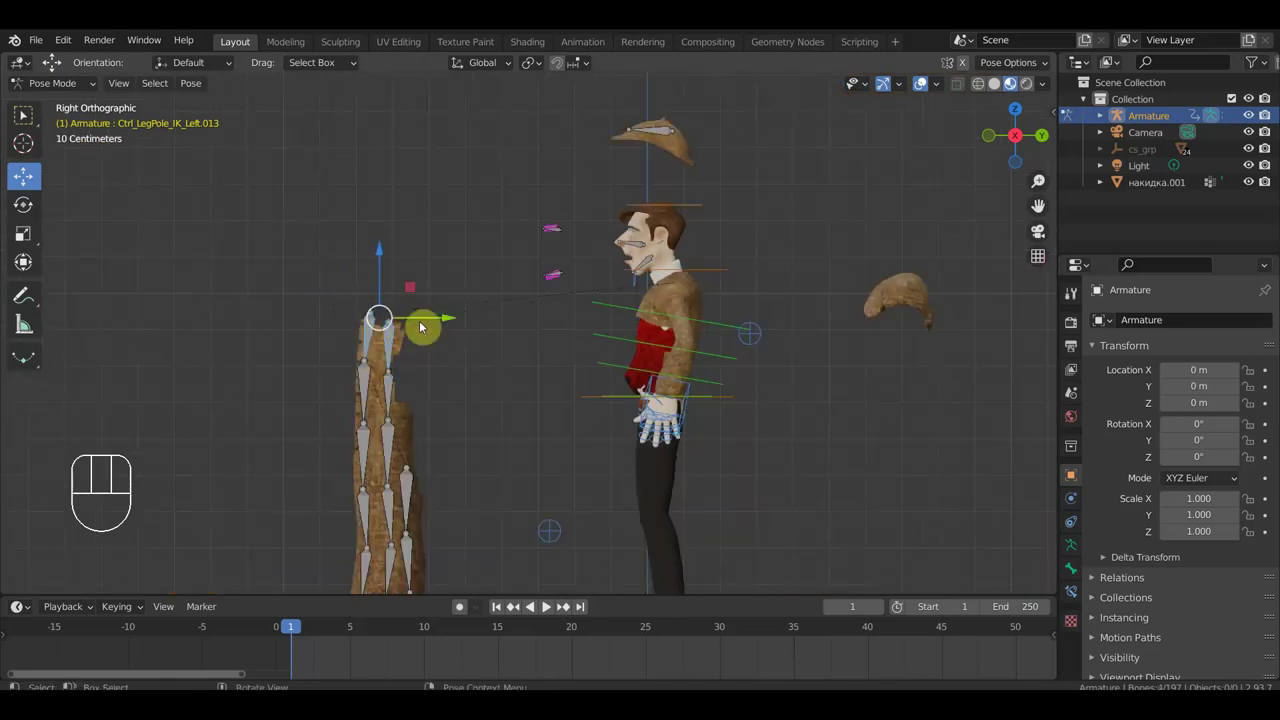
drag(453, 324, 730, 385)
drag(733, 377, 799, 374)
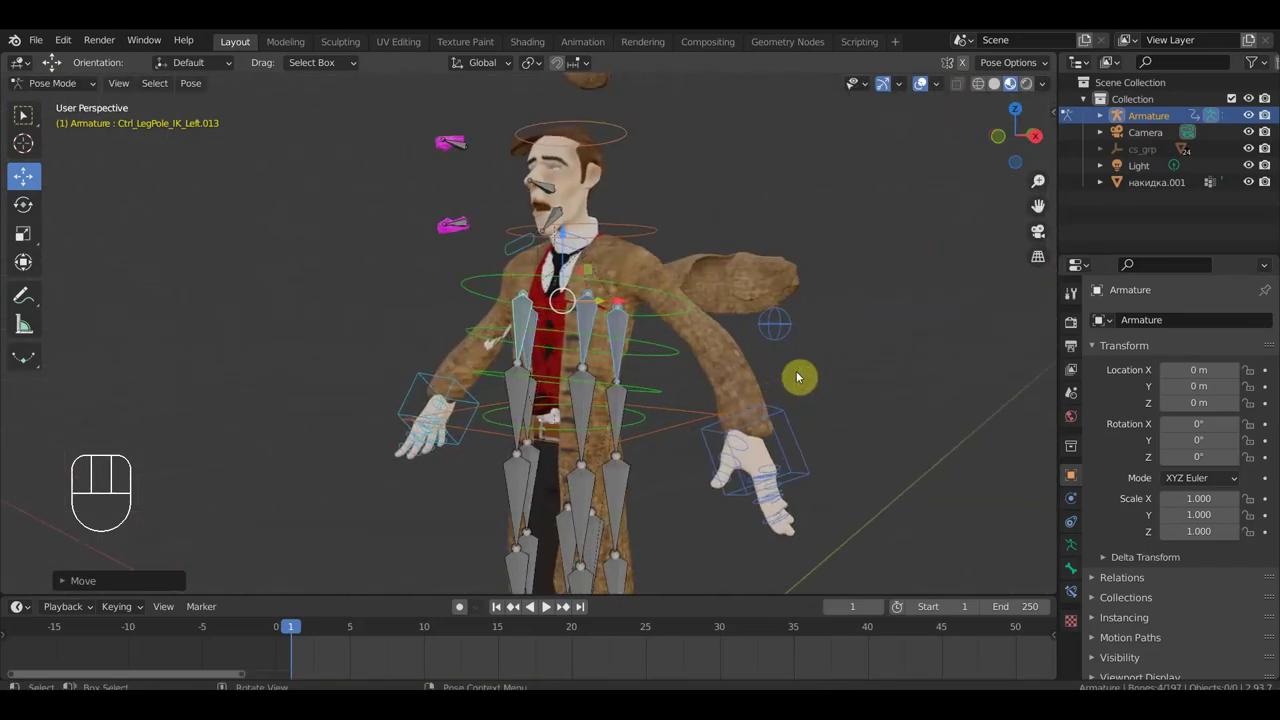
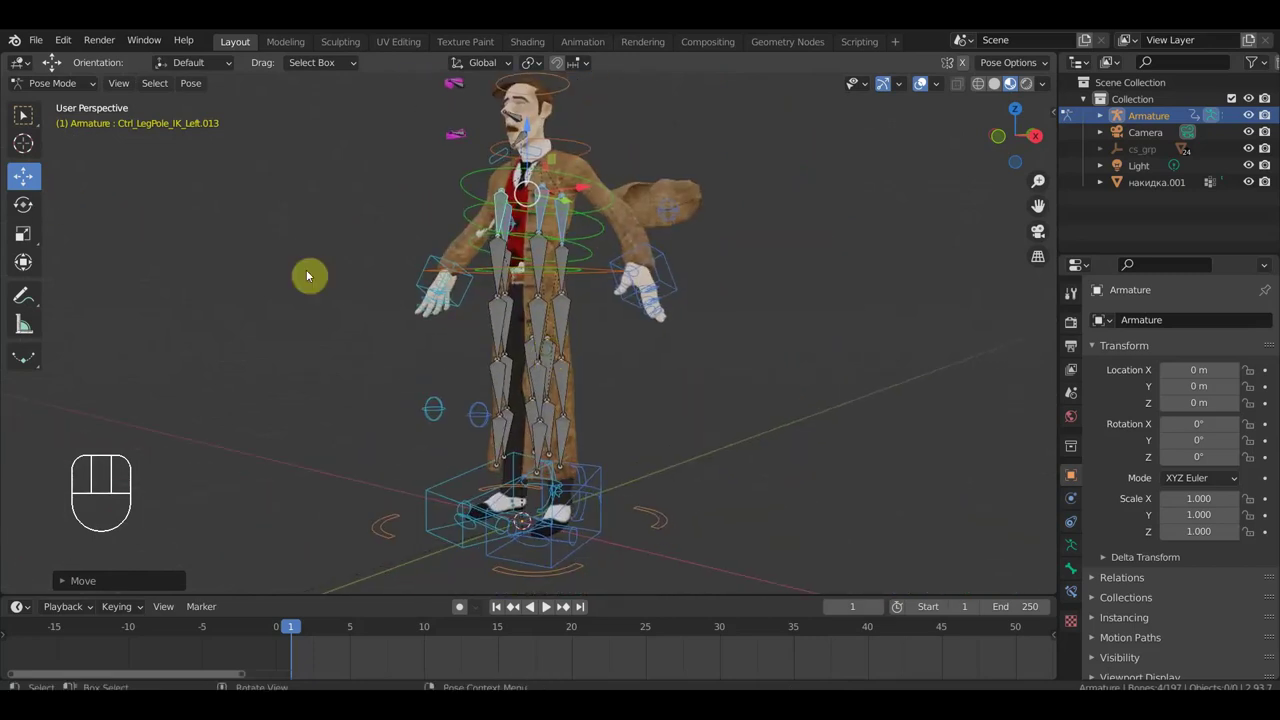
drag(506, 449, 381, 428)
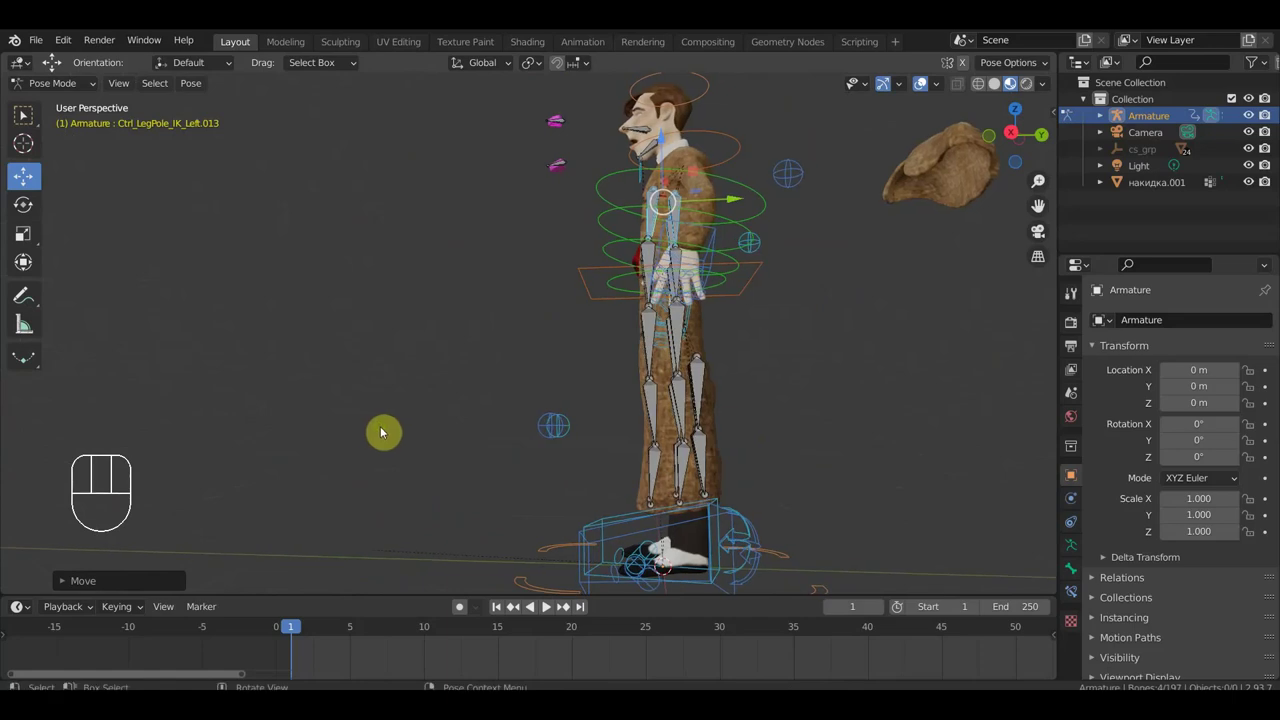
drag(646, 390, 640, 467)
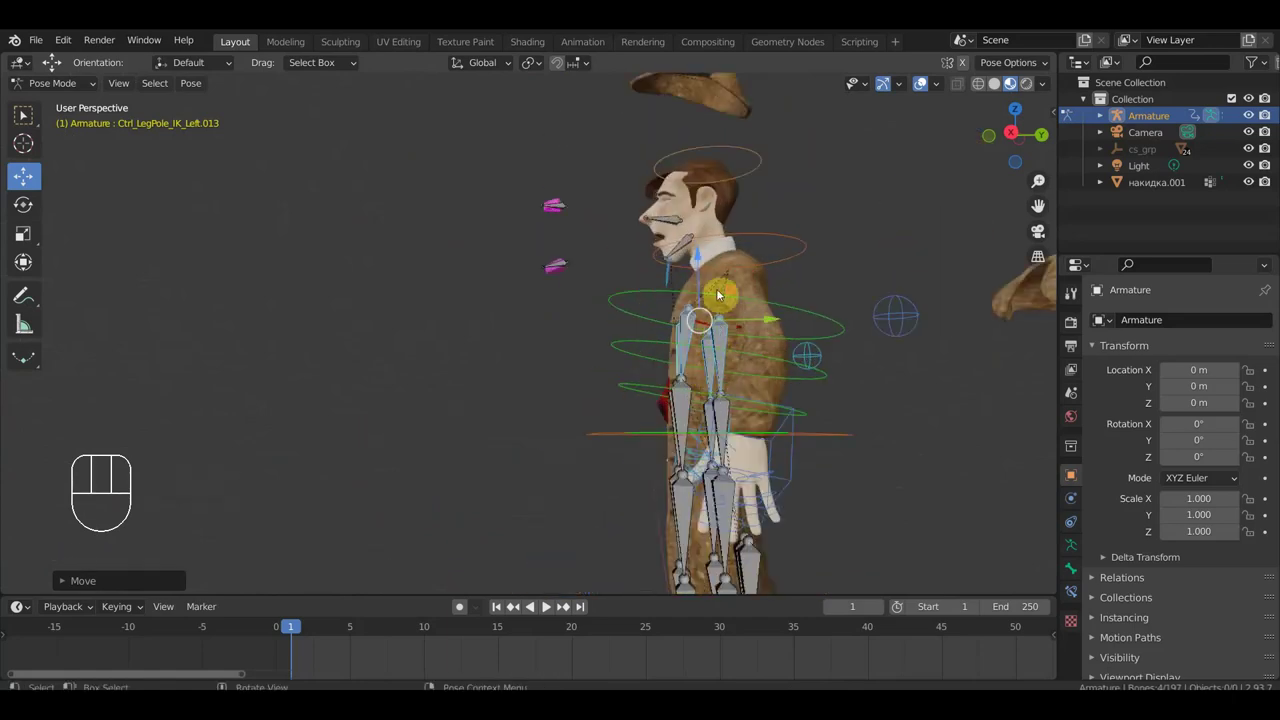
drag(700, 260, 696, 256)
drag(705, 282, 903, 334)
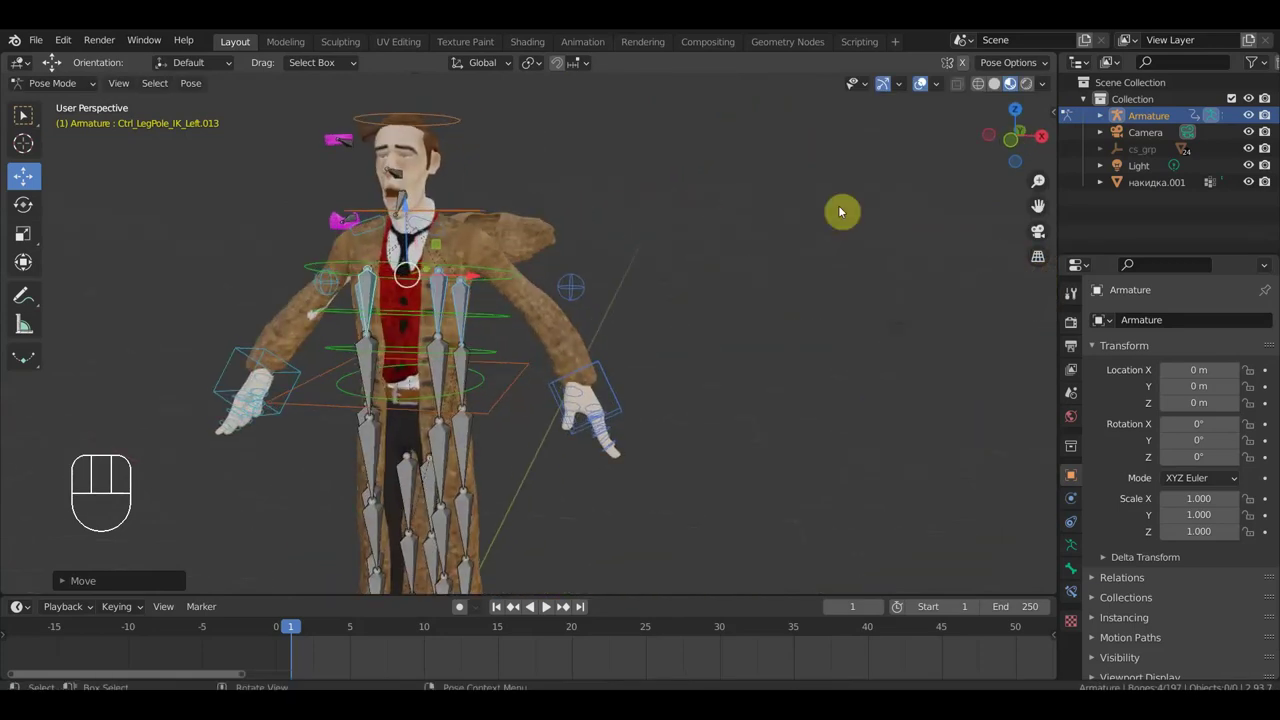
click(927, 80)
Enable the armature overlay so the rig's bones and controls show over the coat in Pose Mode.
drag(678, 316, 704, 313)
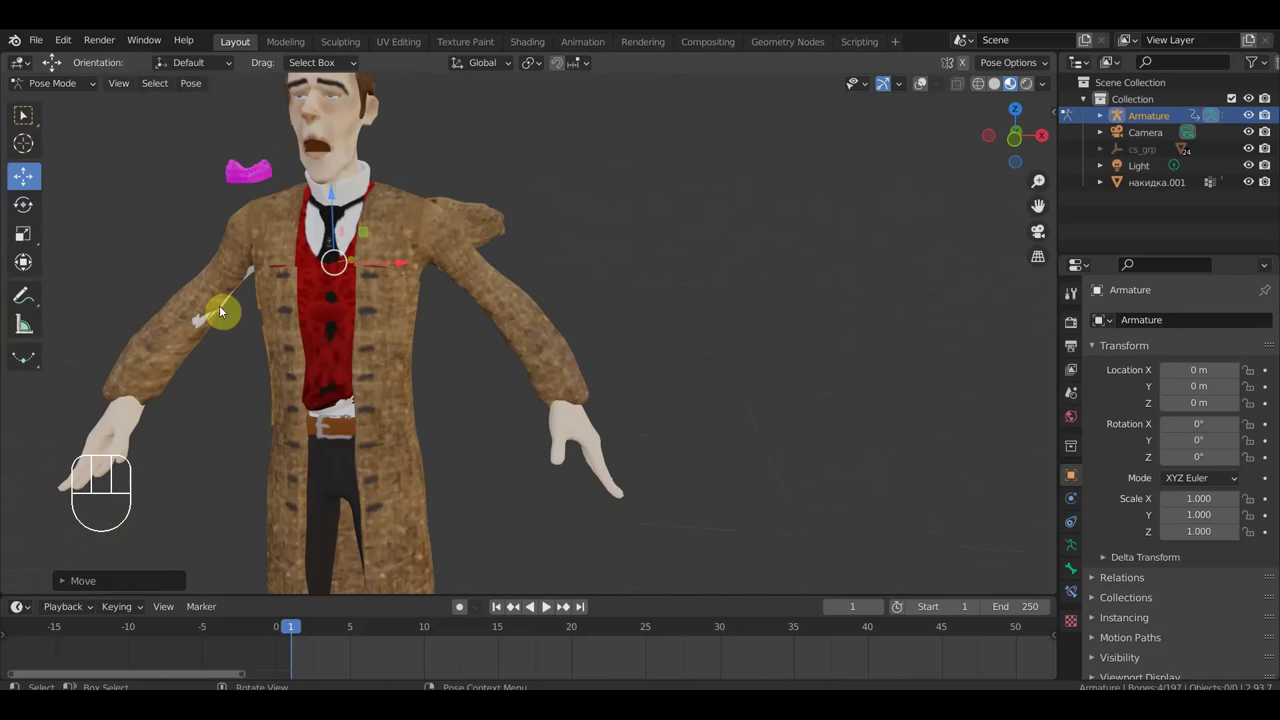
drag(618, 298, 567, 310)
drag(617, 293, 452, 290)
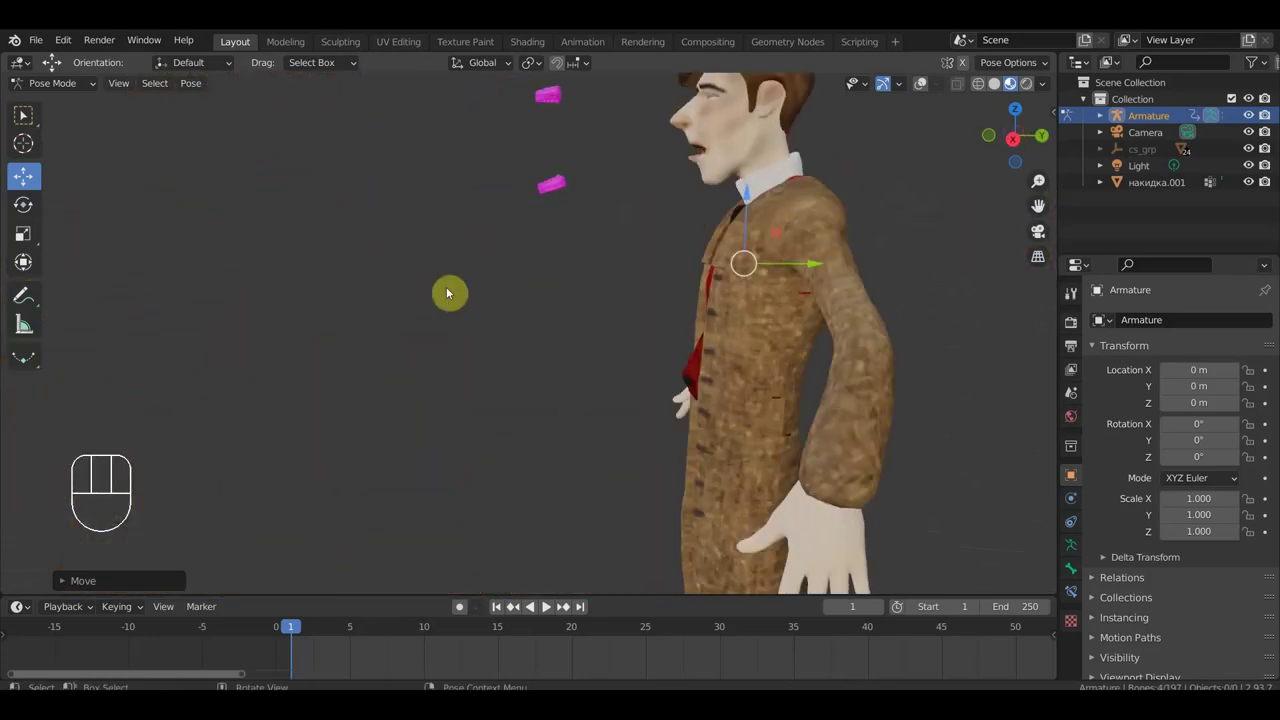
drag(881, 292, 821, 369)
drag(807, 368, 935, 351)
drag(795, 374, 824, 373)
drag(560, 341, 493, 358)
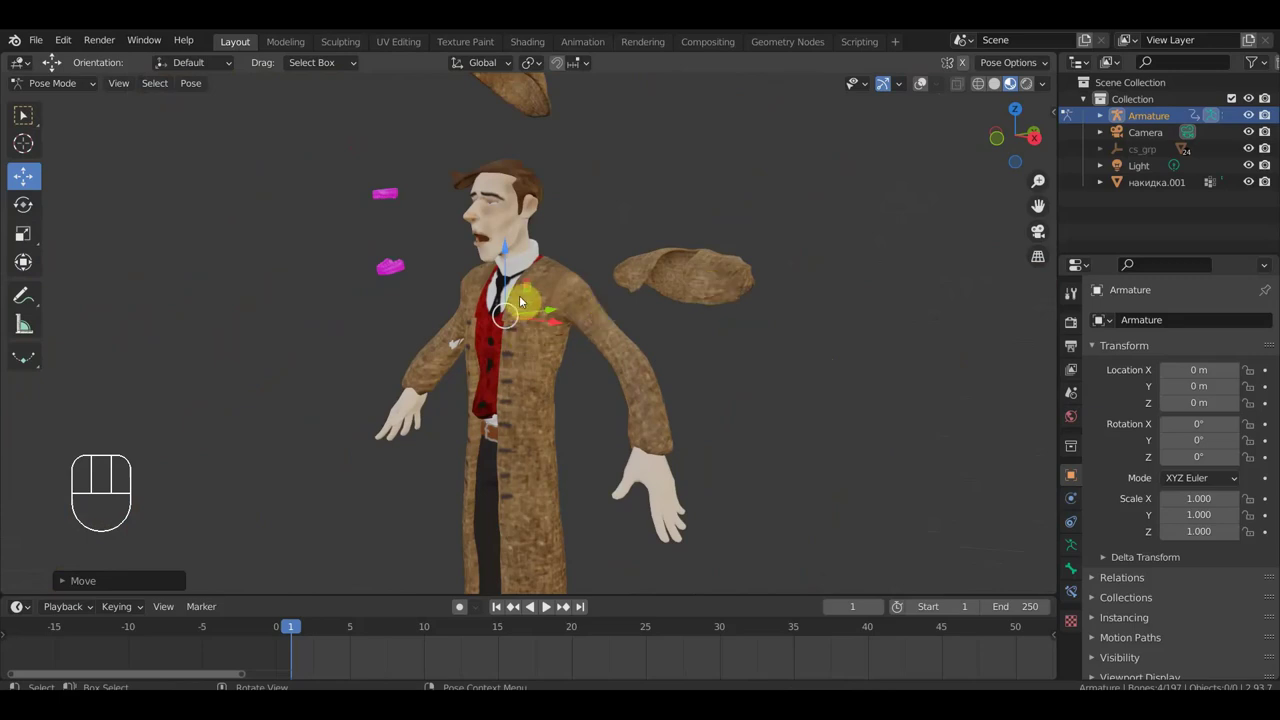
drag(558, 315, 599, 242)
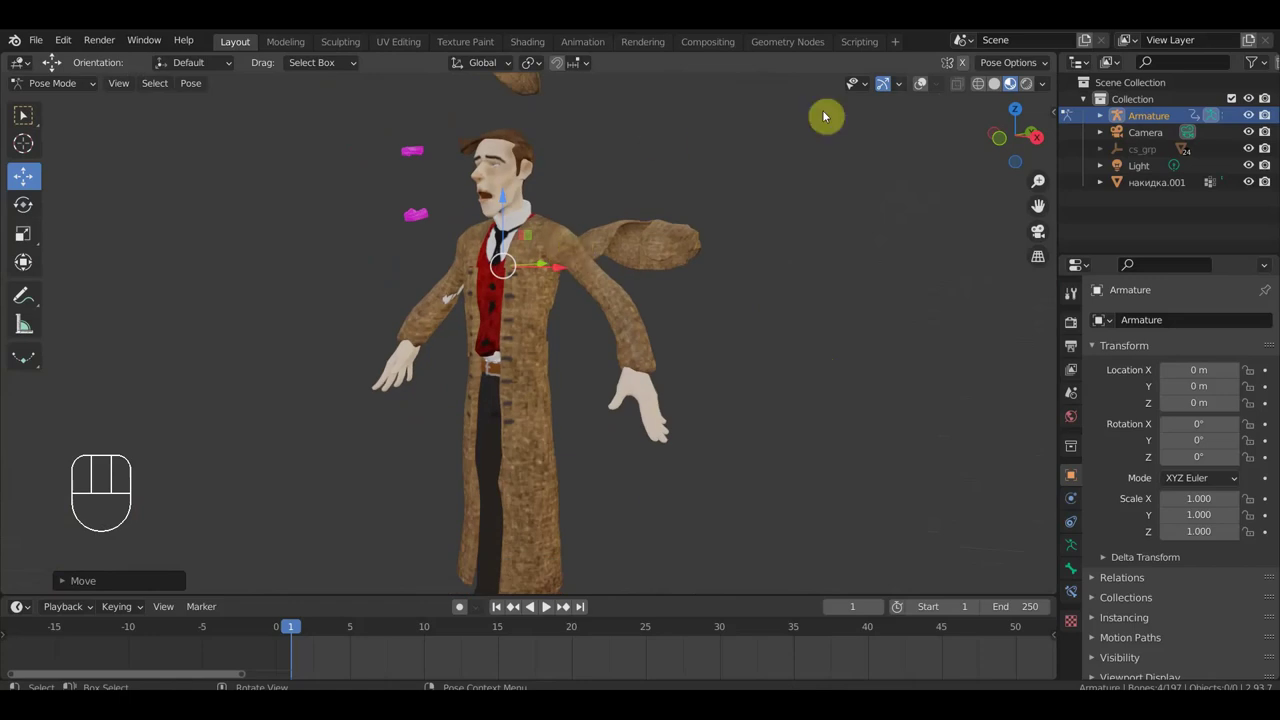
click(929, 81)
drag(688, 312, 762, 302)
drag(737, 349, 775, 225)
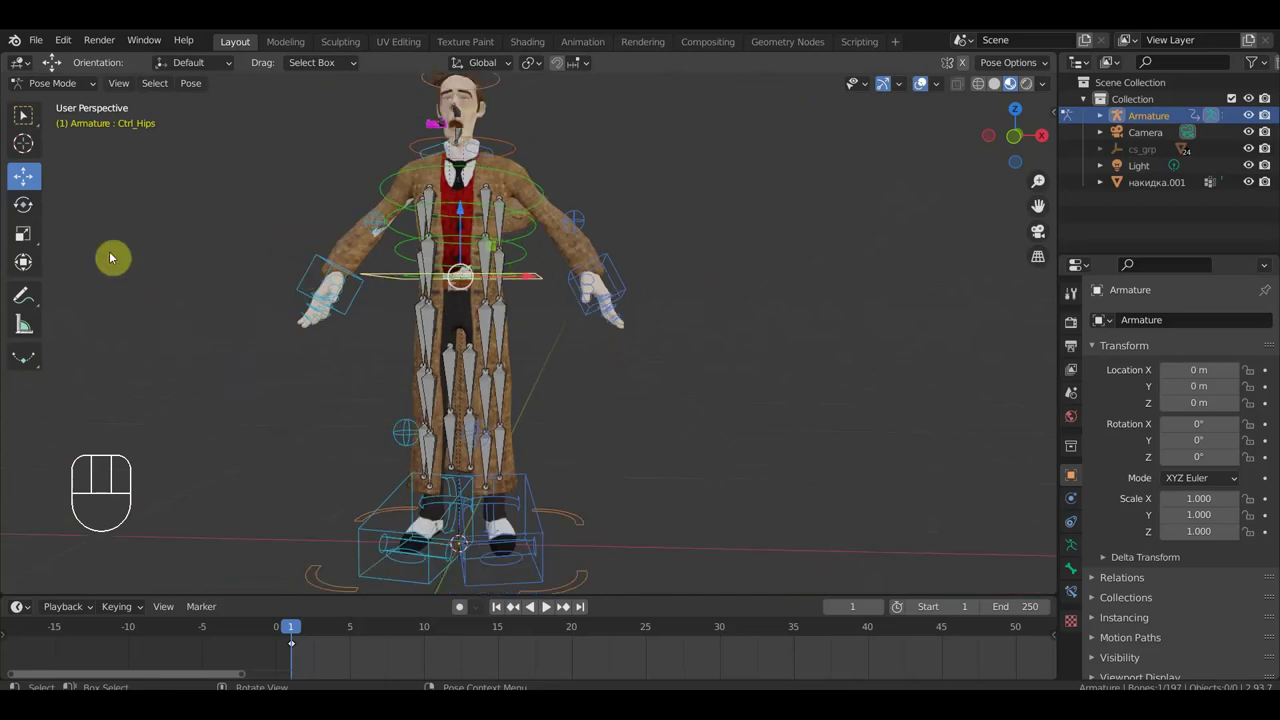
Inspect the back of the coat from behind with the bone overlay briefly hidden.
drag(467, 215, 476, 288)
drag(560, 279, 189, 272)
drag(399, 296, 387, 291)
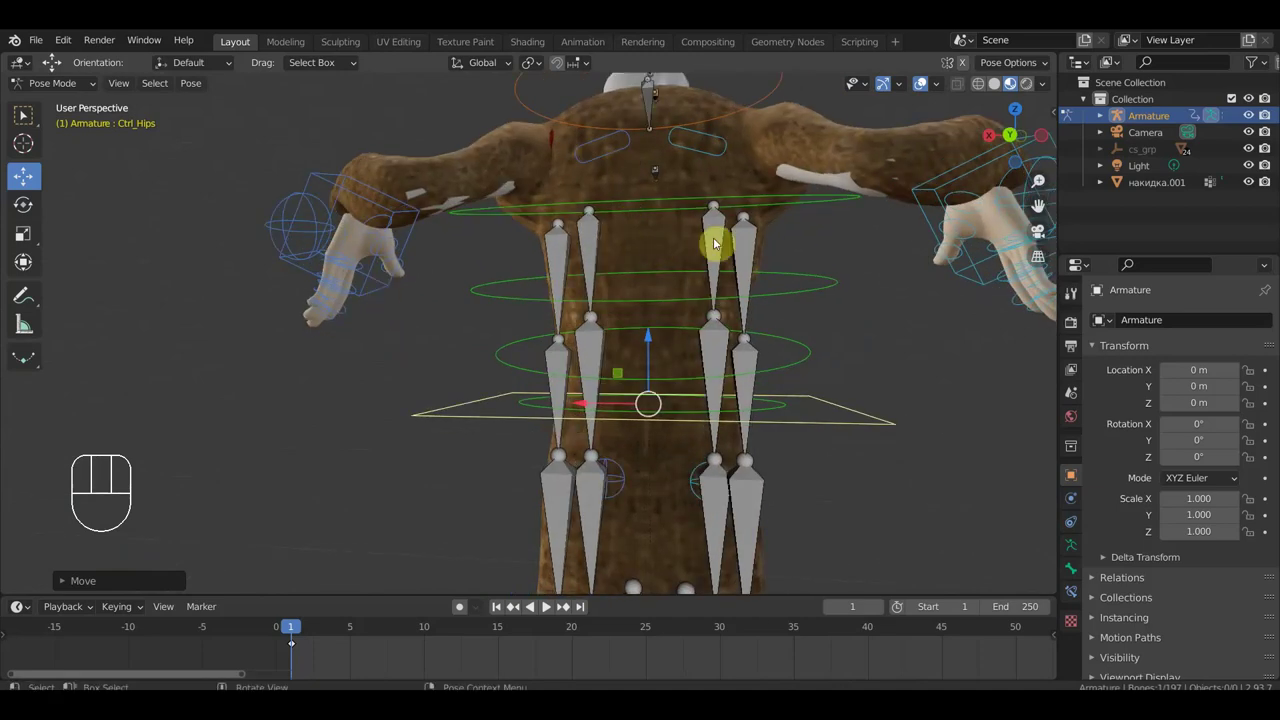
click(926, 85)
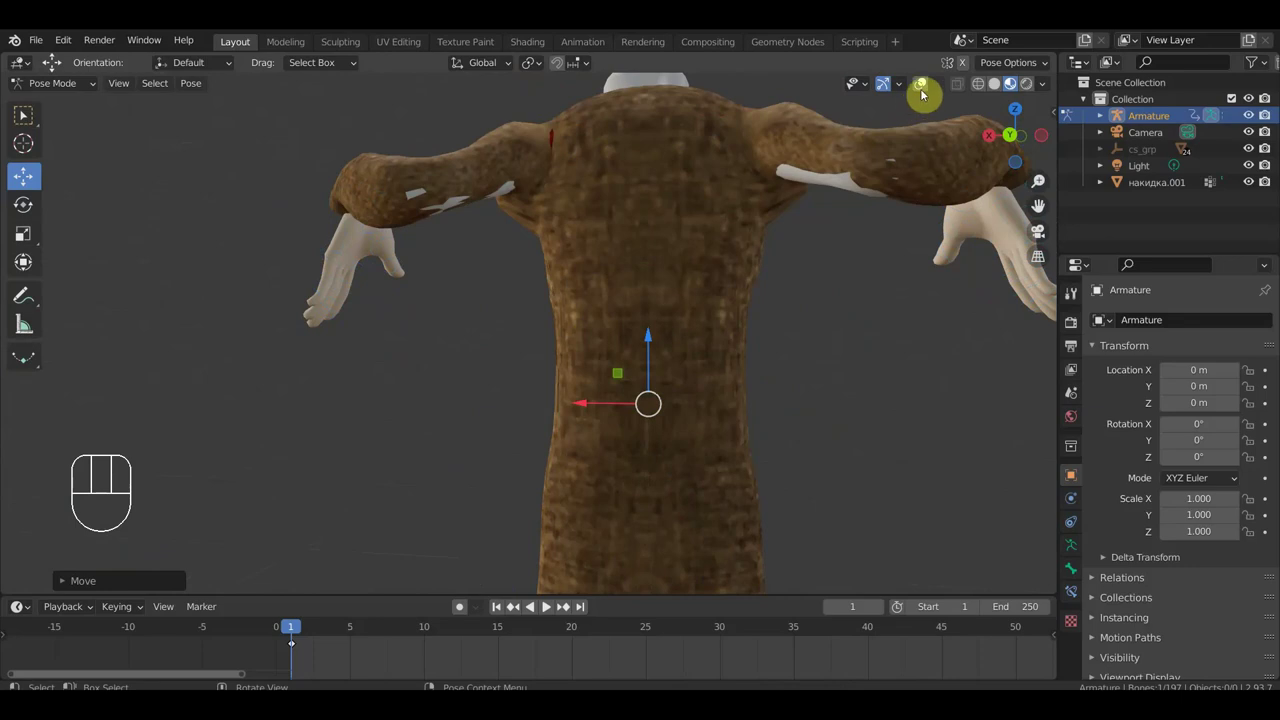
click(925, 85)
drag(545, 324, 767, 351)
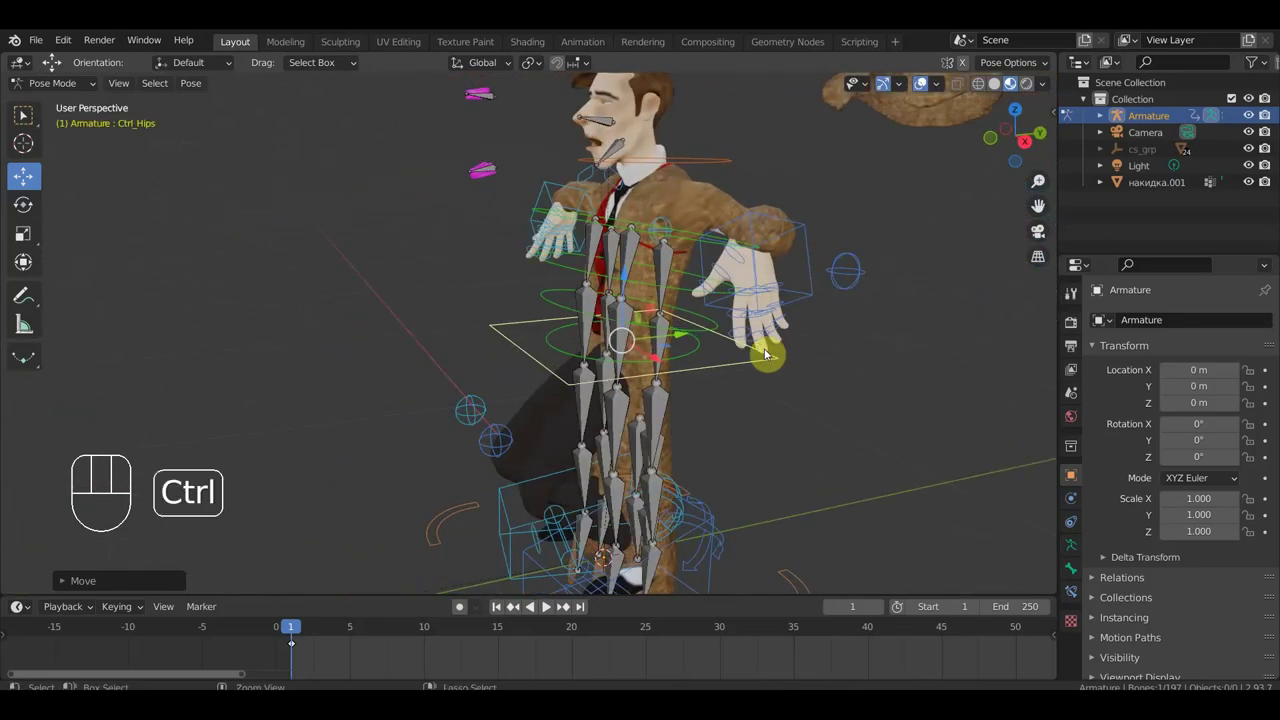
Switch to Right Orthographic view, save as холмс в позе2.blend and select Ctrl_Foot_IK_Left.
key(ctrl+z)
key(KP_3)
drag(761, 411, 731, 420)
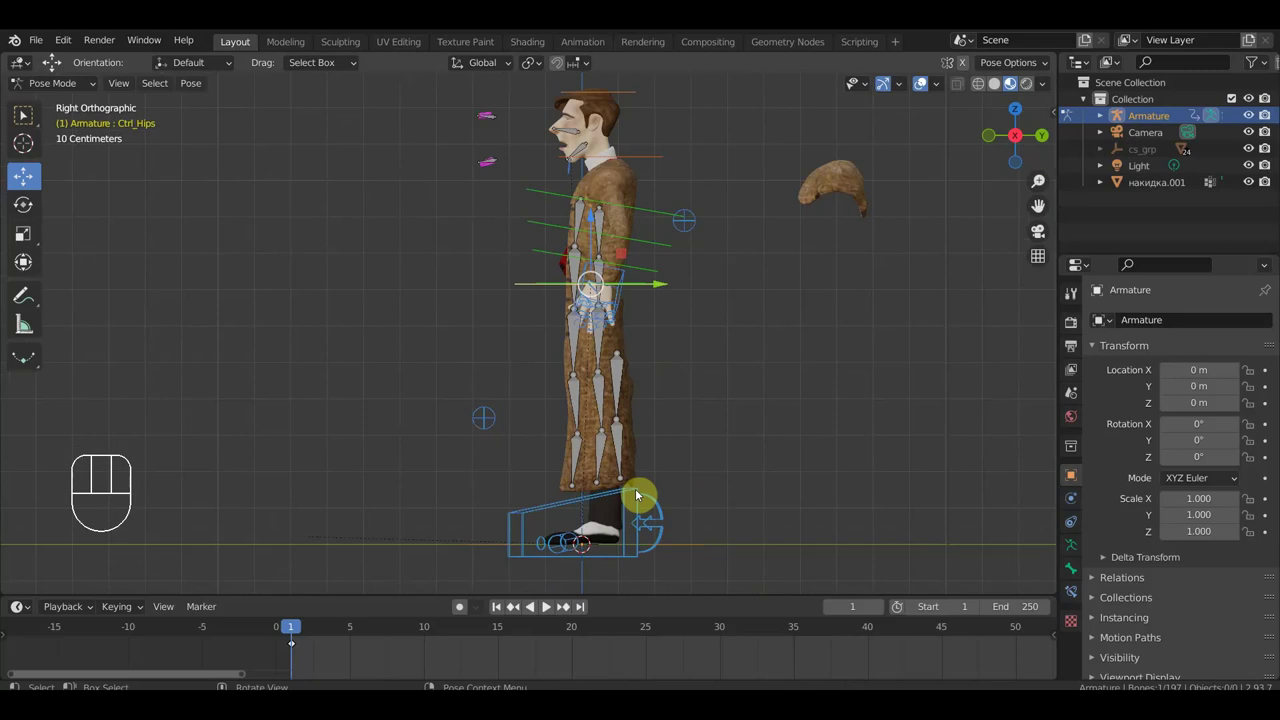
drag(38, 42, 271, 237)
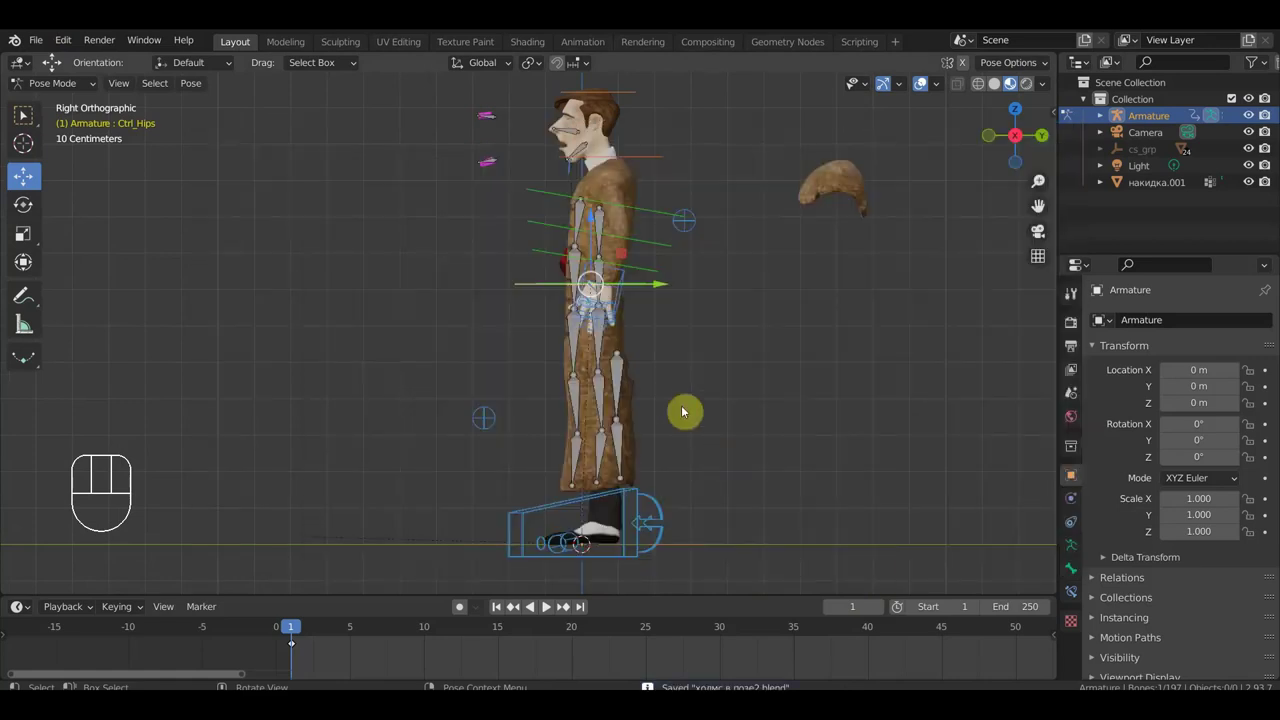
drag(640, 492, 690, 494)
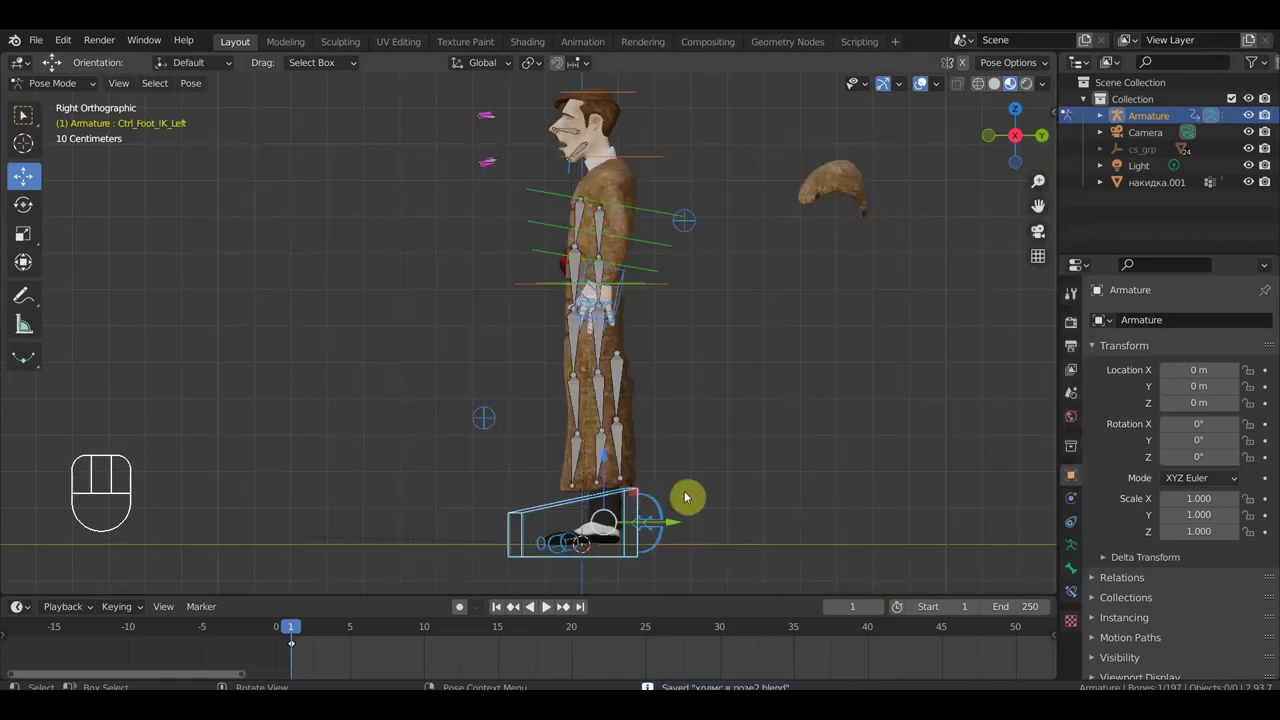
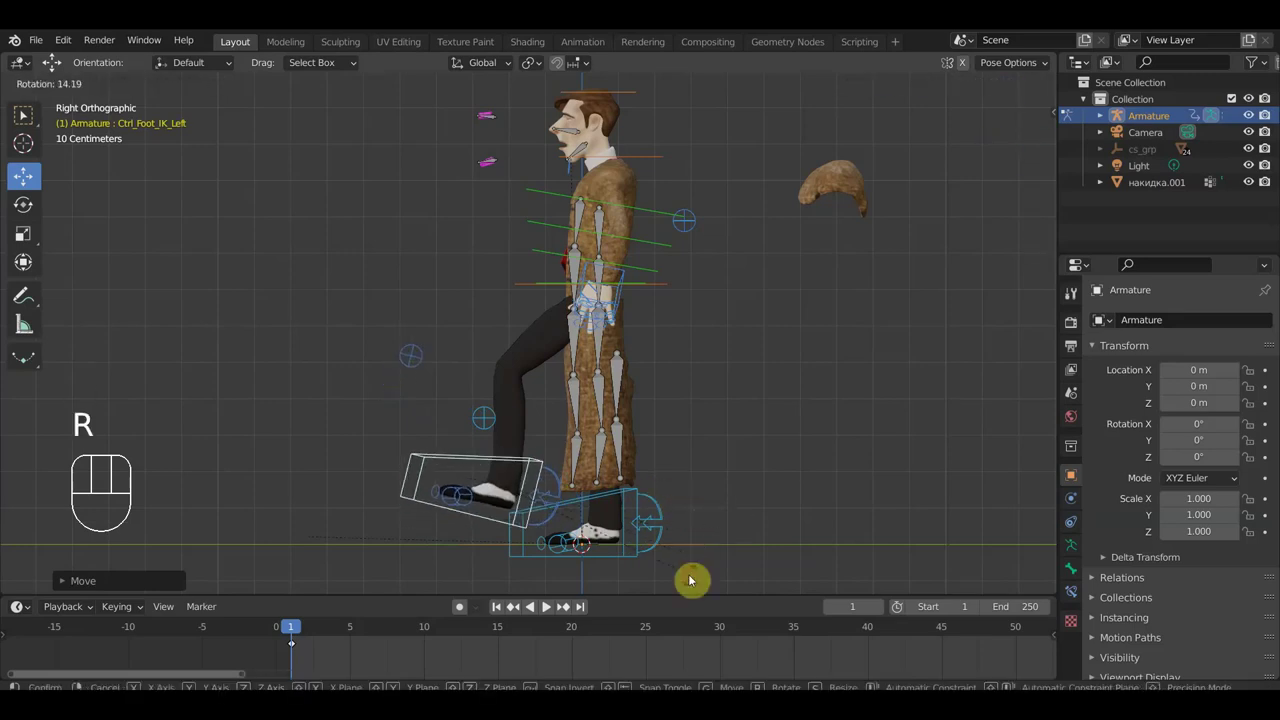
Tilt the left foot forward and push the right foot control back into a stride.
click(641, 541)
key(g)
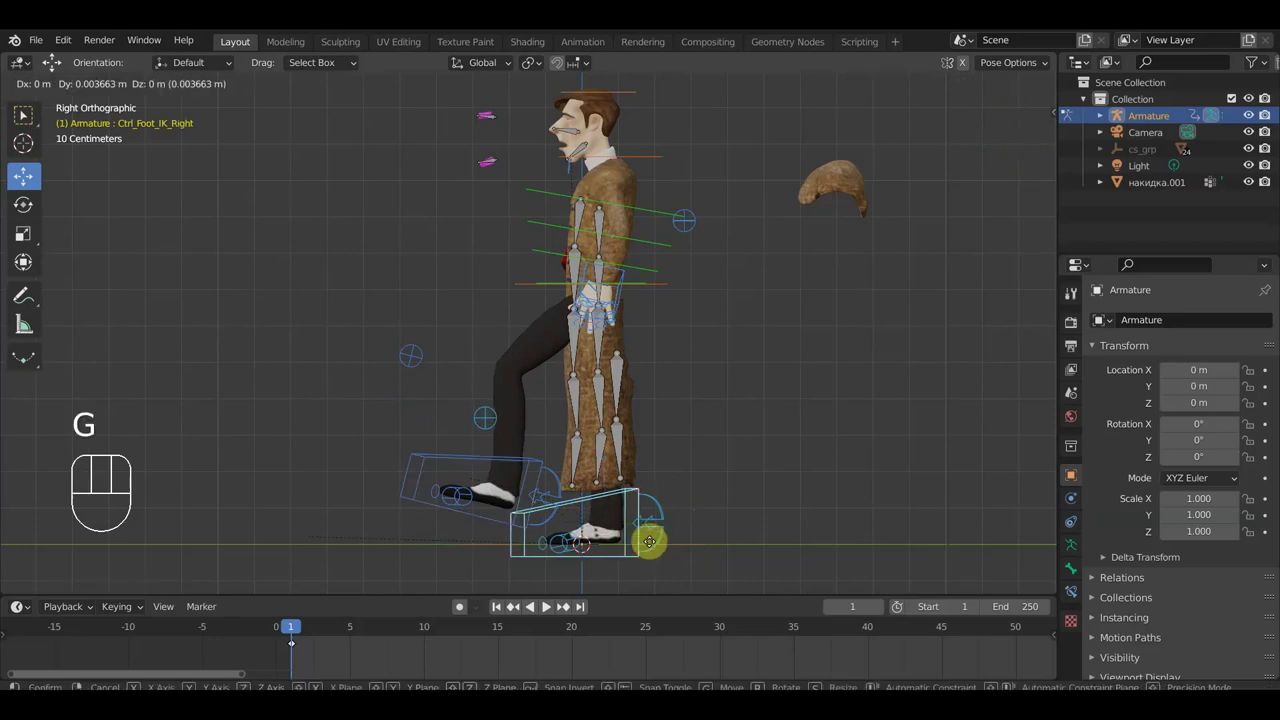
click(713, 540)
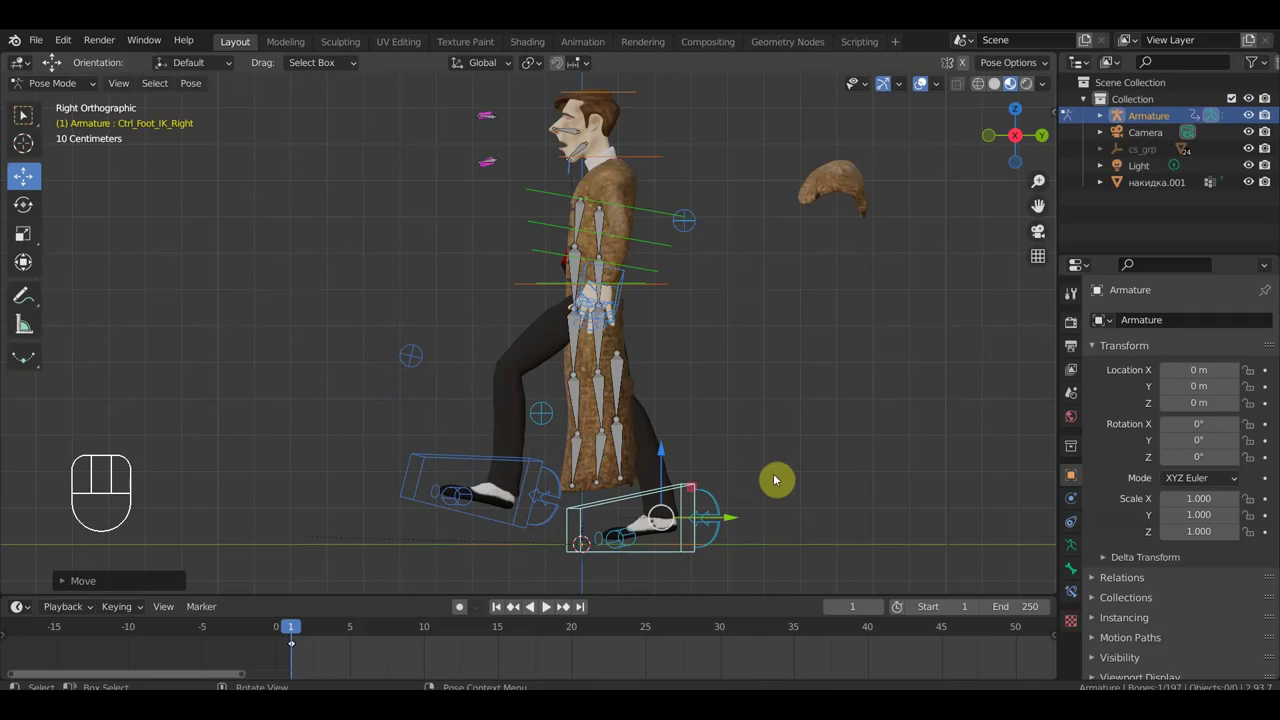
View the character from behind and select the back coat-skirt bones.
middle_click(737, 494)
drag(594, 372, 608, 373)
drag(663, 382, 663, 380)
drag(673, 384, 590, 414)
drag(674, 330, 697, 402)
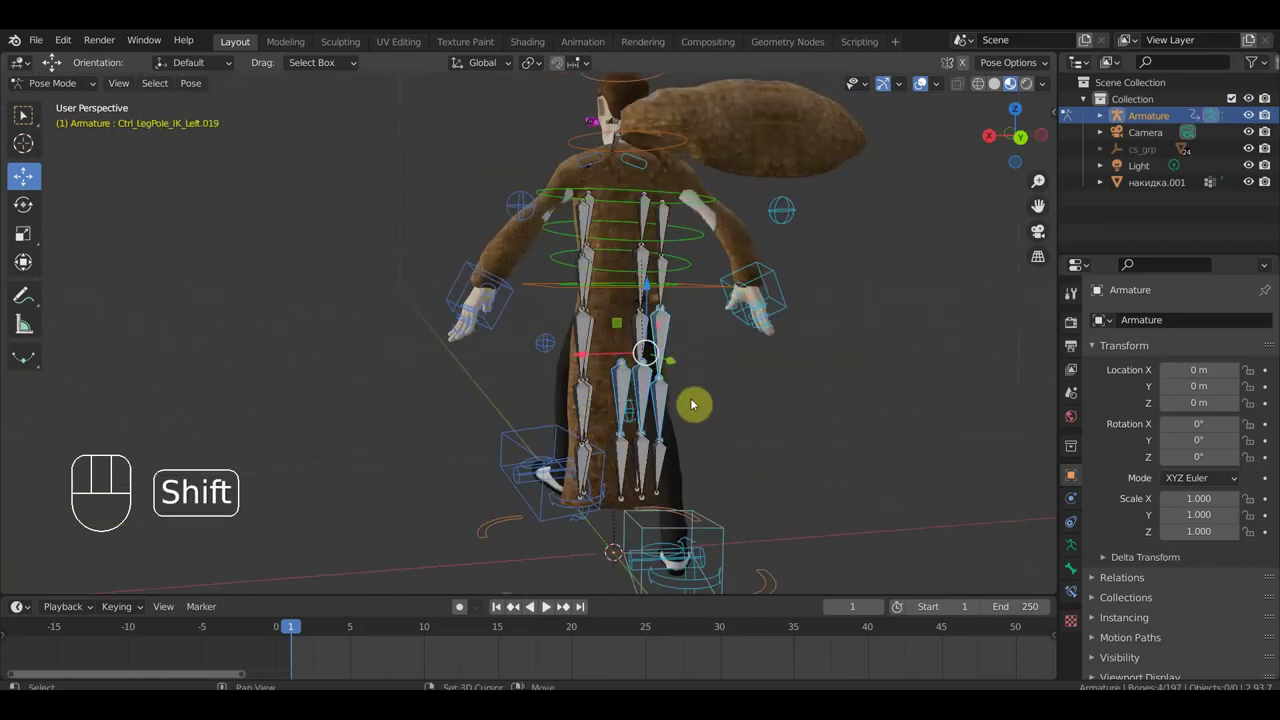
drag(711, 422, 890, 421)
Rotate and move the back coat-skirt bones toward the forward leg.
middle_click(756, 454)
key(r)
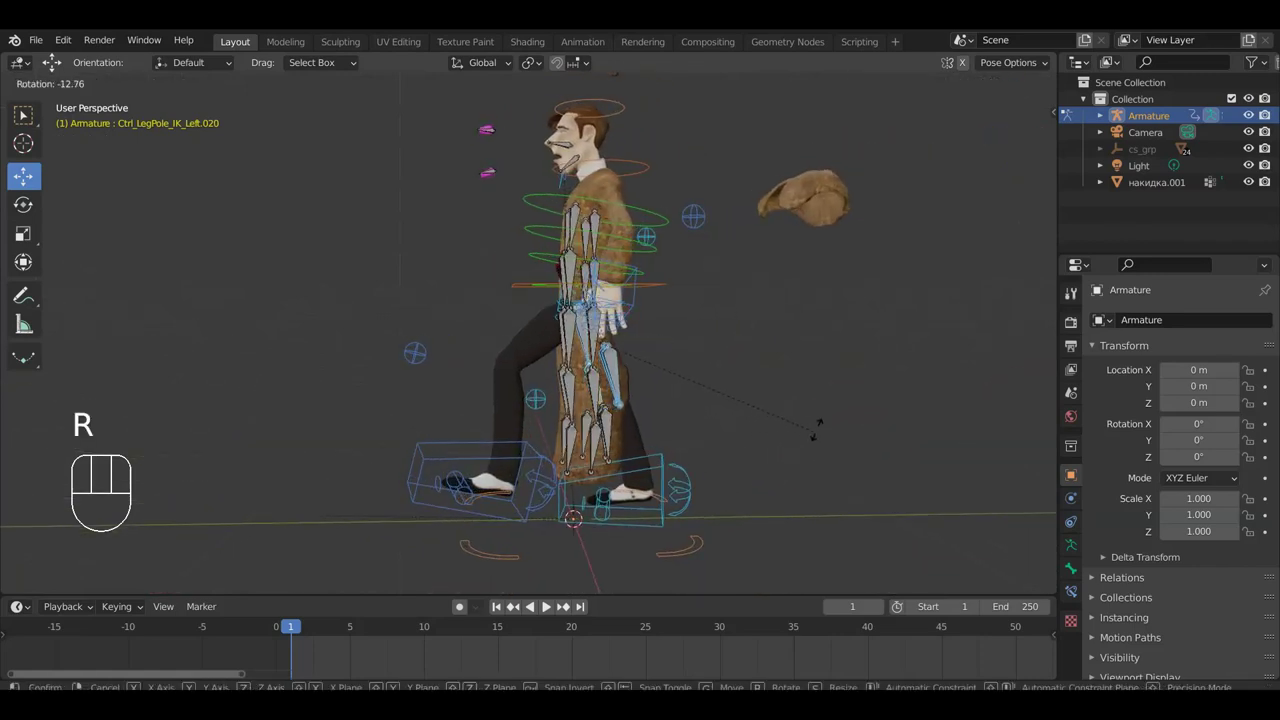
drag(625, 438, 619, 428)
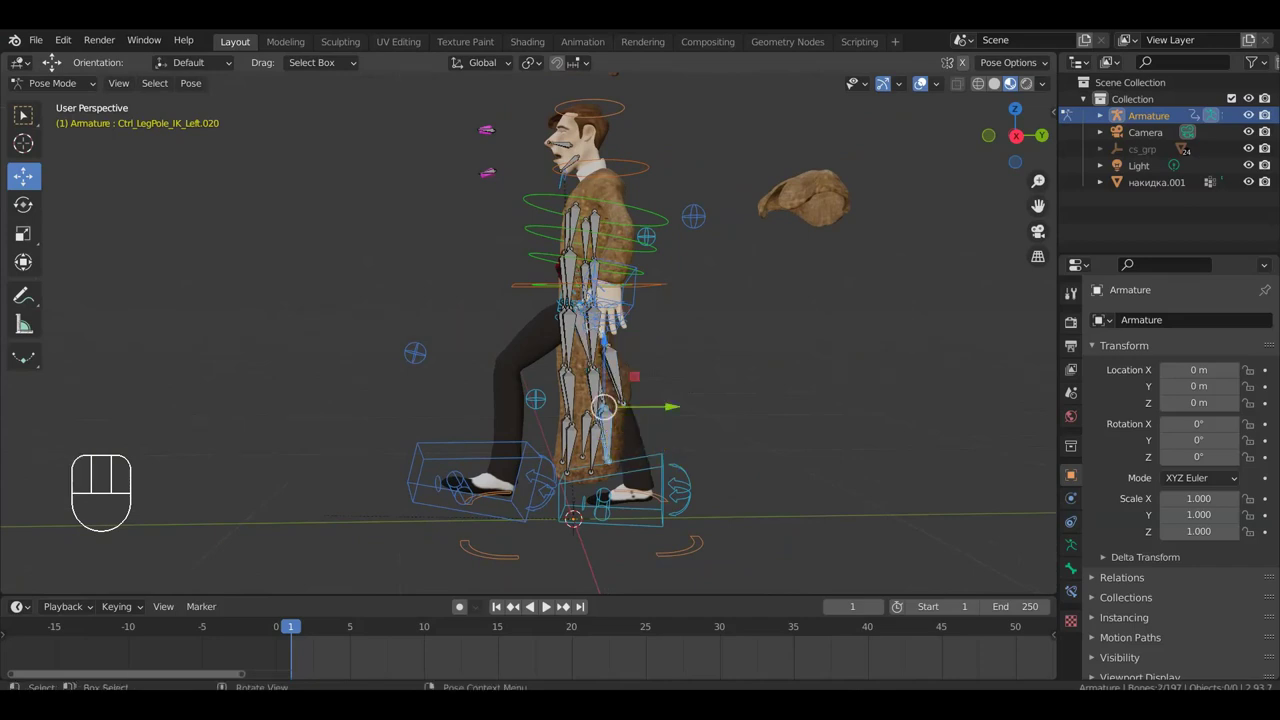
key(r)
key(g)
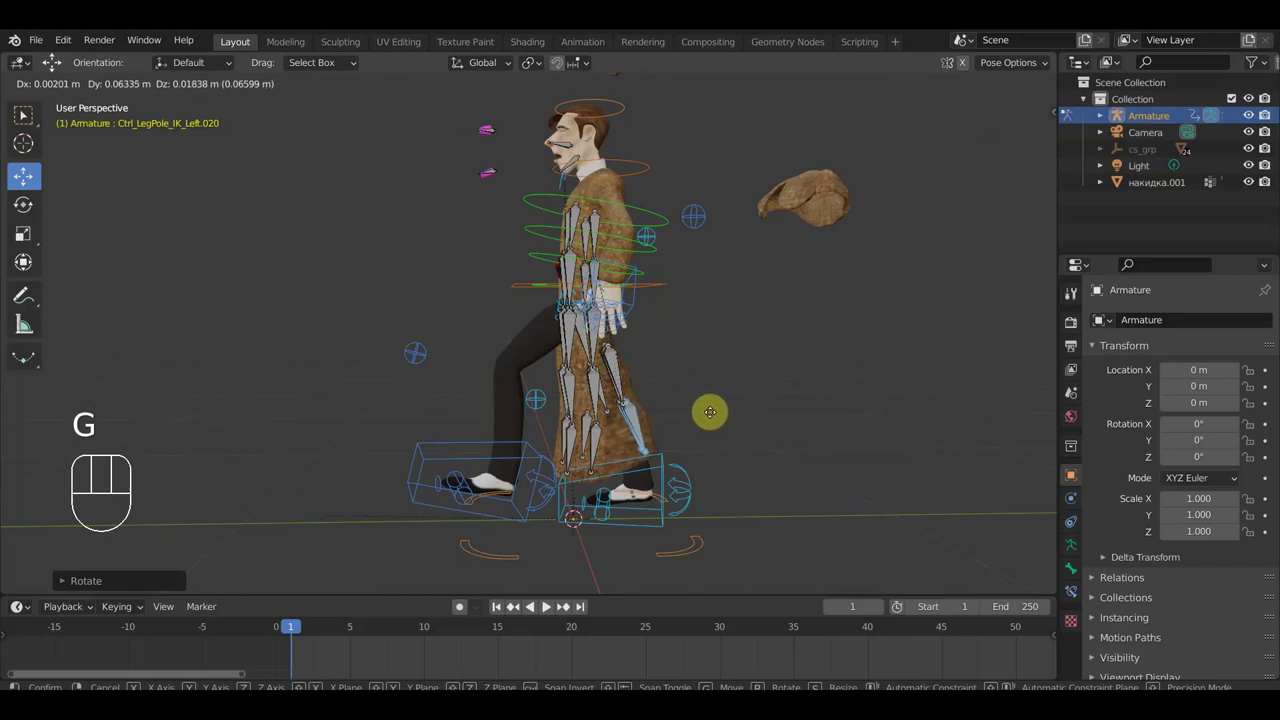
click(724, 415)
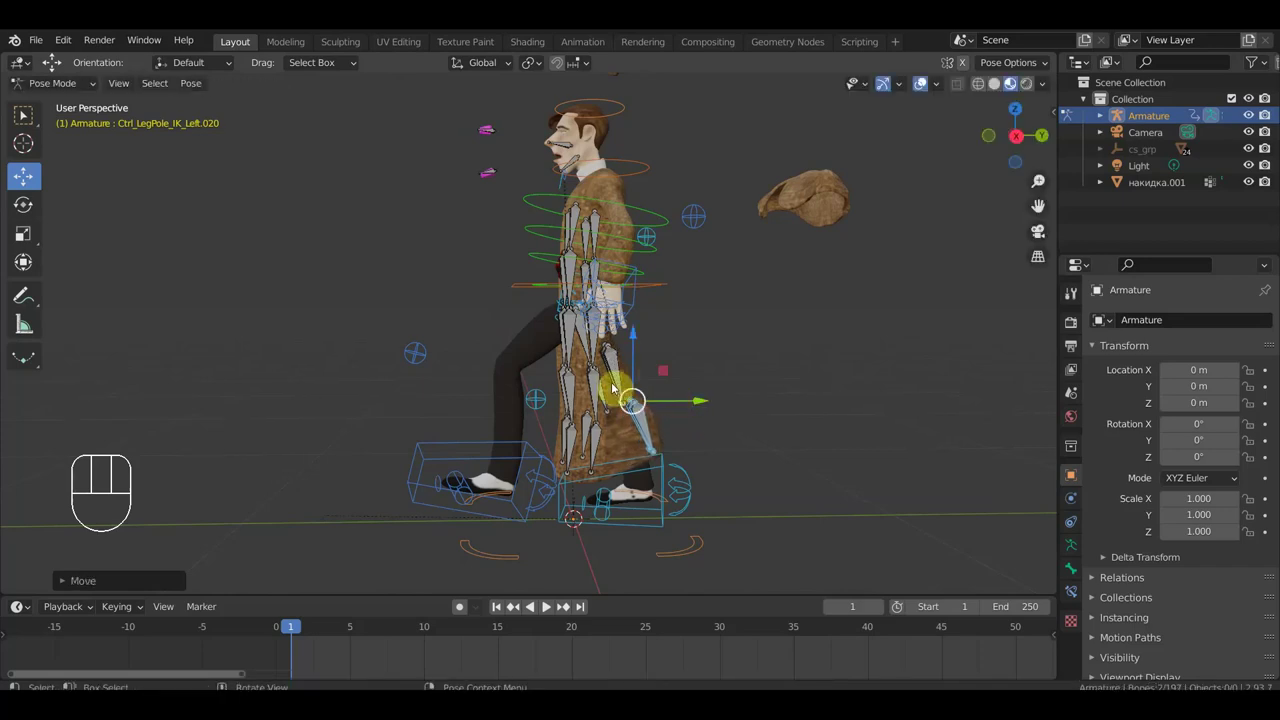
Tilt the lower coat-skirt bones so they follow the stepping leg.
drag(641, 386, 634, 391)
key(r)
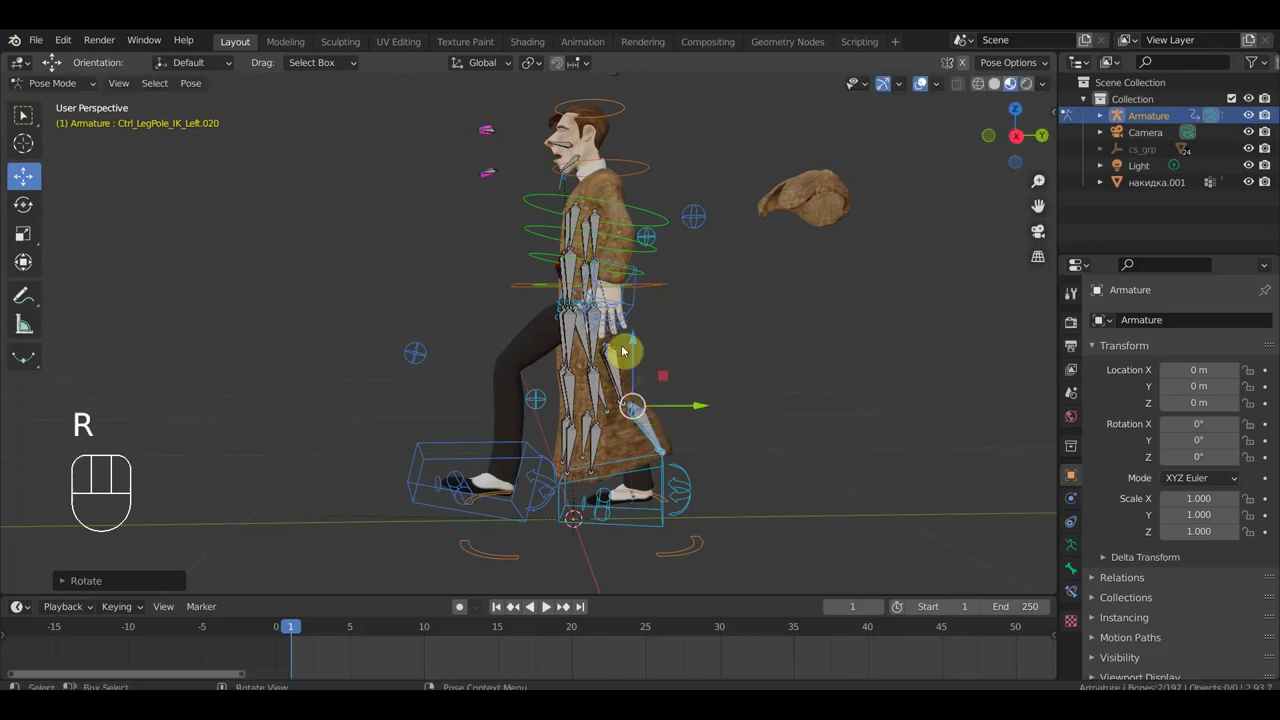
drag(625, 353, 639, 378)
key(r)
click(682, 362)
Check the coat with bones hidden, then face the character's front with bones shown again.
drag(693, 378, 671, 386)
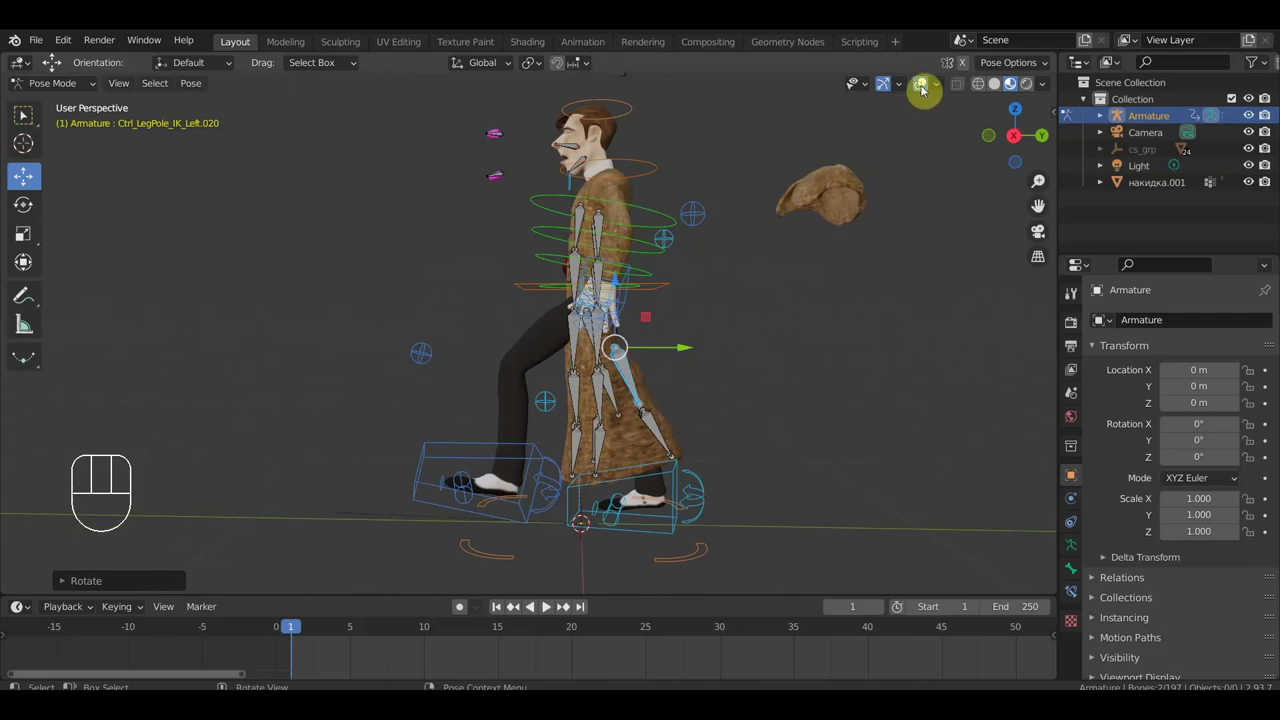
drag(935, 82, 923, 85)
click(923, 85)
drag(821, 373, 963, 385)
drag(557, 360, 508, 332)
middle_click(565, 346)
click(927, 88)
drag(488, 258, 592, 313)
key(r)
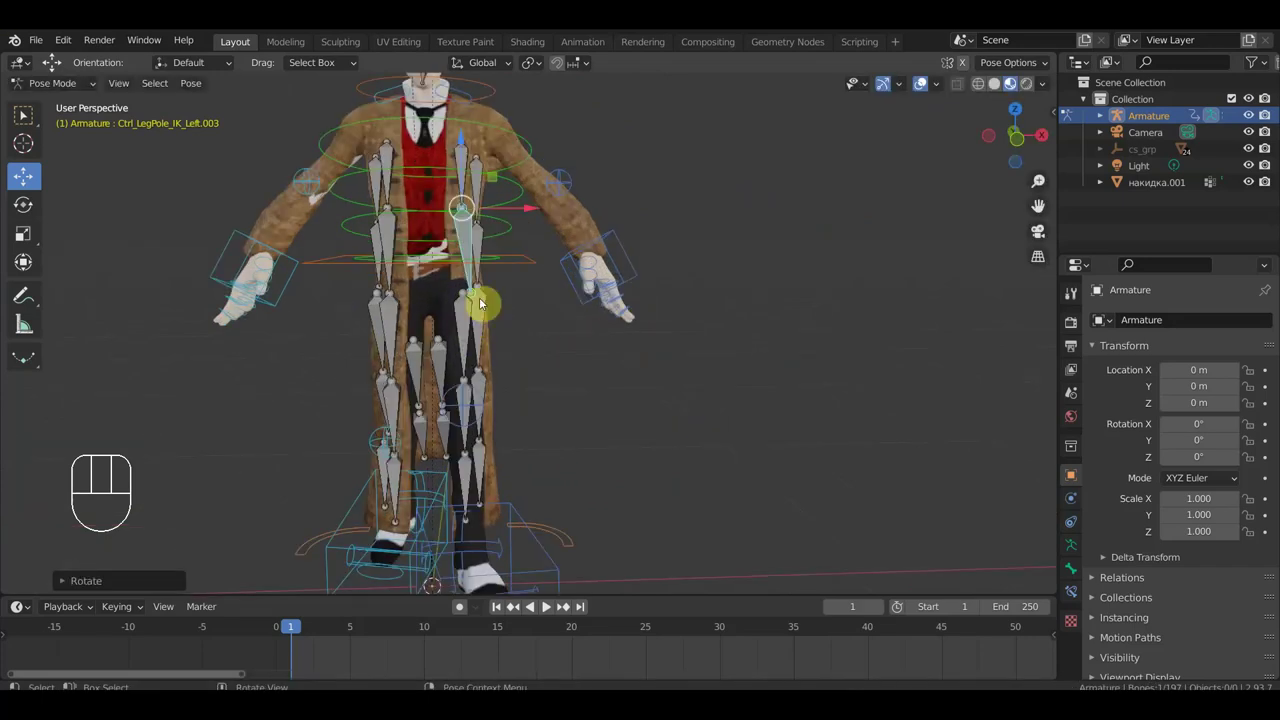
Select the front coat flap bone chain and push it outward over the raised leg.
key(ctrl+z)
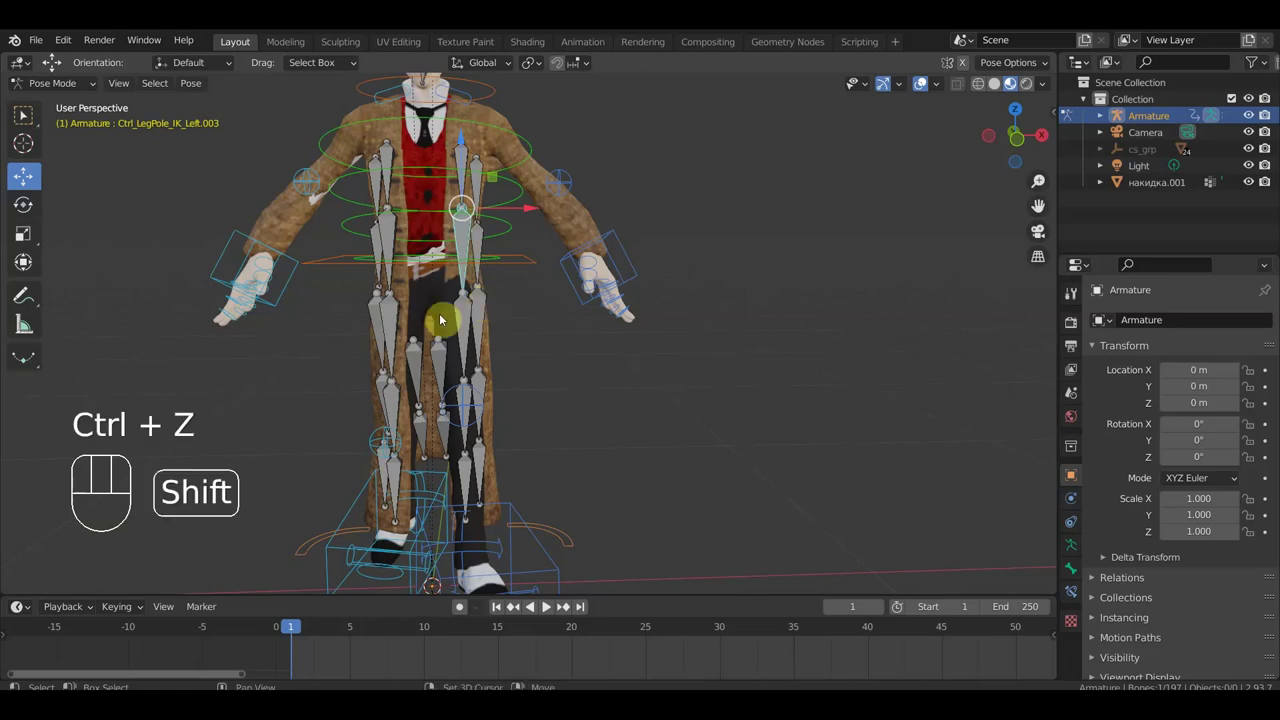
drag(465, 321, 473, 410)
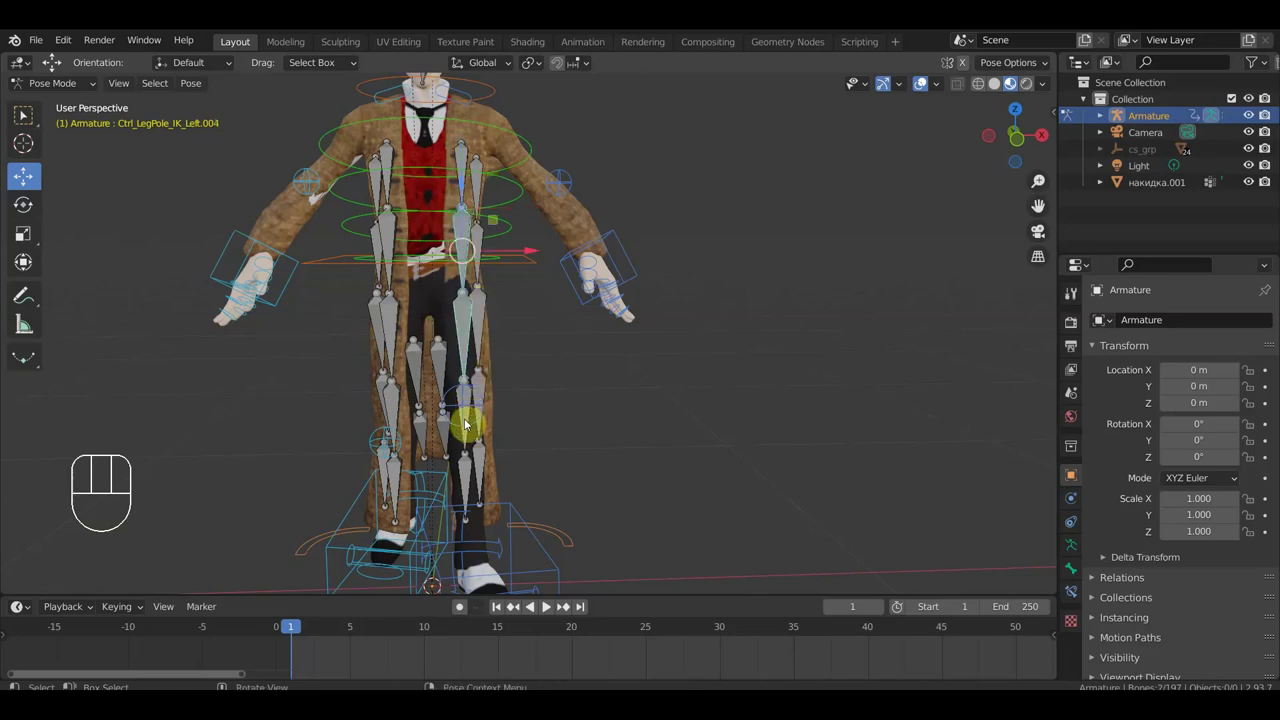
drag(469, 442, 481, 467)
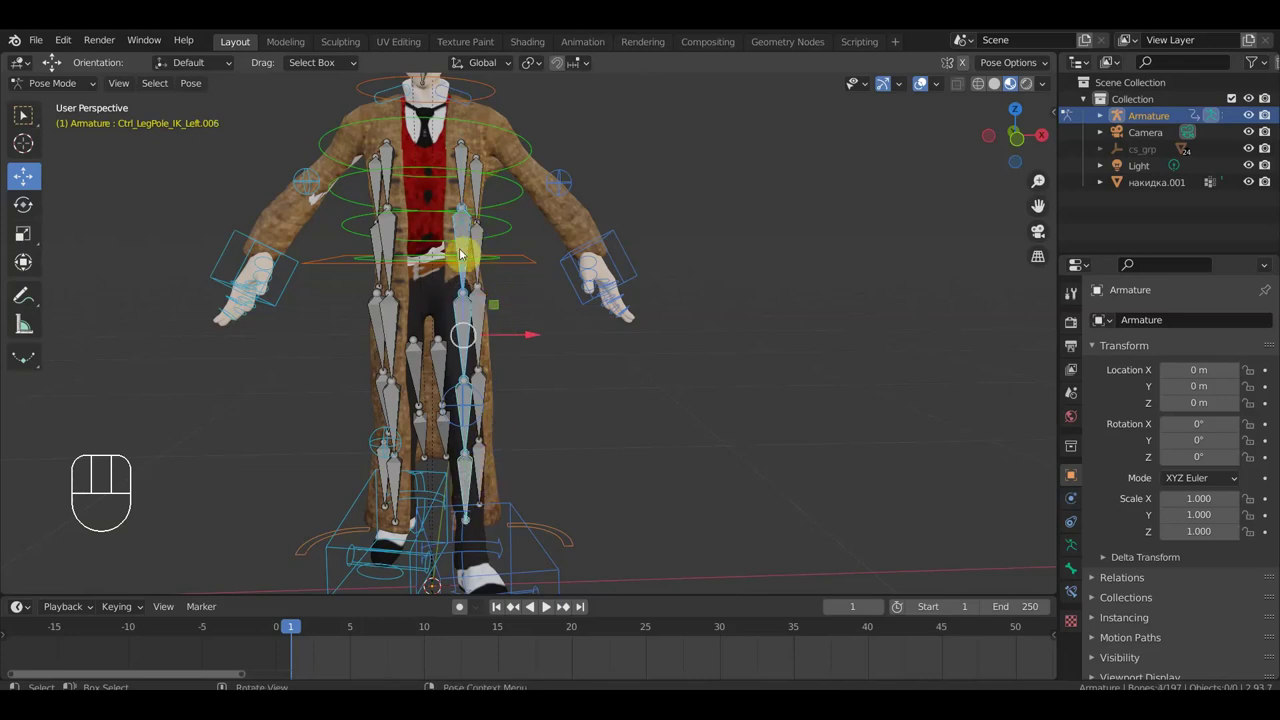
middle_click(561, 266)
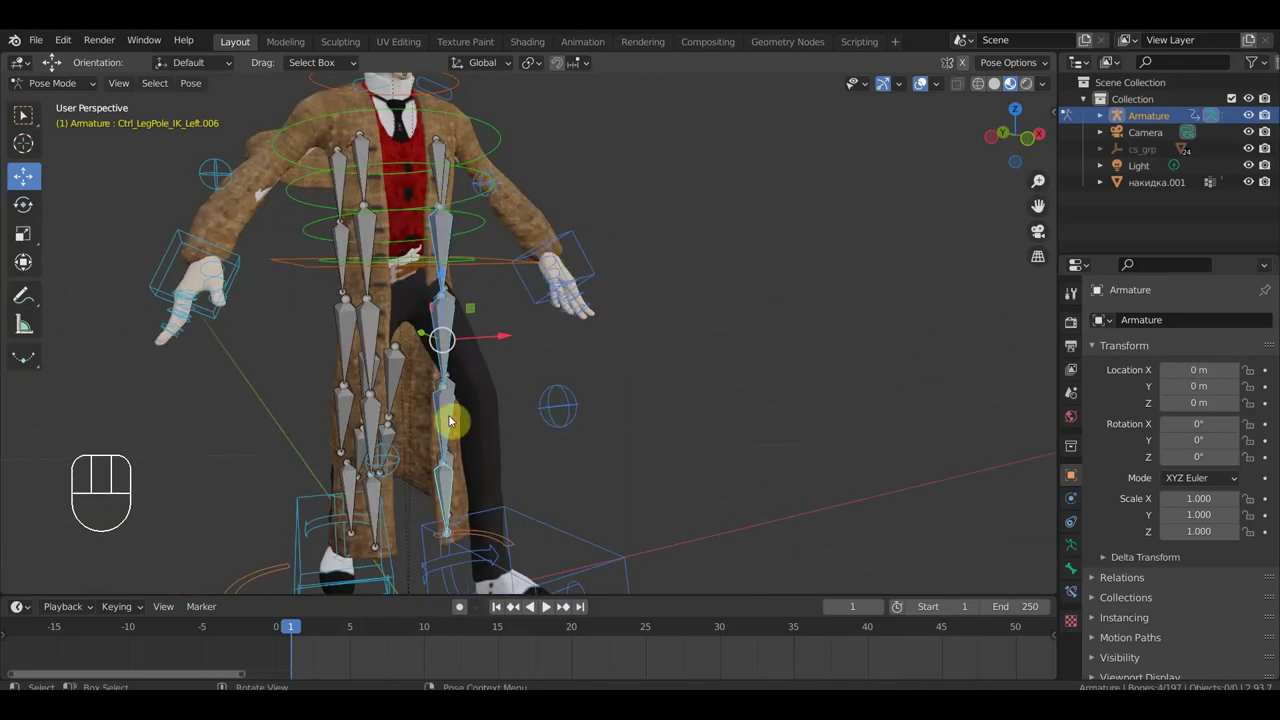
key(r)
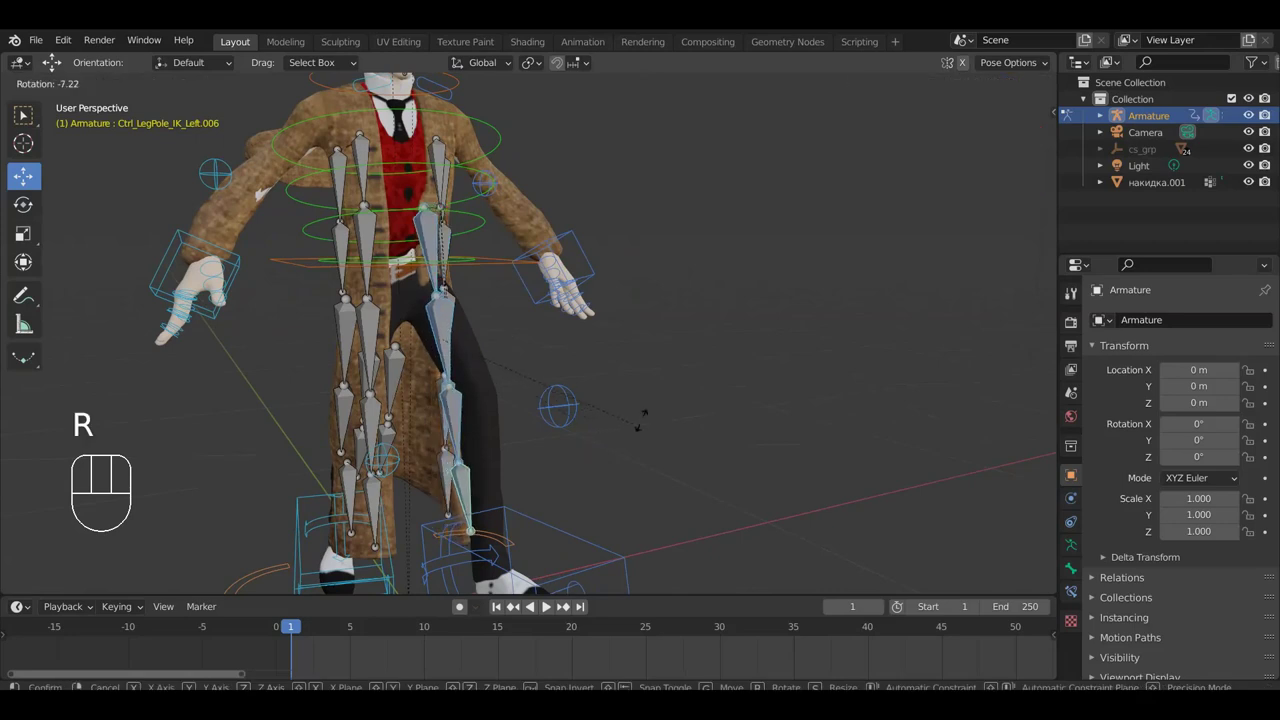
key(g)
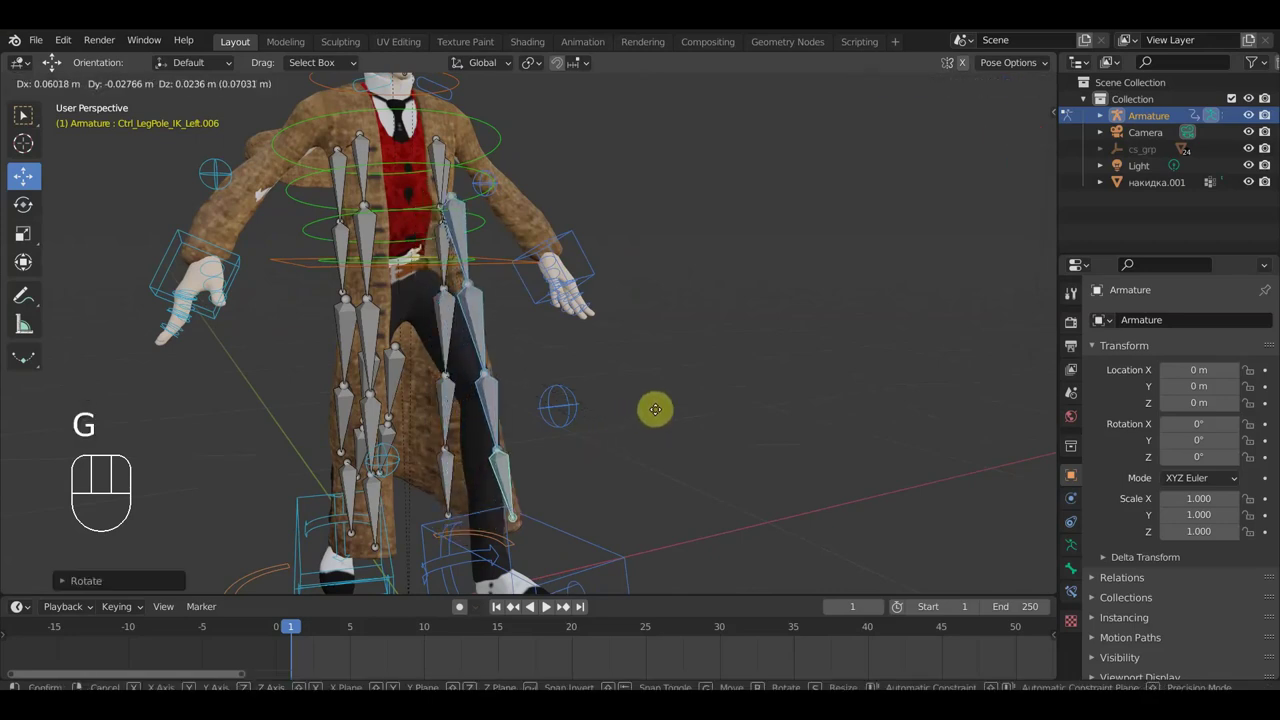
drag(584, 421, 427, 416)
drag(542, 433, 767, 430)
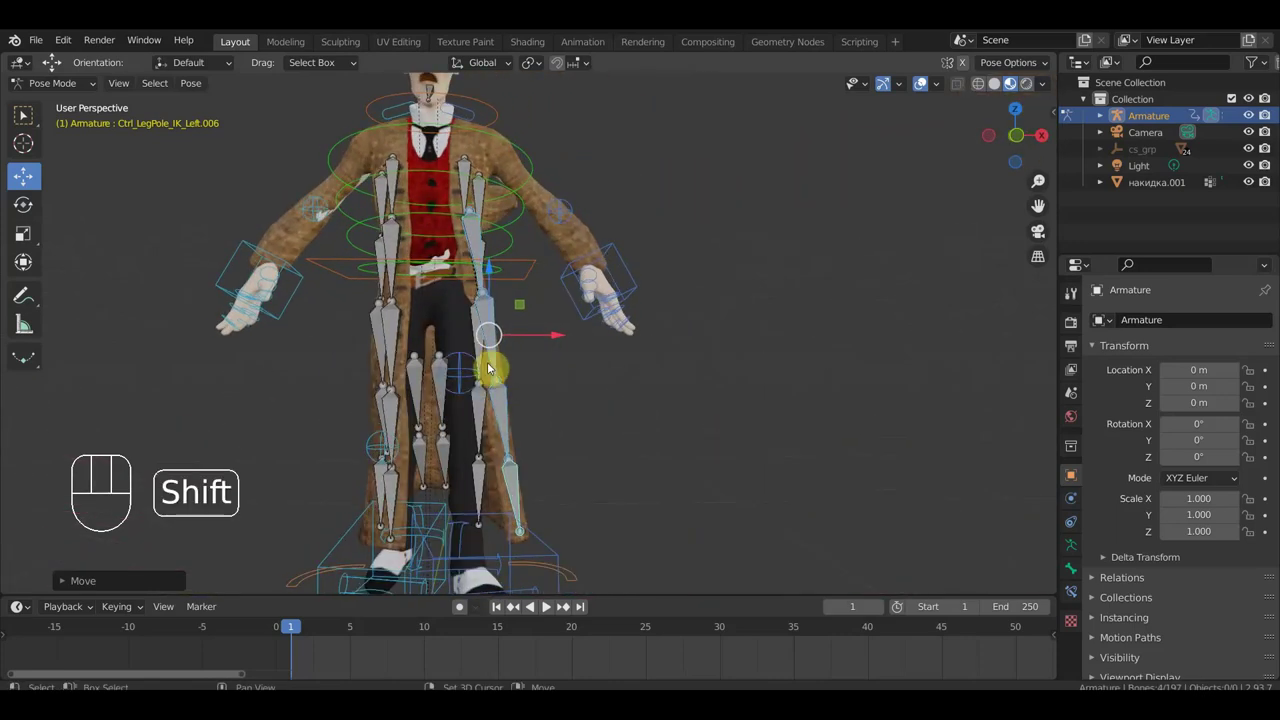
Refine the front flap's angle with further small rotations and moves.
drag(502, 367, 515, 418)
drag(510, 413, 520, 481)
drag(520, 483, 592, 459)
drag(591, 459, 607, 458)
key(r)
click(635, 443)
key(g)
click(651, 438)
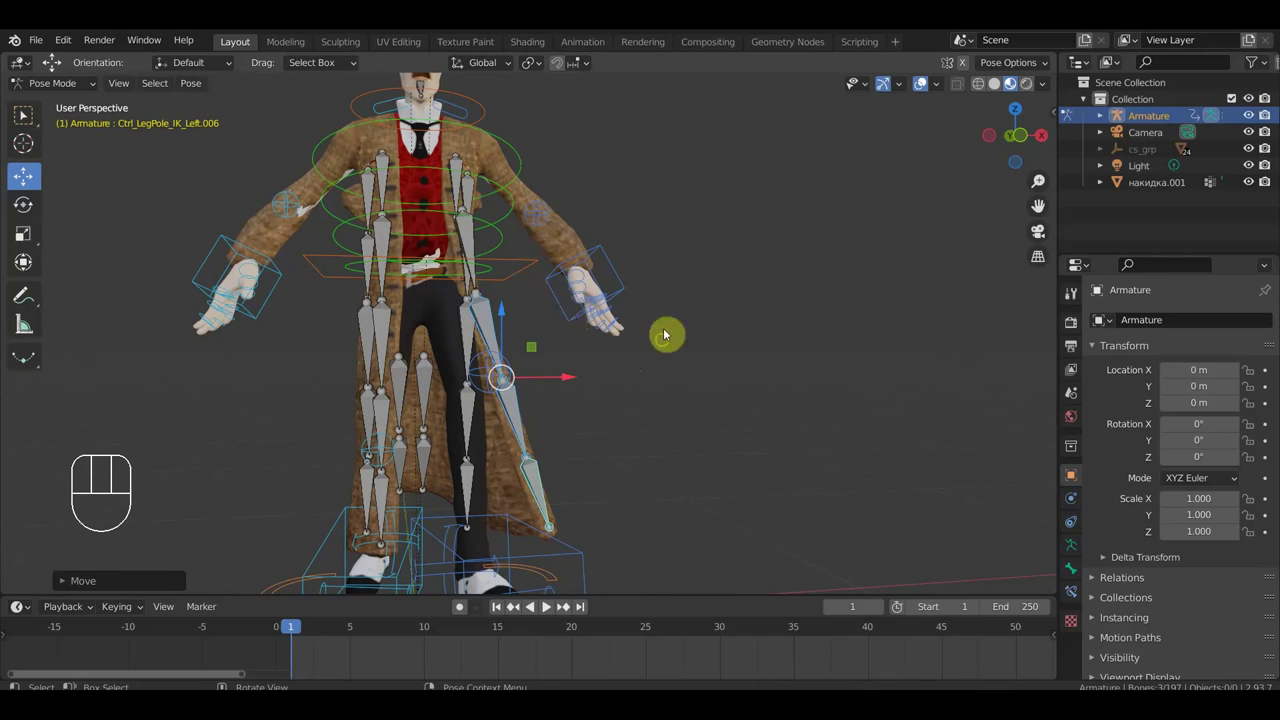
Rotate the lower front coat bones and reposition a coat skirt bone from the side.
drag(625, 367, 429, 352)
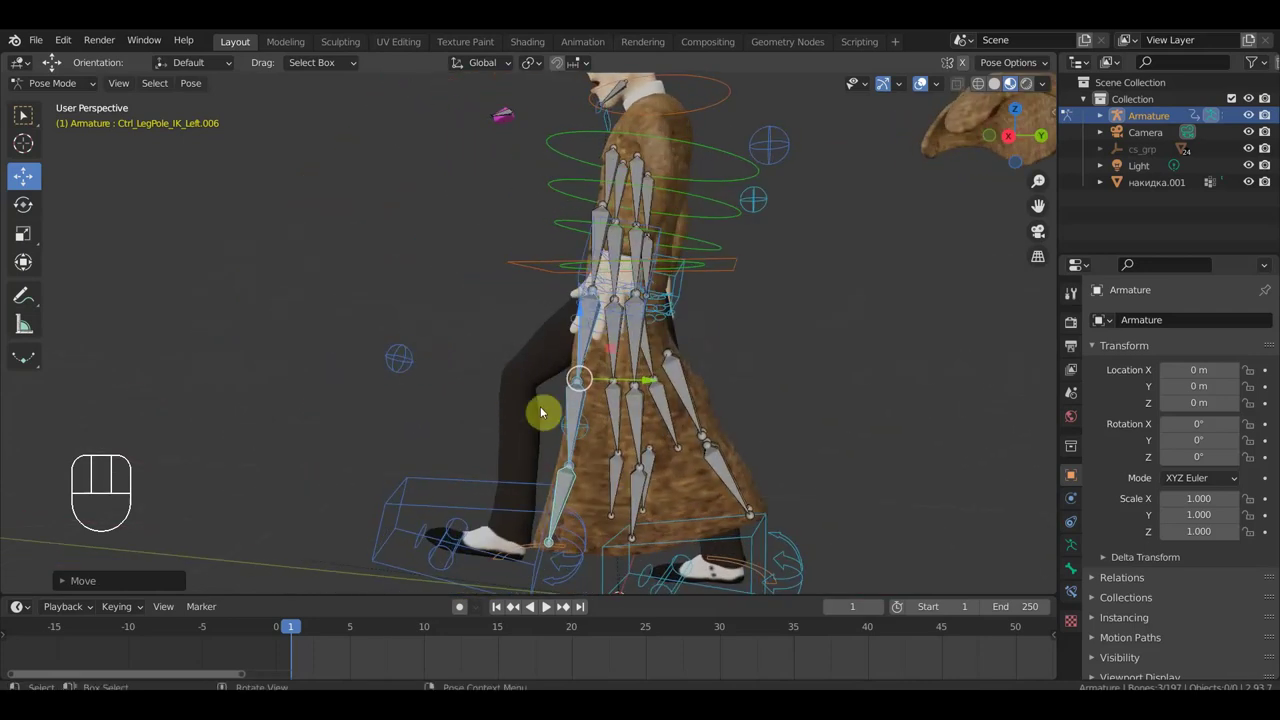
drag(573, 427, 571, 495)
drag(566, 496, 623, 504)
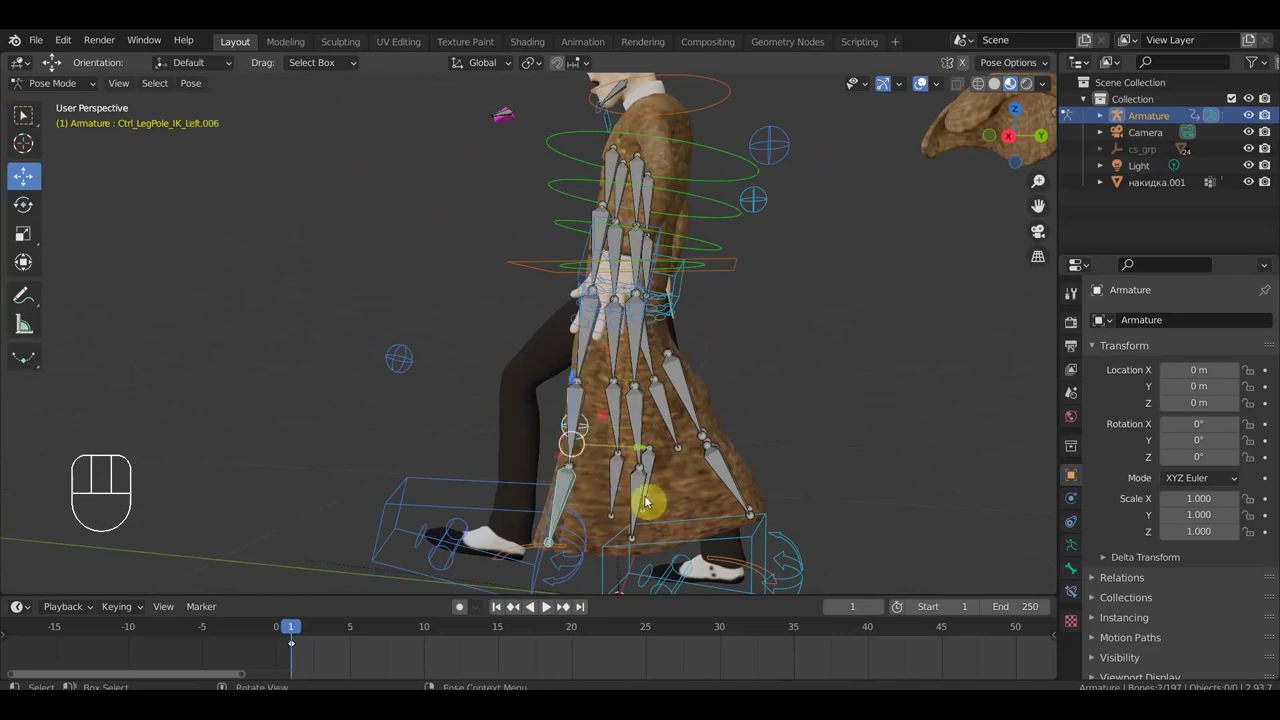
key(r)
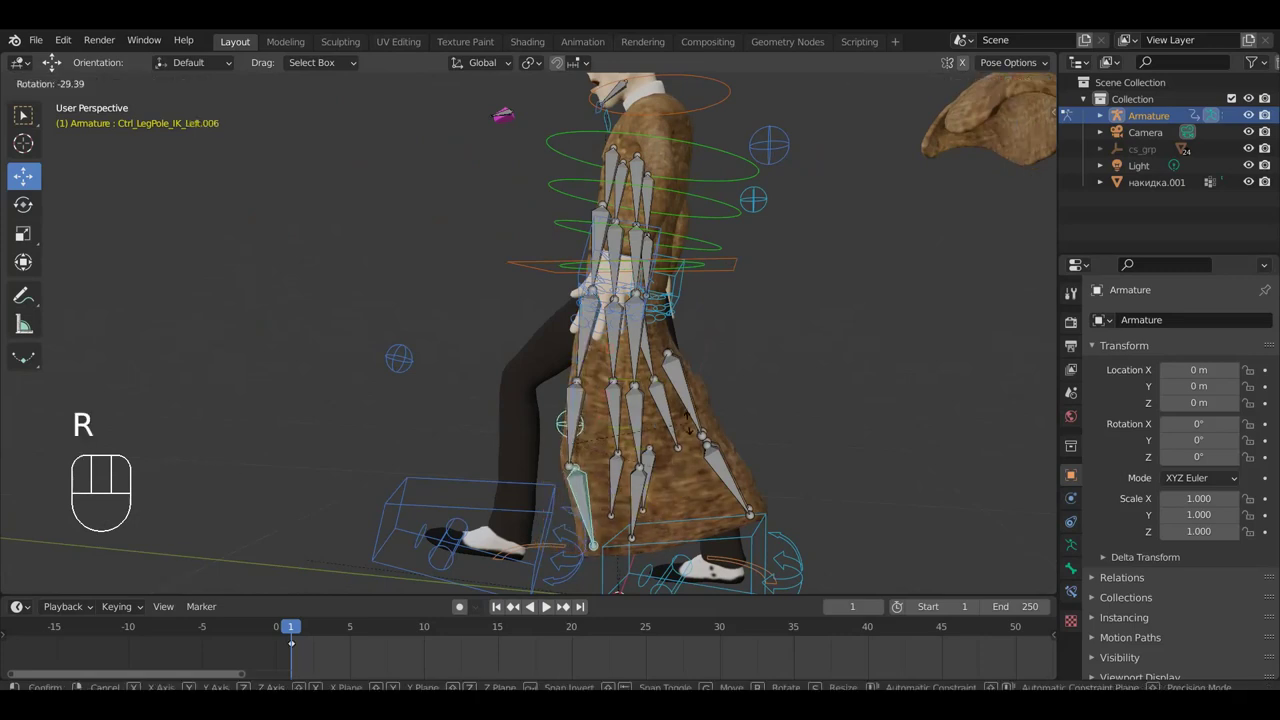
click(693, 426)
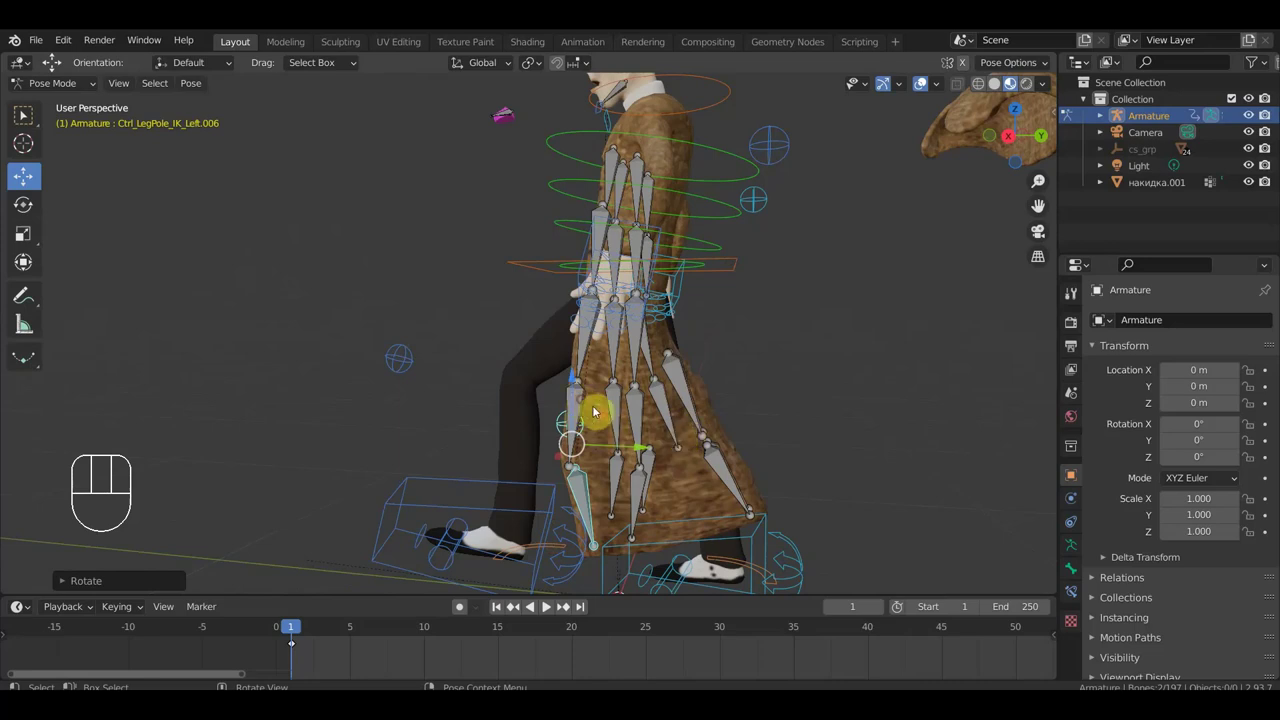
key(r)
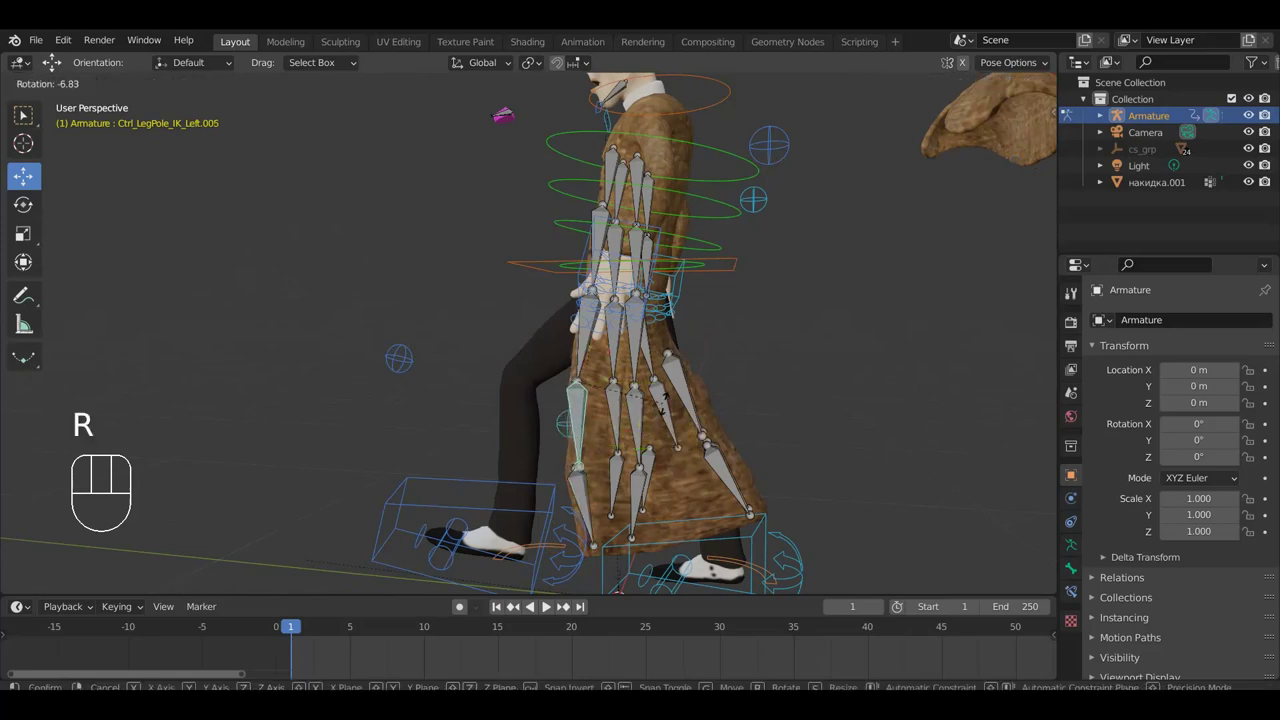
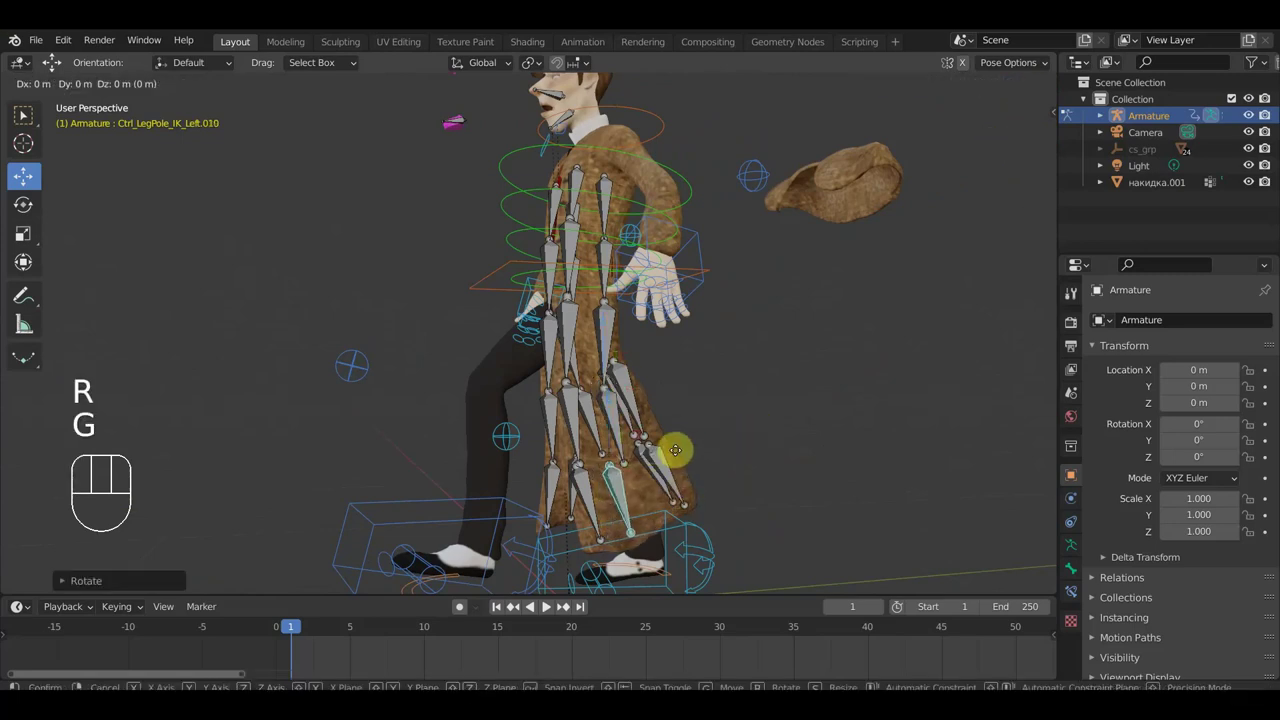
click(699, 451)
key(g)
Move a skirt bone near the striding leg after checking the coat from the back and side.
drag(695, 453, 351, 471)
drag(597, 370, 639, 368)
middle_click(722, 337)
drag(733, 316, 683, 332)
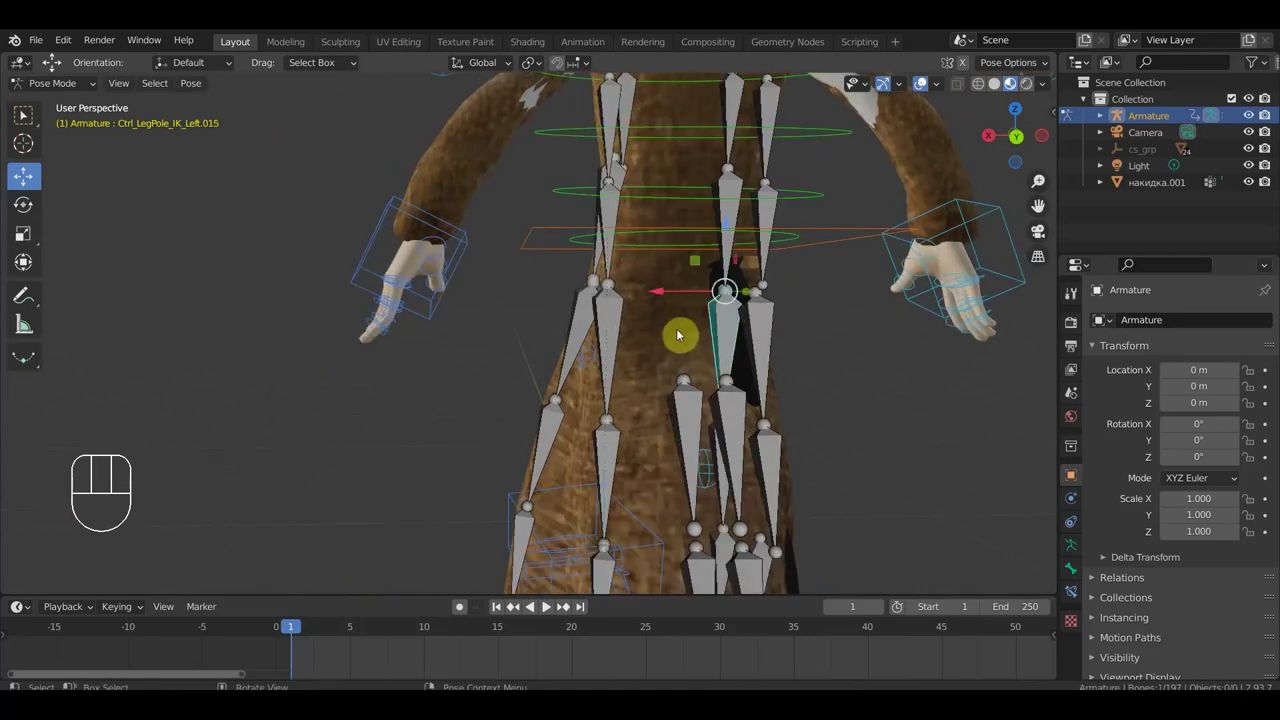
key(r)
drag(755, 365, 413, 365)
drag(423, 374, 479, 372)
drag(358, 458, 383, 480)
drag(411, 484, 470, 480)
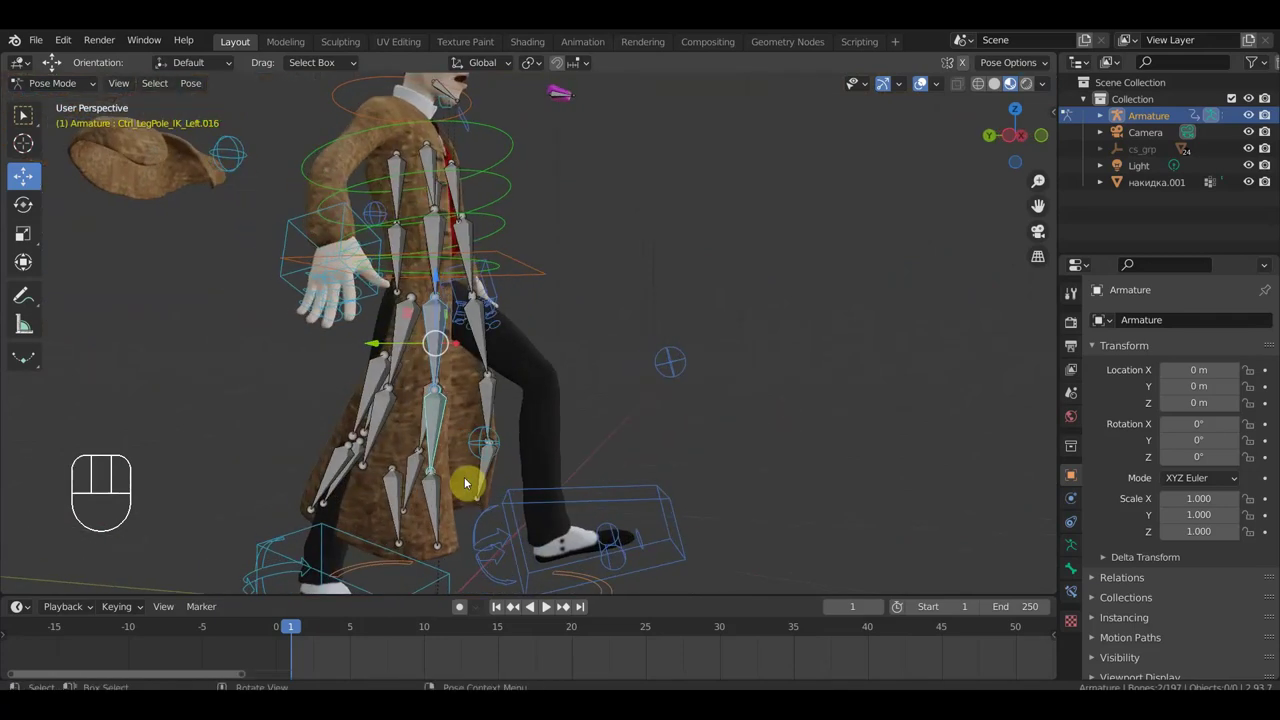
click(438, 510)
drag(458, 505, 488, 499)
drag(587, 539, 617, 534)
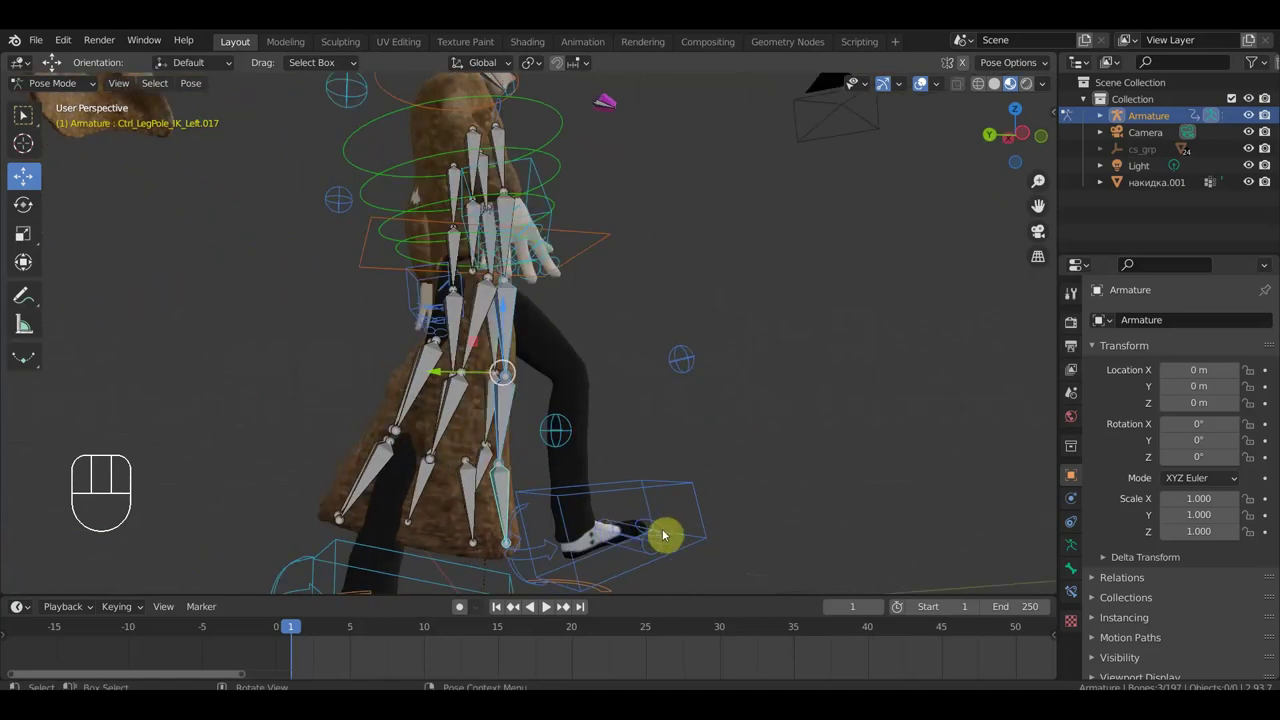
key(r)
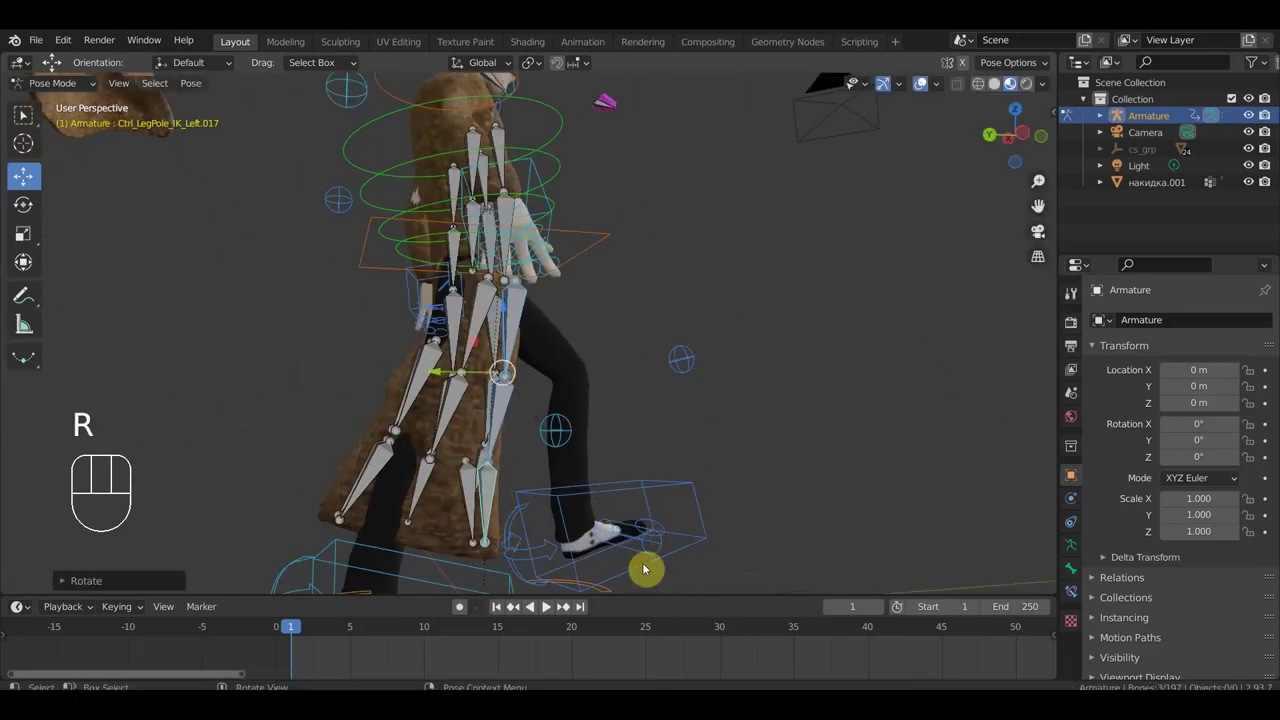
key(g)
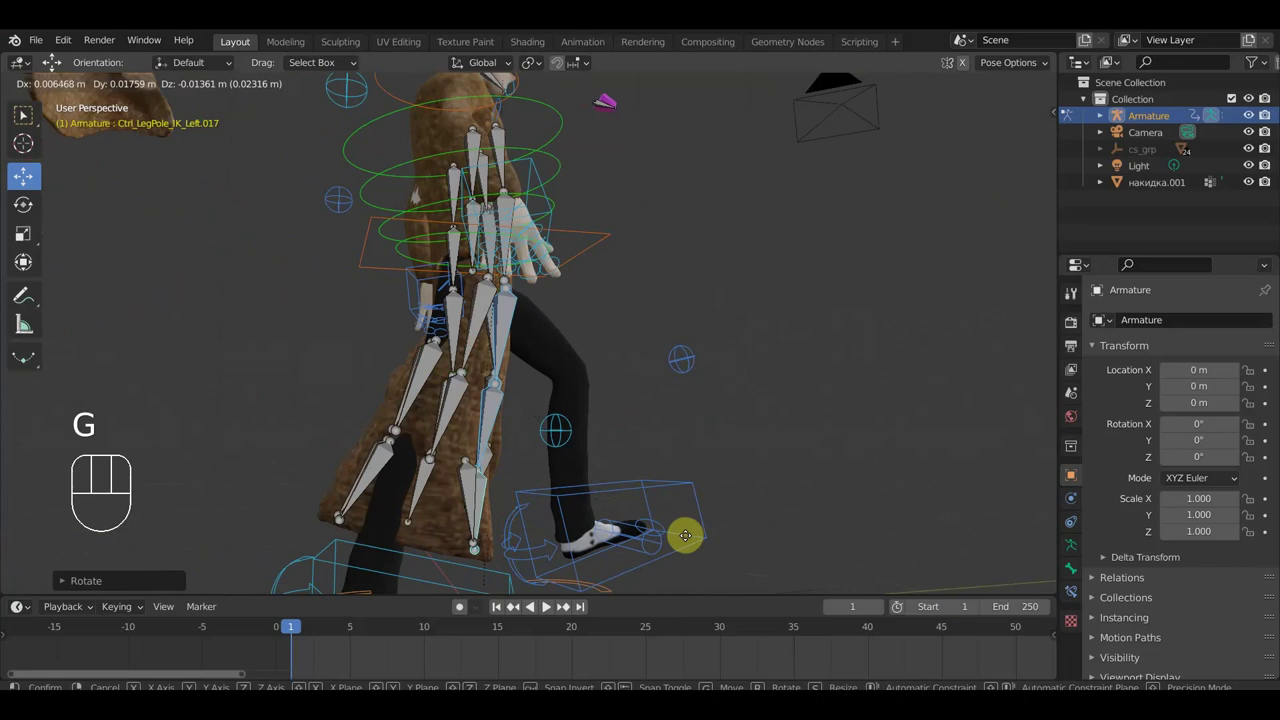
click(691, 538)
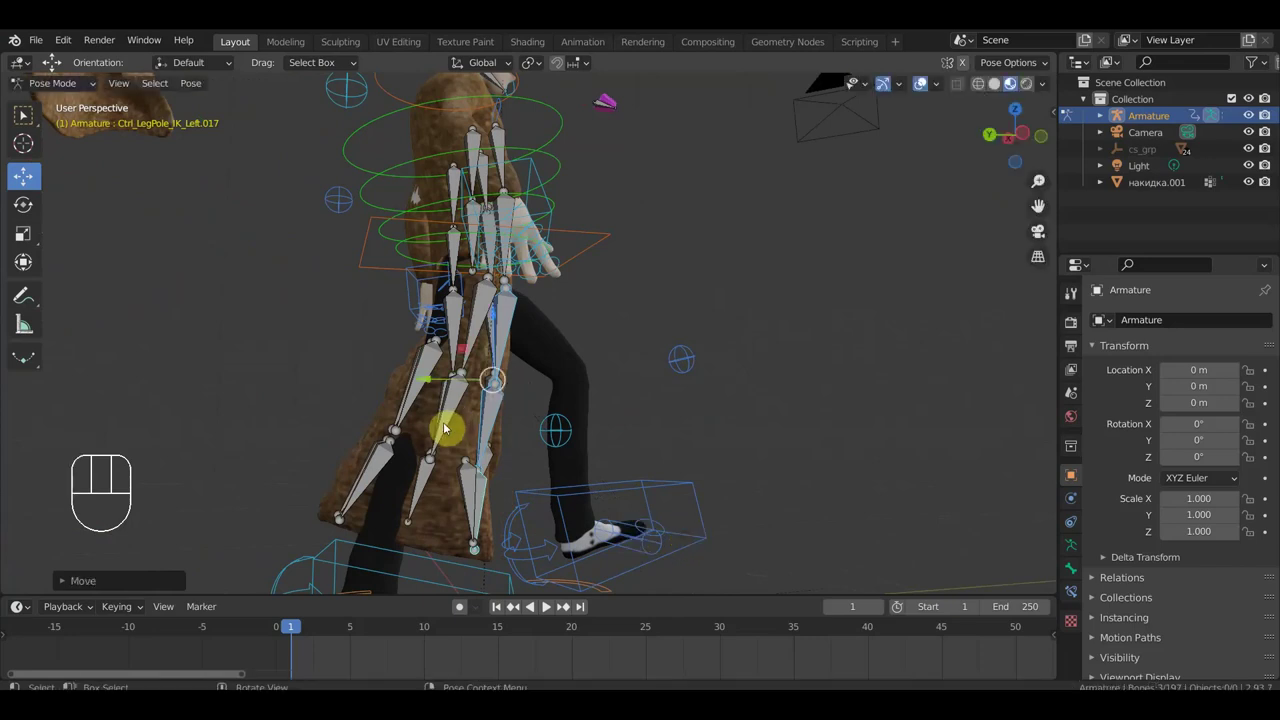
Push another coat skirt bone outward away from the leg.
drag(421, 438, 333, 440)
drag(378, 486, 366, 497)
key(g)
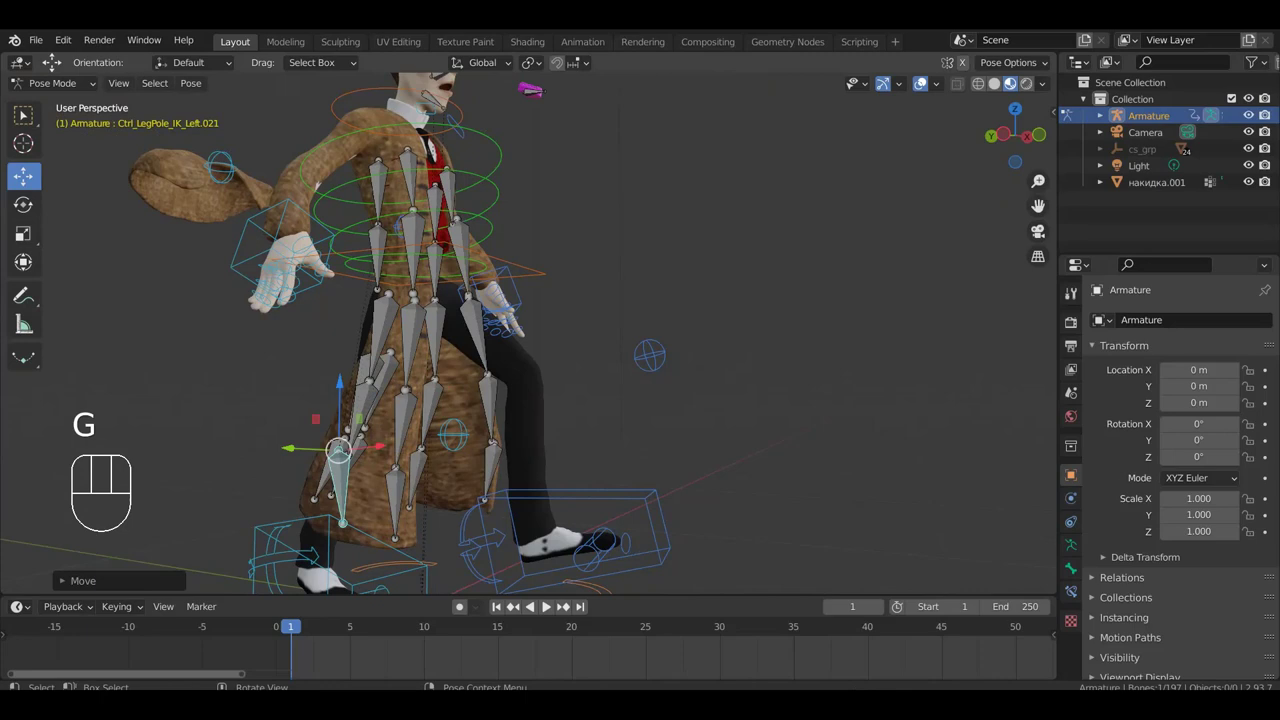
key(r)
click(406, 528)
drag(416, 525, 496, 519)
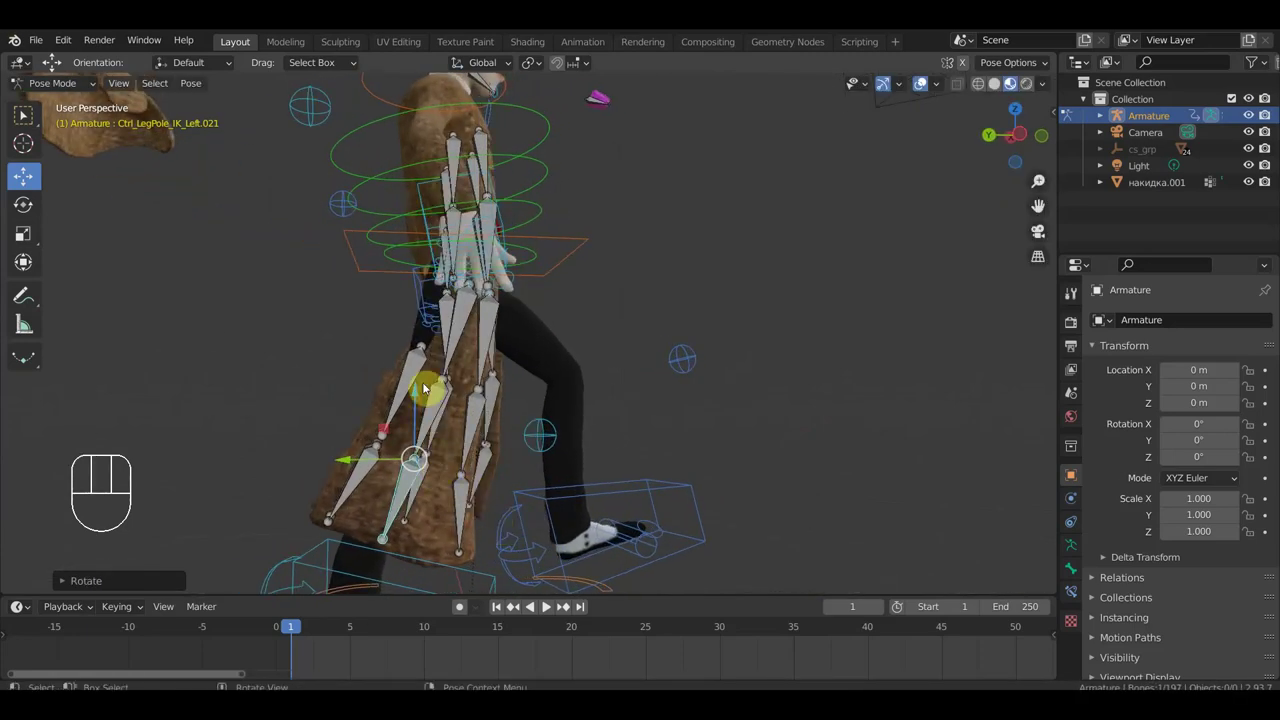
drag(417, 357, 433, 387)
key(g)
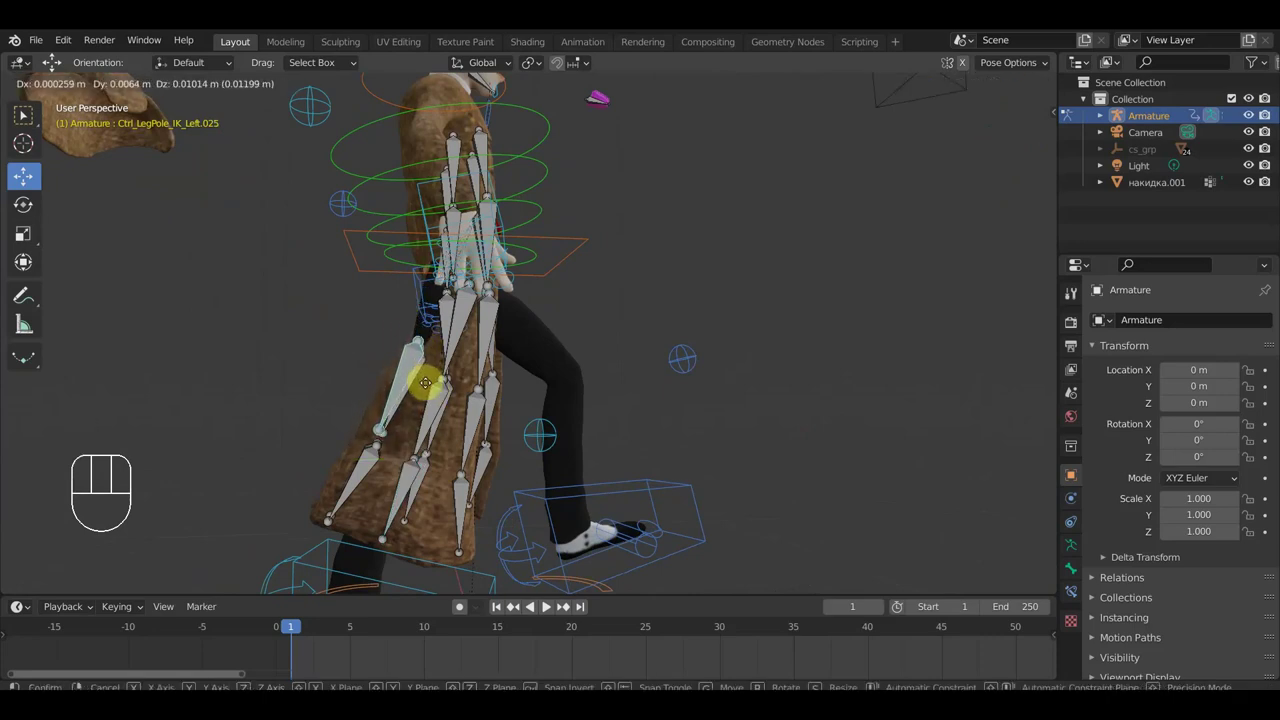
drag(464, 392, 486, 402)
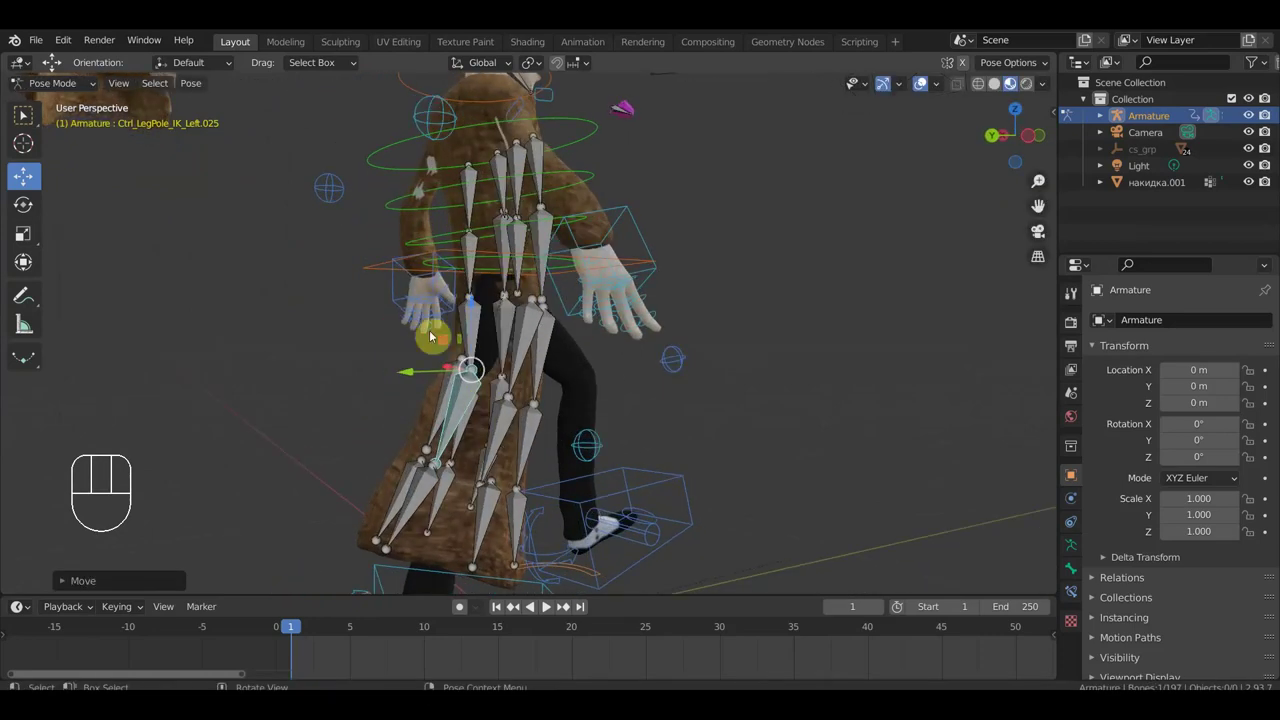
drag(450, 327, 422, 332)
middle_click(484, 318)
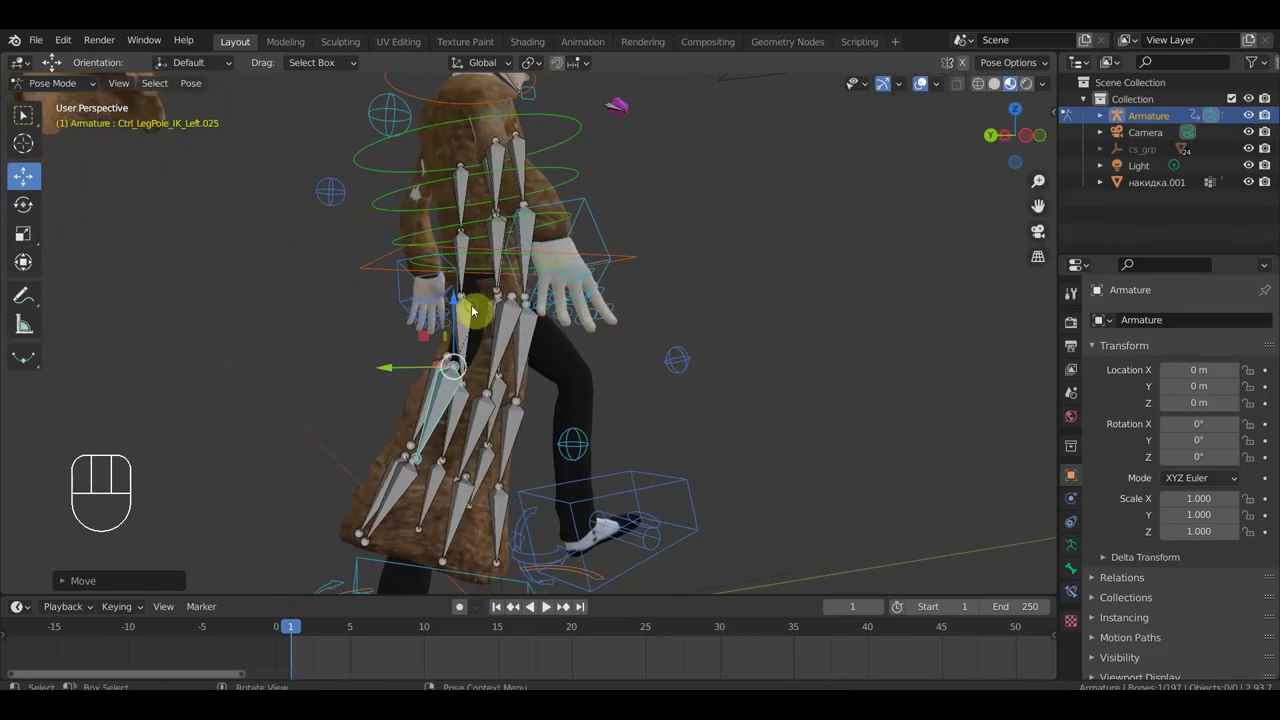
drag(513, 300, 515, 318)
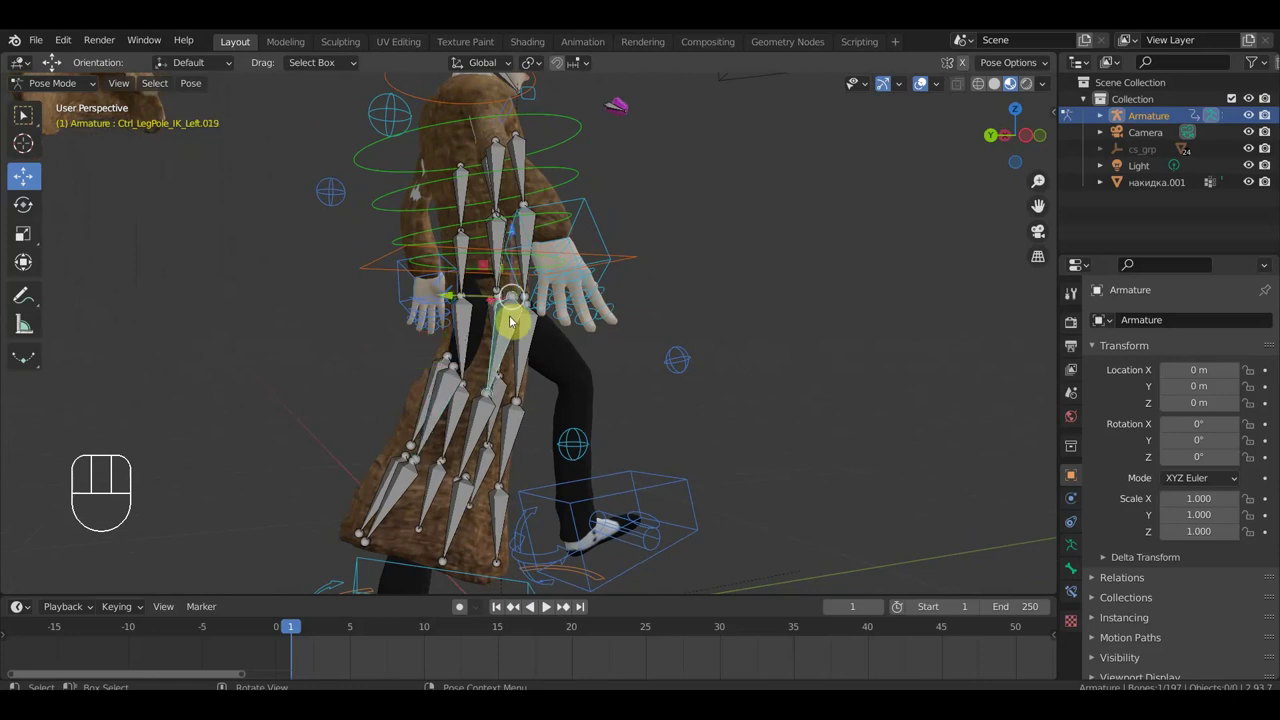
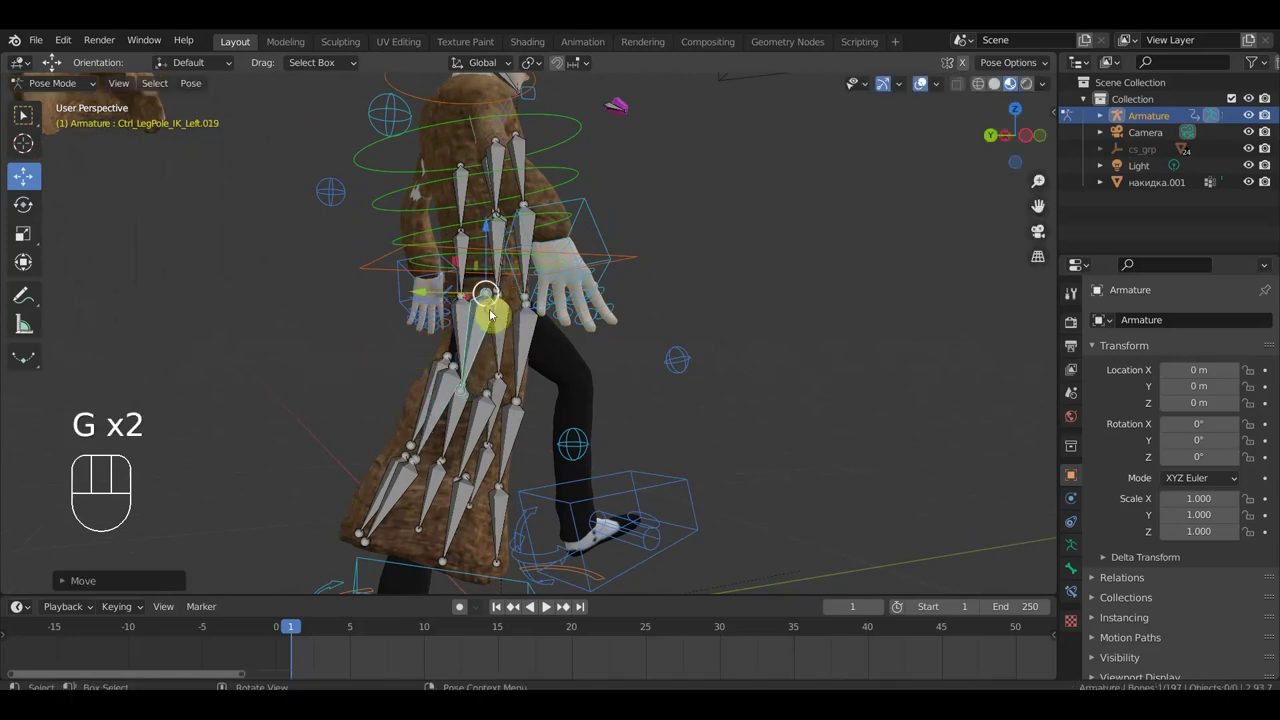
Nudge a rear coat-skirt bone into place from behind.
drag(558, 334, 589, 336)
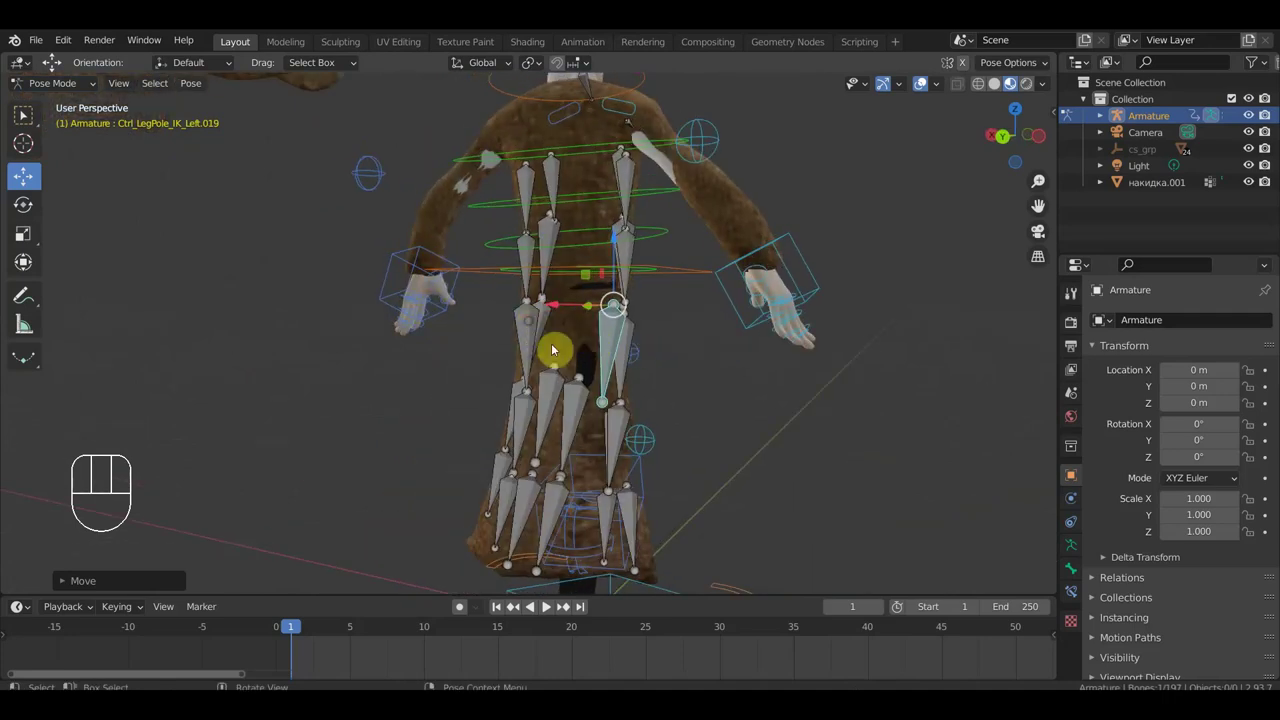
drag(583, 353, 715, 357)
key(g)
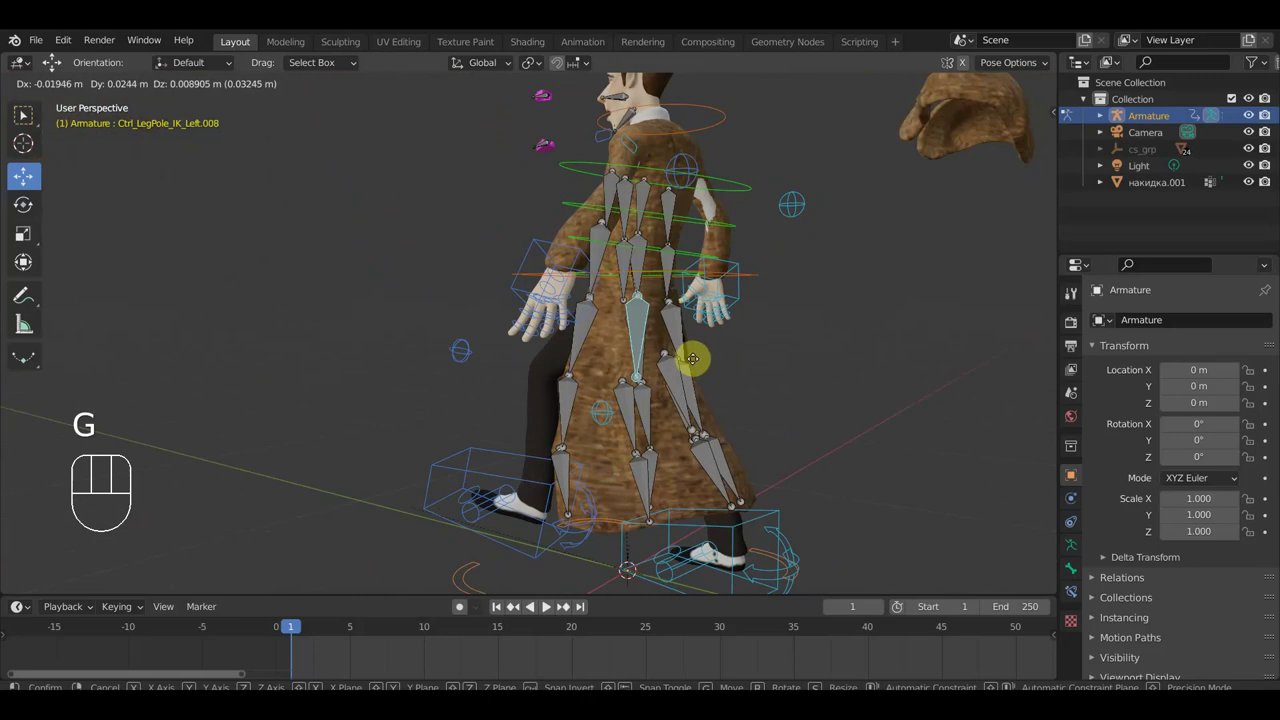
key(r)
click(732, 358)
Bring Ctrl_Hand_IK_Right forward in front of the coat.
drag(671, 370, 385, 344)
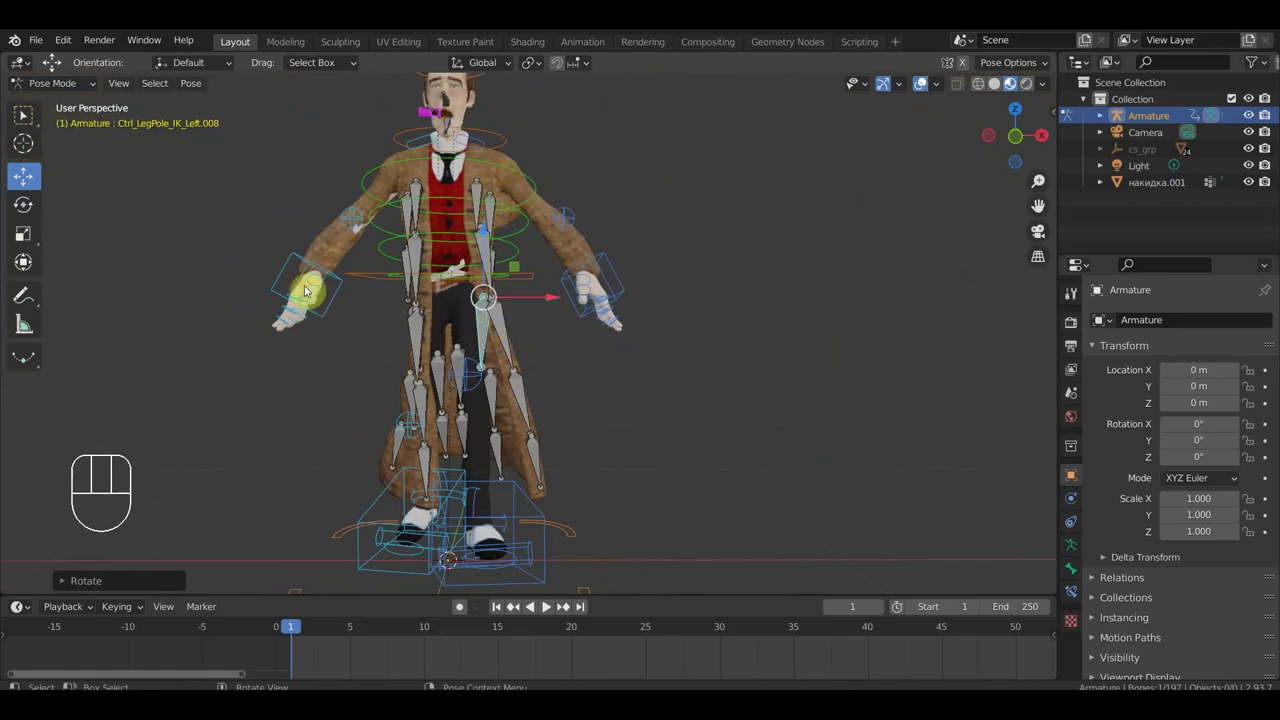
drag(292, 260, 333, 408)
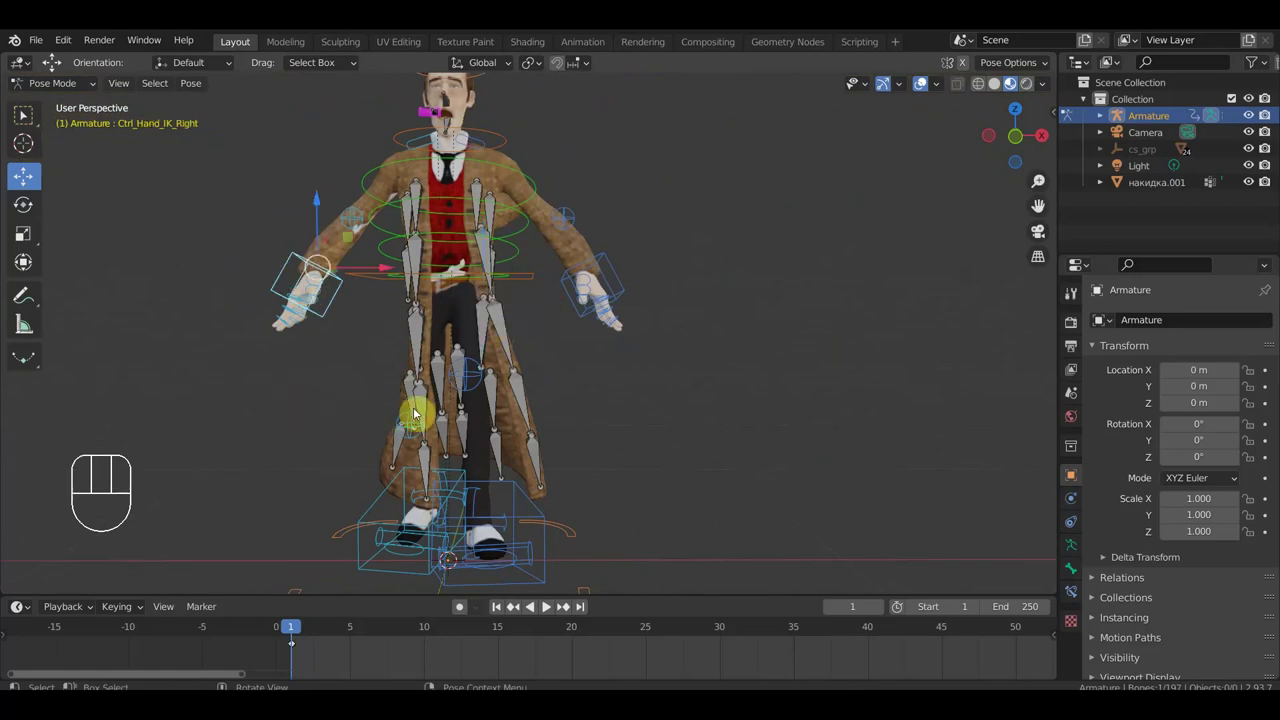
drag(570, 413, 397, 395)
key(g)
drag(499, 416, 739, 425)
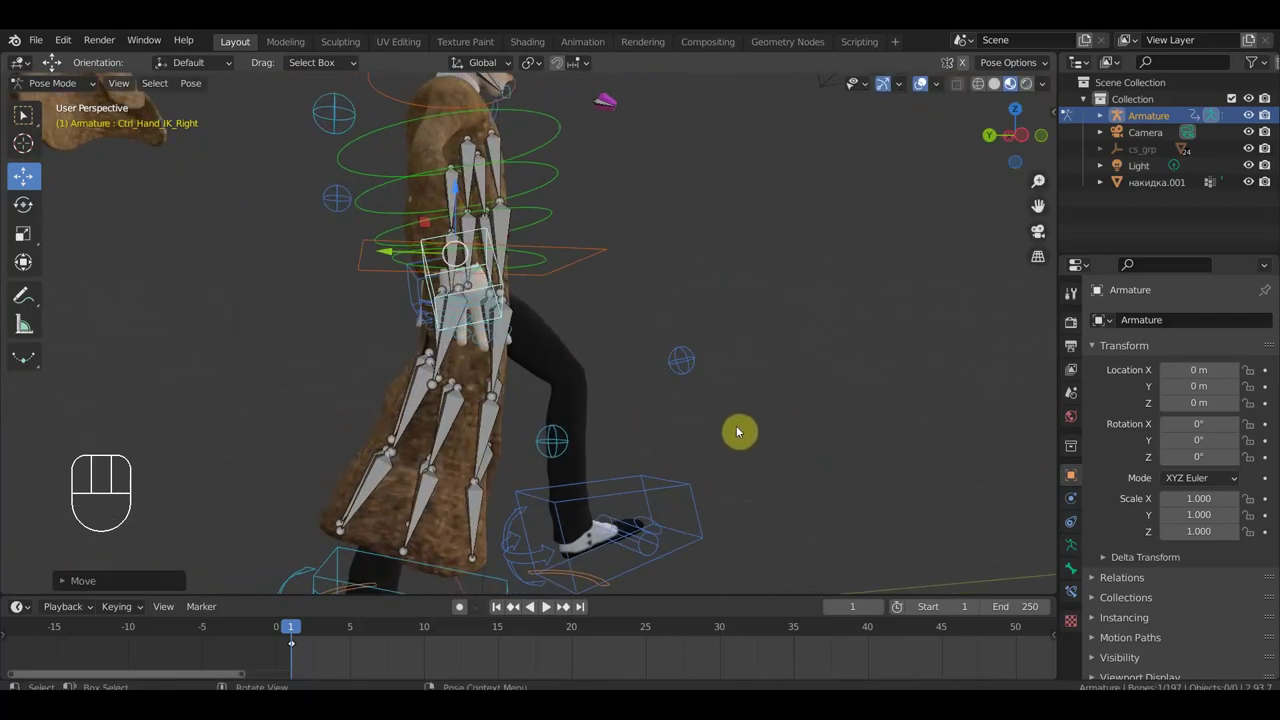
key(g)
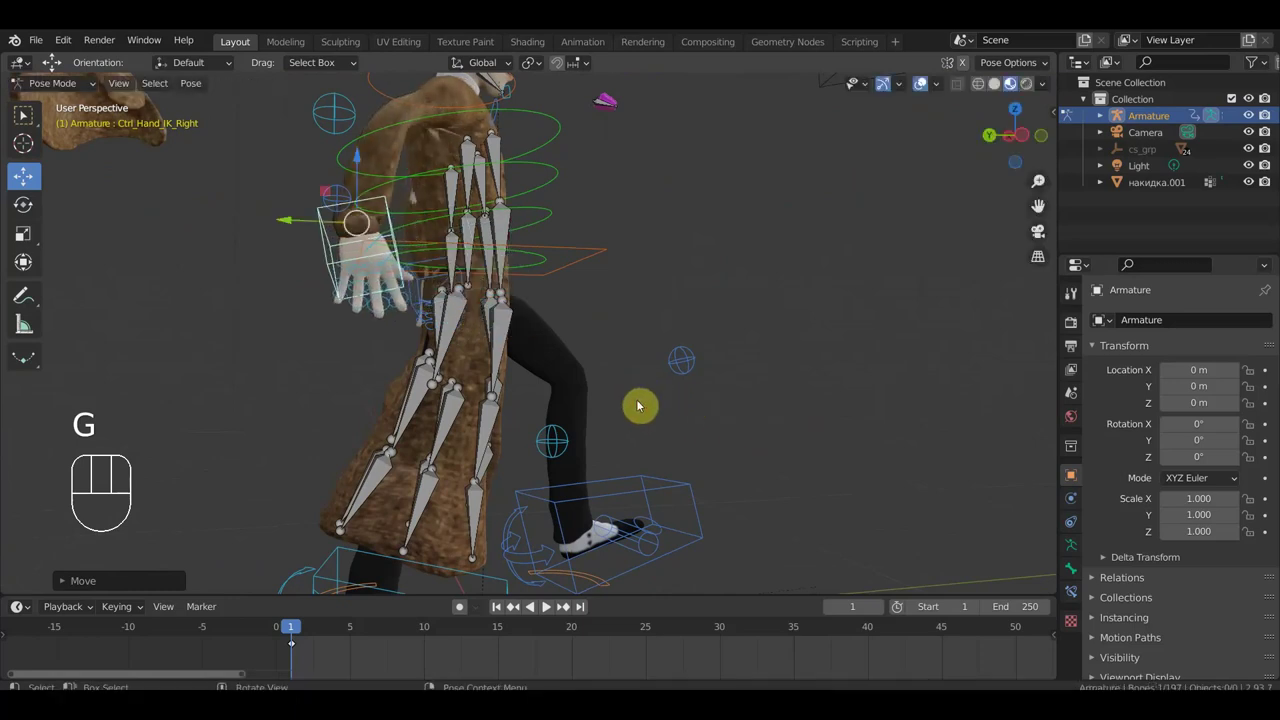
drag(463, 221, 411, 228)
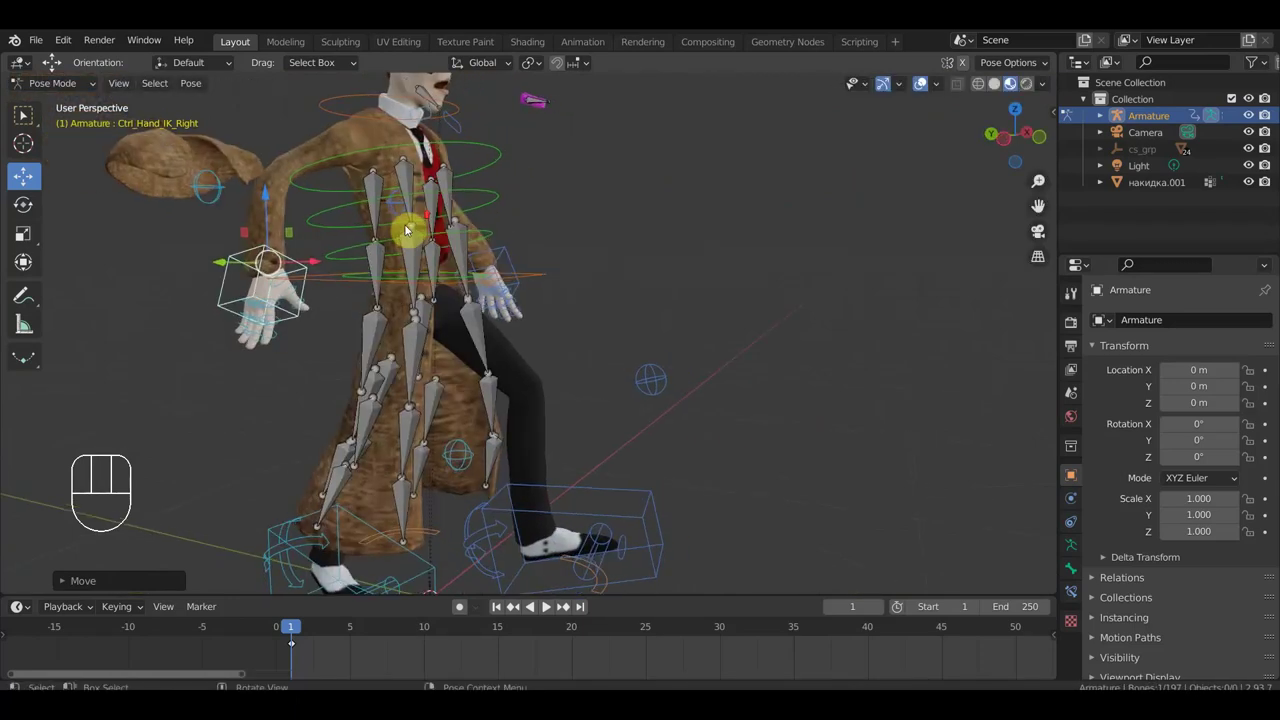
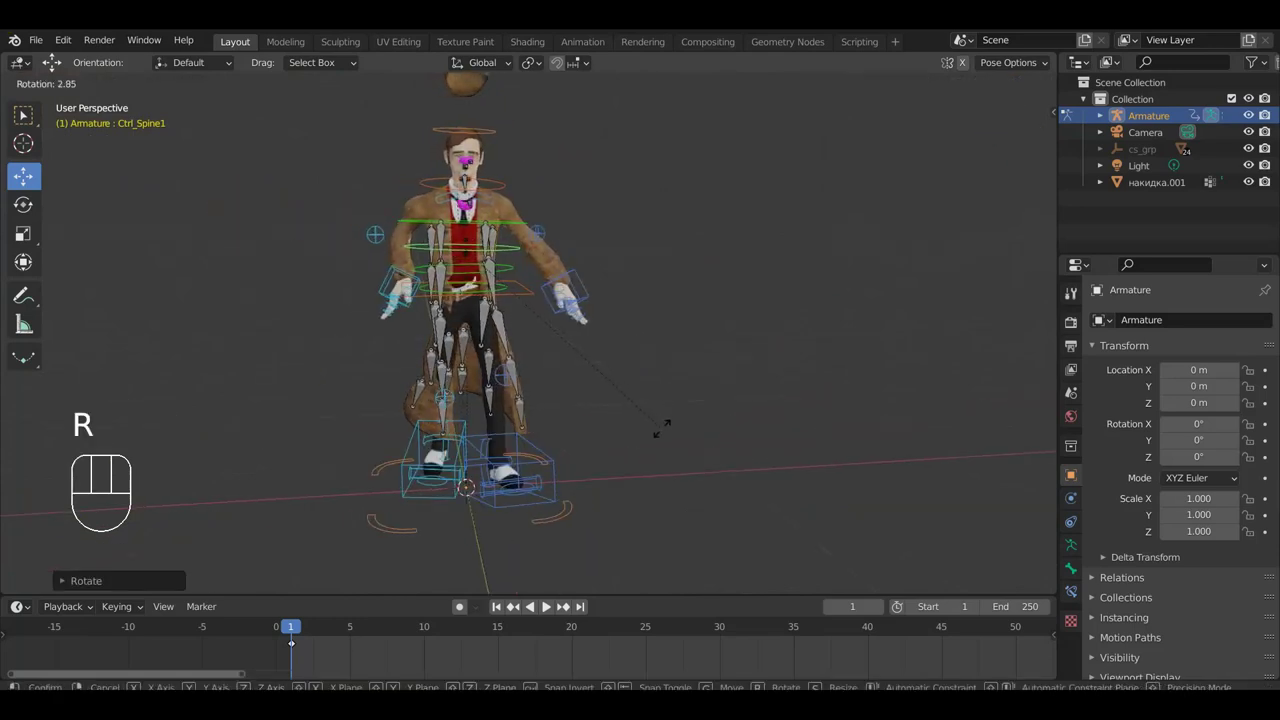
Shift and rotate a front coat skirt bone slightly from the front view.
drag(447, 332, 554, 336)
middle_click(554, 336)
drag(541, 346, 561, 334)
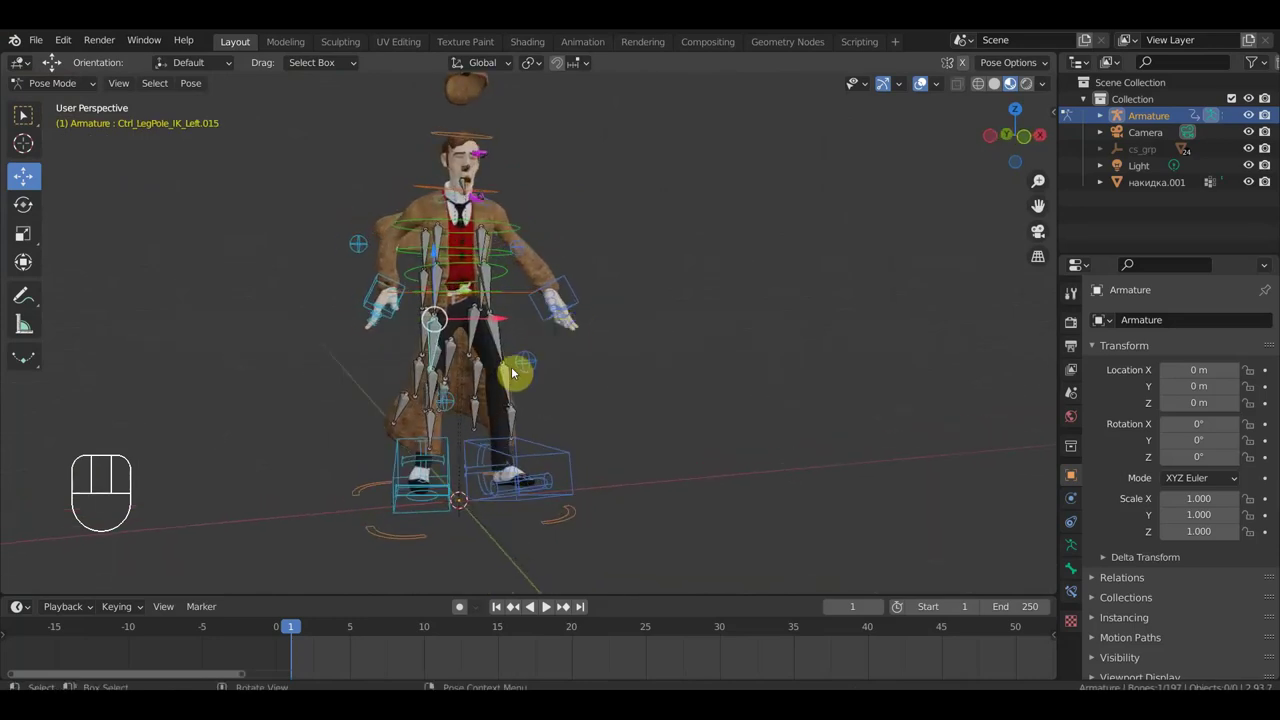
drag(435, 388, 438, 428)
drag(438, 428, 625, 415)
drag(609, 415, 597, 414)
key(g)
click(615, 414)
key(r)
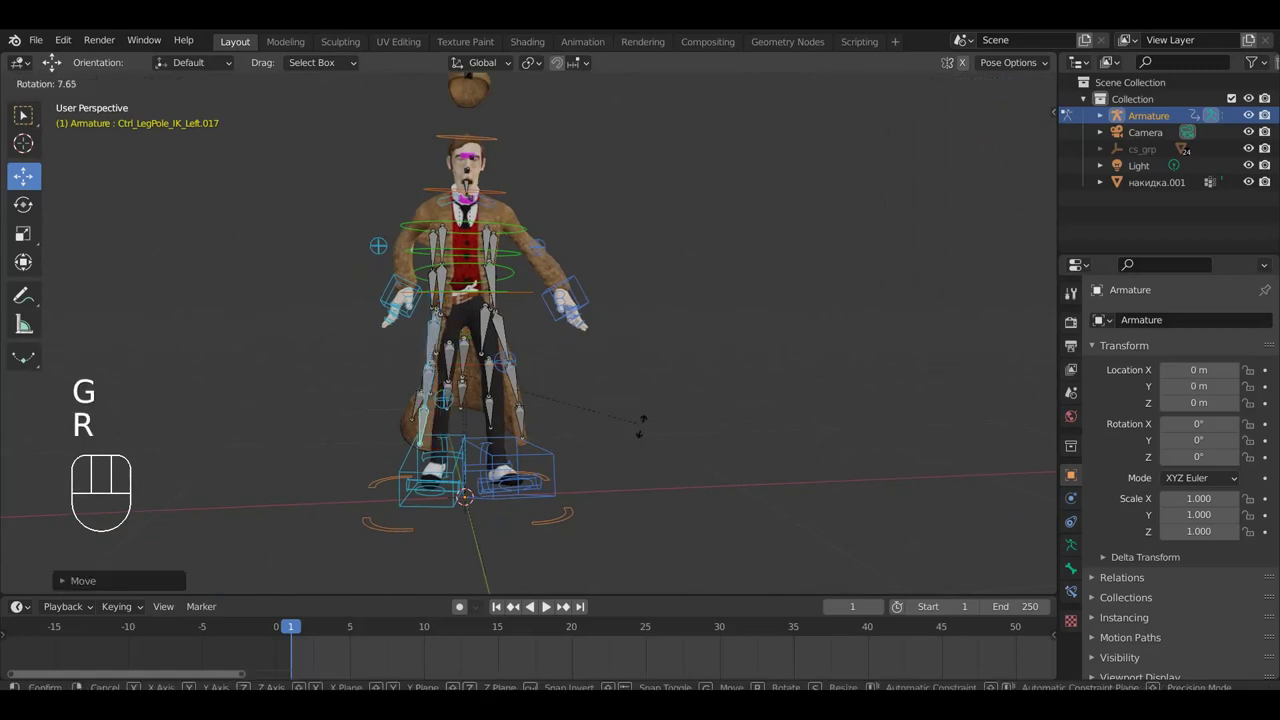
key(g)
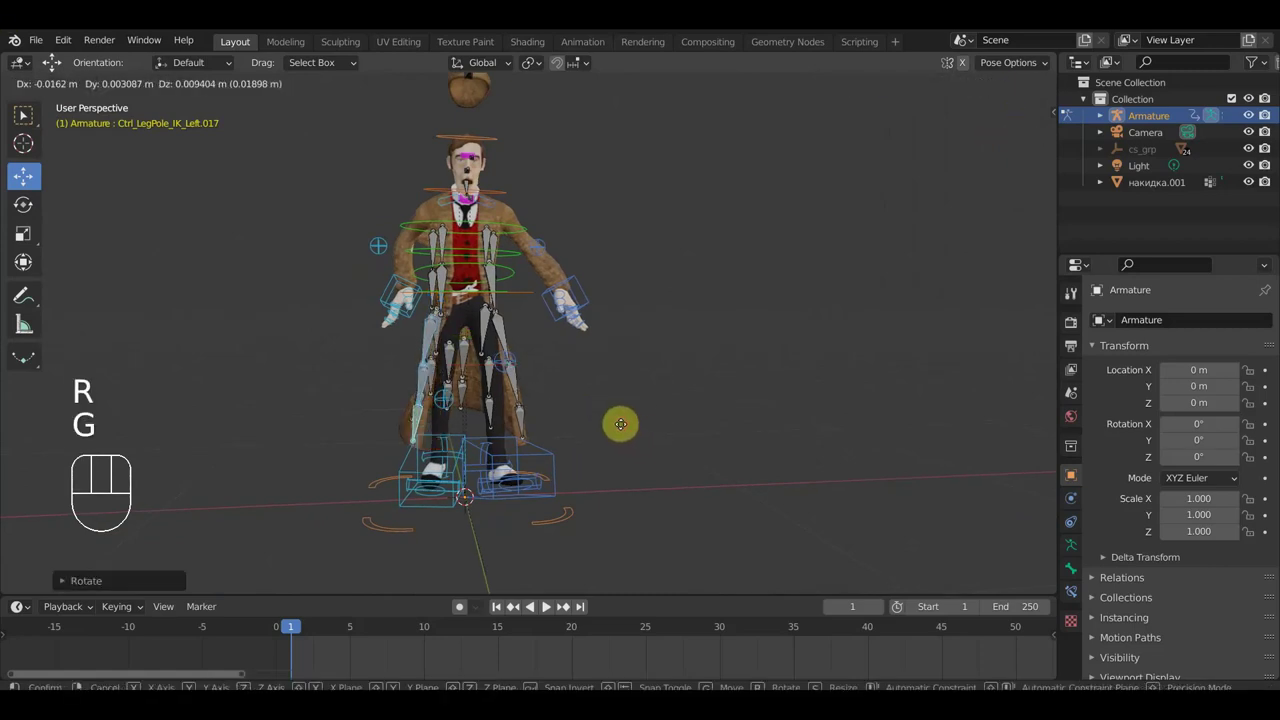
drag(447, 280, 670, 370)
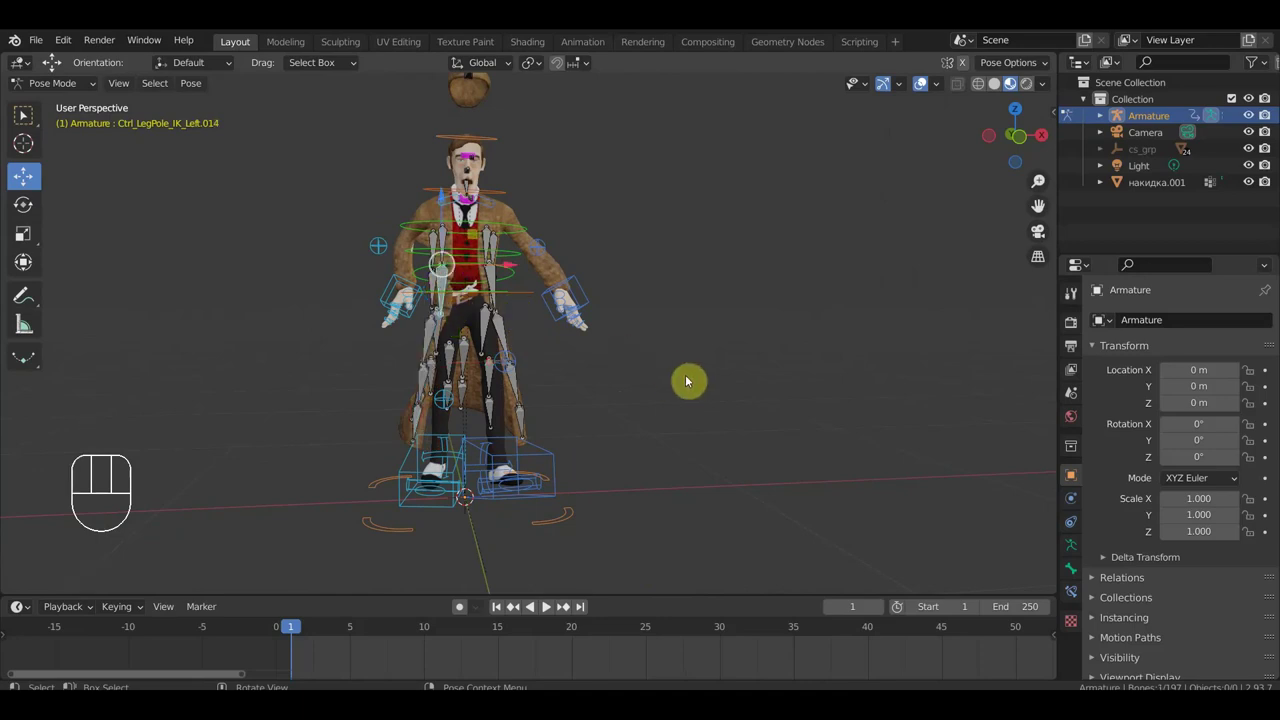
key(r)
Shift the chest coat bones slightly so the coat front follows the body.
click(669, 399)
key(g)
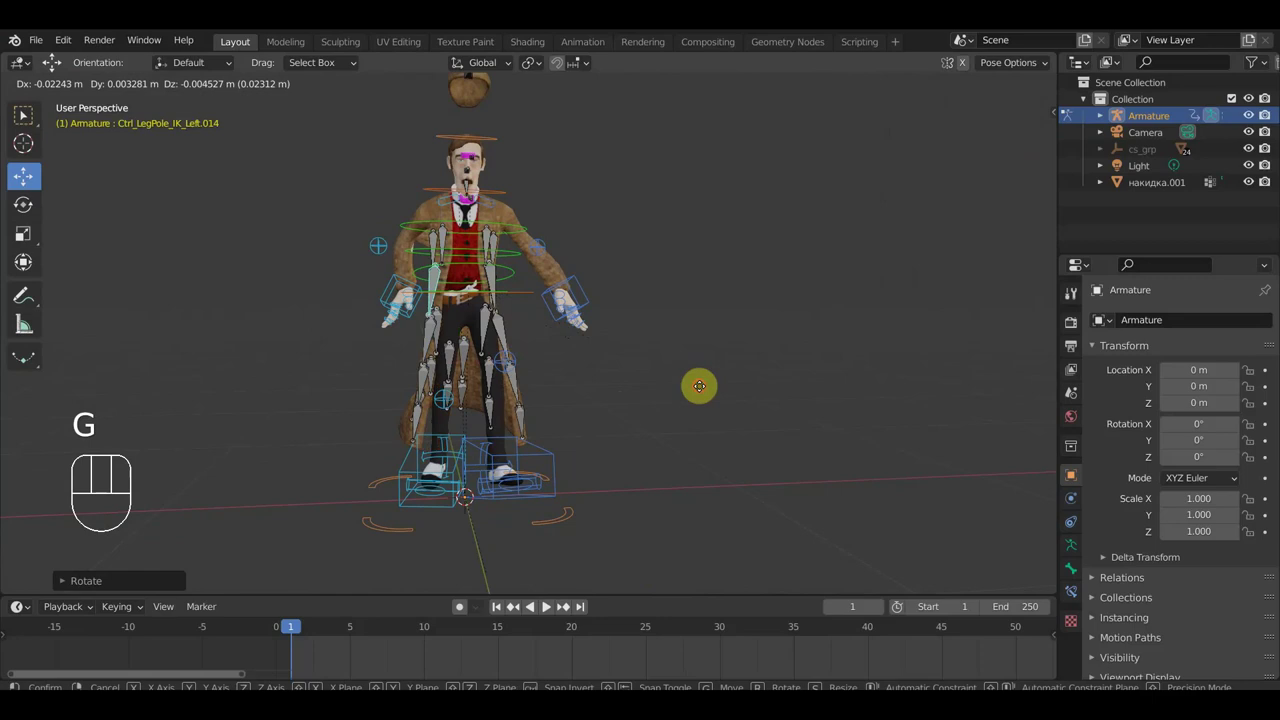
drag(499, 280, 587, 342)
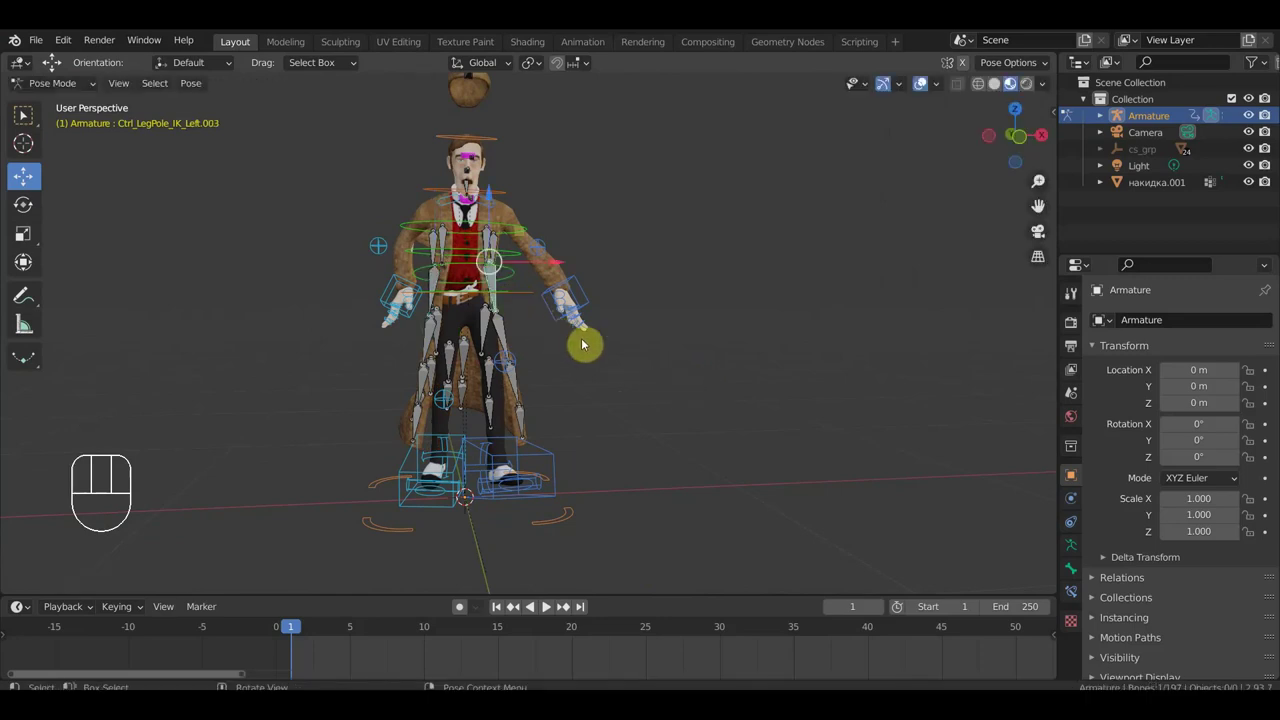
key(g)
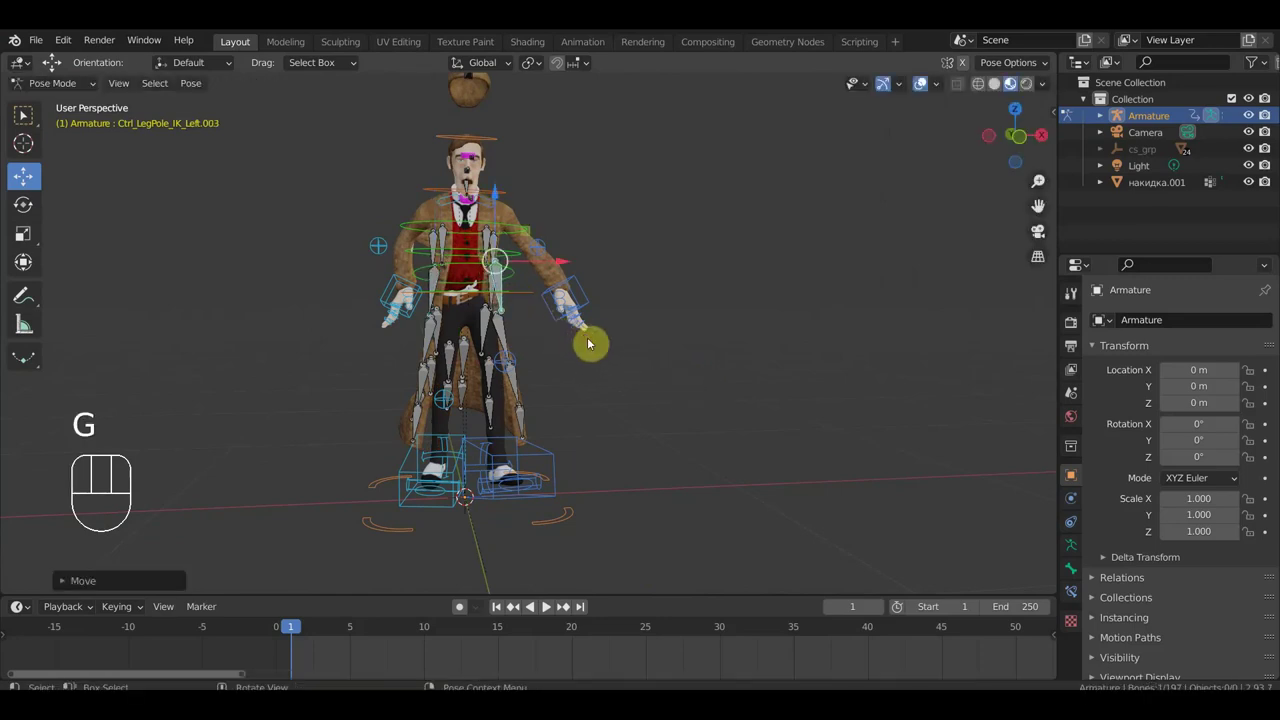
click(503, 330)
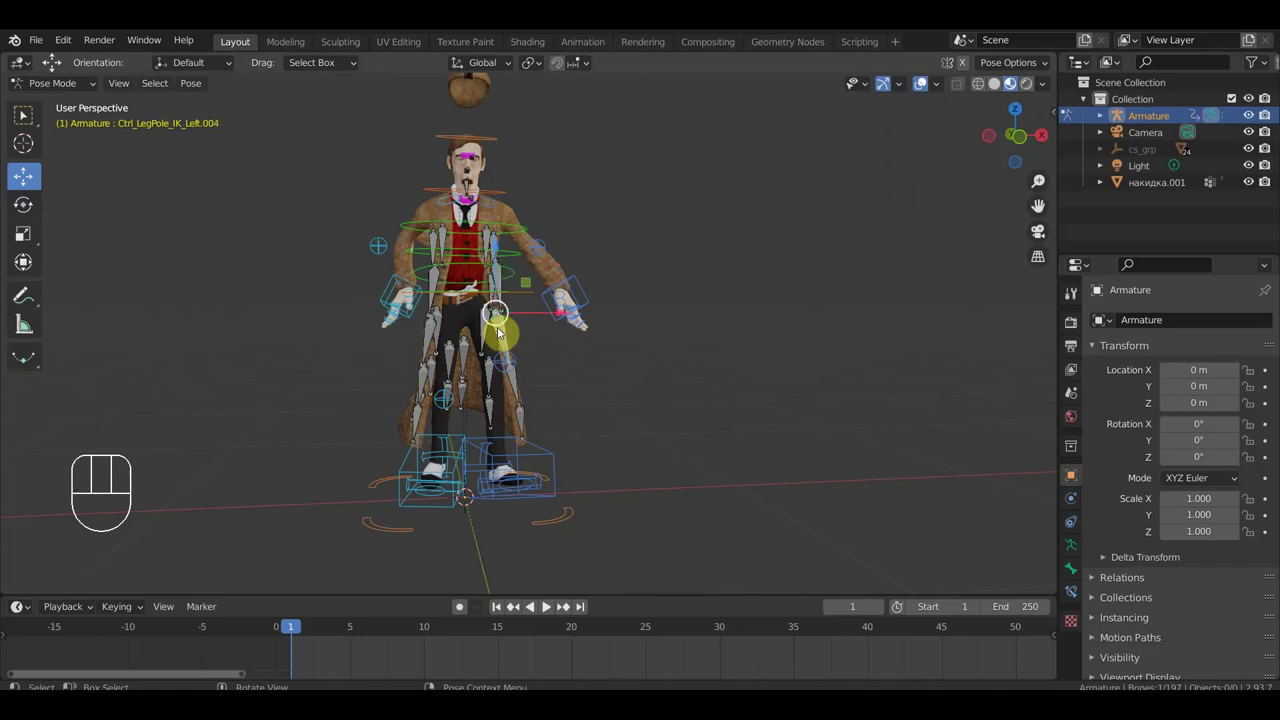
key(g)
click(517, 378)
key(g)
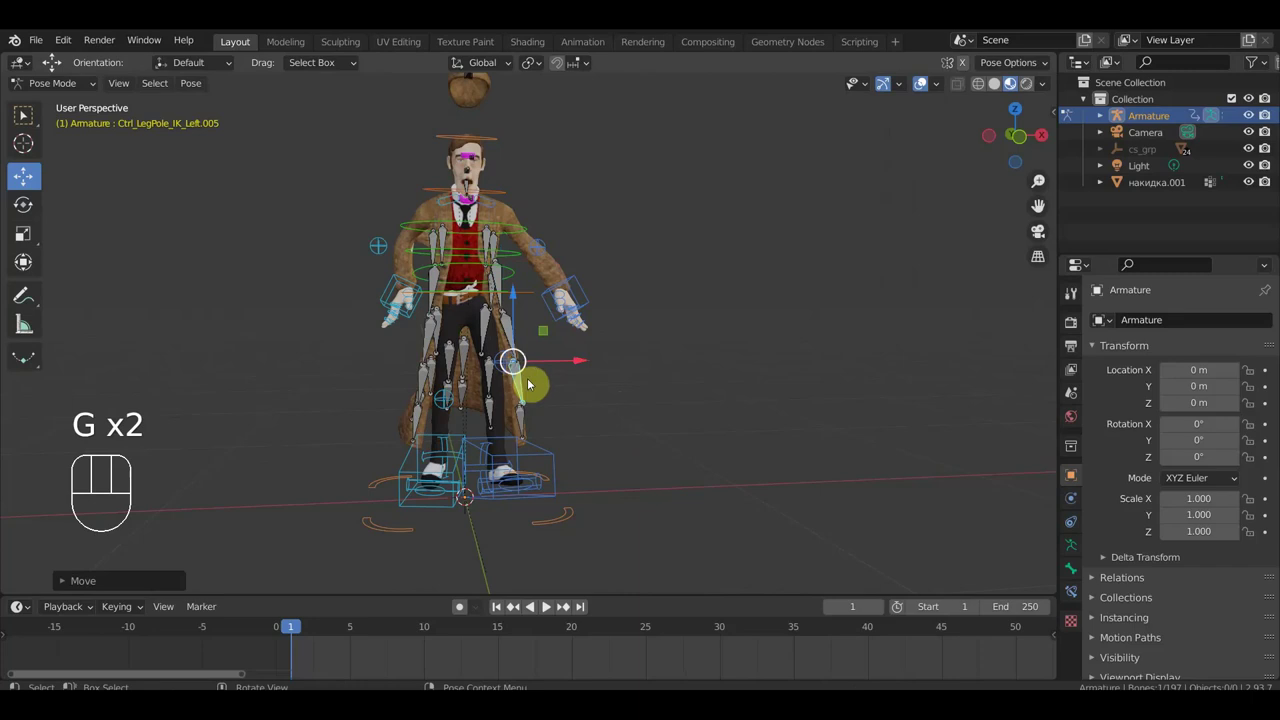
Move and rotate Ctrl_Hand_IK_Left so the left arm swings in near the coat's front.
key(r)
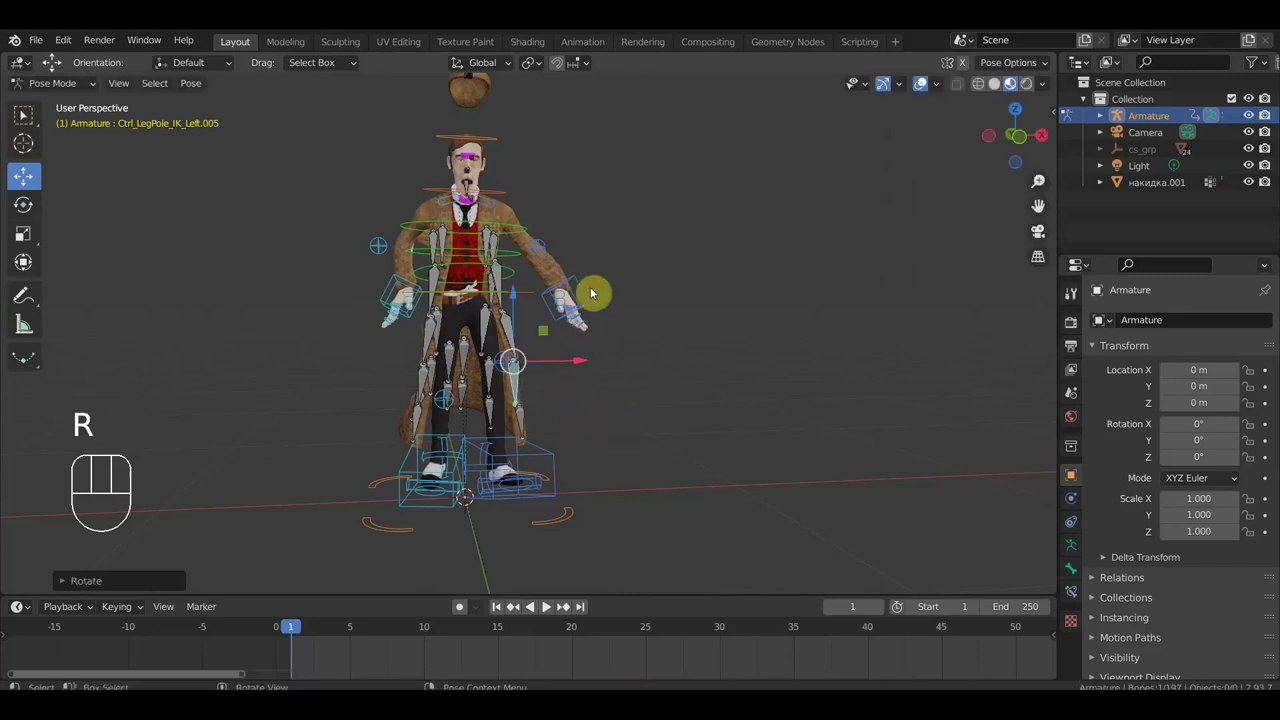
key(g)
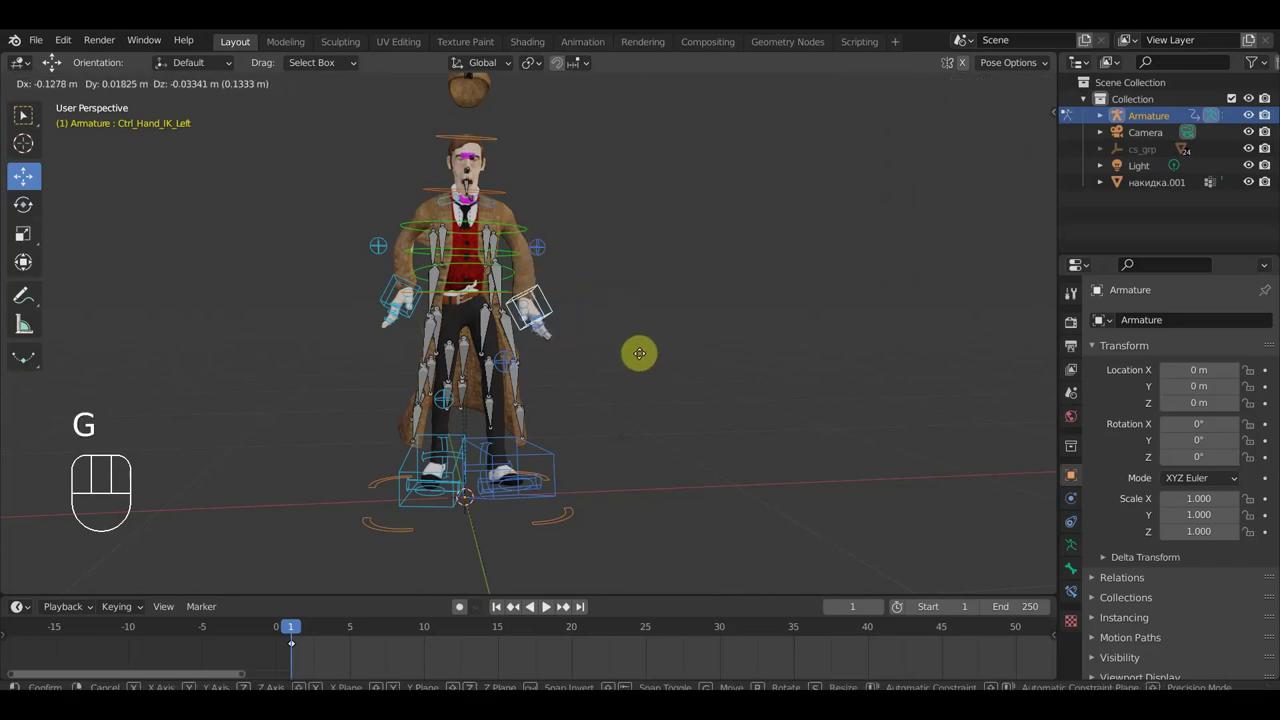
key(r)
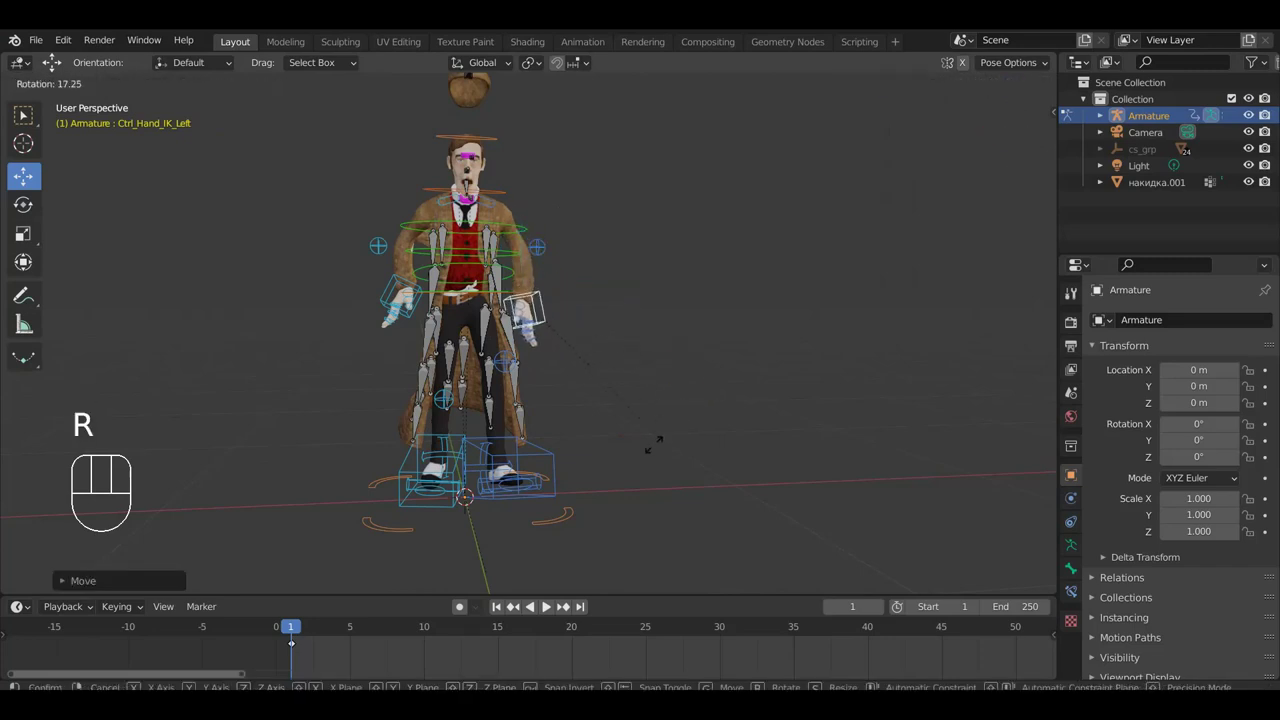
key(g)
drag(657, 444, 445, 451)
key(g)
key(r)
click(520, 443)
key(g)
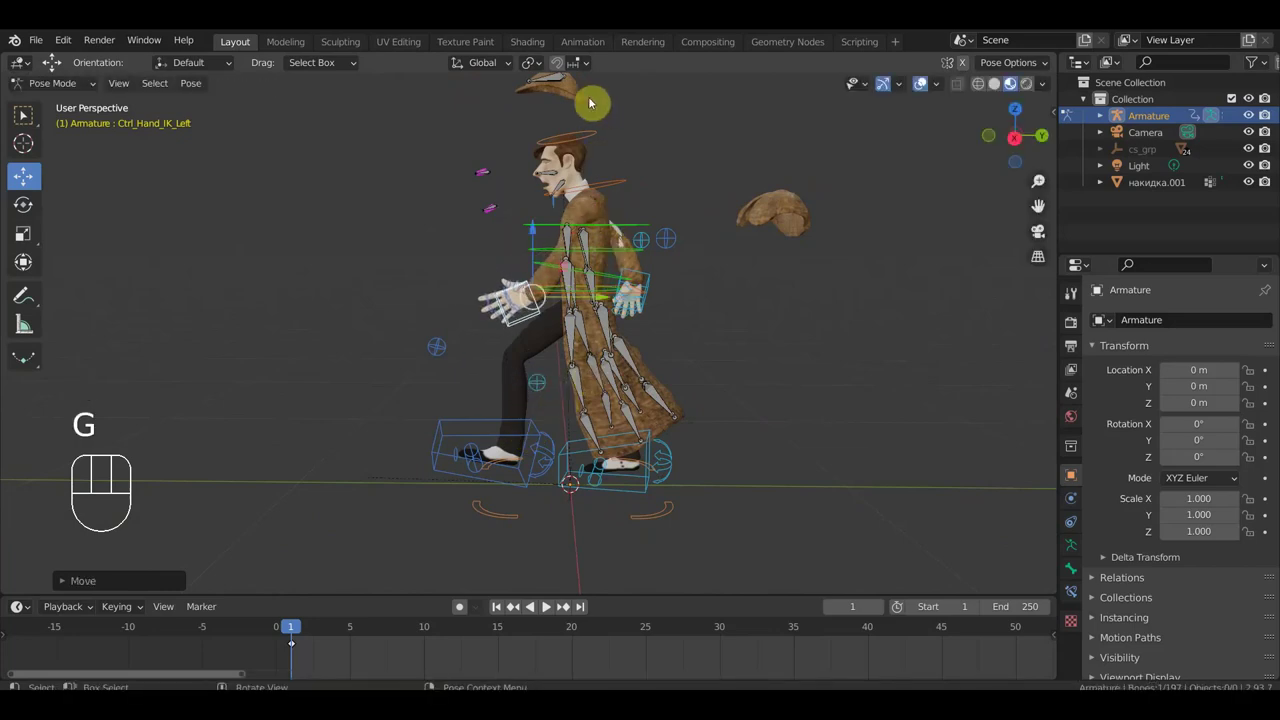
drag(555, 79, 579, 164)
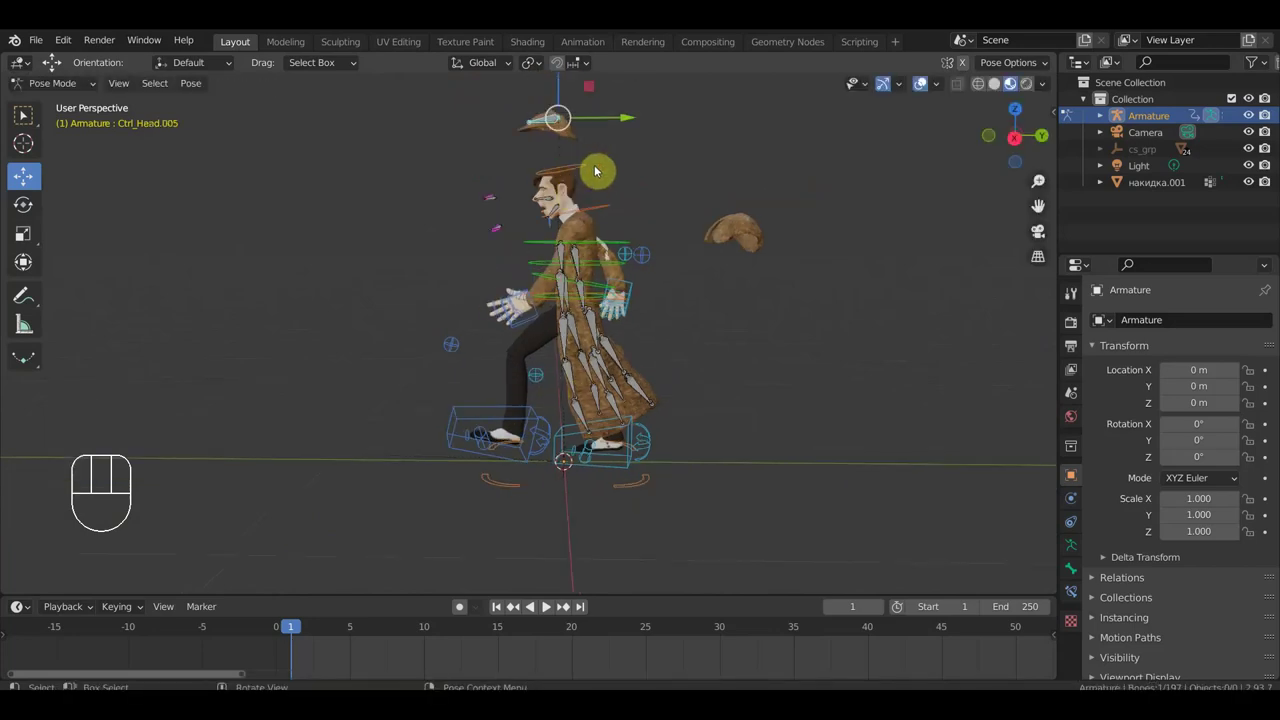
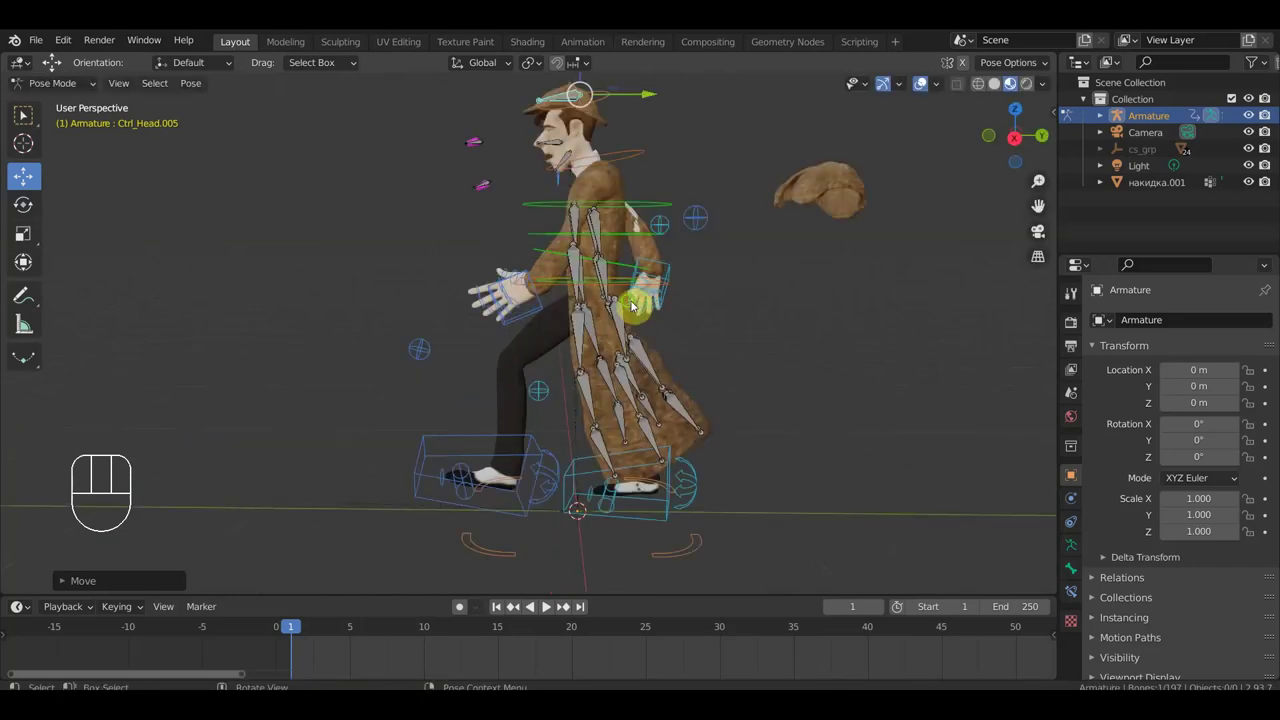
drag(634, 304, 857, 311)
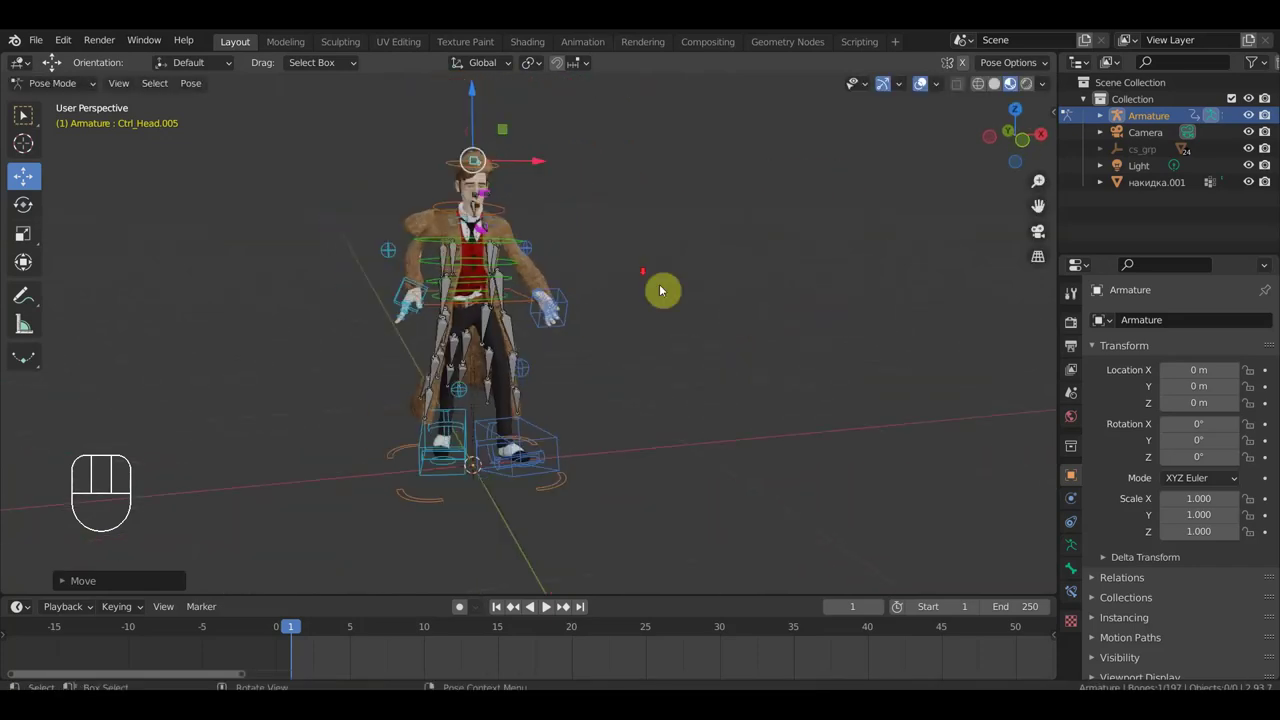
drag(473, 95, 475, 103)
drag(547, 171, 539, 166)
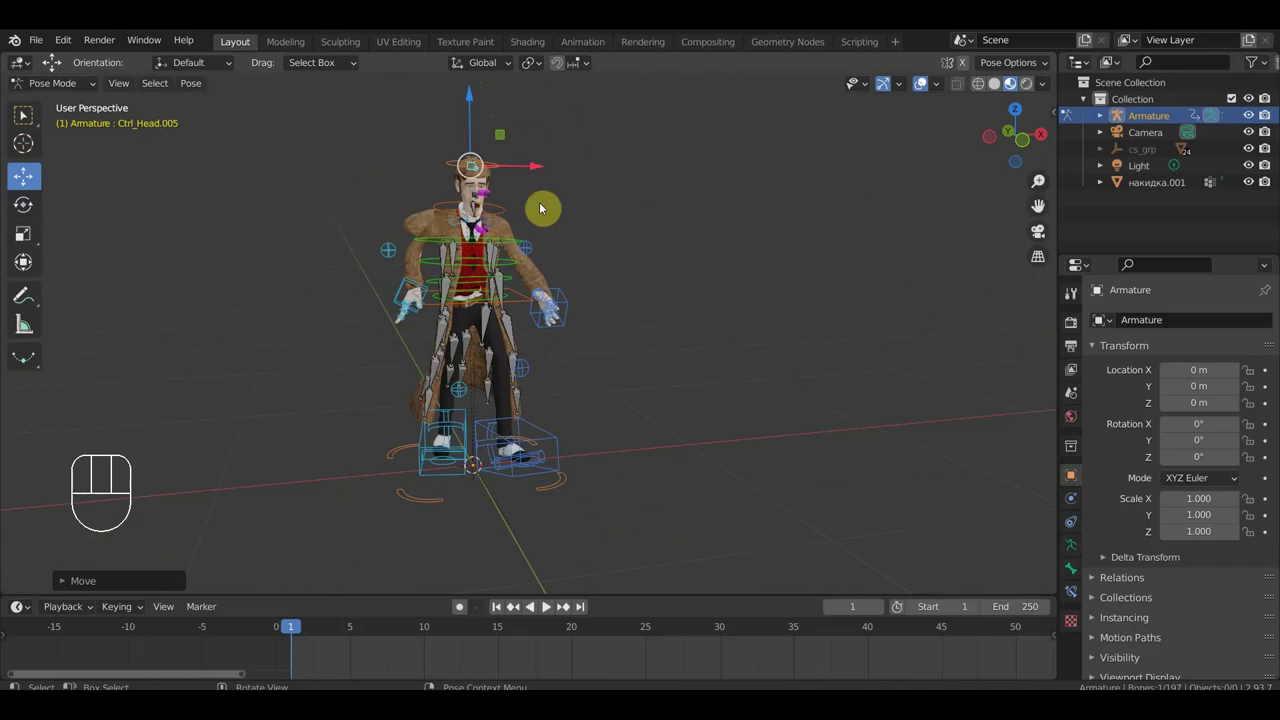
drag(535, 282, 347, 263)
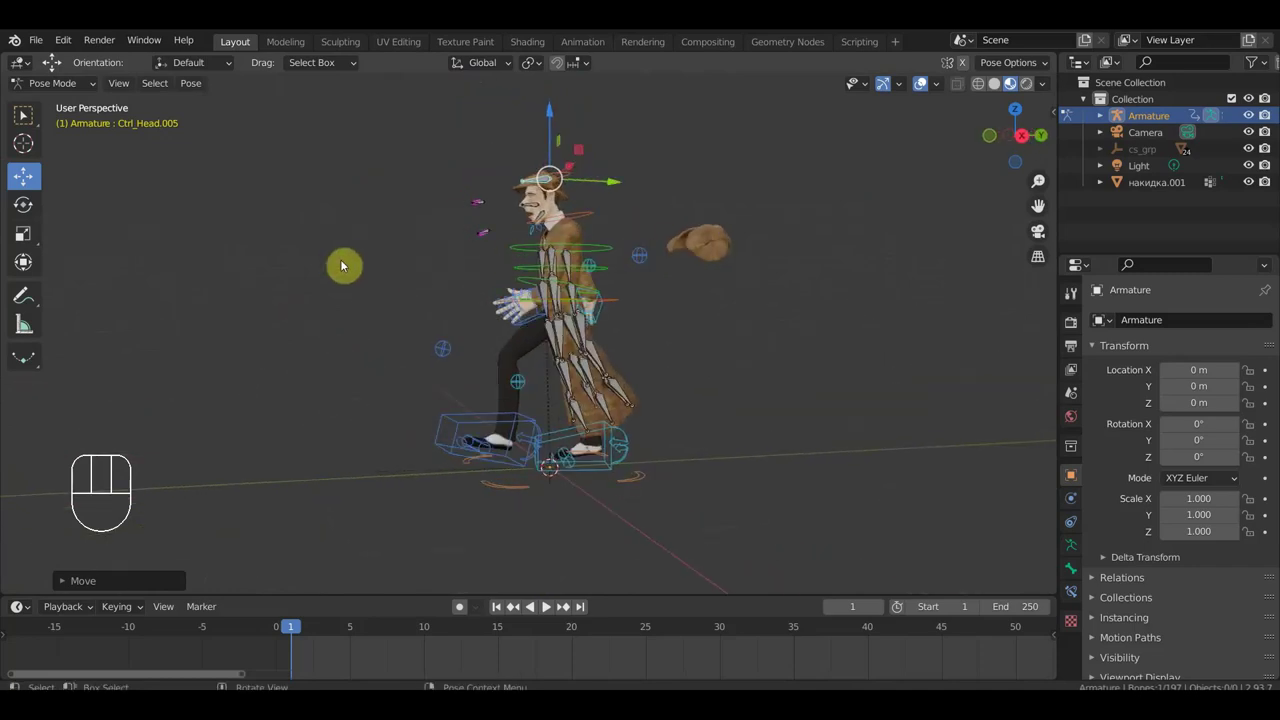
click(924, 86)
drag(749, 327, 929, 337)
drag(481, 276, 424, 279)
drag(541, 395, 601, 404)
drag(507, 243, 528, 360)
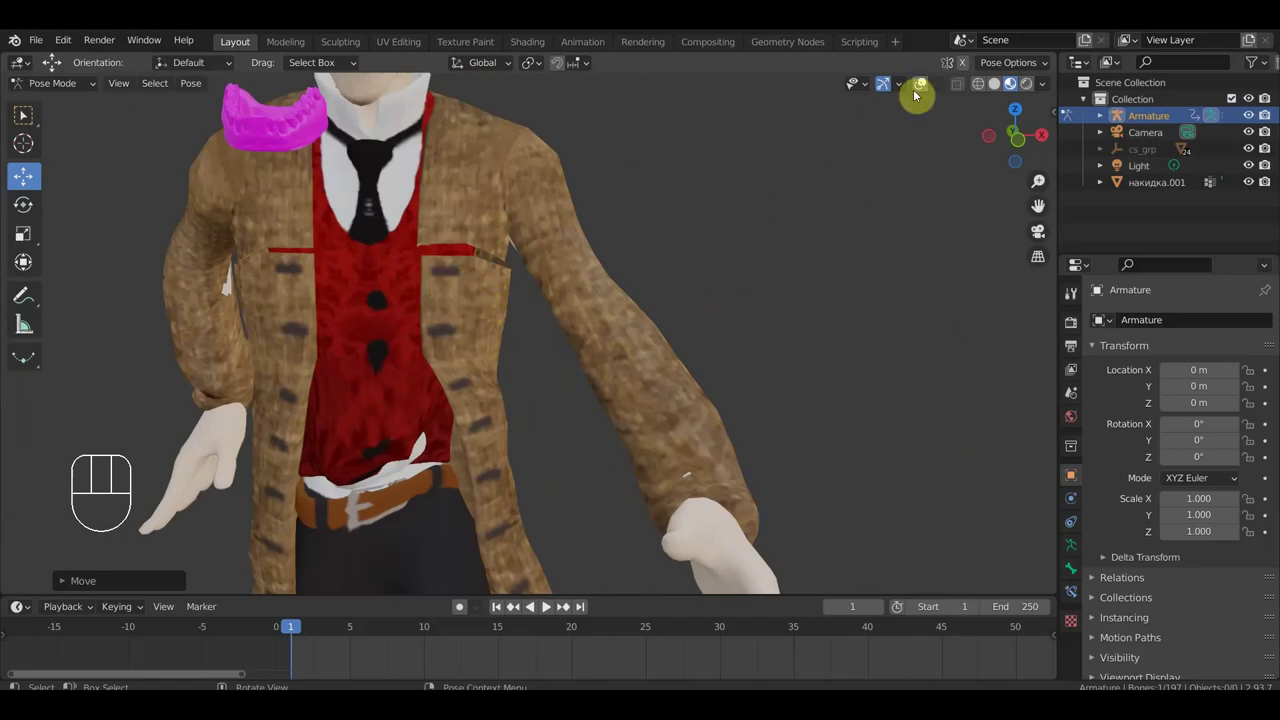
Nudge two coat chest bones slightly with G so the coat sits on the torso.
click(921, 86)
drag(490, 312, 424, 320)
click(511, 296)
key(g)
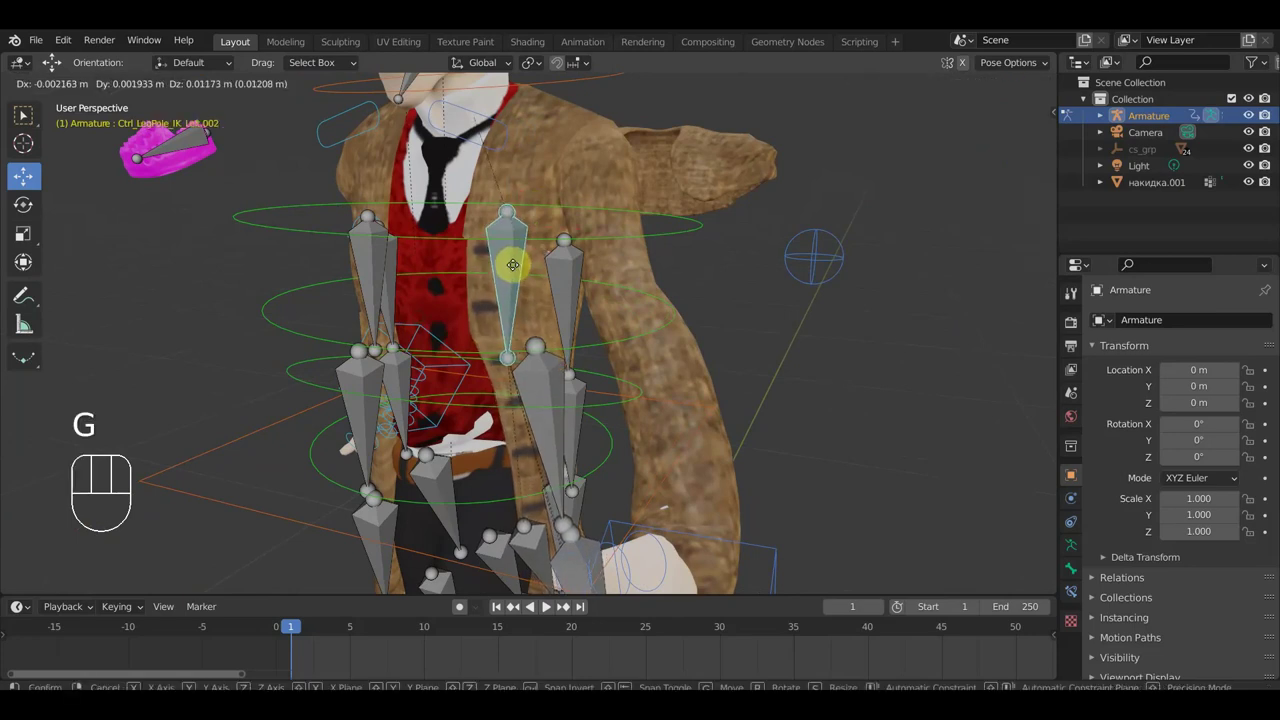
drag(428, 268, 502, 264)
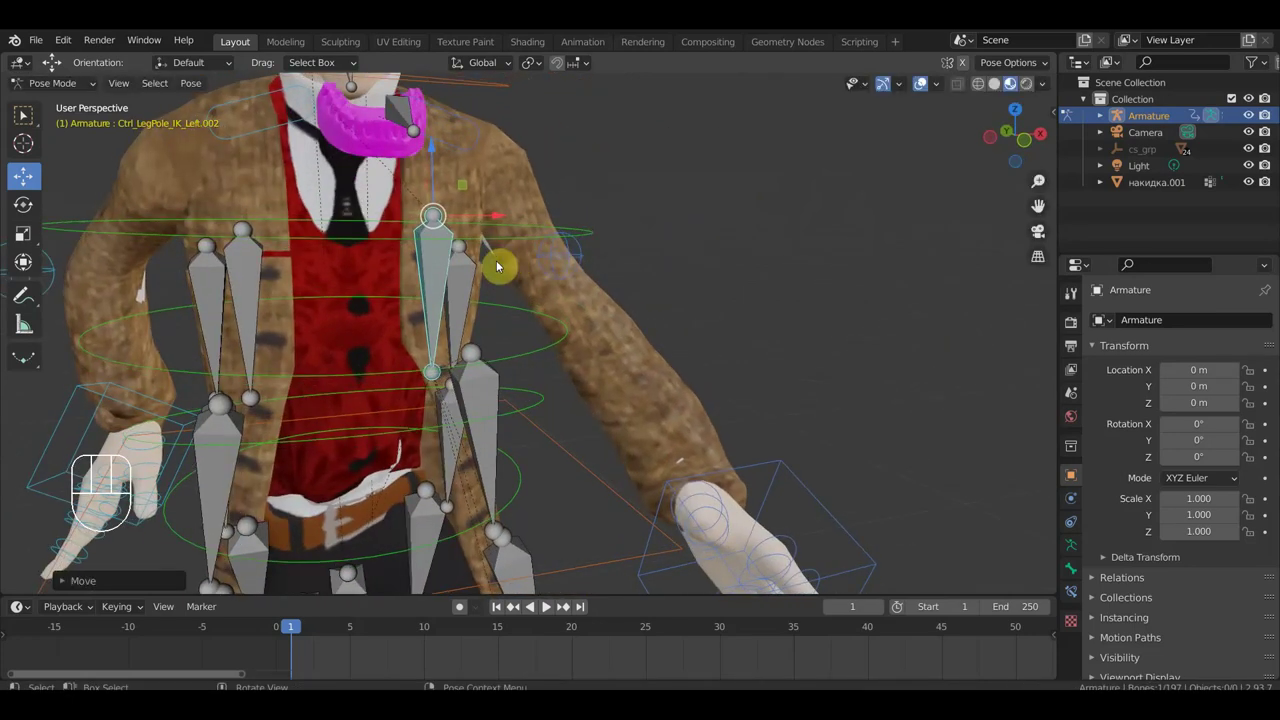
click(253, 290)
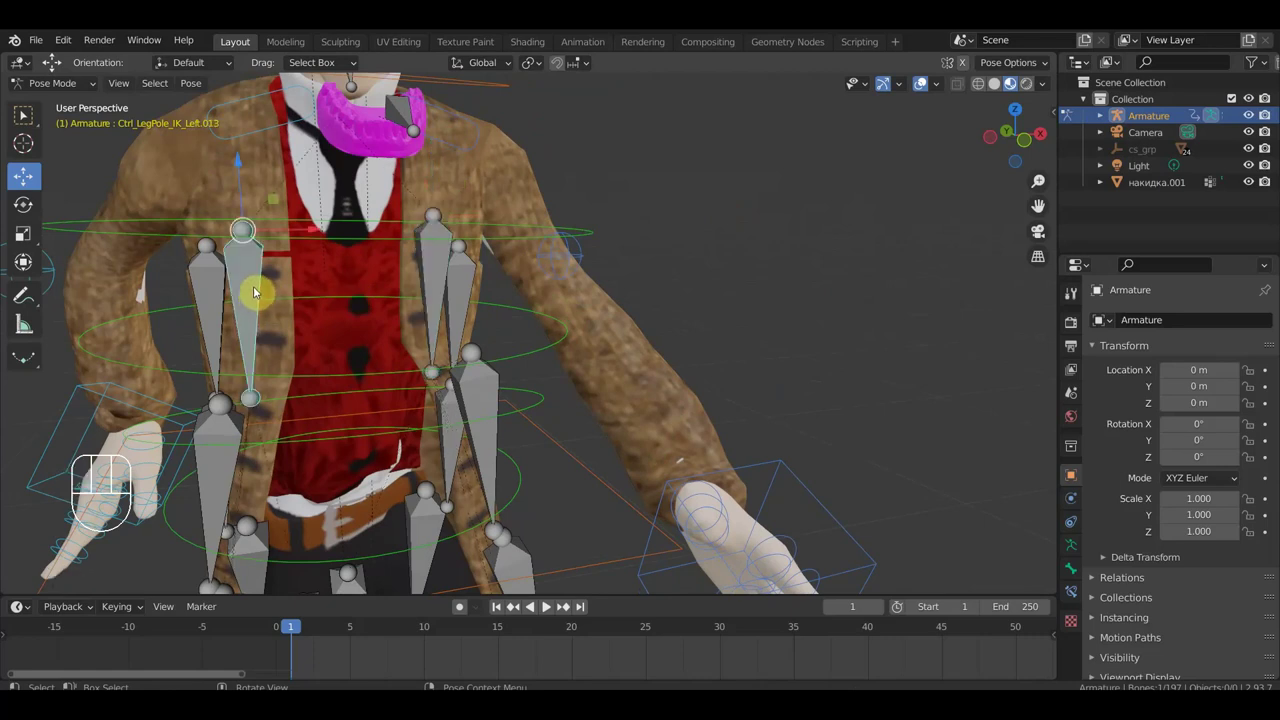
key(g)
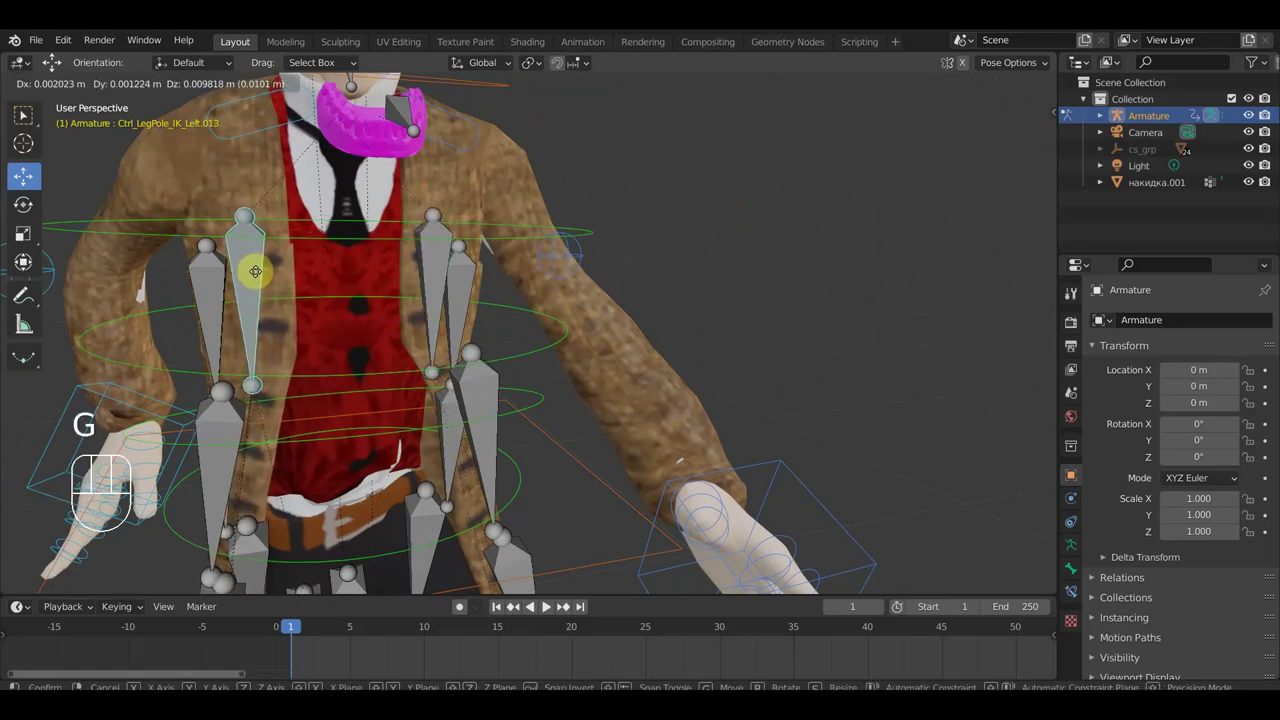
click(257, 275)
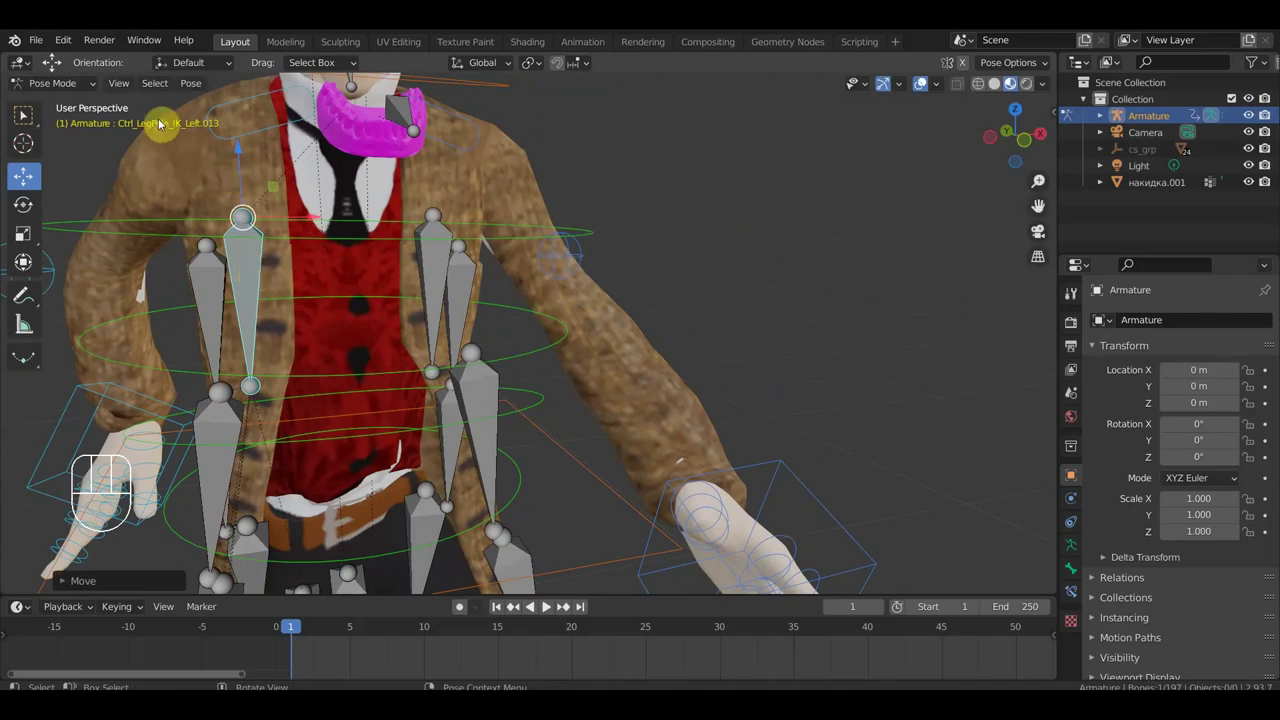
Inspect the coat from behind and make another small bone adjustment.
drag(275, 248, 209, 247)
drag(634, 254, 294, 229)
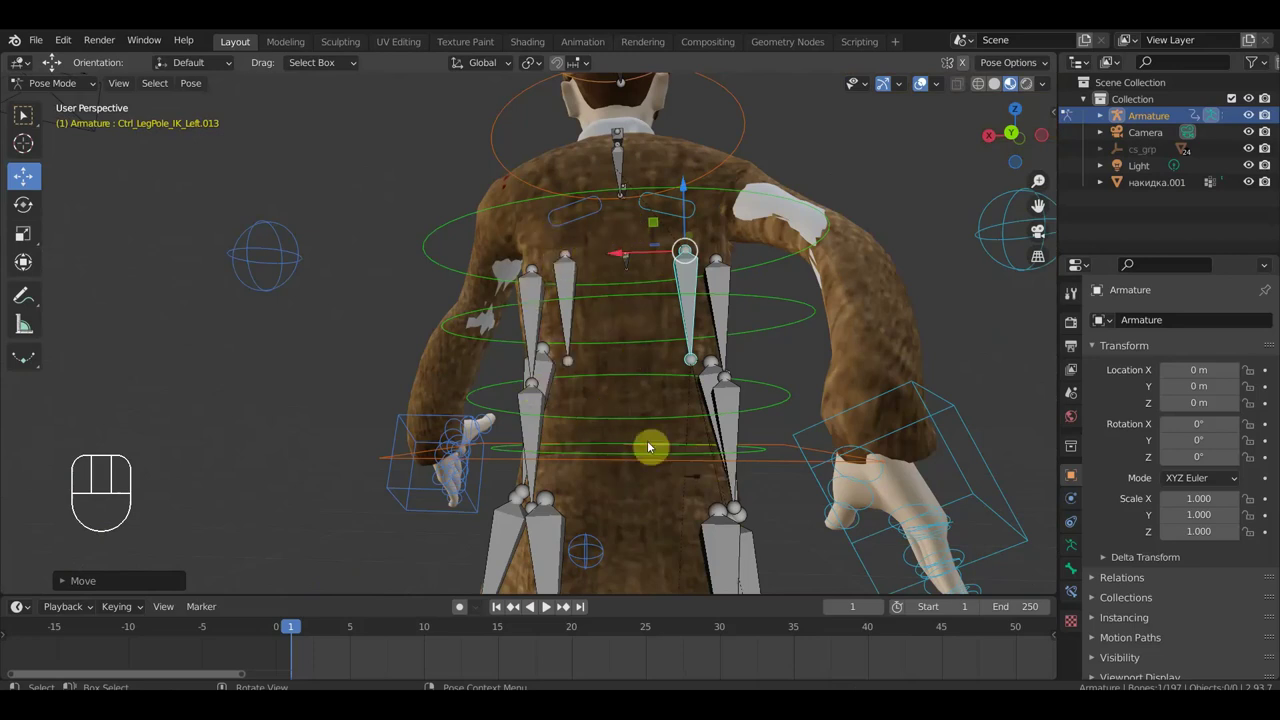
drag(633, 438, 737, 424)
drag(668, 464, 524, 440)
drag(582, 442, 760, 468)
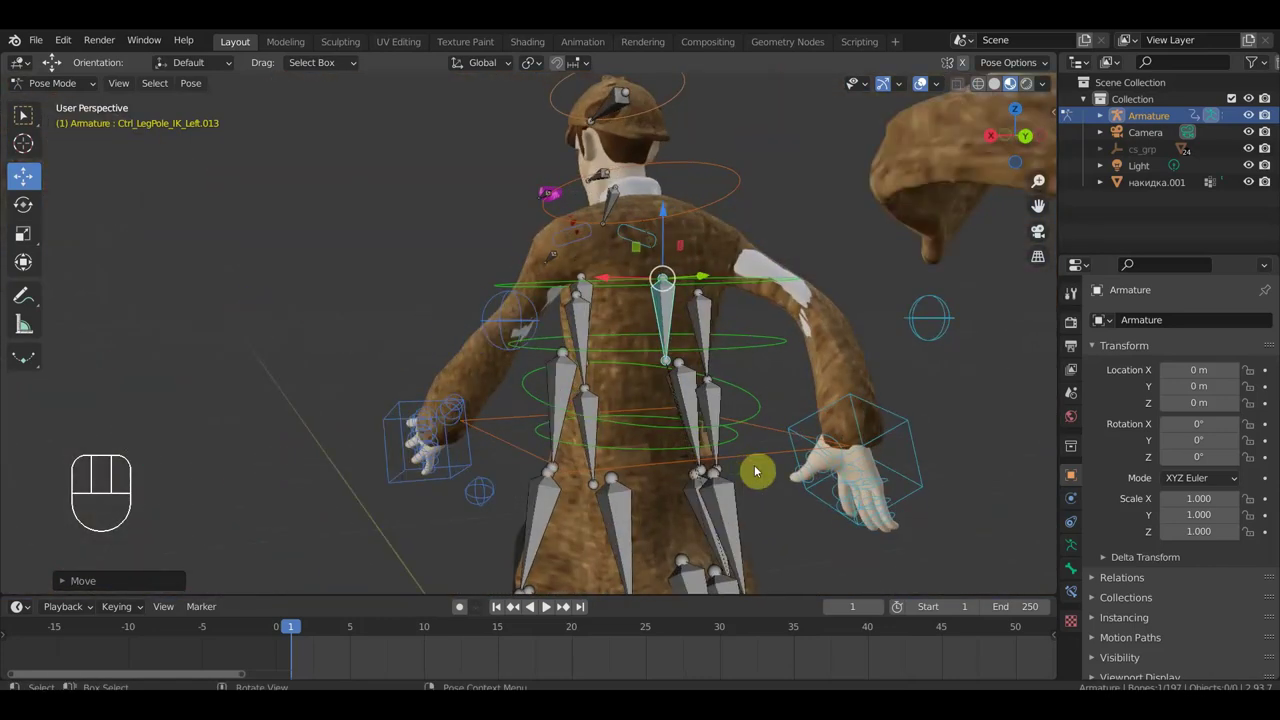
drag(899, 425, 914, 433)
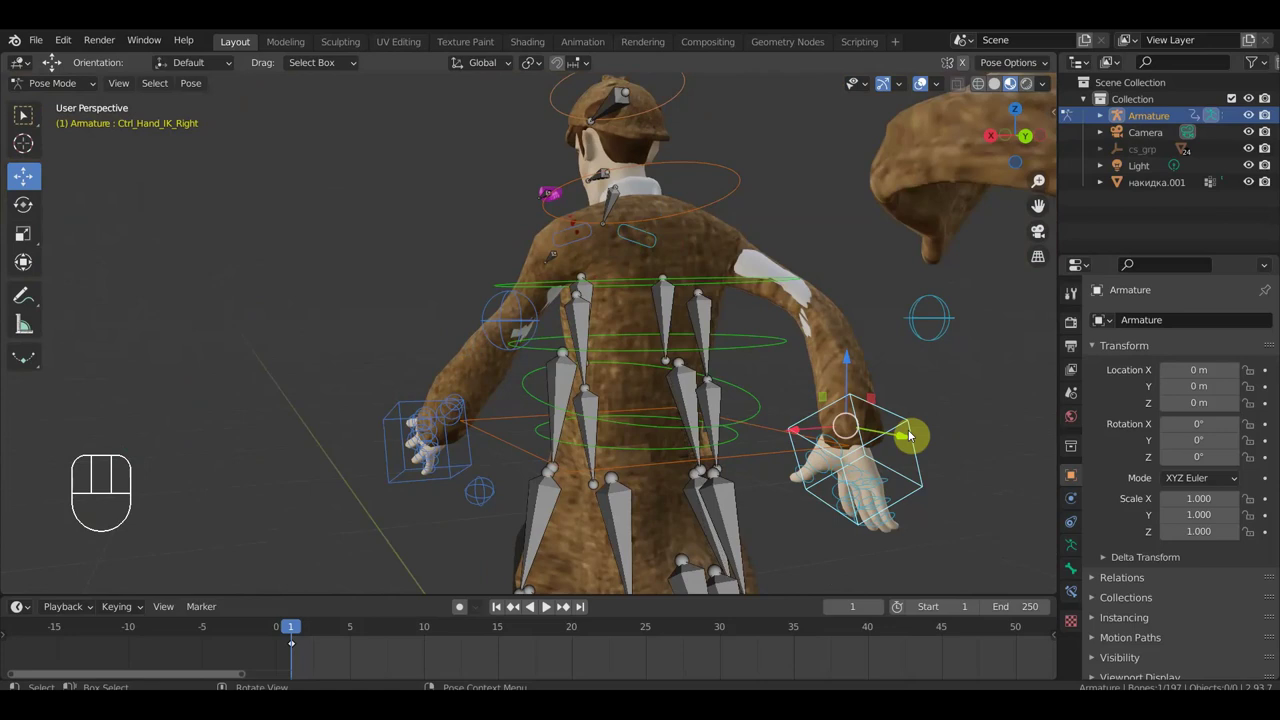
key(g)
drag(904, 414, 659, 428)
Return to Object Mode and select the coat mesh накидка, showing its Armature modifier.
click(419, 251)
drag(97, 88, 263, 205)
drag(388, 242, 413, 249)
drag(530, 270, 563, 282)
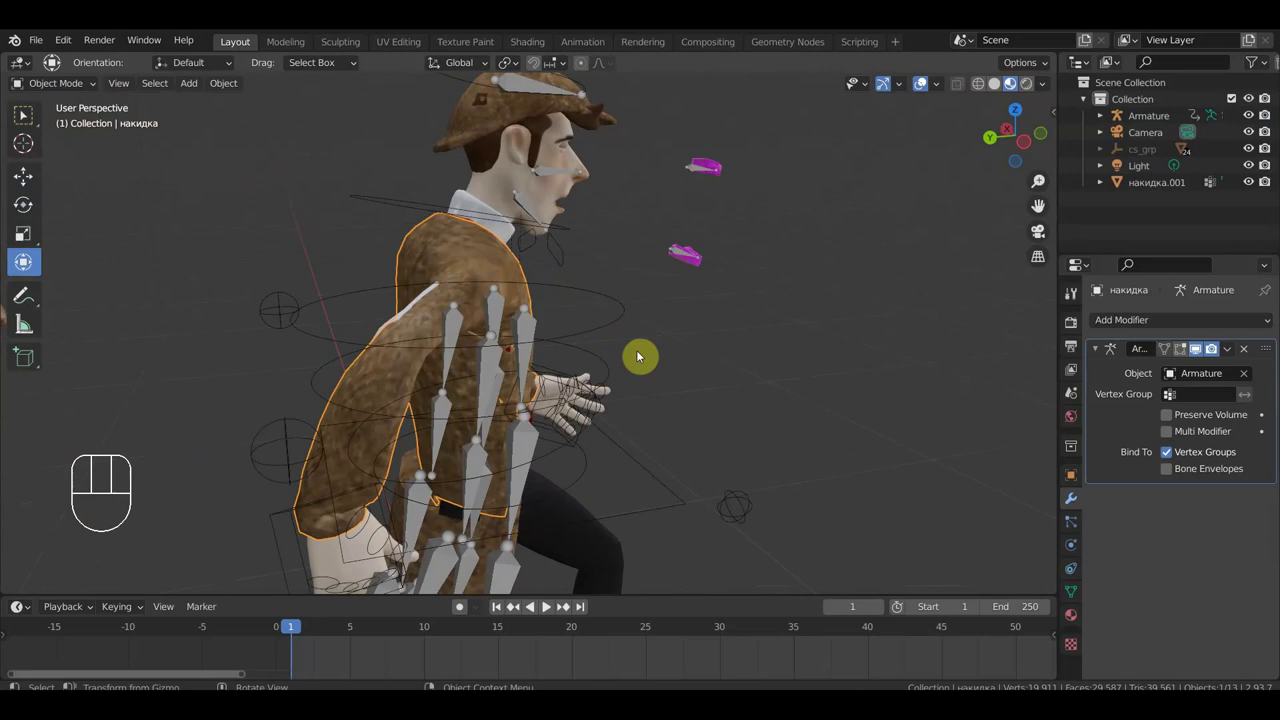
Pull the coat's shoulder surface into shape with the Grab sculpt brush, then leave sculpting.
click(27, 176)
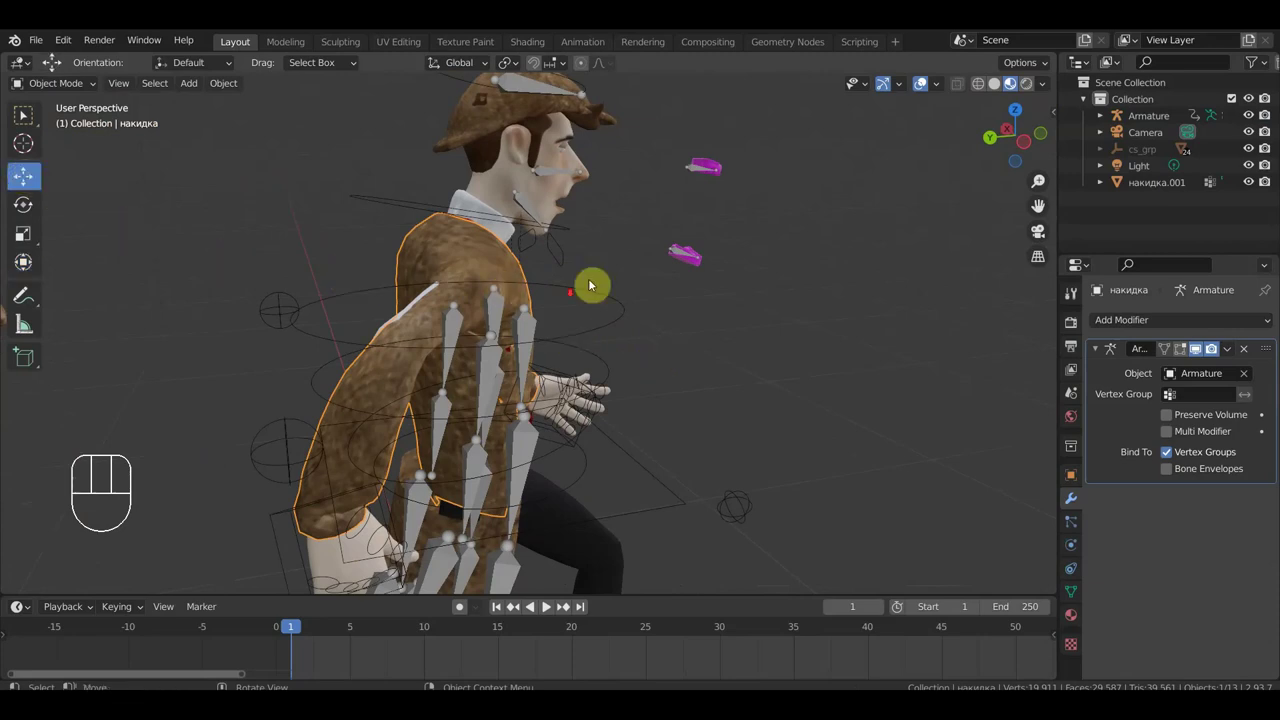
drag(547, 302, 486, 265)
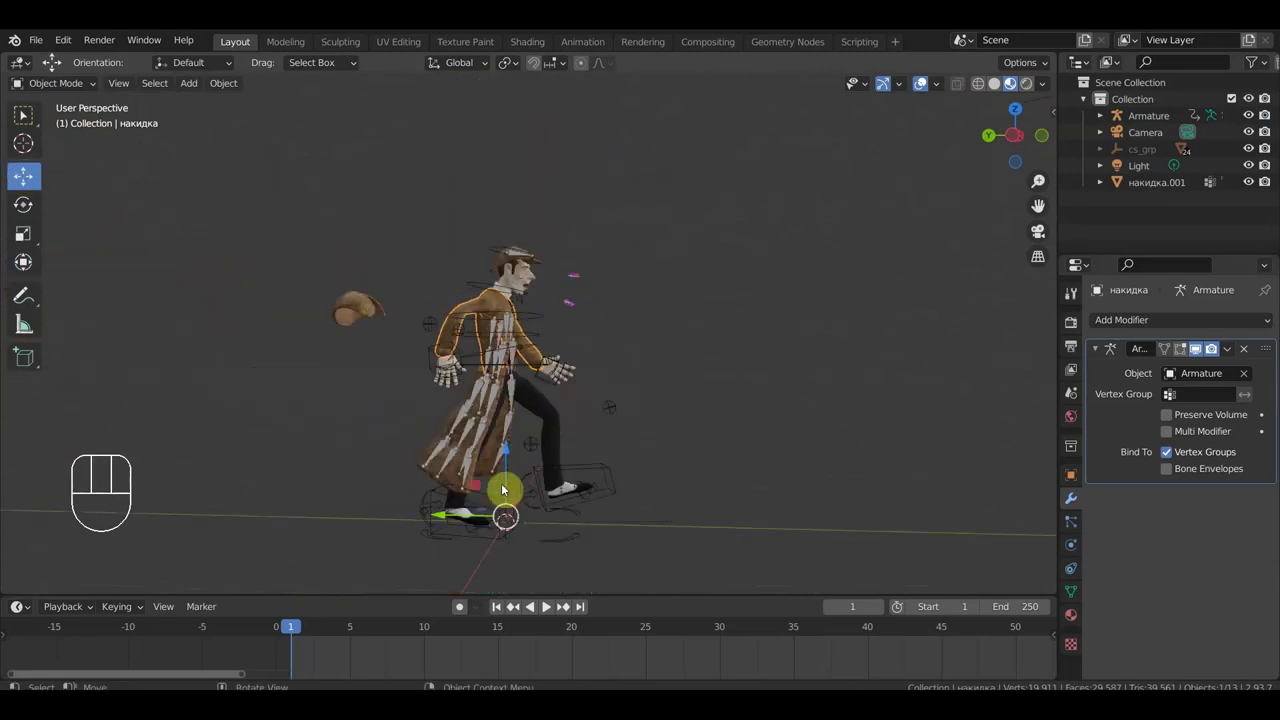
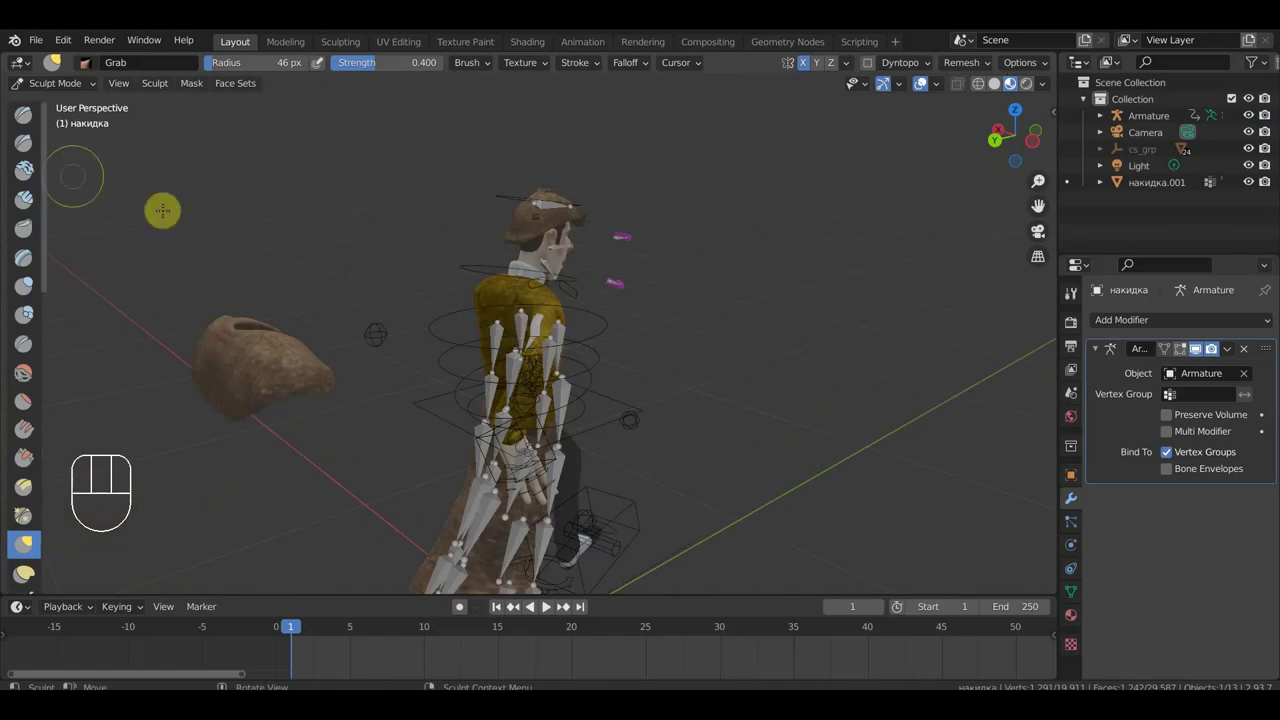
drag(63, 84, 63, 104)
click(551, 304)
click(555, 315)
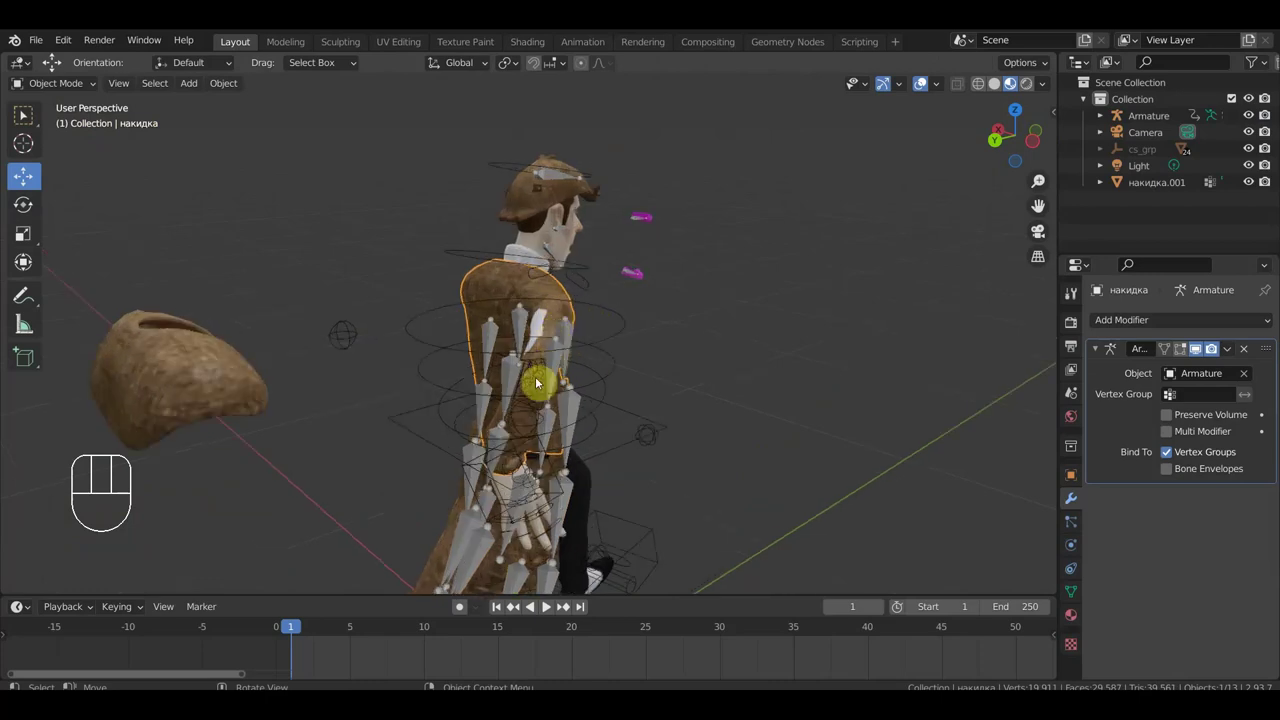
Make the body mesh холмс2_2 the active object for sculpting.
drag(583, 370, 592, 376)
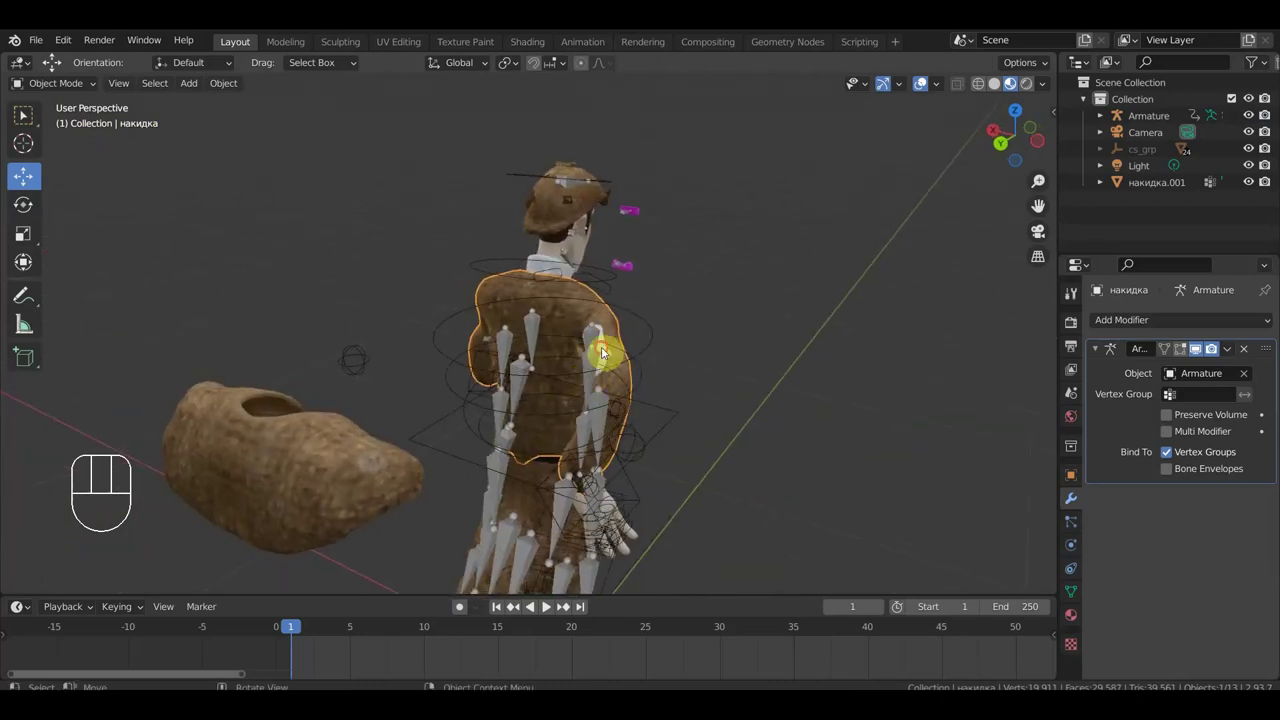
click(607, 350)
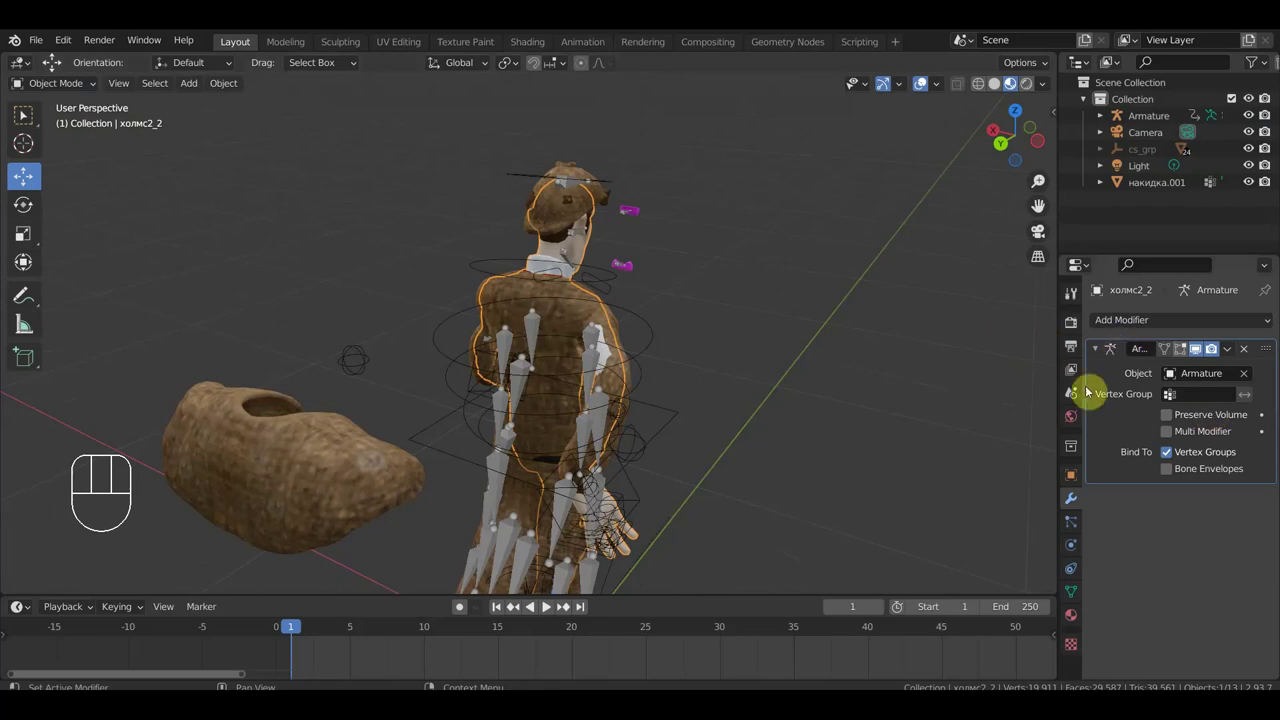
drag(681, 417, 663, 404)
drag(649, 388, 633, 377)
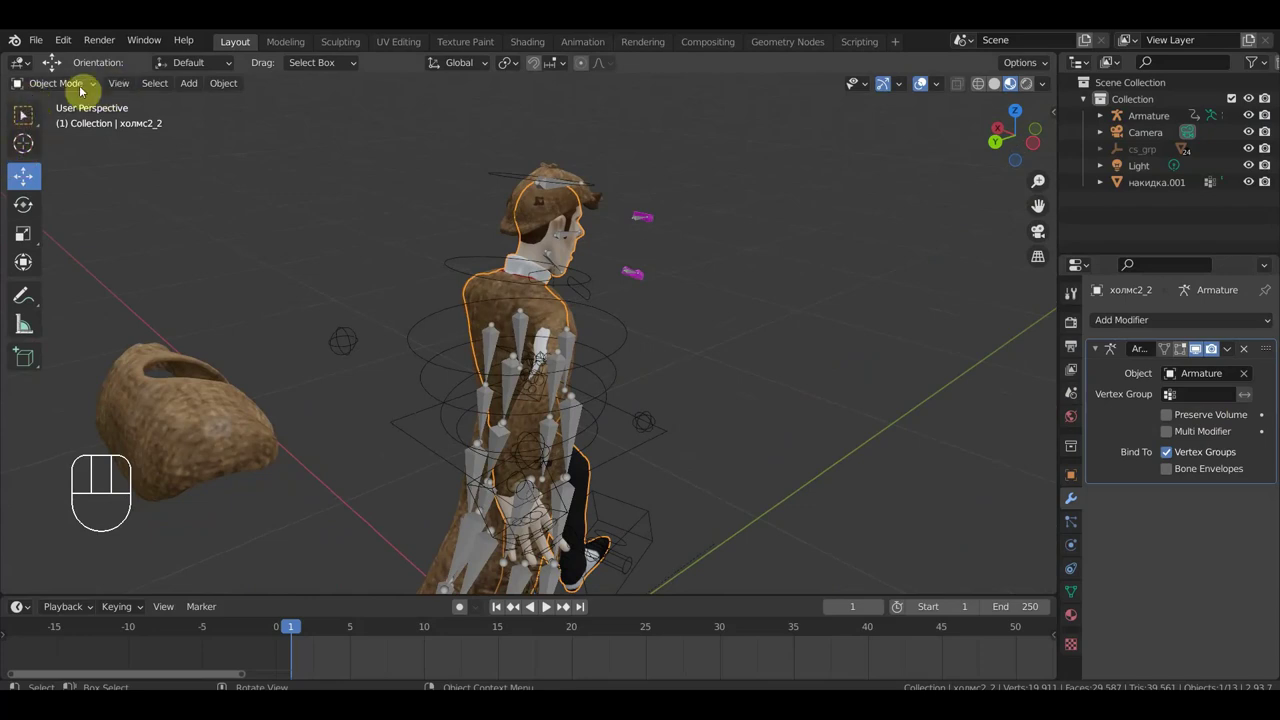
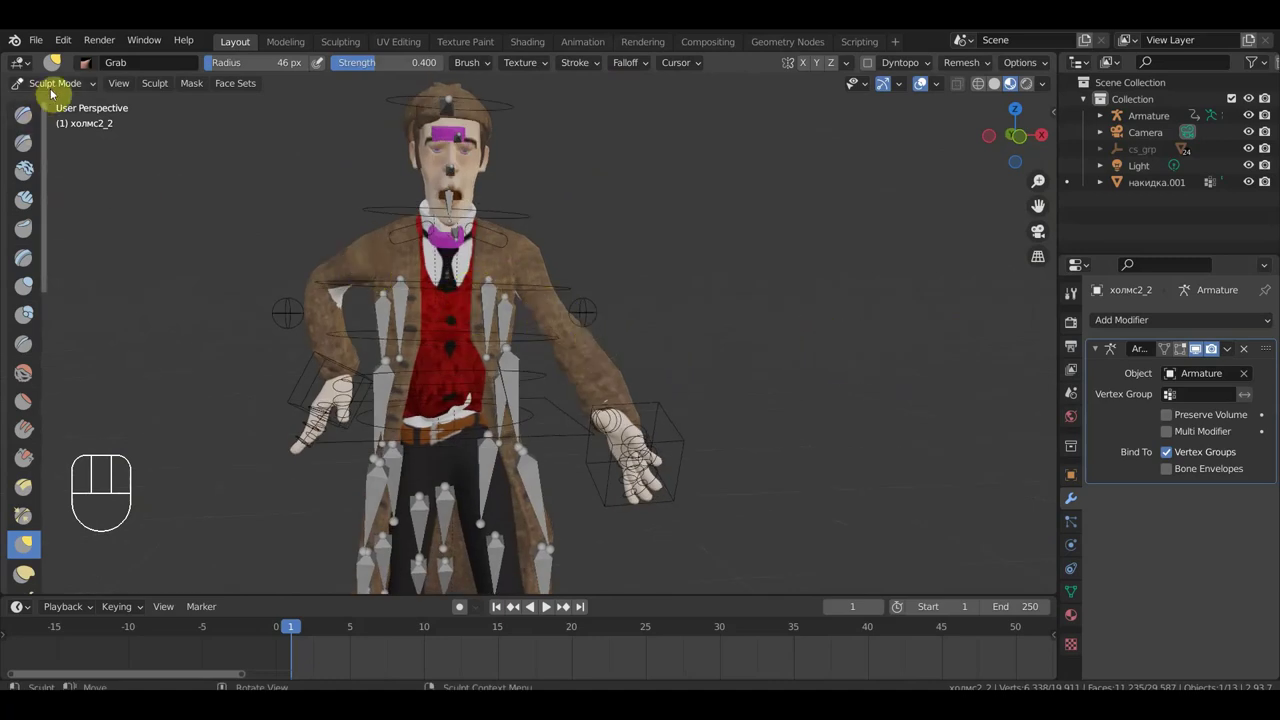
Scale the накидка coat slightly larger and shift it to sit snugly over the body.
drag(57, 89, 356, 282)
click(384, 264)
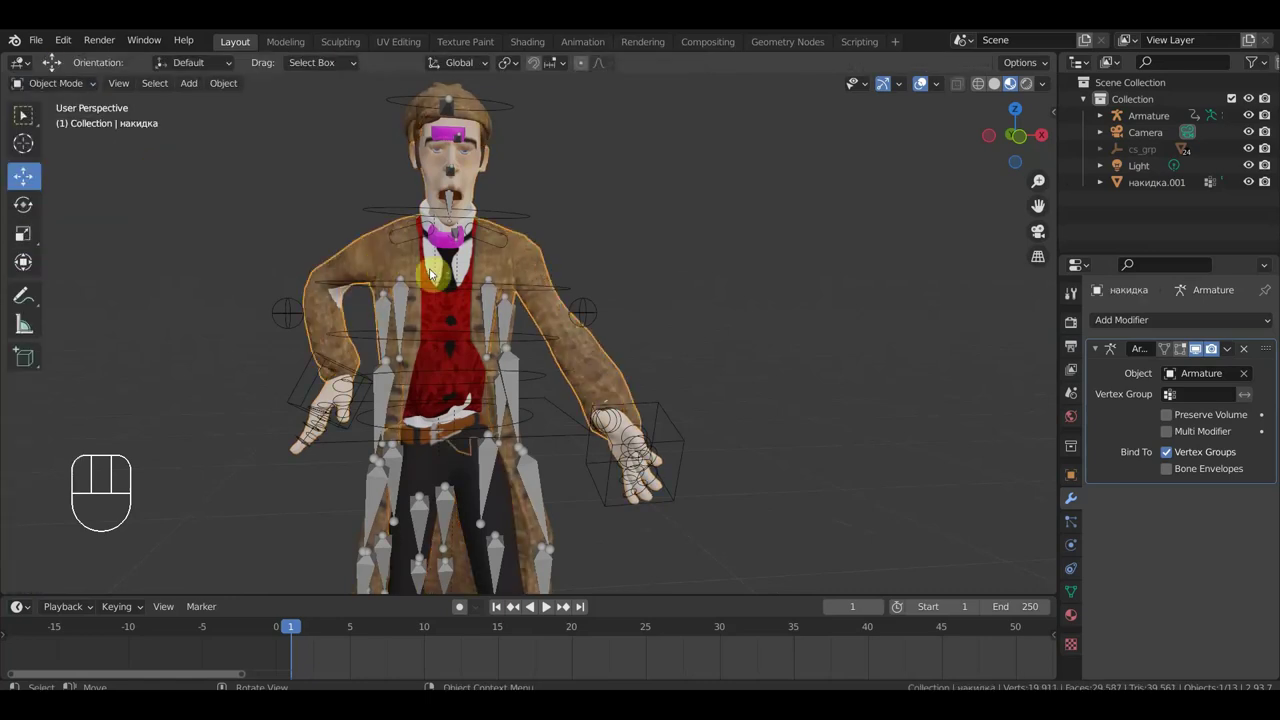
key(s)
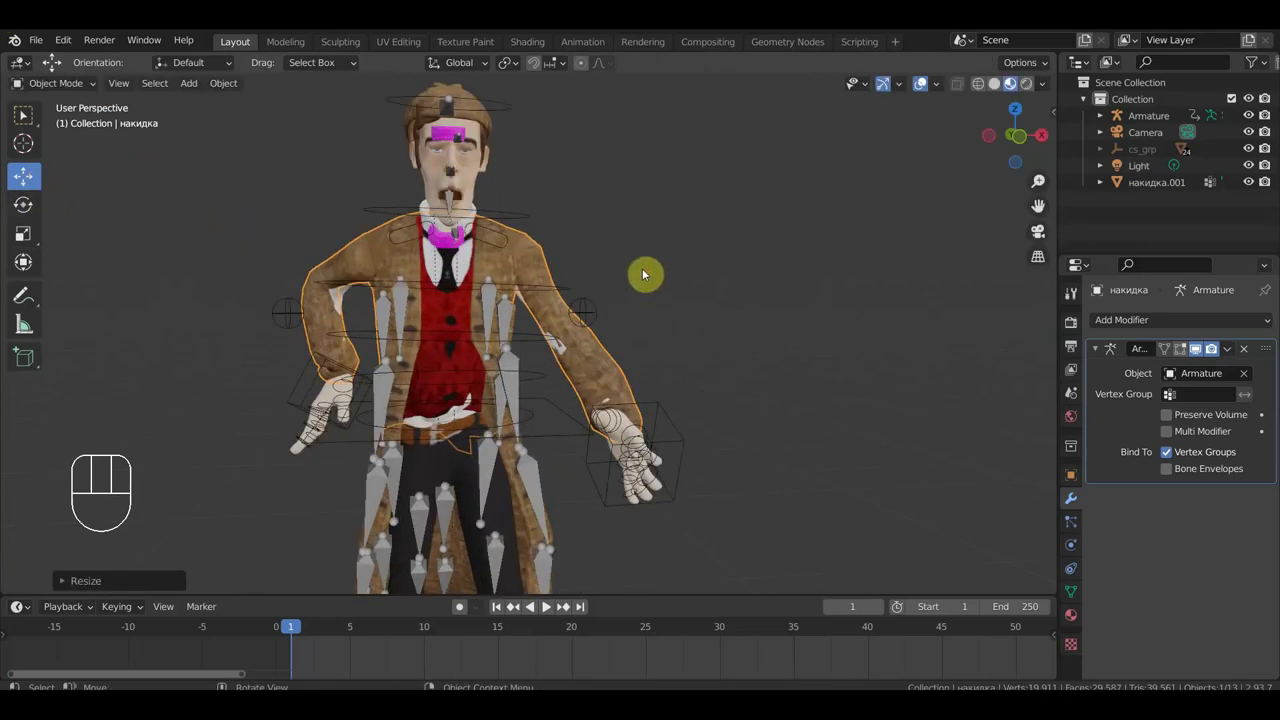
key(g)
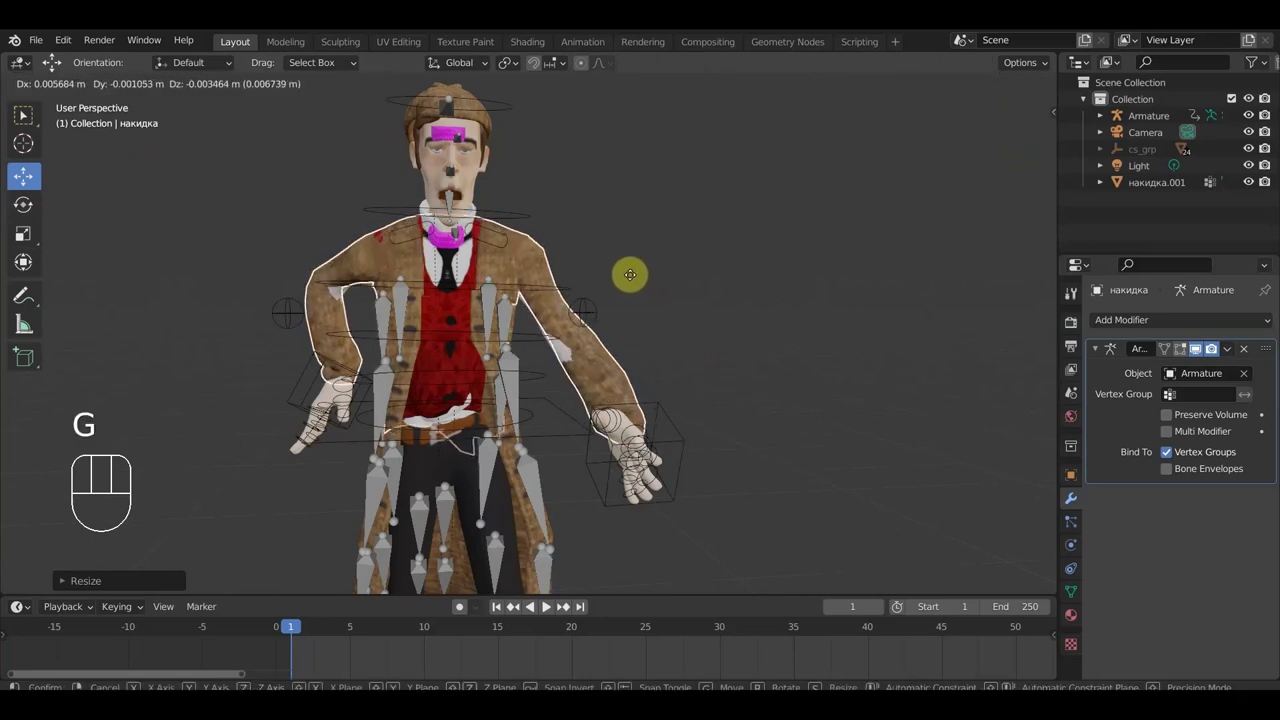
click(633, 276)
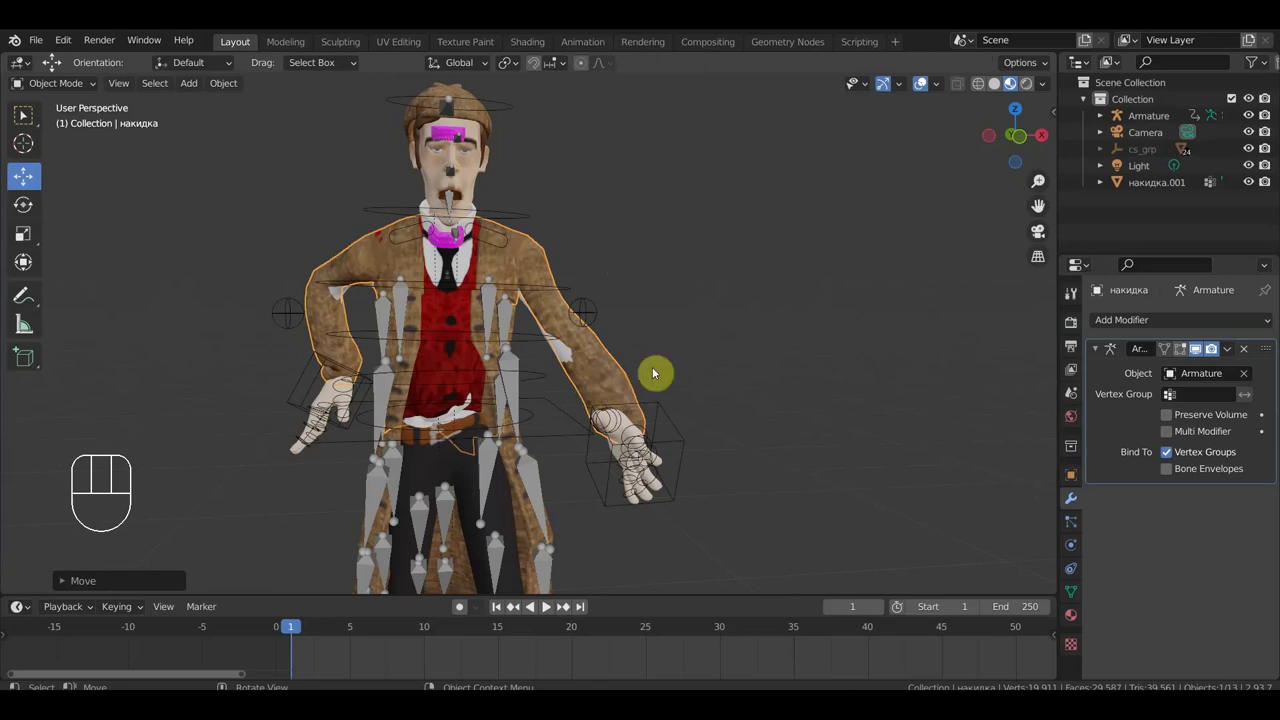
drag(649, 382, 625, 416)
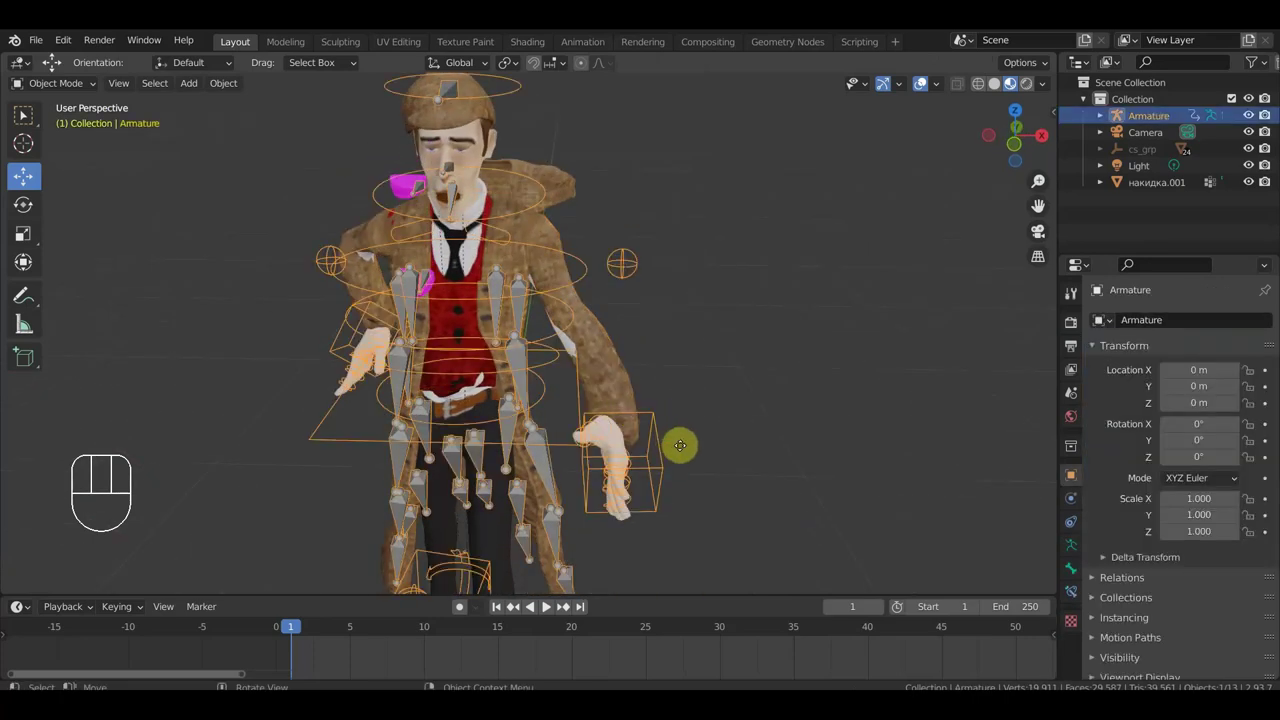
Undo the accidental rig shift, select the coat piece накидка.001 and view its empty modifier list.
key(g)
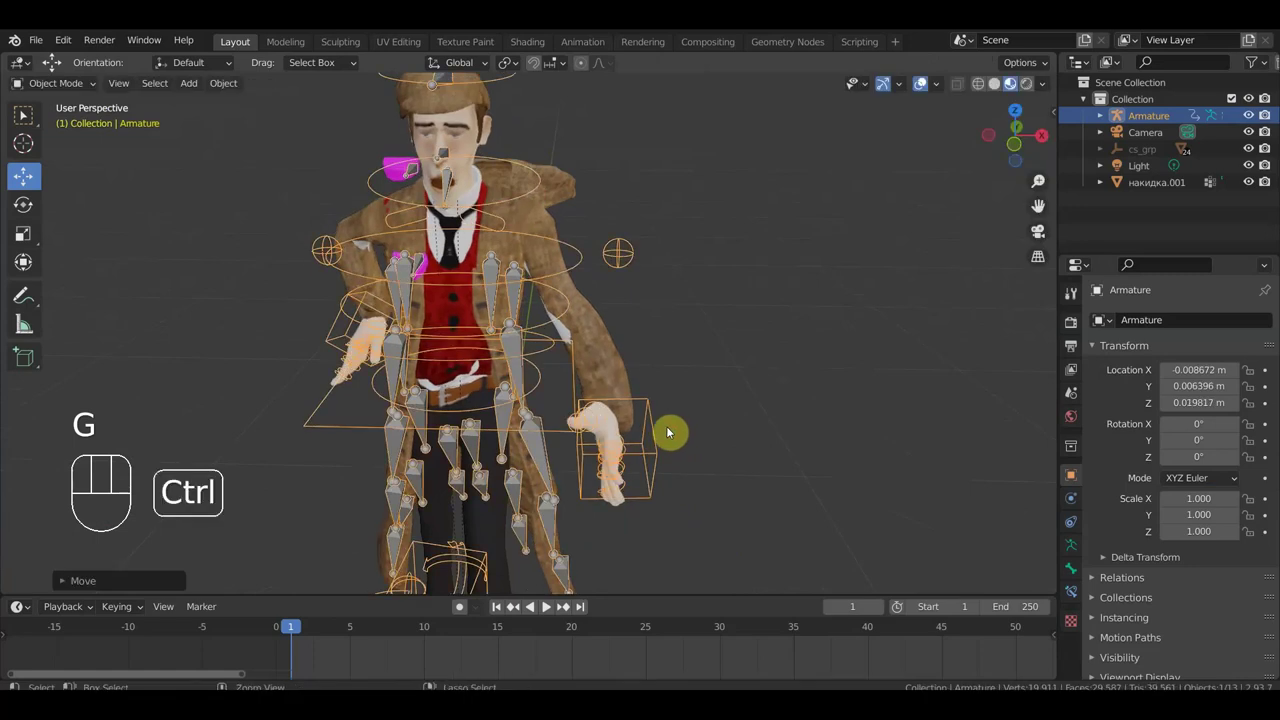
key(ctrl+z)
key(KP_1)
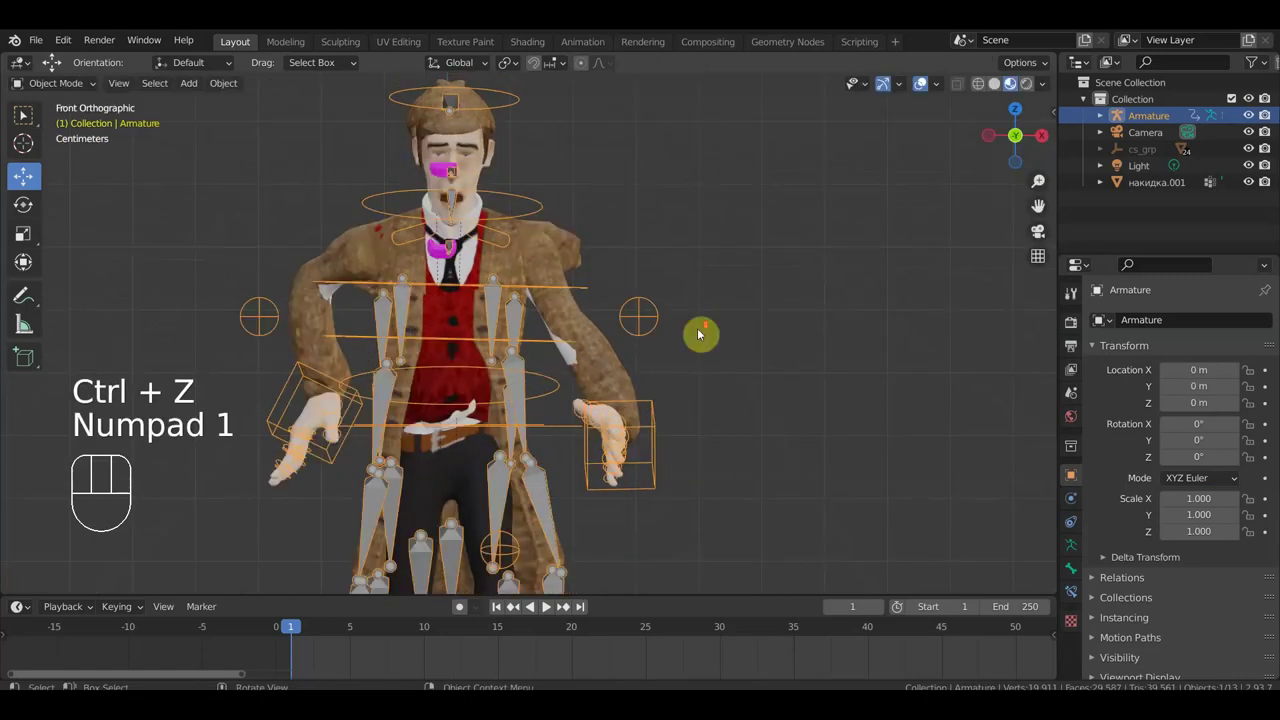
drag(633, 311, 457, 345)
click(770, 280)
drag(839, 335, 796, 322)
drag(802, 566, 620, 558)
drag(690, 524, 881, 513)
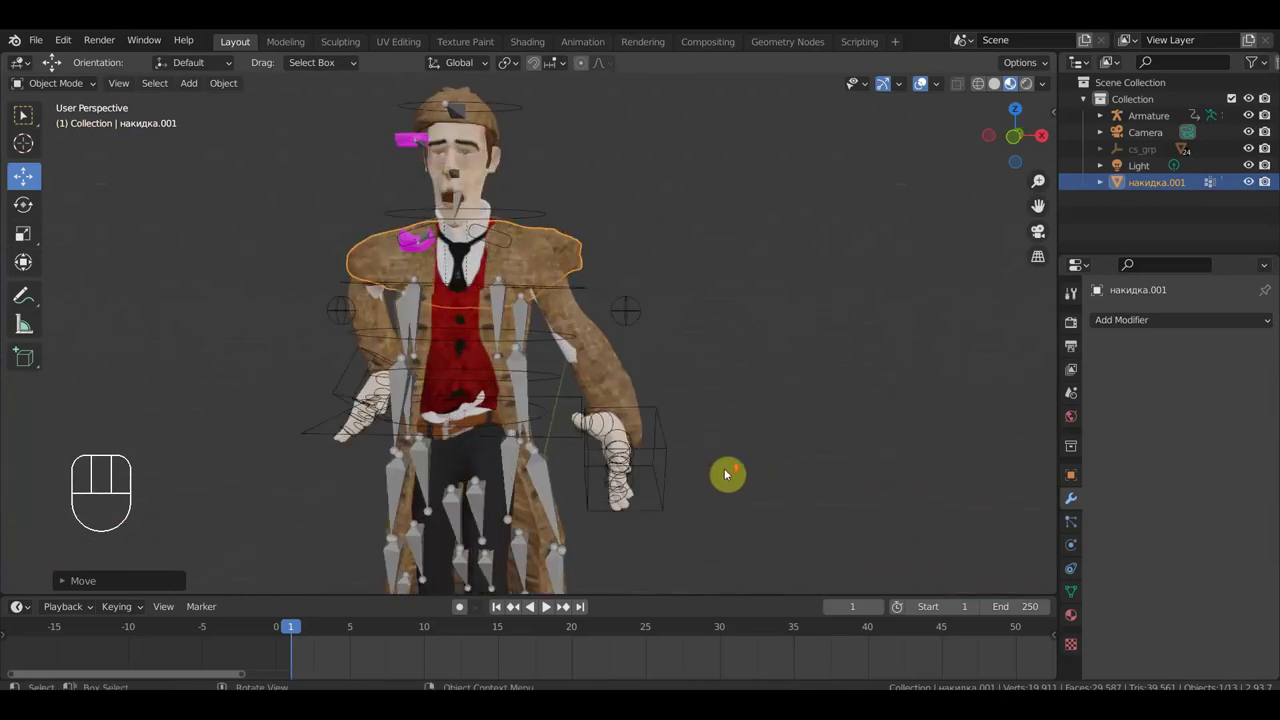
Inspect the coat from several sides, then make the armature active in right side view.
drag(737, 470, 771, 474)
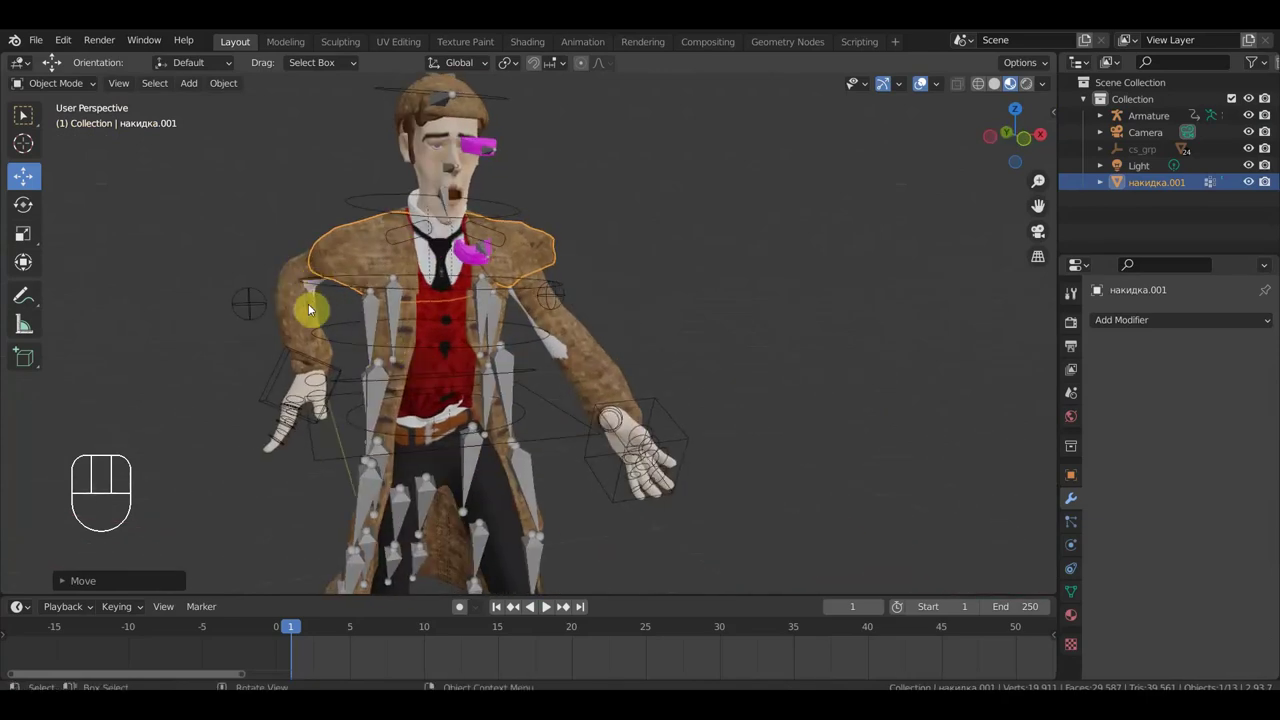
drag(621, 325, 648, 303)
drag(589, 364, 619, 372)
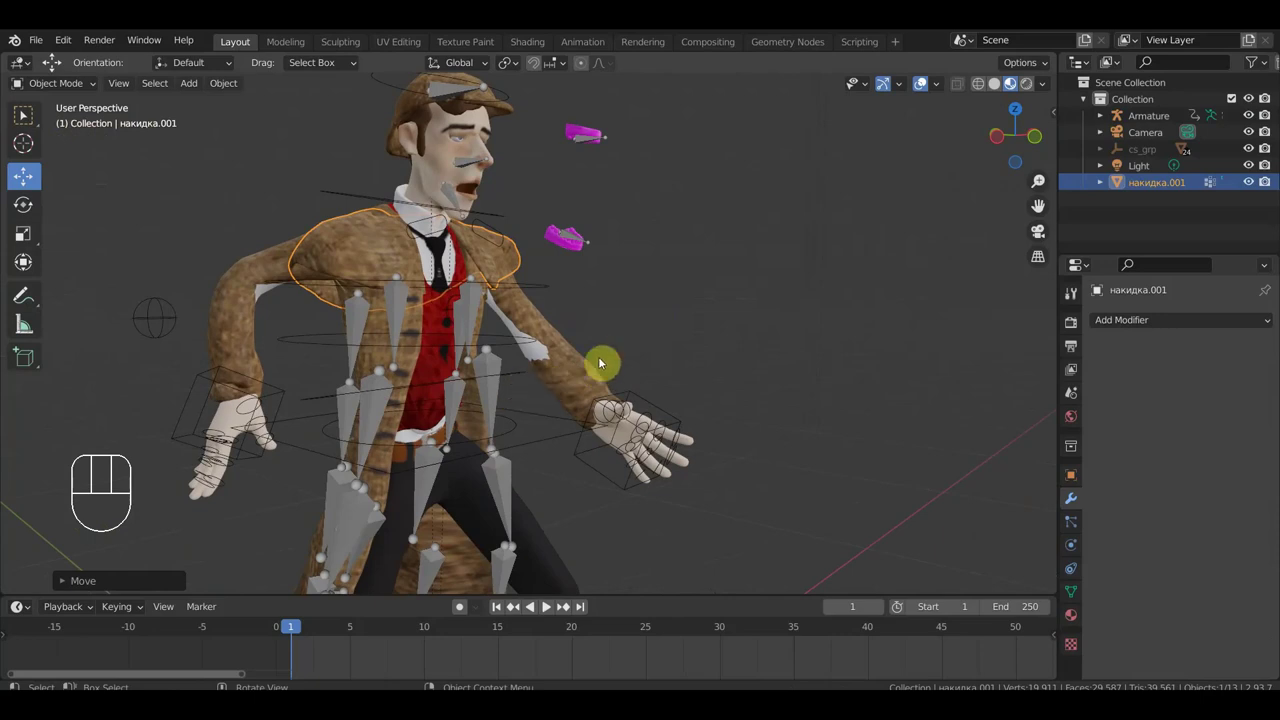
drag(605, 382, 574, 383)
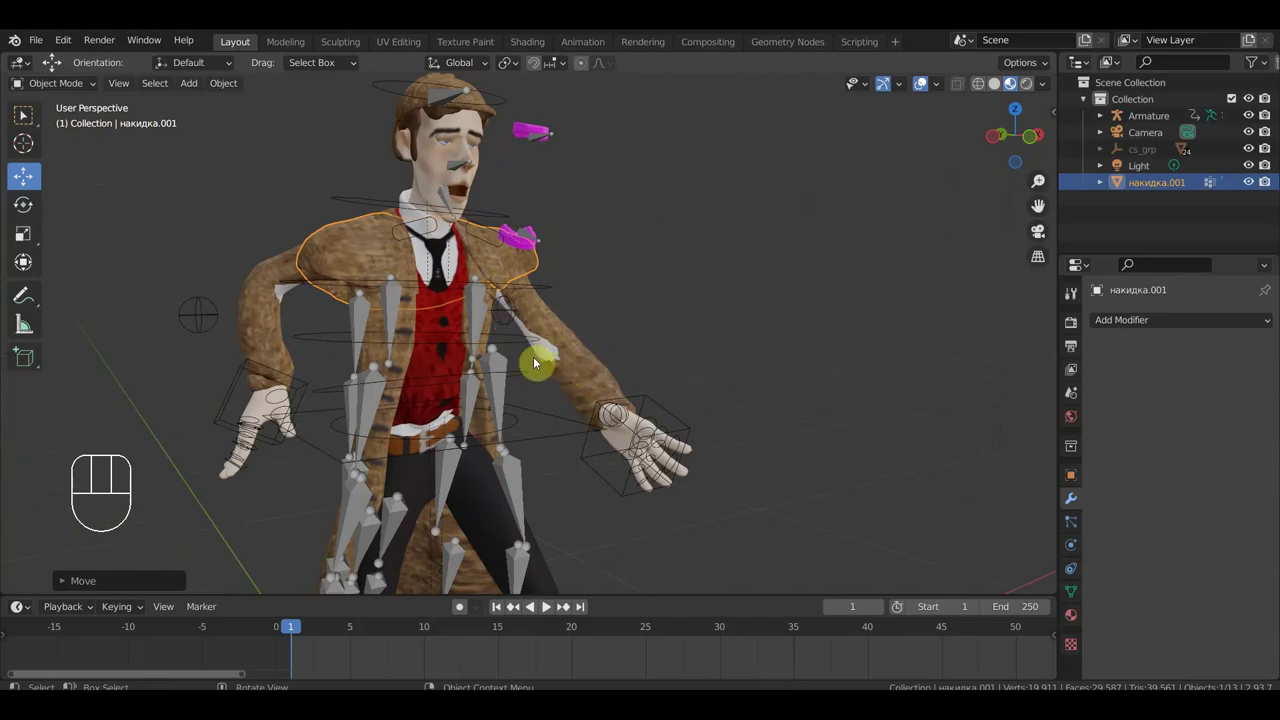
drag(668, 334, 719, 324)
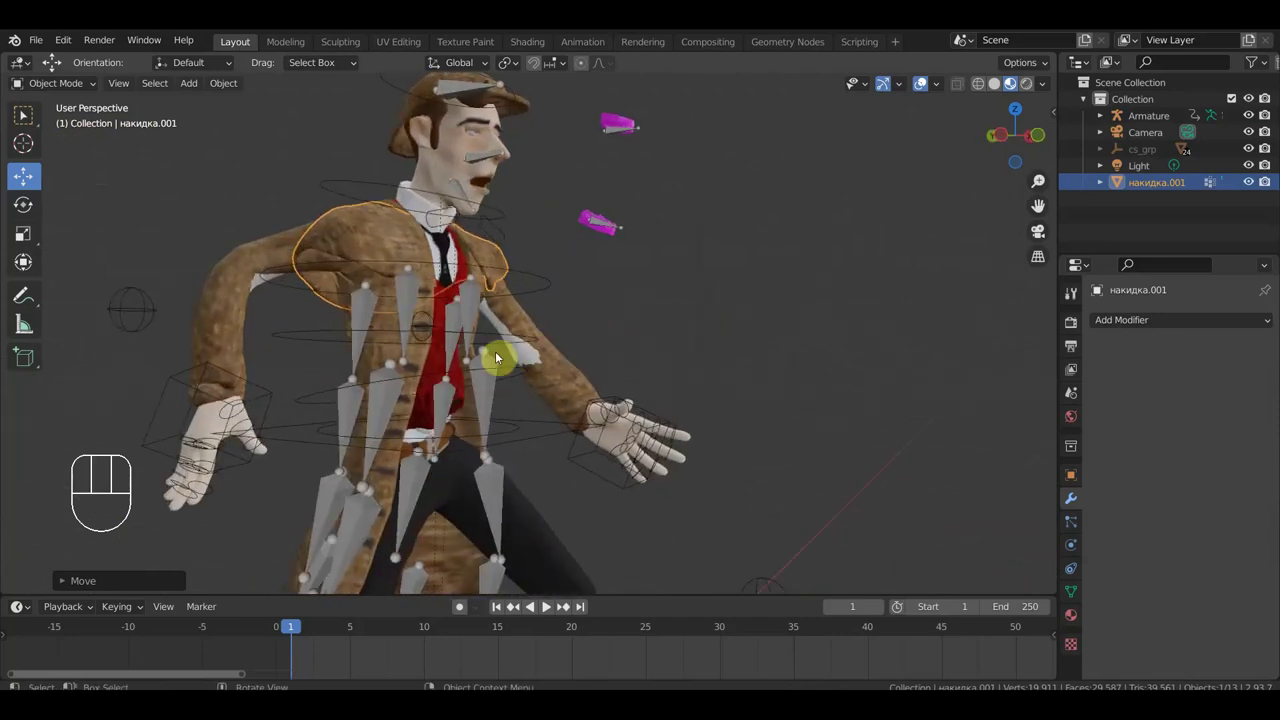
drag(597, 353, 407, 379)
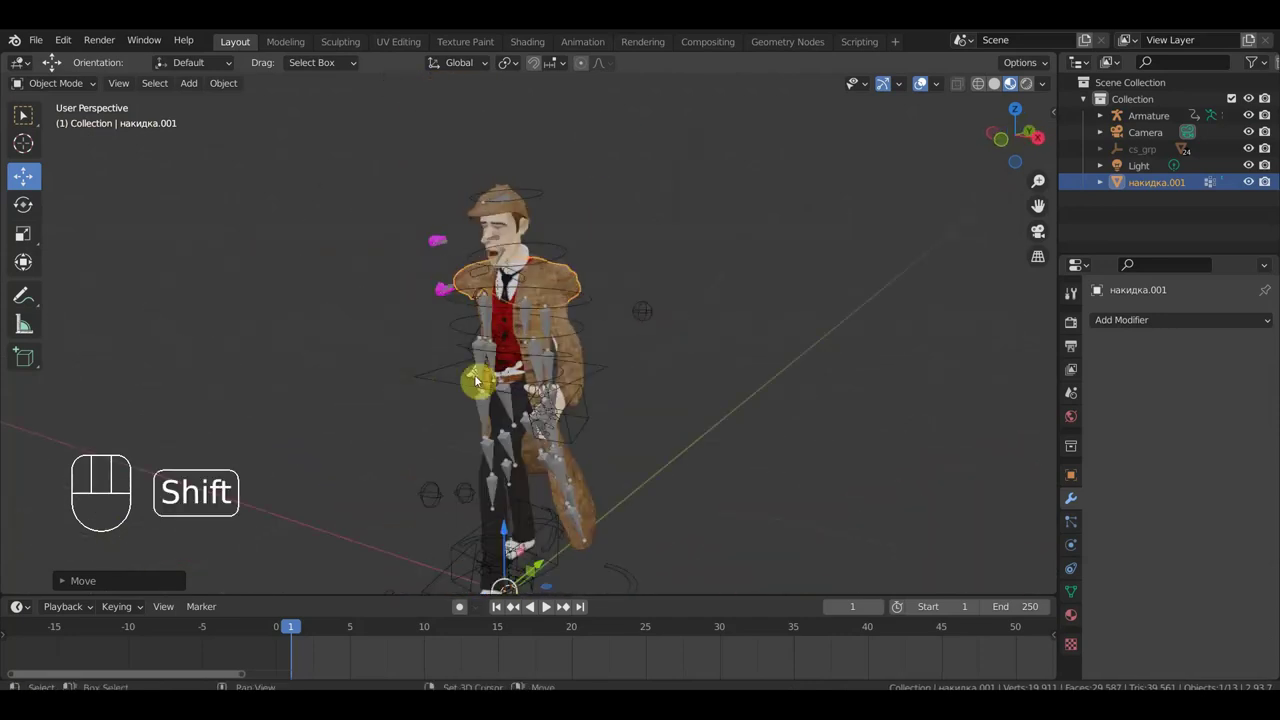
drag(639, 362, 573, 301)
drag(573, 302, 499, 292)
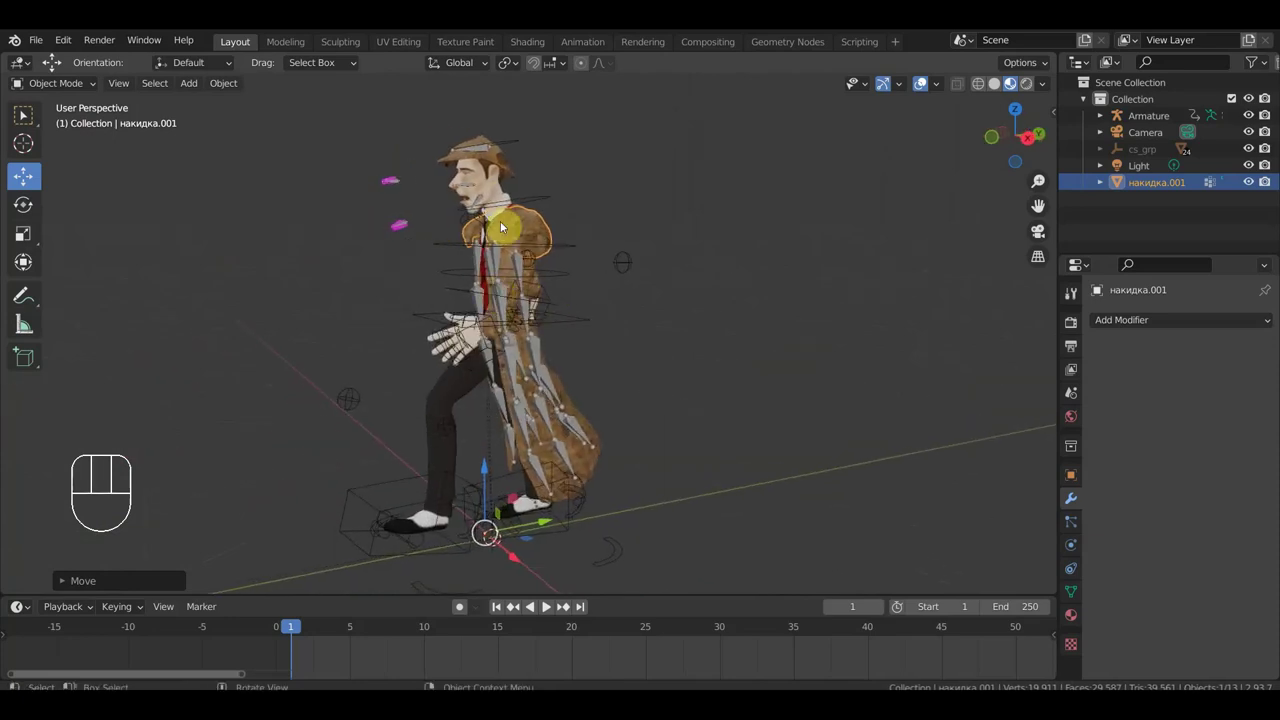
click(485, 198)
key(KP_3)
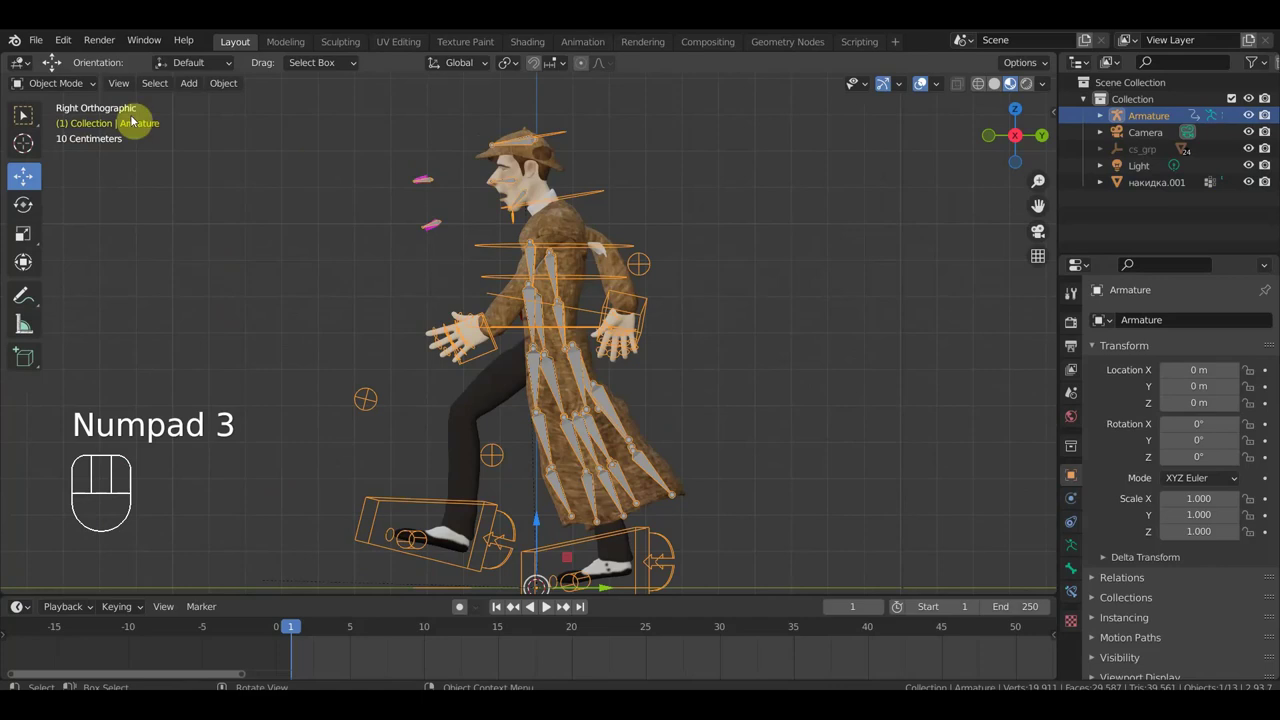
Enter Pose Mode and turn the Ctrl_Head control.
drag(75, 90, 367, 210)
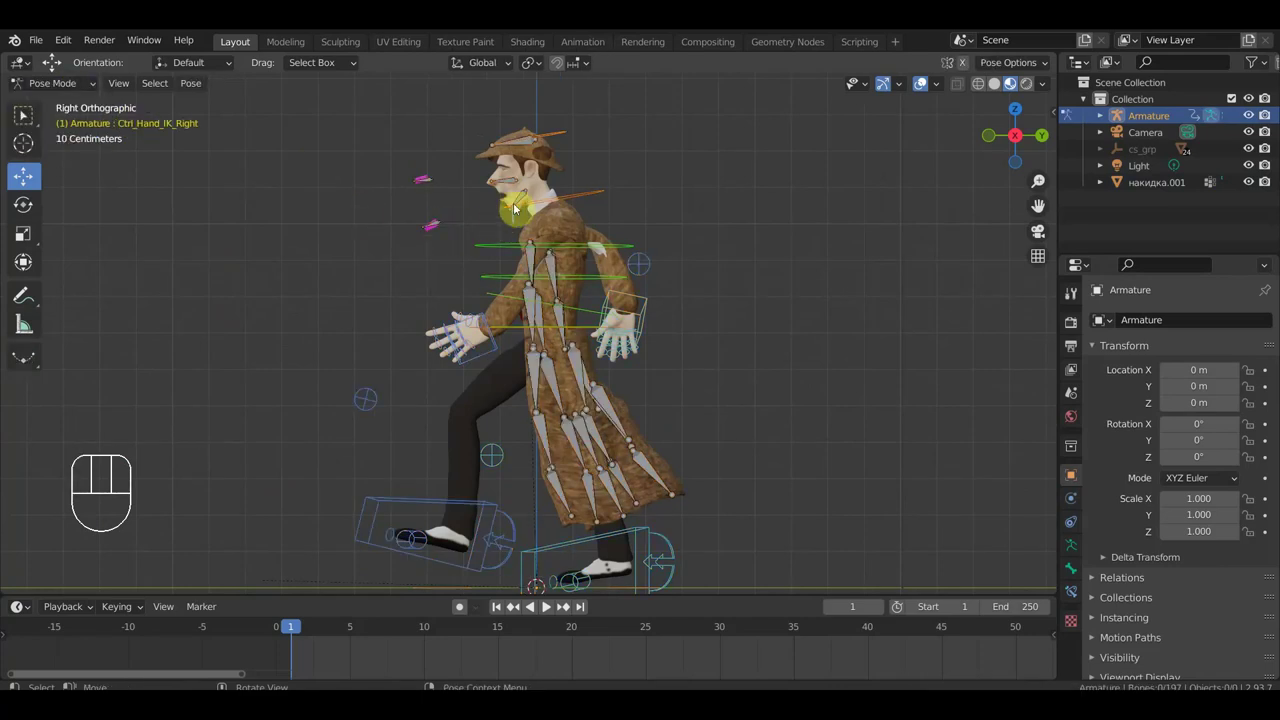
click(527, 197)
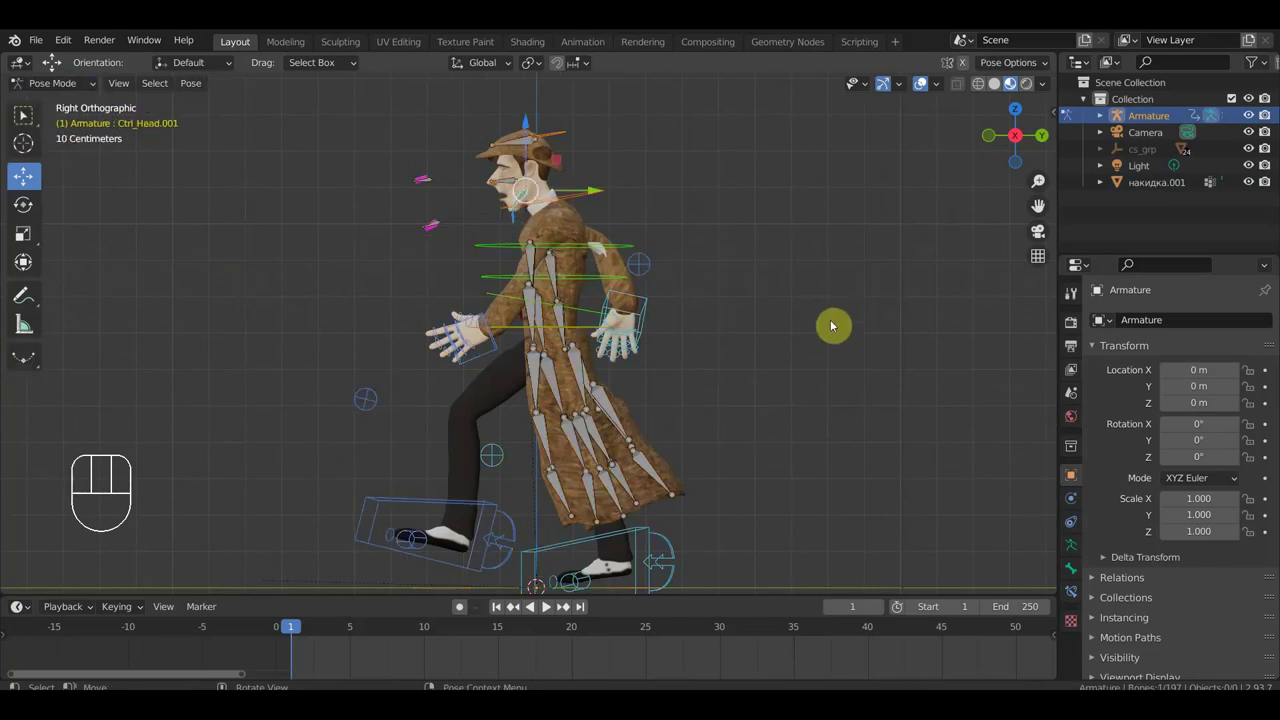
key(r)
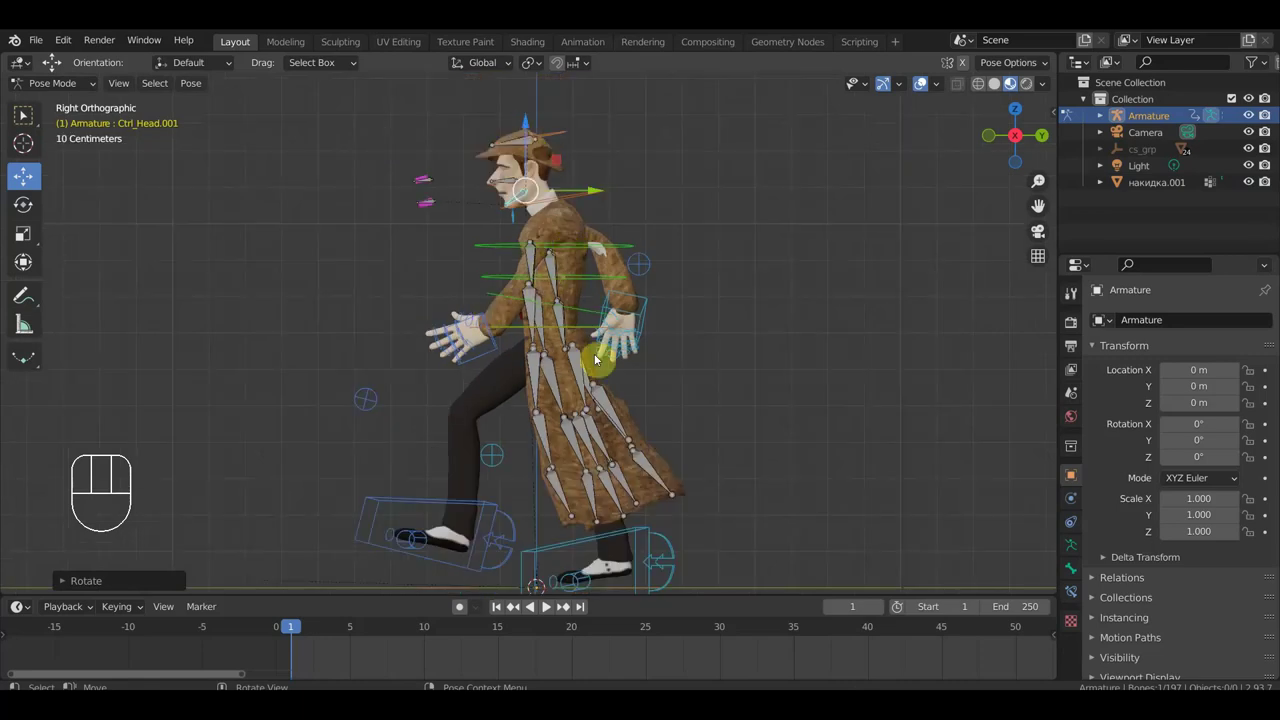
drag(520, 144, 736, 276)
key(r)
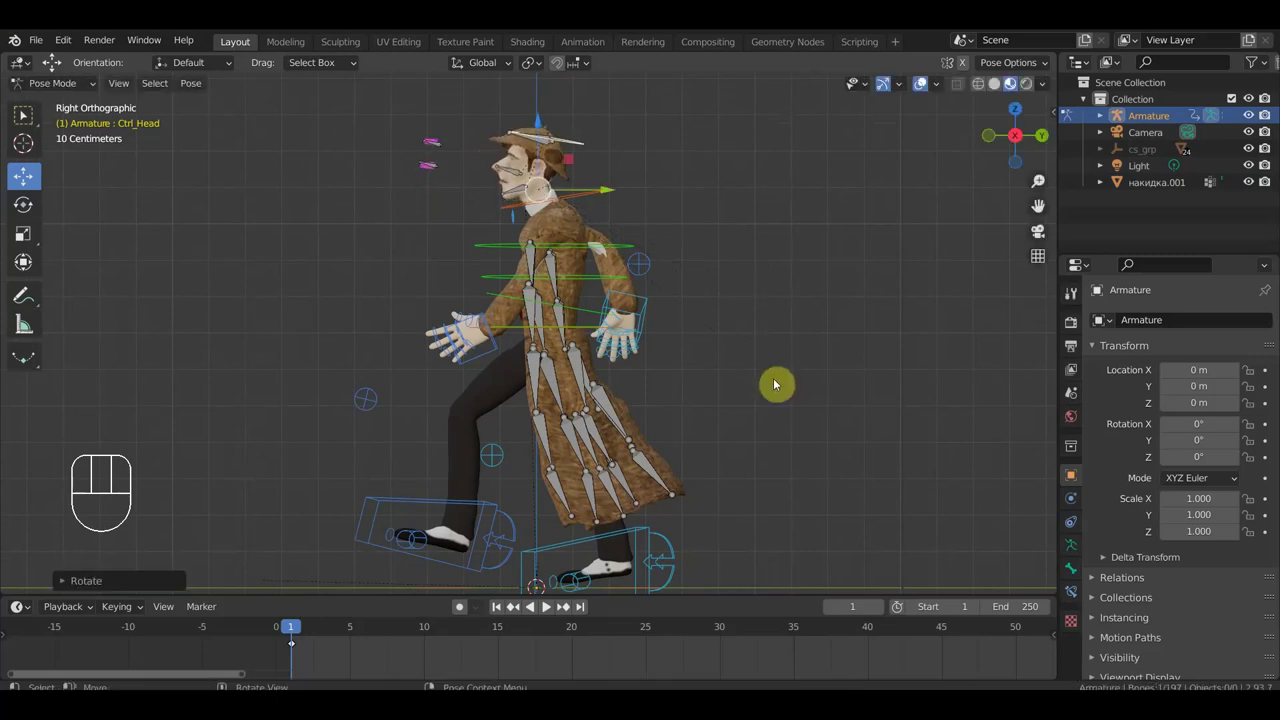
Rotate and reposition the Ctrl_Hand_IK_Right control.
drag(703, 437, 918, 454)
drag(363, 306, 621, 361)
key(r)
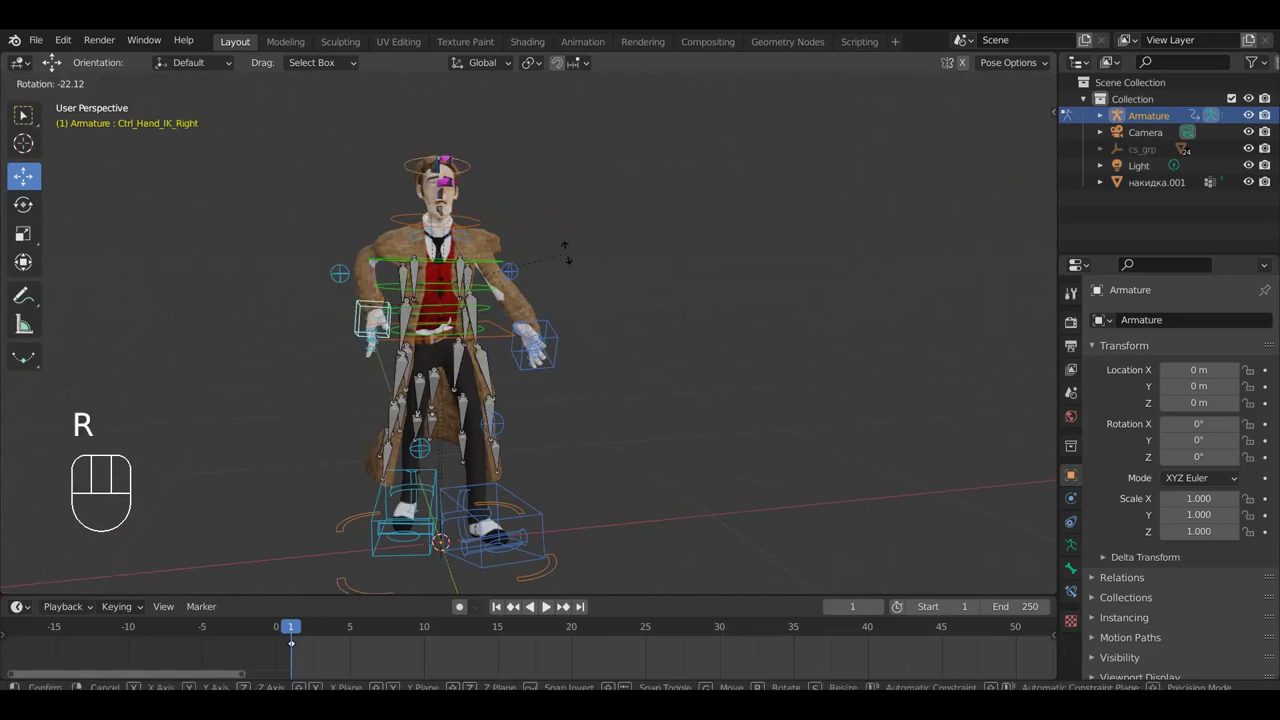
key(g)
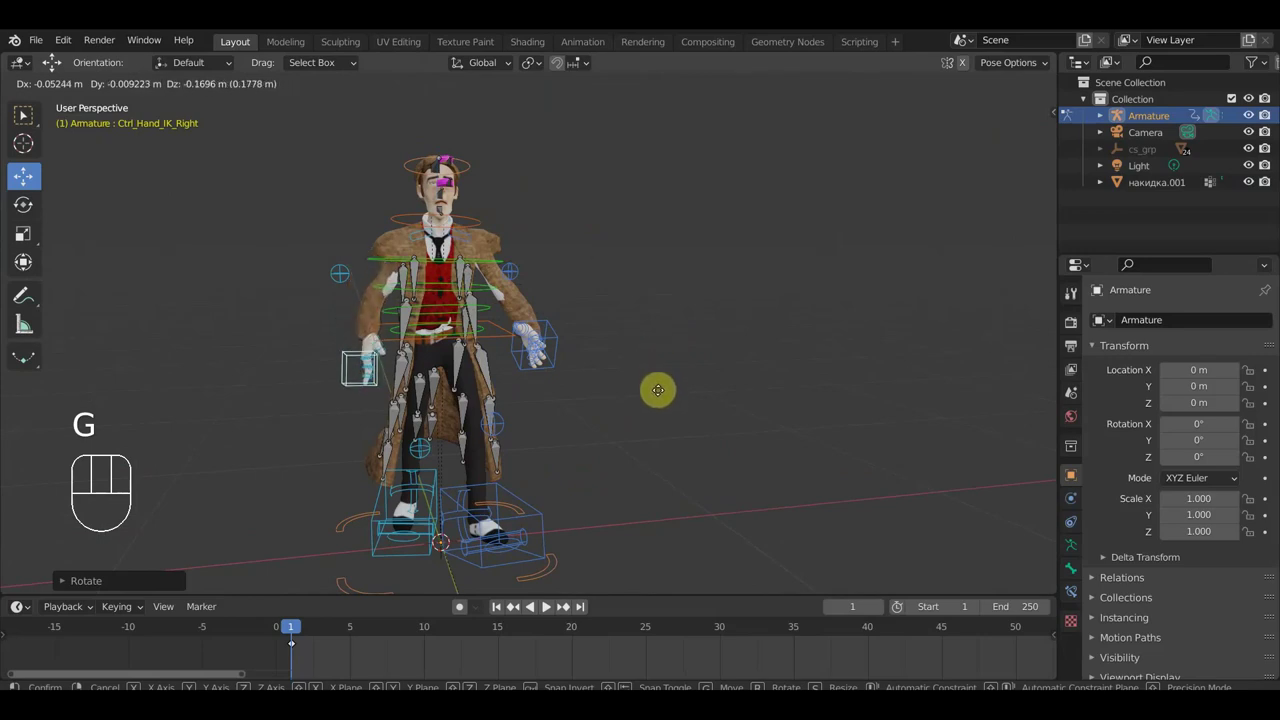
click(668, 355)
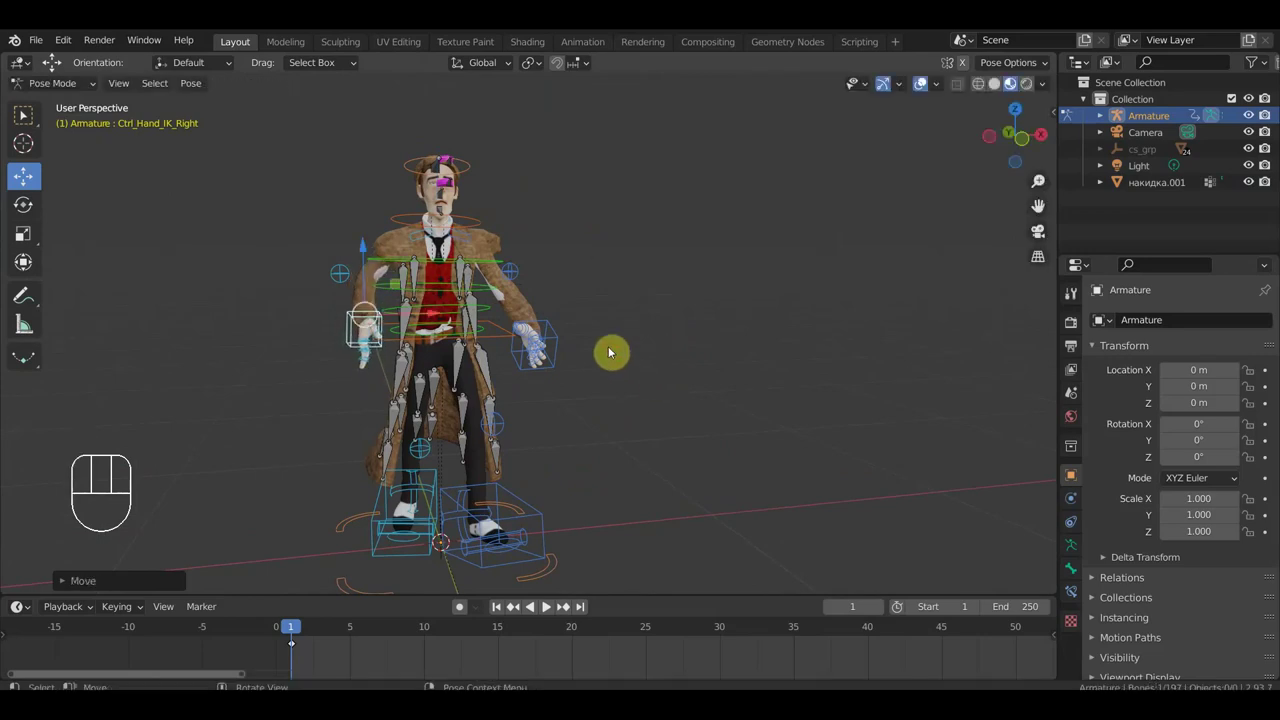
drag(571, 366, 443, 351)
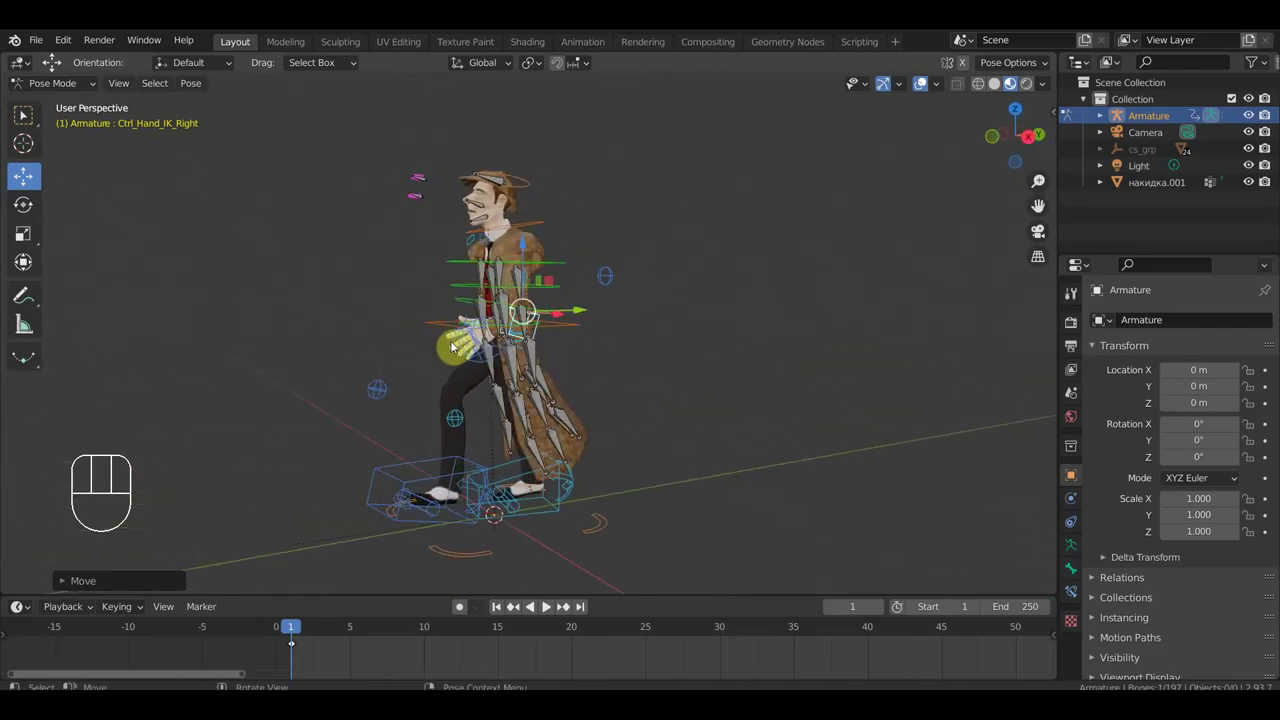
Move a back coat skirt bone so the rear of the coat follows the body.
click(921, 86)
drag(683, 348, 765, 356)
drag(616, 410, 791, 403)
drag(655, 429, 767, 450)
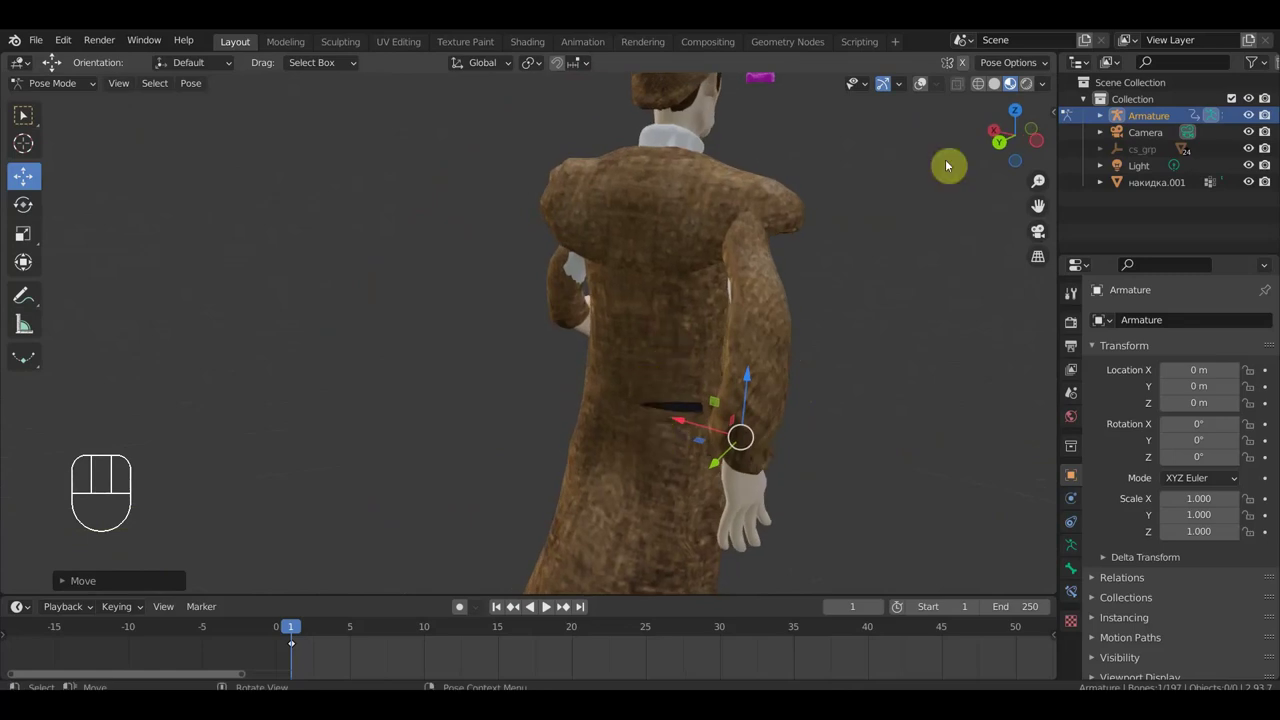
drag(619, 501, 630, 529)
drag(631, 528, 635, 452)
key(g)
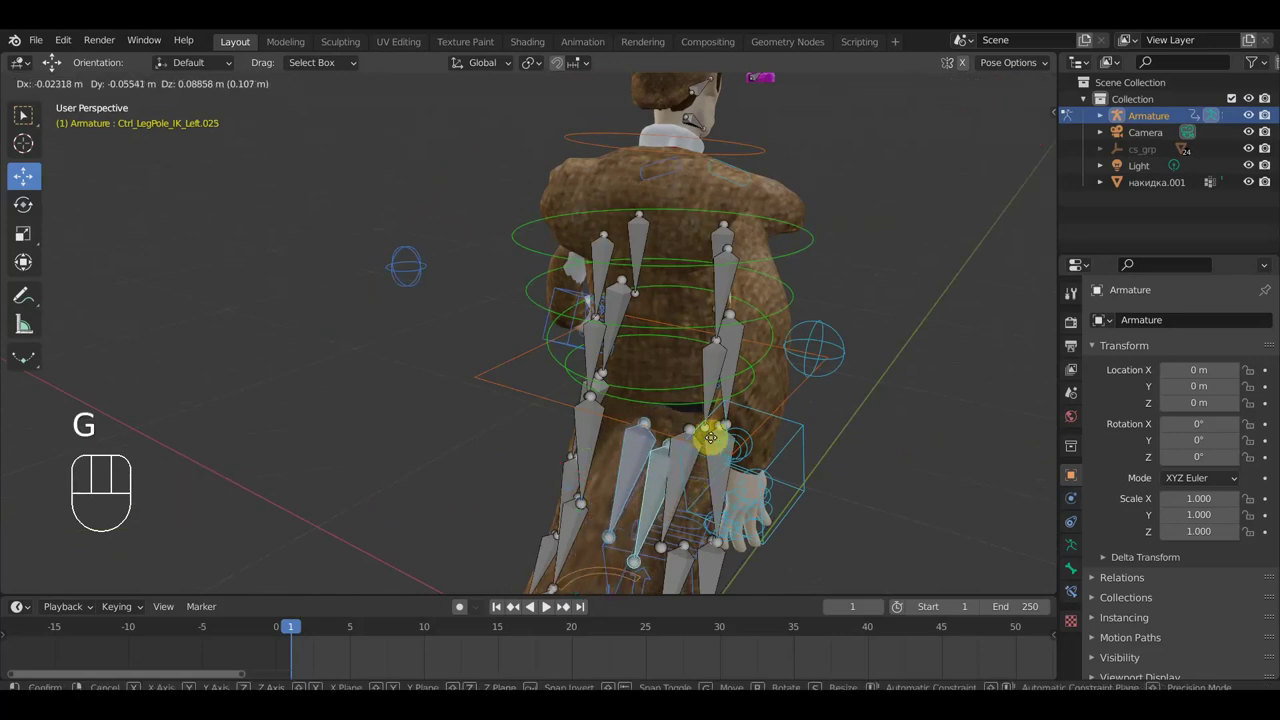
click(692, 490)
Rotate a coat bone at the side of the torso.
drag(665, 406, 549, 372)
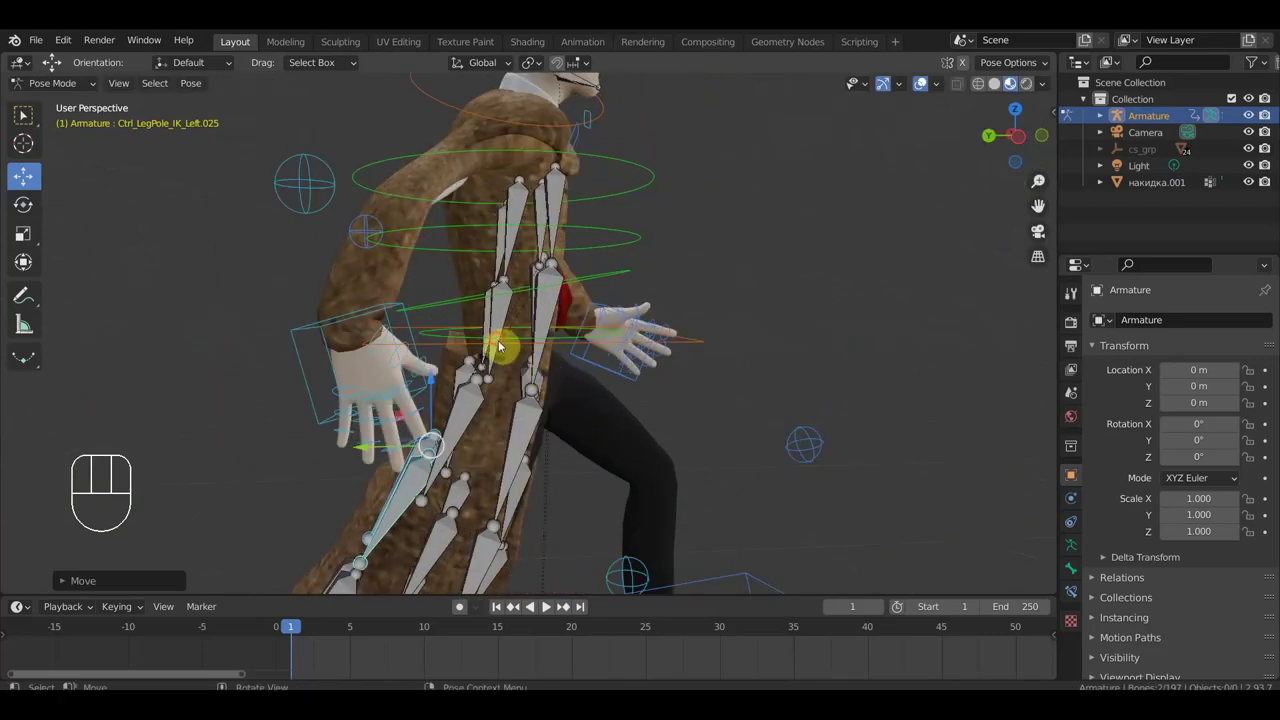
drag(502, 342, 589, 370)
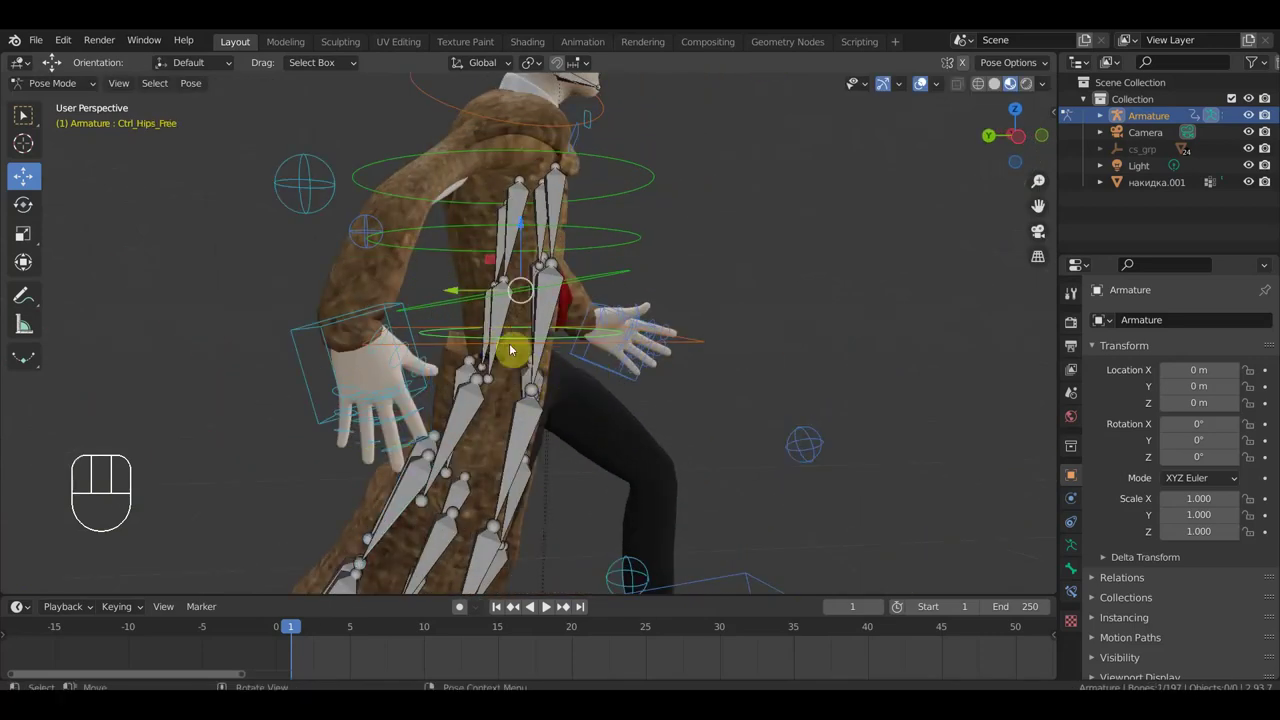
drag(505, 323, 620, 428)
key(r)
drag(601, 436, 741, 449)
drag(787, 370, 514, 320)
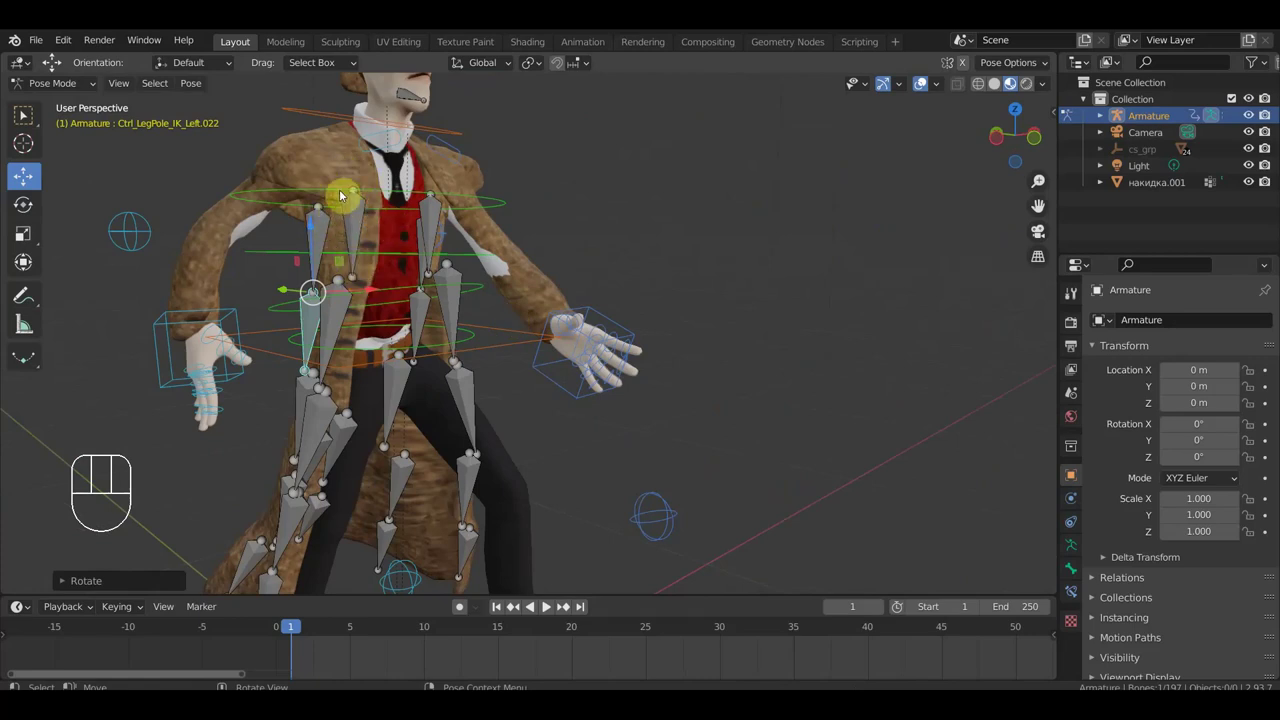
Nudge chest bone Ctrl_LegPole_IK_Left.013 and check it in front view.
drag(355, 202, 371, 211)
key(g)
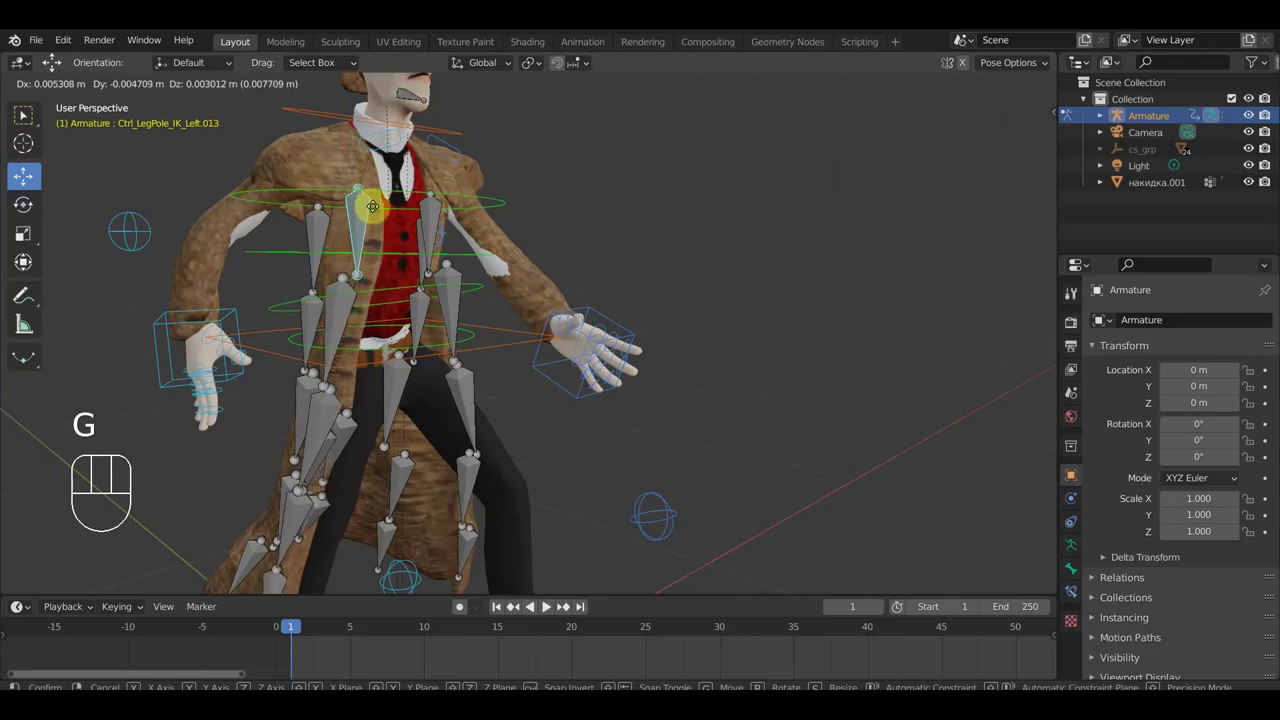
click(380, 208)
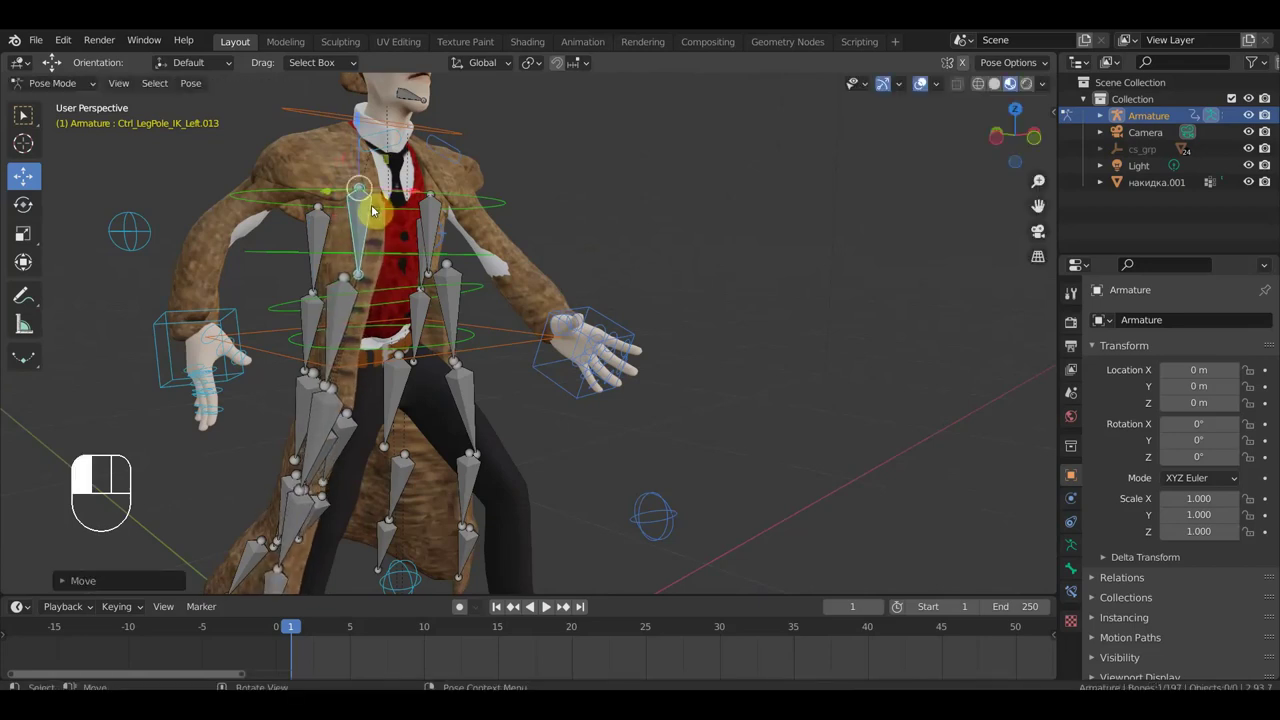
drag(465, 261, 381, 258)
middle_click(512, 245)
middle_click(625, 293)
key(KP_1)
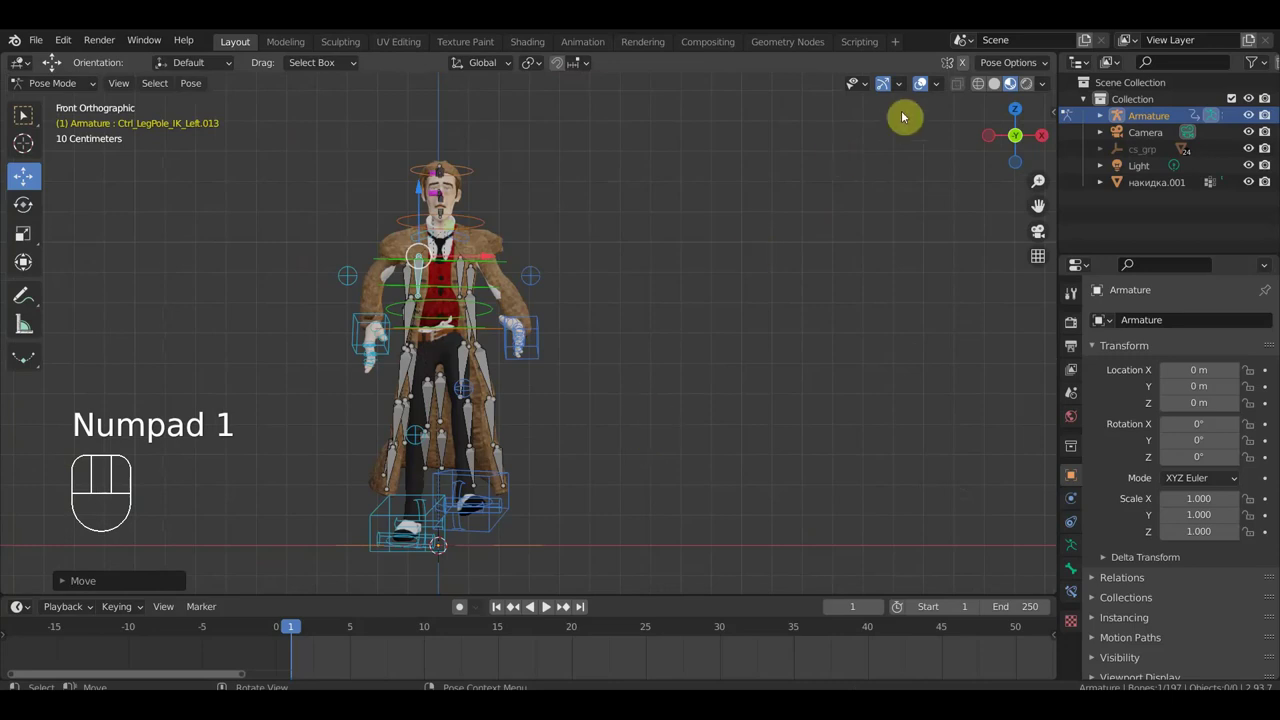
click(492, 530)
key(g)
click(503, 534)
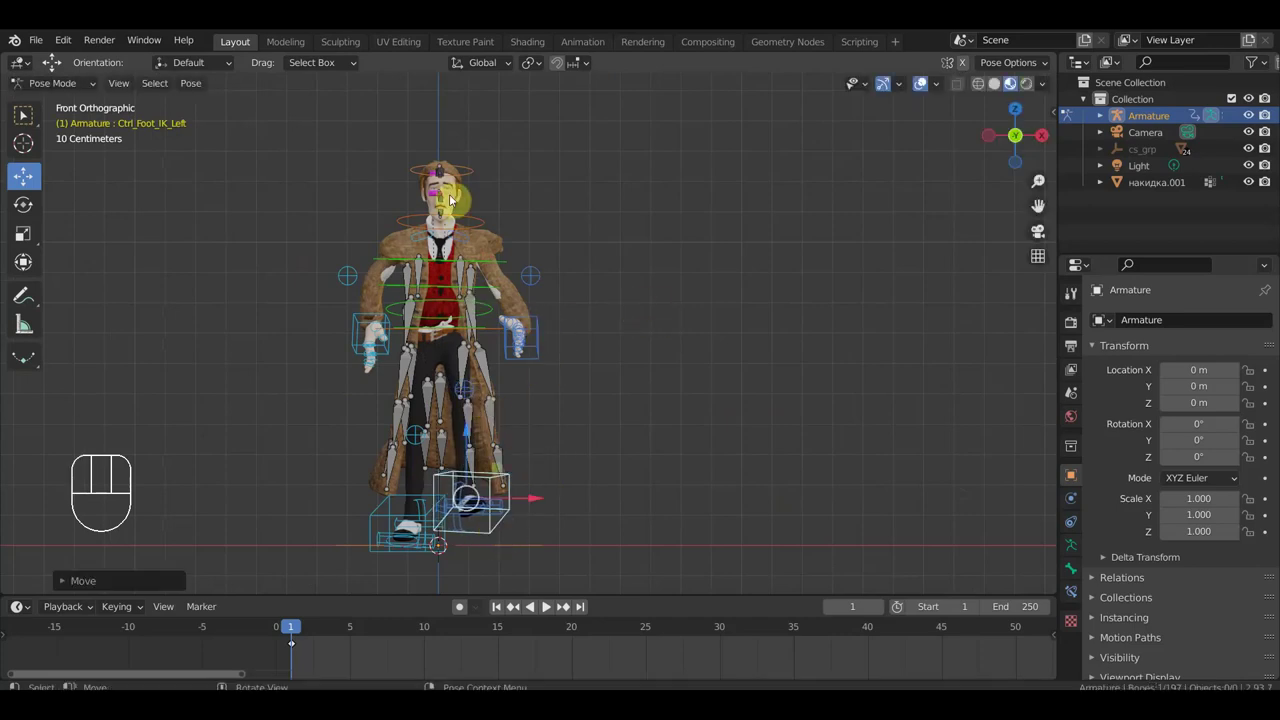
drag(507, 317, 645, 285)
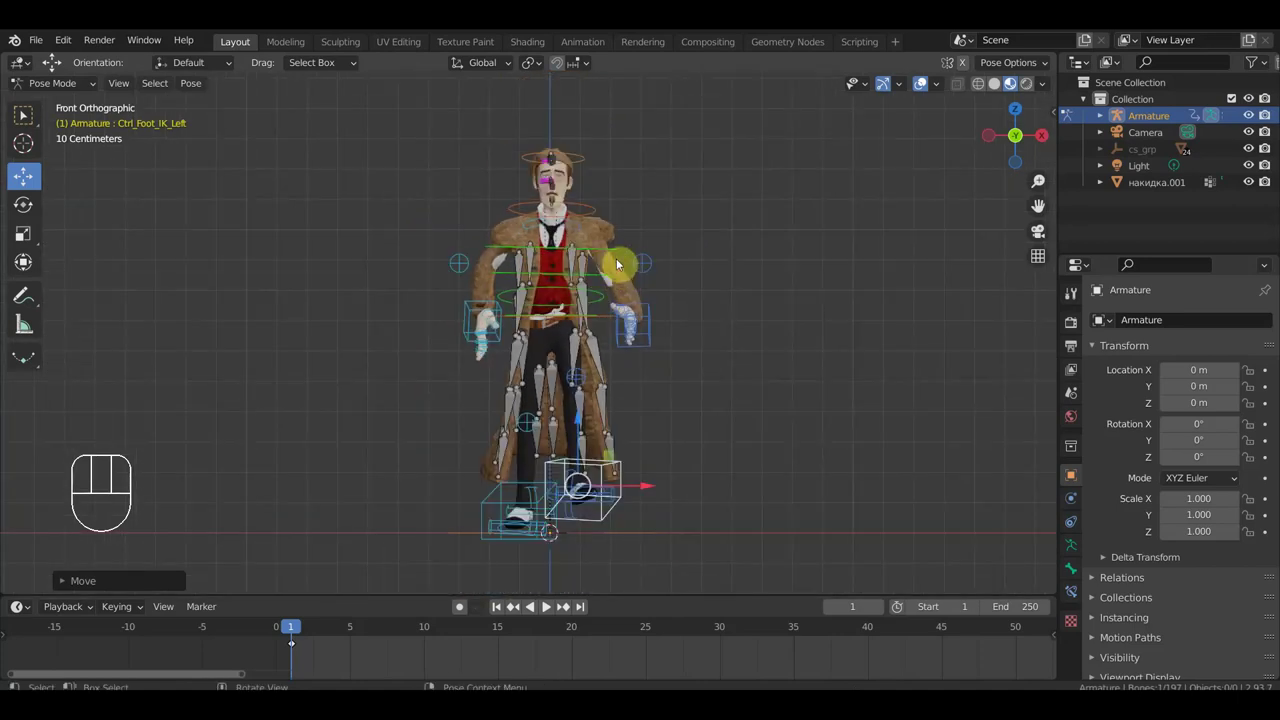
click(627, 275)
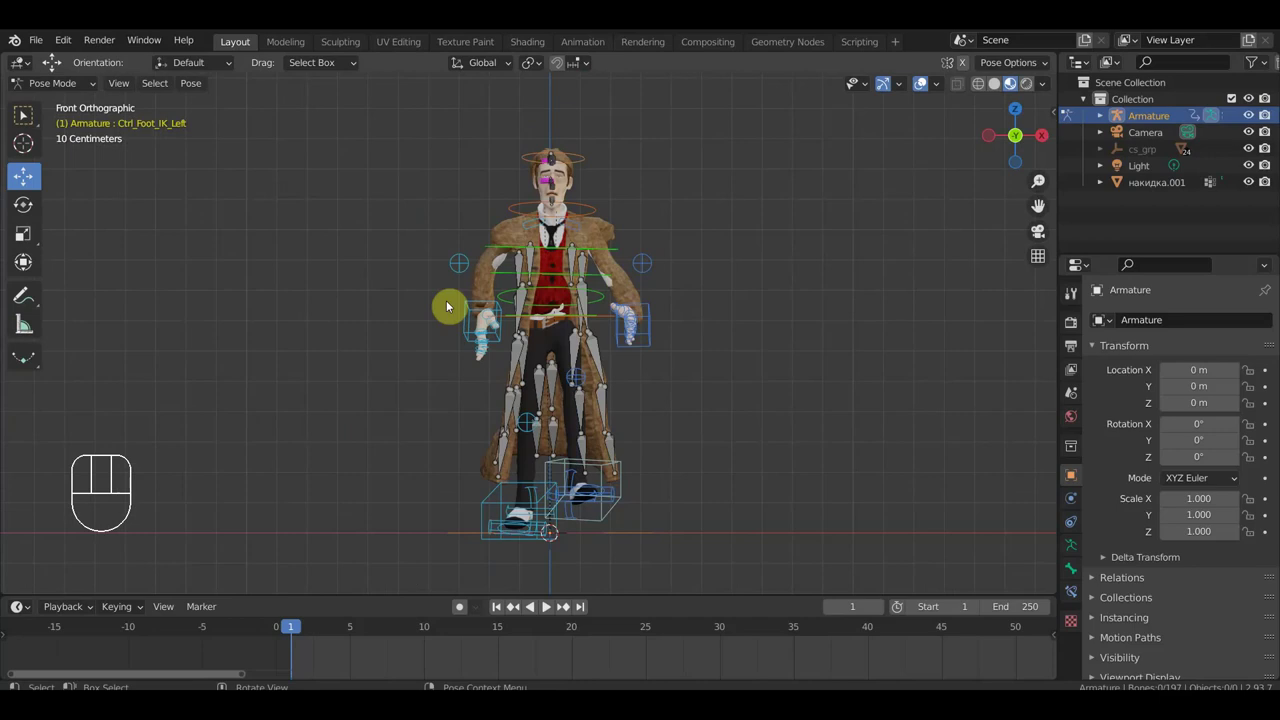
drag(655, 394, 540, 391)
drag(501, 364, 495, 364)
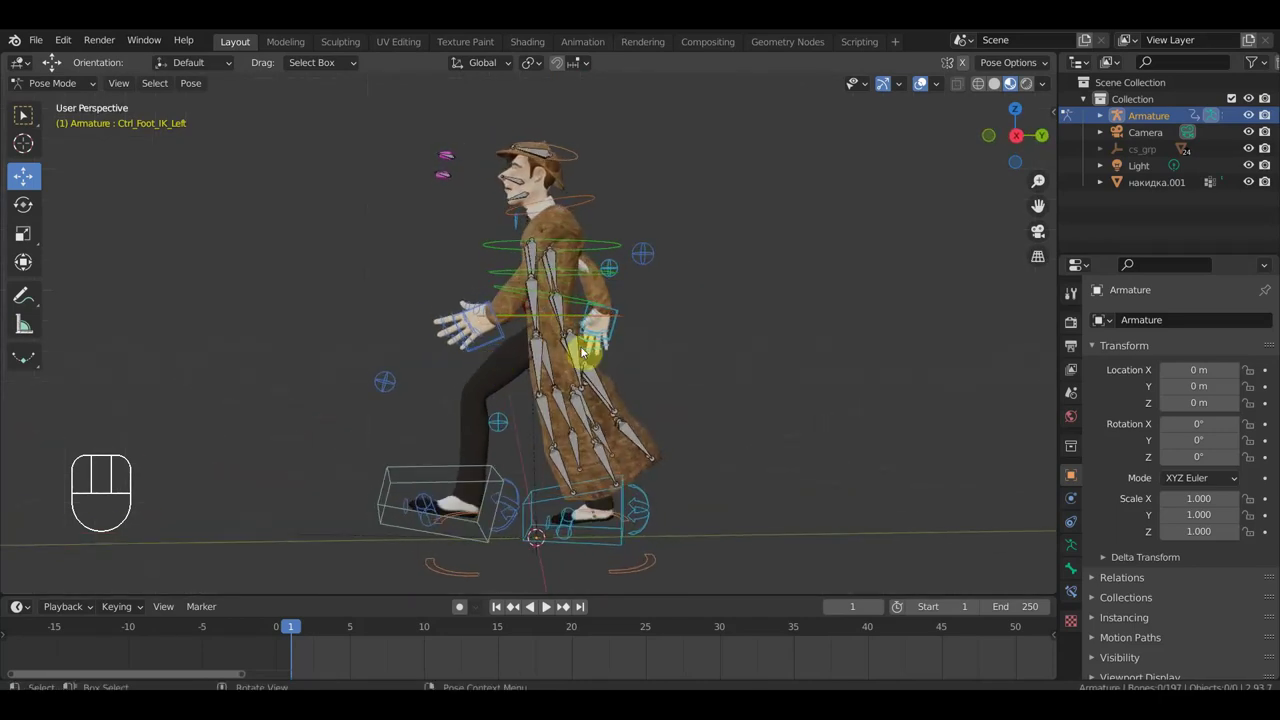
drag(570, 366, 823, 360)
key(KP_1)
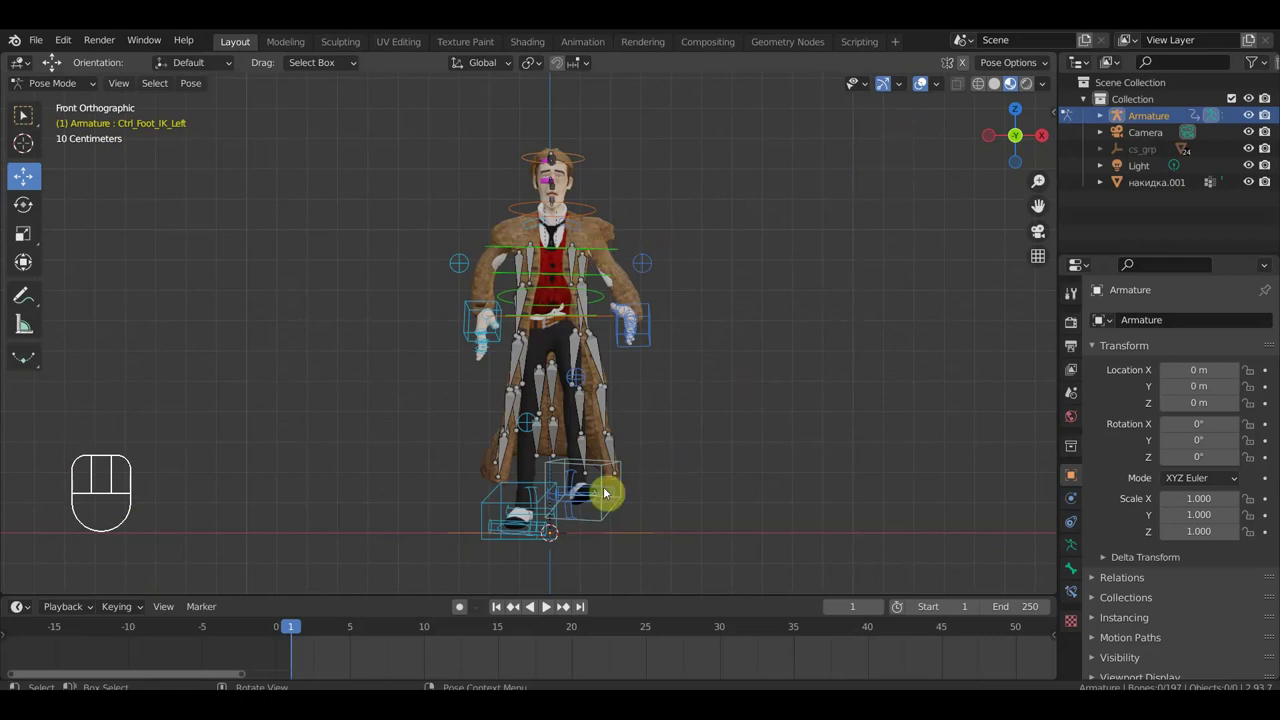
Move and rotate the first coat skirt bones to follow the striding leg.
drag(589, 515, 560, 568)
drag(535, 520, 587, 439)
key(g)
drag(638, 392, 464, 384)
drag(656, 388, 643, 382)
drag(577, 351, 585, 369)
key(r)
click(604, 360)
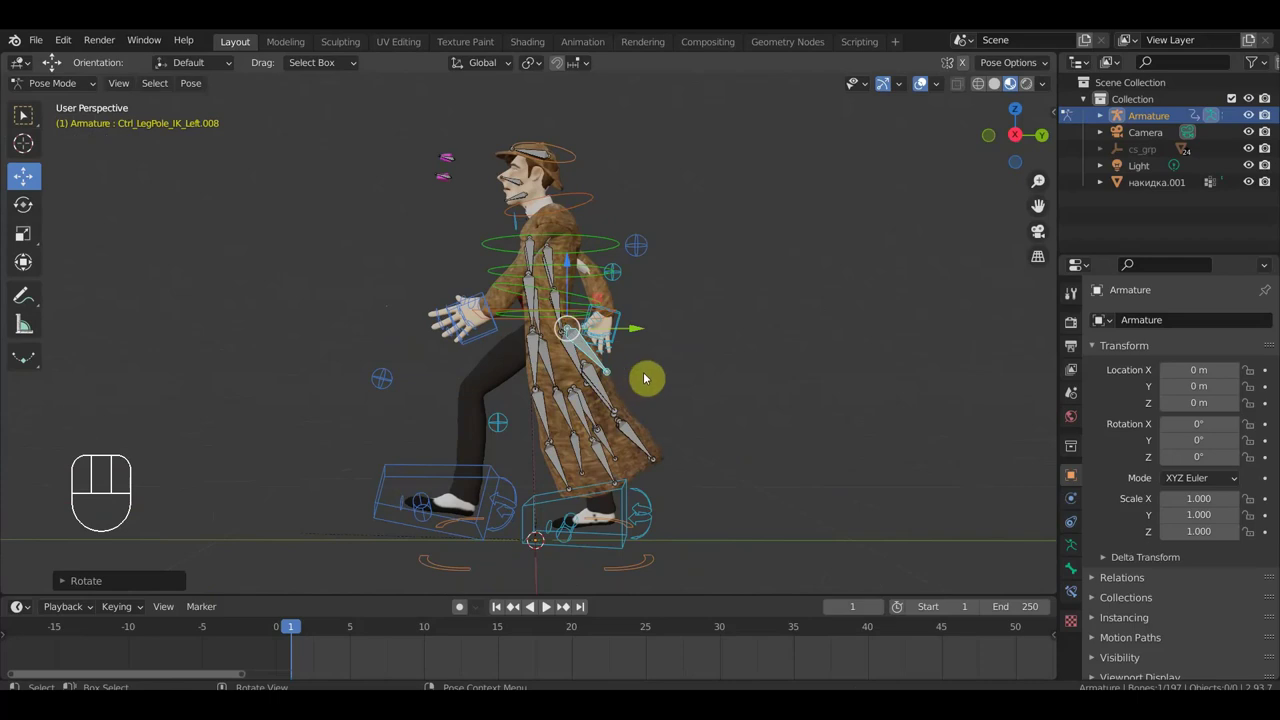
key(g)
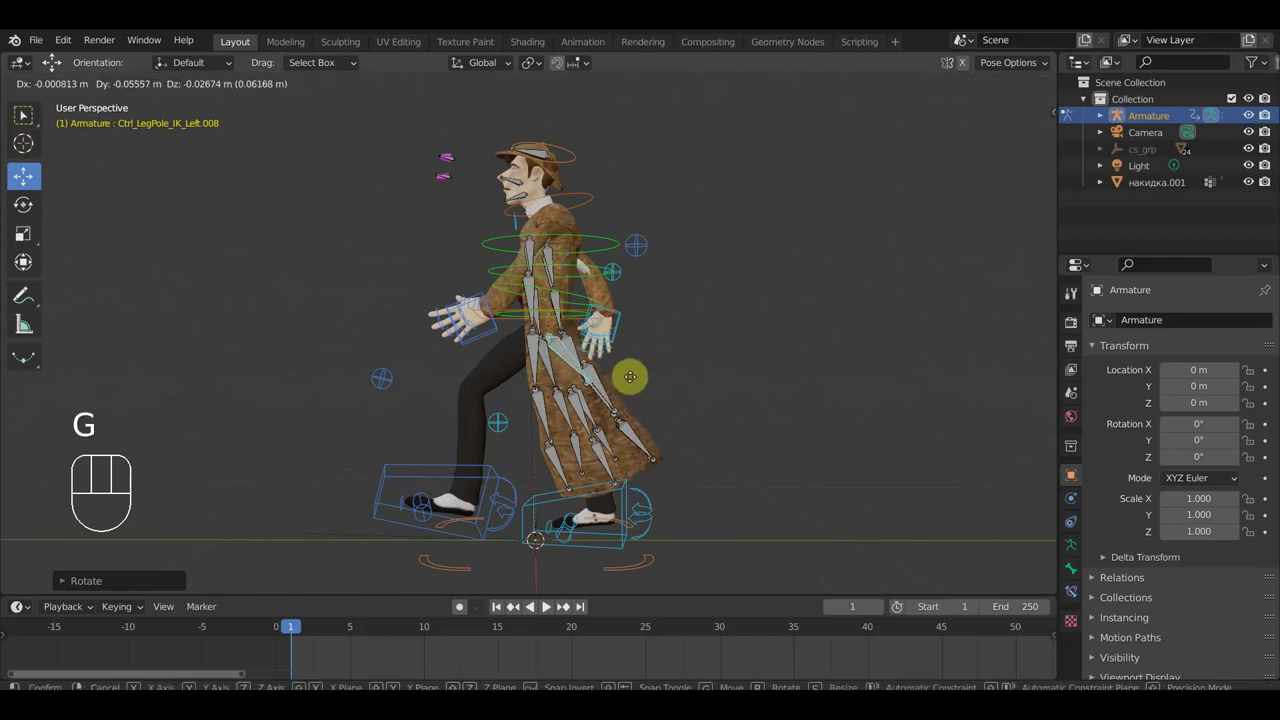
drag(581, 404, 553, 438)
drag(553, 438, 589, 432)
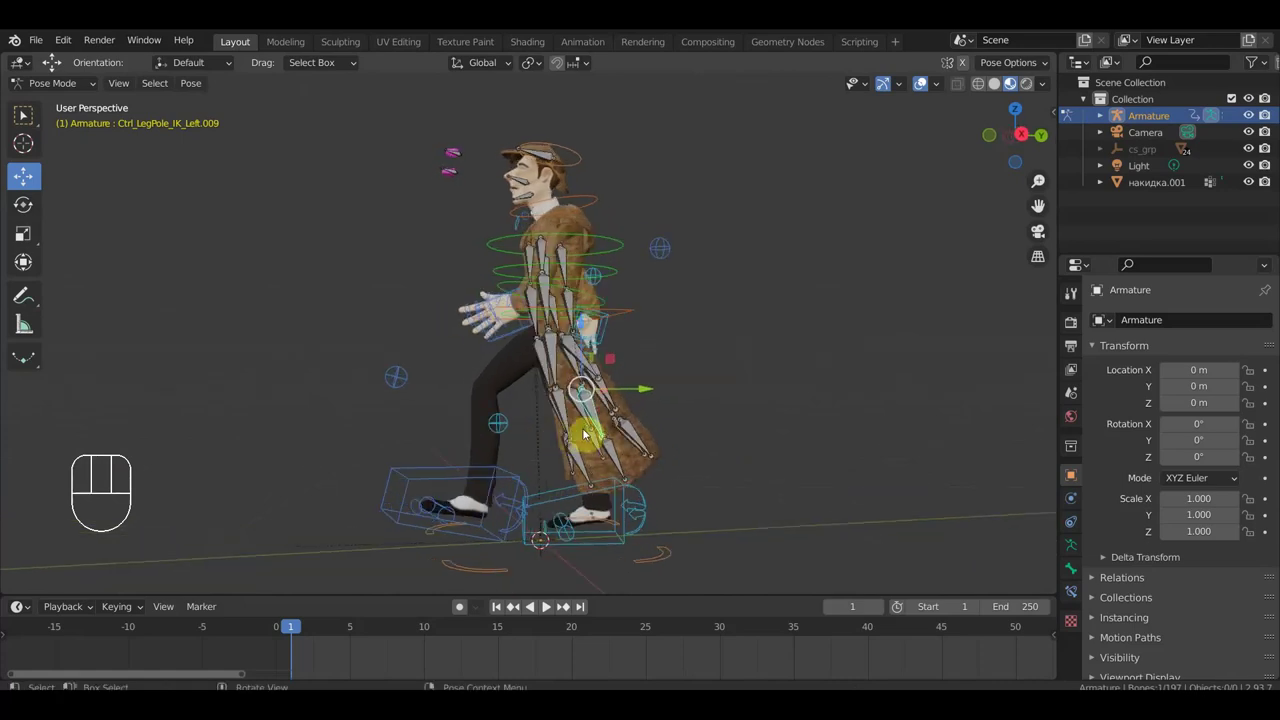
key(g)
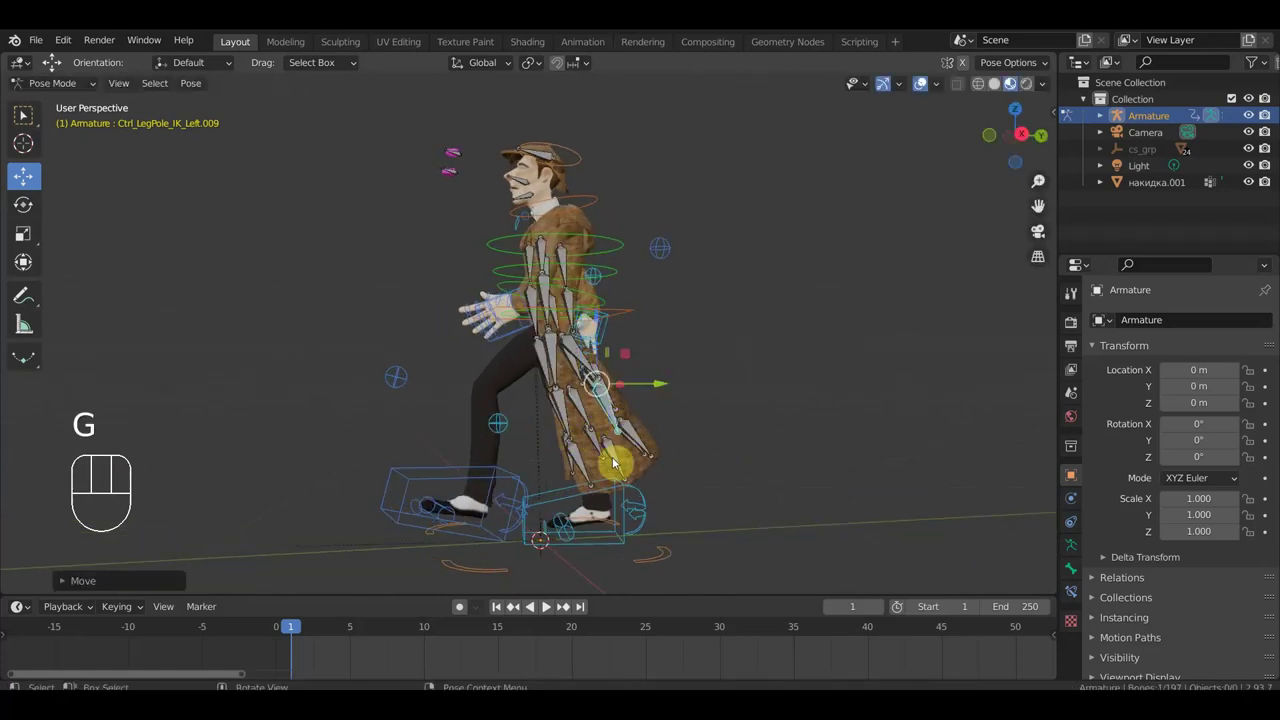
key(g)
Reposition another skirt bone and a rear skirt bone behind the legs.
click(638, 454)
key(r)
drag(677, 441, 475, 501)
drag(503, 382, 593, 398)
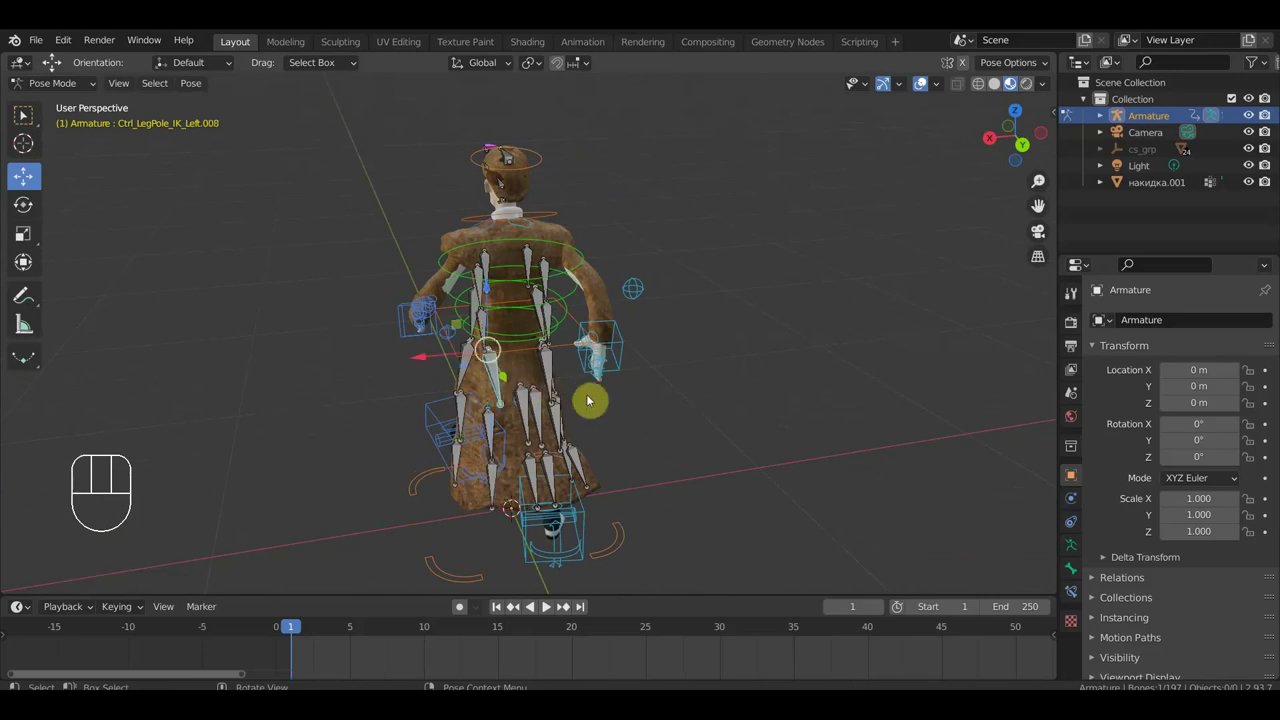
key(r)
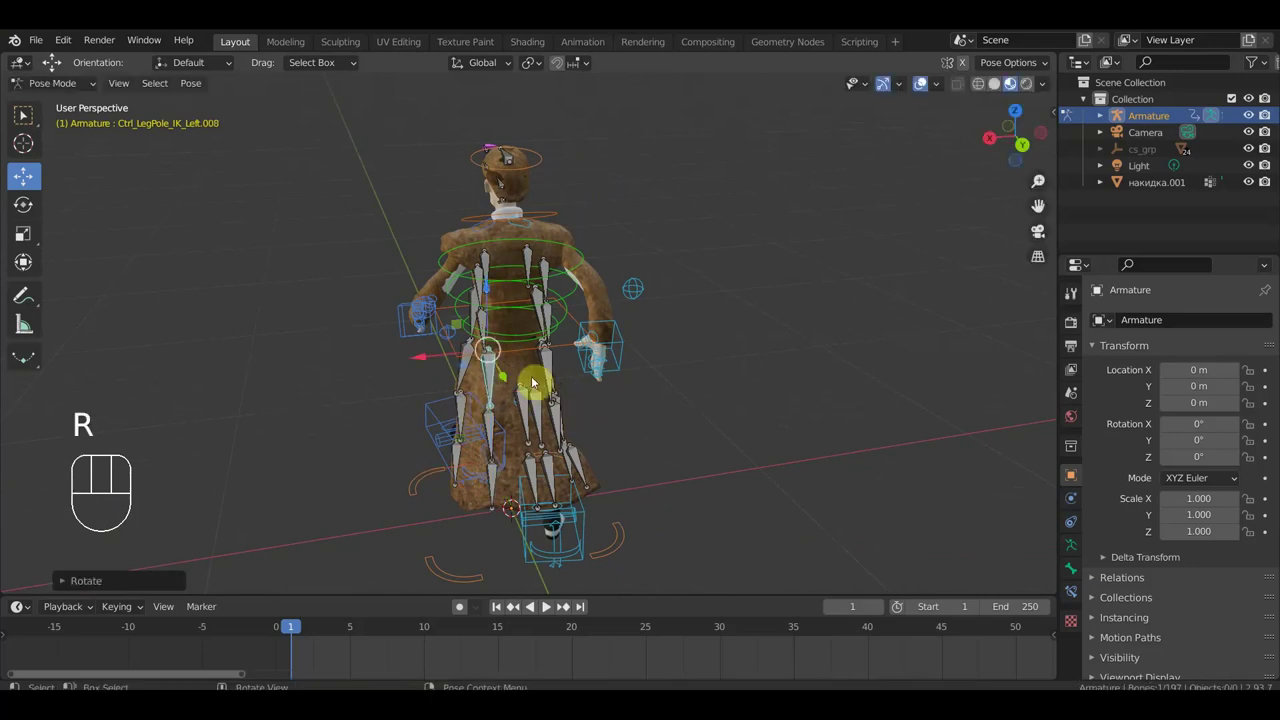
middle_click(523, 384)
click(503, 400)
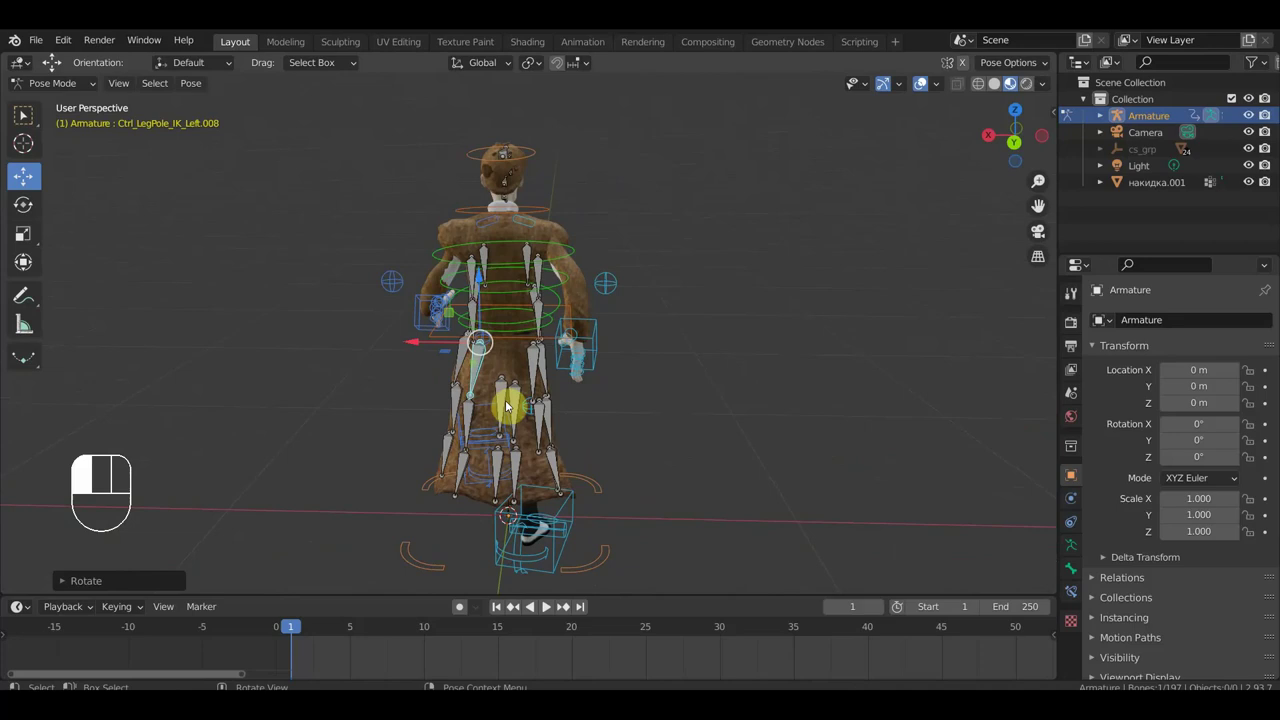
key(g)
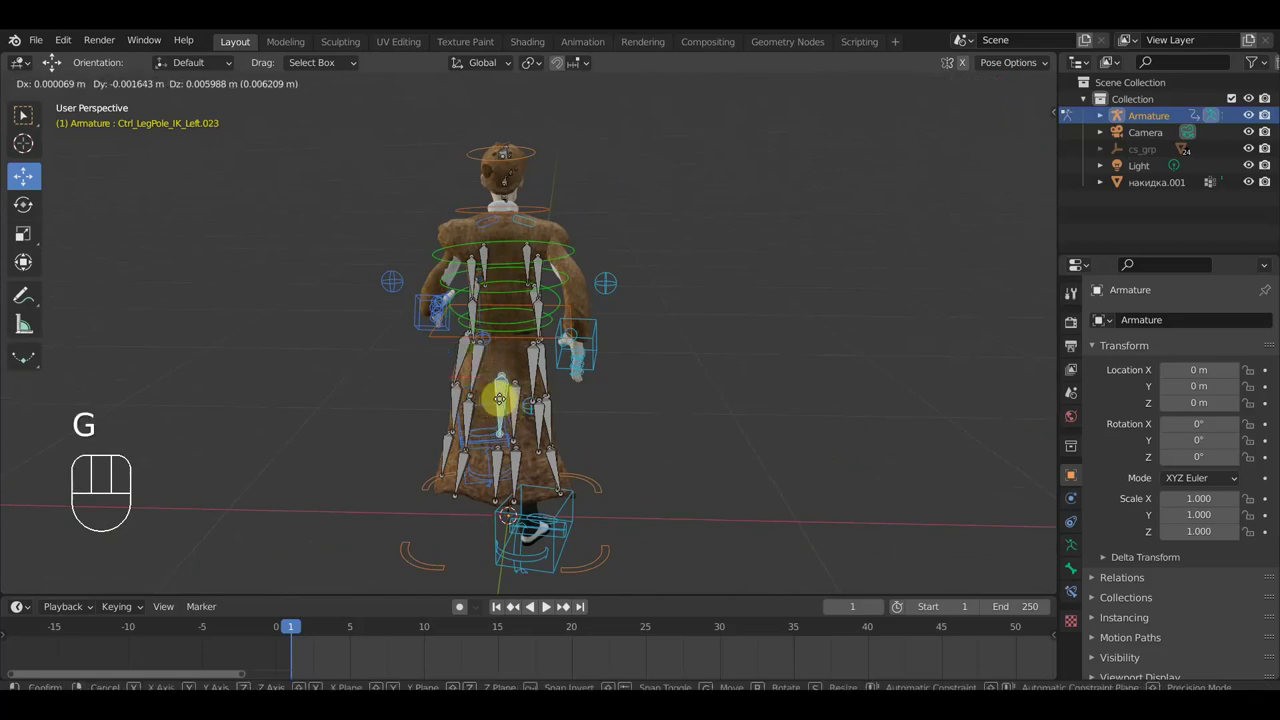
click(494, 400)
key(g)
drag(558, 429, 554, 302)
Tilt and shift a chest coat bone at the front.
drag(595, 290, 725, 286)
click(588, 301)
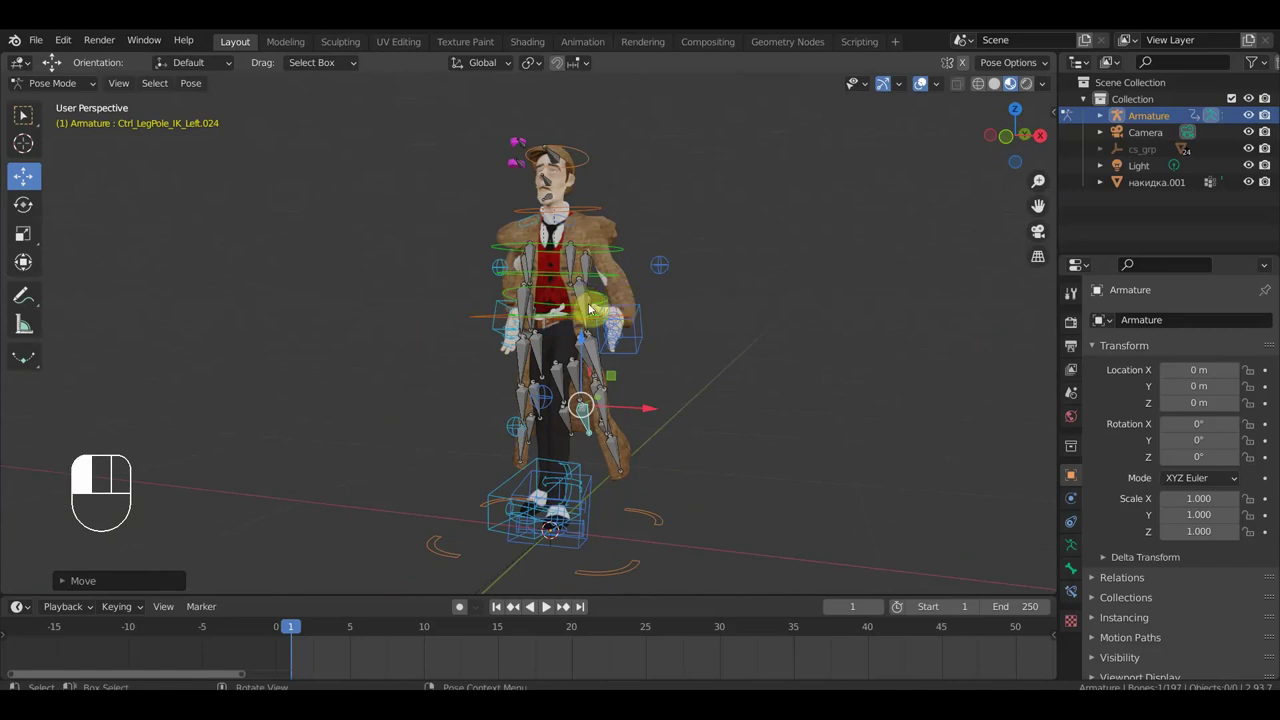
drag(611, 309, 639, 314)
key(r)
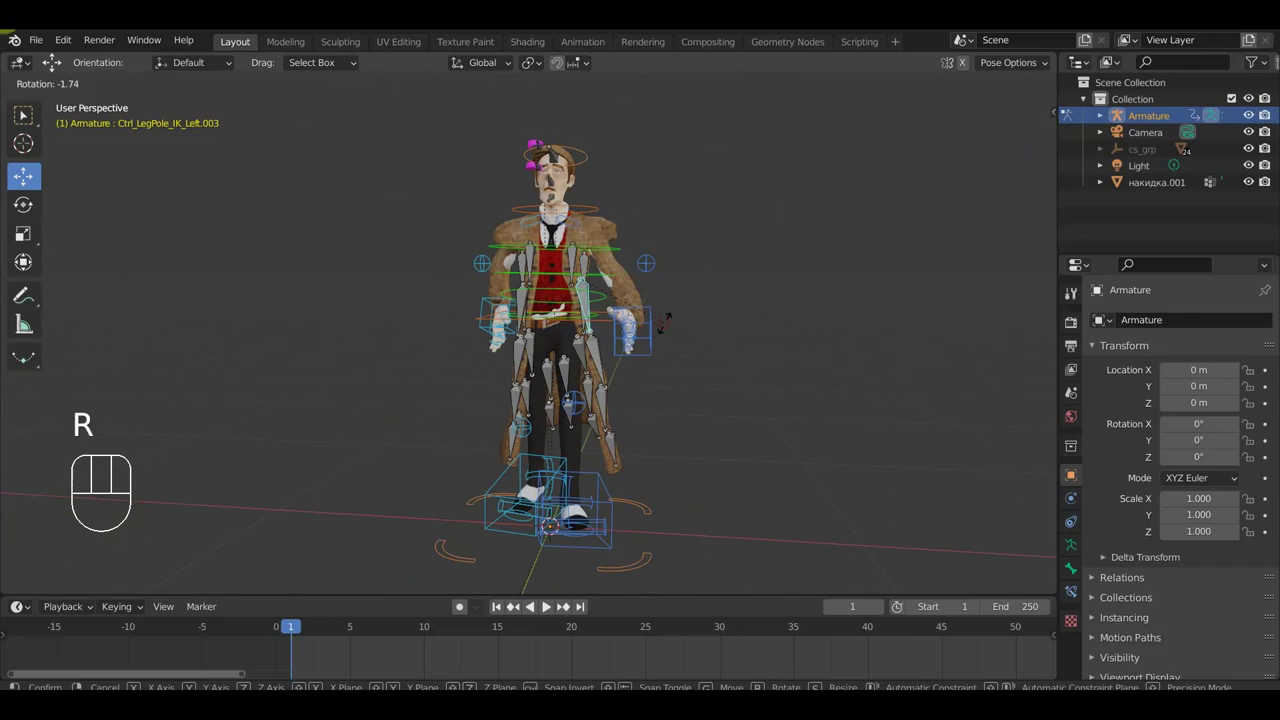
drag(658, 332, 505, 352)
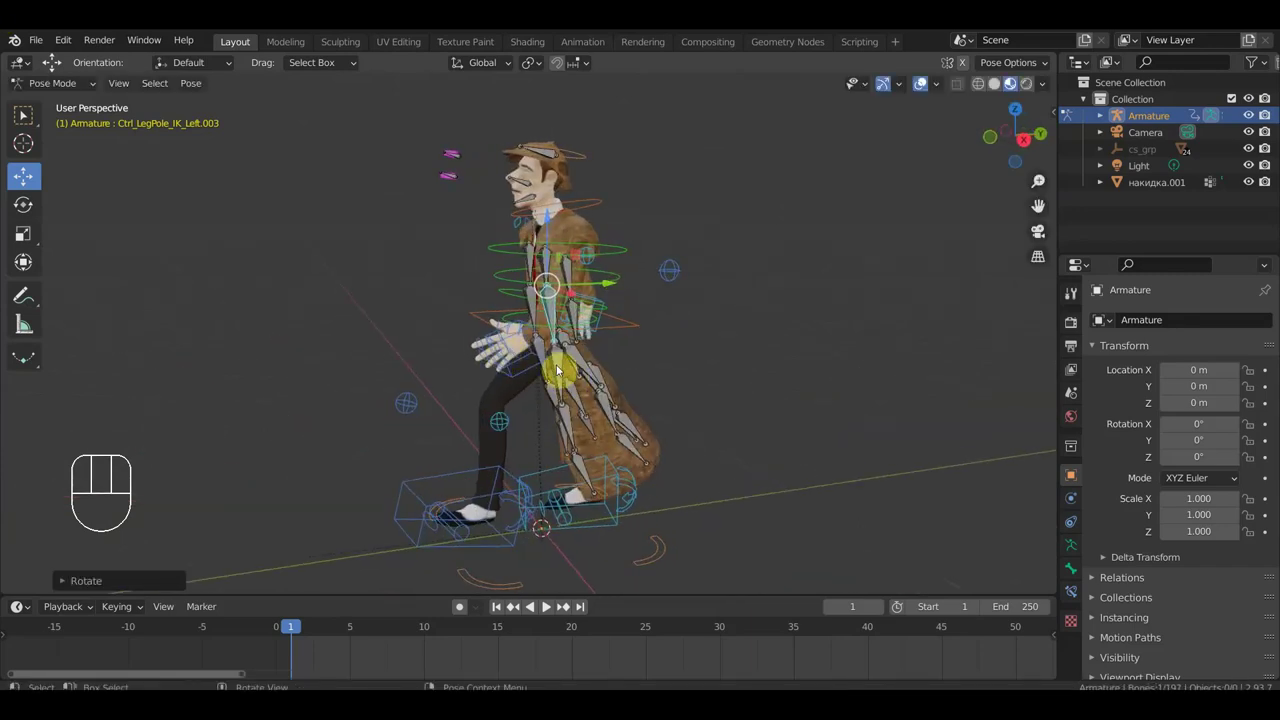
drag(706, 371, 809, 353)
key(g)
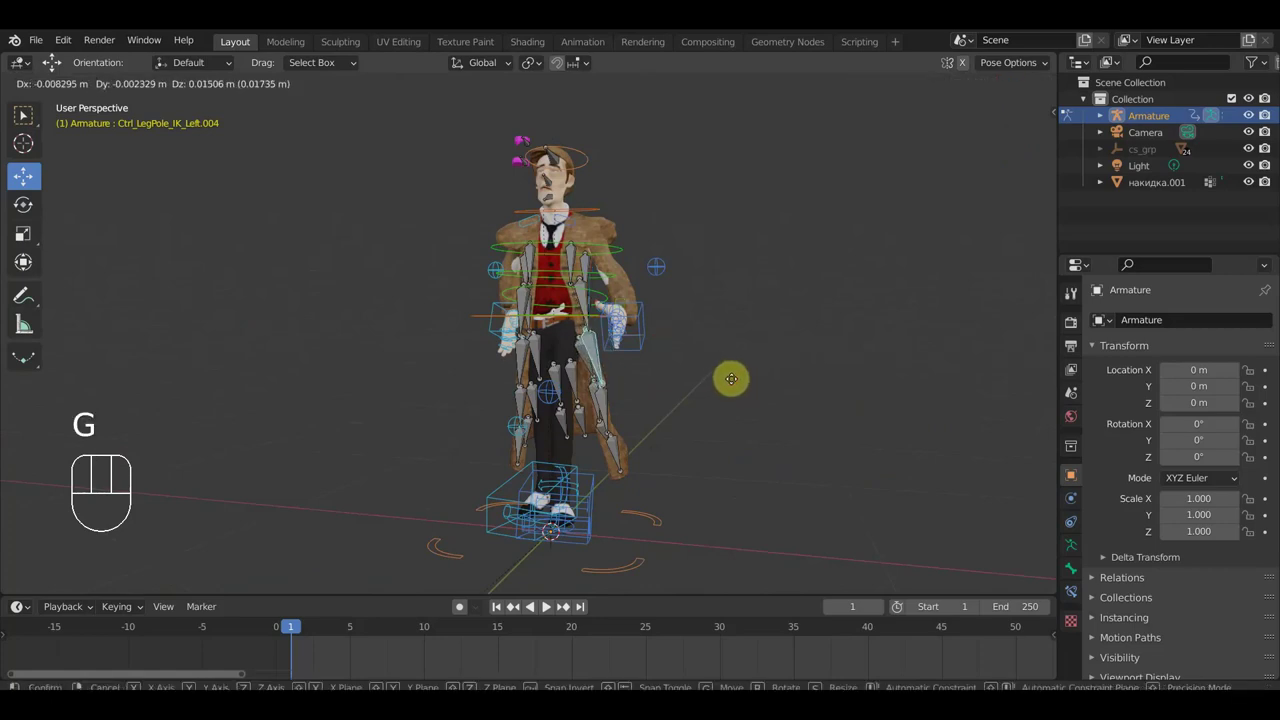
click(735, 381)
Check the coat's back, then move a front skirt bone into place.
drag(713, 383, 477, 397)
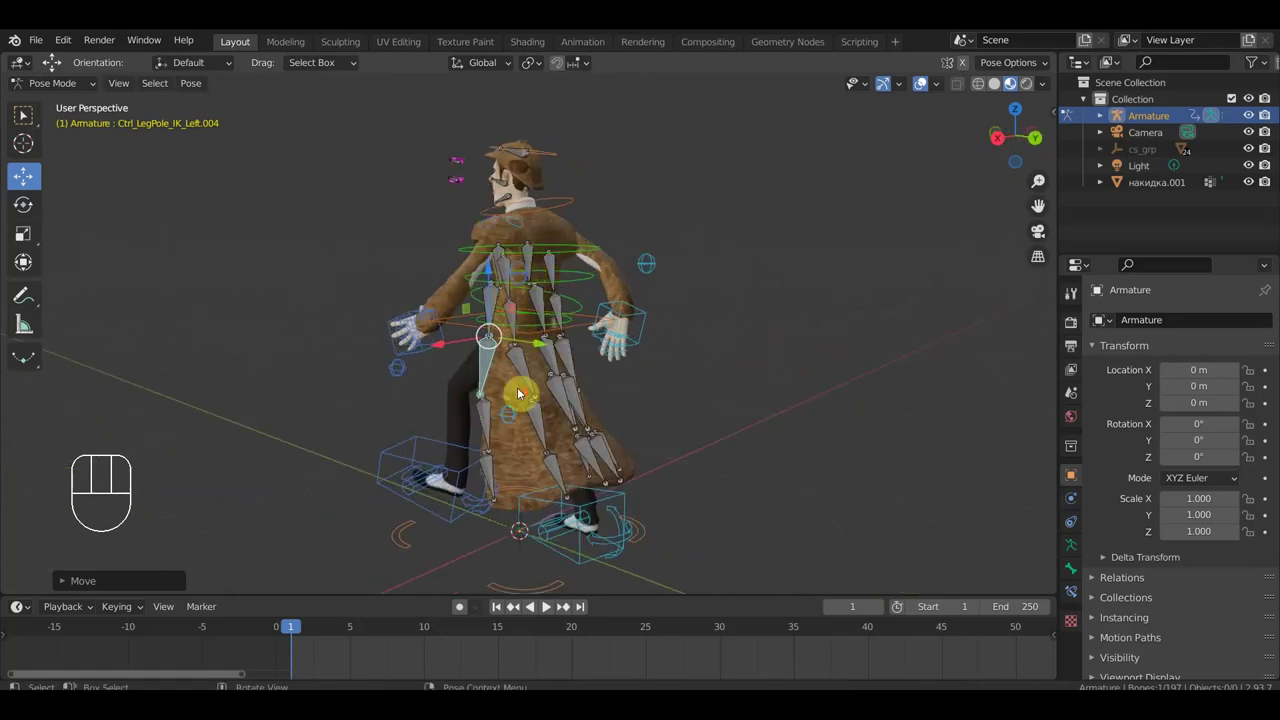
drag(517, 378, 498, 202)
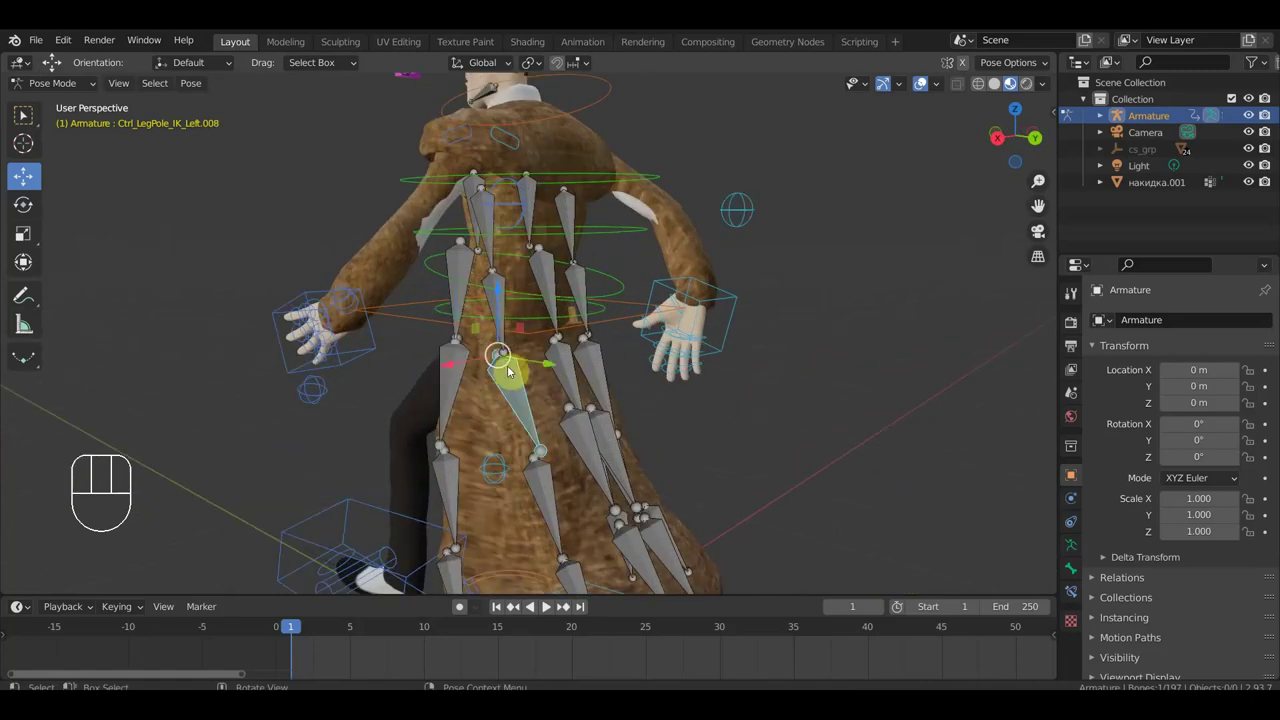
drag(567, 348, 493, 339)
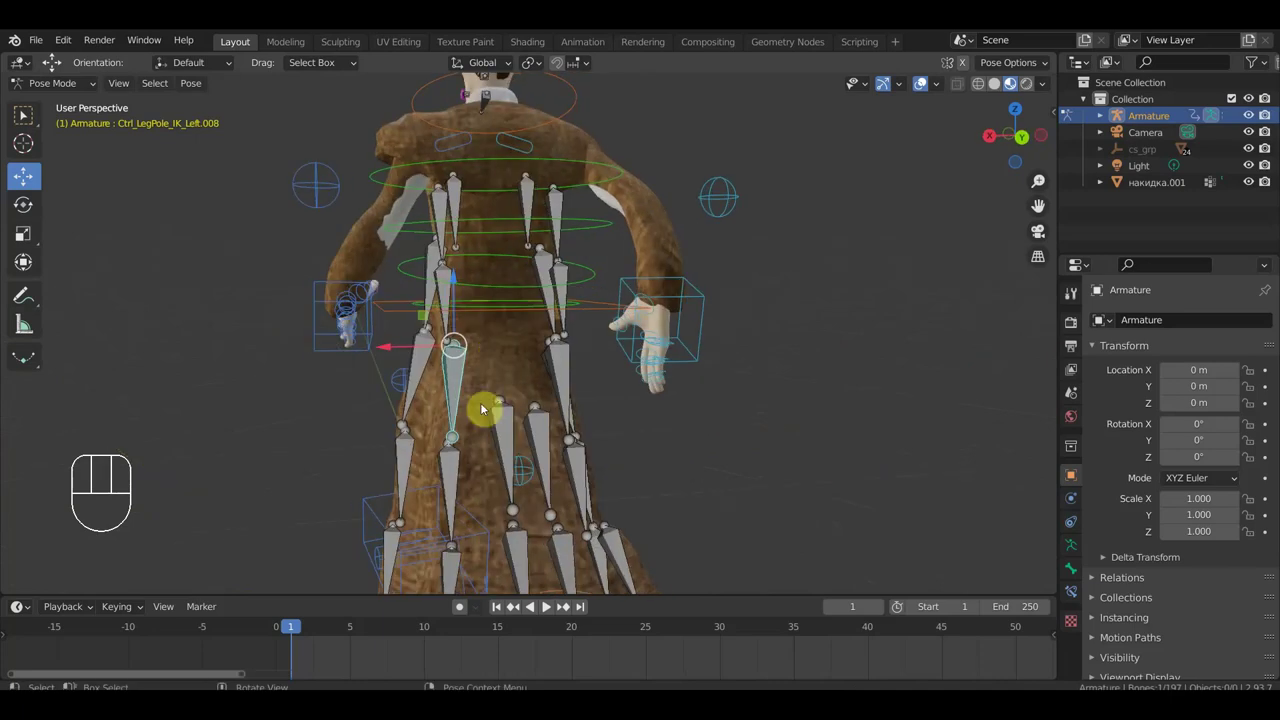
drag(514, 432, 524, 426)
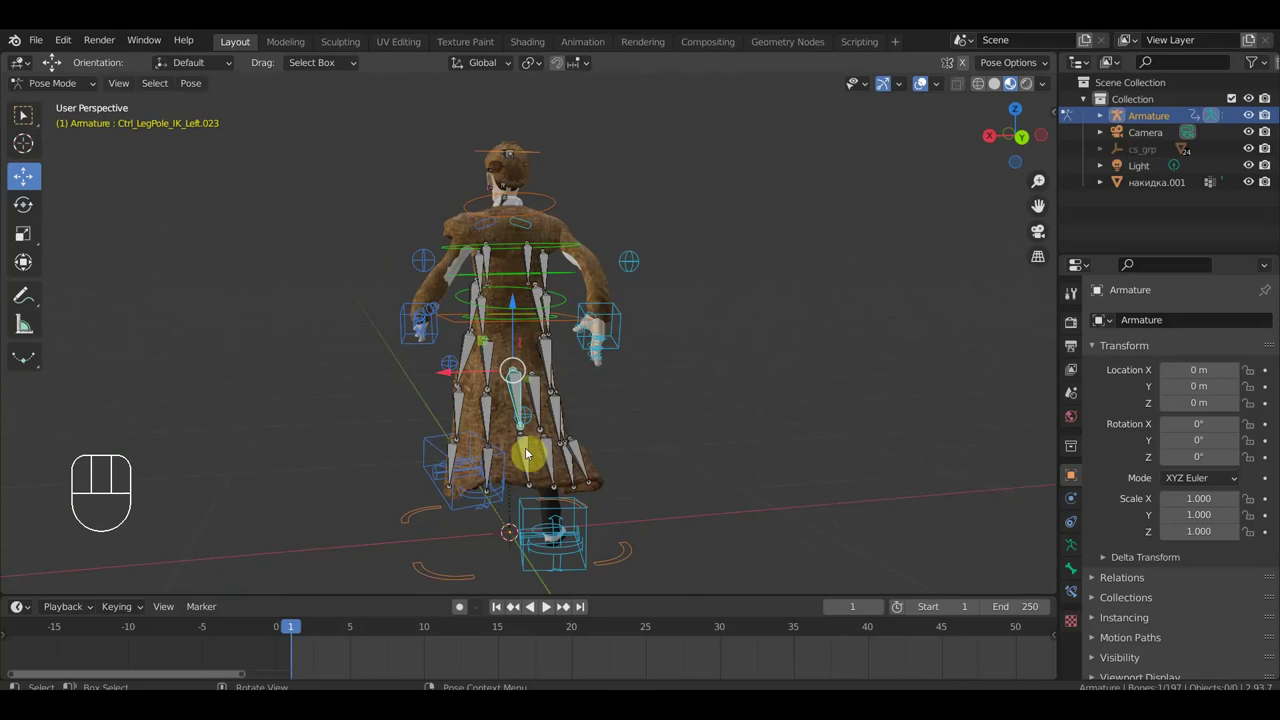
drag(491, 401, 529, 400)
drag(501, 358, 535, 354)
drag(535, 354, 617, 352)
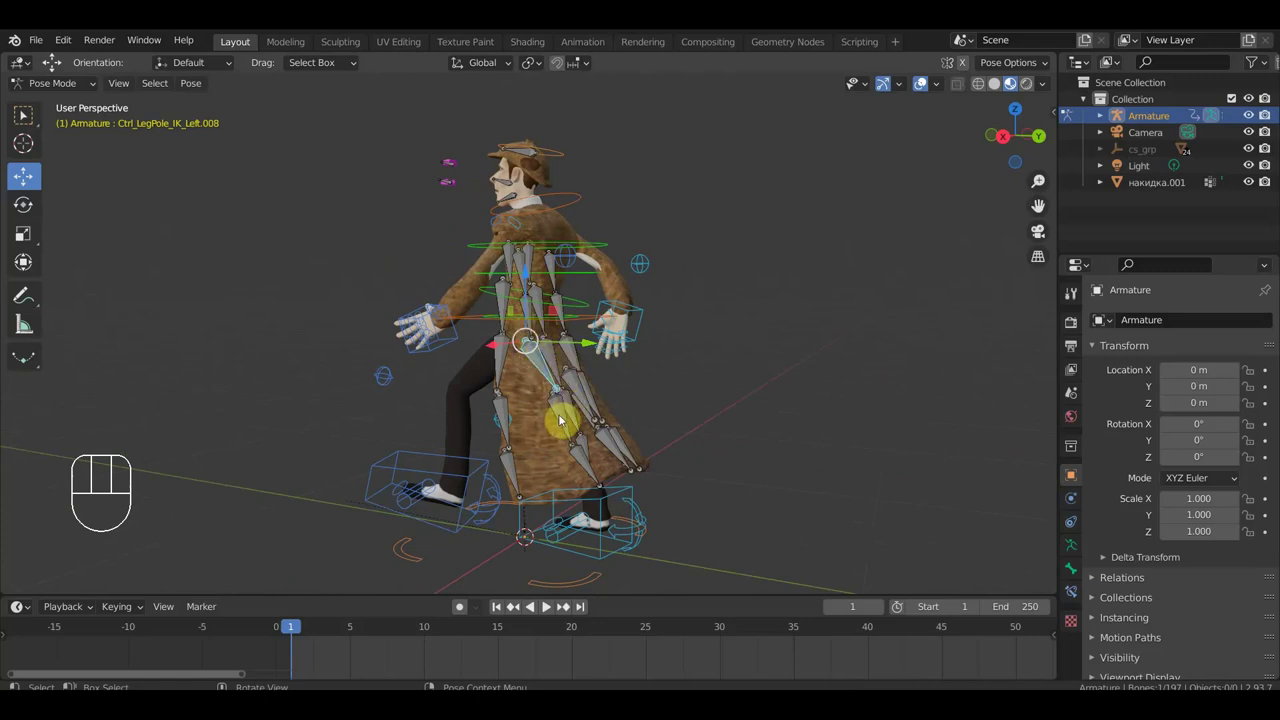
drag(563, 396, 801, 396)
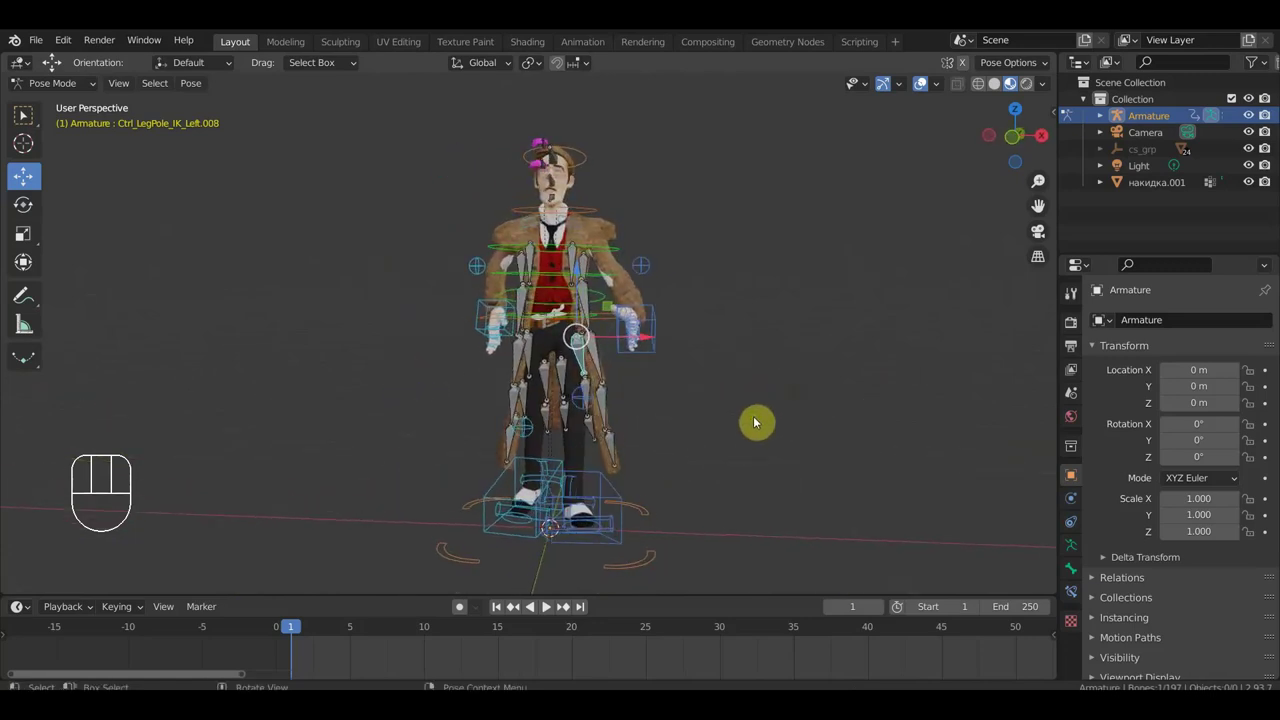
click(610, 404)
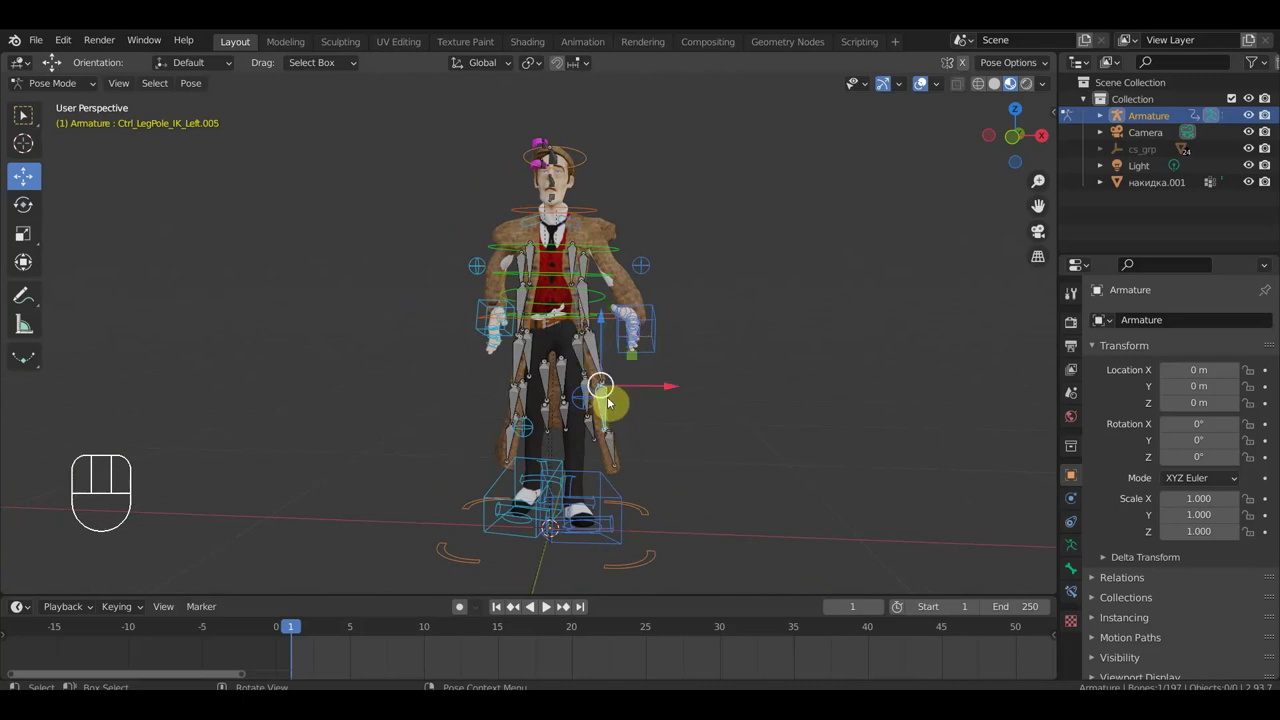
key(g)
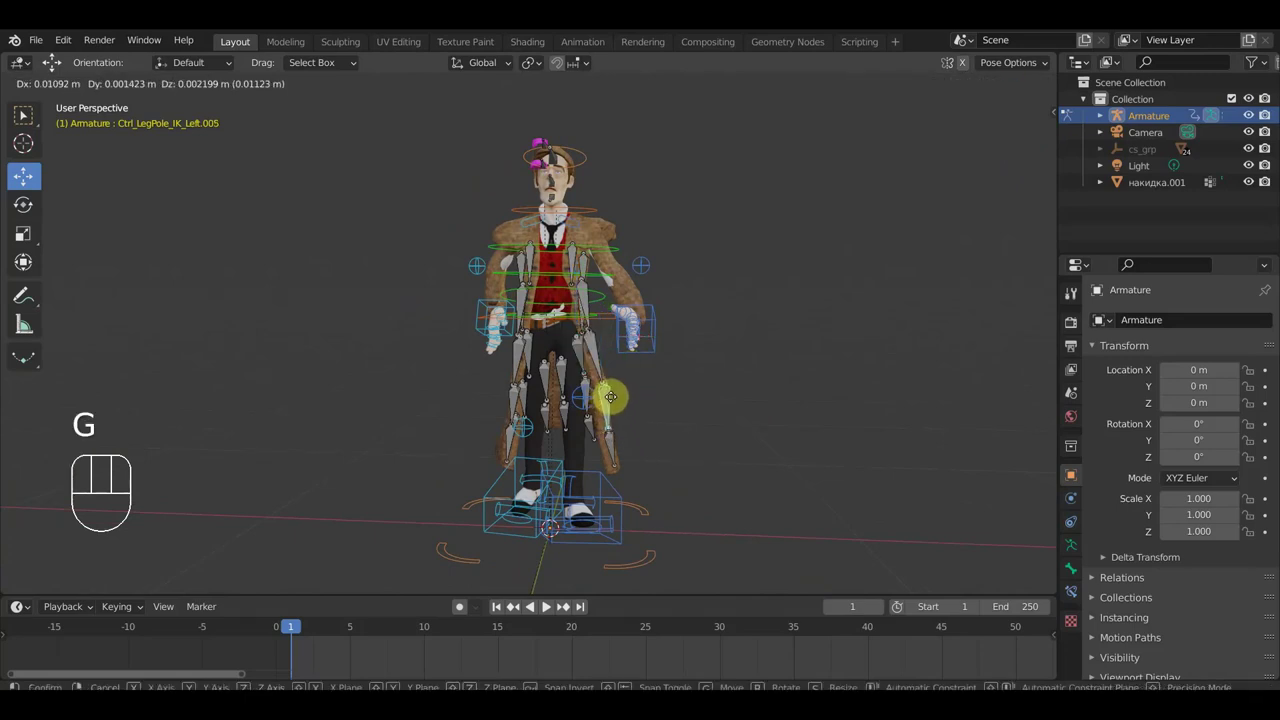
click(617, 400)
Select coat bone Ctrl_LegPole_IK_Left.014 near the legs and view the stride from the side.
drag(598, 320, 735, 321)
click(523, 301)
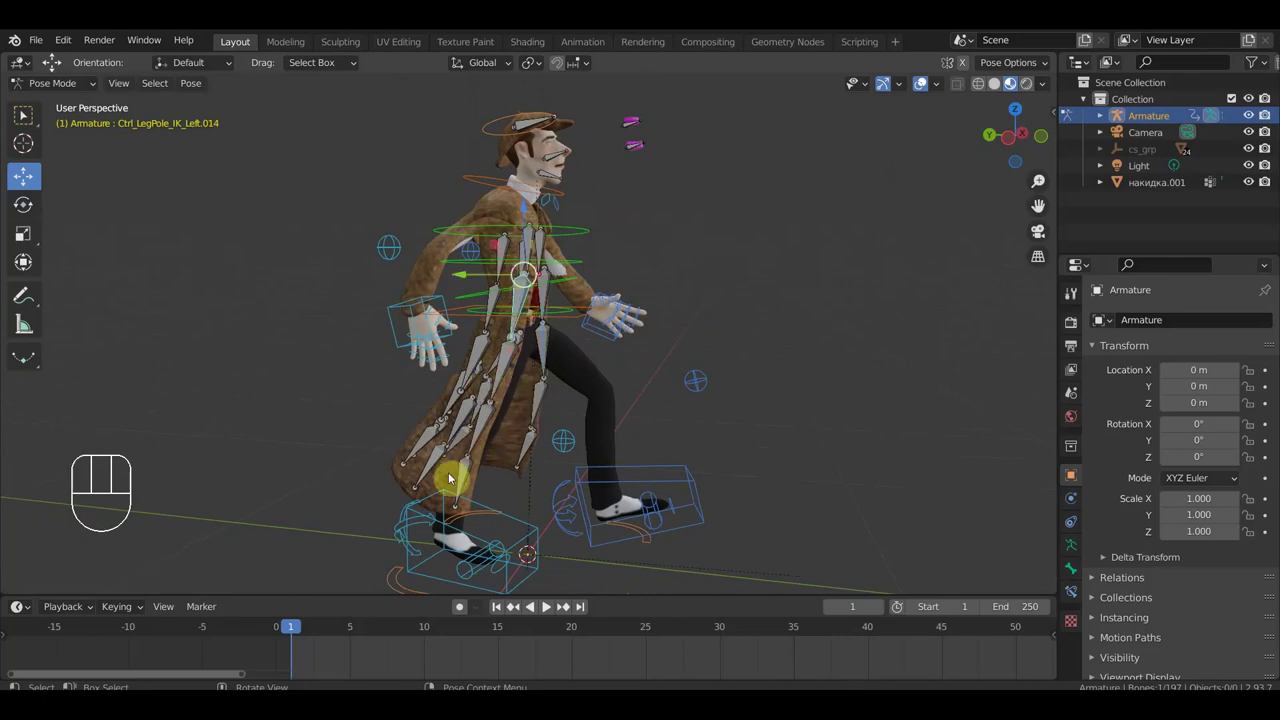
drag(515, 361, 197, 391)
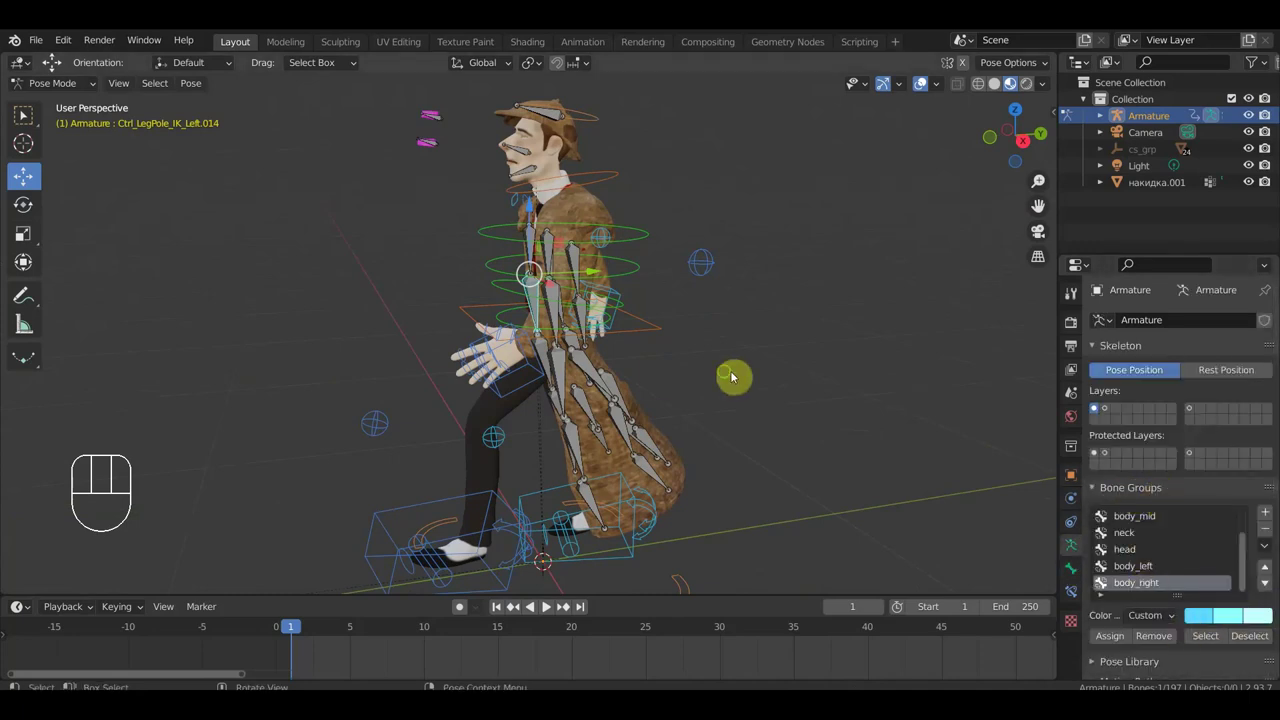
Orbit around the back of the coat to check how it hangs behind the character.
drag(705, 374, 579, 370)
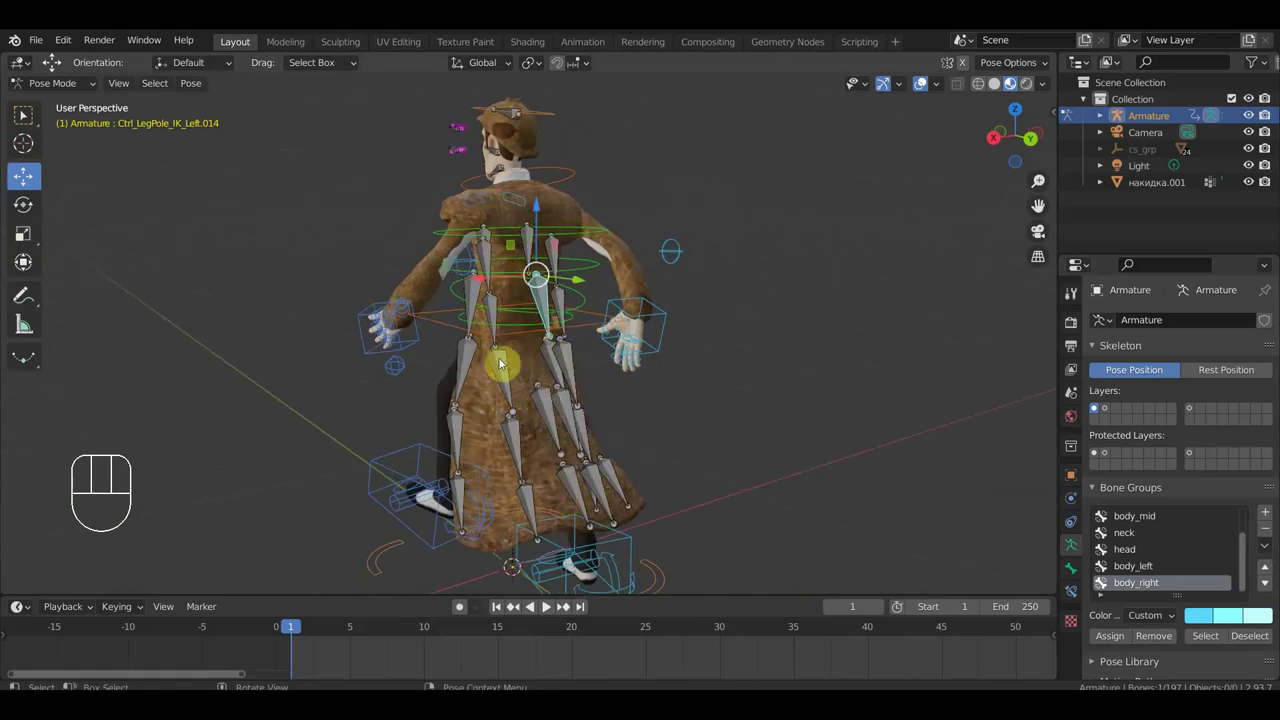
drag(519, 310, 535, 310)
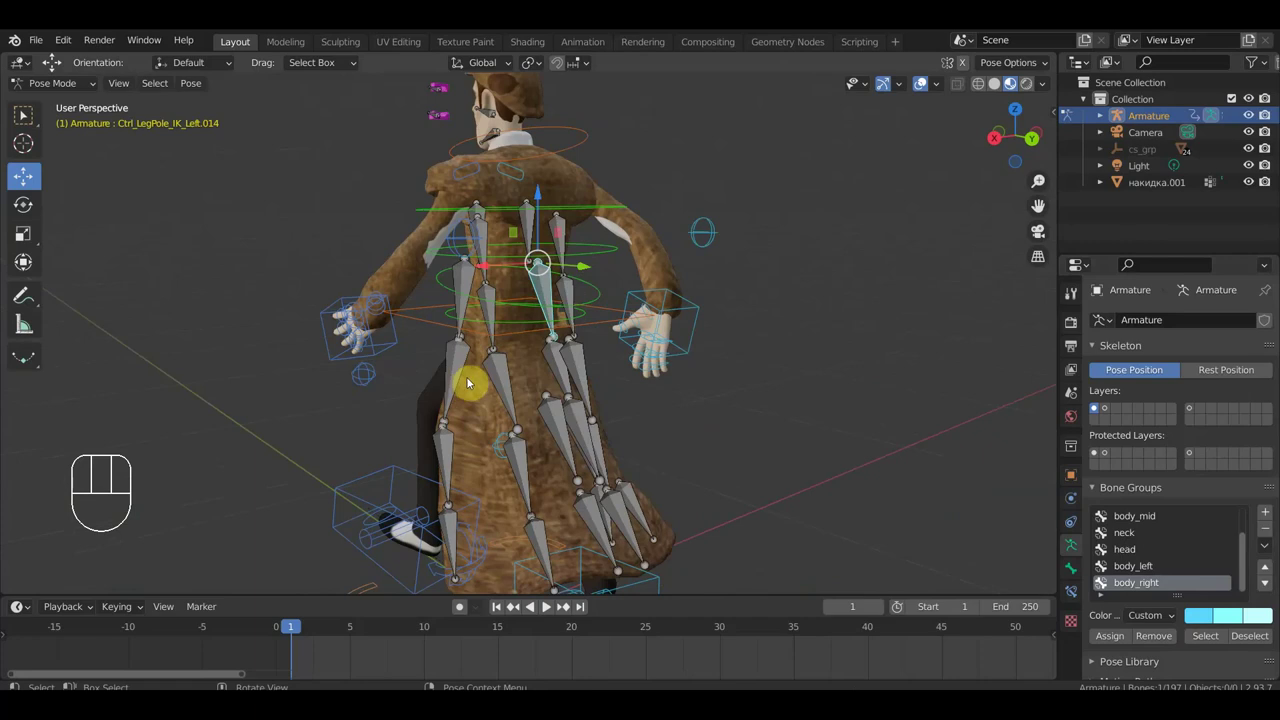
drag(575, 388, 473, 388)
middle_click(533, 414)
drag(553, 398, 671, 406)
middle_click(609, 386)
Swing to the front and a side view of the whole mid-stride character with bones hidden.
drag(561, 387, 469, 385)
drag(482, 394, 452, 403)
drag(456, 400, 721, 365)
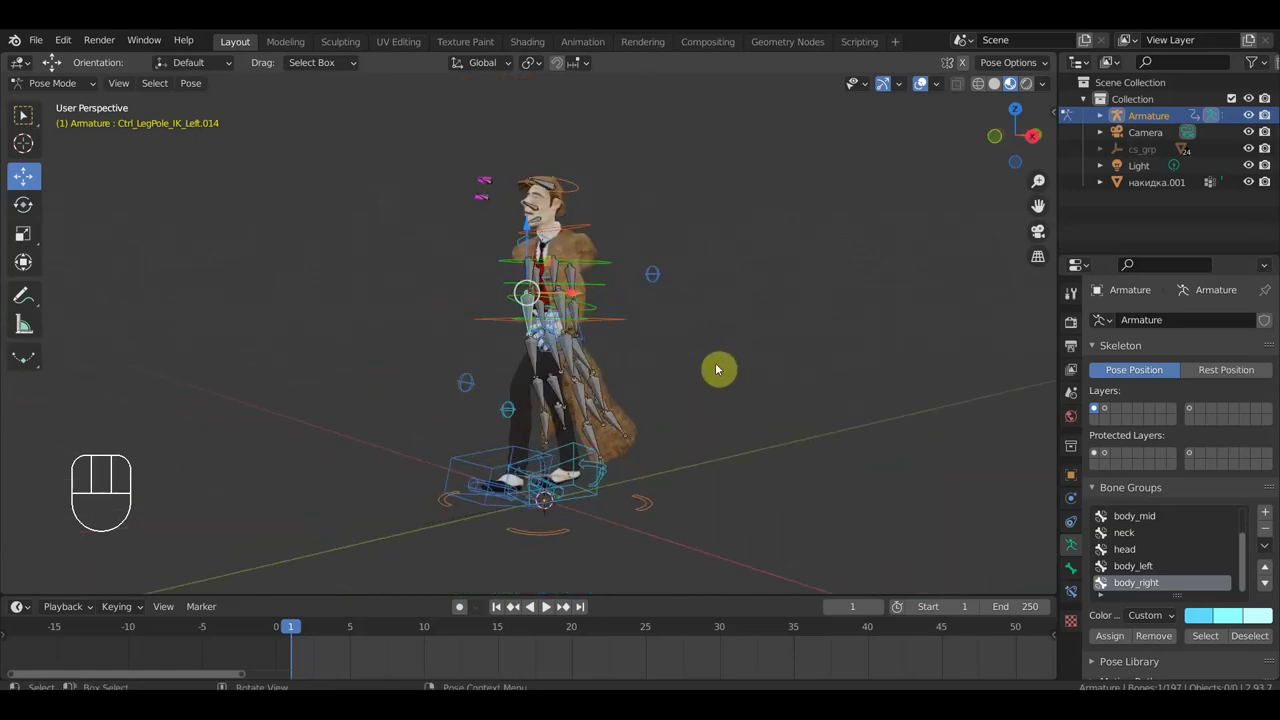
drag(719, 369, 709, 335)
drag(711, 341, 706, 370)
click(923, 81)
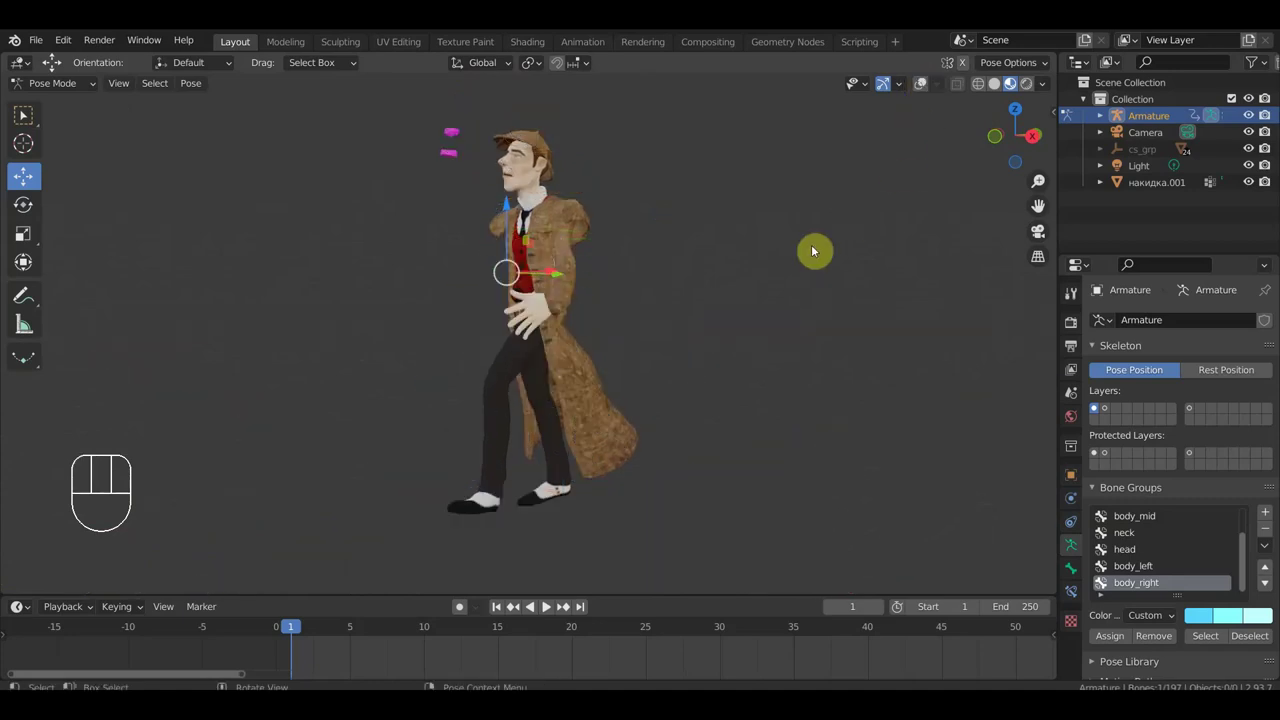
drag(755, 314, 906, 328)
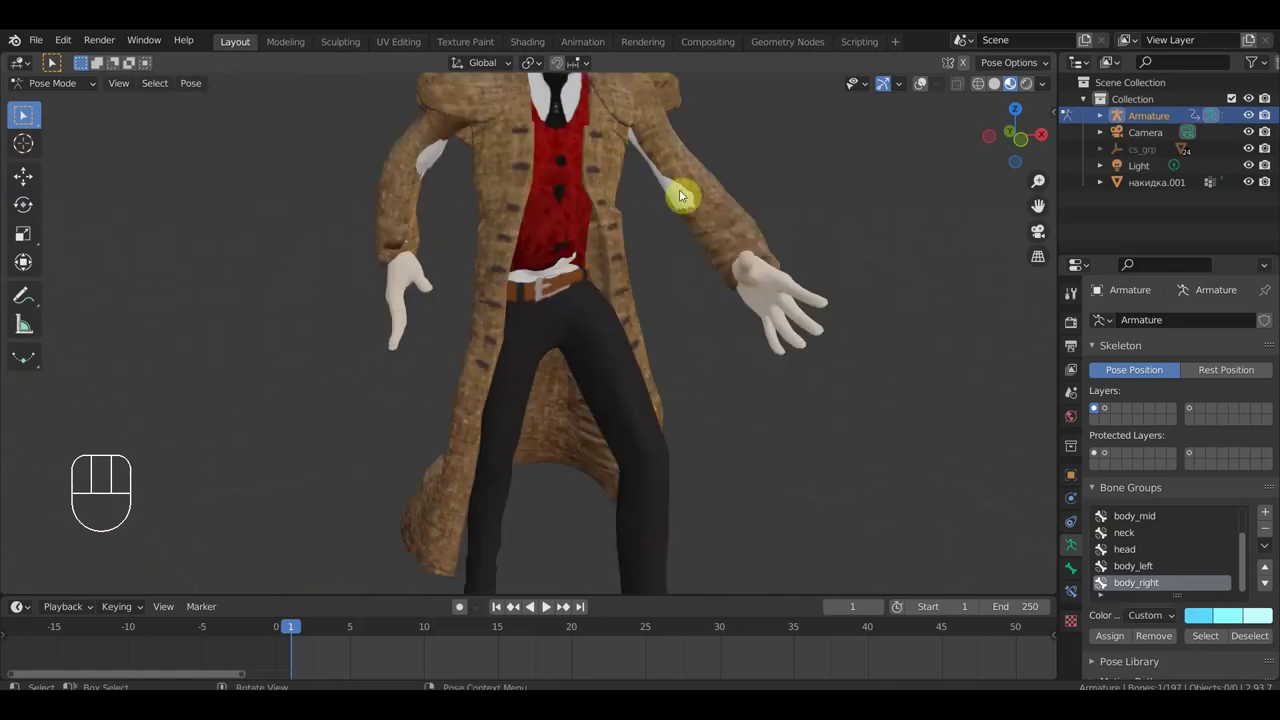
drag(643, 211, 383, 228)
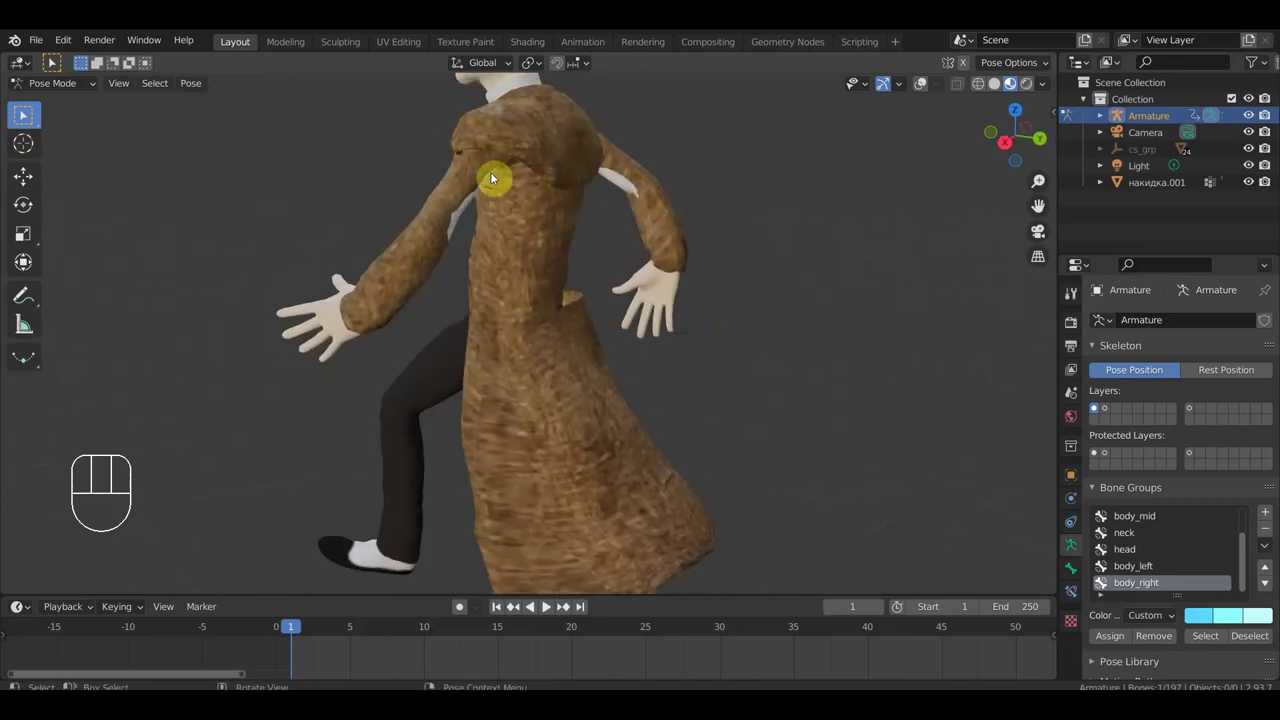
drag(643, 216, 593, 212)
drag(637, 194, 601, 184)
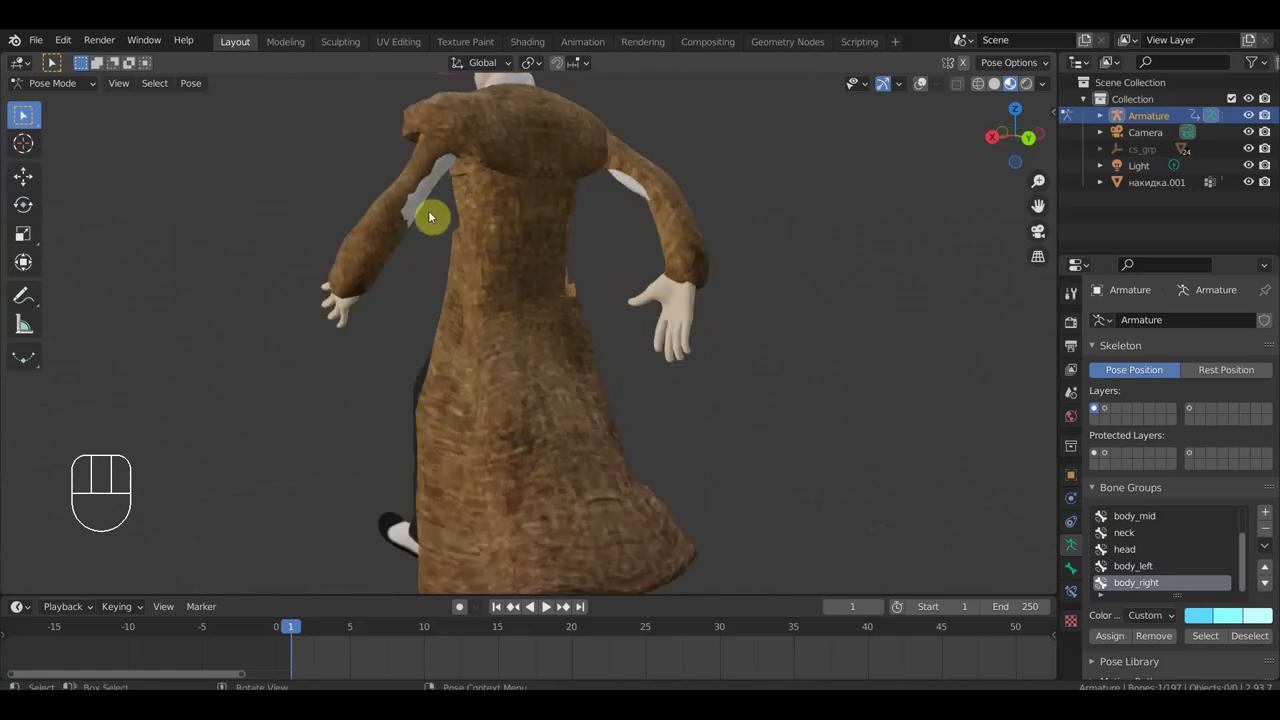
drag(557, 291, 521, 385)
middle_click(559, 388)
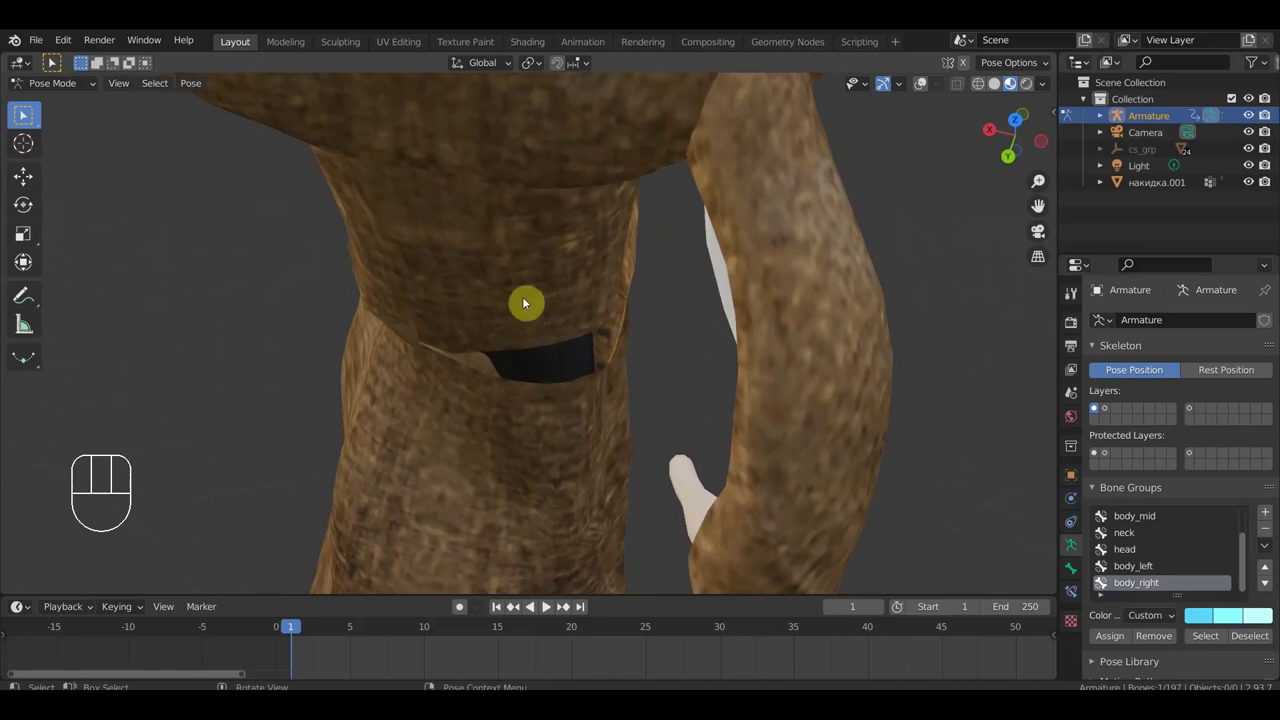
drag(523, 356, 505, 322)
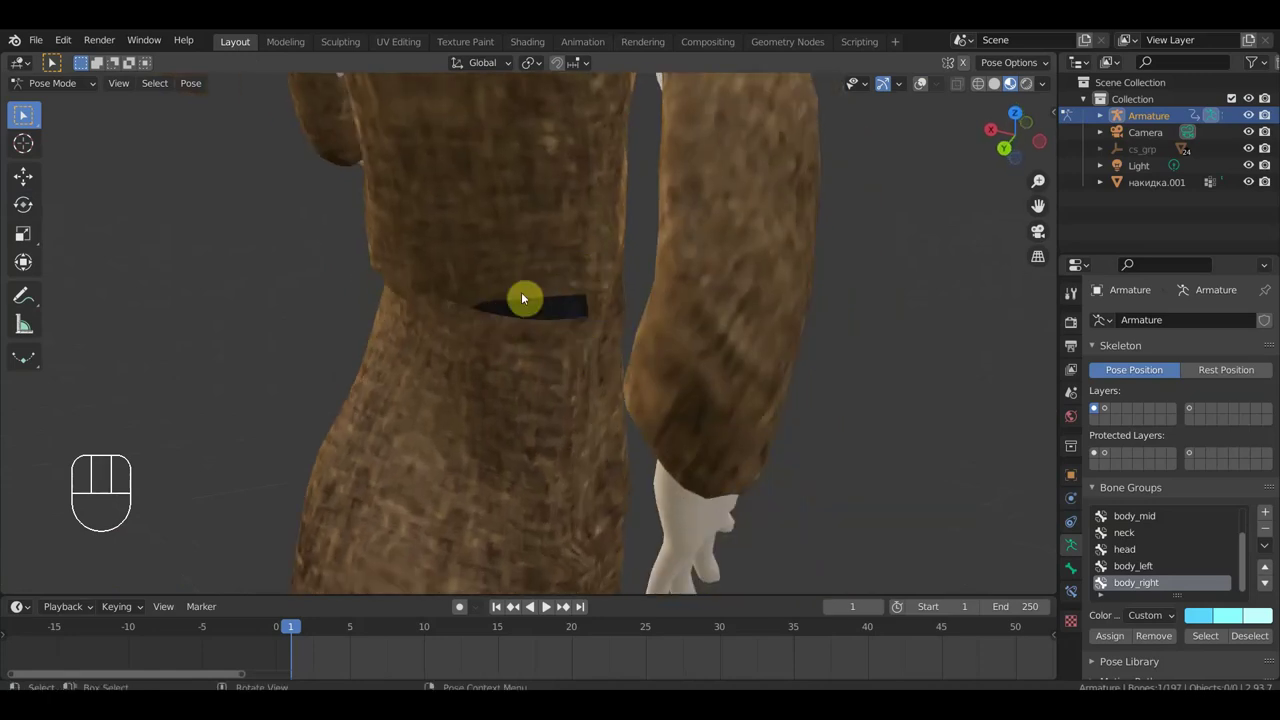
drag(453, 307, 317, 282)
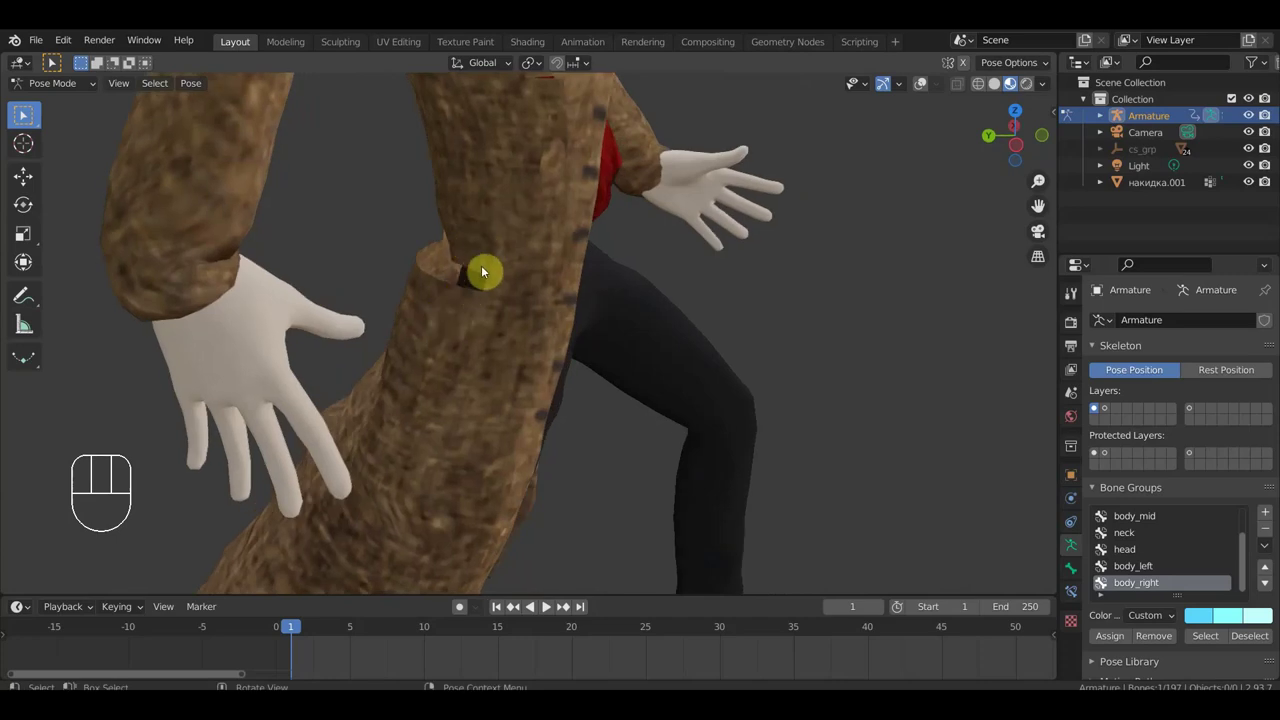
drag(524, 313, 631, 340)
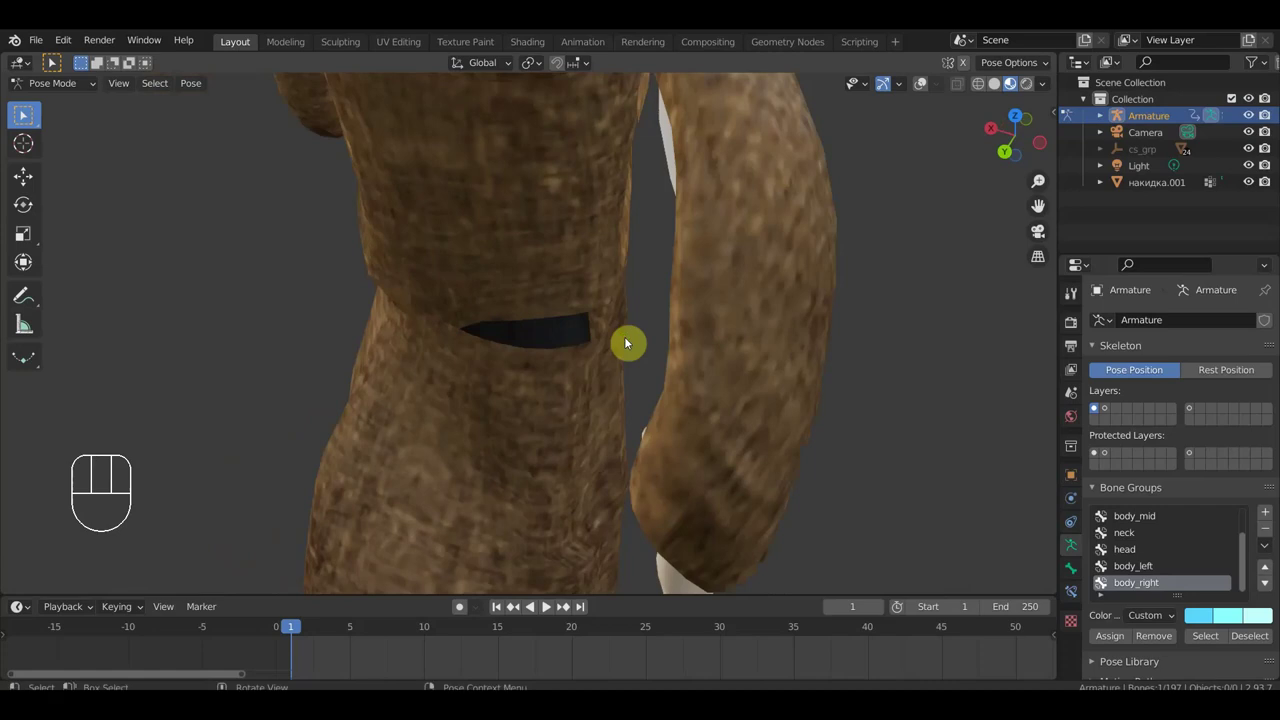
drag(578, 346, 311, 282)
middle_click(689, 217)
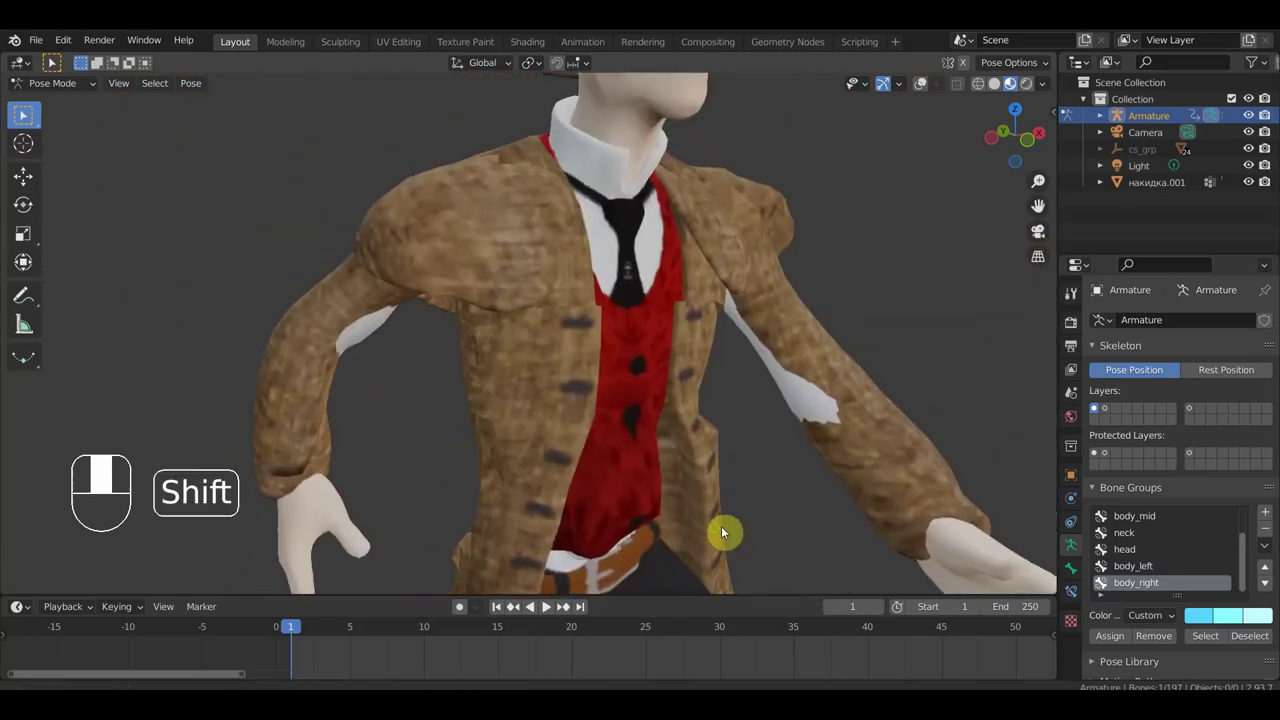
drag(533, 317, 509, 295)
middle_click(474, 300)
drag(525, 324, 505, 278)
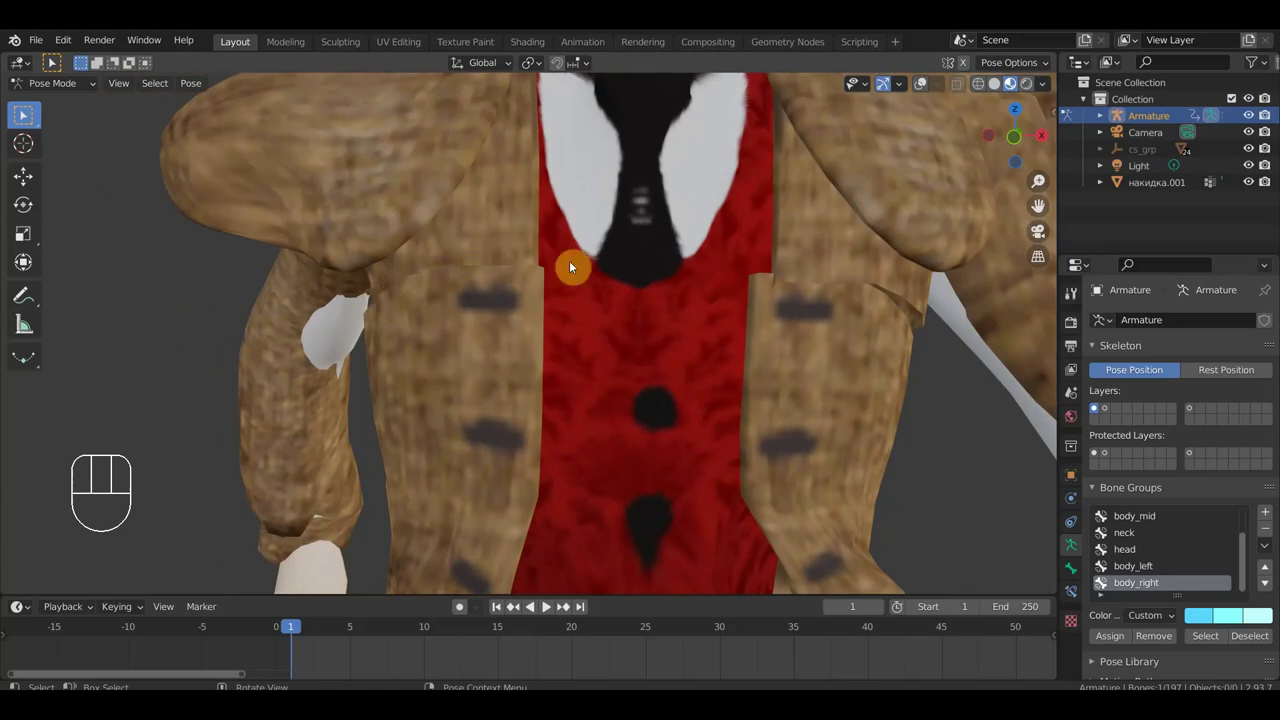
click(914, 106)
Show the rig's bones and nudge the inner right-front chest bone so the coat follows the torso.
click(757, 332)
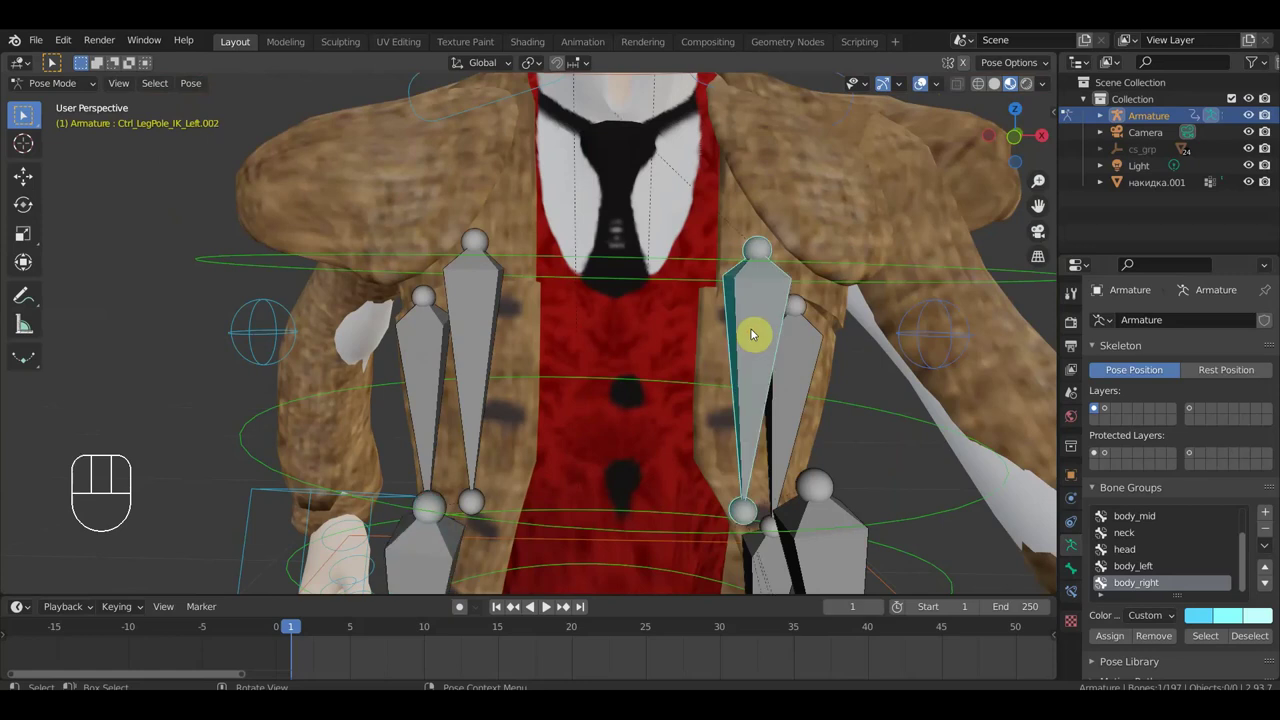
key(g)
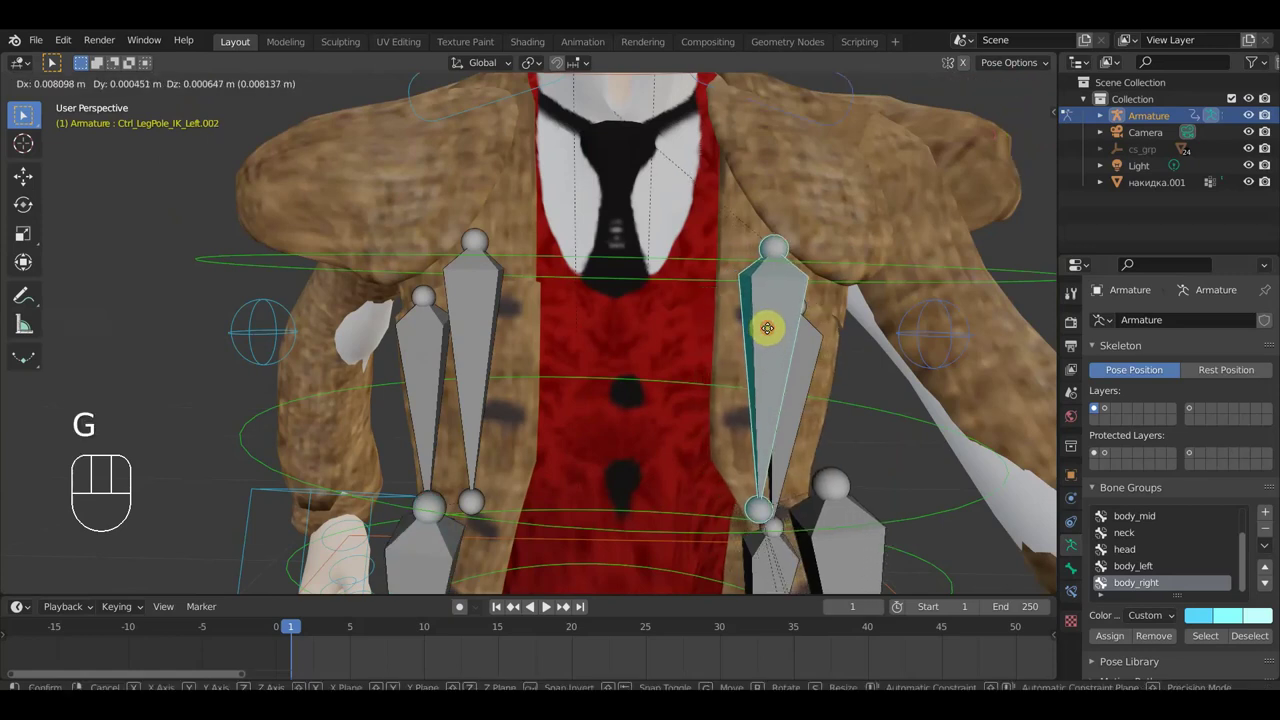
key(g)
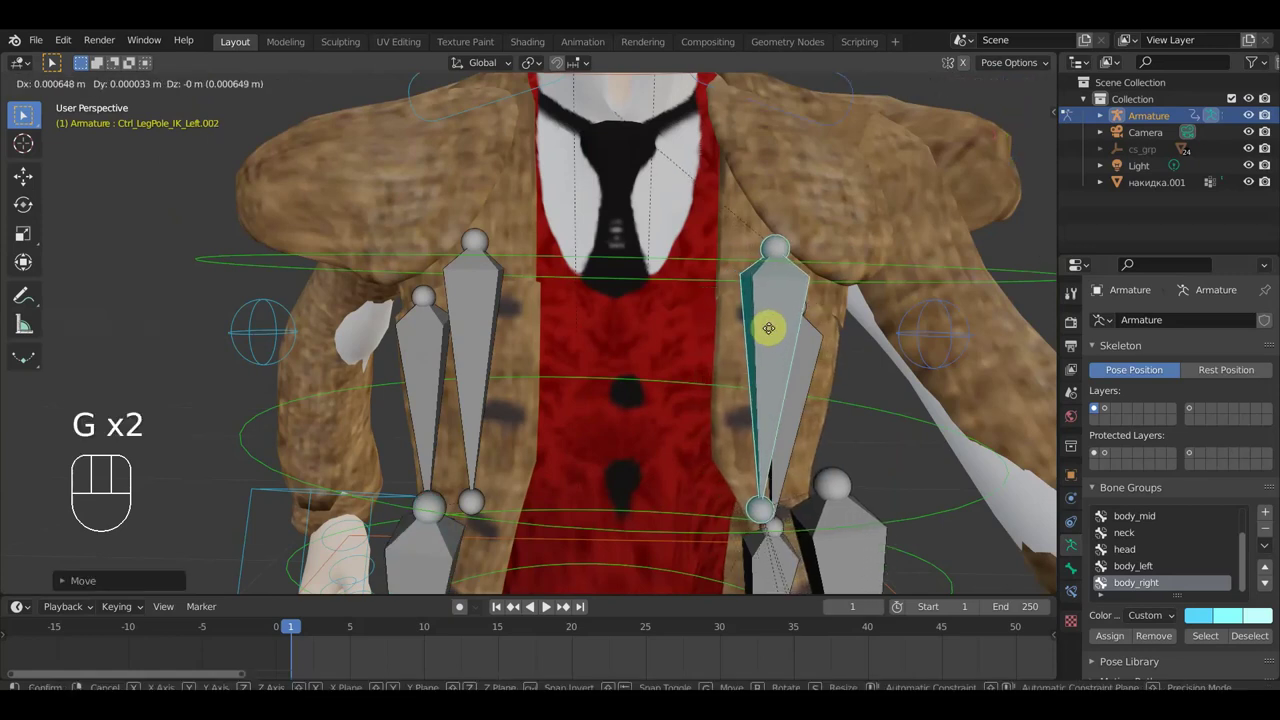
click(818, 356)
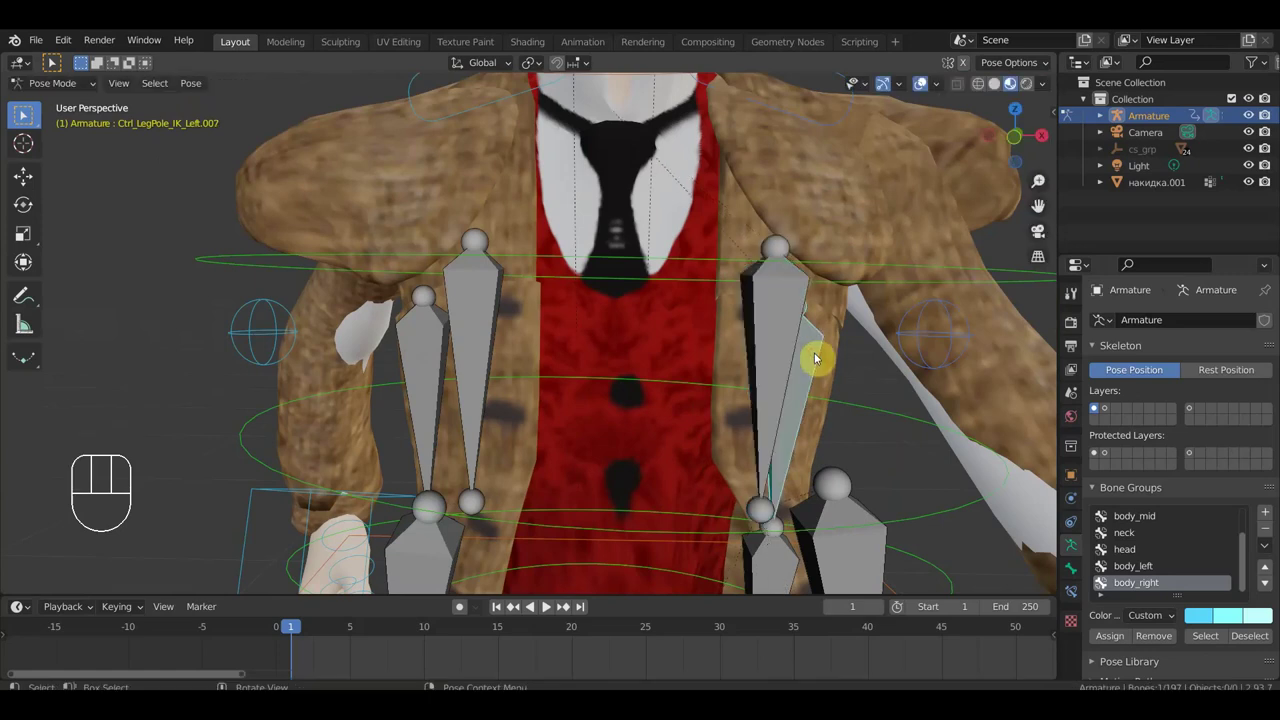
key(g)
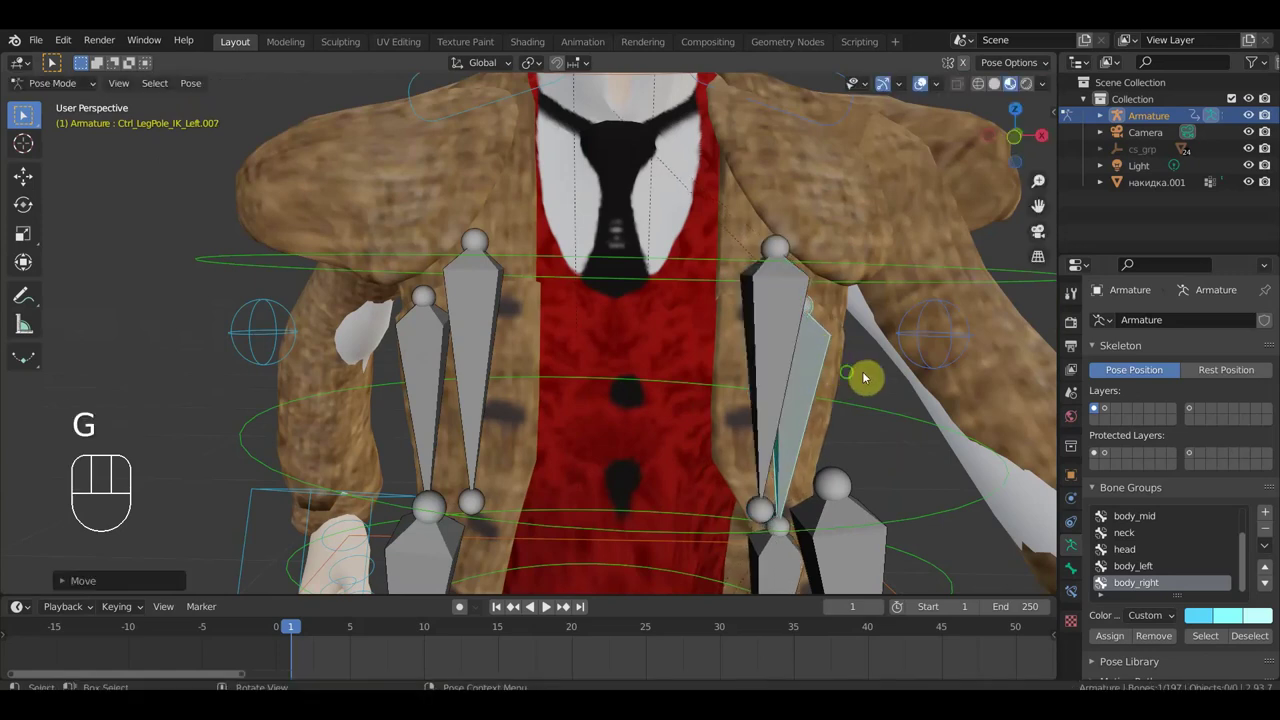
Move the outer chest bone Ctrl_LegPole_IK_Left.007 to fit the coat, then view the whole character.
drag(841, 375, 797, 376)
drag(794, 399, 824, 392)
key(g)
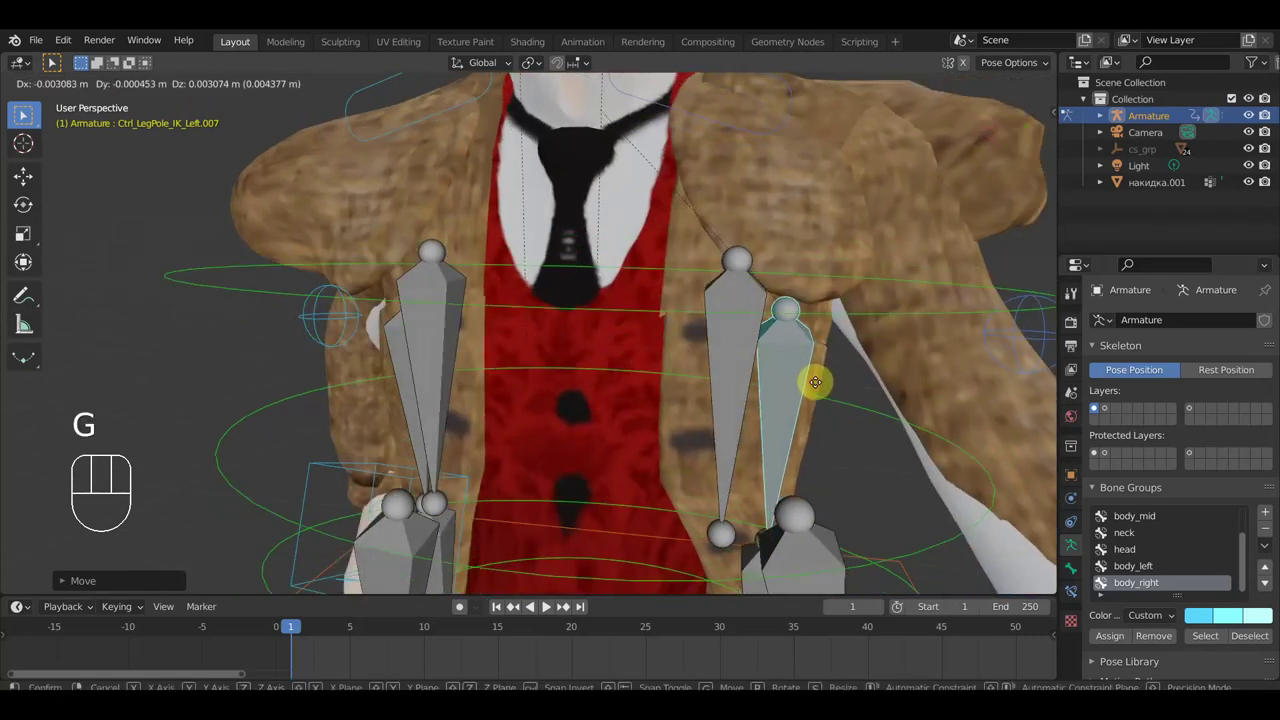
drag(830, 347, 785, 348)
drag(552, 404, 513, 374)
drag(581, 436, 649, 457)
drag(705, 463, 717, 375)
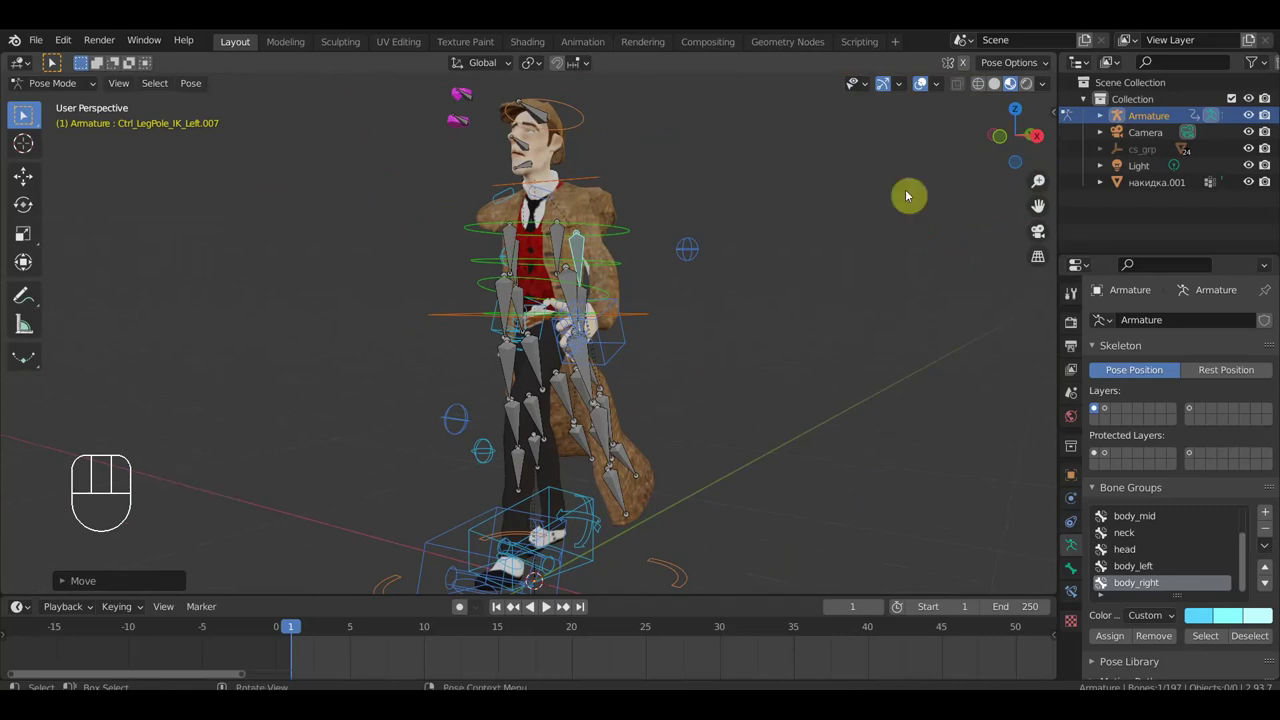
Orbit around the striding character to inspect the fitted coat from the side and front.
drag(834, 320, 769, 333)
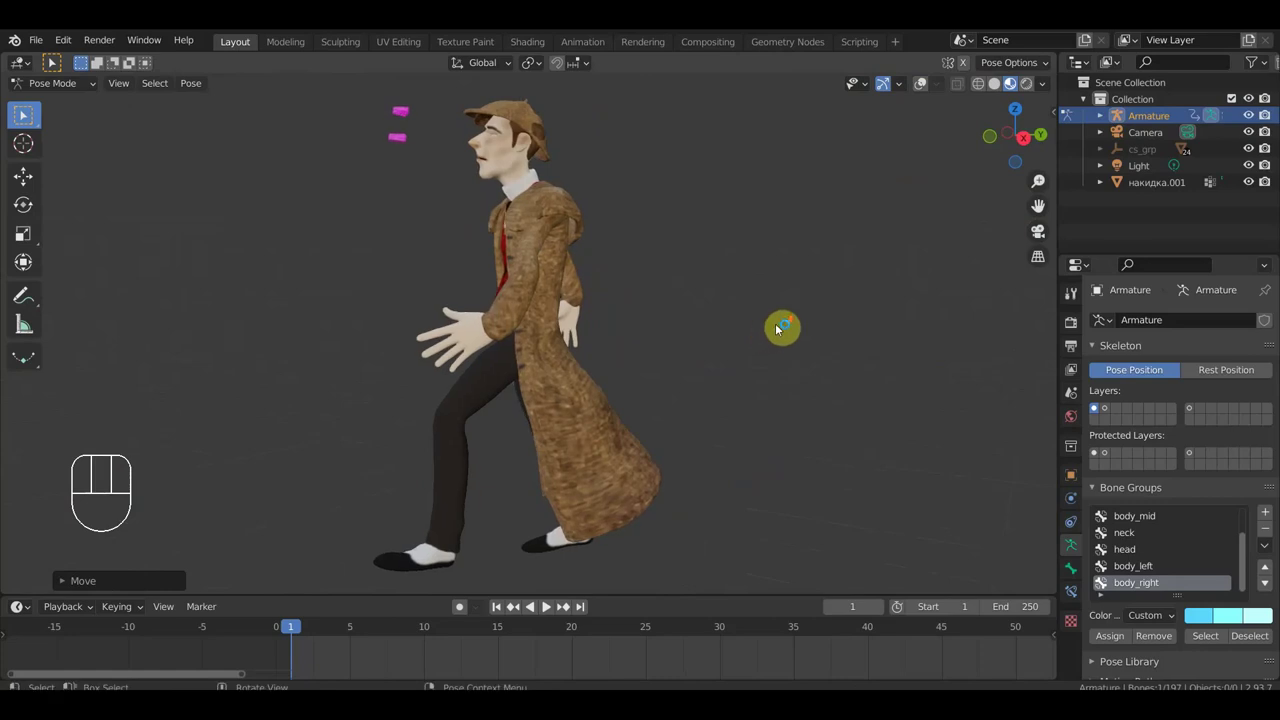
drag(788, 327, 811, 338)
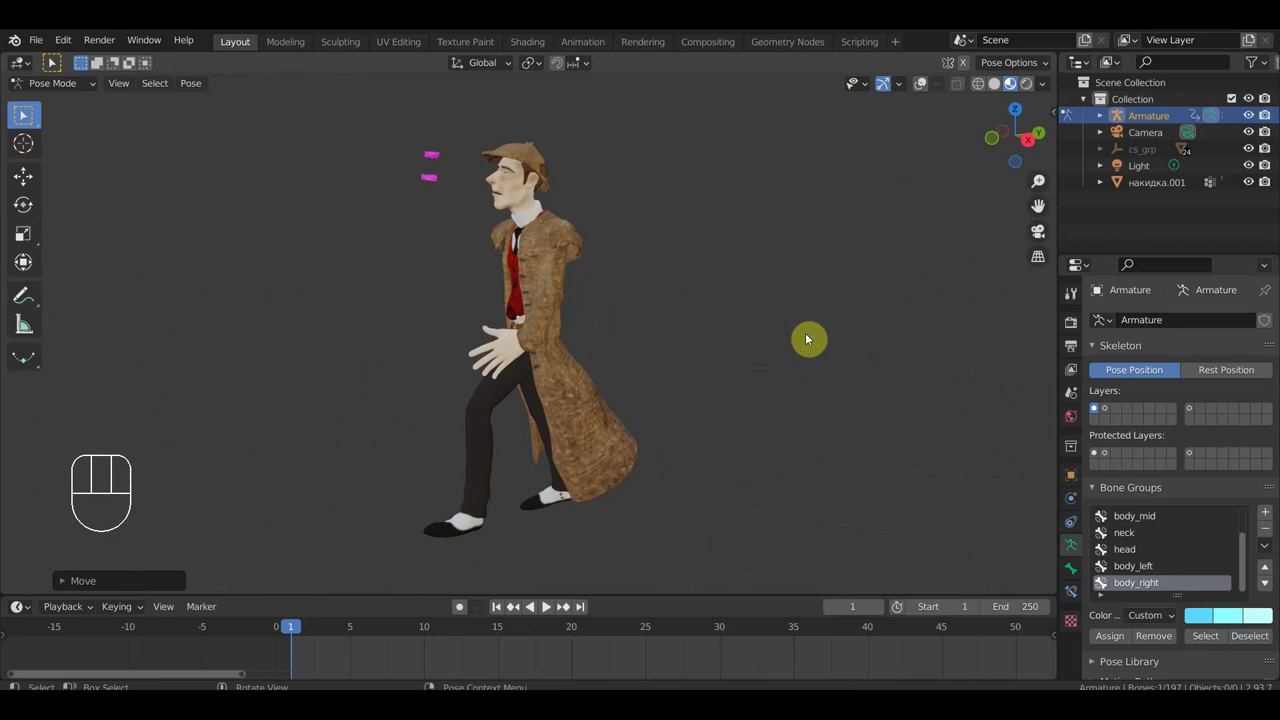
middle_click(787, 348)
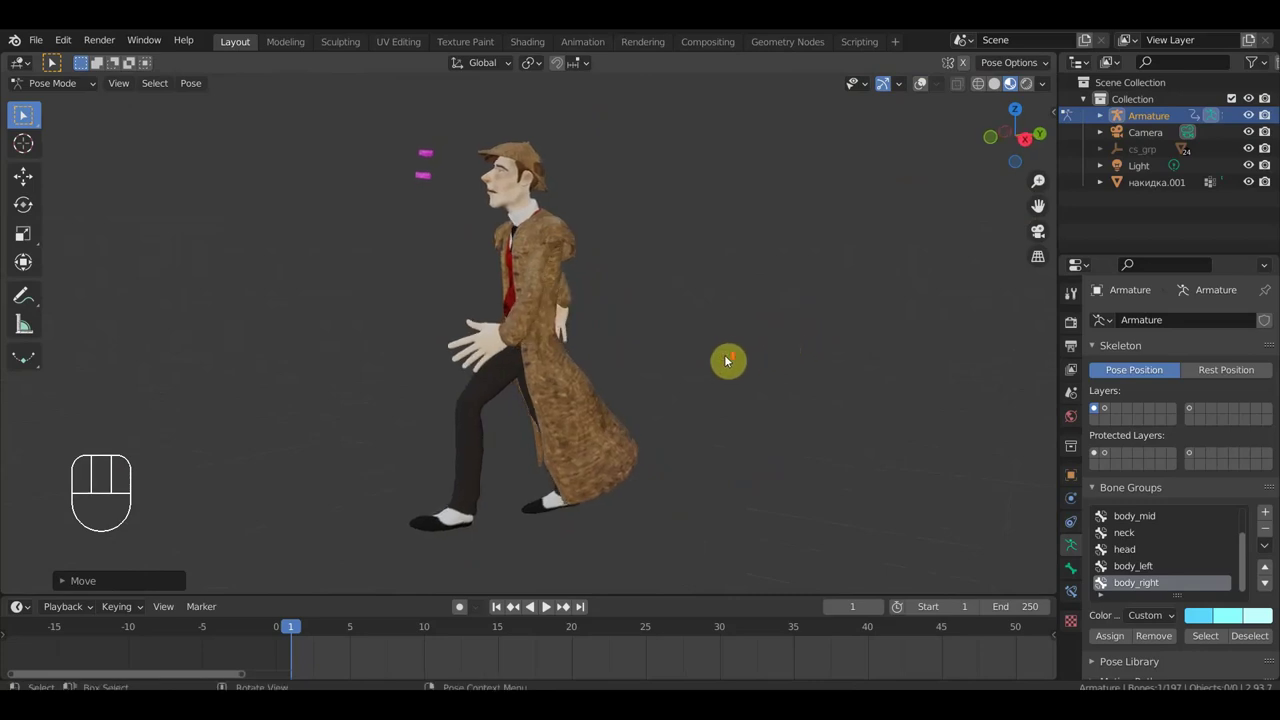
drag(699, 364, 705, 361)
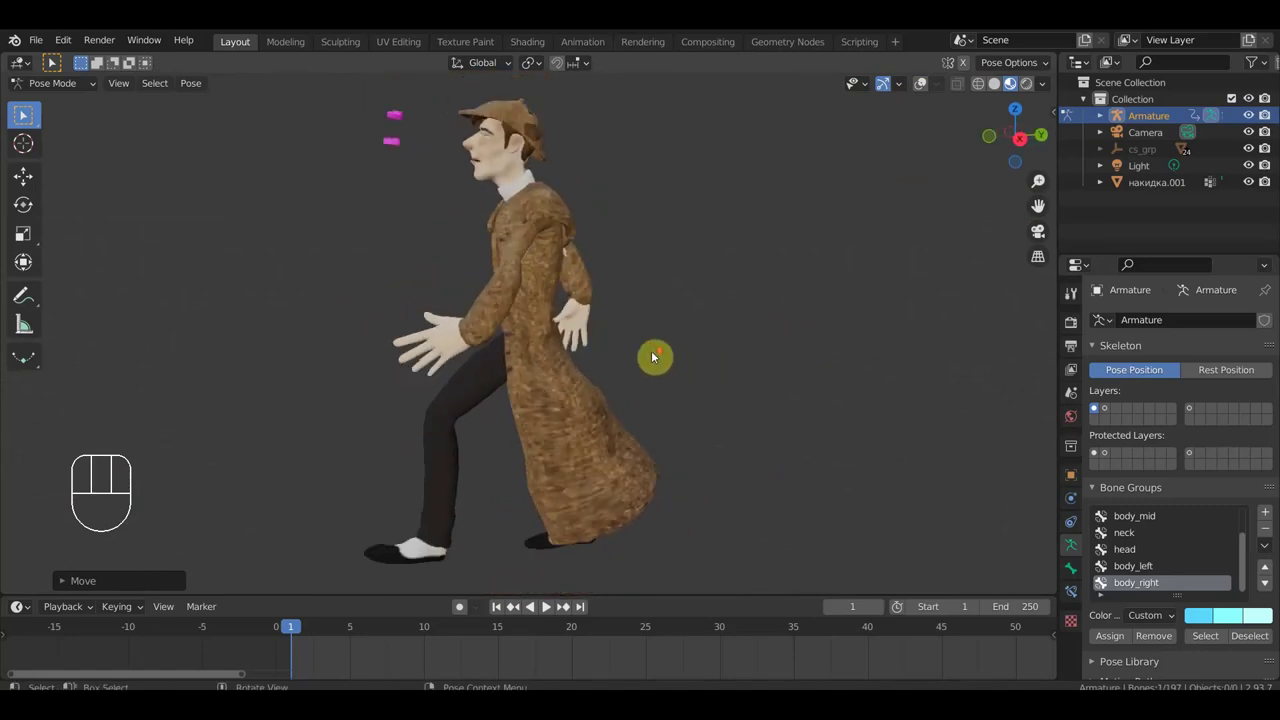
drag(655, 352, 731, 350)
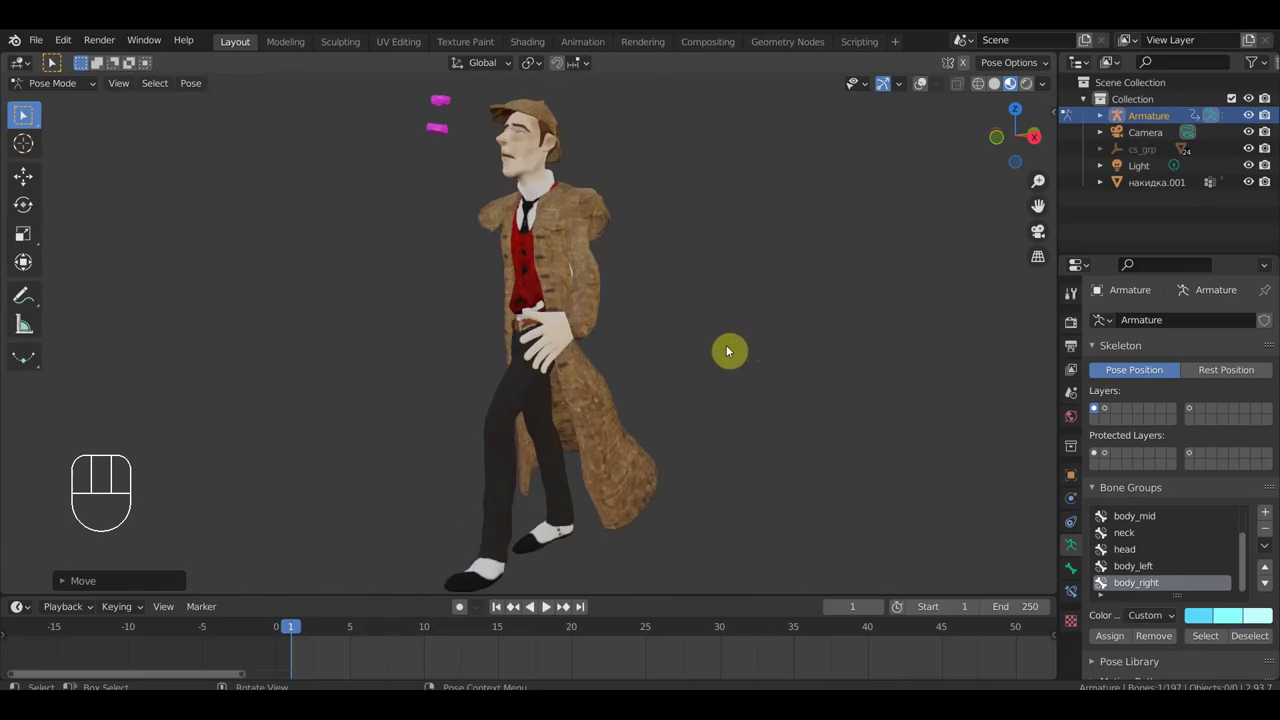